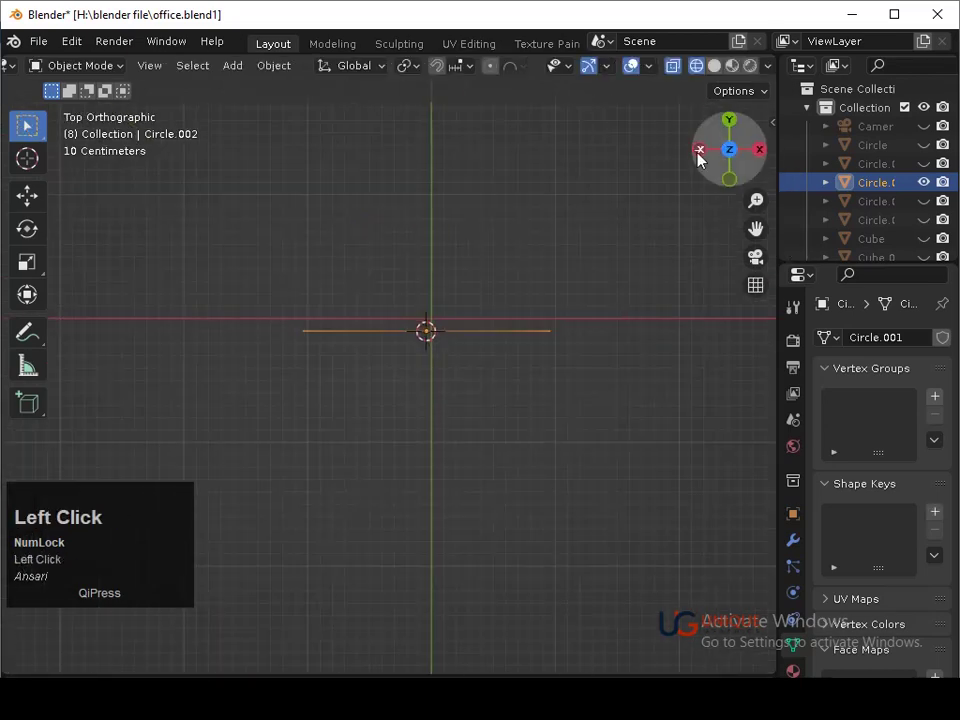
# Extrude all of Circle.002's arc vertices and fatten them with Alt+S into a wide, deep band
pyautogui.press('Tab')
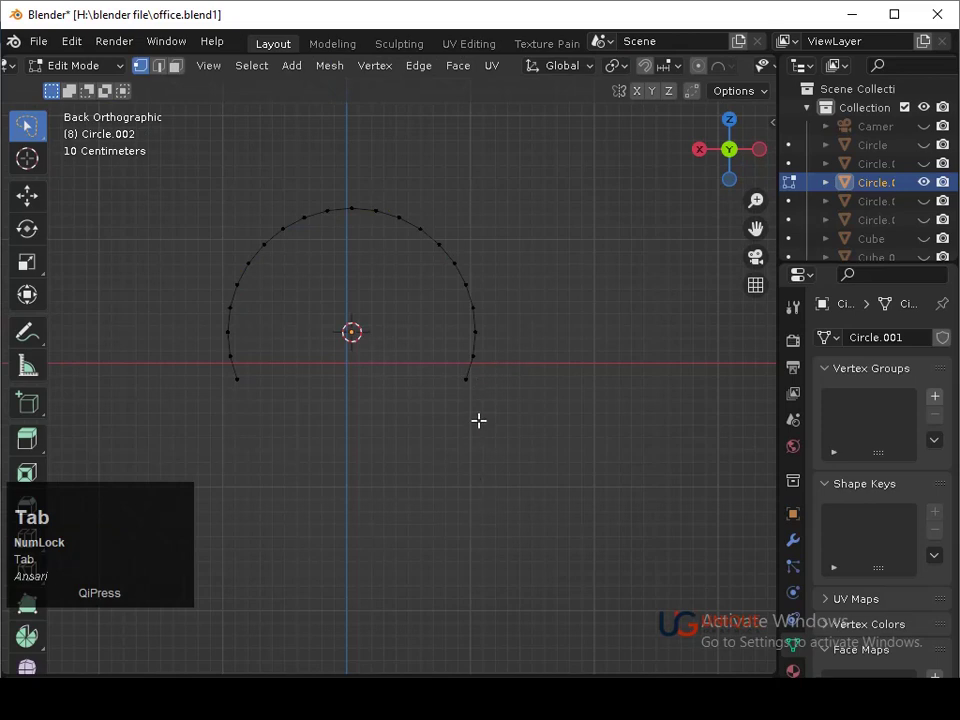
pyautogui.click(727, 120)
pyautogui.press('Tab')
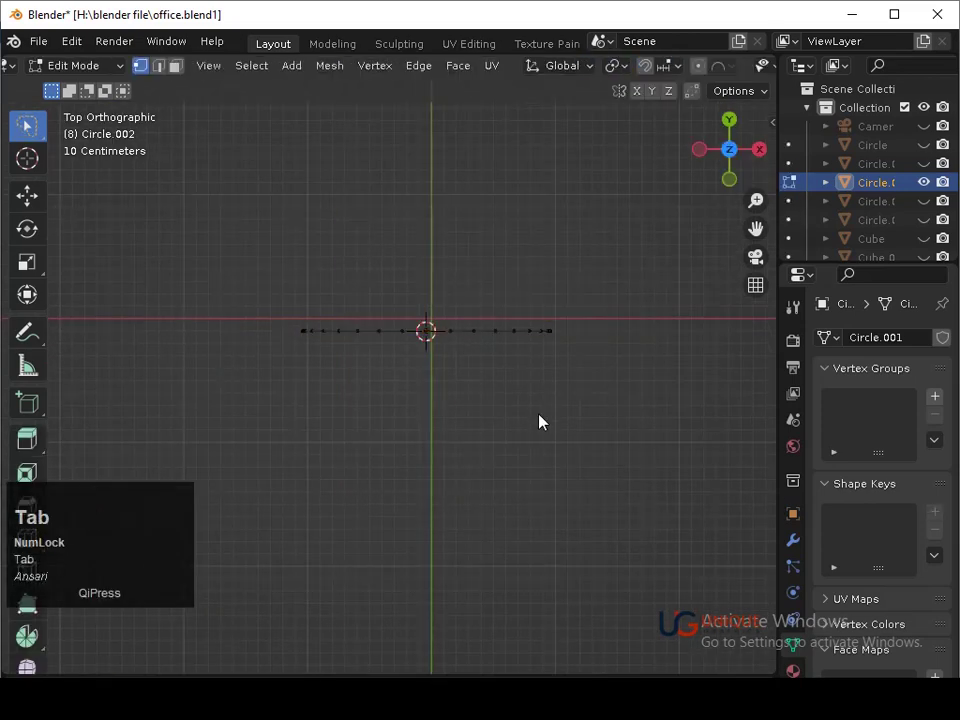
pyautogui.press('1')
pyautogui.press('e')
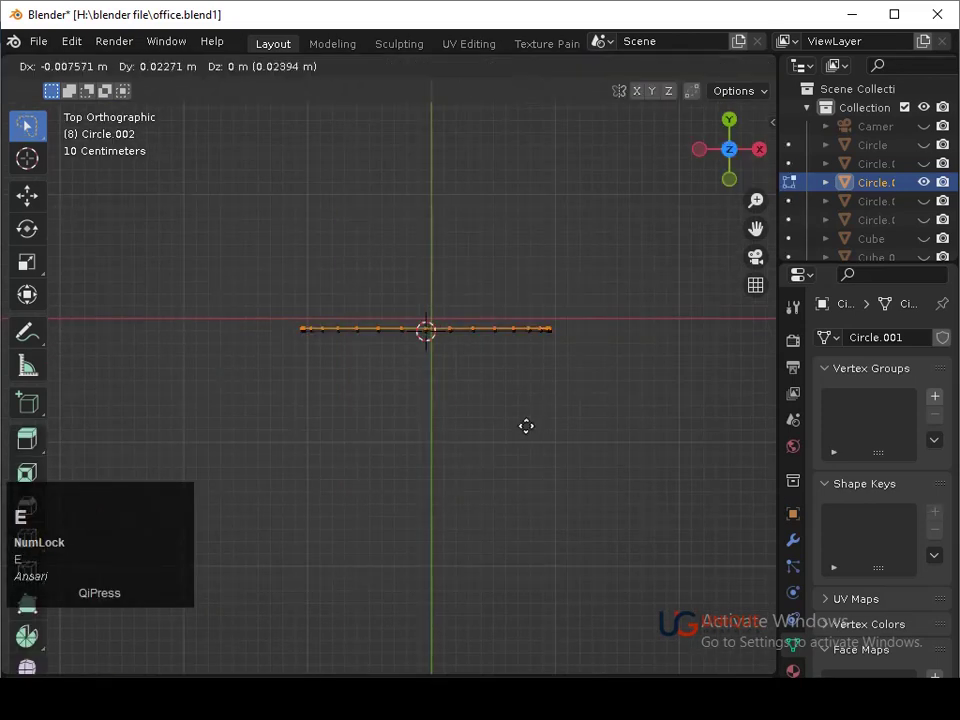
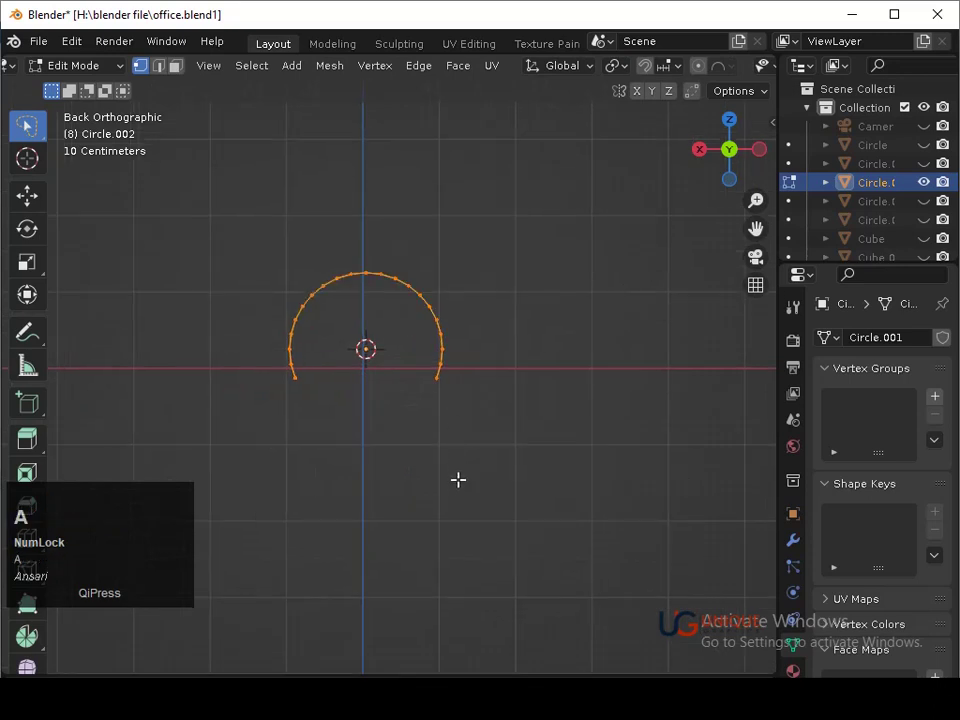
pyautogui.press('alt+e')
pyautogui.click(463, 508)
pyautogui.press('s')
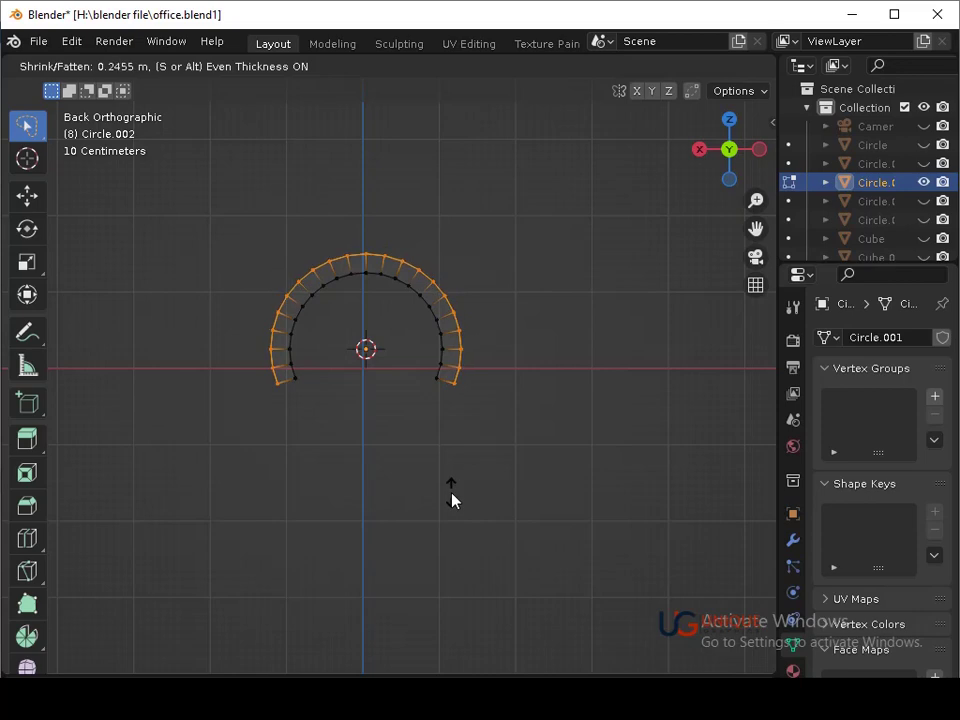
pyautogui.click(461, 500)
pyautogui.press('Tab')
pyautogui.middleClick(557, 418)
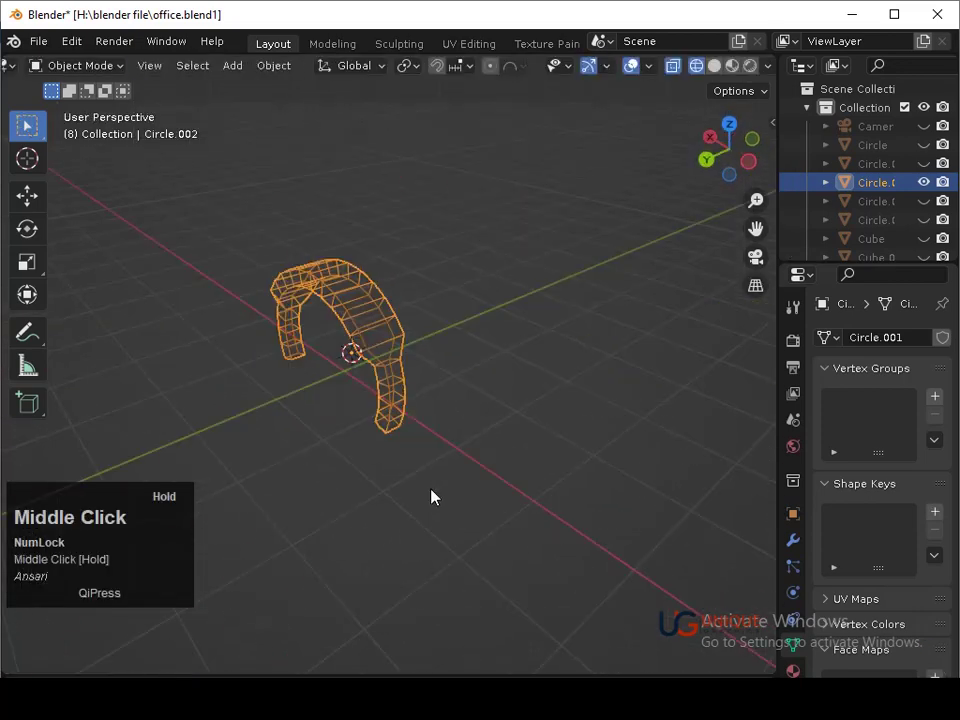
# In solid shading, undo and redo the band's edge extrusion for a cleaner thickness
pyautogui.press('shift+z')
pyautogui.middleClick(366, 460)
pyautogui.press('ctrl+z')
pyautogui.press('alt+e')
pyautogui.click(421, 546)
pyautogui.press('Tab')
pyautogui.moveTo(466, 470); pyautogui.dragTo(467, 460)
pyautogui.middleClick(467, 428)
pyautogui.click(738, 159)
# Add Ctrl+3 subdivision smoothing to the band and start a loop cut along its centre
pyautogui.press('Tab')
pyautogui.middleClick(452, 478)
pyautogui.press('ctrl+3')
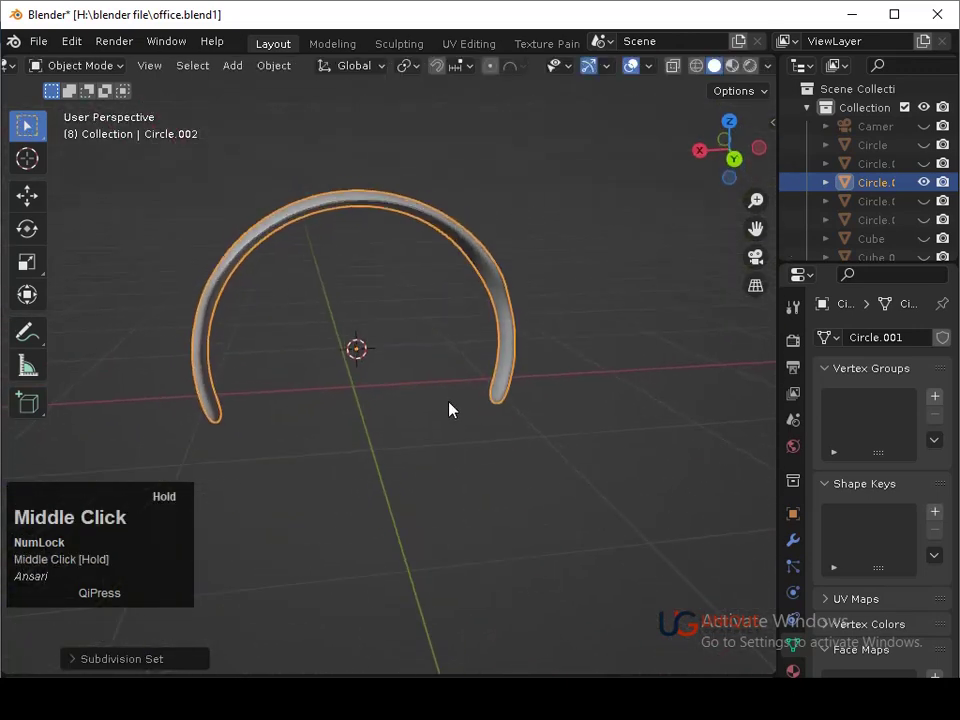
pyautogui.press('Tab')
pyautogui.press('ctrl+r')
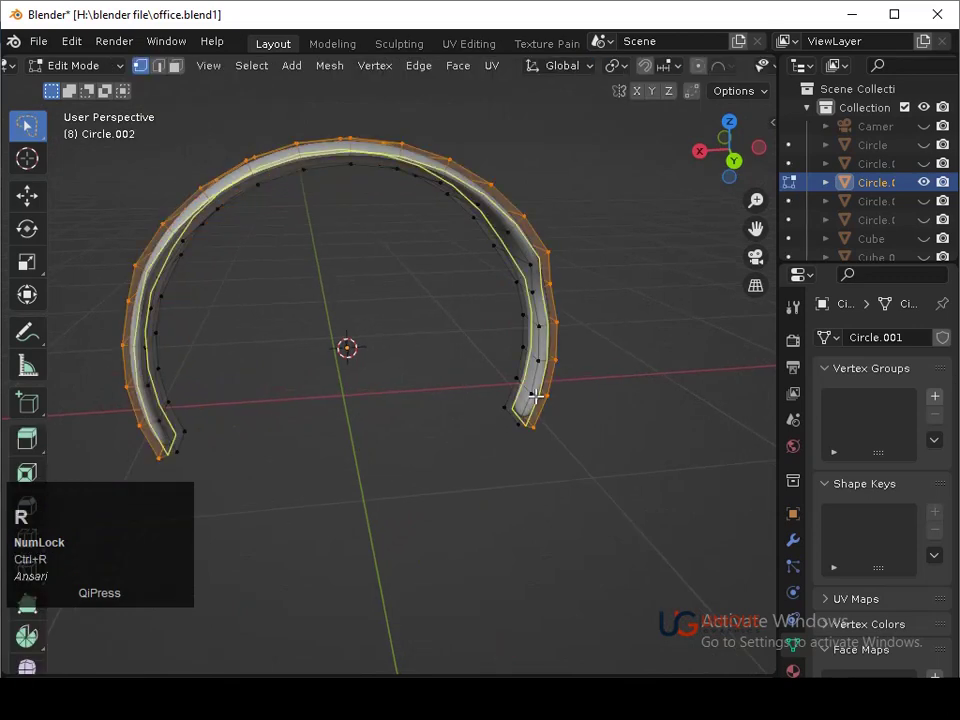
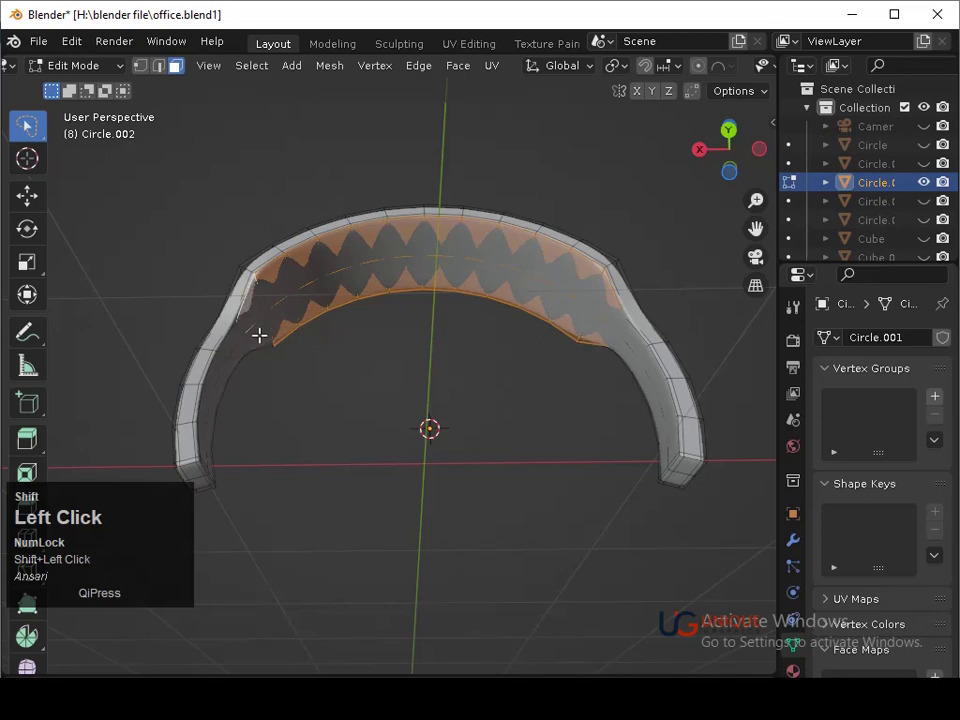
# Inset the selected centre strip of faces to begin the raised cushion
pyautogui.press('shift+z')
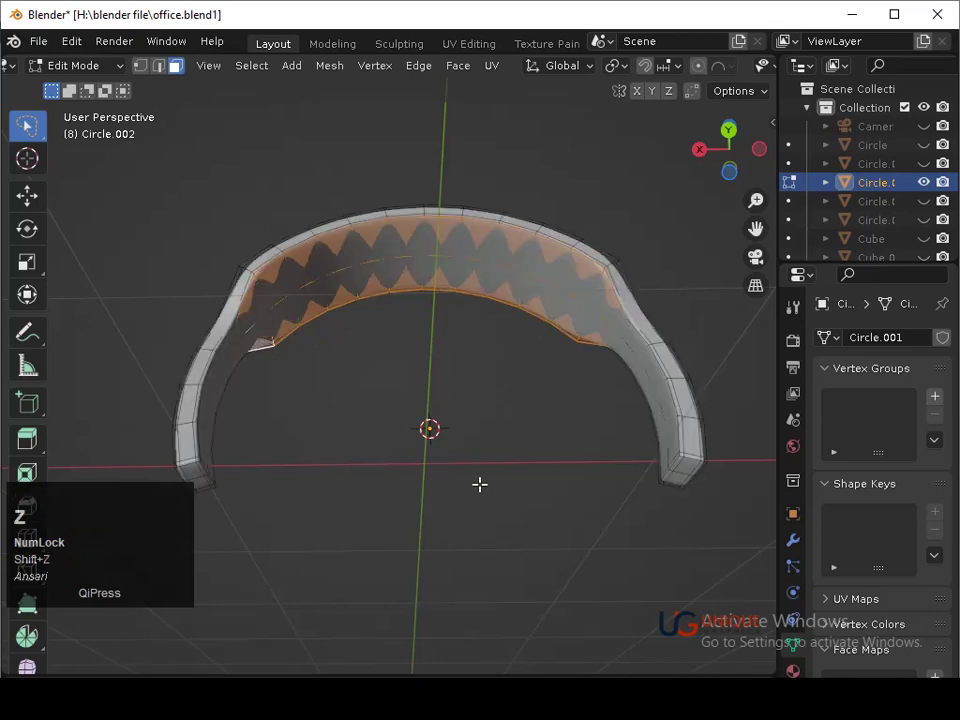
pyautogui.press('i')
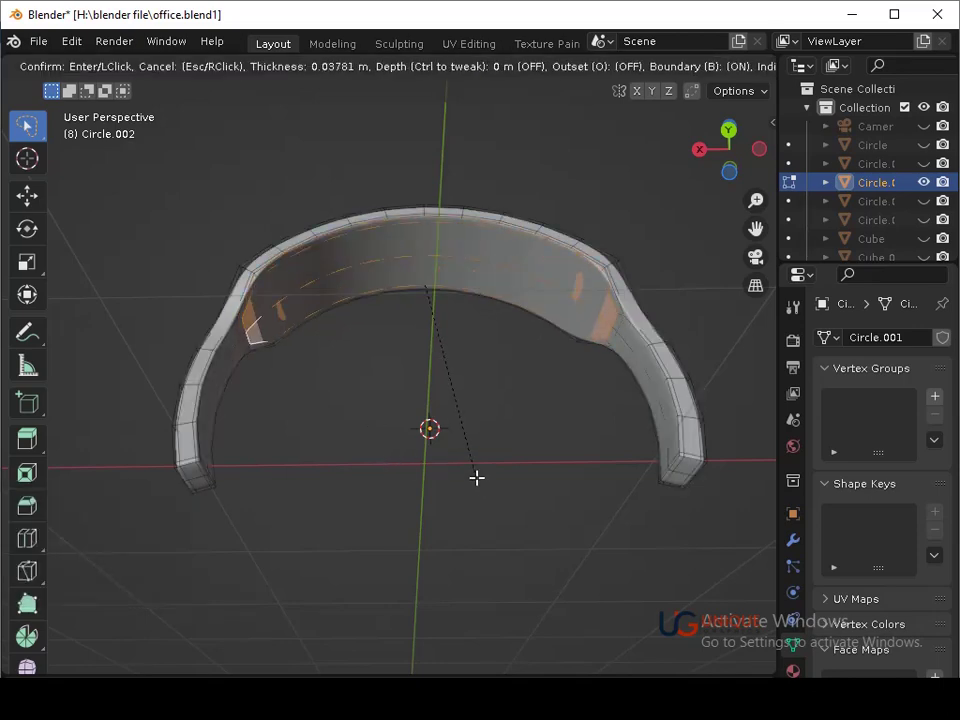
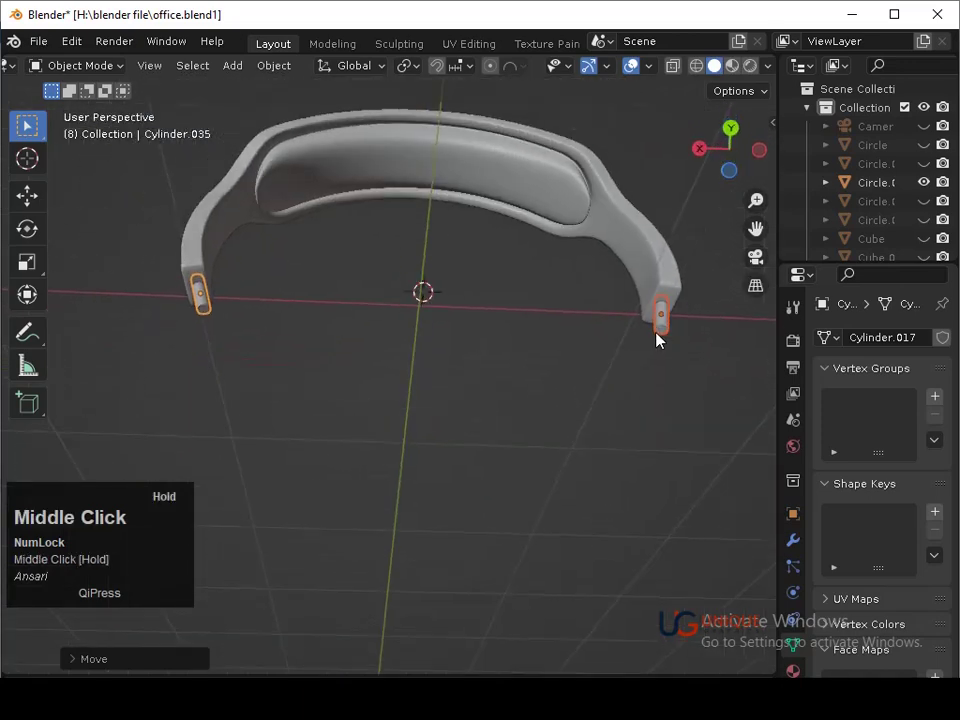
# Save, then select the end pin Cylinder.034 and give it Ctrl+3 subdivision smoothing
pyautogui.press('ctrl+s')
pyautogui.moveTo(580, 315); pyautogui.dragTo(798, 649)
pyautogui.middleClick(834, 649)
pyautogui.click(885, 582)
pyautogui.middleClick(635, 481)
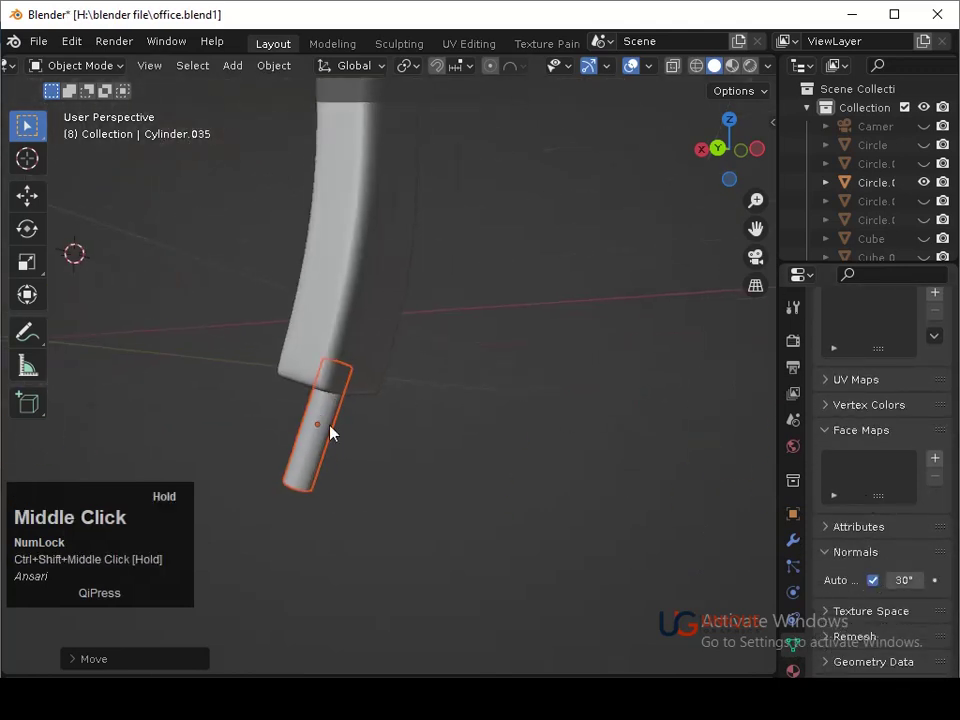
pyautogui.click(334, 444)
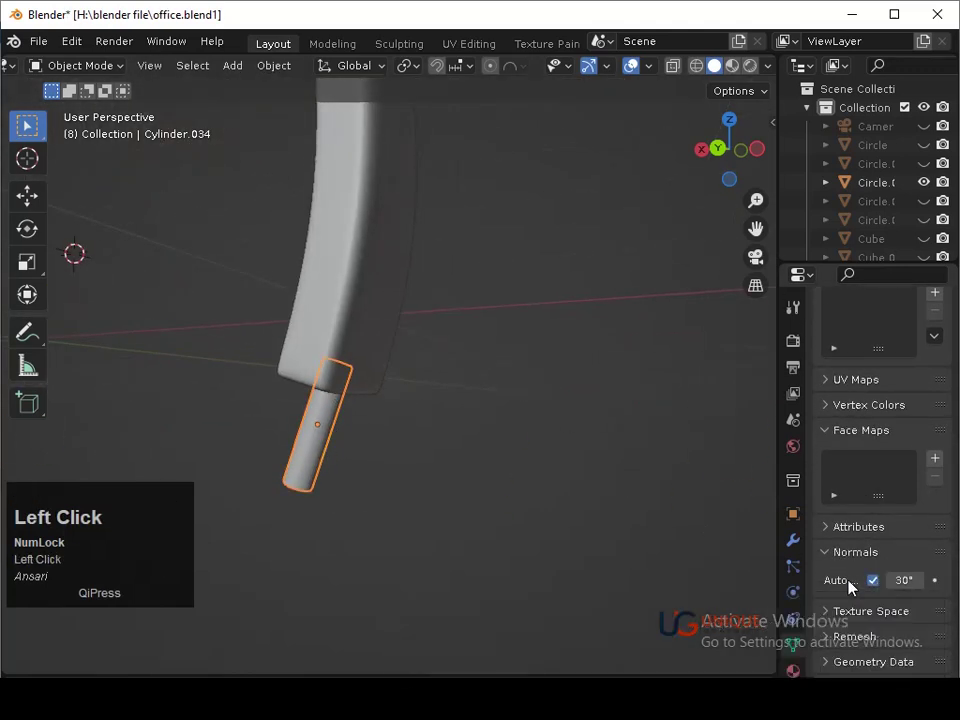
pyautogui.press('ctrl+3')
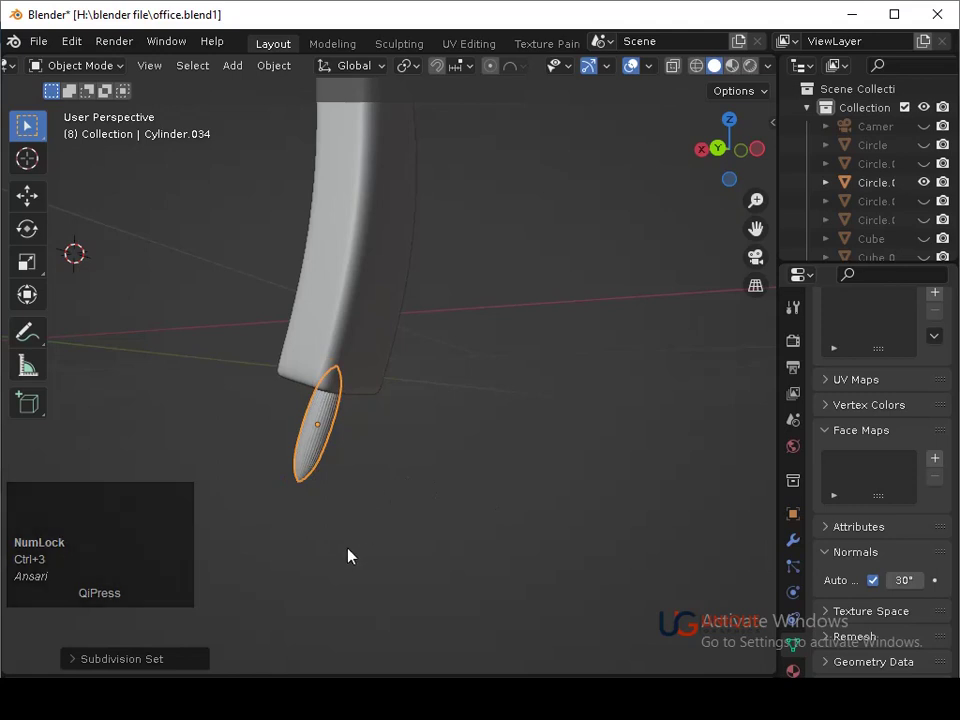
# Crease the pin's end edge loops to Mean Crease 1 in the N panel so they stay sharp
pyautogui.press('Tab')
pyautogui.press('ctrl+z')
pyautogui.middleClick(329, 483)
pyautogui.middleClick(331, 467)
pyautogui.press('Tab')
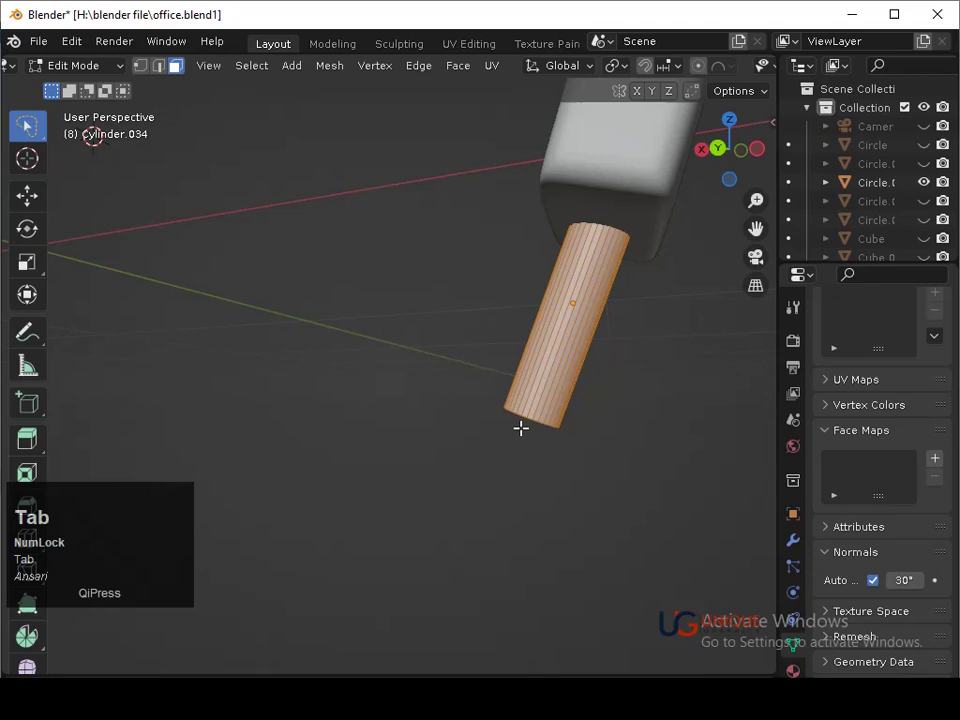
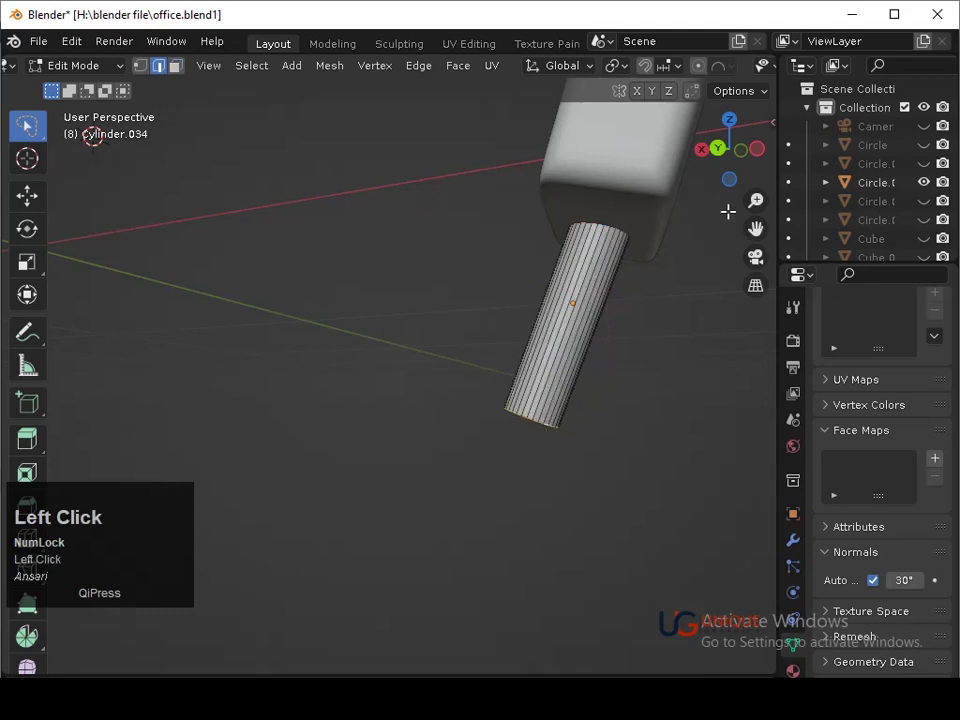
pyautogui.press('Tab')
pyautogui.press('ctrl+3')
pyautogui.press('Tab')
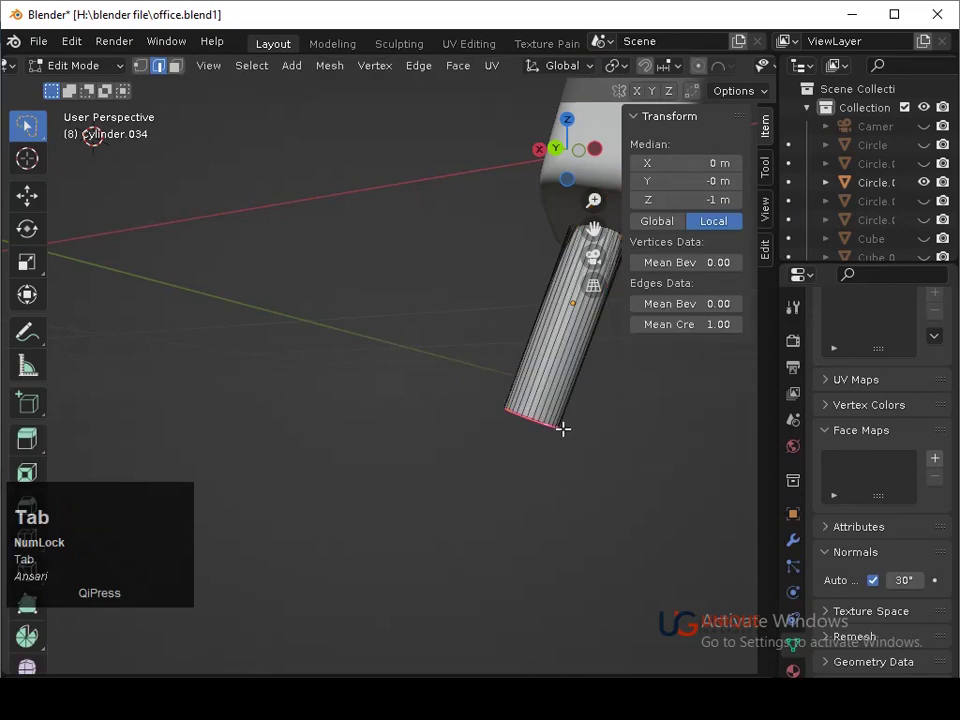
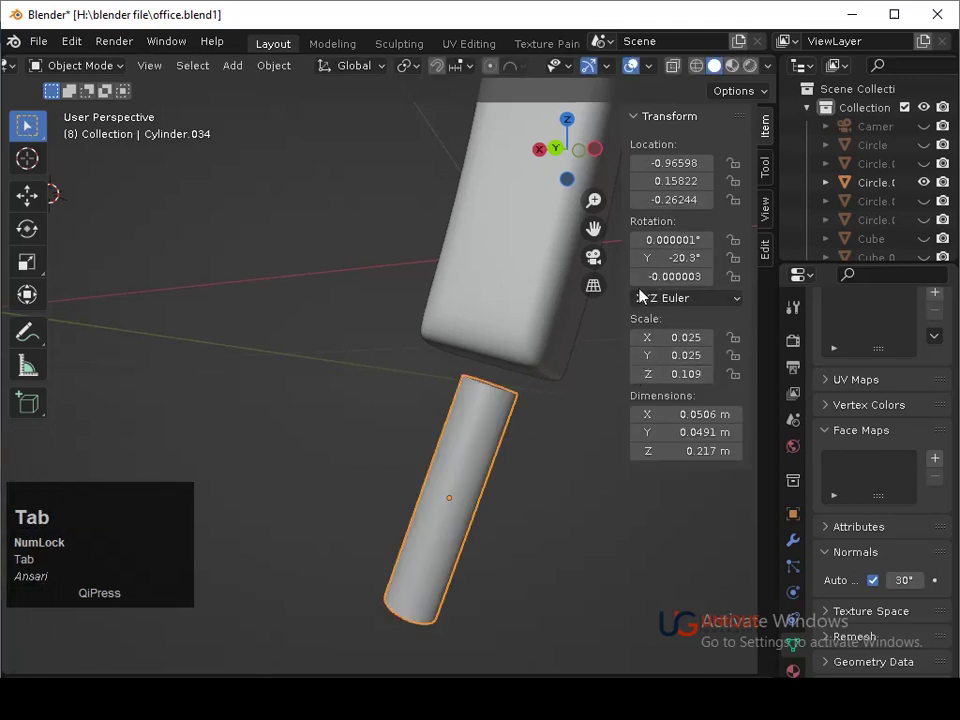
pyautogui.click(626, 131)
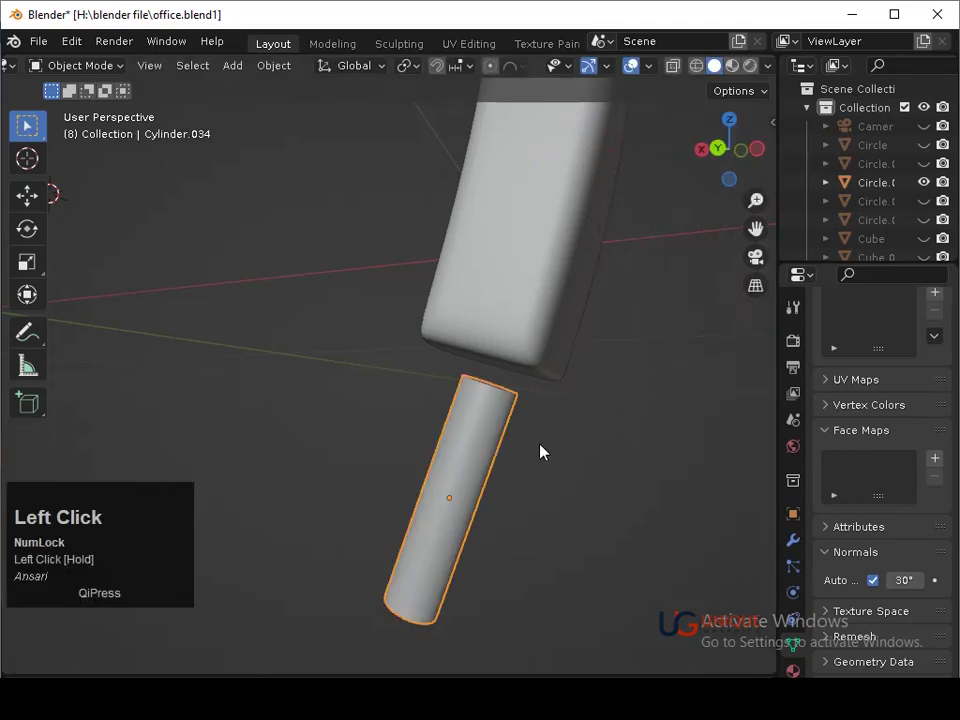
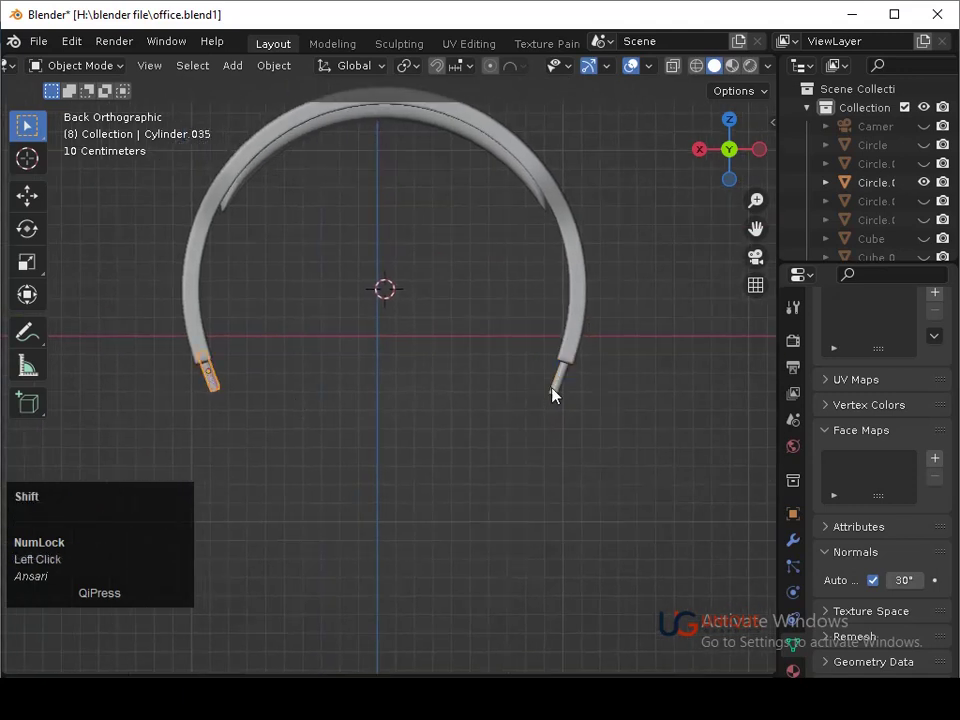
# Select both end pins and copy the first pin's modifiers to the second via Ctrl+L
pyautogui.click(226, 389)
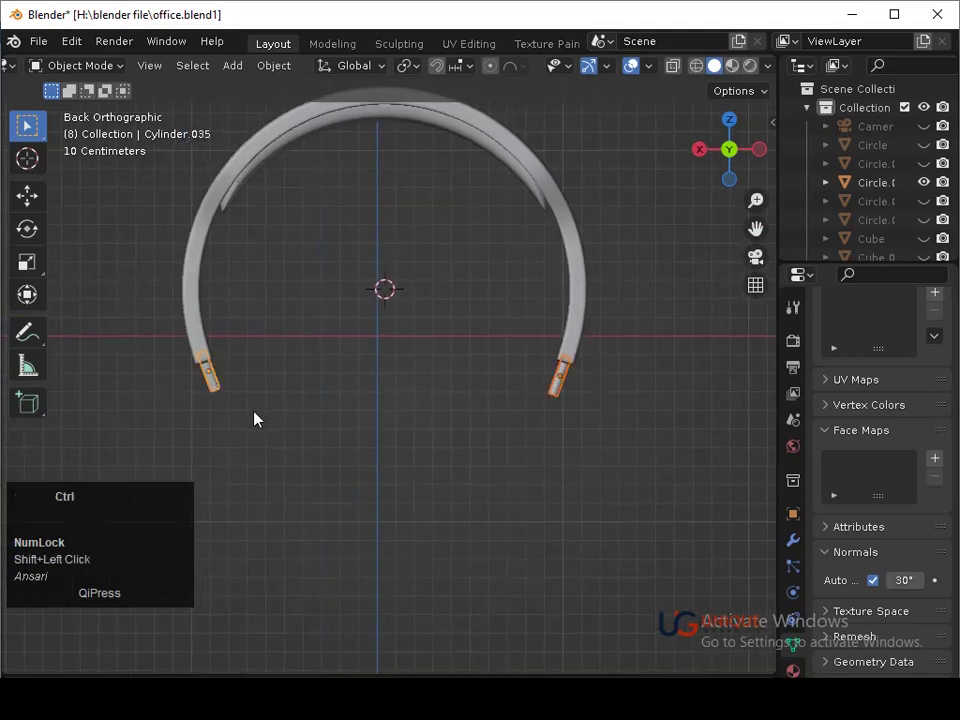
pyautogui.press('ctrl+l')
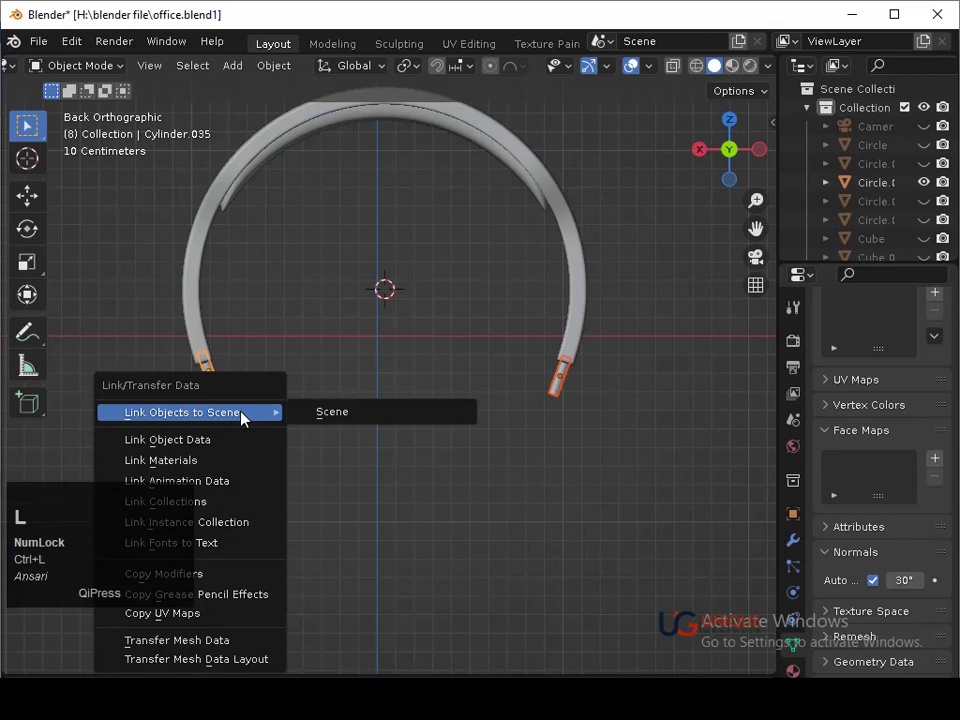
pyautogui.click(243, 465)
pyautogui.moveTo(243, 454); pyautogui.dragTo(401, 497)
pyautogui.press('ctrl+l')
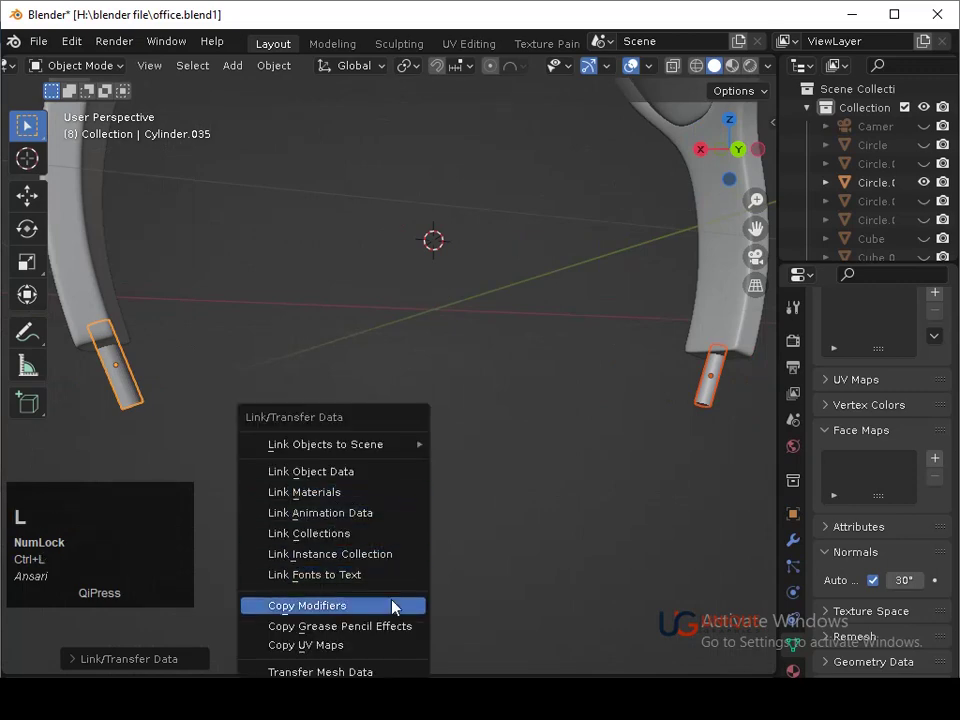
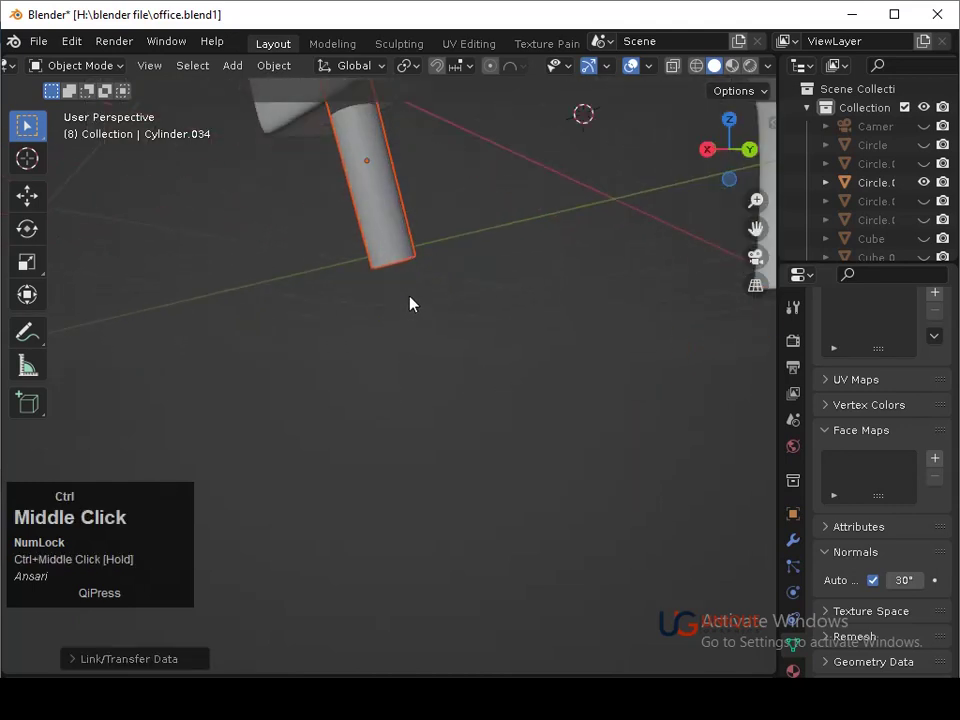
# Reselect the pins and link object data so the second pin shares the first's mesh
pyautogui.press('ctrl+z')
pyautogui.middleClick(638, 378)
pyautogui.moveTo(421, 389); pyautogui.dragTo(499, 451)
pyautogui.press('ctrl+l')
pyautogui.click(483, 555)
pyautogui.middleClick(254, 447)
pyautogui.press('ctrl+l')
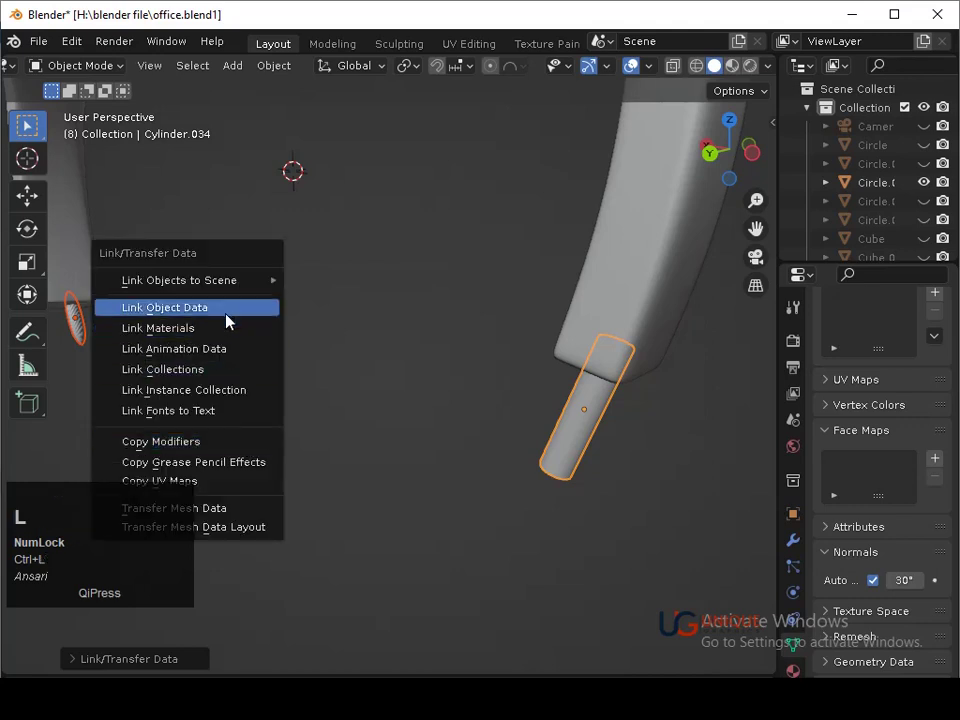
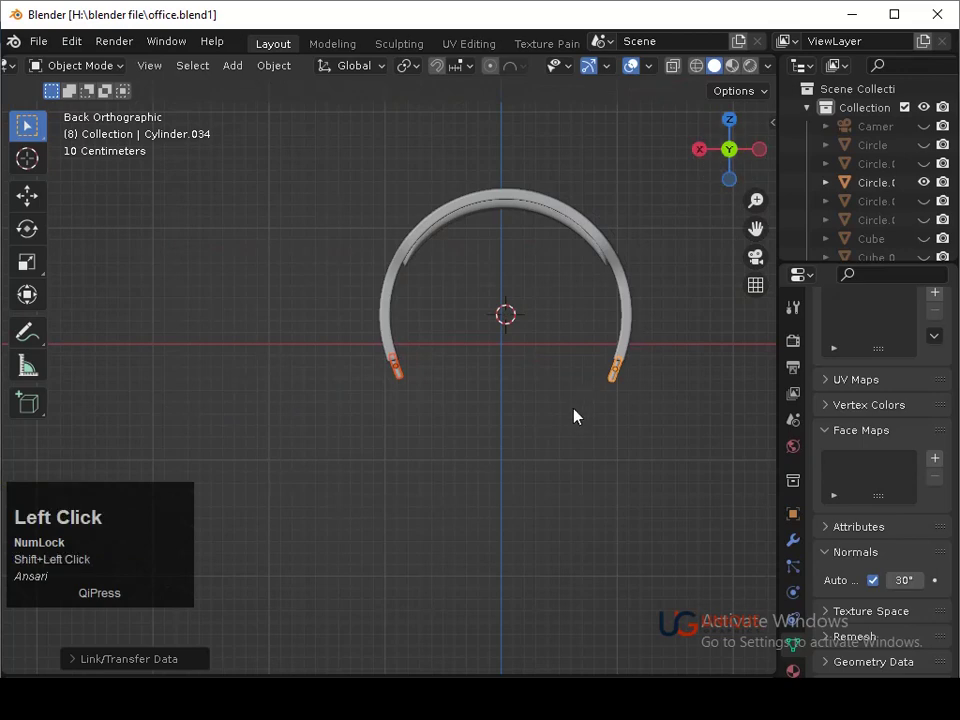
# Add a new cylinder for the earcup, rotated 90 degrees, below the end pin
pyautogui.moveTo(576, 413); pyautogui.dragTo(521, 362)
pyautogui.rightClick(521, 362)
pyautogui.press('shift+a')
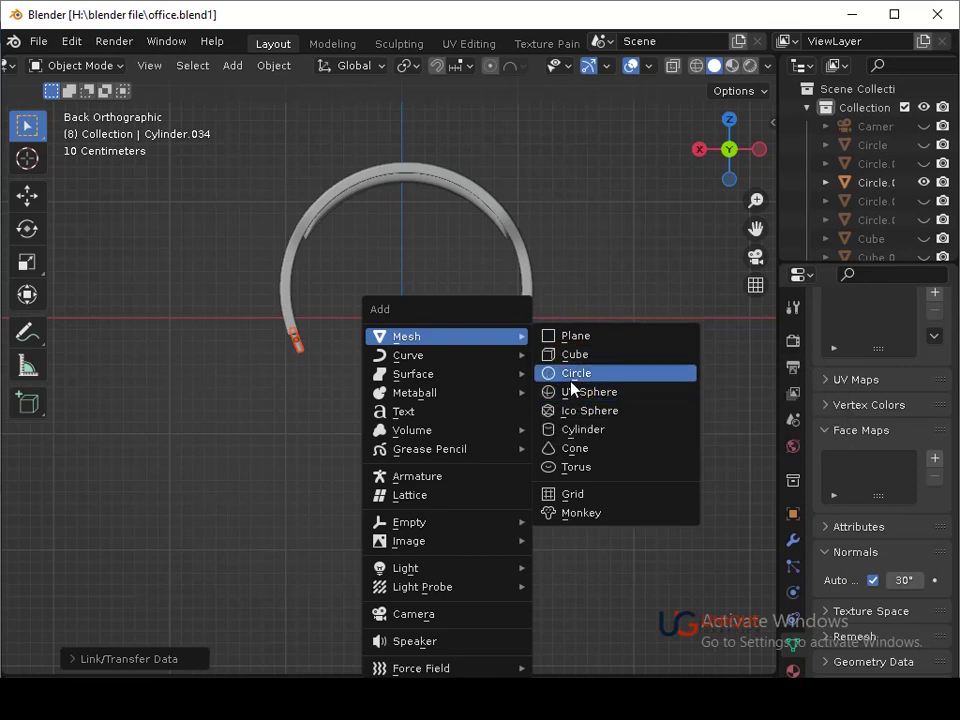
pyautogui.doubleClick(580, 439)
pyautogui.write('r90')
pyautogui.click(607, 572)
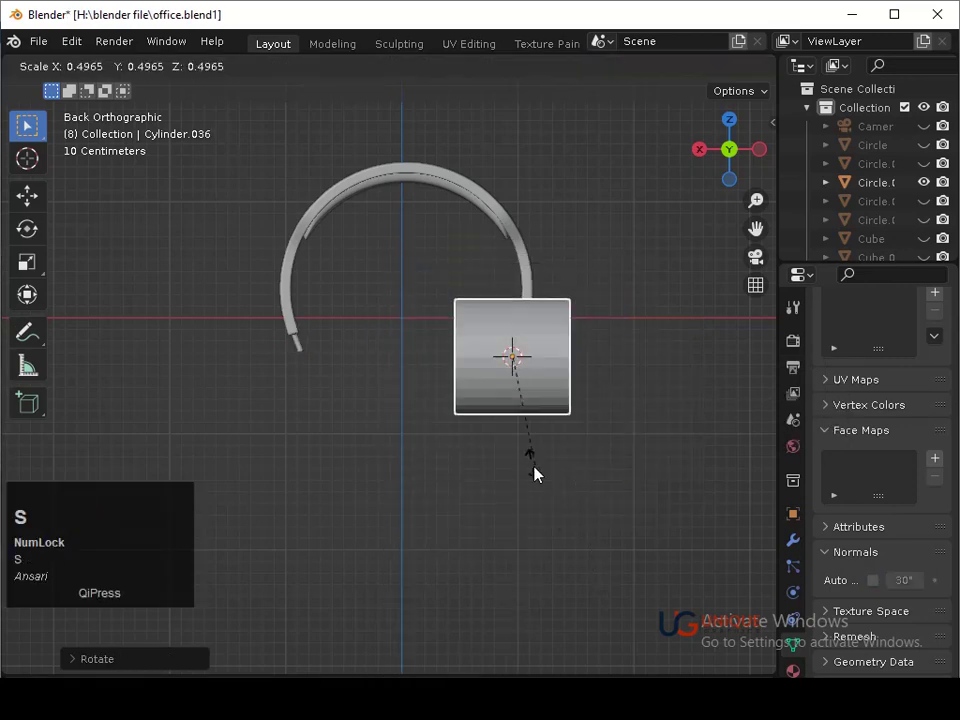
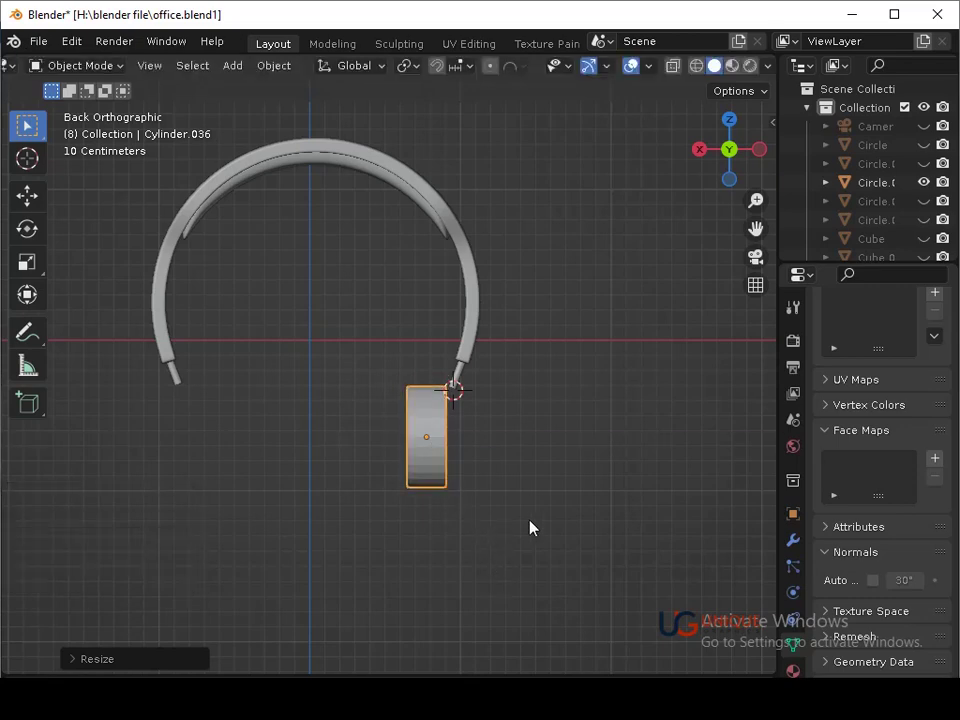
# In back view, slim the earcup cylinder along X into a thin disc under the headband arm
pyautogui.click(494, 538)
pyautogui.click(516, 544)
pyautogui.middleClick(515, 546)
pyautogui.middleClick(593, 501)
pyautogui.middleClick(488, 487)
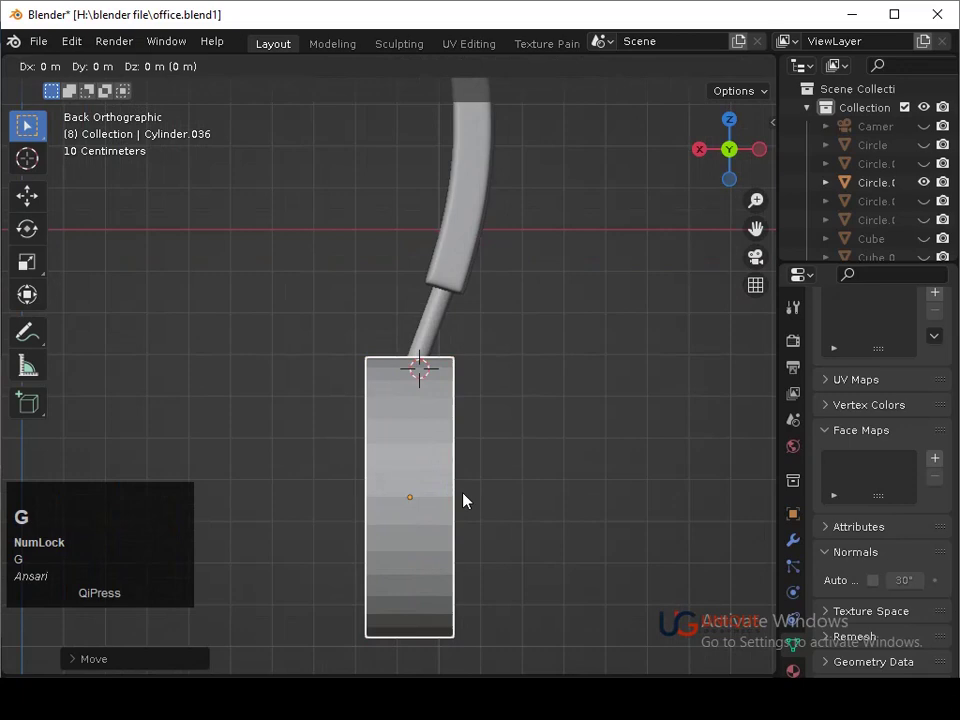
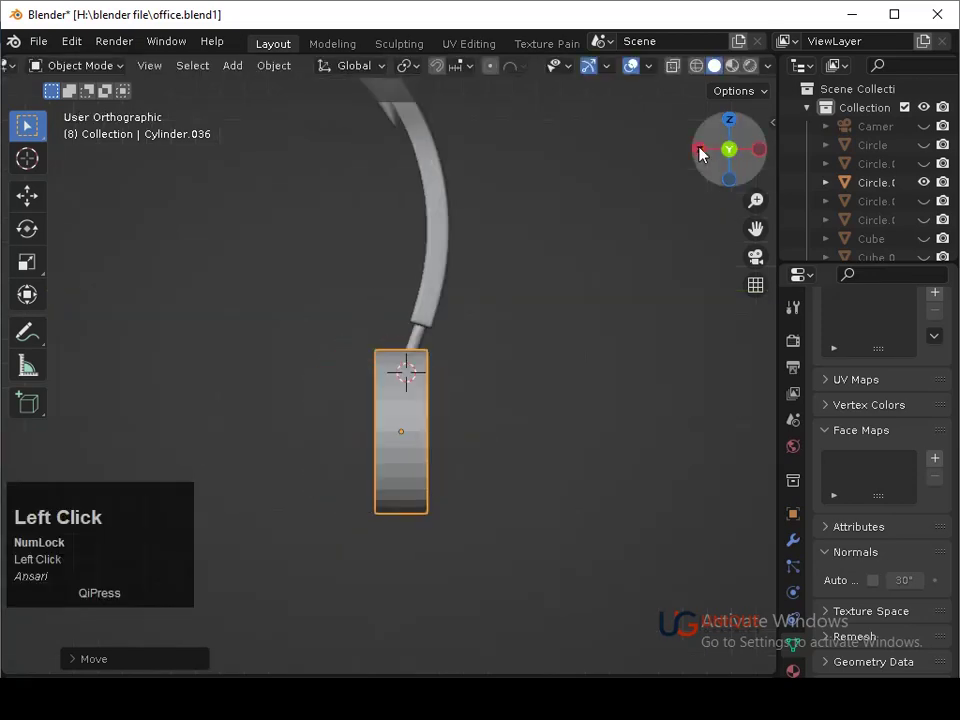
pyautogui.middleClick(555, 455)
pyautogui.moveTo(530, 442); pyautogui.dragTo(499, 472)
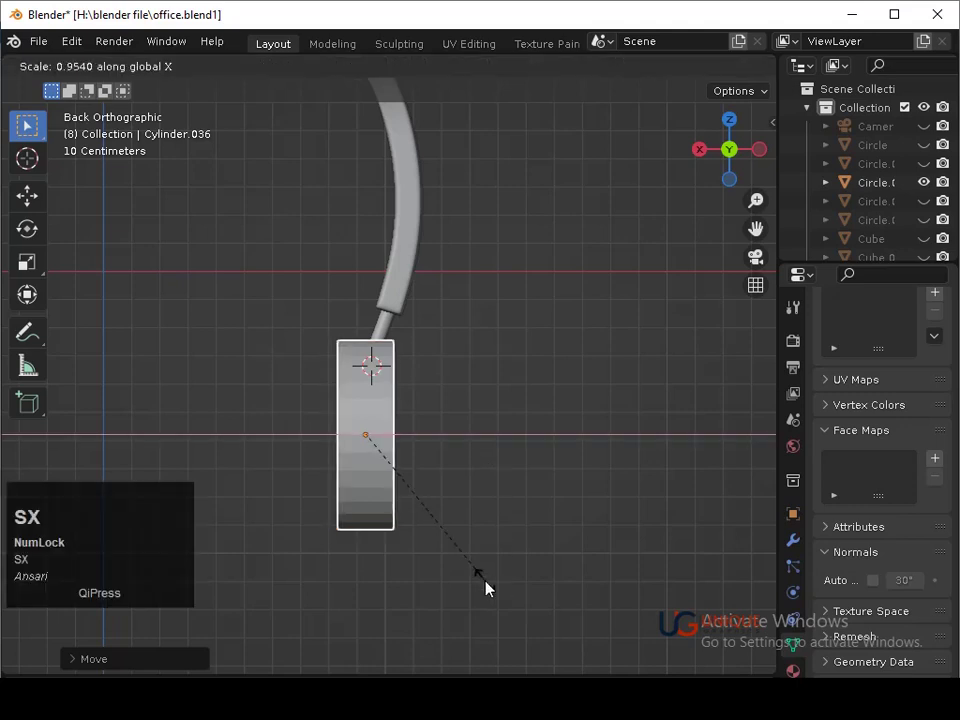
pyautogui.click(494, 586)
# Inset and extrude the earcup face into stepped rings and enable Auto Smooth shading
pyautogui.middleClick(591, 512)
pyautogui.press('Tab')
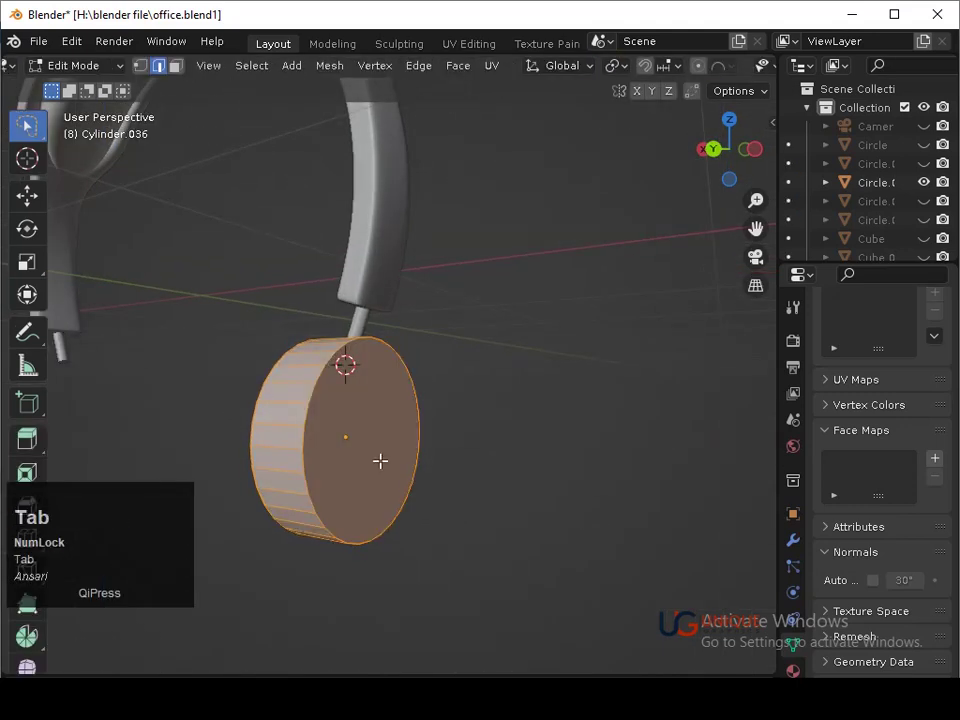
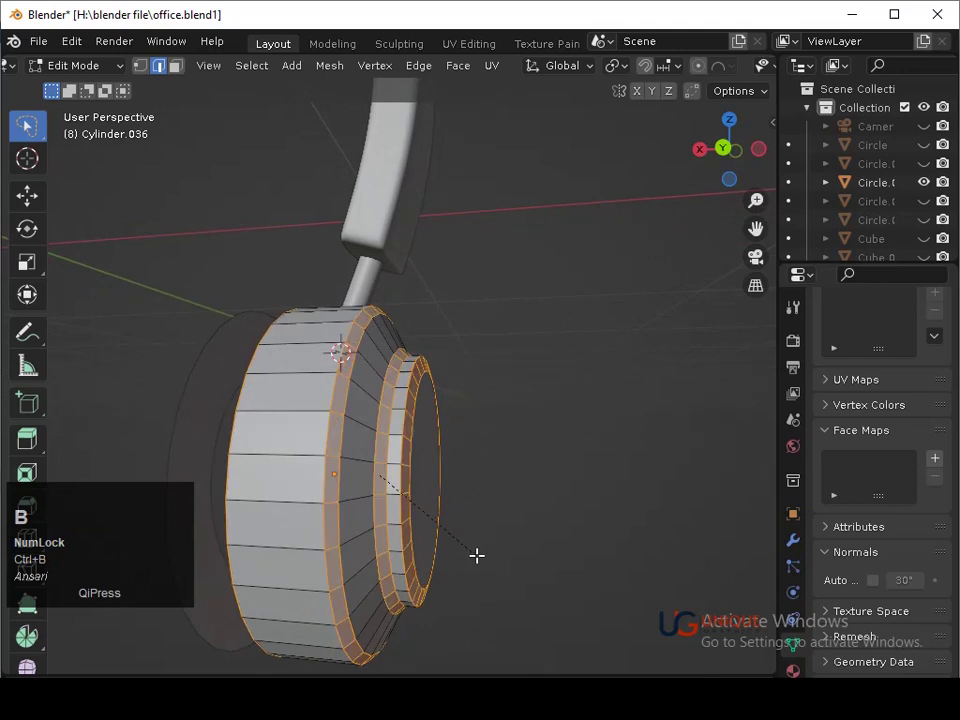
pyautogui.scroll(3)
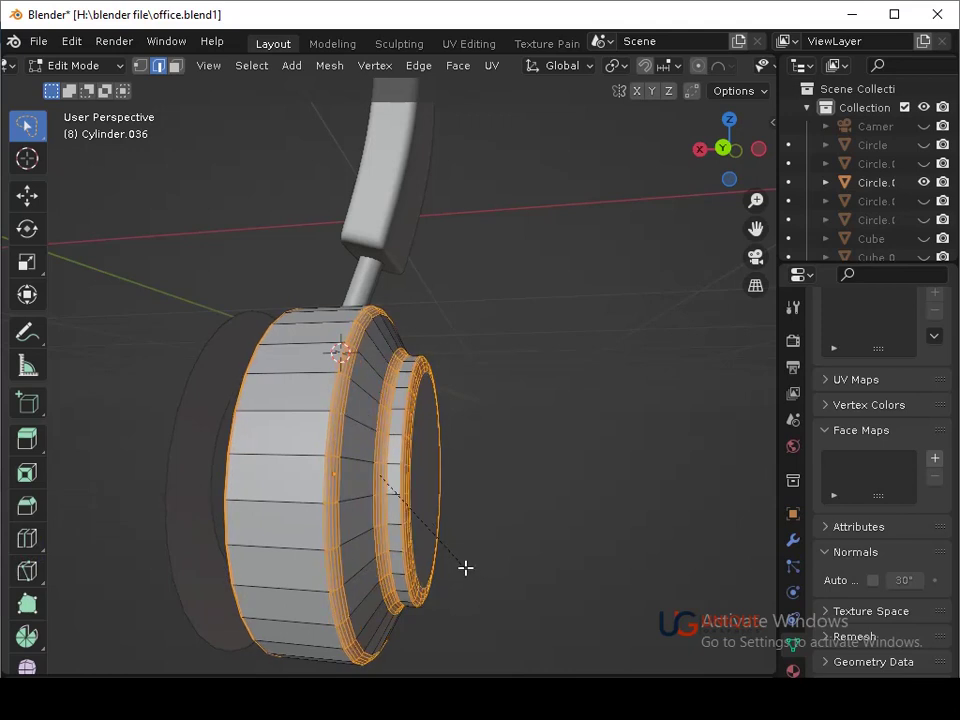
pyautogui.scroll(3)
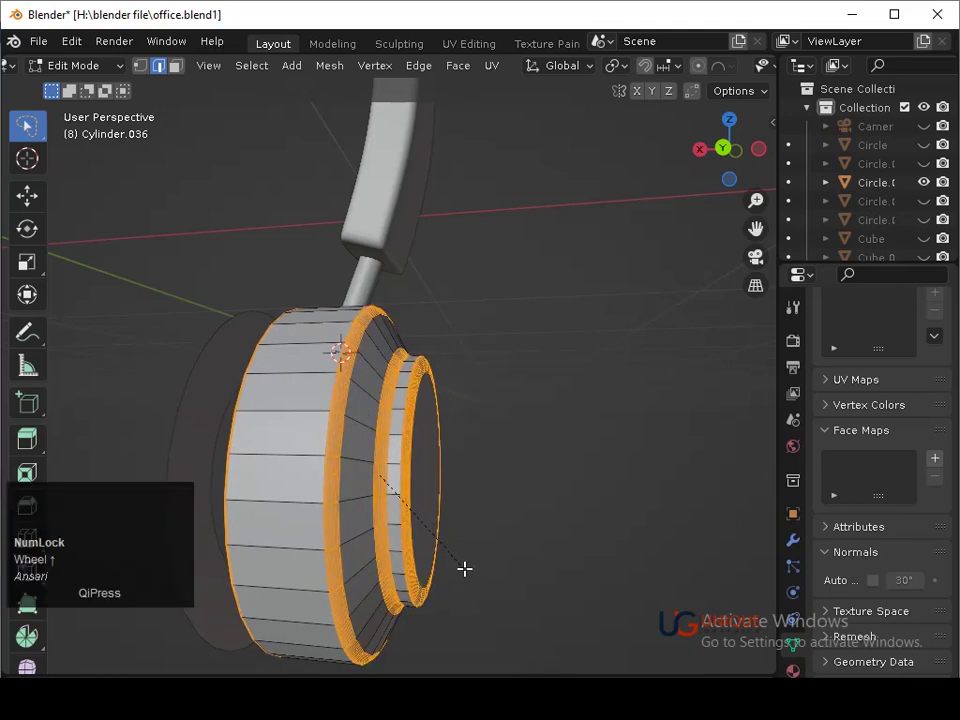
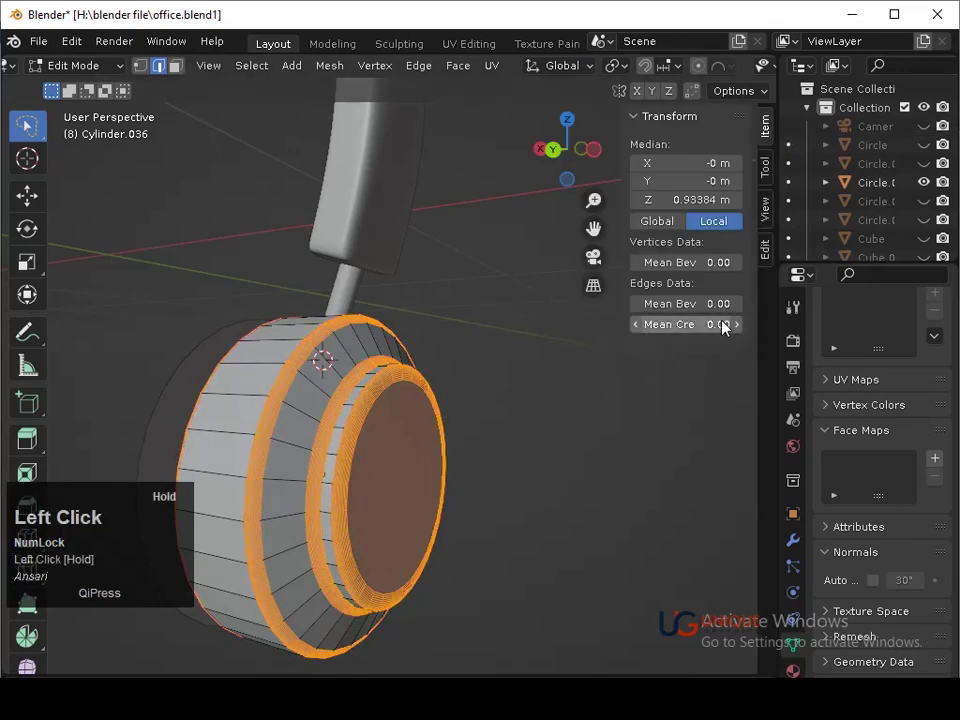
pyautogui.press('Tab')
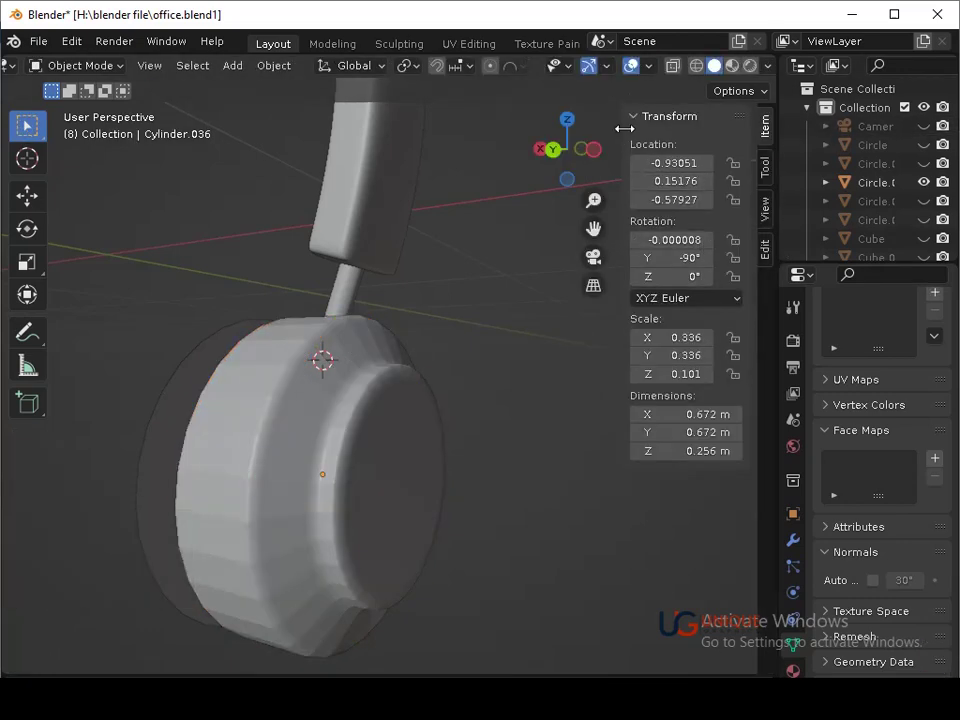
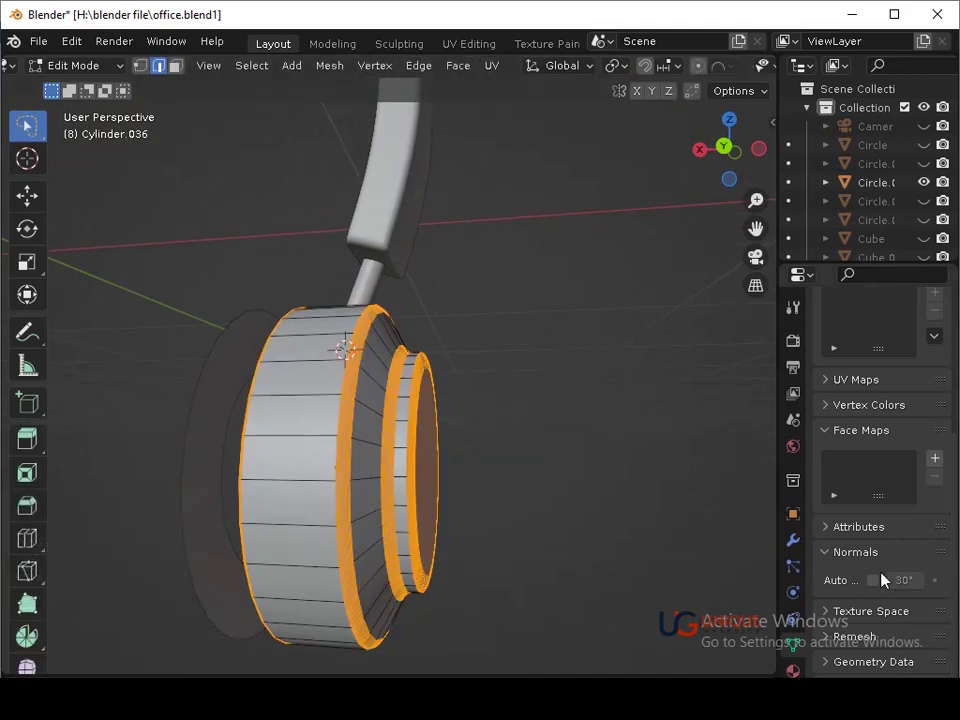
pyautogui.click(877, 590)
pyautogui.press('Tab')
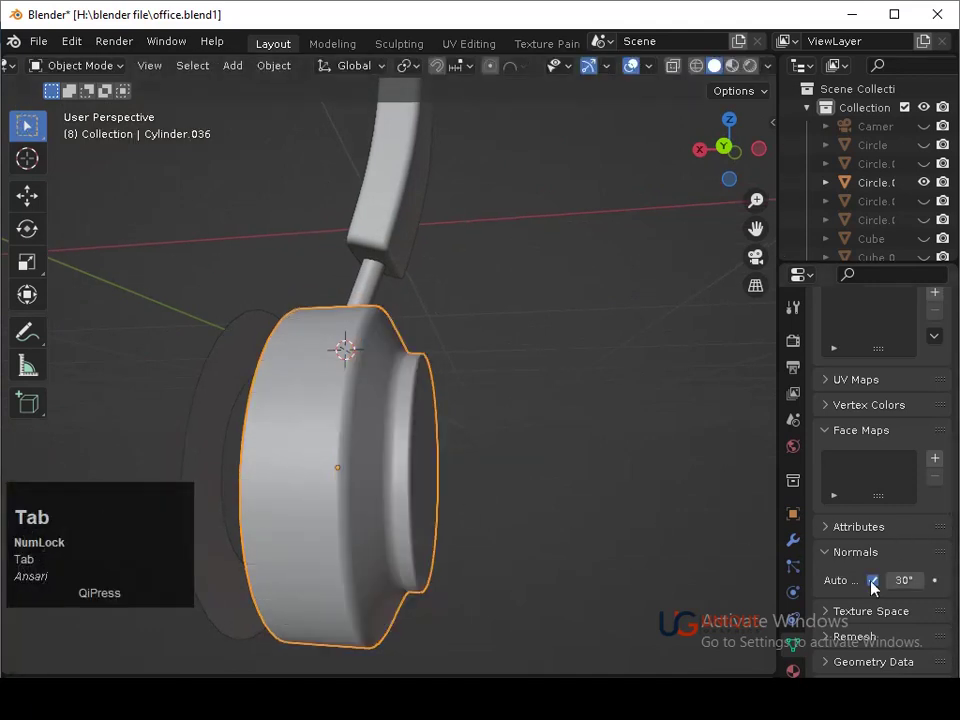
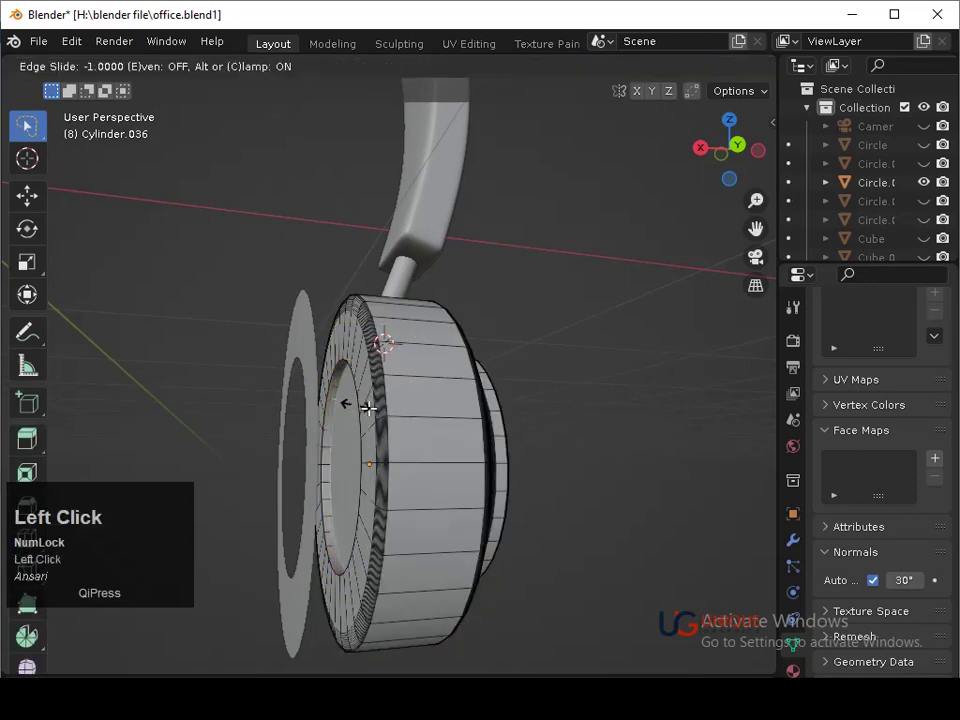
# Duplicate the inner ring of faces as a separate cushion piece and pull it outward along X
pyautogui.press('Tab')
pyautogui.moveTo(400, 411); pyautogui.dragTo(372, 447)
pyautogui.click(372, 447)
pyautogui.press('Tab')
pyautogui.press('a')
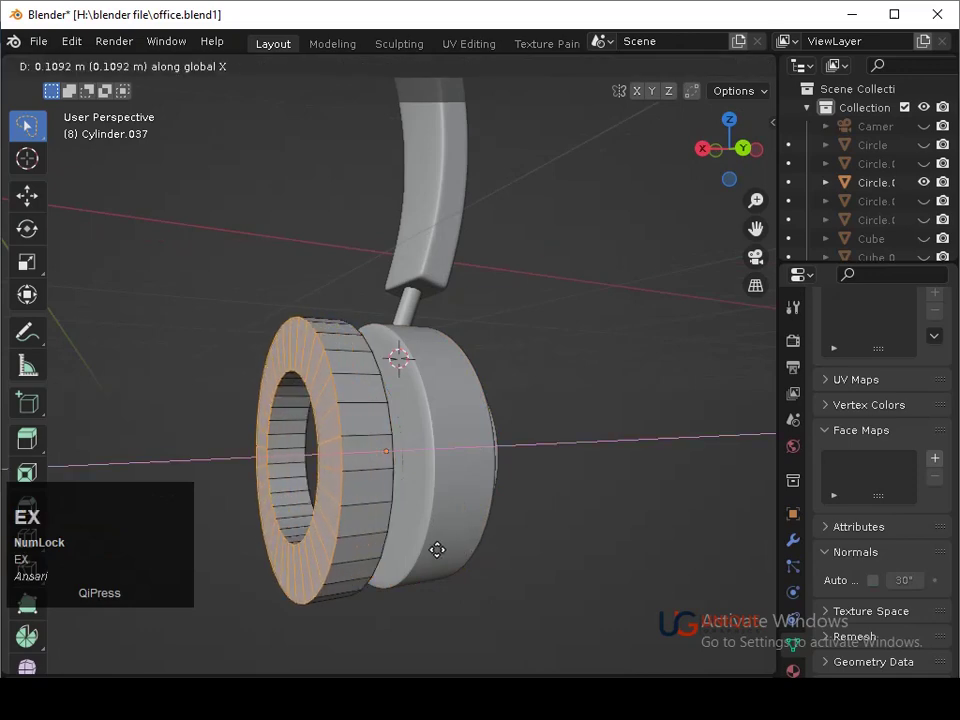
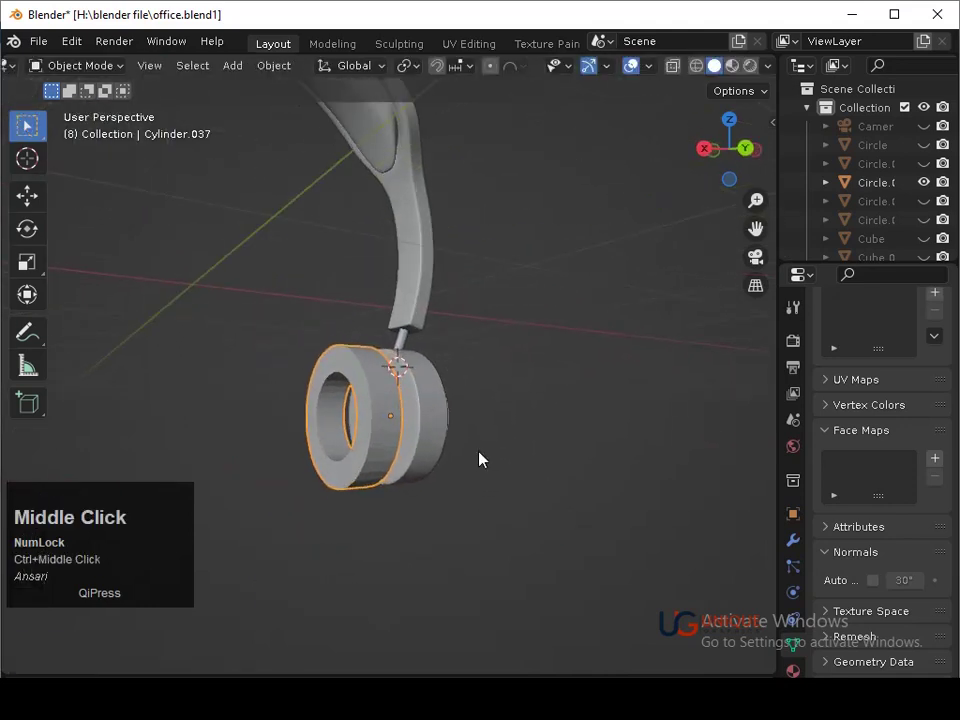
# Round the cushion with subdivision, widen it and move it against the earcup
pyautogui.press('ctrl+3')
pyautogui.press('s')
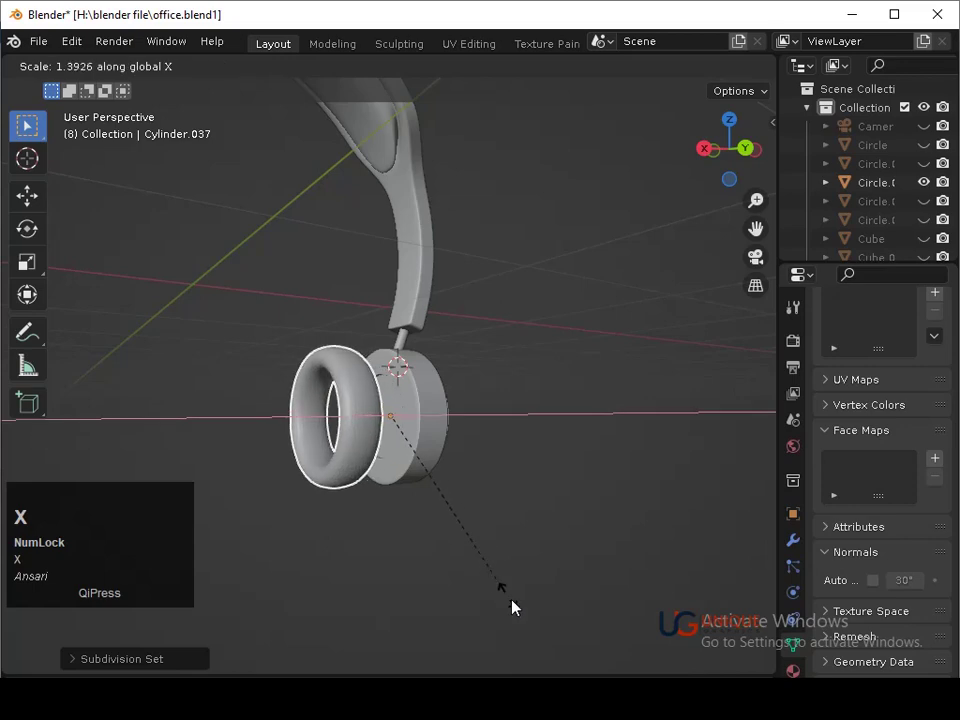
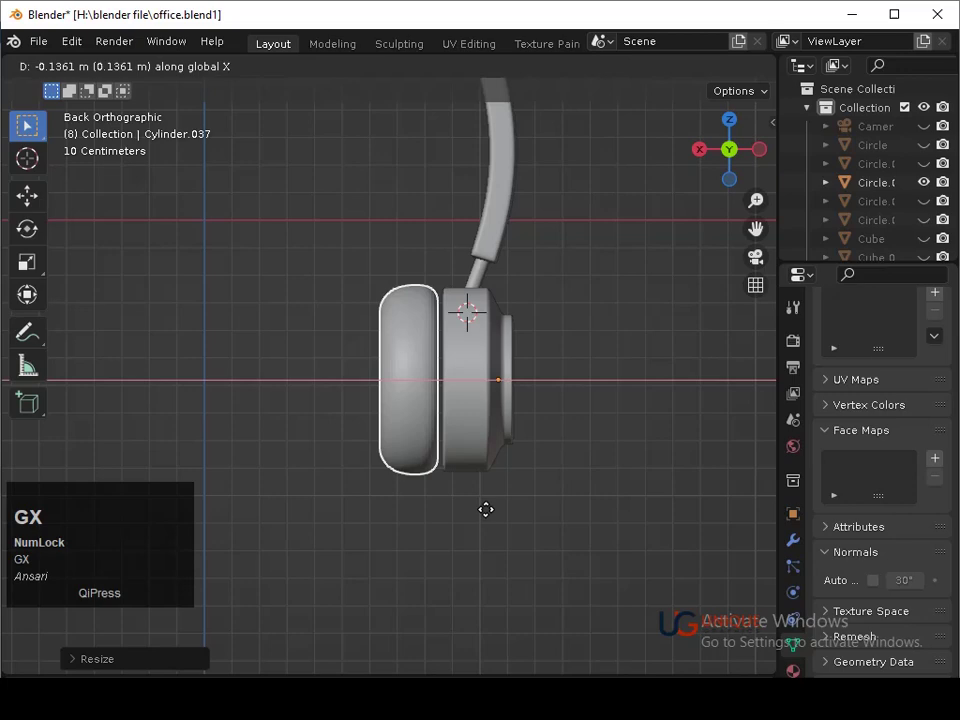
pyautogui.click(496, 518)
pyautogui.moveTo(480, 523); pyautogui.dragTo(595, 425)
pyautogui.middleClick(595, 425)
# Reposition and resize the cushion so it sits flush on the earcup face
pyautogui.rightClick(423, 405)
pyautogui.click(478, 363)
pyautogui.rightClick(478, 387)
pyautogui.click(459, 368)
pyautogui.moveTo(445, 417); pyautogui.dragTo(601, 436)
pyautogui.click(601, 436)
pyautogui.moveTo(615, 466); pyautogui.dragTo(408, 404)
pyautogui.click(408, 404)
# From side view, tilt the earcup assembly and move it up toward the headband's right end
pyautogui.middleClick(451, 422)
pyautogui.click(752, 156)
pyautogui.press('s')
pyautogui.click(537, 547)
pyautogui.middleClick(535, 537)
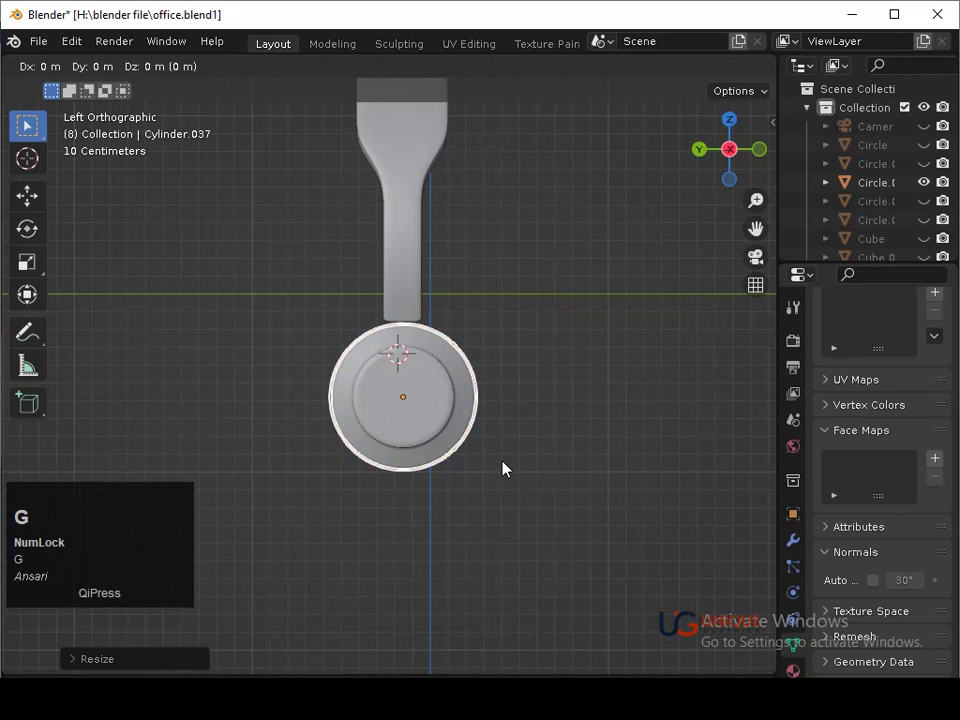
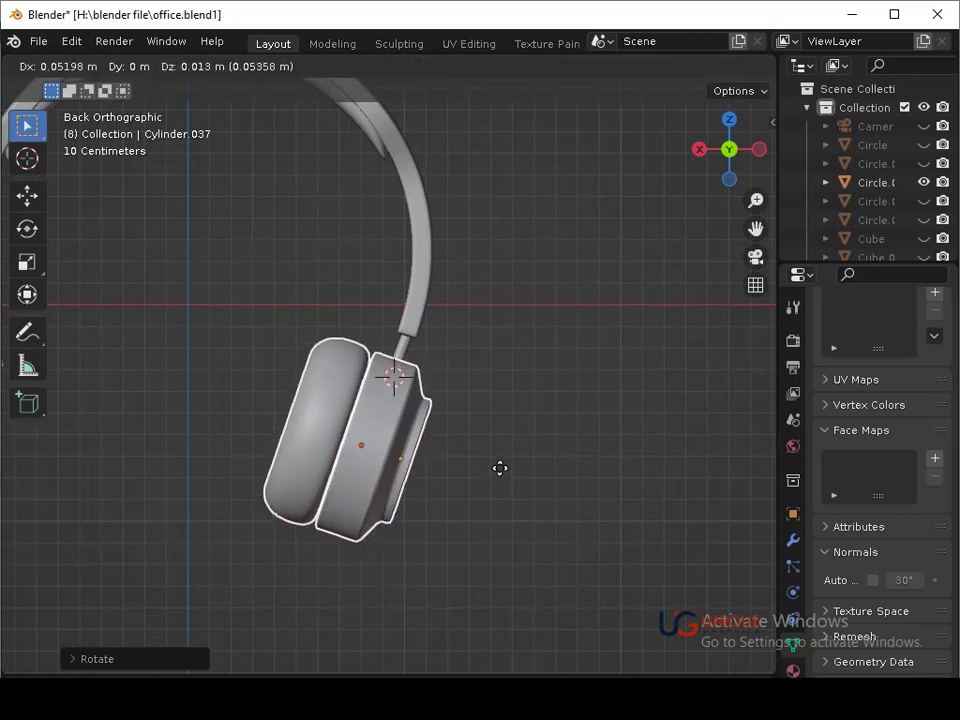
pyautogui.click(507, 470)
pyautogui.moveTo(505, 398); pyautogui.dragTo(730, 161)
pyautogui.click(730, 161)
# Fine-tune the earcup's tilt and position under the headband end, then save
pyautogui.moveTo(526, 344); pyautogui.dragTo(611, 530)
pyautogui.press('r')
pyautogui.click(618, 529)
pyautogui.press('g')
pyautogui.click(573, 517)
pyautogui.press('ctrl+s')
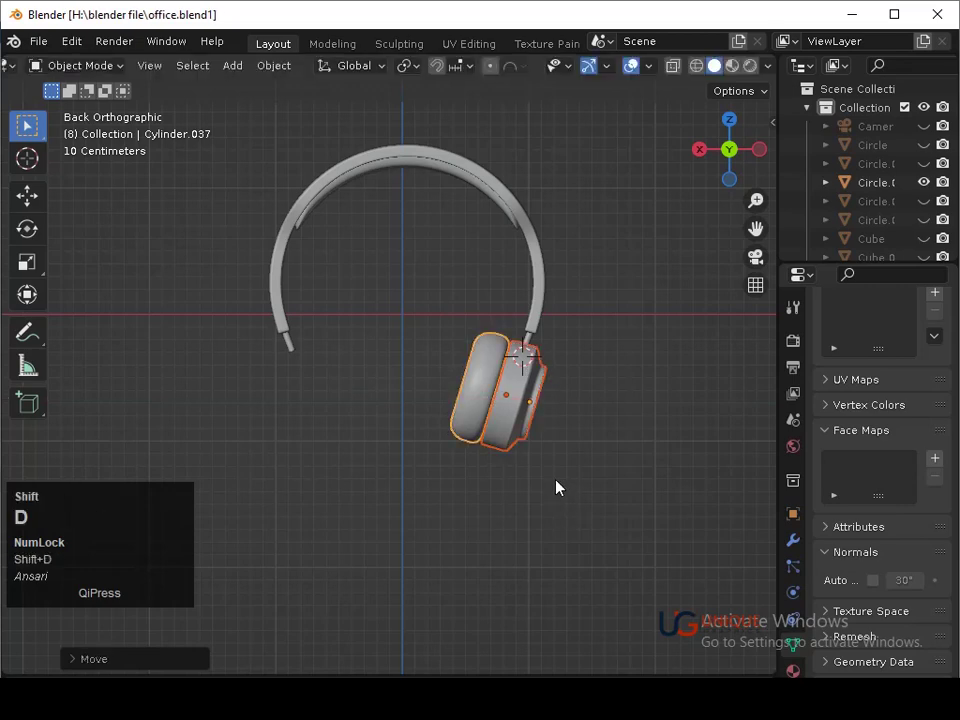
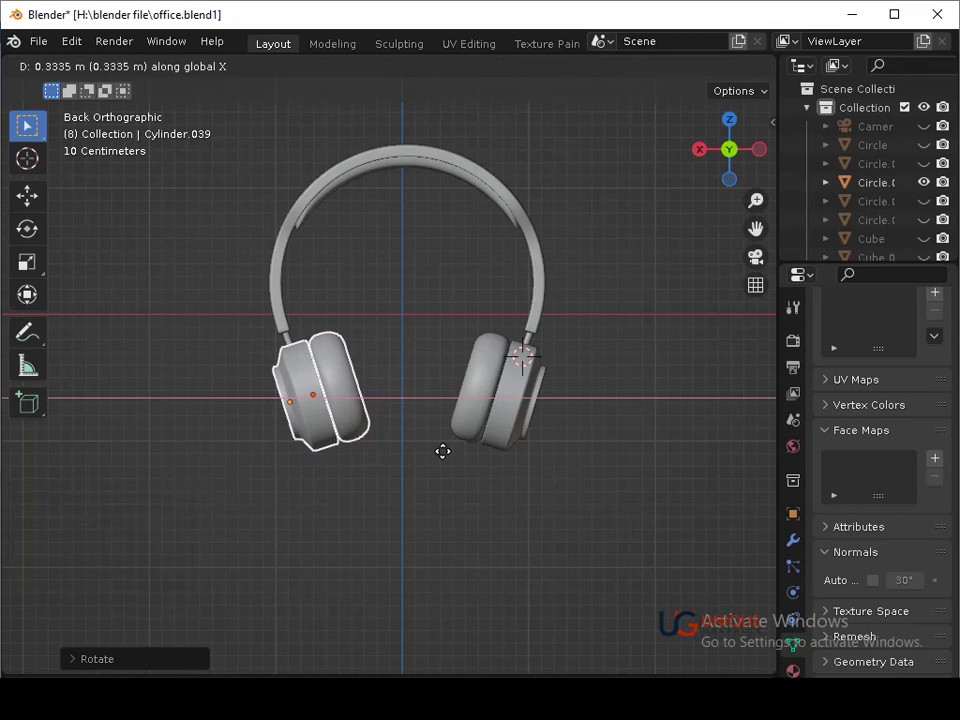
# Mirror the copied earcup to face inward and adjust its height along Z on the left end
pyautogui.press('Left')
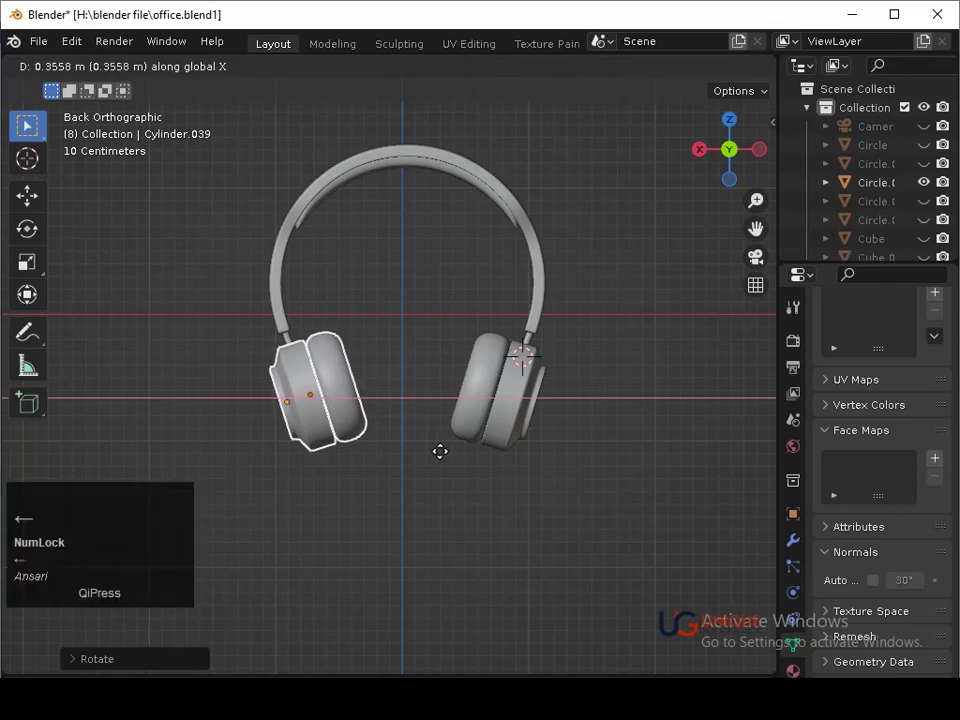
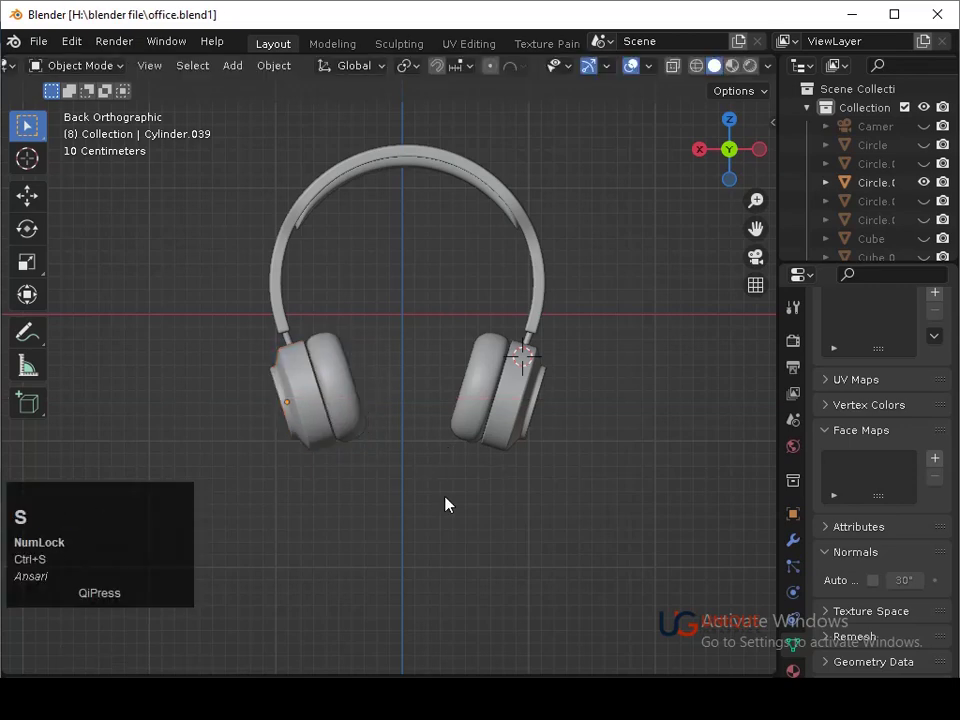
pyautogui.click(328, 431)
pyautogui.write('g')
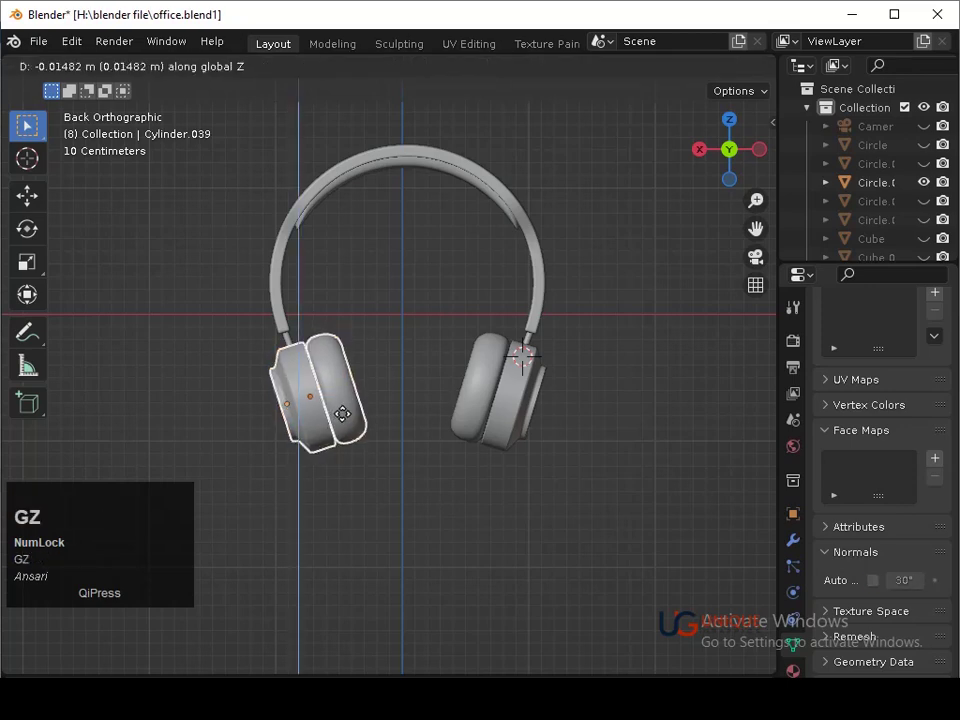
pyautogui.press('Up')
pyautogui.press('Return')
# Confirm the left earcup's height, frame both earcups in view and save the file
pyautogui.press('ctrl+s')
pyautogui.click(396, 382)
pyautogui.press('ctrl+s')
pyautogui.moveTo(416, 364); pyautogui.dragTo(415, 386)
pyautogui.press('ctrl+s')
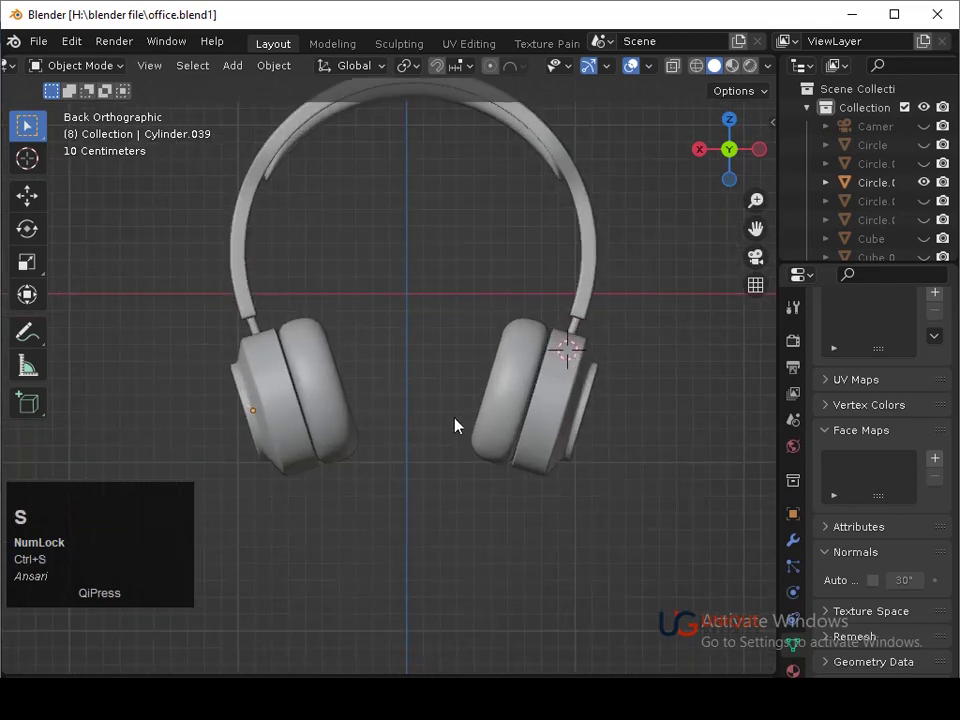
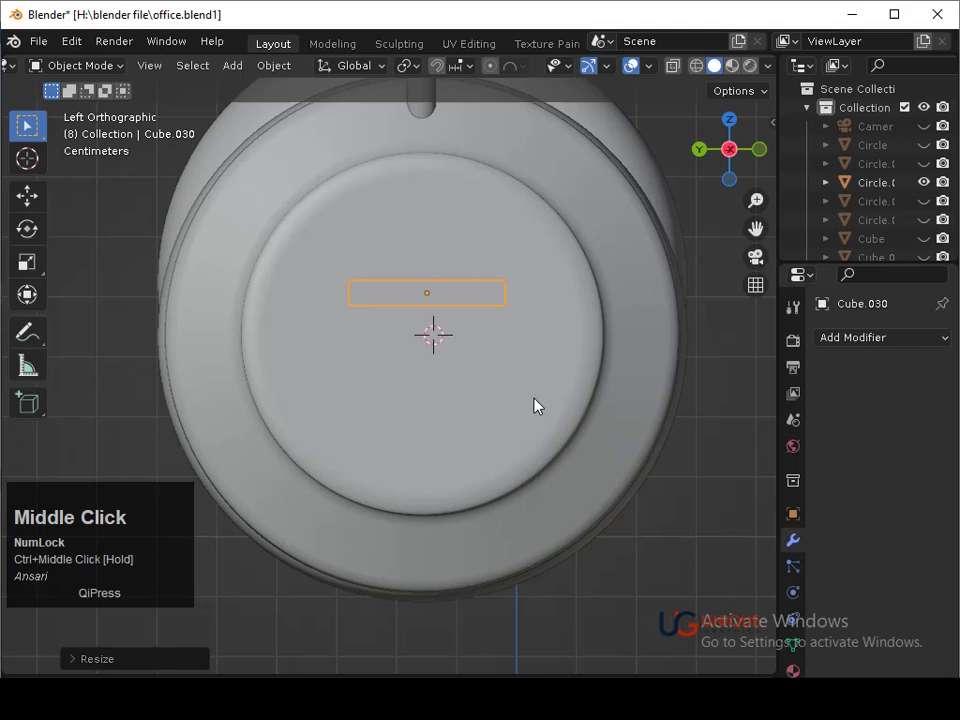
# Duplicate the small bar on the earcup face and drop the copy straight down along Z
pyautogui.middleClick(536, 398)
pyautogui.click(536, 385)
pyautogui.press('shift+d')
pyautogui.press('z')
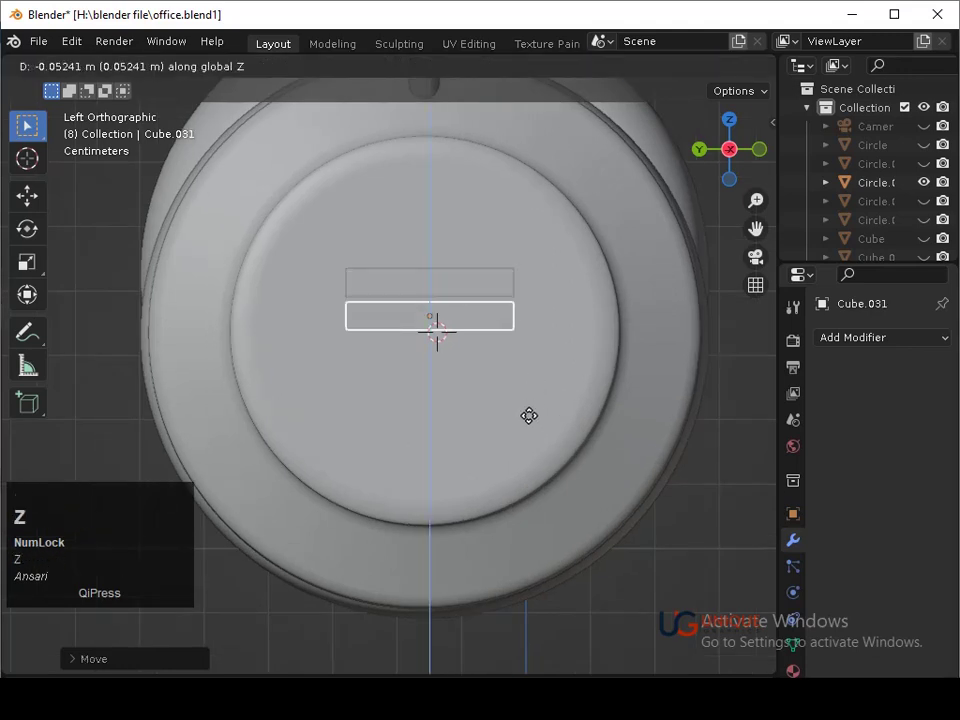
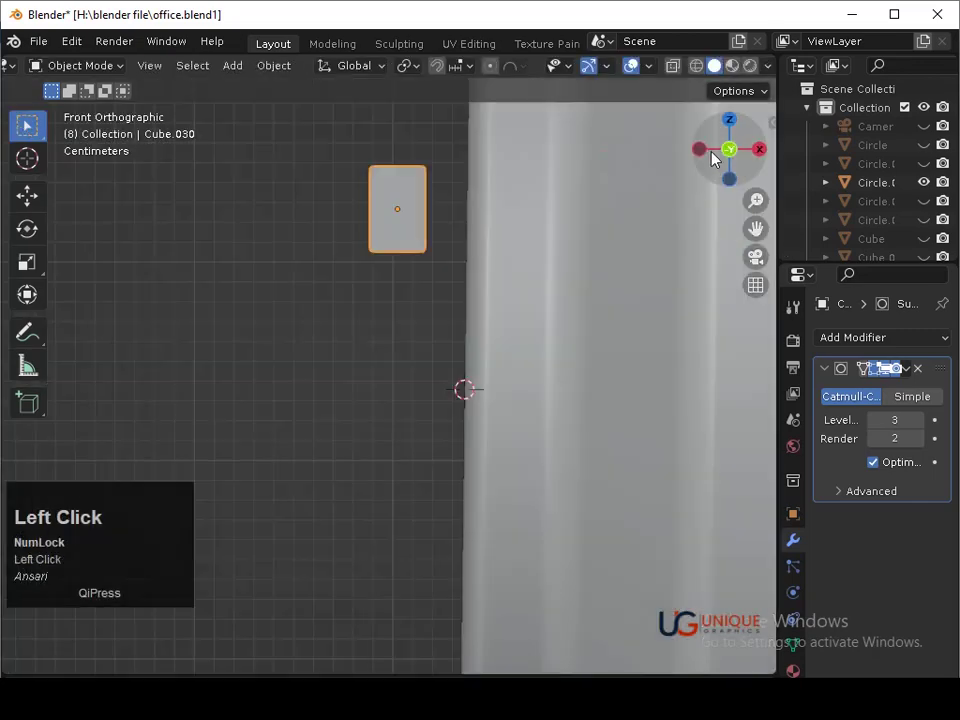
pyautogui.middleClick(655, 182)
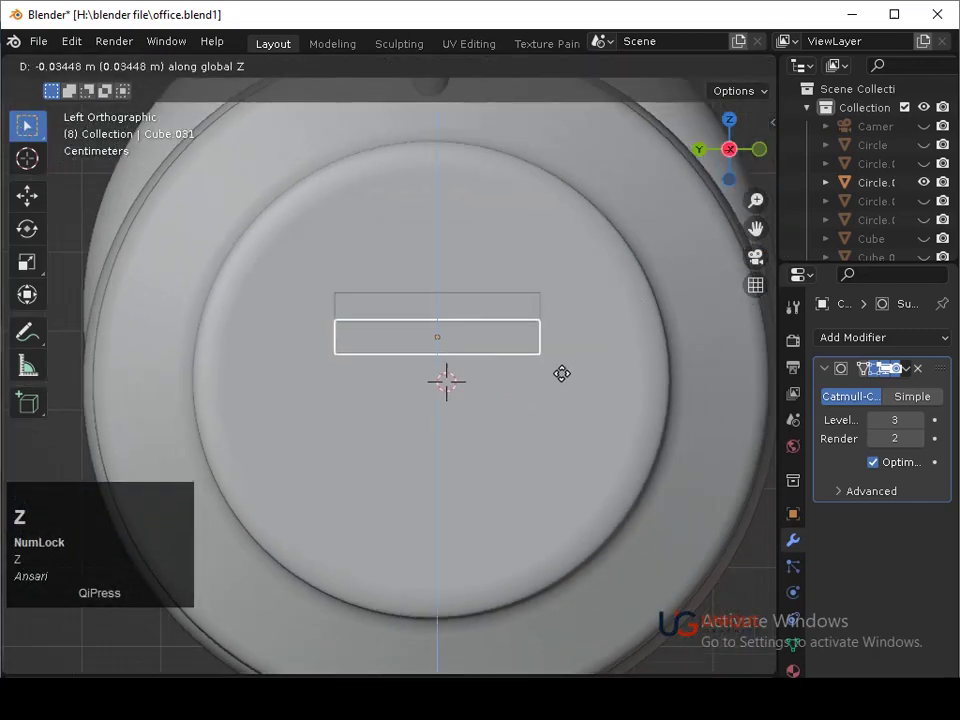
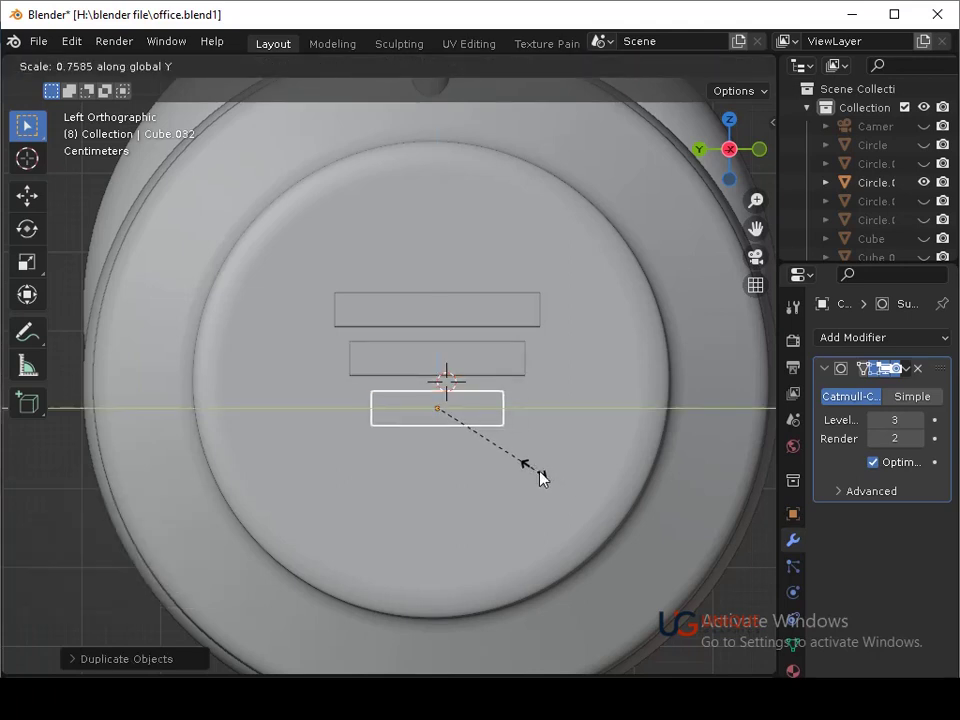
# Add narrower third and fourth bars below, scaling along Y, and select the stacked bars
pyautogui.click(549, 478)
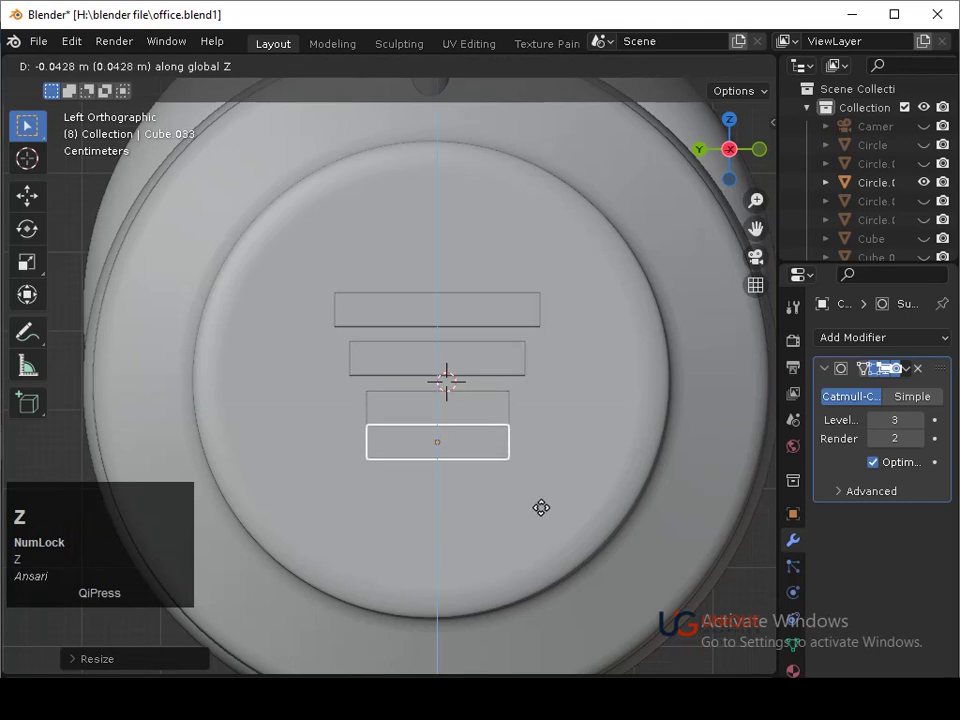
pyautogui.click(550, 525)
pyautogui.press('s')
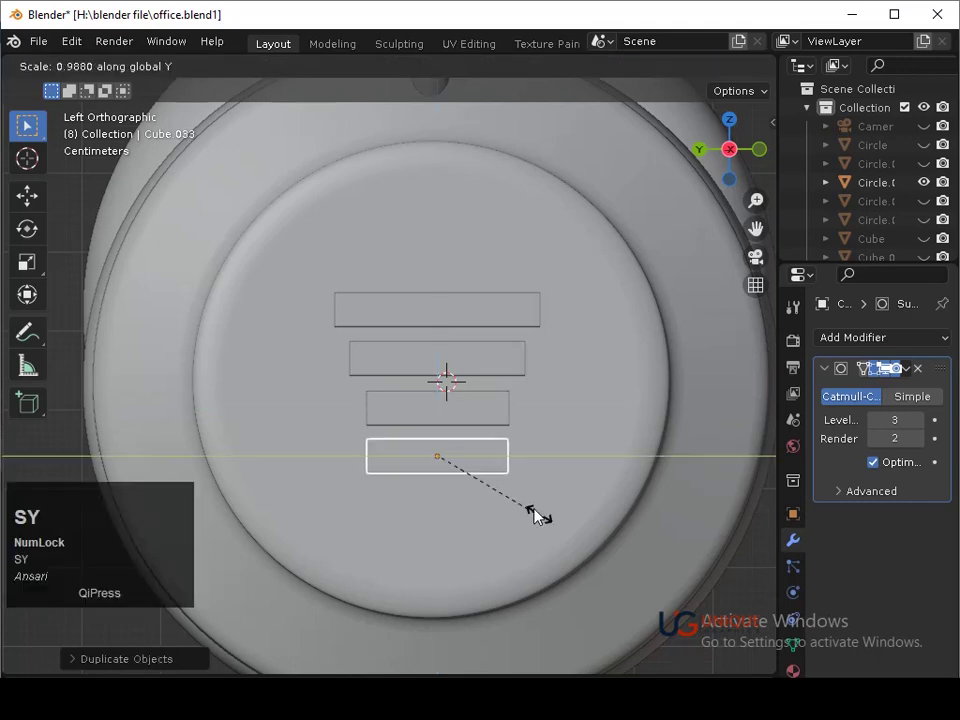
pyautogui.press('y')
pyautogui.click(522, 501)
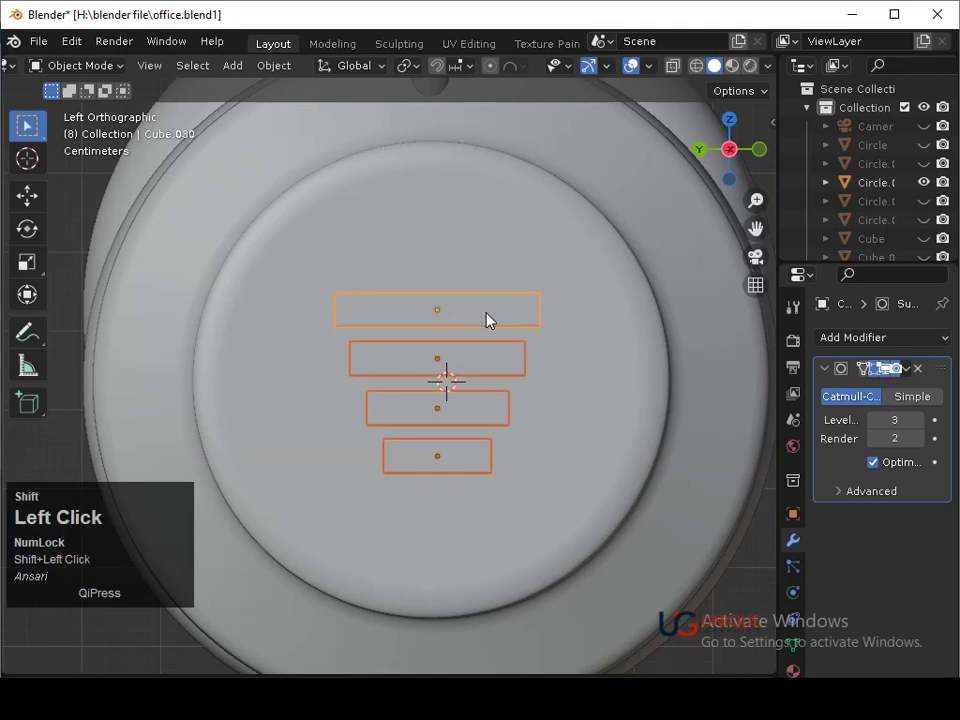
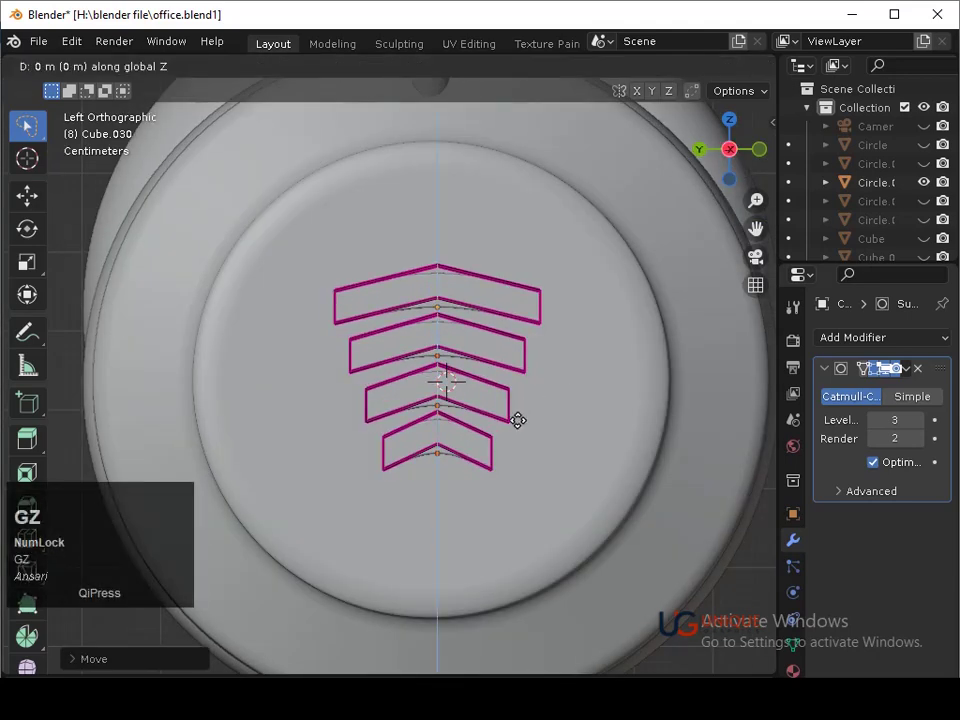
# Lift the bars' centre edges along Z into arches and scale them thinner along X from Back view
pyautogui.press('ctrl+z')
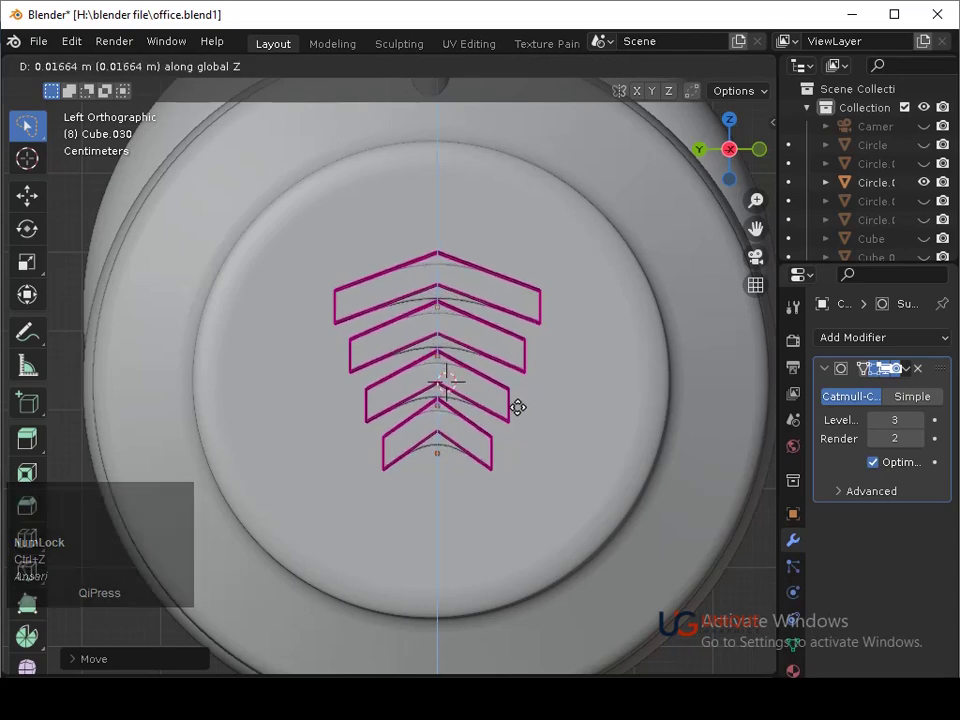
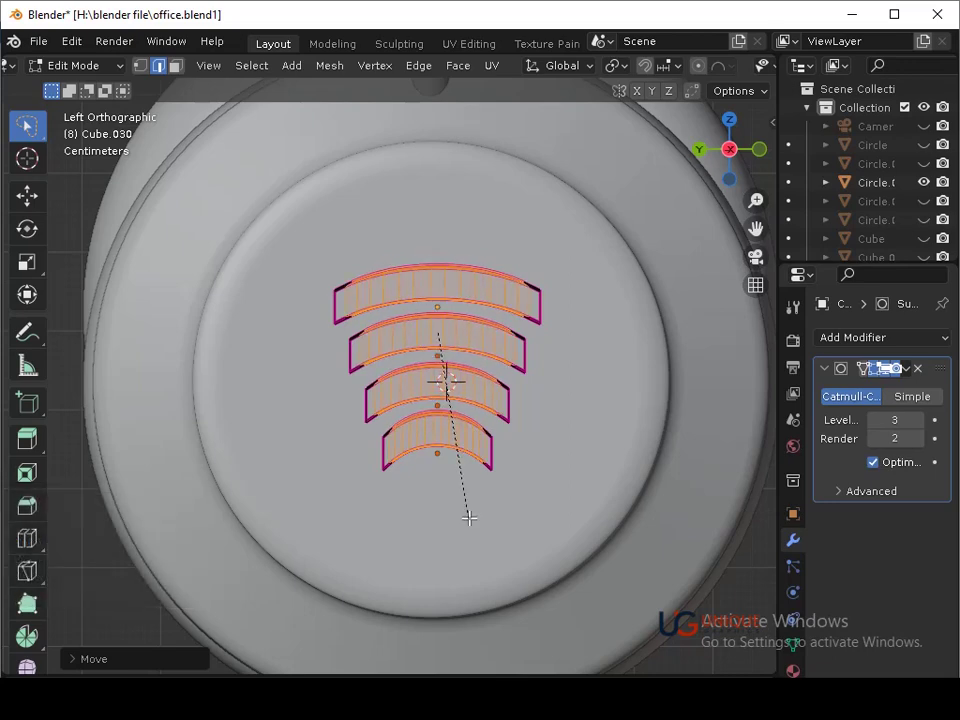
pyautogui.scroll(-3)
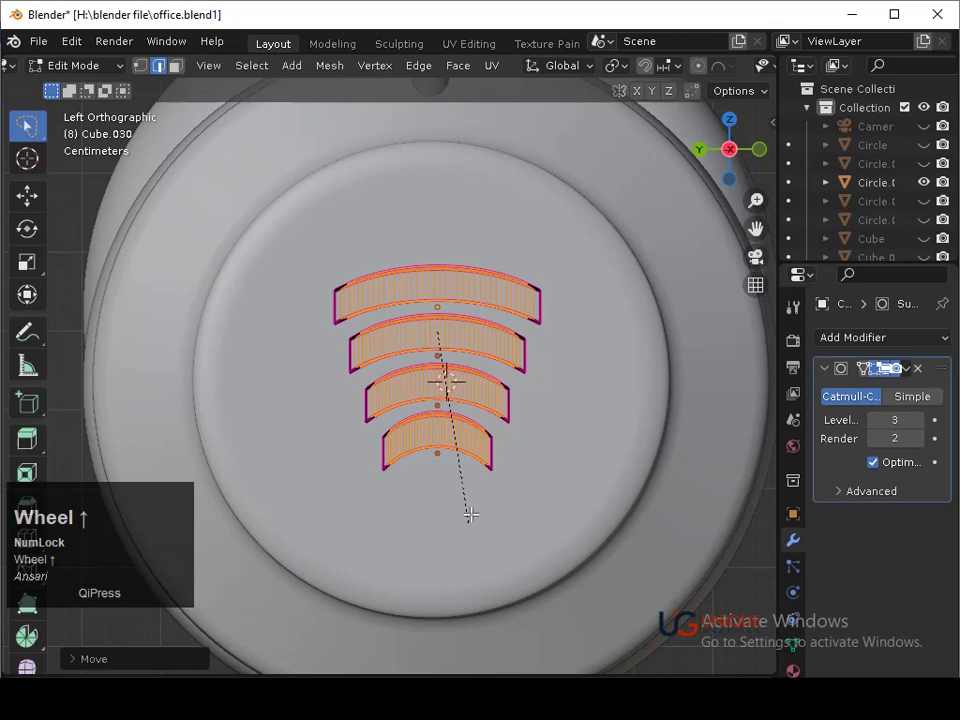
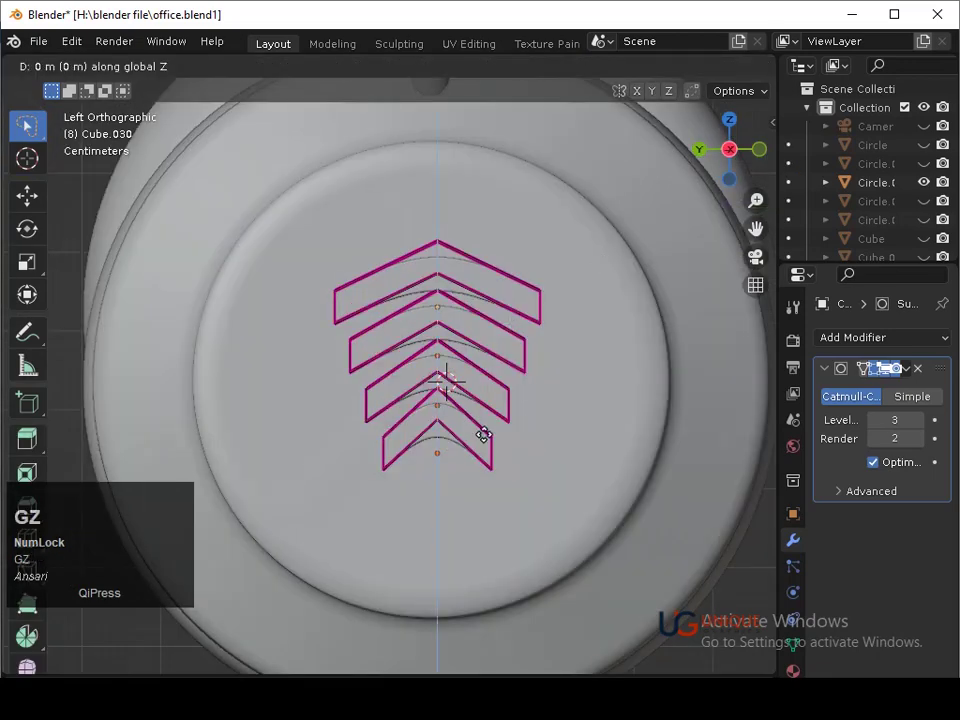
pyautogui.press('z')
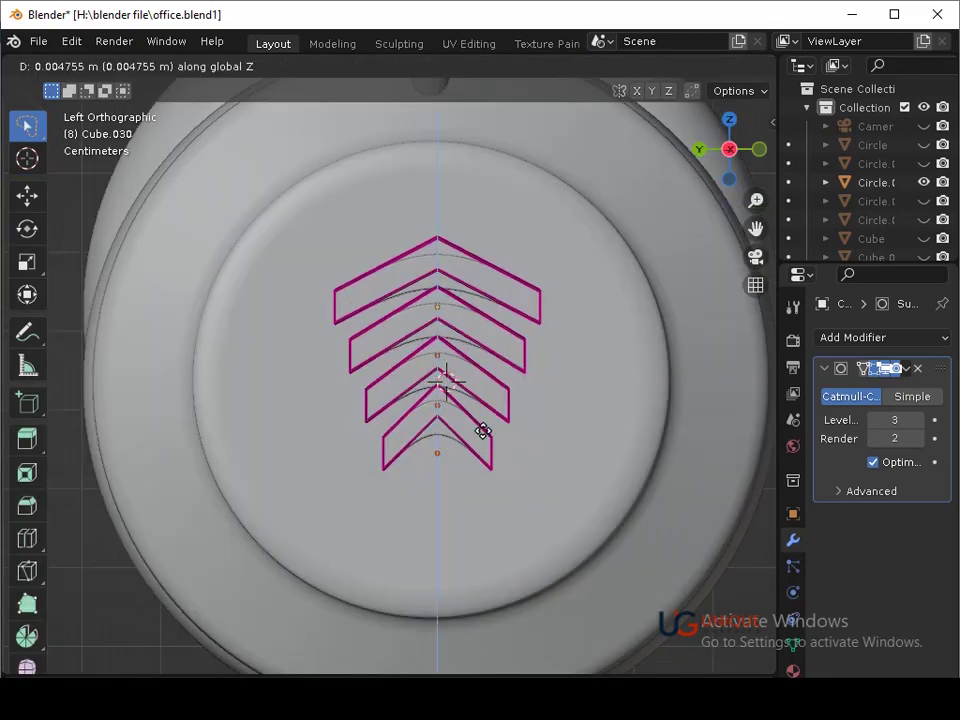
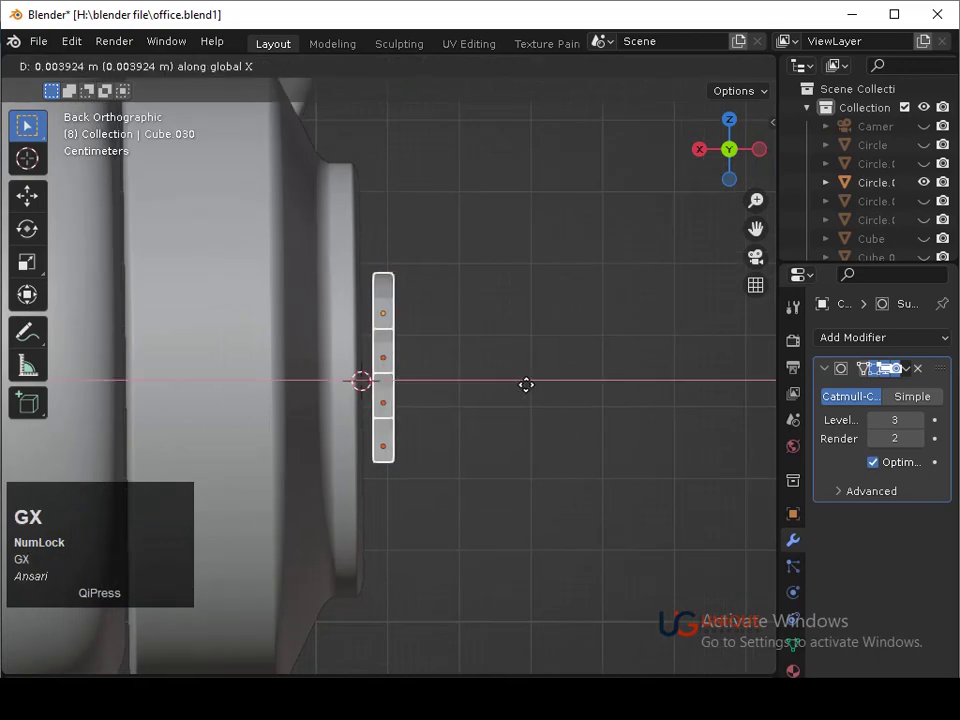
pyautogui.click(524, 390)
pyautogui.click(478, 381)
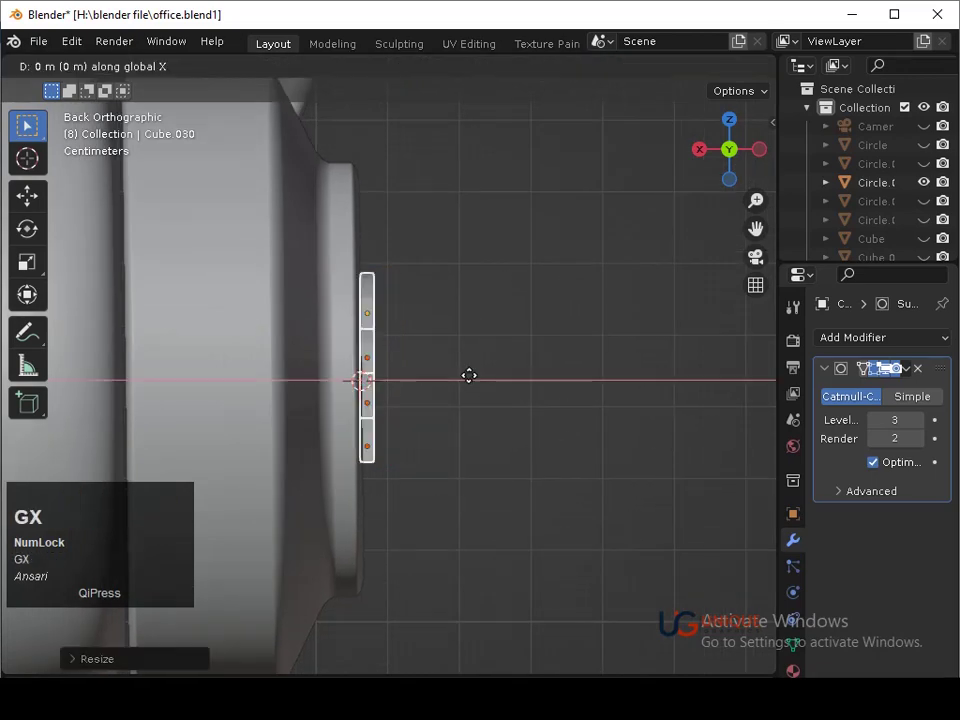
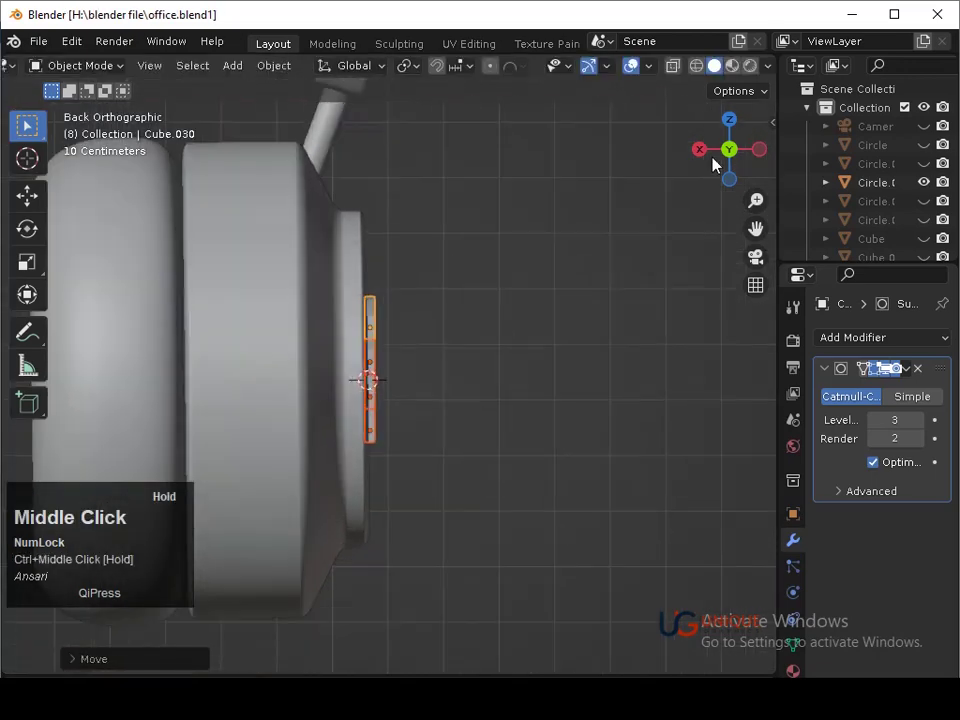
# Orbit around the ear cup, return to Back view and select the ear cup for duplicating
pyautogui.middleClick(661, 270)
pyautogui.click(708, 183)
pyautogui.middleClick(665, 260)
pyautogui.middleClick(517, 377)
pyautogui.middleClick(492, 406)
pyautogui.middleClick(458, 394)
pyautogui.middleClick(518, 355)
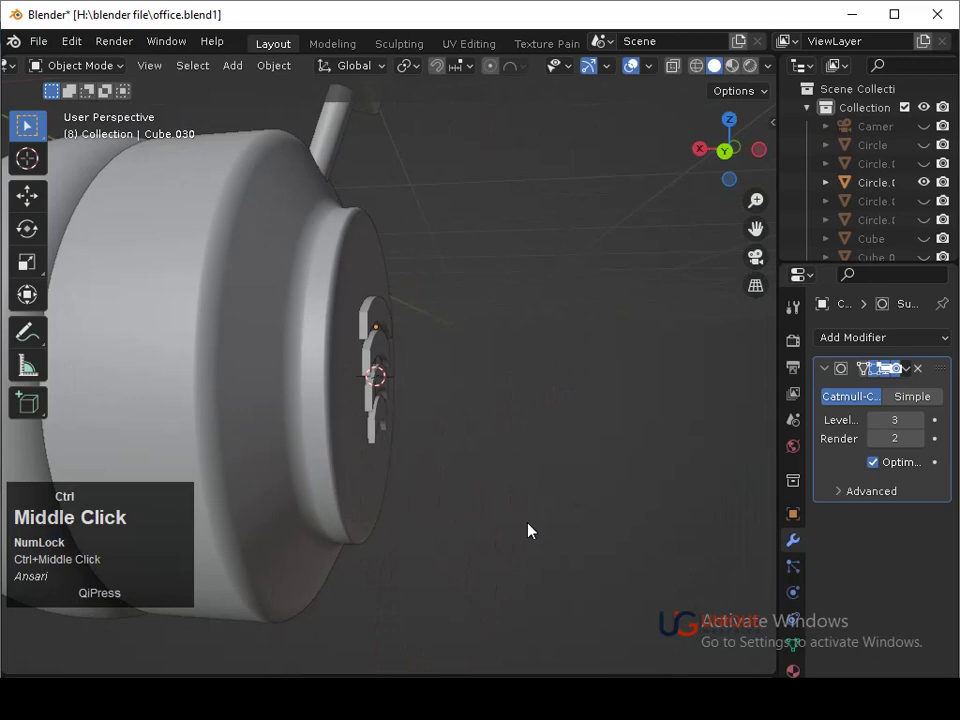
pyautogui.middleClick(568, 354)
pyautogui.click(732, 147)
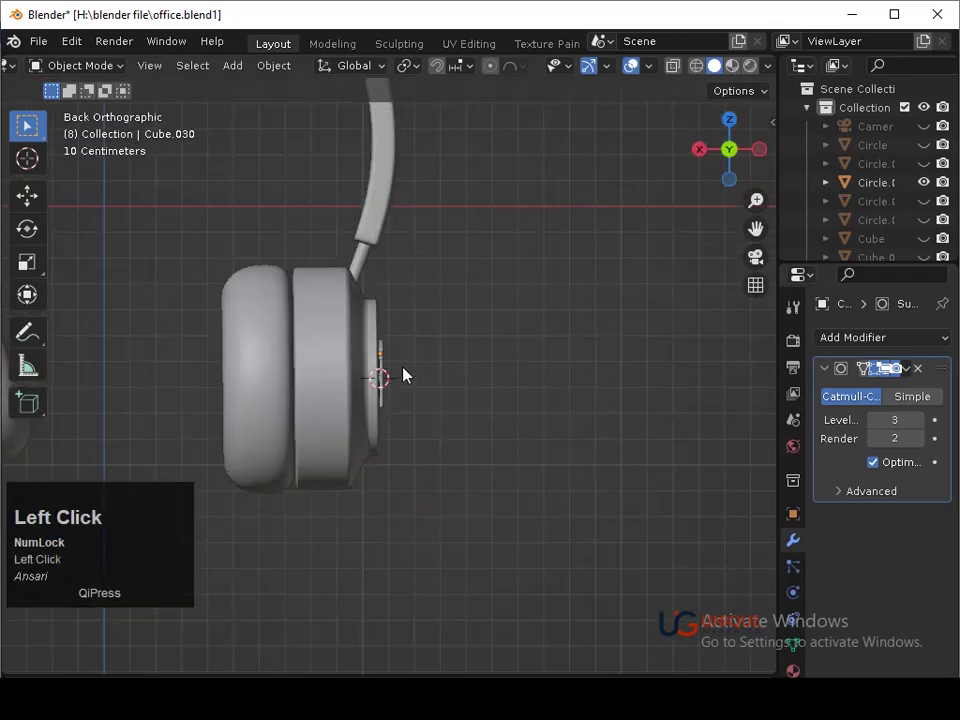
pyautogui.click(384, 384)
# Duplicate the ear cup and rotate the copy to a matching tilt at the headband's other end
pyautogui.middleClick(470, 408)
pyautogui.click(414, 356)
pyautogui.click(416, 360)
pyautogui.press('ctrl+j')
pyautogui.click(708, 151)
pyautogui.click(370, 347)
pyautogui.press('r')
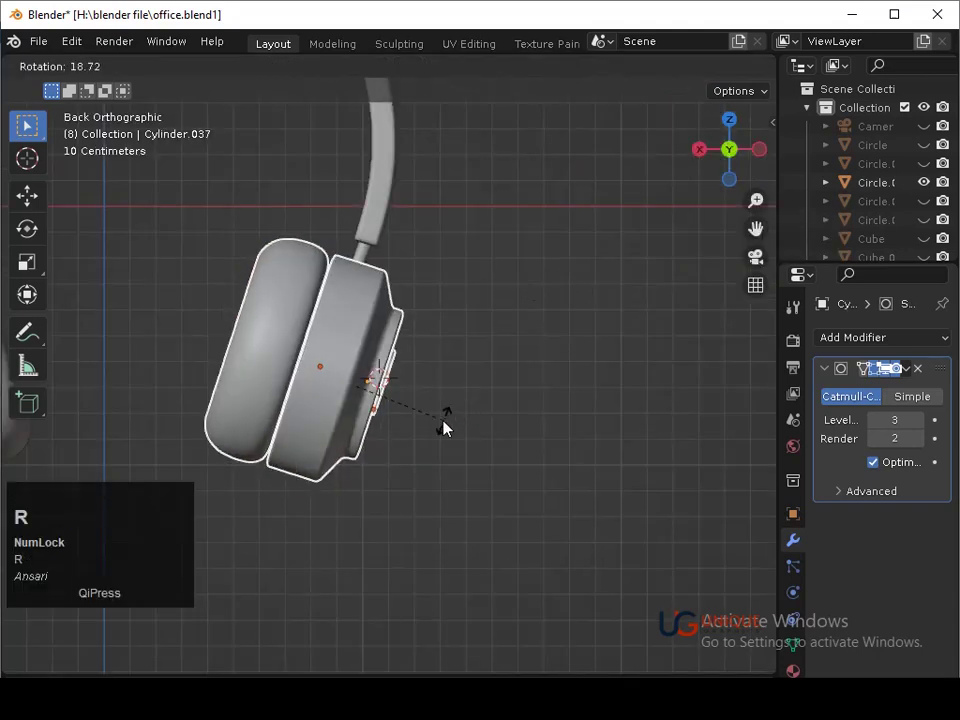
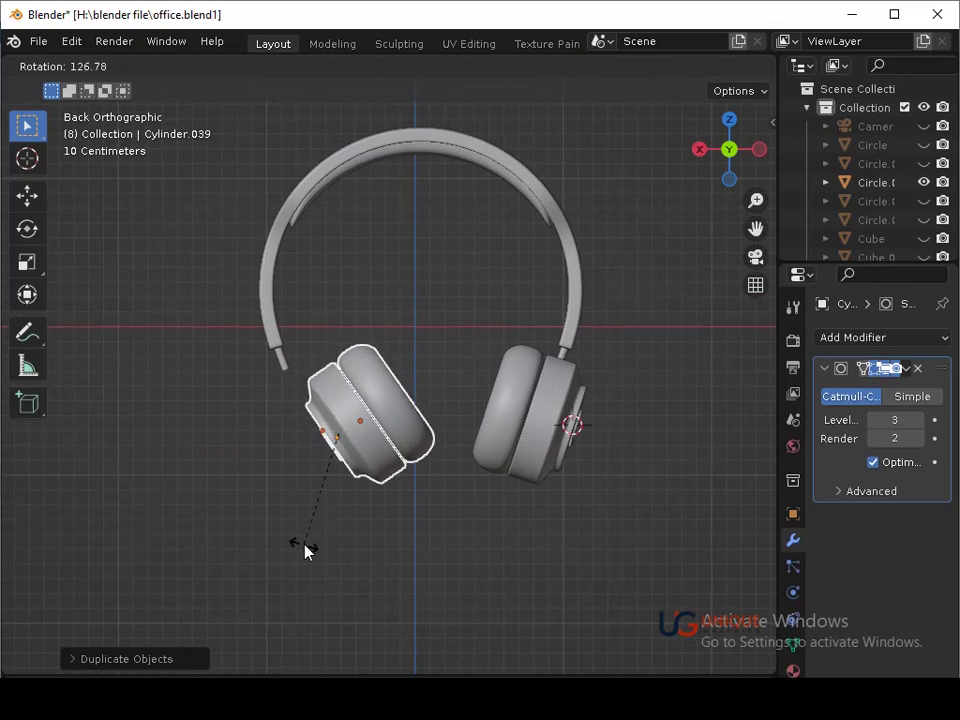
pyautogui.click(307, 552)
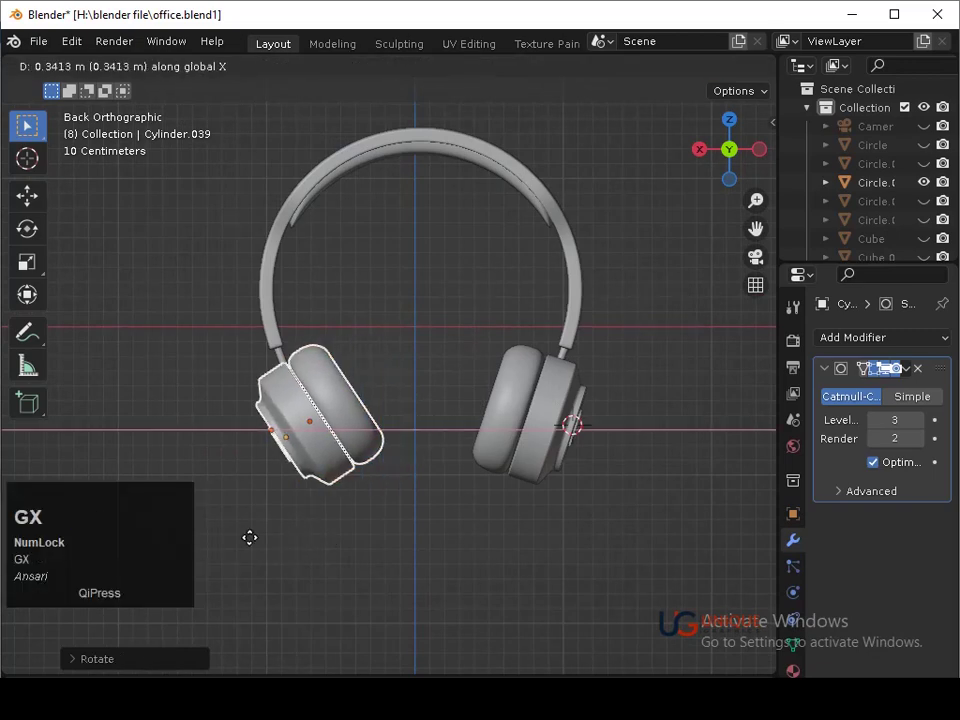
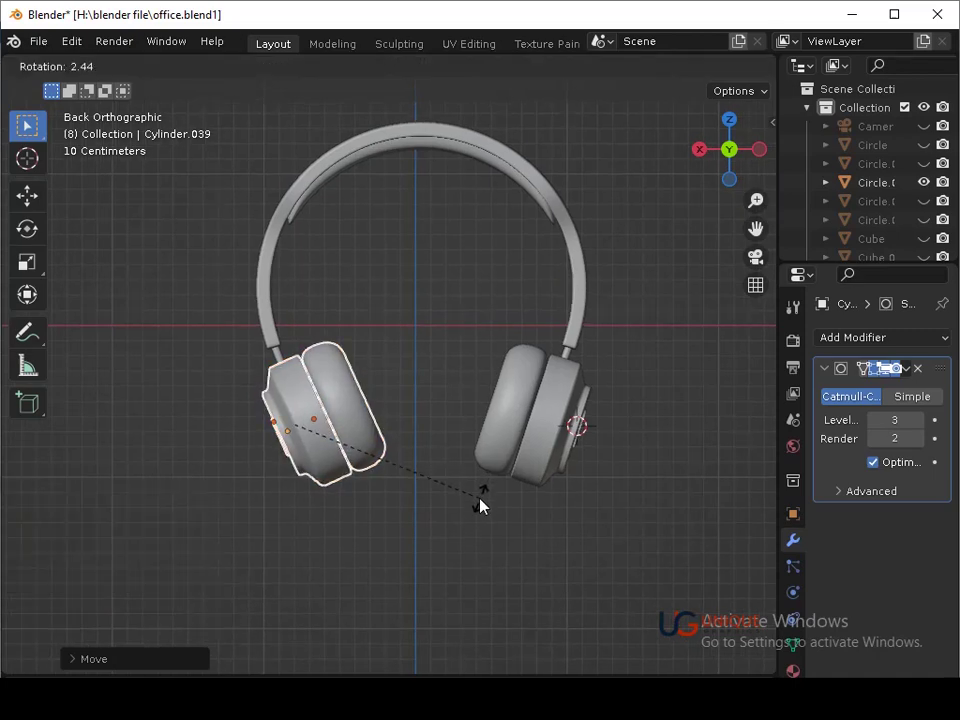
pyautogui.click(486, 505)
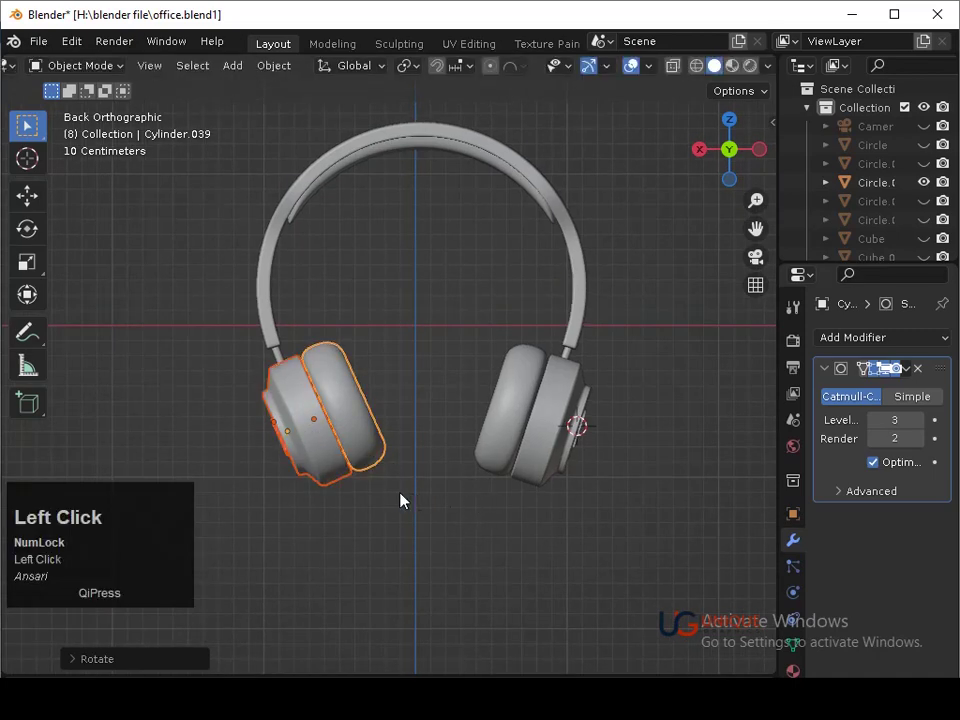
# Shift the copied ear cup sideways into place and check it from Back view
pyautogui.click(445, 521)
pyautogui.press('g')
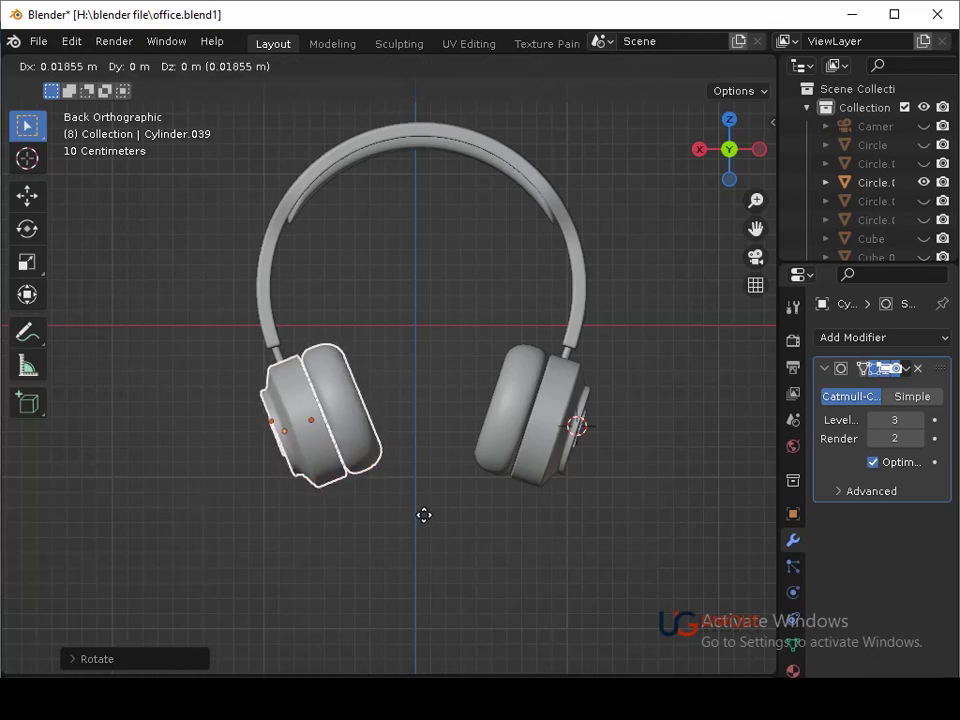
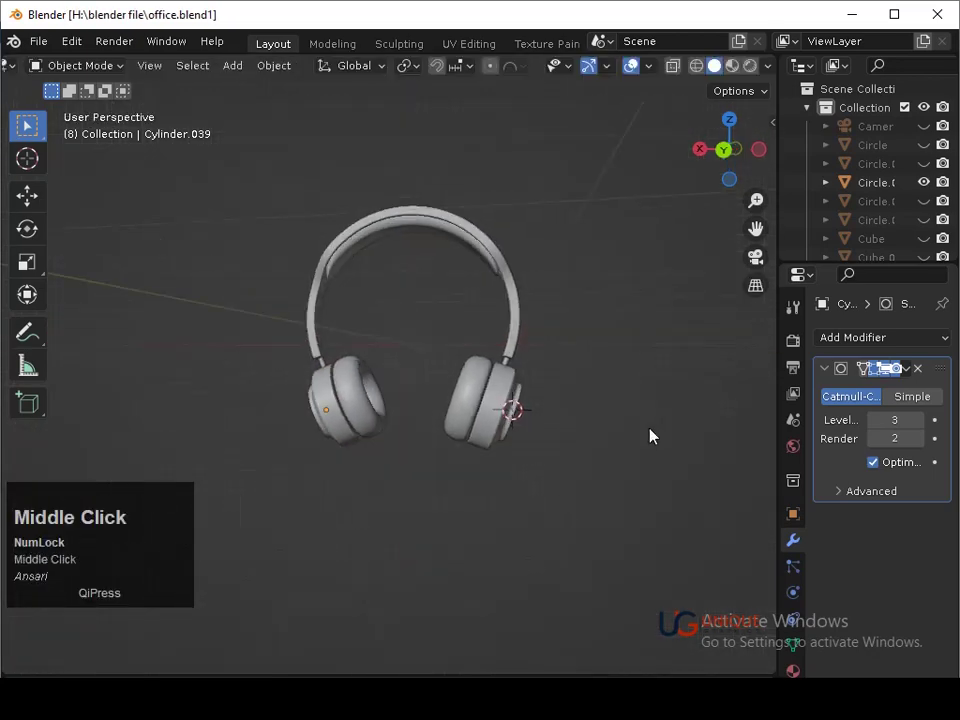
pyautogui.click(720, 152)
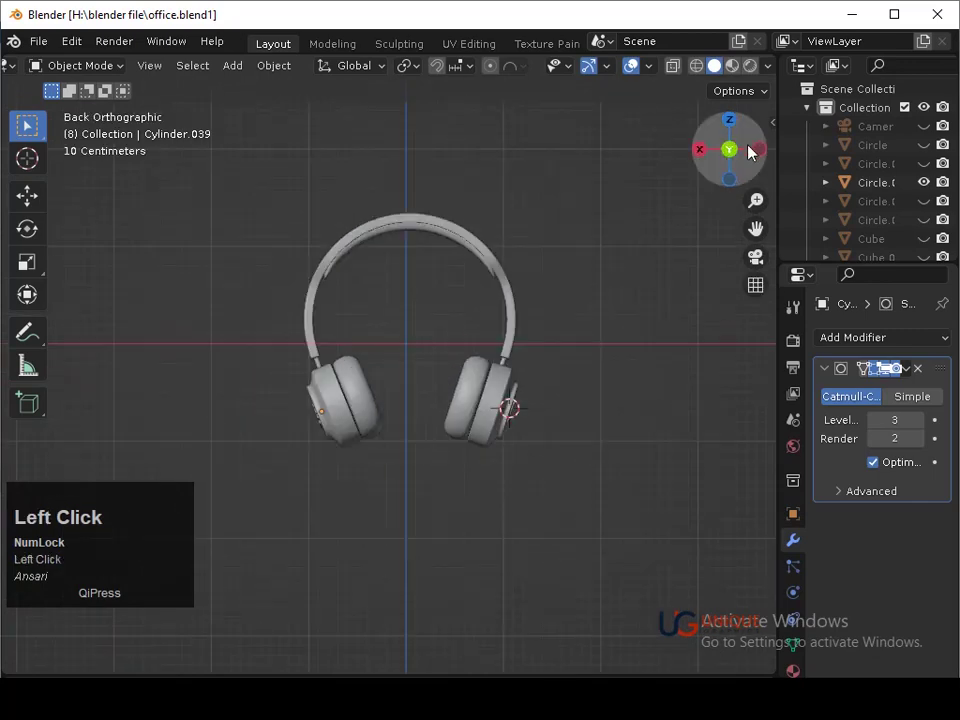
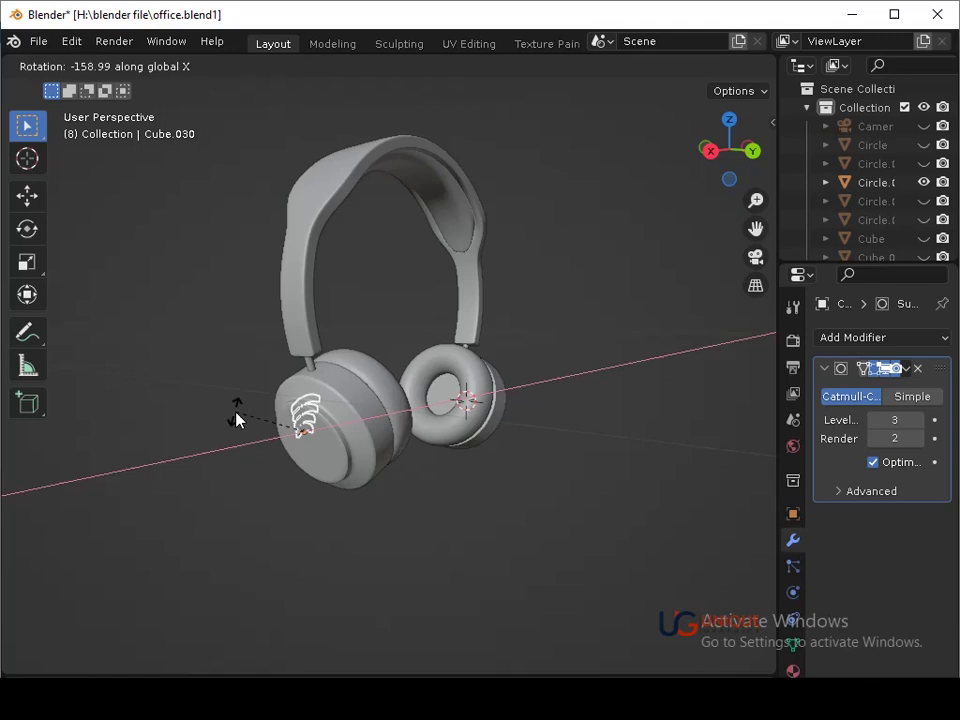
# Duplicate the arched bar detail and rotate the copy to face the other ear cup
pyautogui.click(241, 409)
pyautogui.press('ctrl+z')
pyautogui.press('x')
pyautogui.click(328, 458)
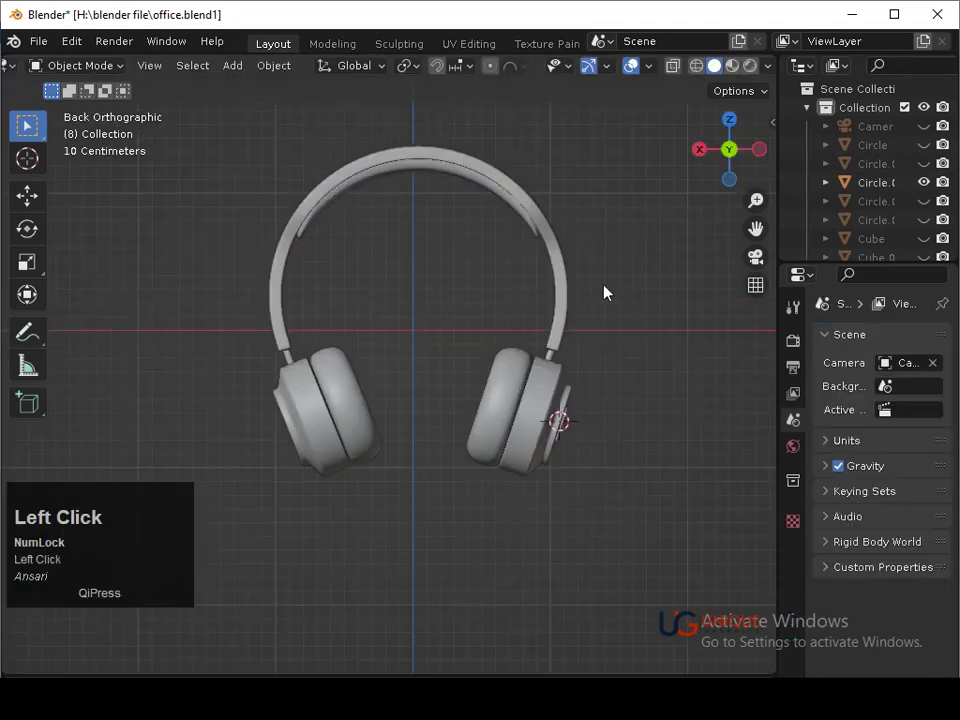
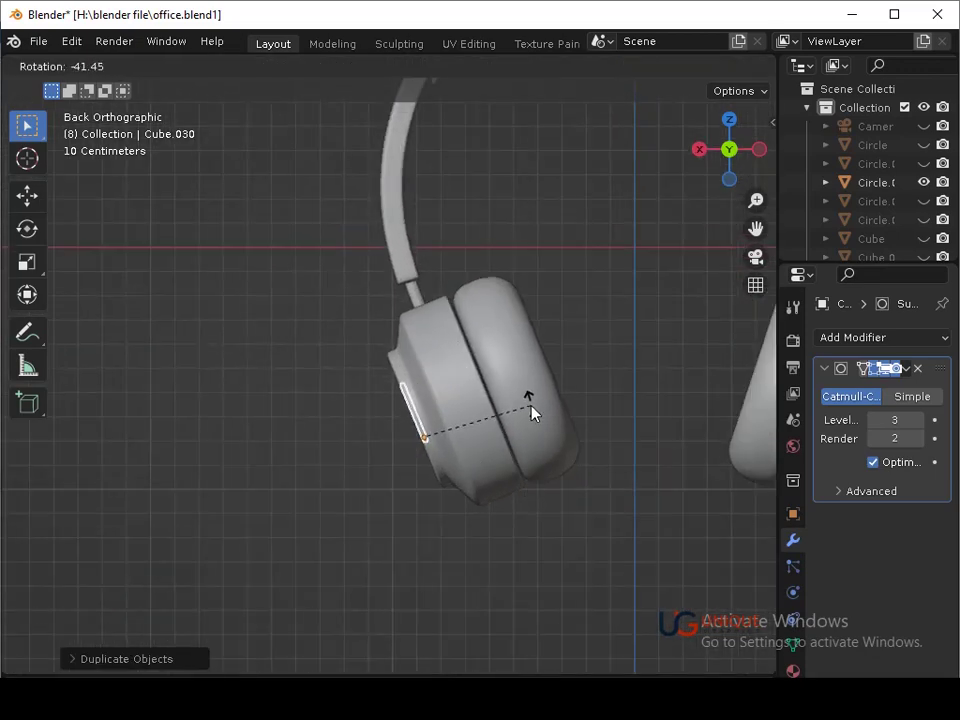
pyautogui.click(540, 410)
# Move the copied bars along X onto the left ear cup's outer face and tilt them to match
pyautogui.middleClick(492, 448)
pyautogui.write('gxx')
pyautogui.press('Left')
pyautogui.press('Return')
pyautogui.press('r')
pyautogui.press('Down')
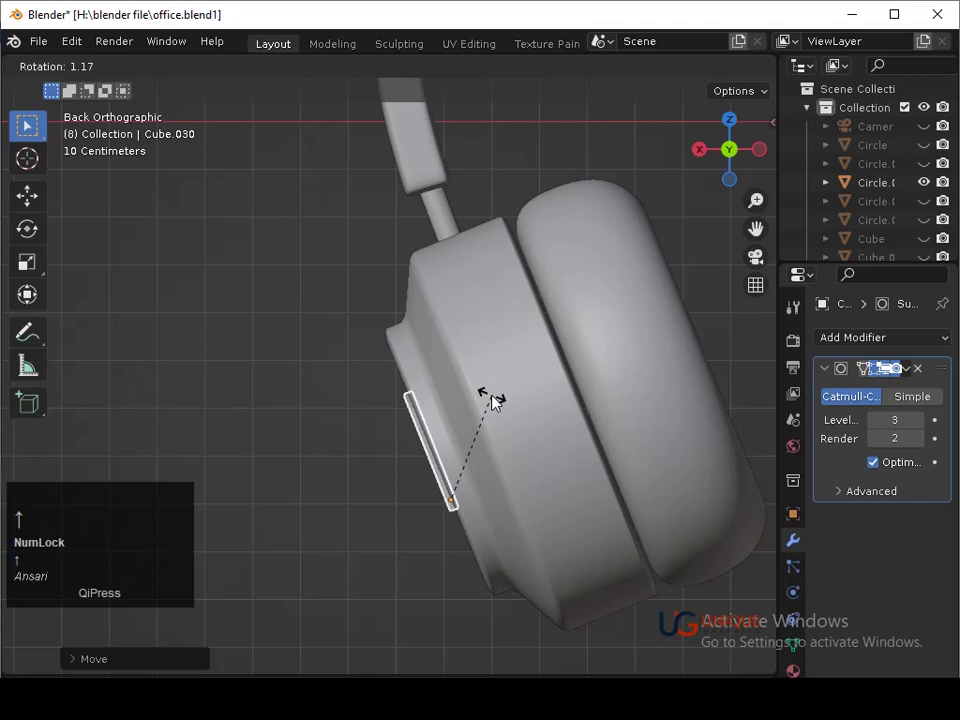
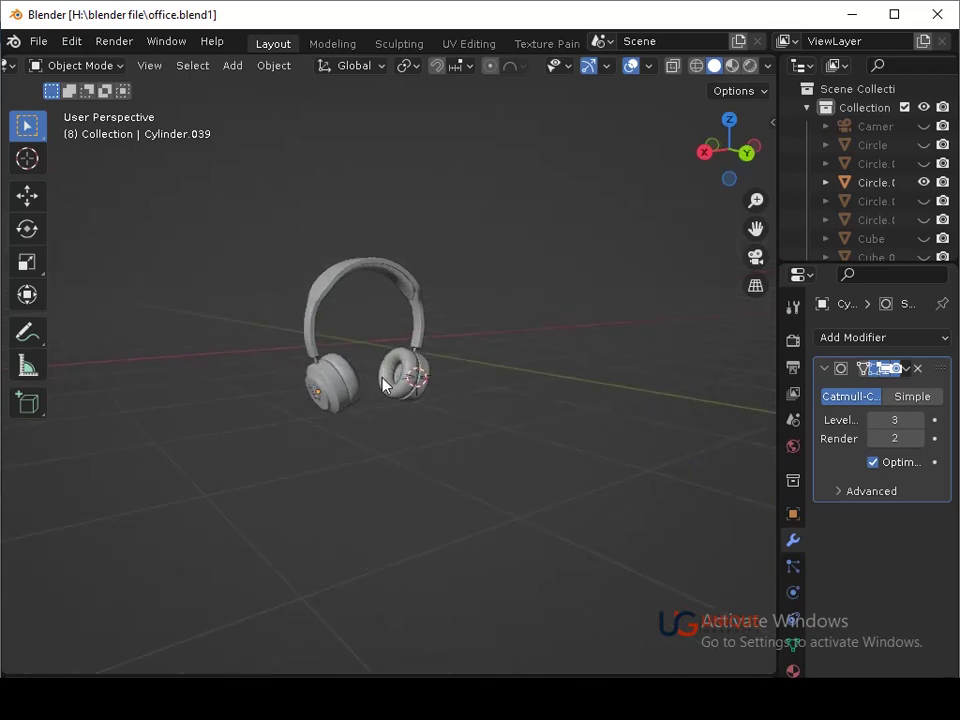
# Add a cube beside the headphones and scale it as the base of the stand
pyautogui.middleClick(556, 291)
pyautogui.rightClick(287, 399)
pyautogui.press('shift+a')
pyautogui.click(350, 366)
pyautogui.press('s')
pyautogui.click(306, 441)
# Stretch the cube along Z into a tall post for the stand
pyautogui.middleClick(571, 249)
pyautogui.middleClick(421, 441)
pyautogui.middleClick(518, 448)
pyautogui.middleClick(531, 387)
pyautogui.click(569, 512)
pyautogui.click(545, 532)
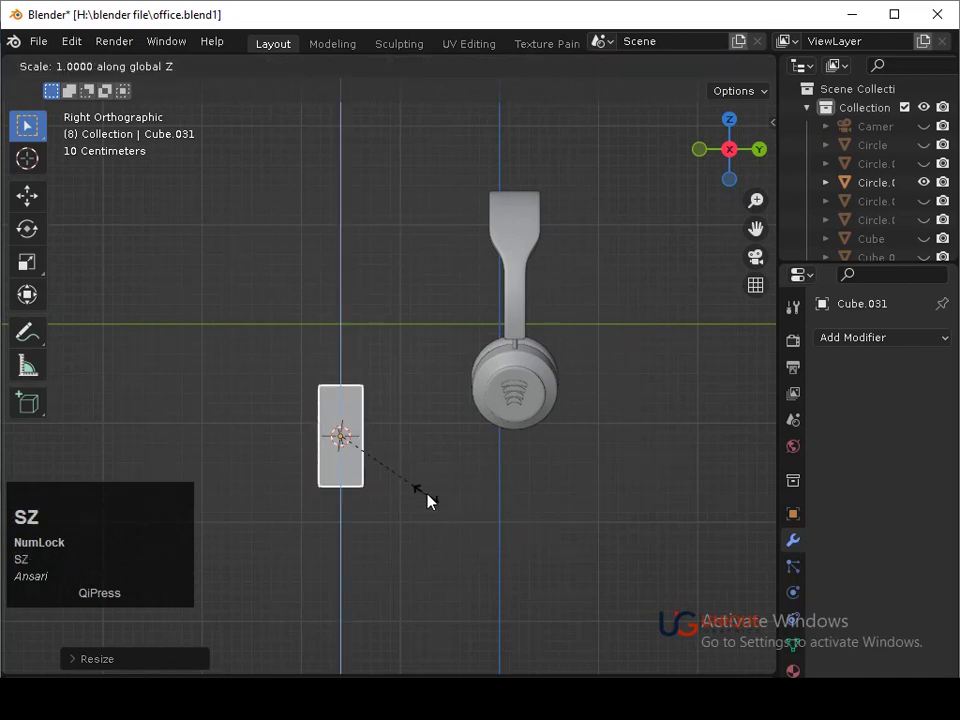
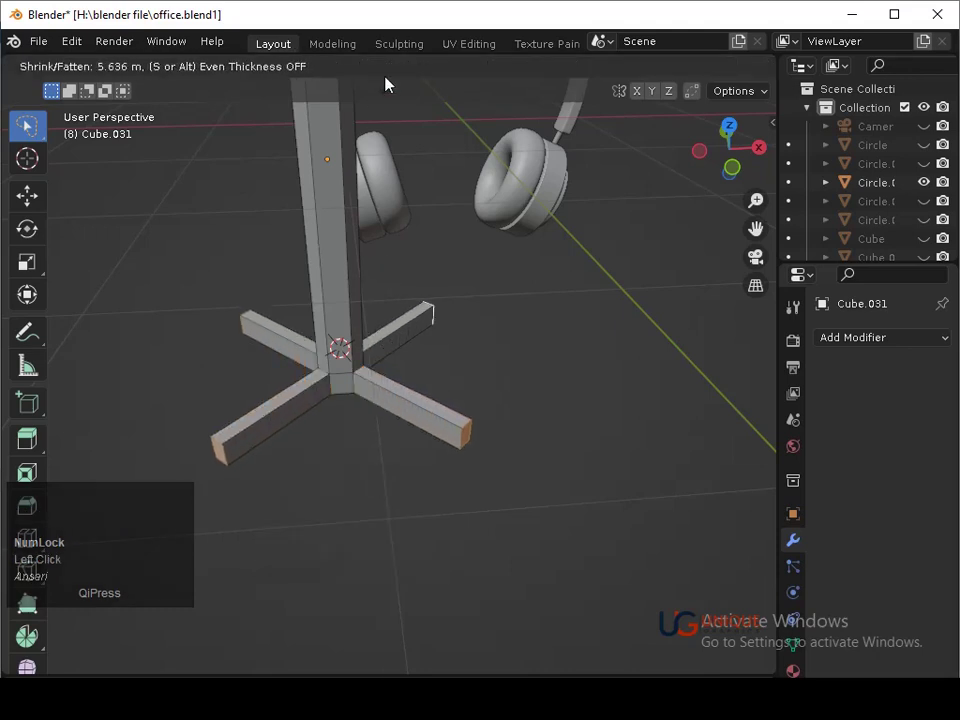
# Extrude the stand's legs further outward and scale their end faces down into tapered spikes
pyautogui.click(397, 594)
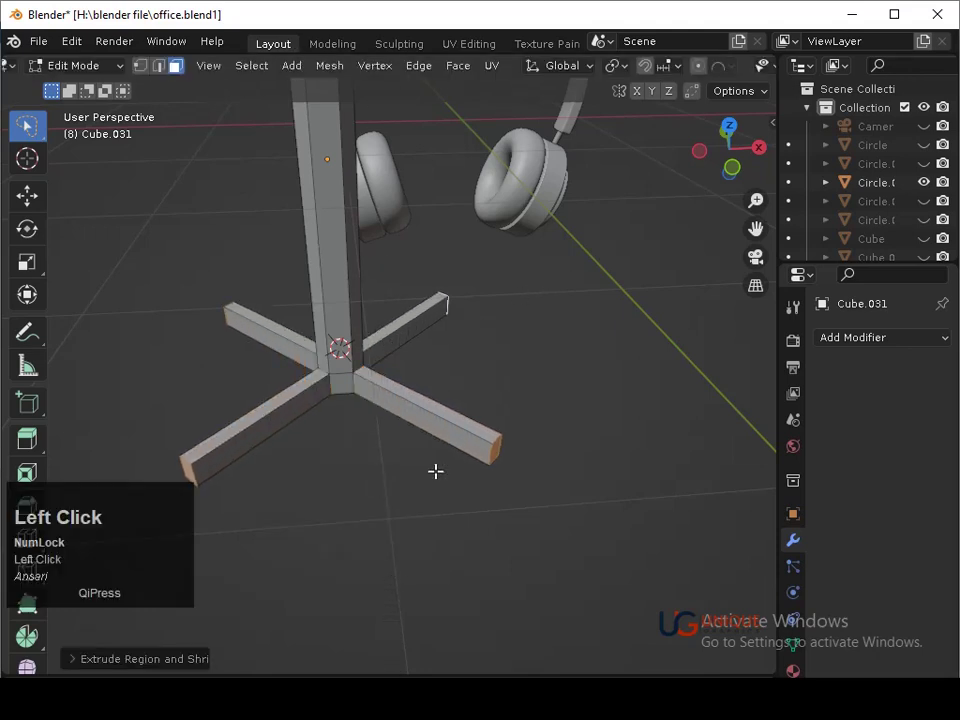
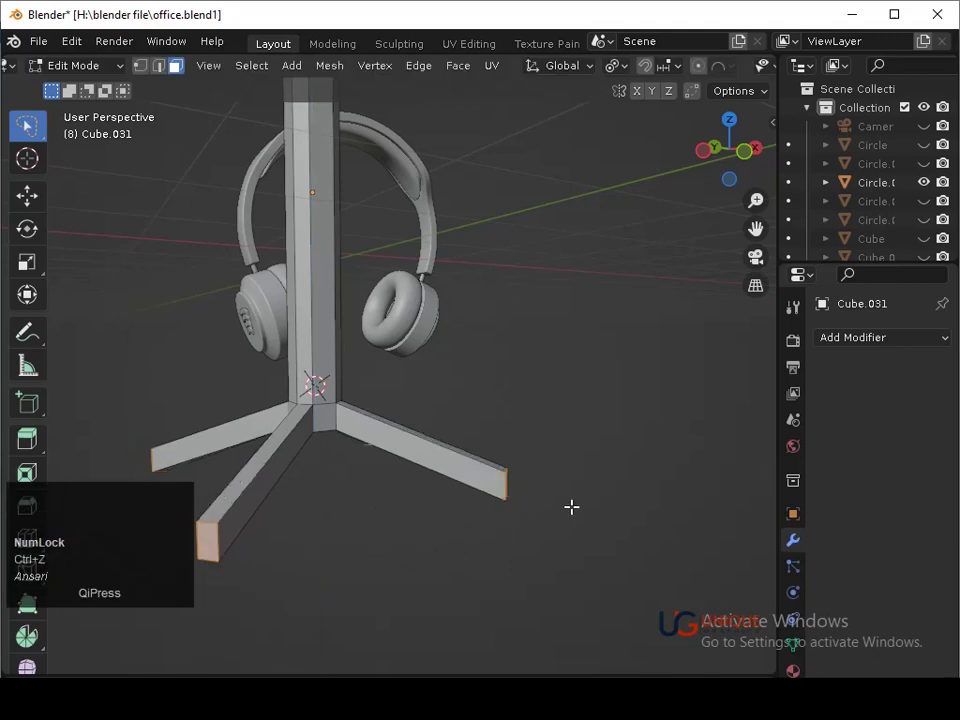
pyautogui.press('s')
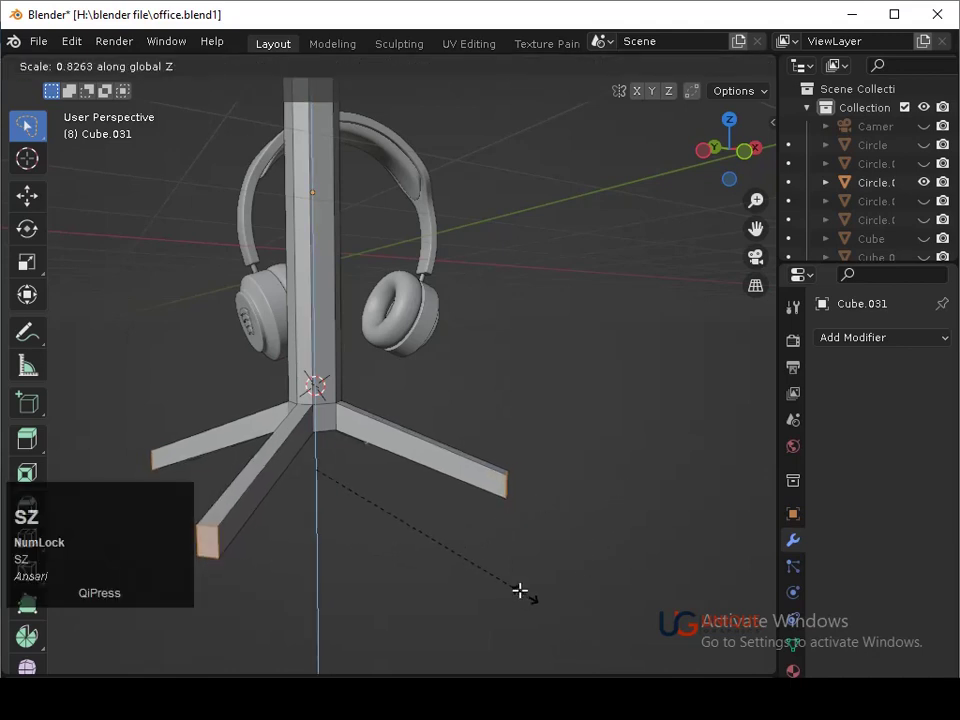
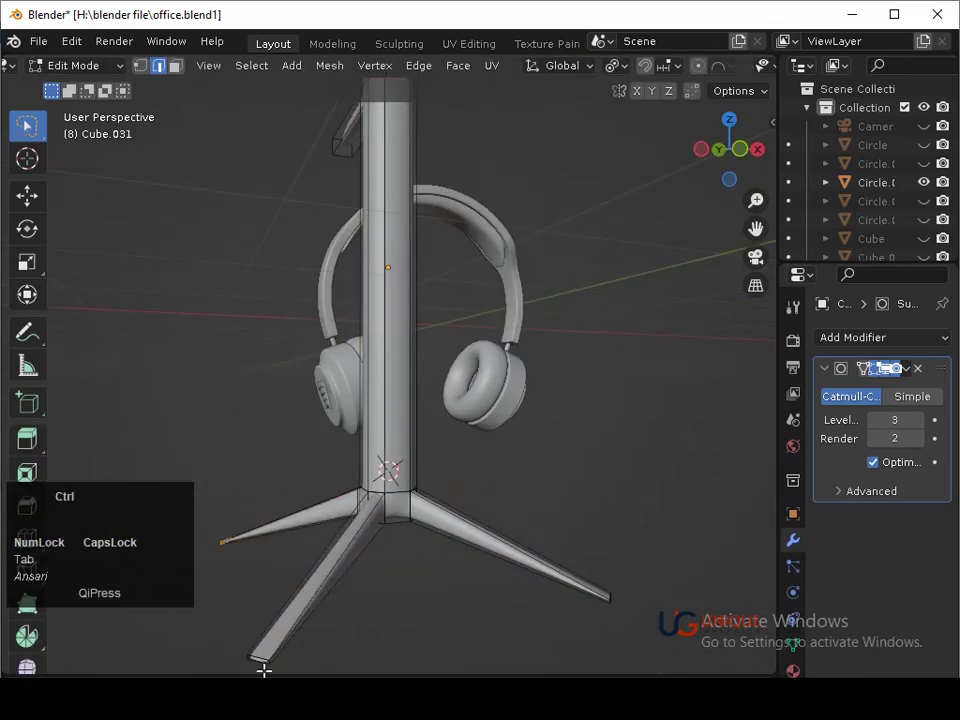
# Add supporting edge loops to the stand's mesh and leave Edit Mode
pyautogui.press('ctrl+r')
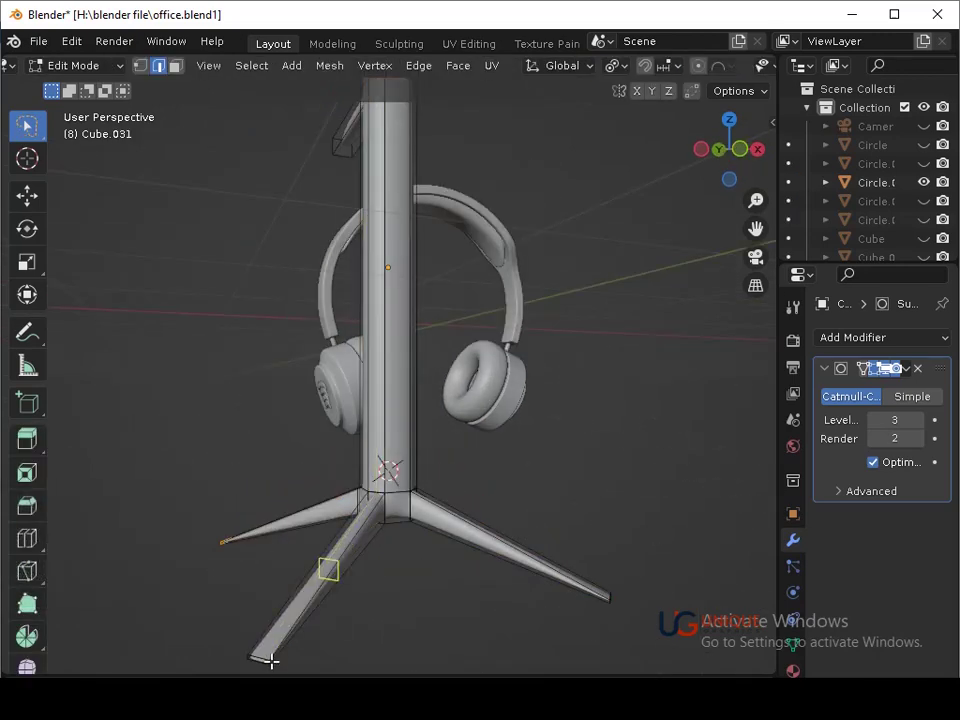
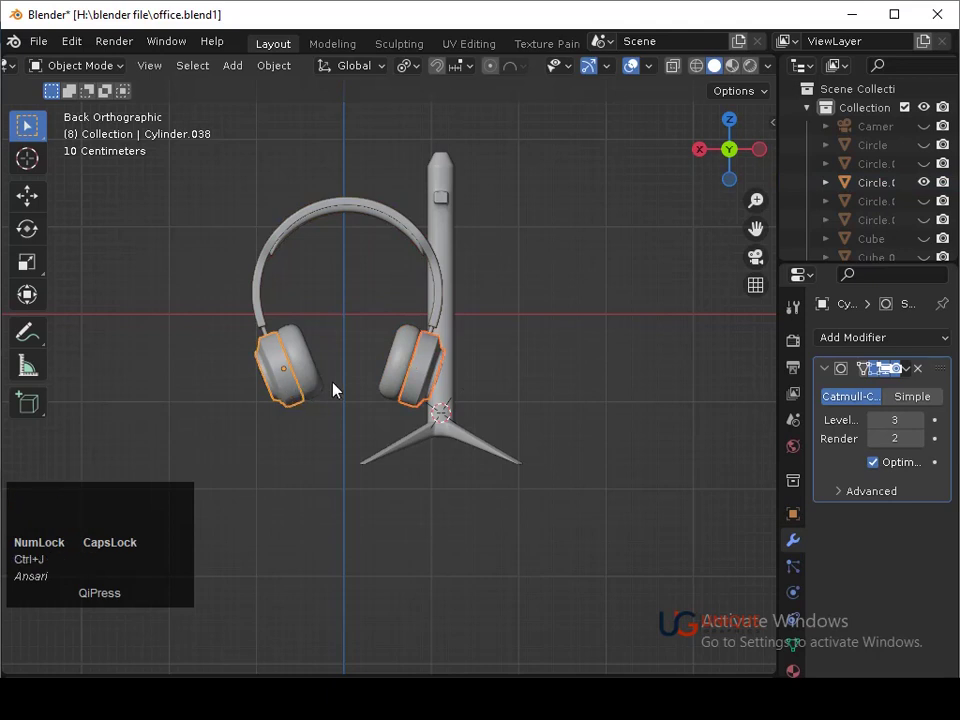
# Shift-select the first ear cup pieces and a logo, undoing stray joins along the way
pyautogui.click(409, 373)
pyautogui.click(317, 392)
pyautogui.press('ctrl+j')
pyautogui.click(264, 382)
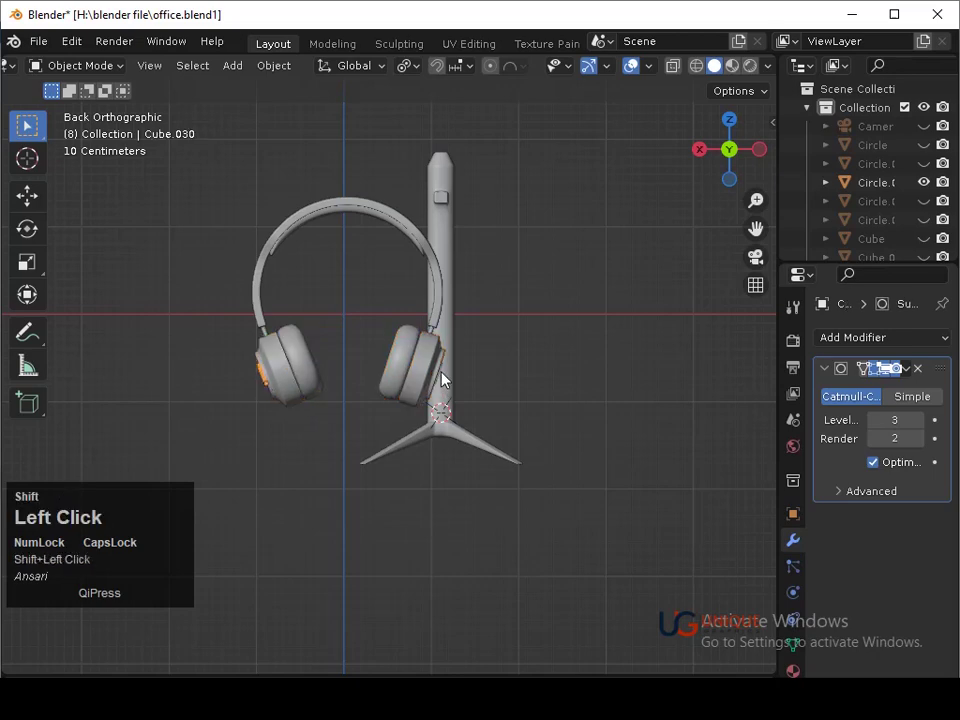
pyautogui.press('ctrl+z')
pyautogui.click(450, 377)
pyautogui.press('ctrl+z')
pyautogui.middleClick(506, 400)
pyautogui.click(296, 387)
pyautogui.press('ctrl+j')
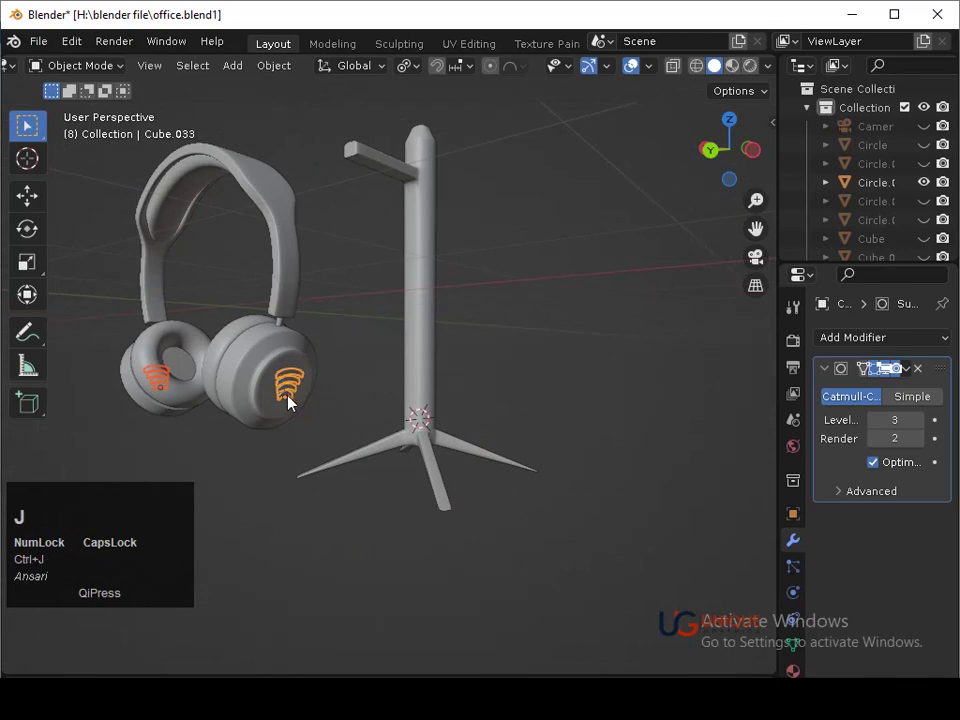
# Add the headband and further ear cup pieces to the selection while orbiting around
pyautogui.middleClick(306, 413)
pyautogui.click(715, 158)
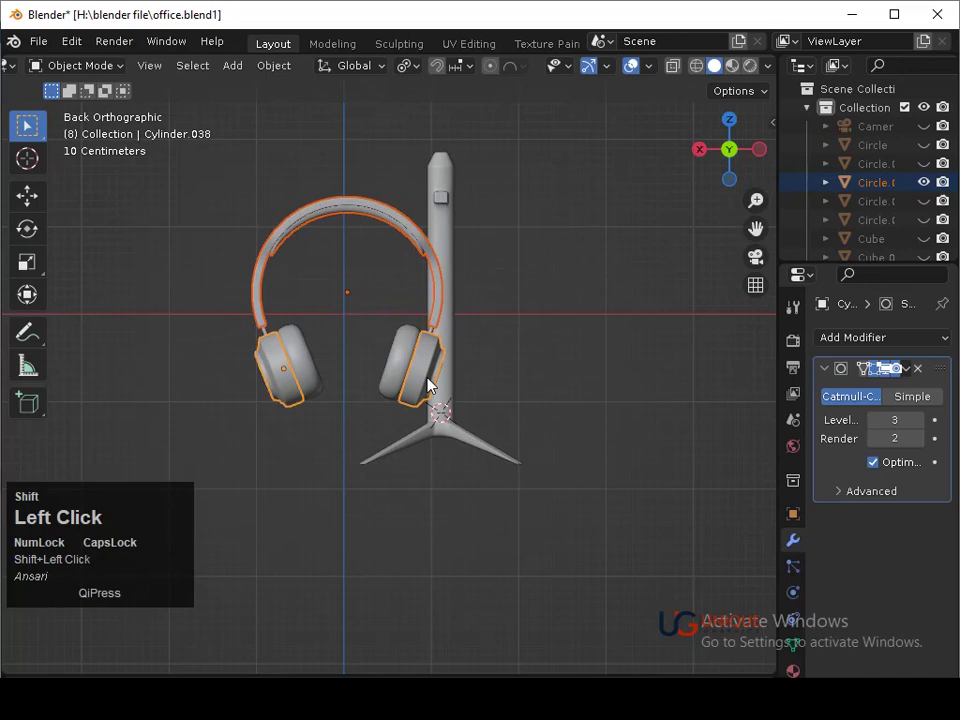
pyautogui.middleClick(302, 381)
pyautogui.middleClick(316, 375)
pyautogui.click(346, 363)
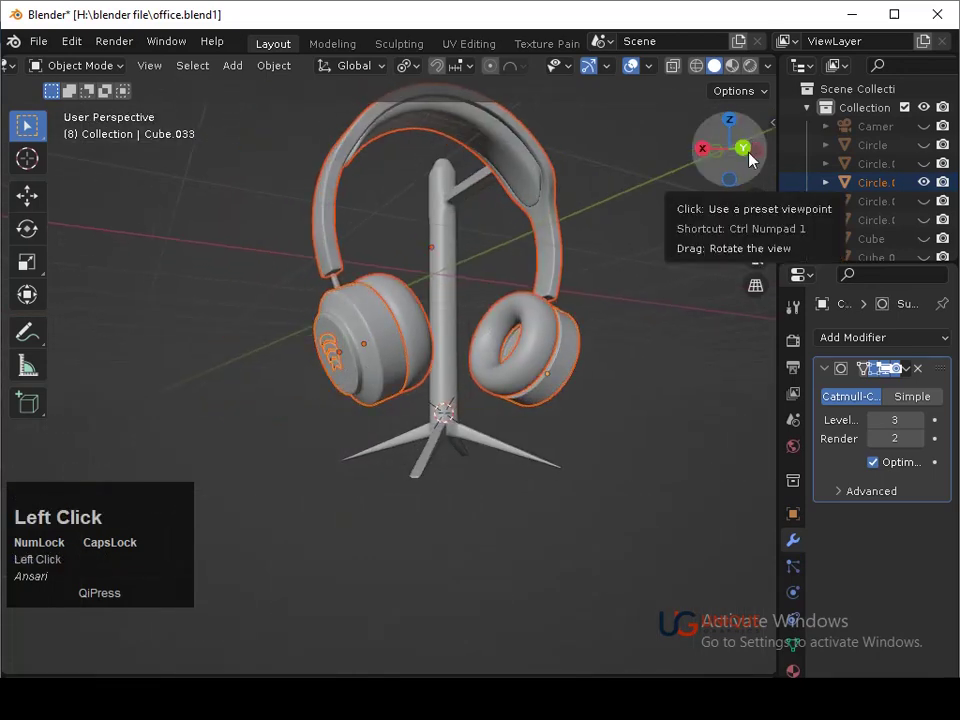
pyautogui.middleClick(616, 237)
pyautogui.press('s')
pyautogui.click(473, 441)
pyautogui.press('ctrl+z')
# Add the remaining pieces and both small connectors so every headphone part is selected
pyautogui.moveTo(480, 456); pyautogui.dragTo(445, 329)
pyautogui.click(445, 329)
pyautogui.press('ctrl+z')
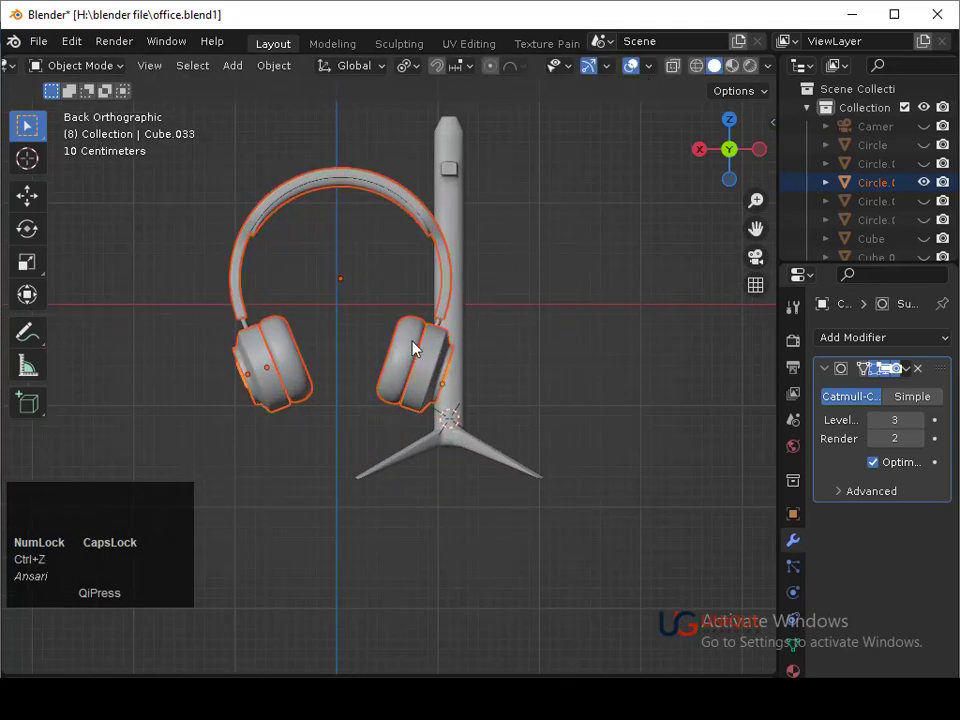
pyautogui.click(446, 326)
pyautogui.middleClick(560, 346)
pyautogui.click(307, 309)
pyautogui.middleClick(318, 311)
pyautogui.click(322, 317)
pyautogui.middleClick(322, 320)
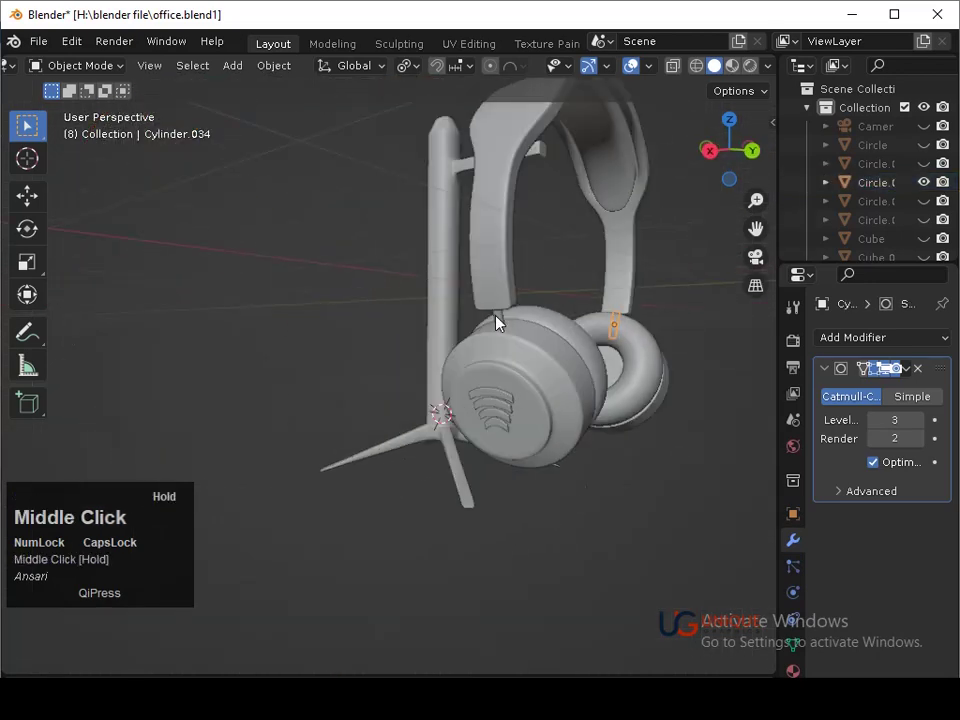
pyautogui.click(506, 327)
pyautogui.press('ctrl+j')
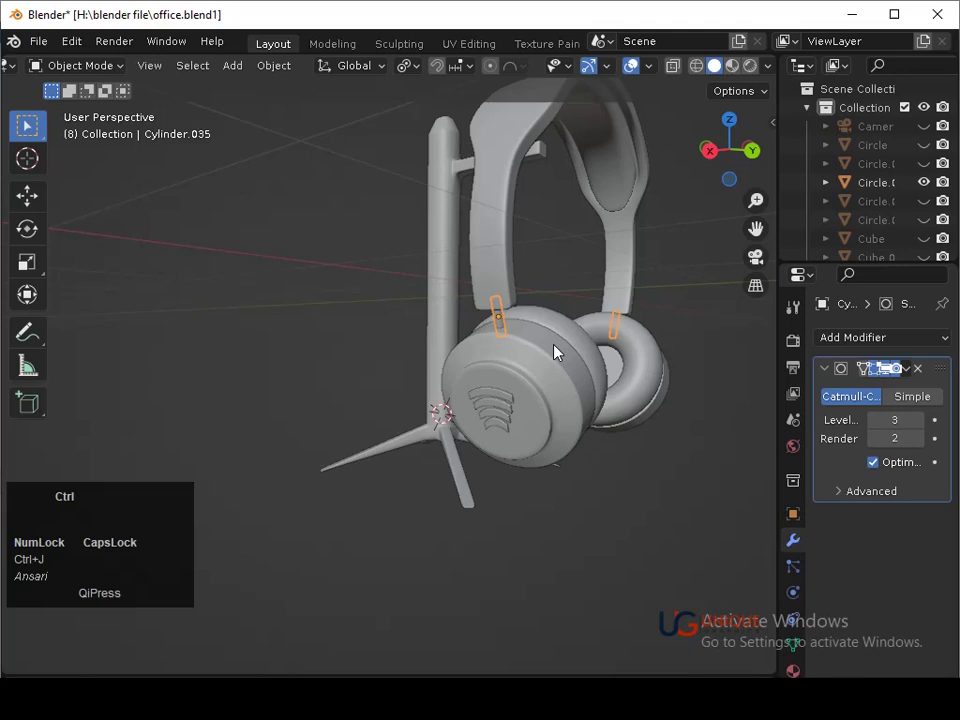
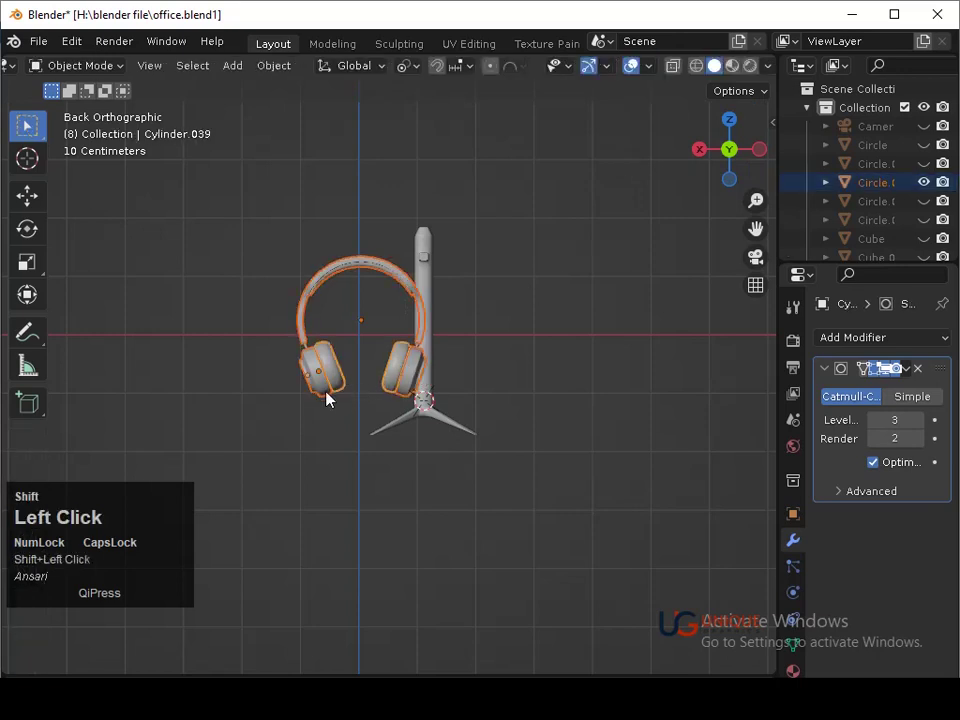
# Move the headphones along X and Y so the headband hangs over the stand's top arm
pyautogui.middleClick(392, 390)
pyautogui.click(383, 381)
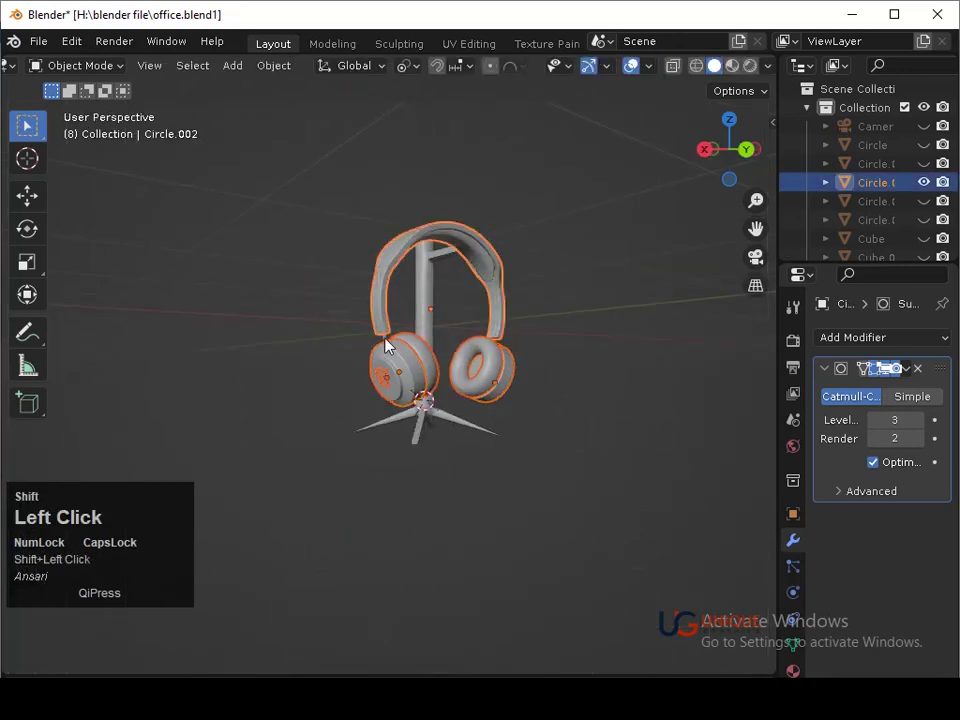
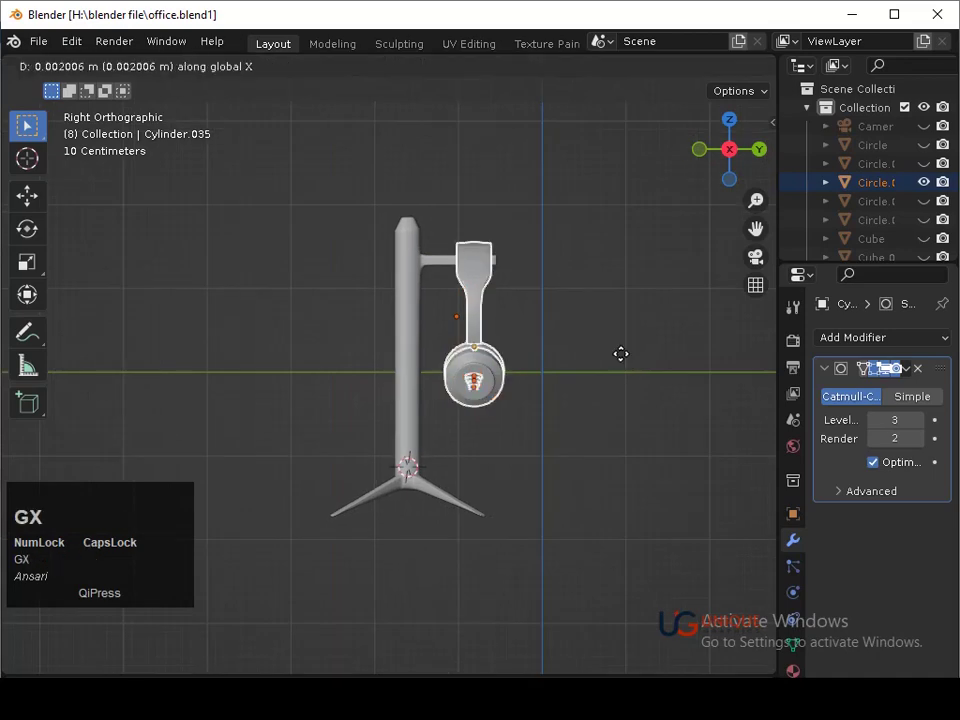
pyautogui.press('y')
pyautogui.click(616, 365)
pyautogui.press('r')
pyautogui.click(617, 372)
pyautogui.press('ctrl+z')
pyautogui.middleClick(636, 383)
pyautogui.press('ctrl+z')
# Enter Edit Mode on the stand and orbit around the hook arm under the headband
pyautogui.middleClick(456, 382)
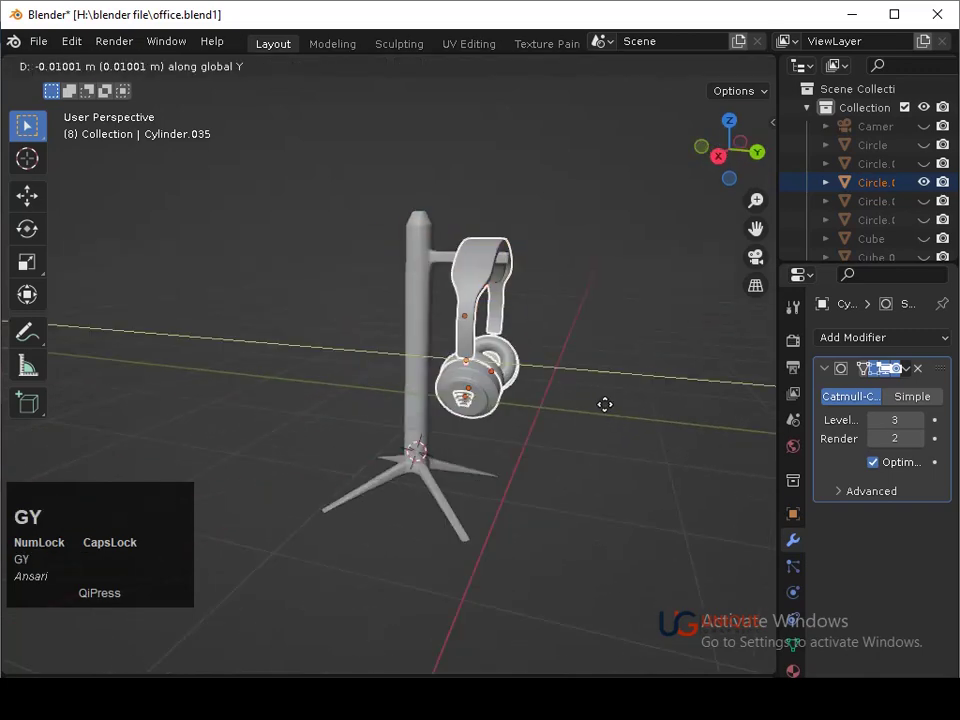
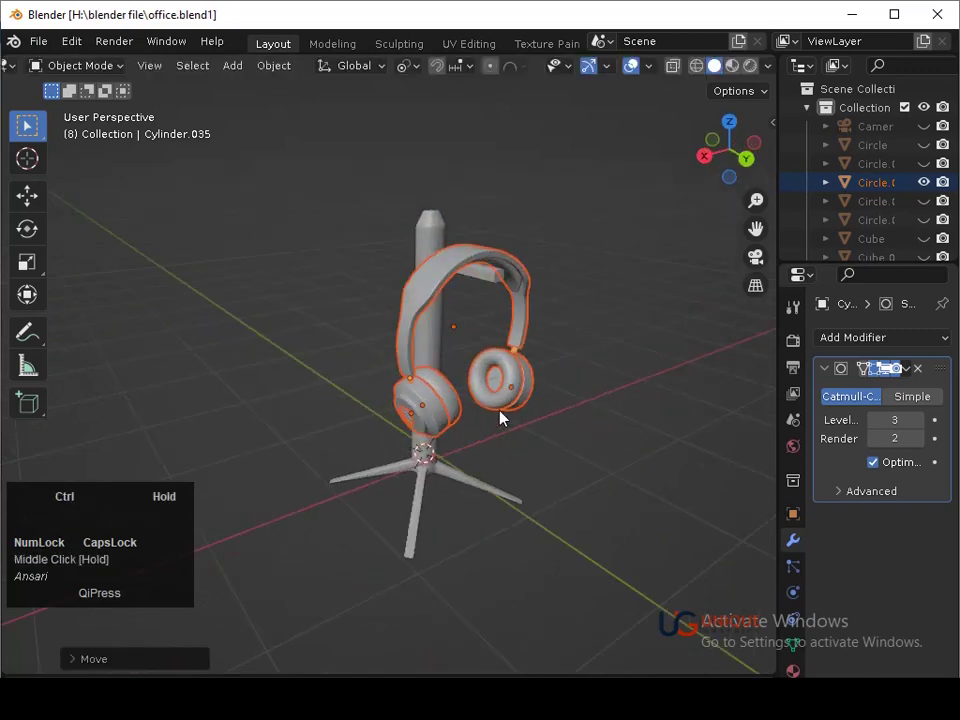
pyautogui.middleClick(505, 415)
pyautogui.middleClick(509, 390)
pyautogui.press('Tab')
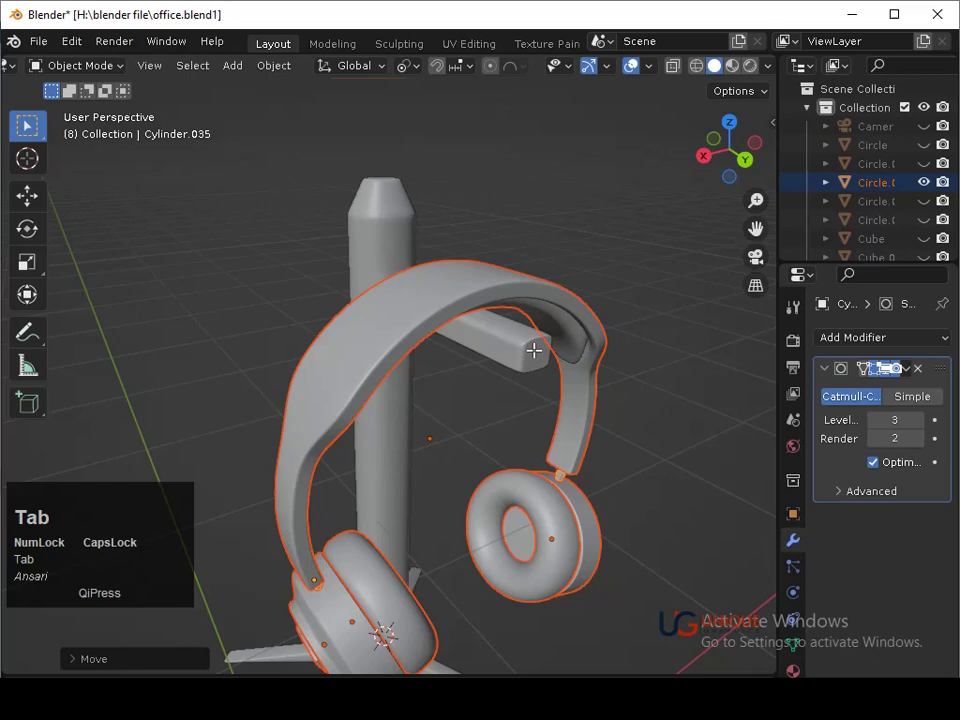
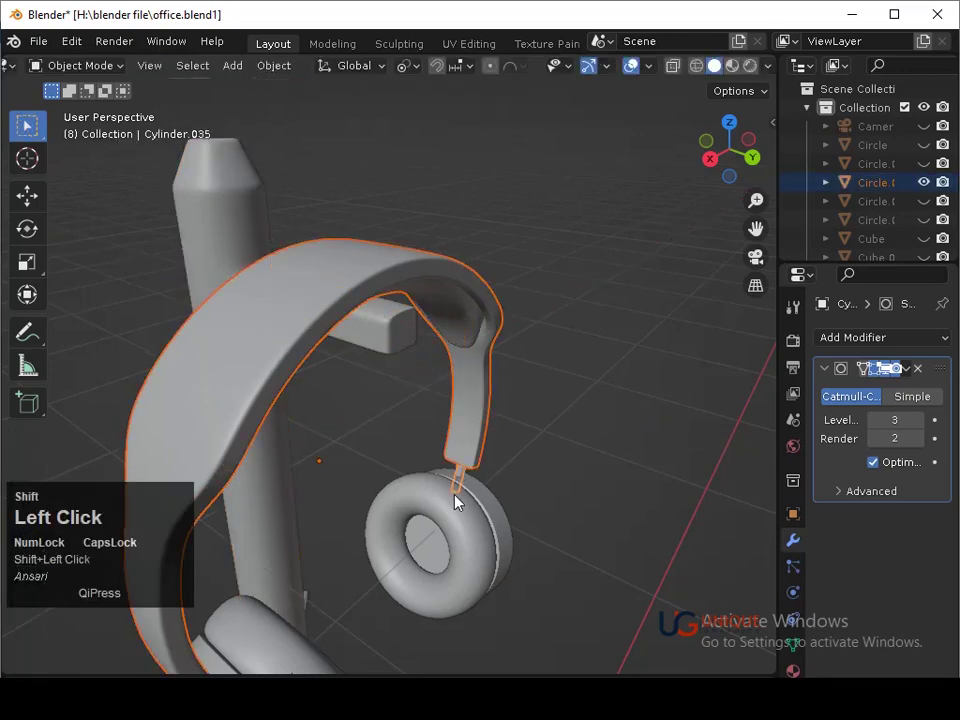
pyautogui.moveTo(543, 556); pyautogui.dragTo(420, 516)
pyautogui.moveTo(420, 516); pyautogui.dragTo(495, 501)
pyautogui.middleClick(495, 501)
pyautogui.middleClick(412, 449)
pyautogui.middleClick(489, 408)
pyautogui.middleClick(482, 485)
# Nudge the logo piece along X flush against the ear cup's outer face and save the file
pyautogui.press('ctrl+z')
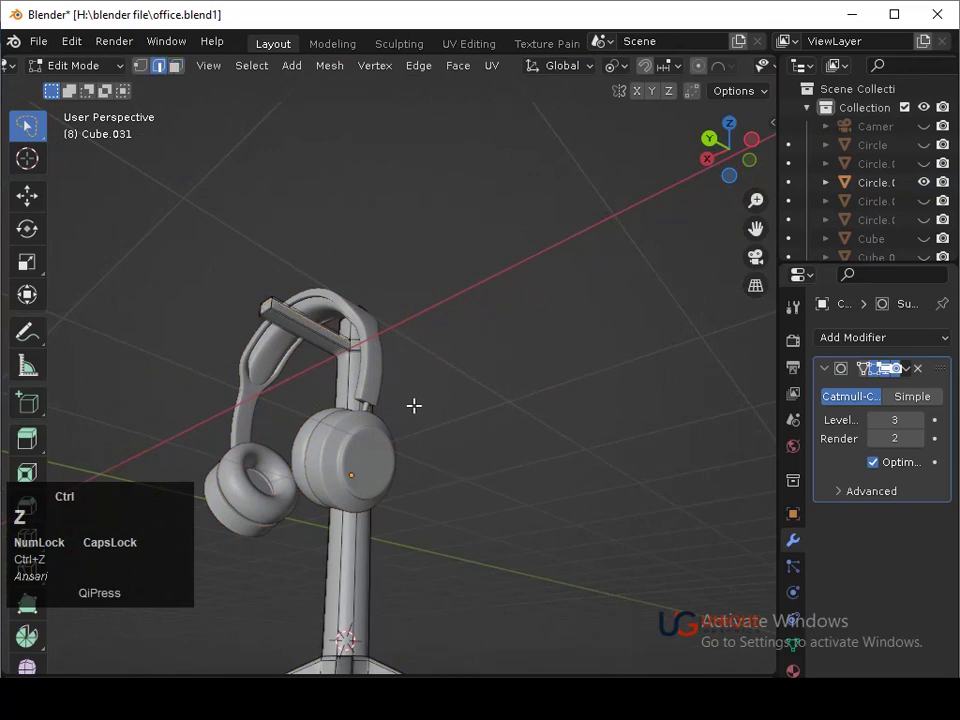
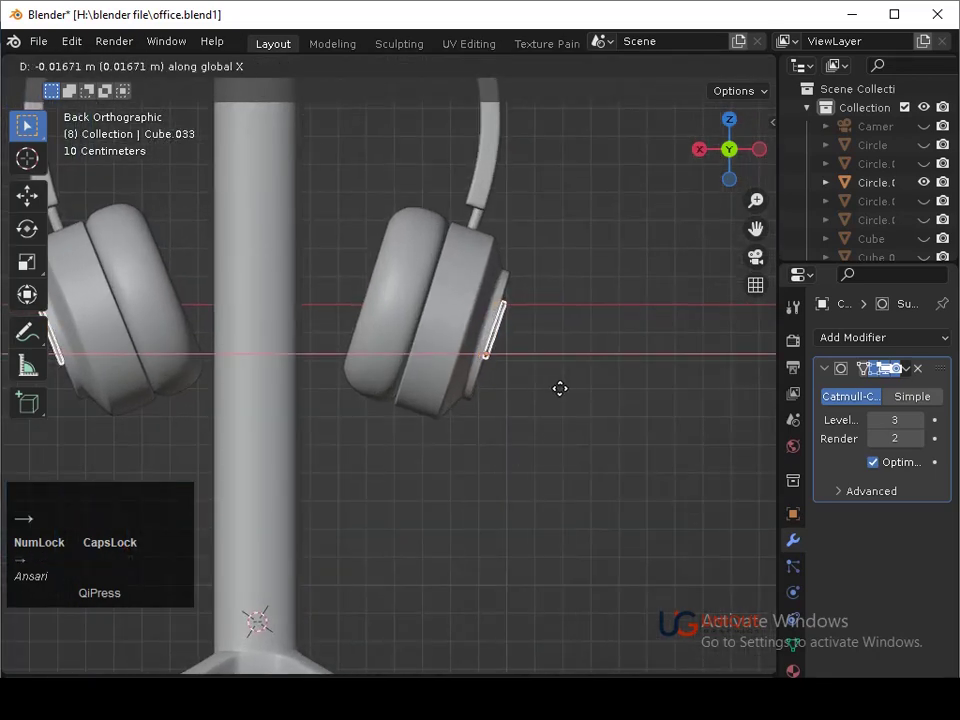
pyautogui.press('Return')
pyautogui.middleClick(591, 396)
pyautogui.press('ctrl+s')
pyautogui.middleClick(618, 402)
pyautogui.middleClick(451, 380)
pyautogui.middleClick(566, 392)
pyautogui.moveTo(512, 377); pyautogui.dragTo(465, 364)
# Select the headphones and stand, raise them along Z and save the file
pyautogui.click(465, 364)
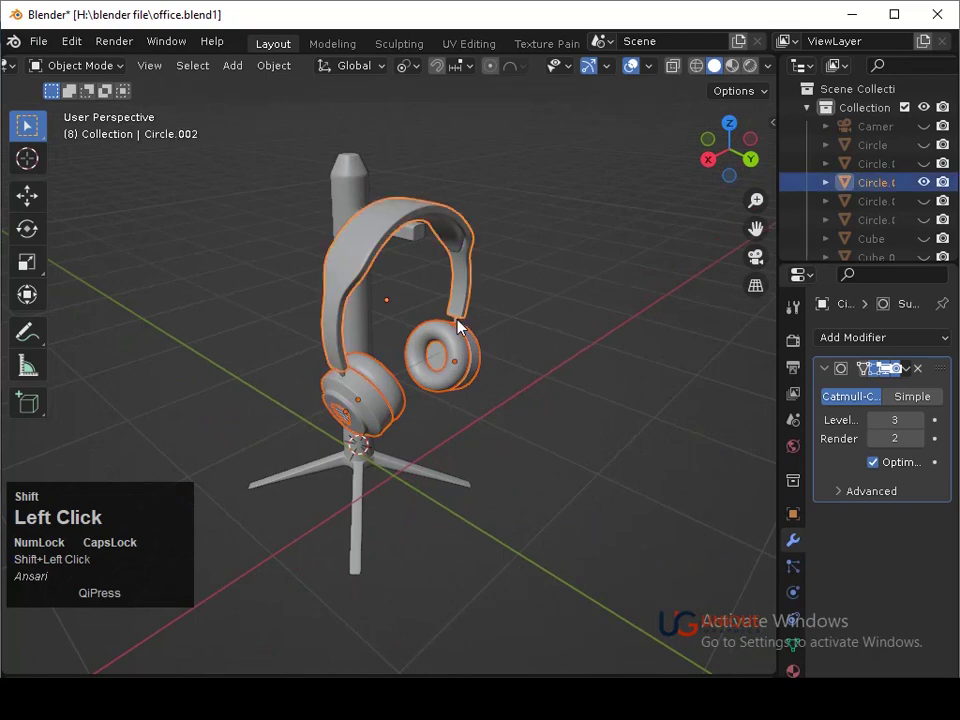
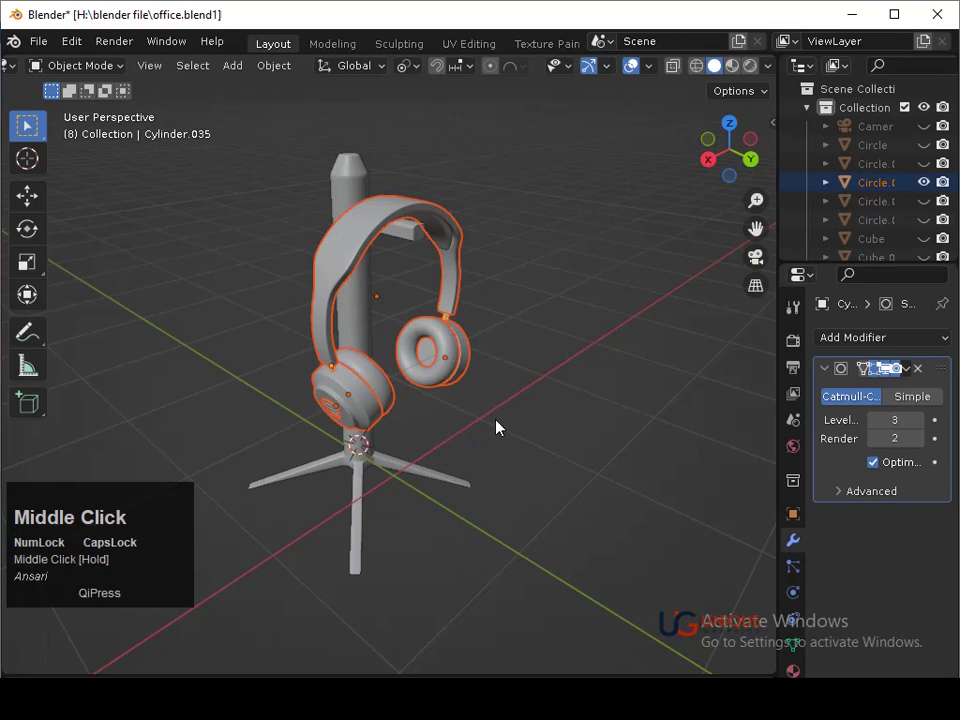
pyautogui.middleClick(540, 425)
pyautogui.click(361, 304)
pyautogui.middleClick(587, 272)
pyautogui.middleClick(572, 437)
pyautogui.press('g')
pyautogui.press('z')
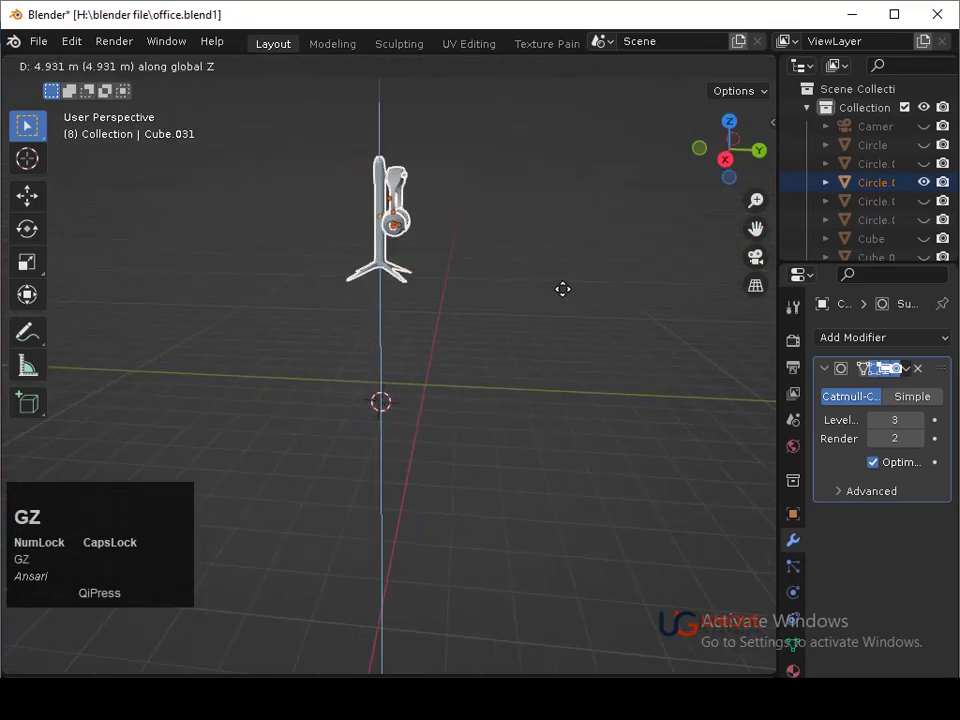
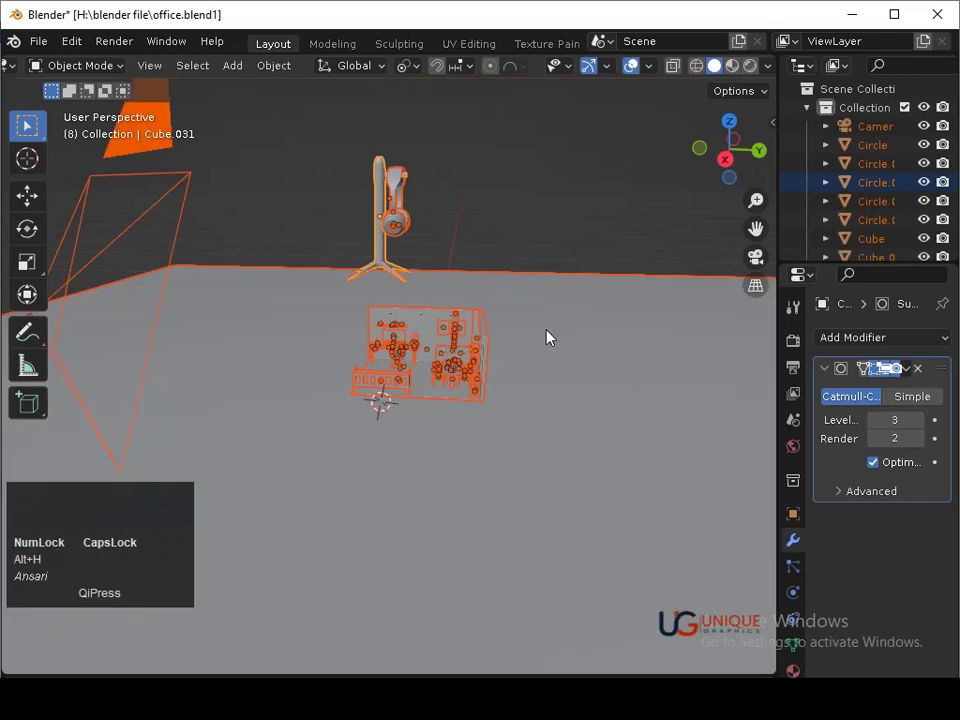
pyautogui.moveTo(467, 442); pyautogui.dragTo(514, 379)
pyautogui.click(514, 379)
pyautogui.press('ctrl+s')
# Reselect headphones and stand over the office scene and scale them to about 0.57 for the desk
pyautogui.click(429, 230)
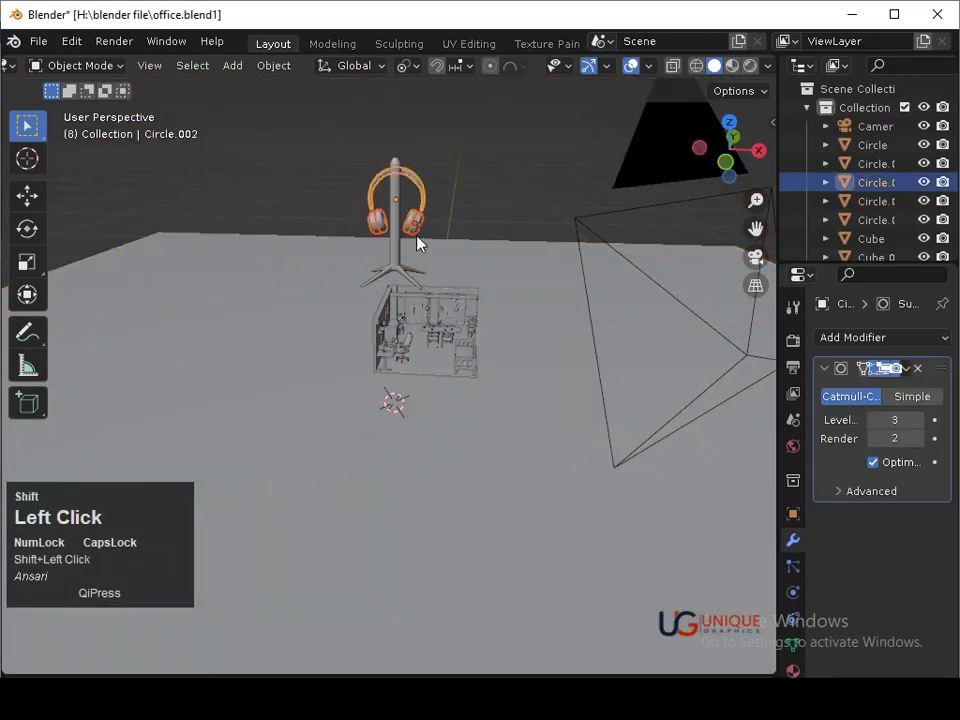
pyautogui.moveTo(448, 242); pyautogui.dragTo(415, 249)
pyautogui.middleClick(415, 249)
pyautogui.middleClick(402, 187)
pyautogui.middleClick(423, 275)
pyautogui.click(407, 257)
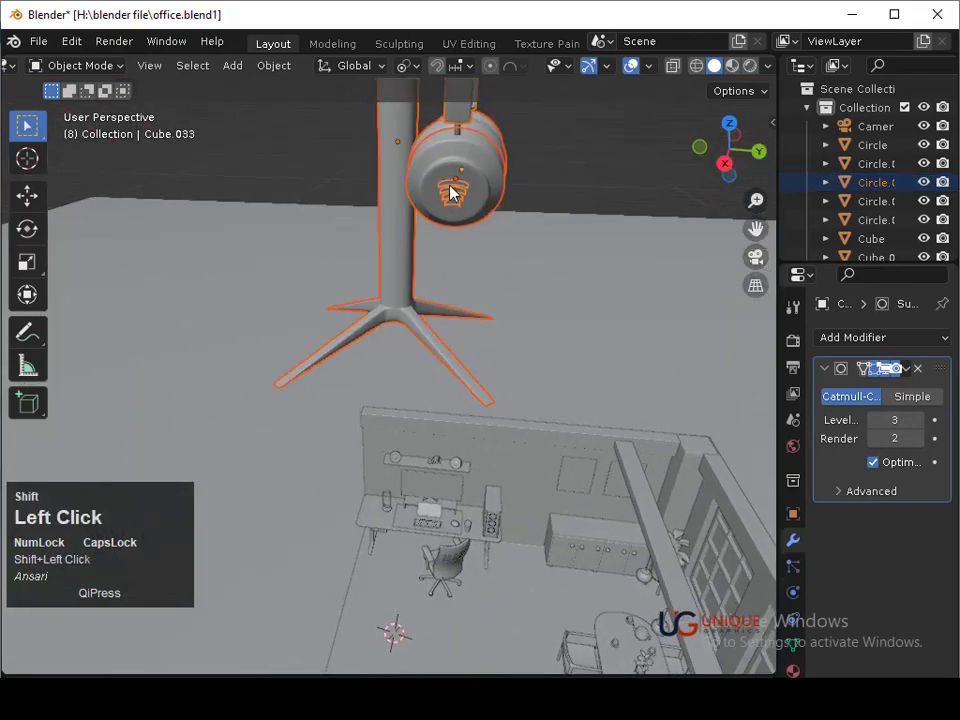
pyautogui.moveTo(606, 220); pyautogui.dragTo(308, 190)
pyautogui.click(308, 190)
pyautogui.middleClick(477, 198)
pyautogui.click(740, 135)
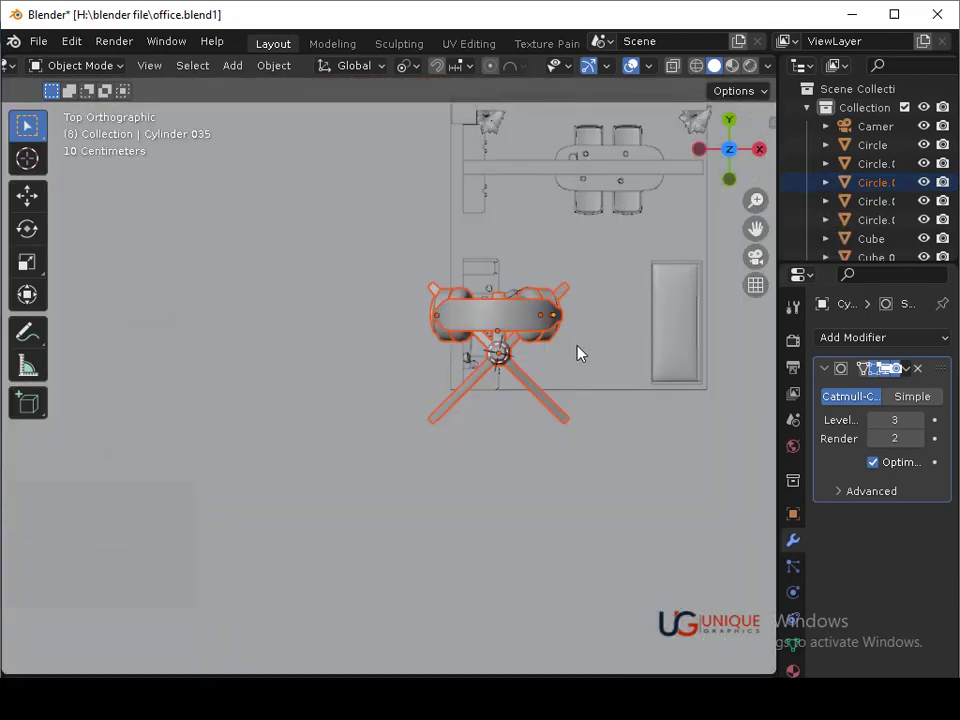
pyautogui.press('s')
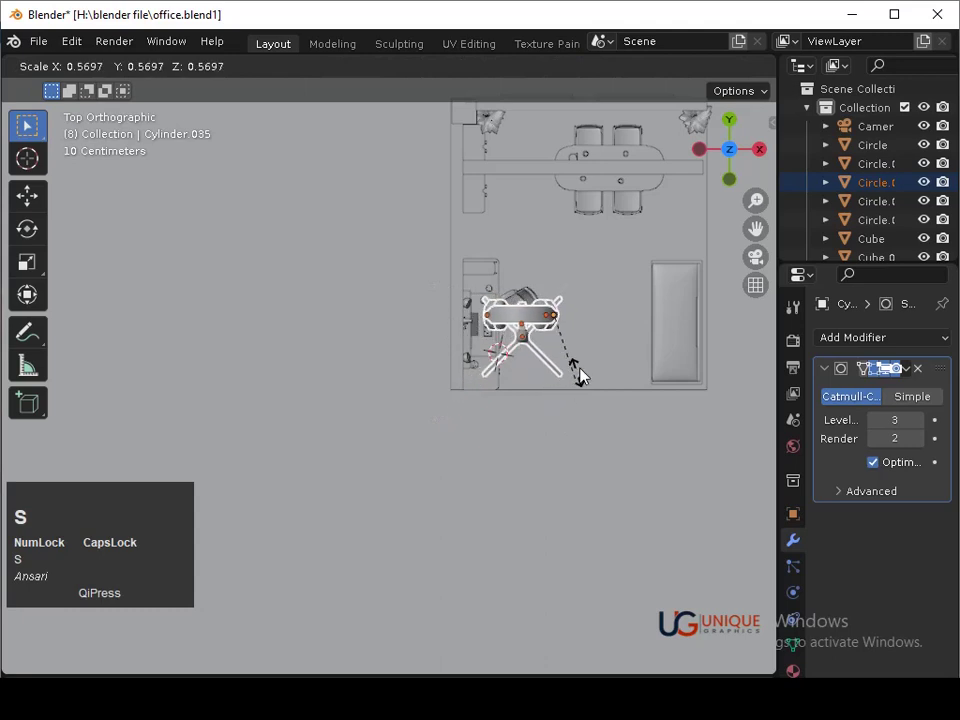
pyautogui.click(583, 326)
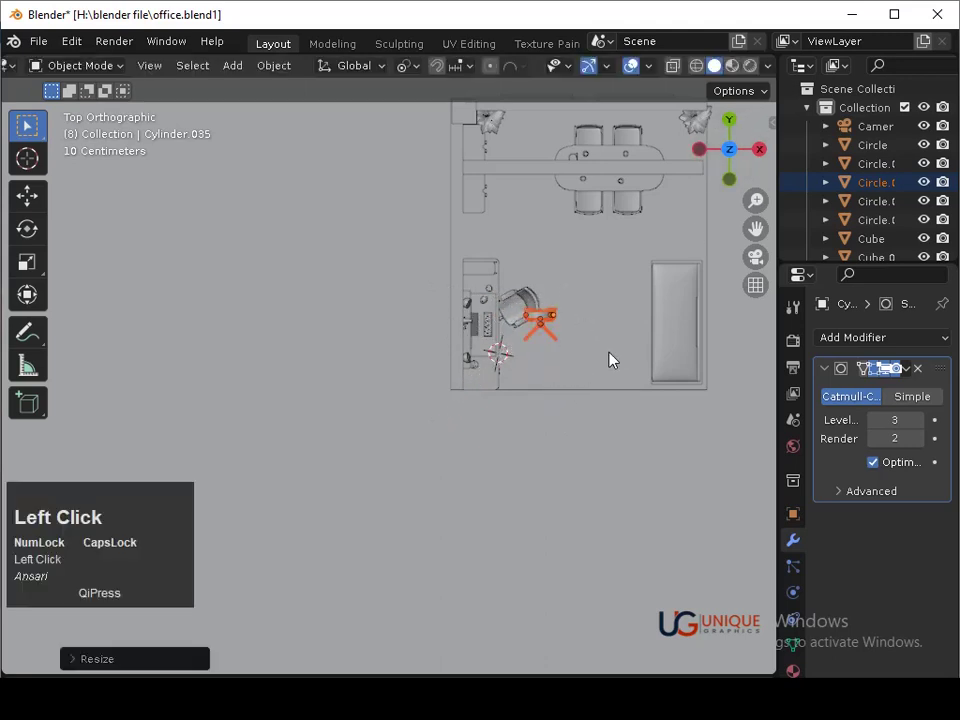
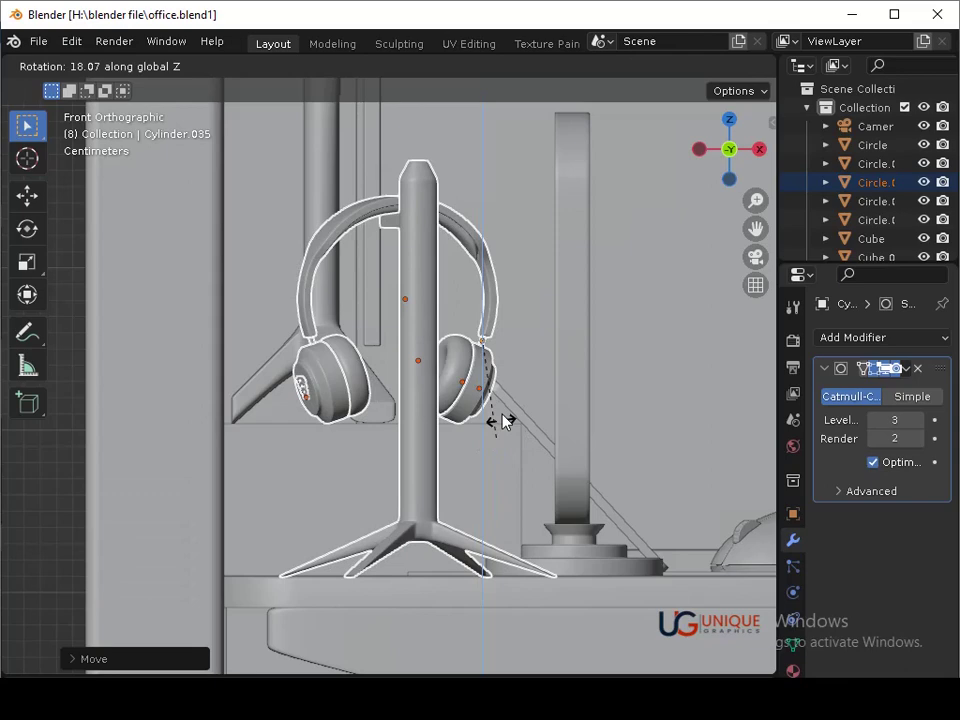
# Turn the headphone stand upright, slide it along Y beside the oval lamp and rotate it slightly
pyautogui.click(525, 333)
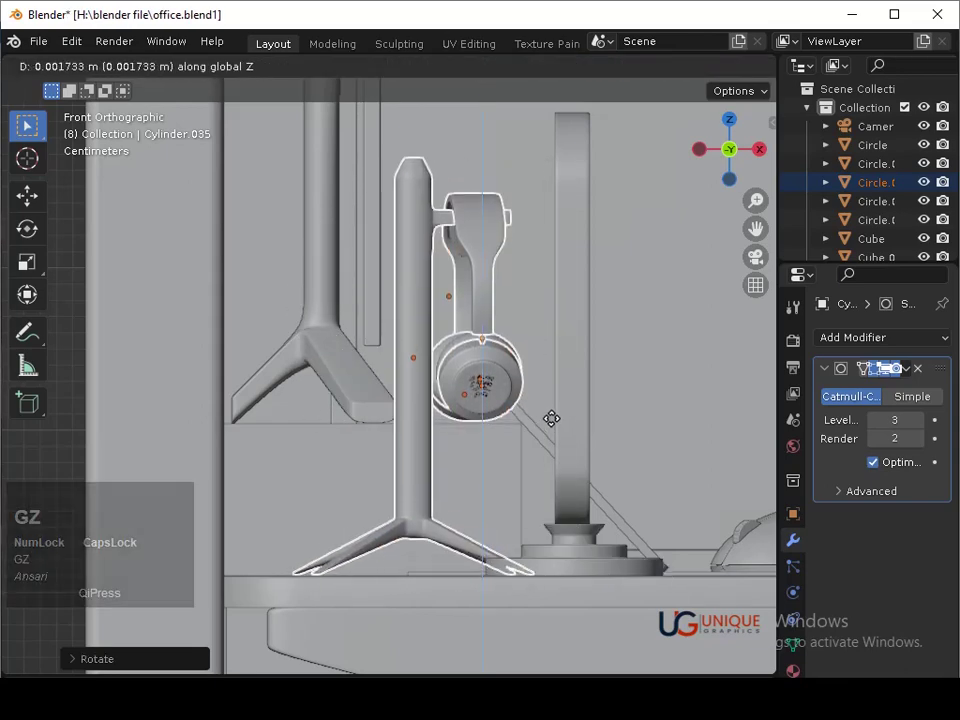
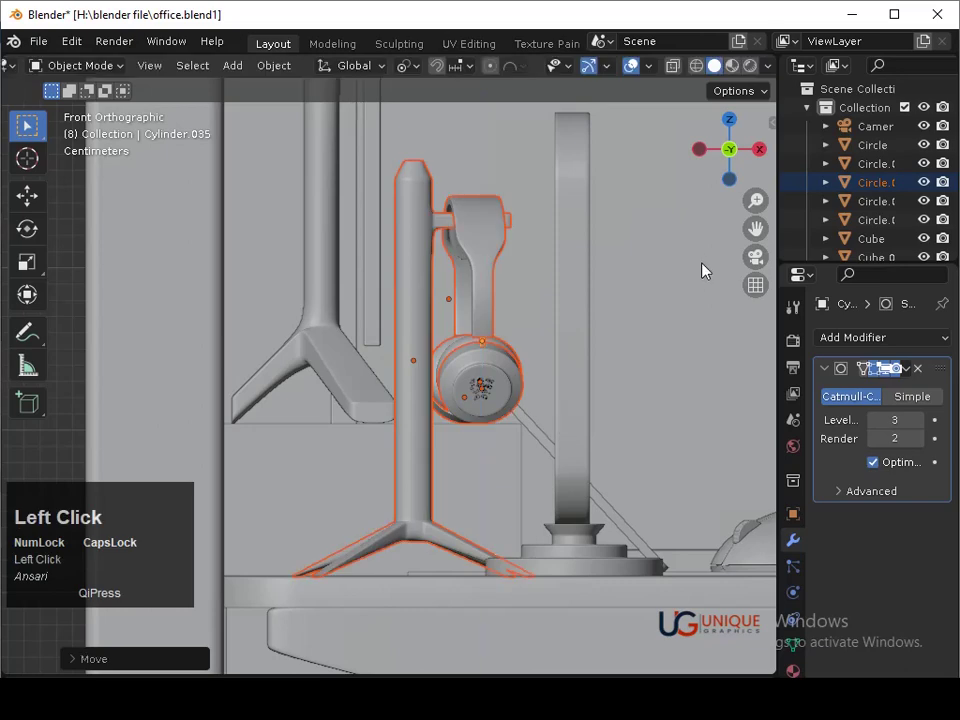
pyautogui.middleClick(742, 157)
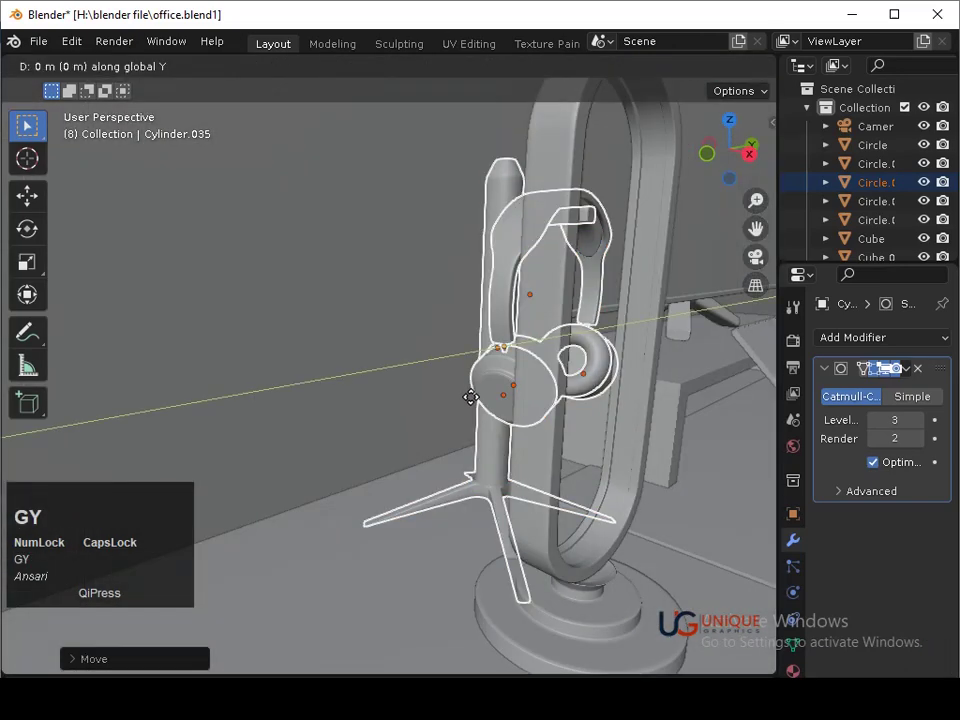
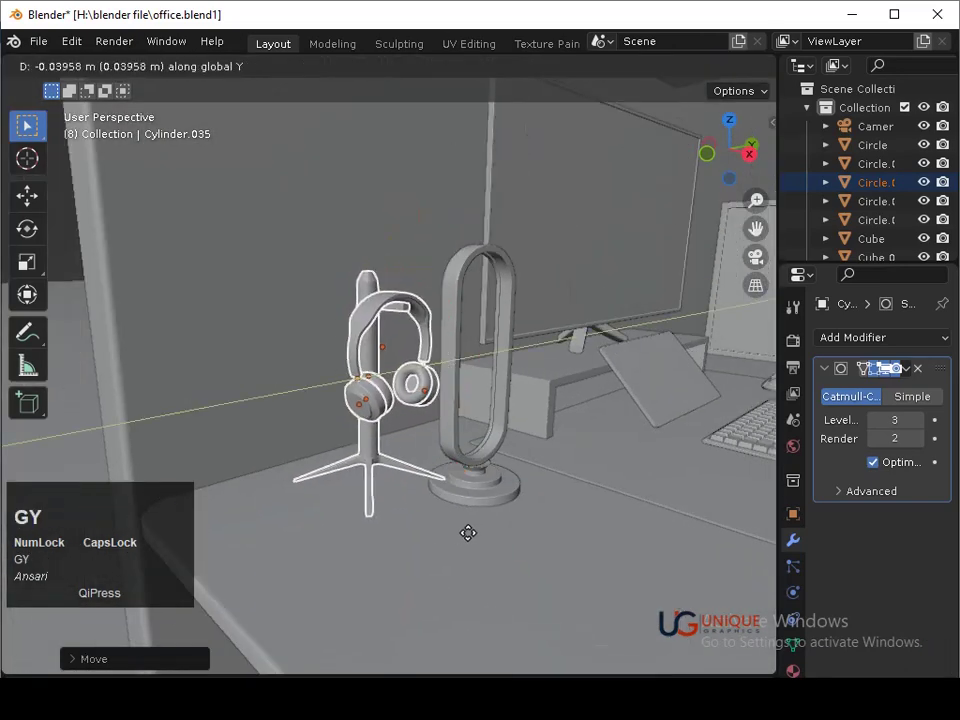
pyautogui.click(407, 552)
pyautogui.press('r')
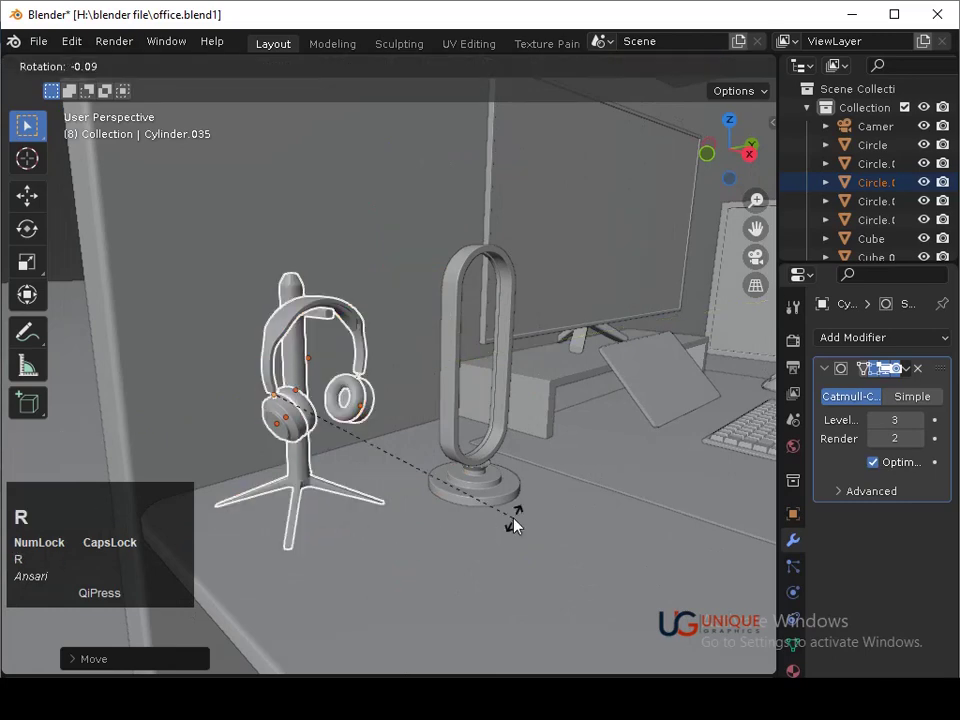
pyautogui.click(495, 543)
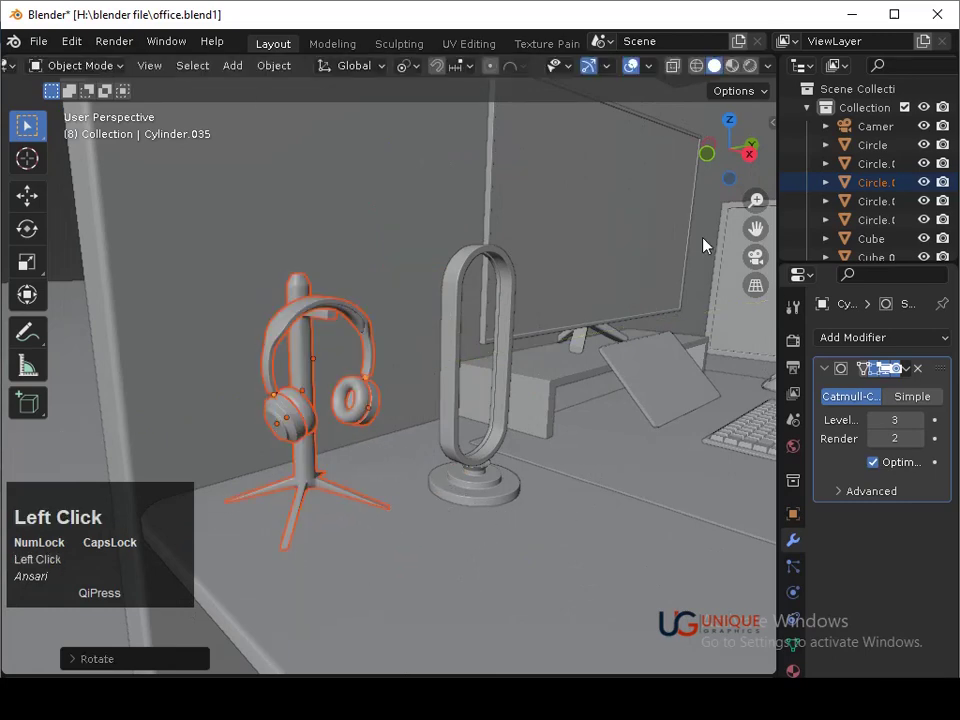
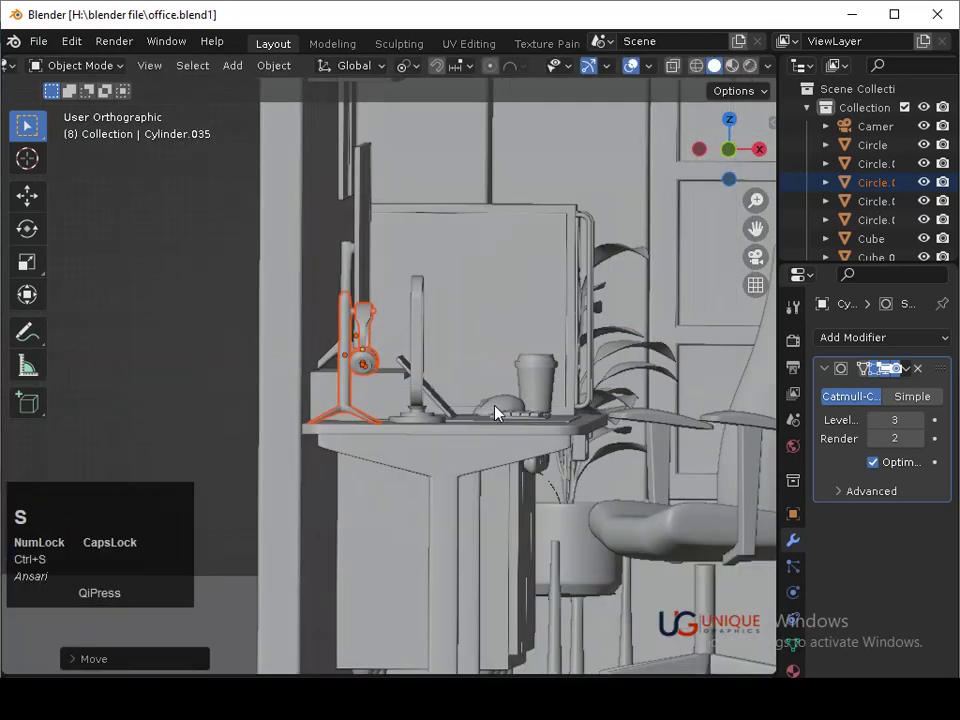
# Save the file and box-select the headphones on their stand
pyautogui.middleClick(502, 423)
pyautogui.middleClick(486, 341)
pyautogui.click(487, 439)
pyautogui.press('ctrl+s')
pyautogui.middleClick(470, 446)
pyautogui.middleClick(476, 395)
pyautogui.moveTo(534, 407); pyautogui.dragTo(231, 331)
pyautogui.click(231, 331)
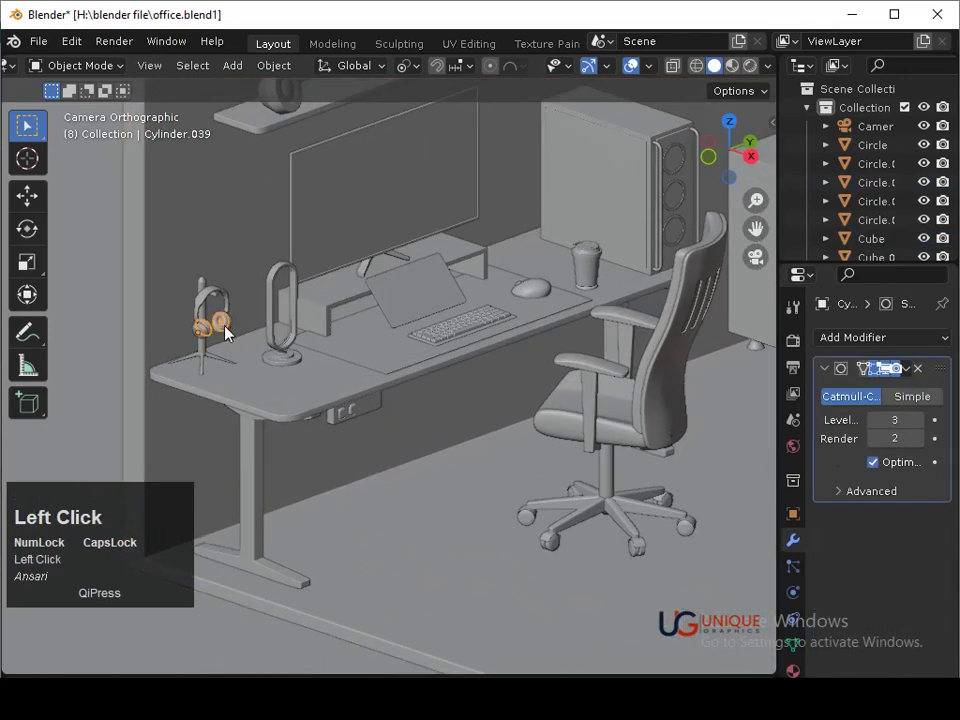
# Select the headphones object, frame it close up and move it along Y
pyautogui.middleClick(234, 331)
pyautogui.moveTo(311, 321); pyautogui.dragTo(248, 294)
pyautogui.click(248, 294)
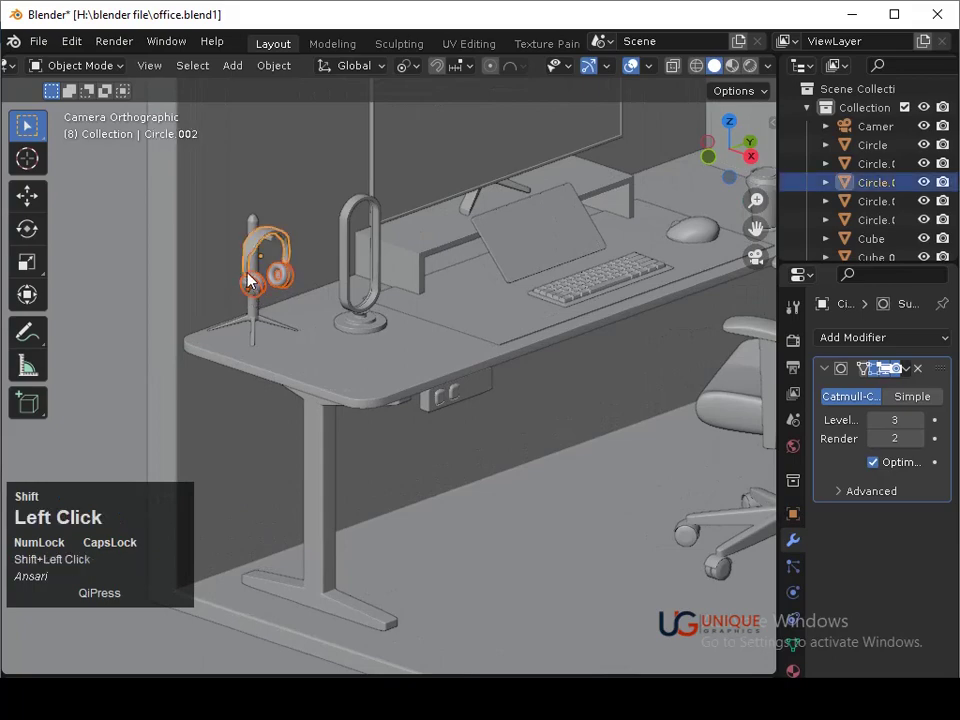
pyautogui.middleClick(251, 330)
pyautogui.press('3')
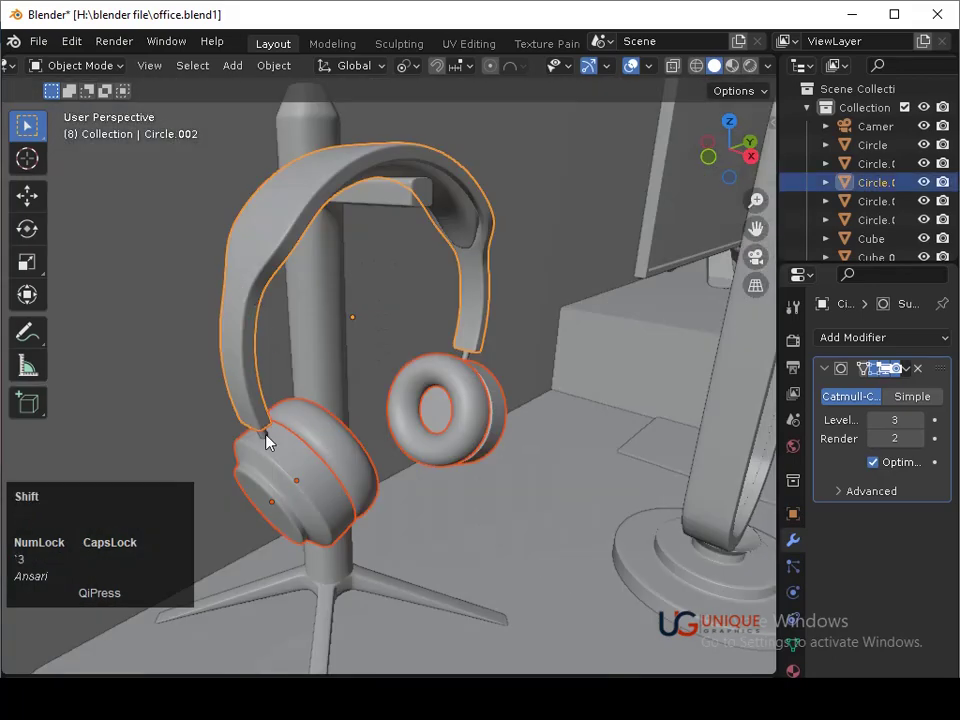
pyautogui.click(272, 441)
pyautogui.moveTo(364, 423); pyautogui.dragTo(546, 451)
pyautogui.click(546, 451)
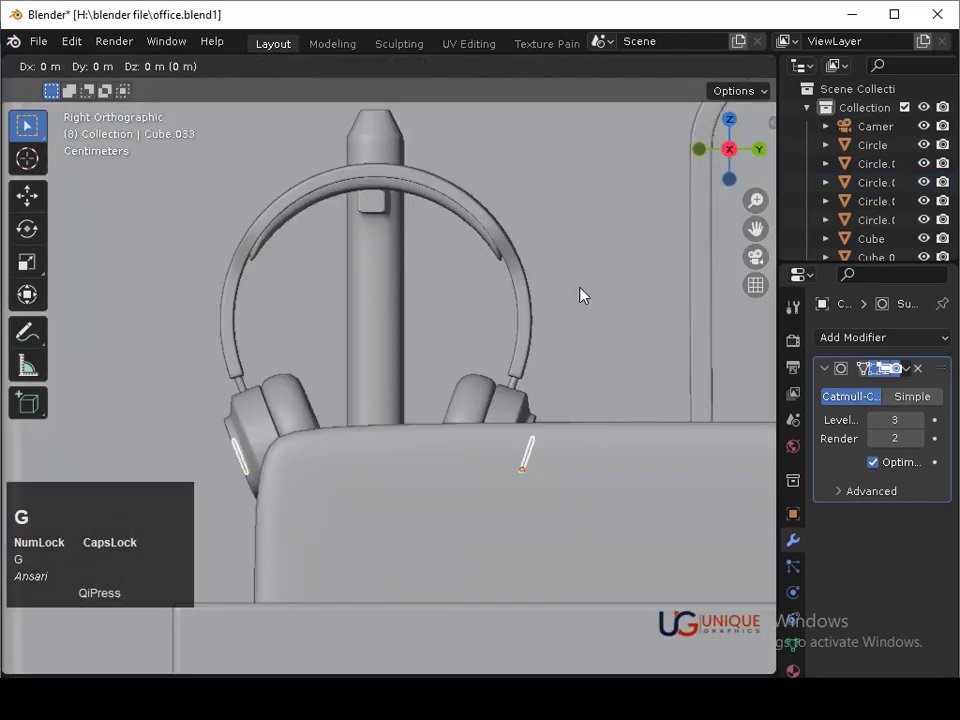
pyautogui.press('BackSpace')
pyautogui.press('y')
pyautogui.press('BackSpace')
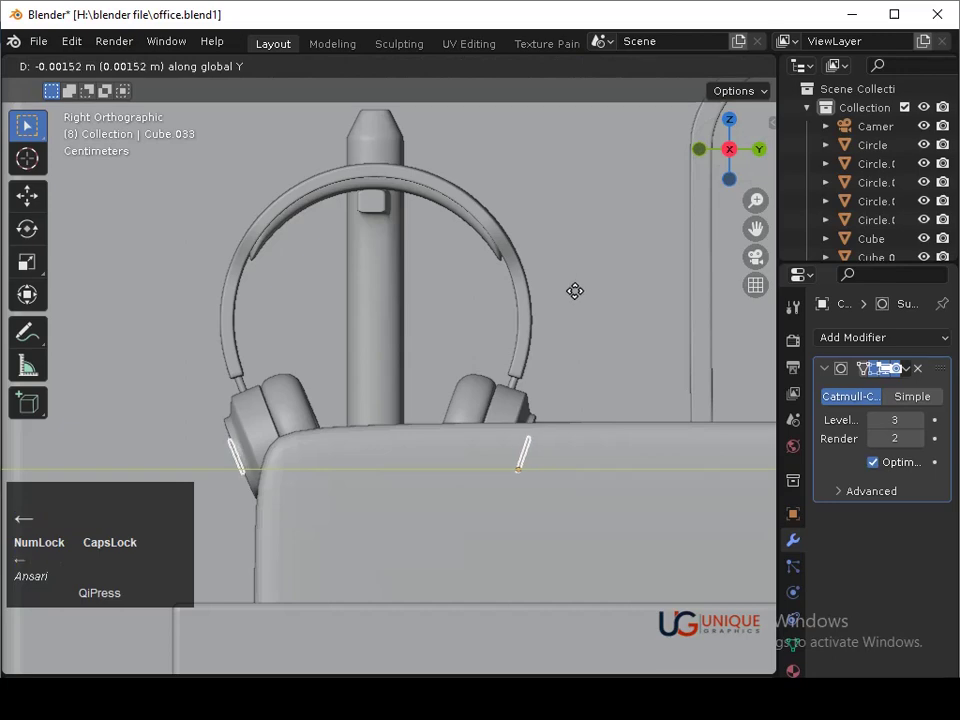
pyautogui.press('Return')
# Save, nudge the headphones further along Y and check them from around the desk
pyautogui.press('ctrl+s')
pyautogui.moveTo(577, 305); pyautogui.dragTo(475, 337)
pyautogui.press('y')
pyautogui.press('Right')
pyautogui.press('Return')
pyautogui.moveTo(472, 343); pyautogui.dragTo(462, 449)
pyautogui.click(462, 449)
pyautogui.middleClick(443, 467)
pyautogui.click(325, 440)
pyautogui.middleClick(522, 327)
pyautogui.click(763, 155)
pyautogui.middleClick(499, 327)
# Try scaling the headphones, undo it, rescale and orbit to judge the size
pyautogui.press('s')
pyautogui.click(494, 483)
pyautogui.press('ctrl+z')
pyautogui.click(332, 423)
pyautogui.press('s')
pyautogui.click(474, 513)
pyautogui.middleClick(481, 500)
pyautogui.moveTo(621, 505); pyautogui.dragTo(460, 343)
pyautogui.middleClick(460, 343)
pyautogui.middleClick(478, 377)
pyautogui.middleClick(491, 426)
pyautogui.middleClick(468, 458)
pyautogui.middleClick(469, 423)
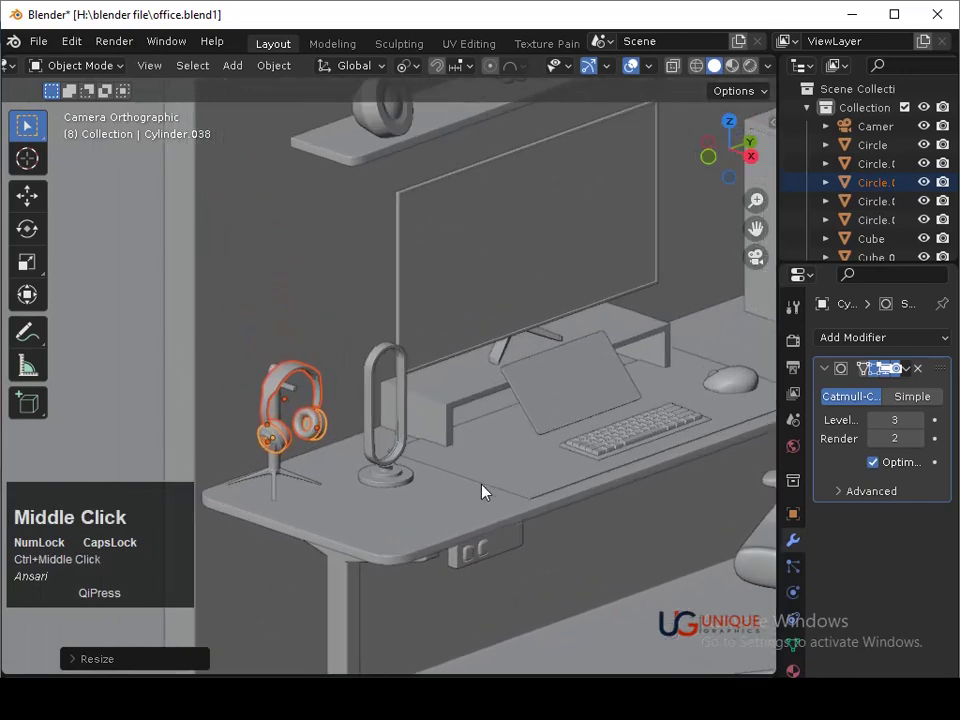
# Scale the headphones again in small steps, undoing the last attempt
pyautogui.press('s')
pyautogui.click(504, 500)
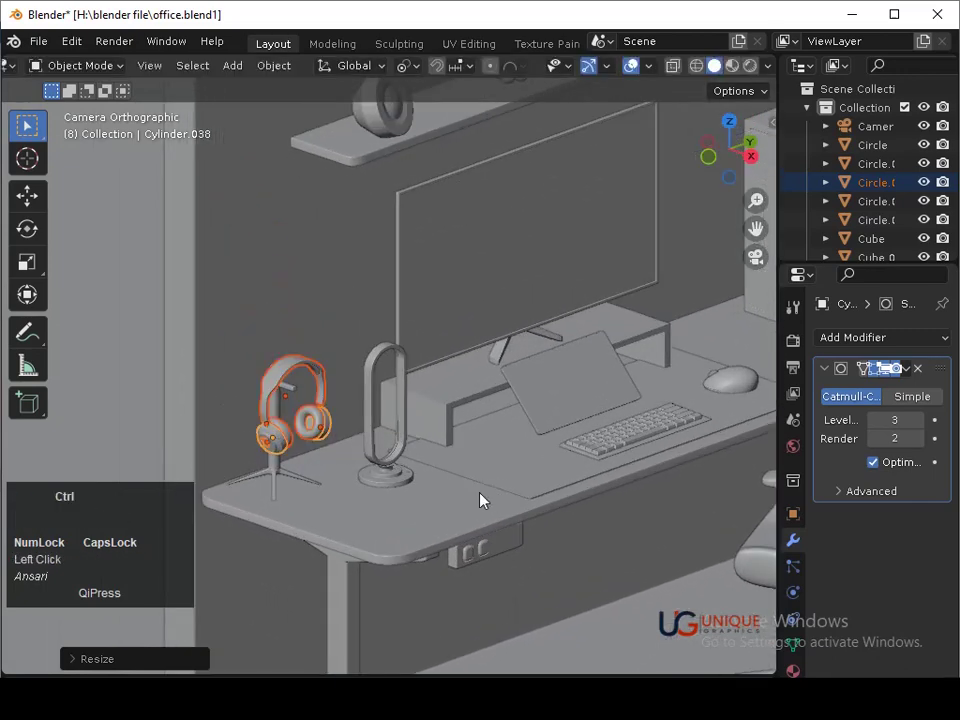
pyautogui.press('s')
pyautogui.click(494, 499)
pyautogui.middleClick(469, 490)
pyautogui.middleClick(446, 434)
pyautogui.middleClick(489, 453)
pyautogui.click(447, 519)
pyautogui.press('ctrl+z')
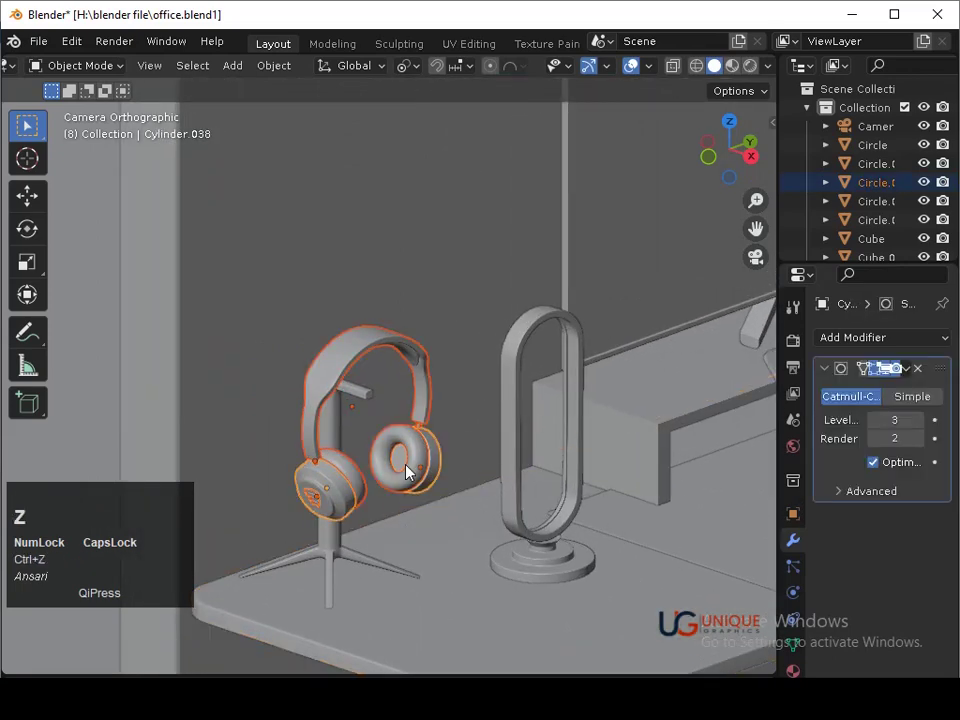
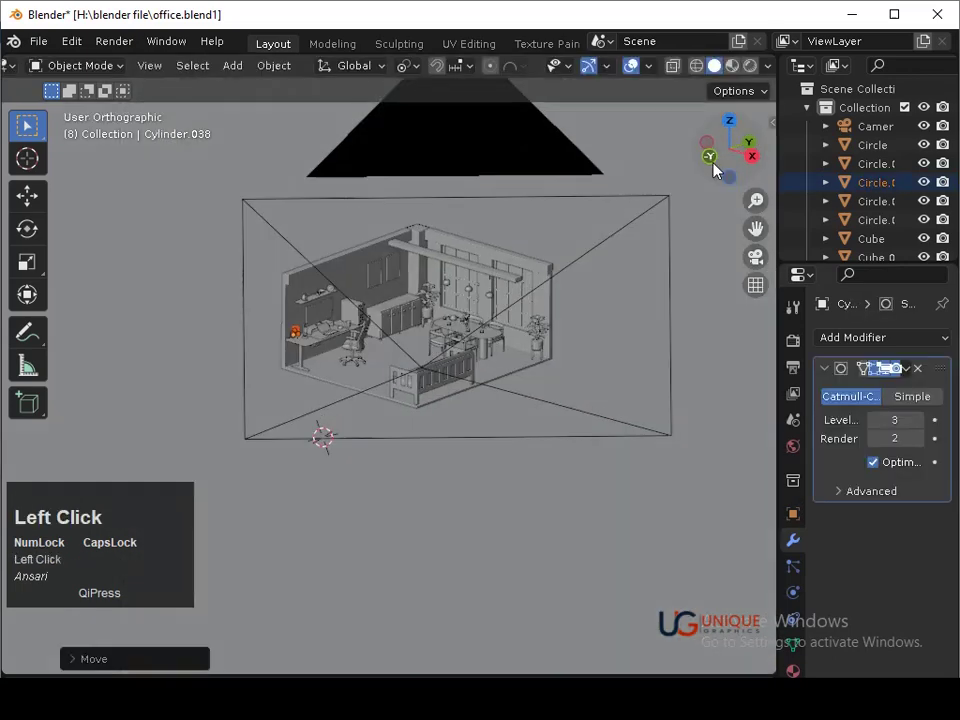
# From the side view set the headphones' final spot beside the lamp and save
pyautogui.click(605, 334)
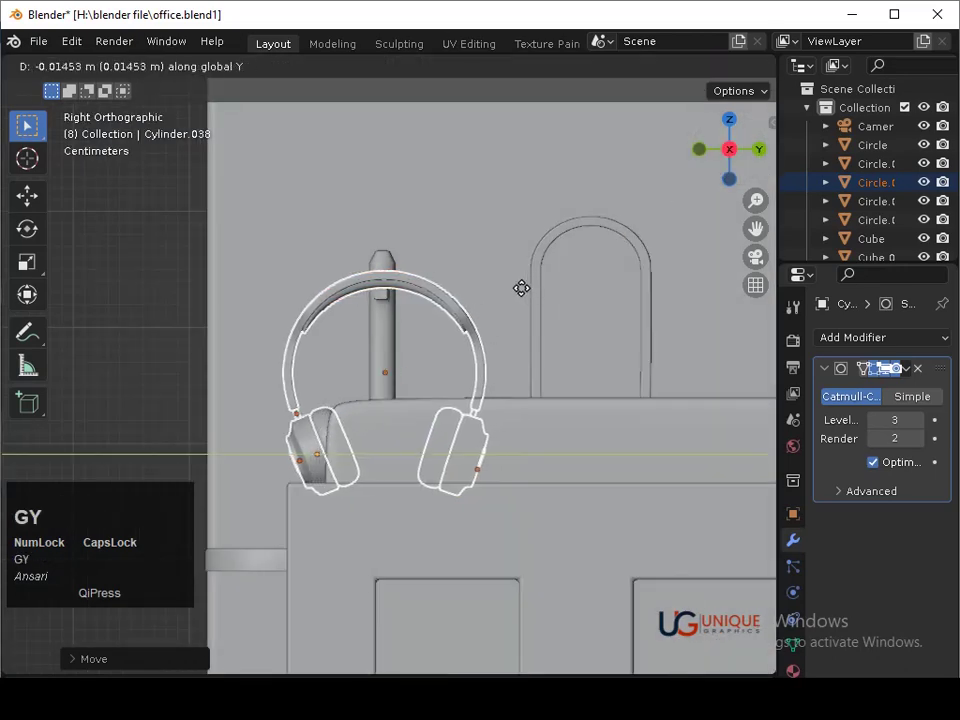
pyautogui.click(528, 295)
pyautogui.press('ctrl+s')
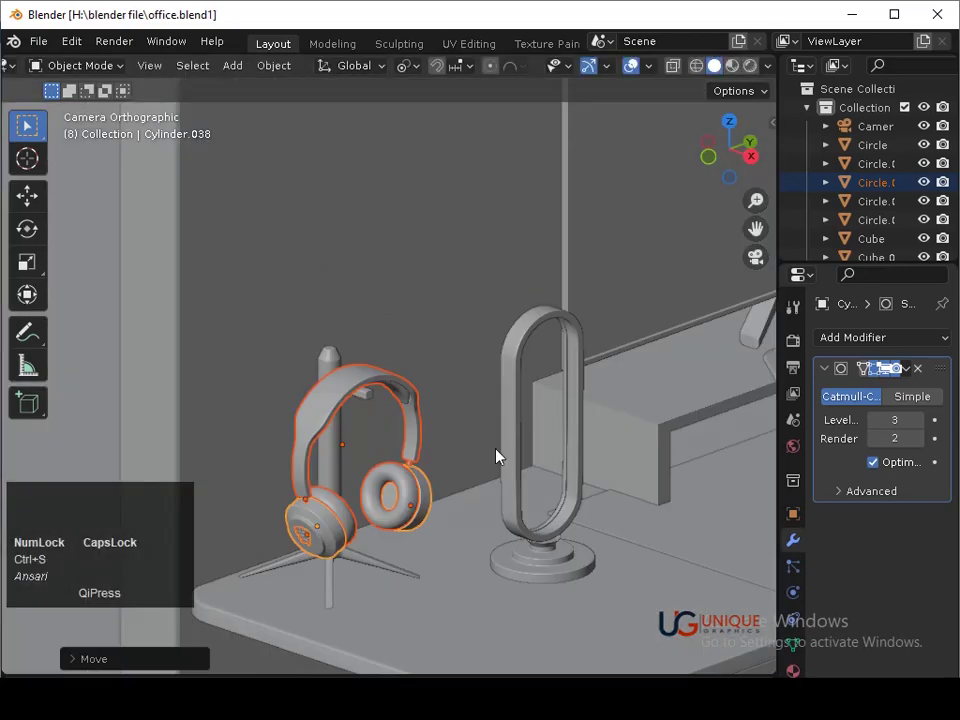
pyautogui.click(463, 360)
pyautogui.middleClick(456, 336)
pyautogui.middleClick(578, 452)
pyautogui.middleClick(552, 463)
pyautogui.middleClick(581, 370)
pyautogui.press('ctrl+s')
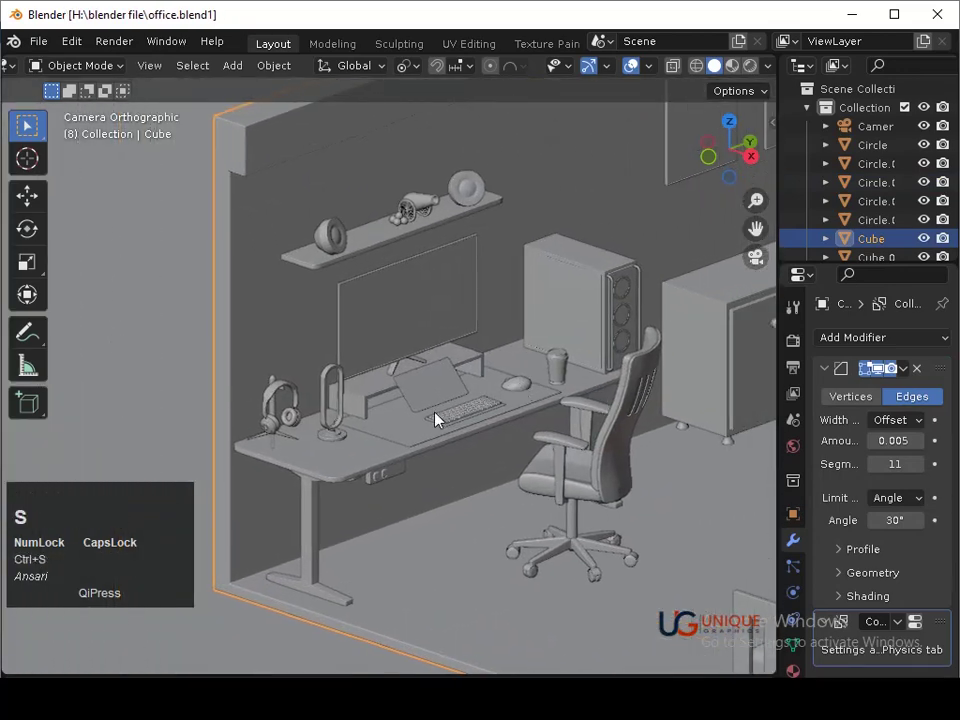
# Reselect the headphone set, undoing several stray selections
pyautogui.click(285, 392)
pyautogui.press('ctrl+z')
pyautogui.click(282, 417)
pyautogui.press('ctrl+z')
pyautogui.middleClick(283, 421)
pyautogui.click(311, 384)
pyautogui.press('ctrl+z')
pyautogui.click(304, 390)
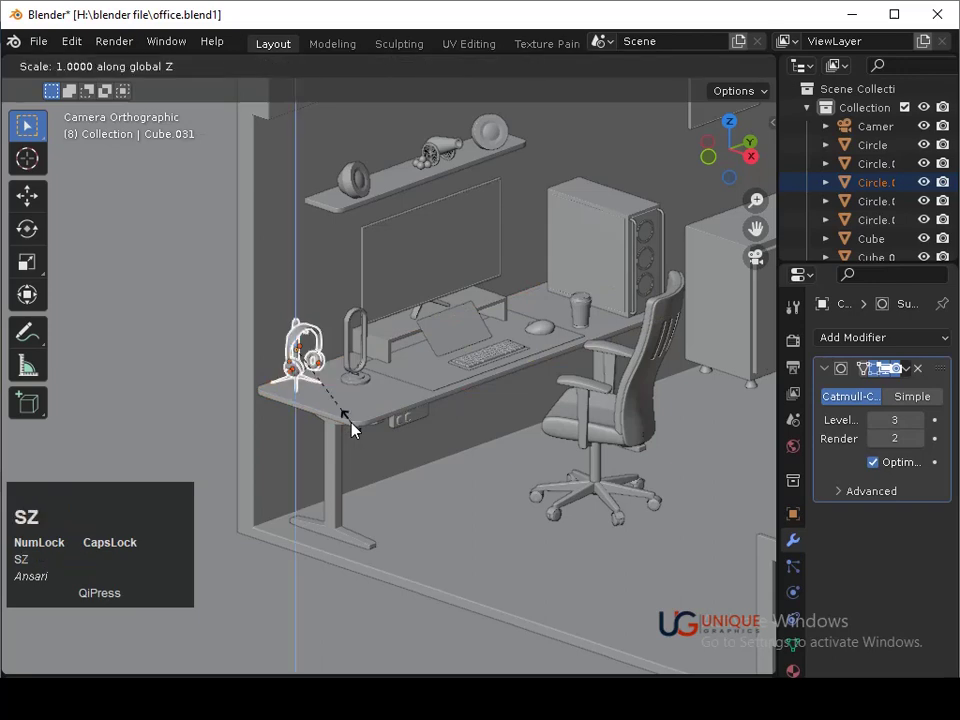
pyautogui.click(361, 433)
pyautogui.press('ctrl+z')
# Scale the headphones up to about 1.07, shift them slightly, save and start a Y move
pyautogui.press('s')
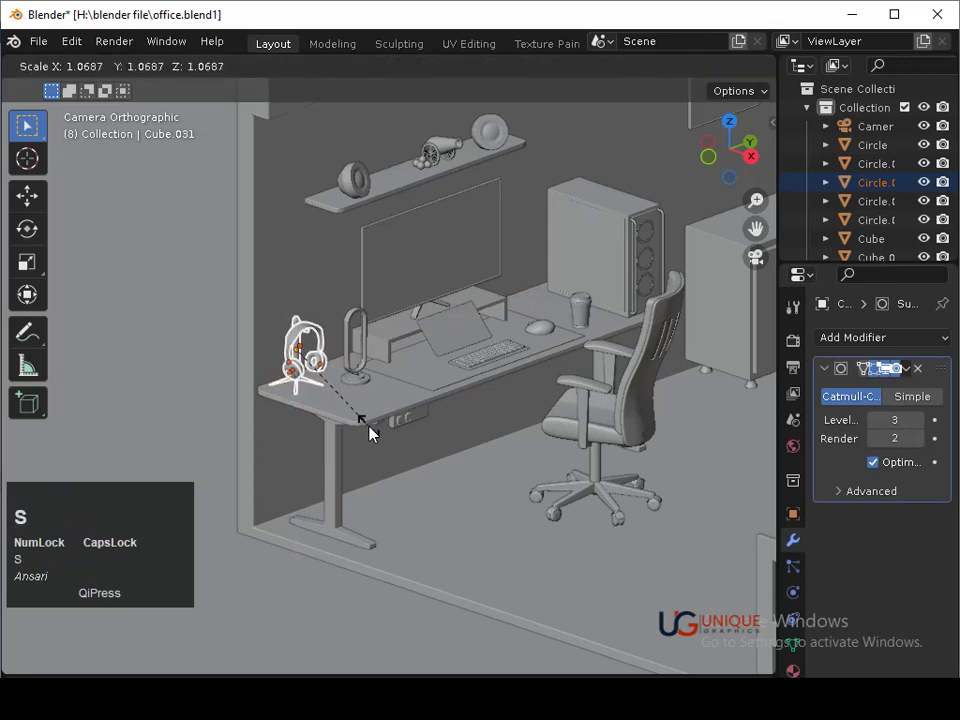
pyautogui.click(379, 436)
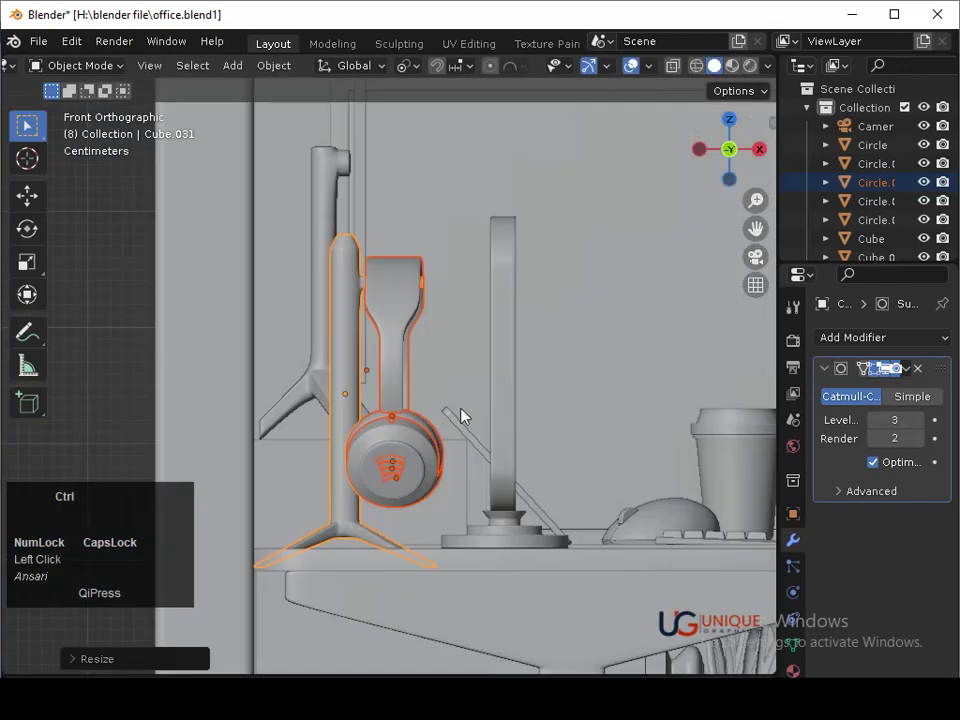
pyautogui.press('g')
pyautogui.click(472, 423)
pyautogui.press('ctrl+s')
pyautogui.click(476, 429)
pyautogui.press('ctrl+s')
pyautogui.middleClick(473, 453)
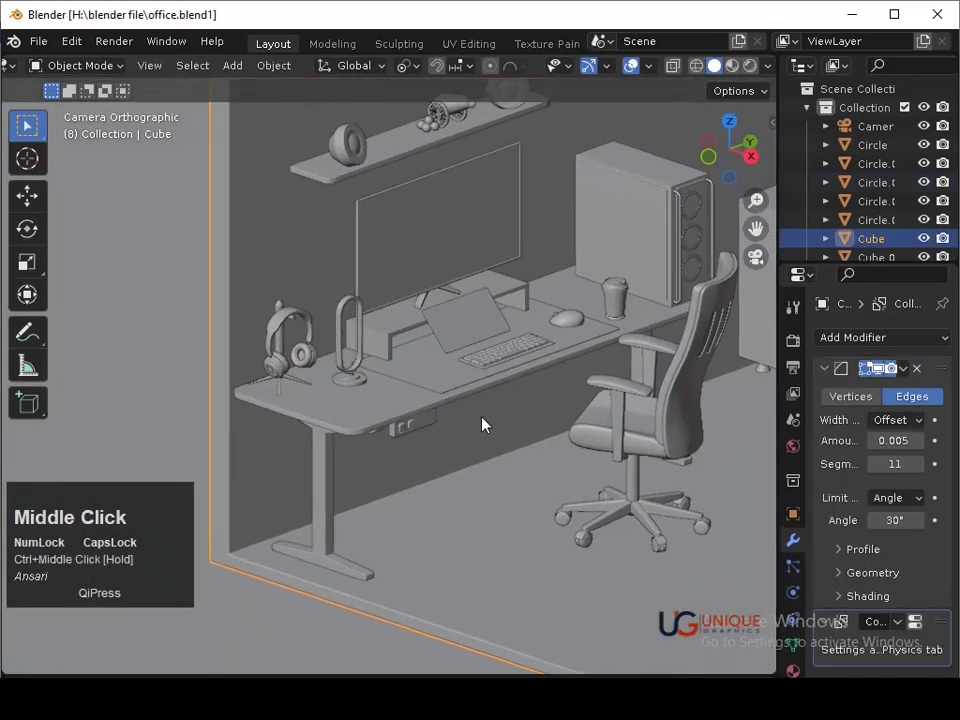
pyautogui.press('ctrl+s')
pyautogui.middleClick(489, 421)
pyautogui.press('ctrl+z')
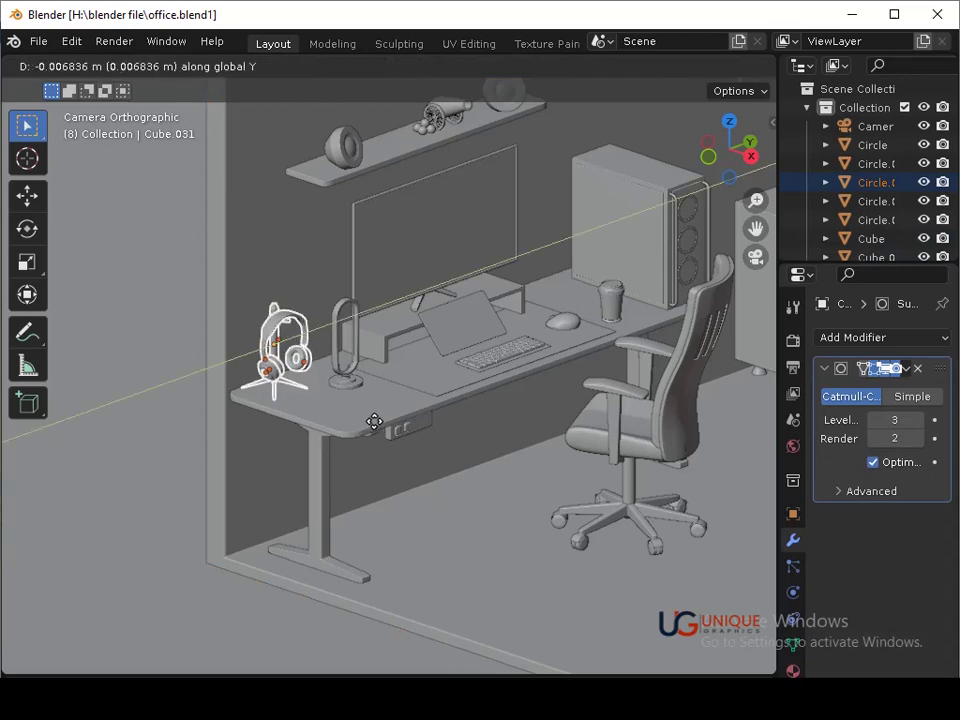
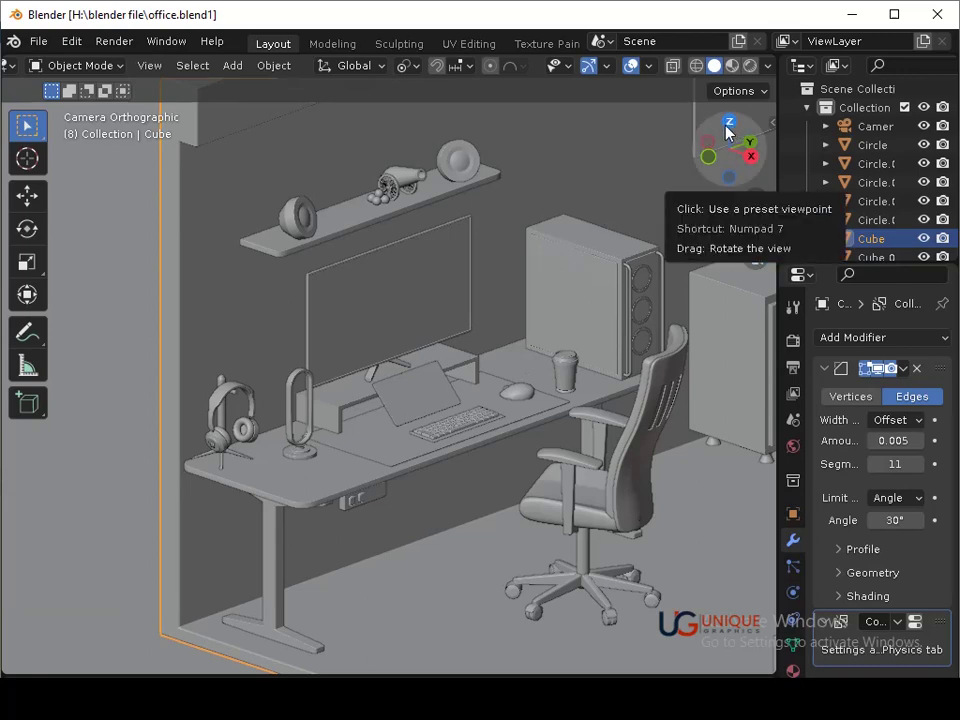
# Save, select the box on the cabinet and duplicate it
pyautogui.click(732, 114)
pyautogui.press('ctrl+s')
pyautogui.middleClick(541, 246)
pyautogui.middleClick(456, 549)
pyautogui.moveTo(448, 239); pyautogui.dragTo(447, 306)
pyautogui.rightClick(447, 306)
pyautogui.press('shift+a')
pyautogui.click(512, 350)
# Squash the duplicate along Z into a thin flat slab beneath the box
pyautogui.press('s')
pyautogui.click(456, 312)
pyautogui.middleClick(561, 348)
pyautogui.click(728, 179)
pyautogui.middleClick(619, 384)
pyautogui.middleClick(517, 288)
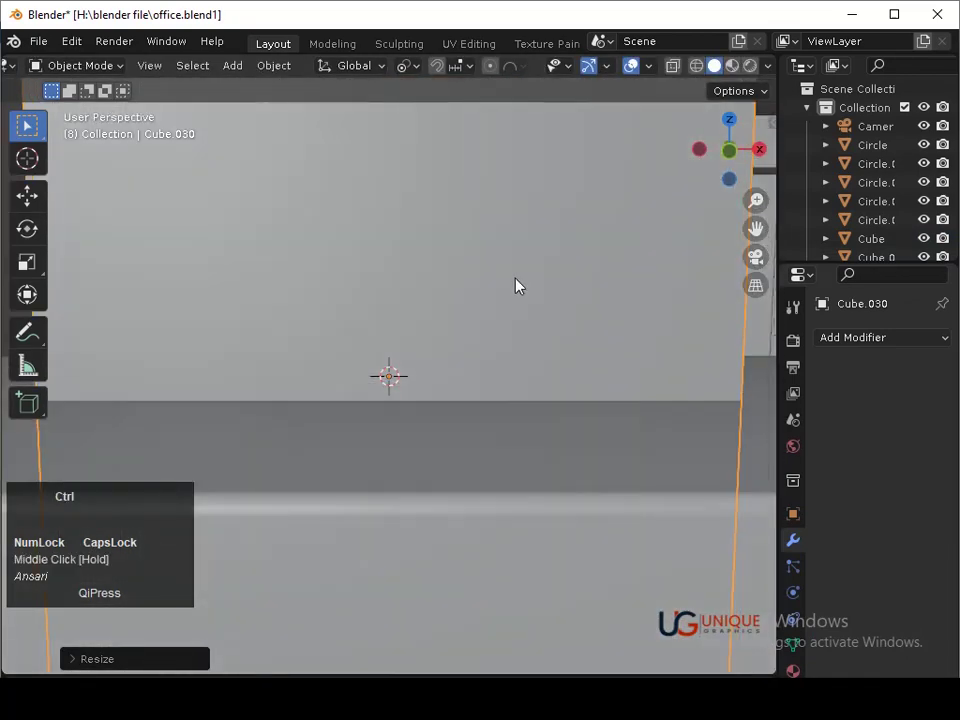
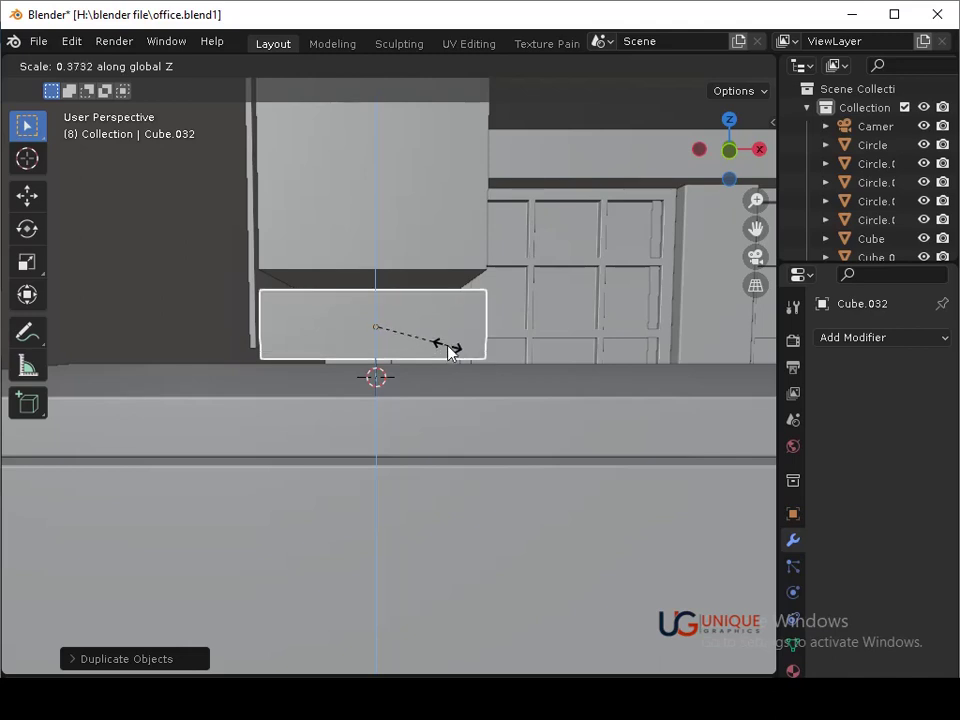
pyautogui.click(454, 347)
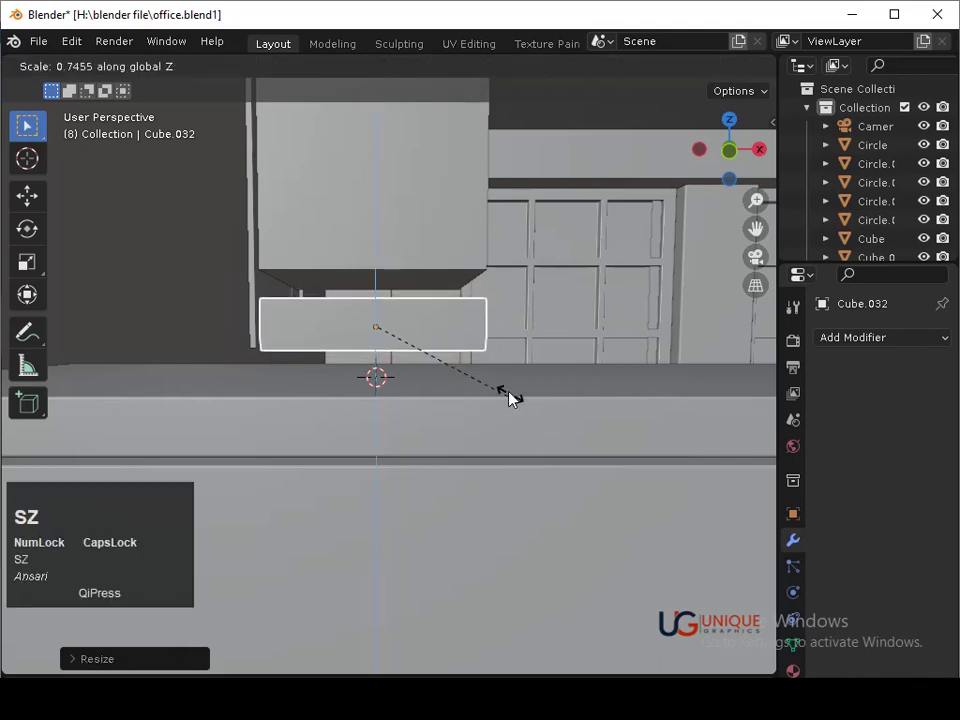
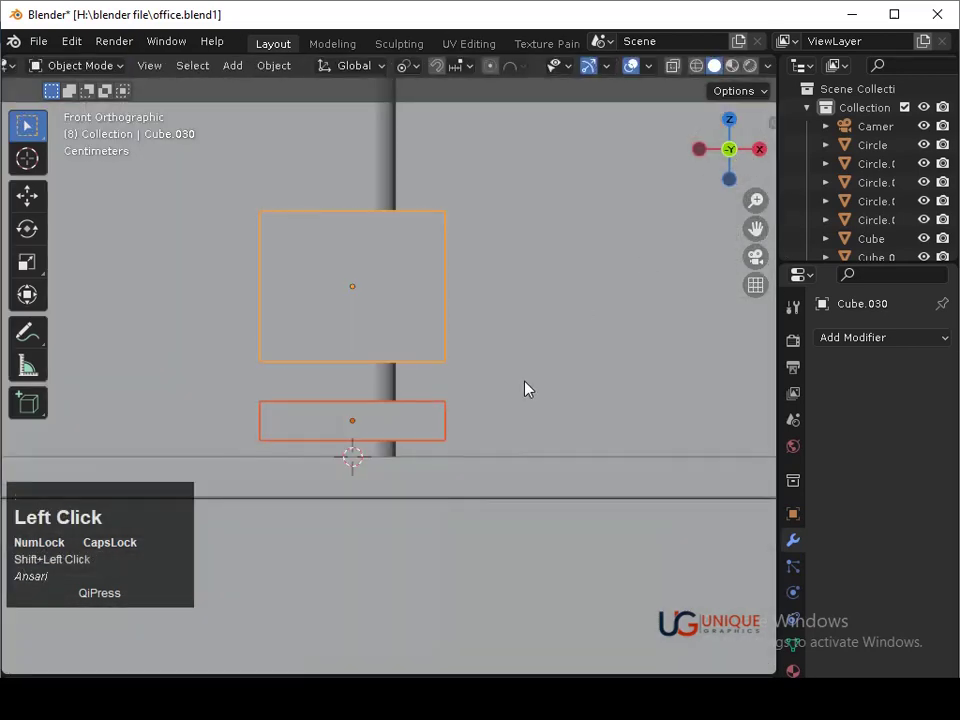
# Add a Bevel modifier to the flat slab with 50 segments and amount 0.001
pyautogui.click(582, 421)
pyautogui.middleClick(590, 411)
pyautogui.click(462, 439)
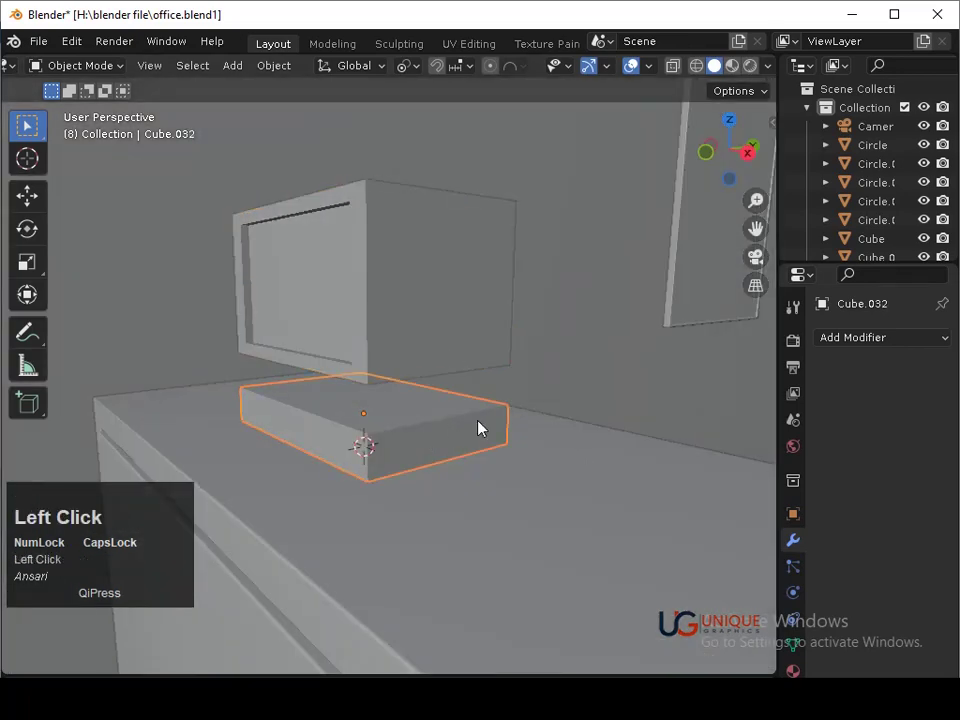
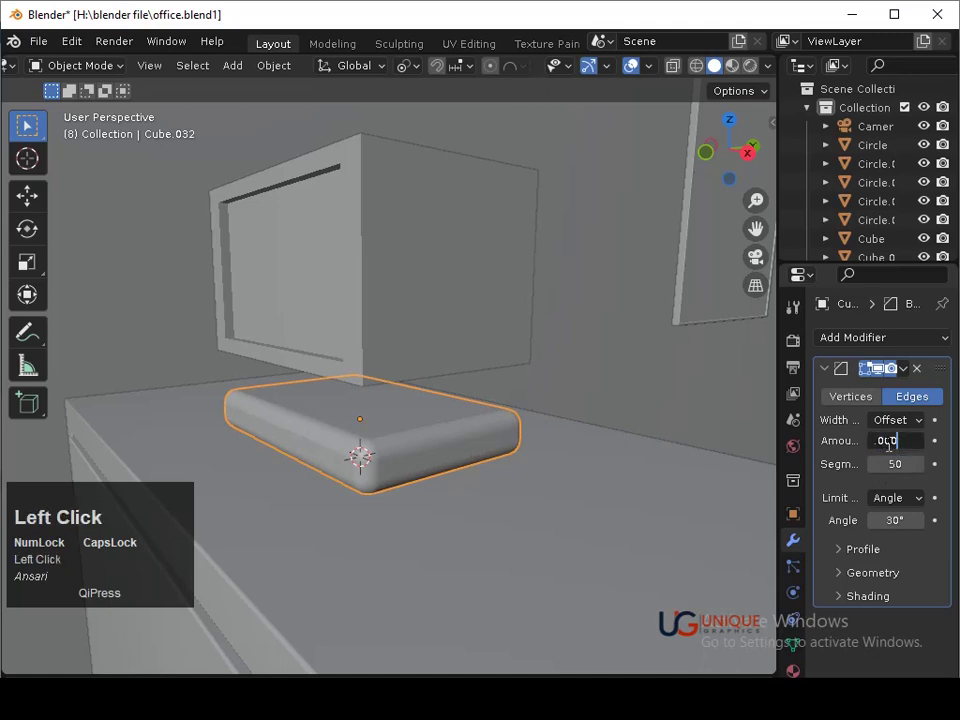
pyautogui.press('Return')
pyautogui.click(930, 447)
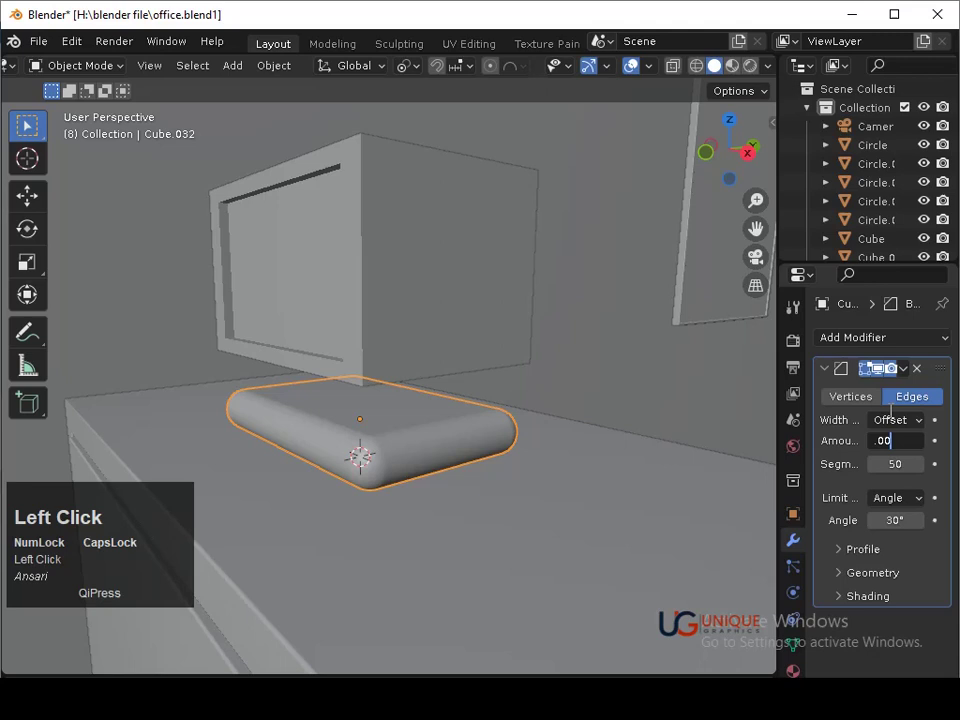
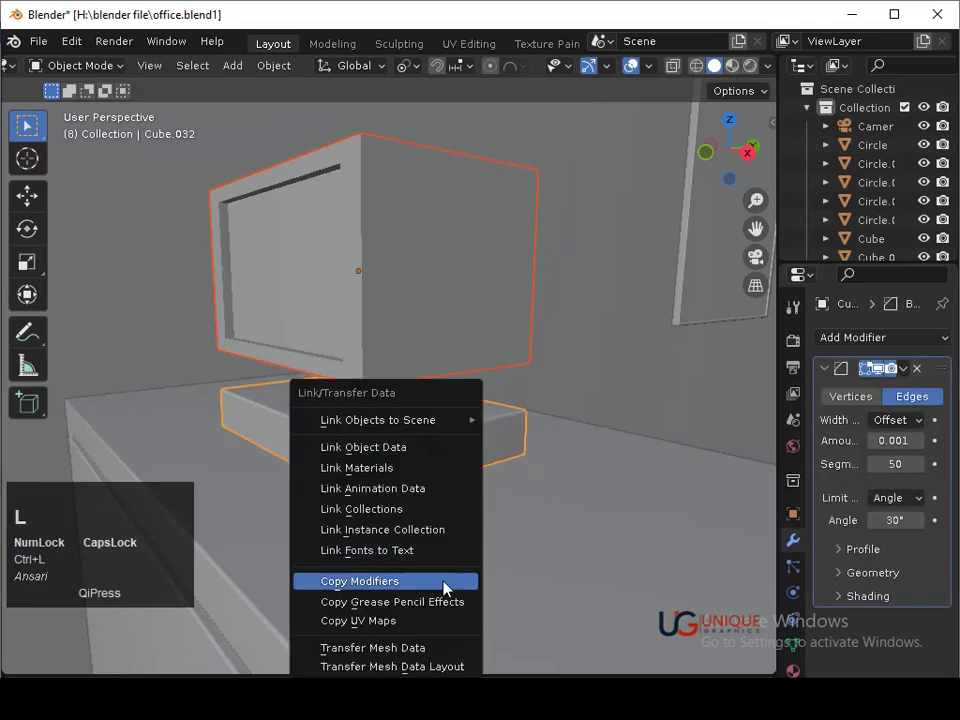
# Link the slab's 0.001 / 50-segment Bevel modifier onto the clock body Cube.030
pyautogui.click(452, 586)
pyautogui.middleClick(452, 375)
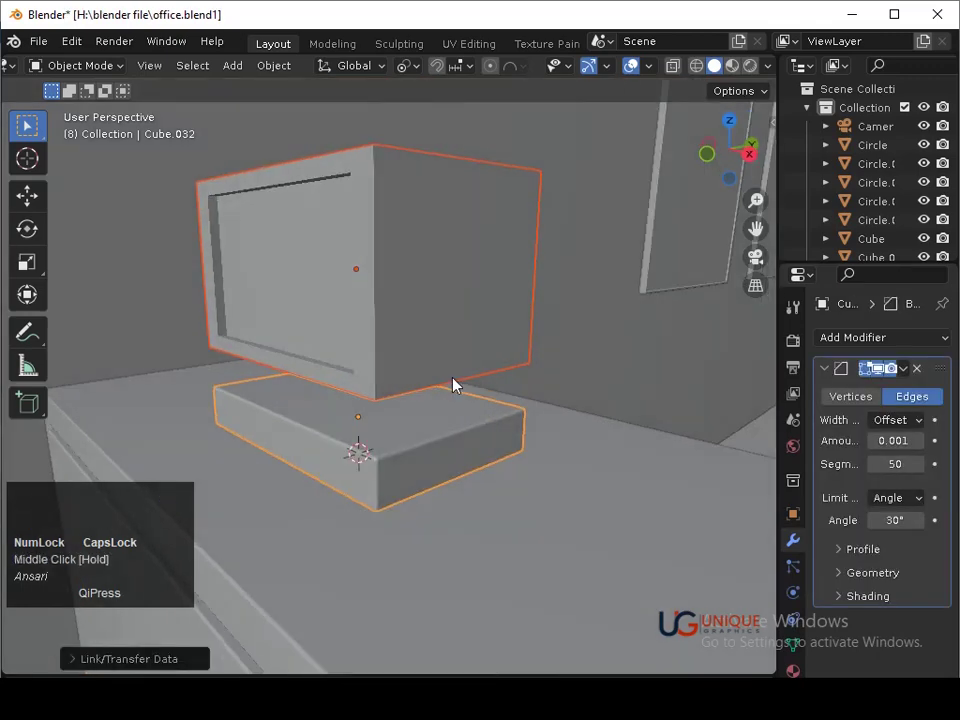
pyautogui.press('ctrl+l')
pyautogui.click(426, 269)
pyautogui.middleClick(452, 271)
pyautogui.click(435, 431)
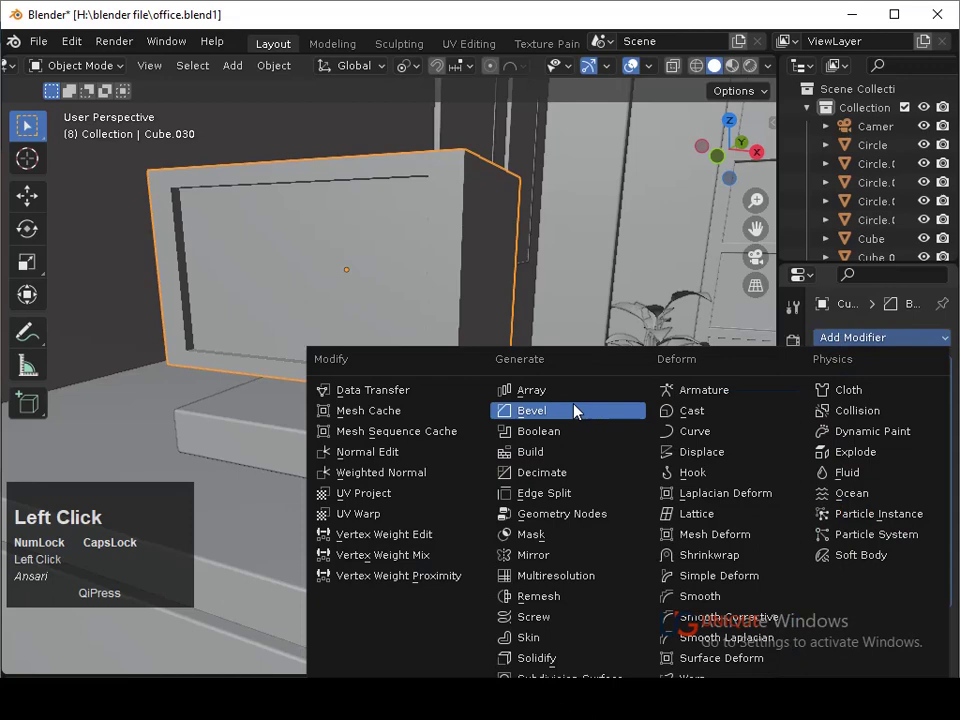
pyautogui.middleClick(598, 382)
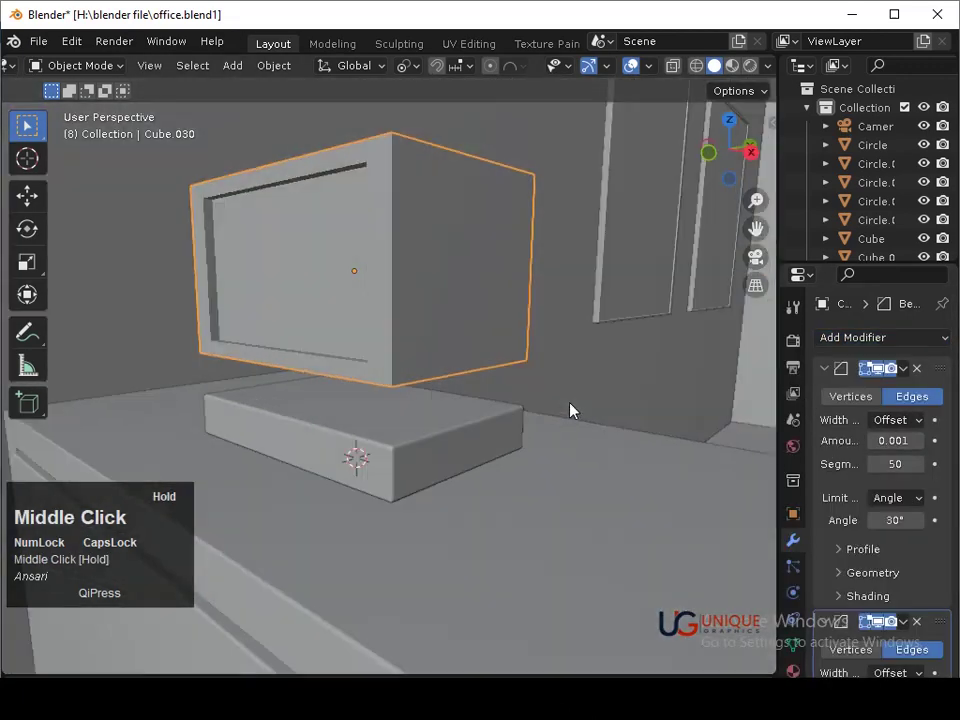
# Inspect the rounded corners and apply the slab's transform, keeping one bevel
pyautogui.middleClick(534, 342)
pyautogui.middleClick(491, 340)
pyautogui.middleClick(559, 357)
pyautogui.click(928, 630)
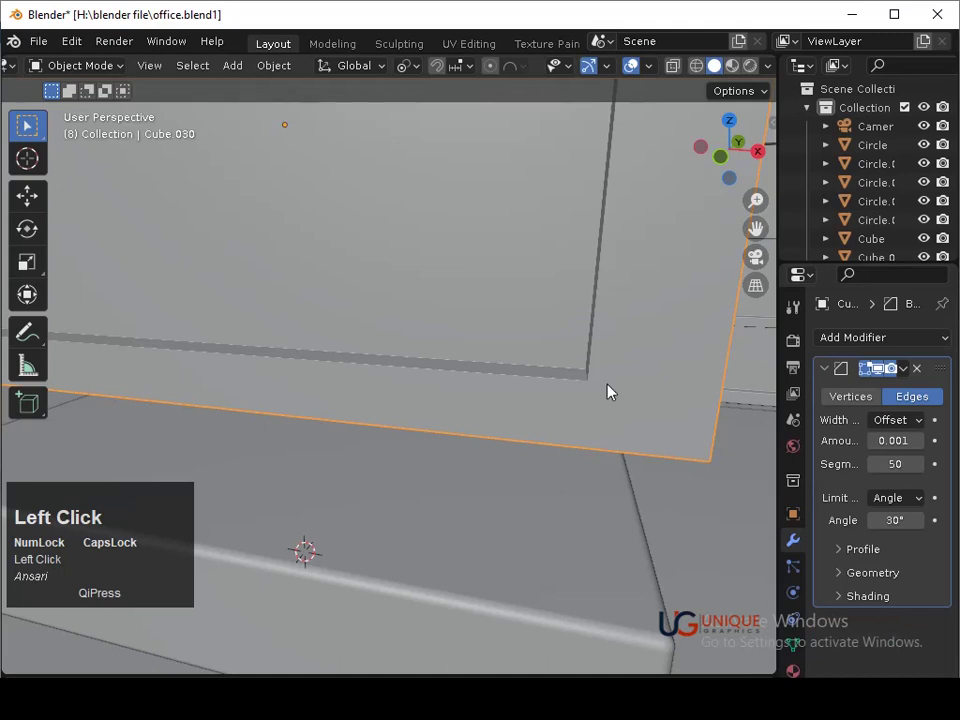
pyautogui.moveTo(614, 393); pyautogui.dragTo(592, 411)
pyautogui.press('ctrl+a')
pyautogui.click(592, 411)
# Select the small piece Cube.034 and start moving a copy of it along Z
pyautogui.moveTo(637, 372); pyautogui.dragTo(476, 543)
pyautogui.click(476, 543)
pyautogui.middleClick(470, 452)
pyautogui.middleClick(490, 405)
pyautogui.moveTo(528, 514); pyautogui.dragTo(738, 156)
pyautogui.click(738, 156)
pyautogui.press('shift+s')
pyautogui.click(446, 447)
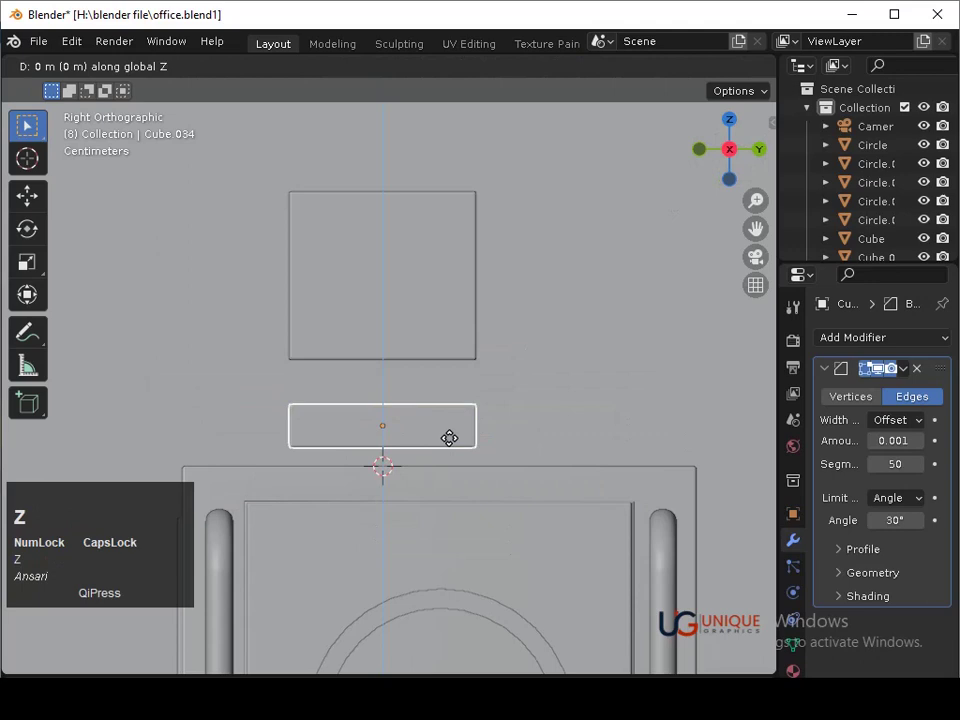
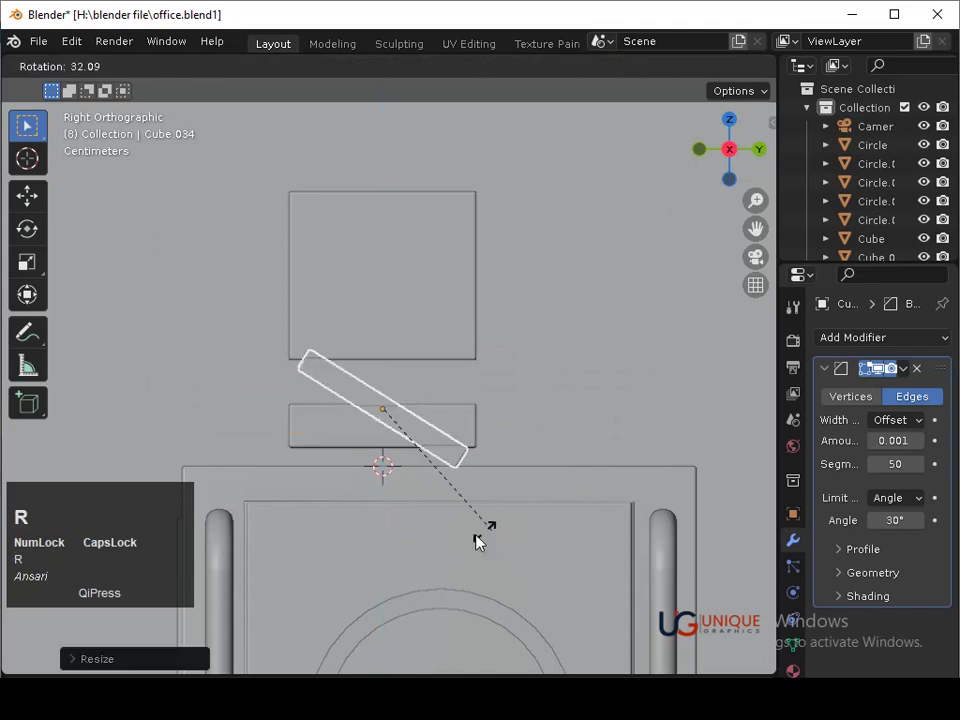
# Tilt Cube.034 and thin it into a slim slanted strut rising from the base slab
pyautogui.press('r')
pyautogui.click(345, 488)
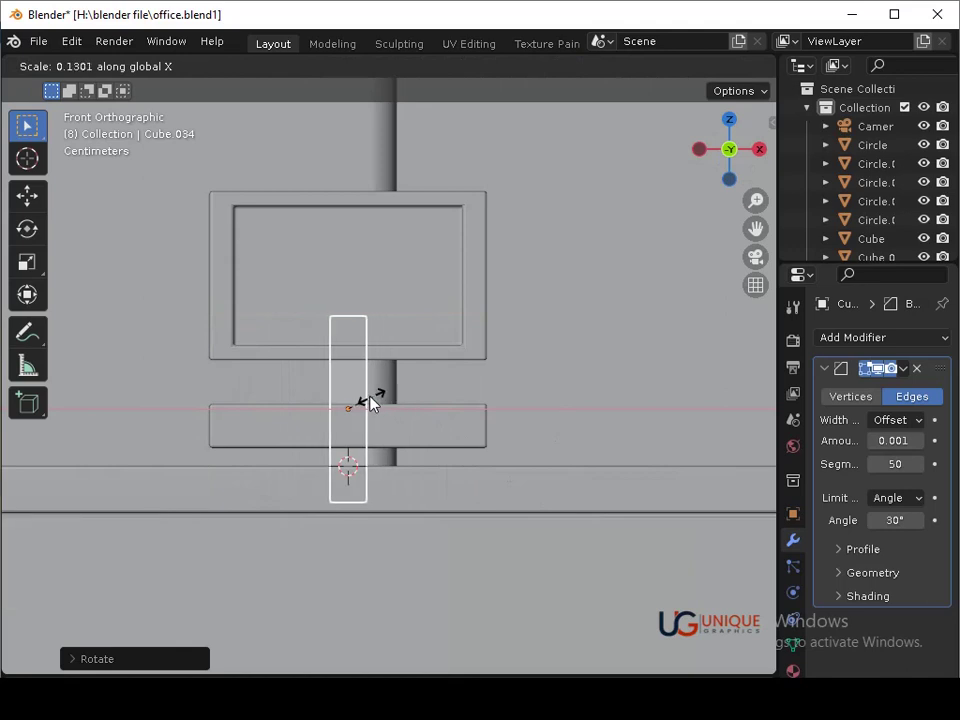
pyautogui.click(369, 399)
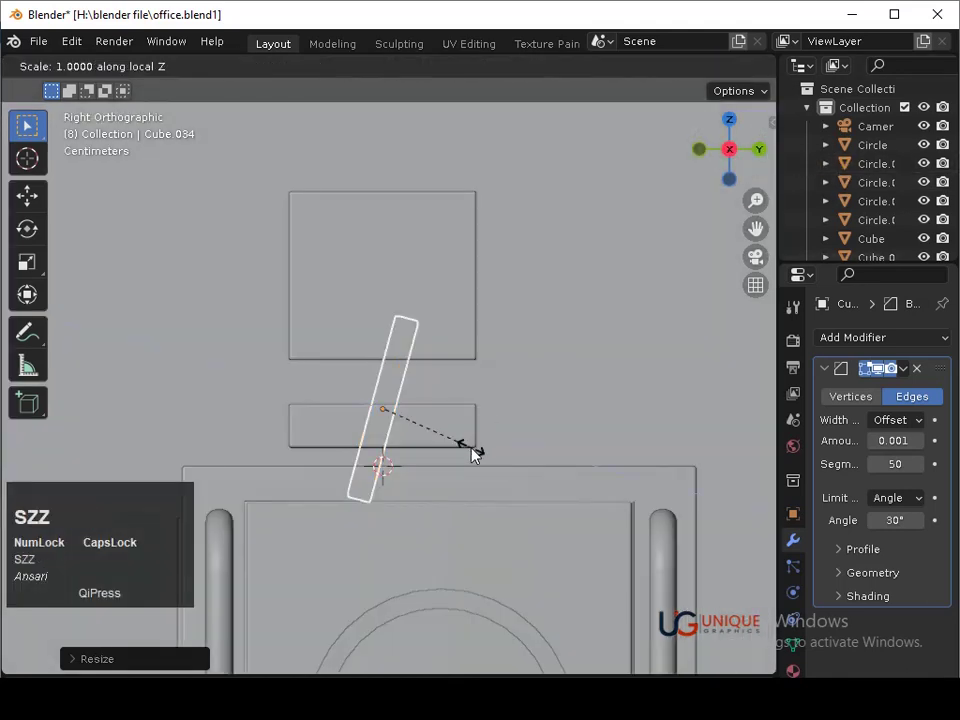
pyautogui.click(456, 436)
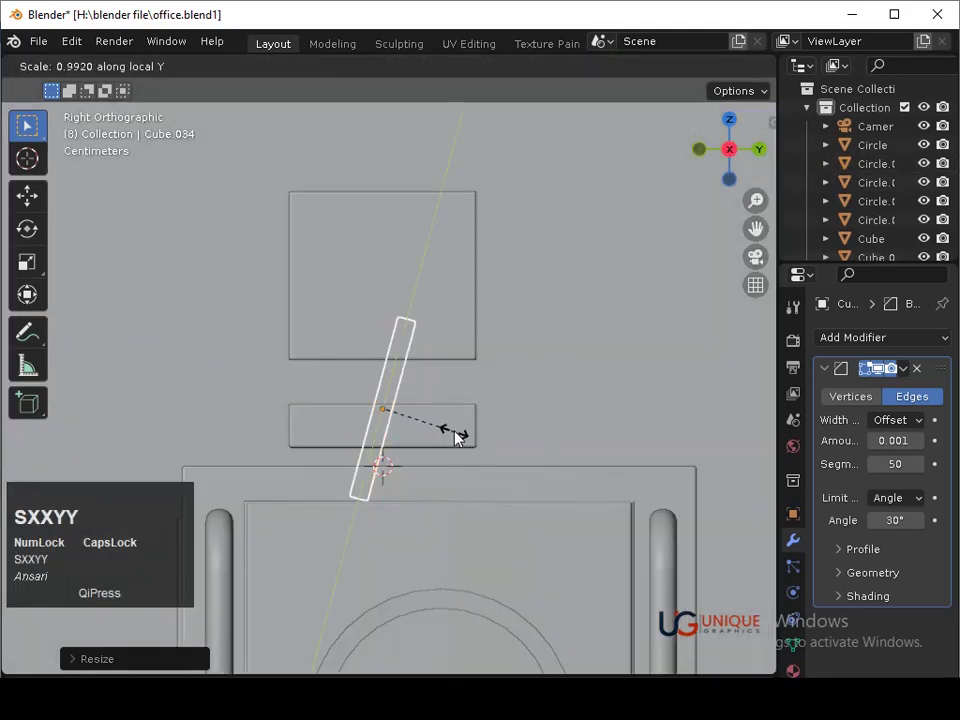
# Tilt the clock body Cube.030 backward, place it above the strut and begin resizing the strut
pyautogui.click(417, 433)
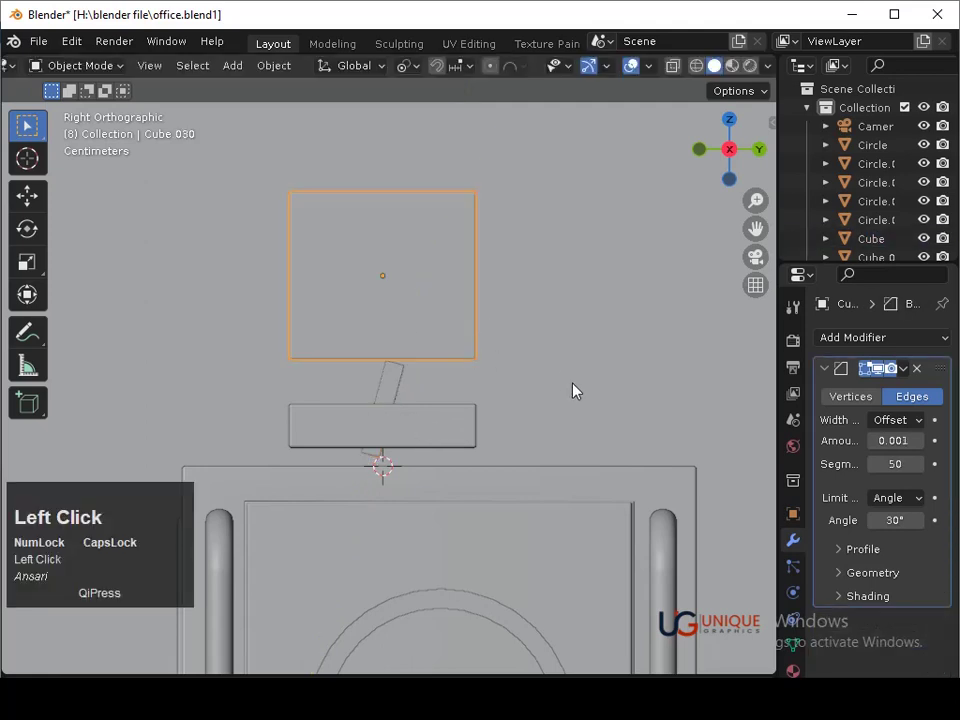
pyautogui.press('r')
pyautogui.click(540, 443)
pyautogui.press('g')
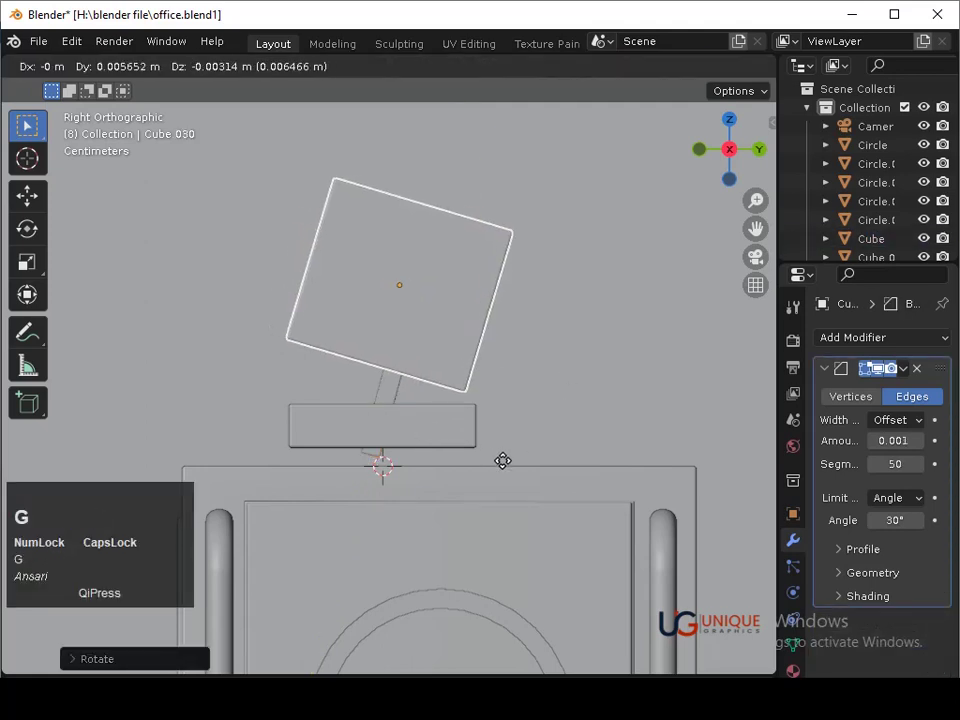
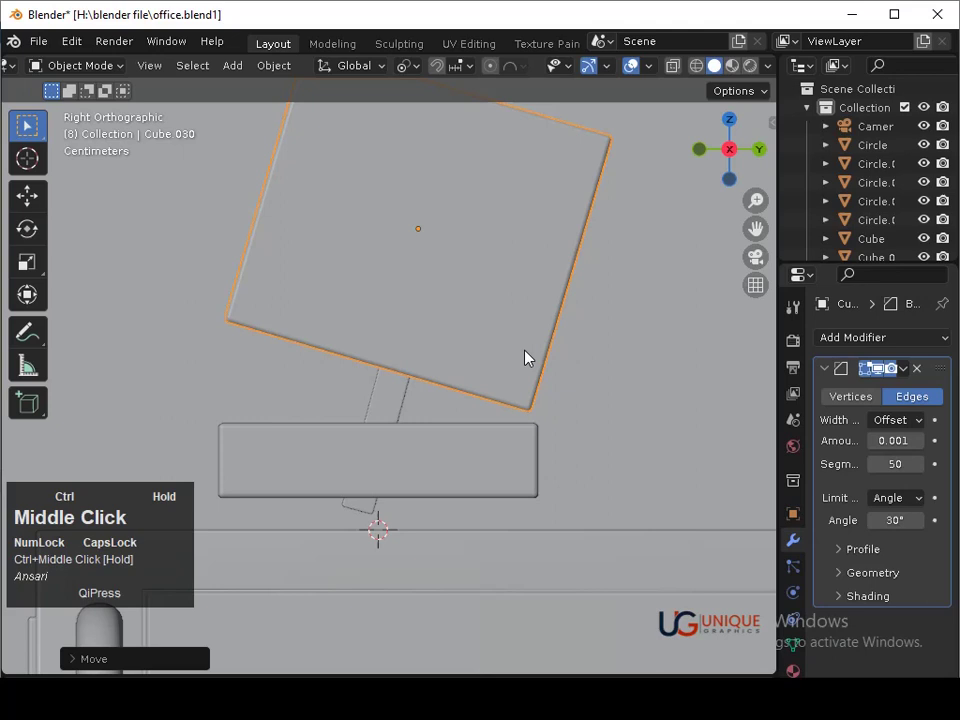
pyautogui.click(394, 384)
pyautogui.press('s')
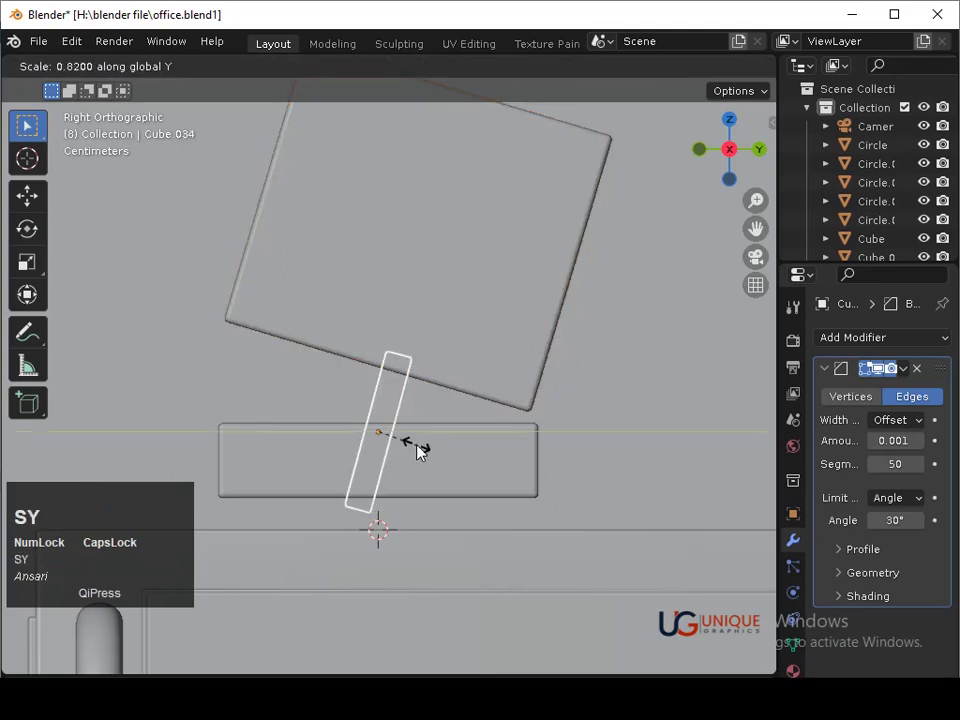
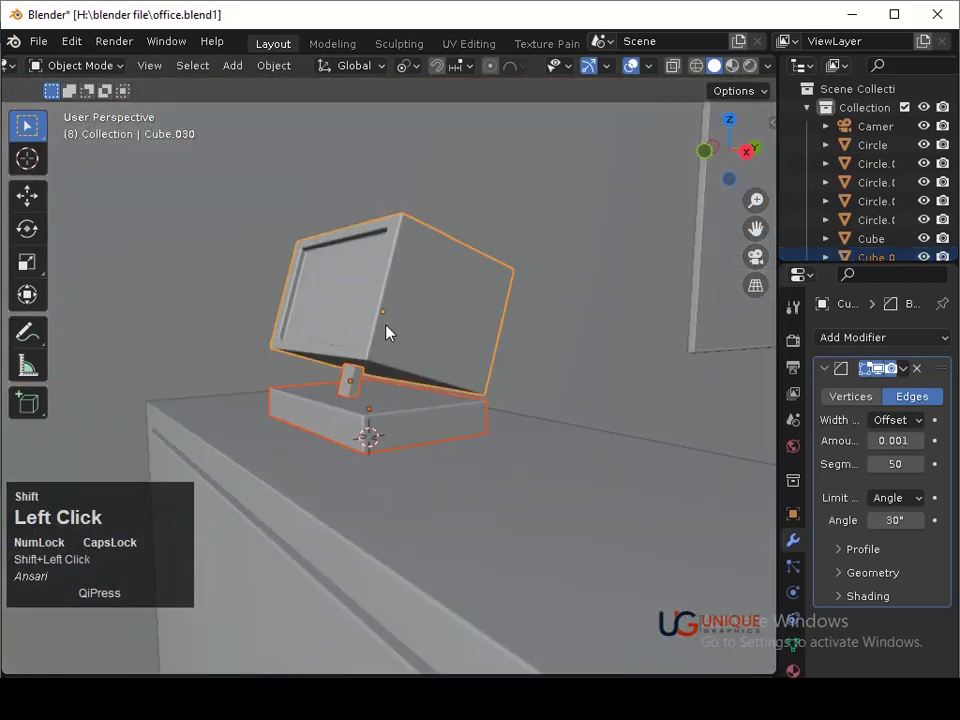
# Select the whole clock assembly and turn it about -35° on the desk from top view
pyautogui.moveTo(416, 323); pyautogui.dragTo(740, 248)
pyautogui.middleClick(740, 248)
pyautogui.click(736, 126)
pyautogui.press('g')
pyautogui.click(461, 601)
pyautogui.press('r')
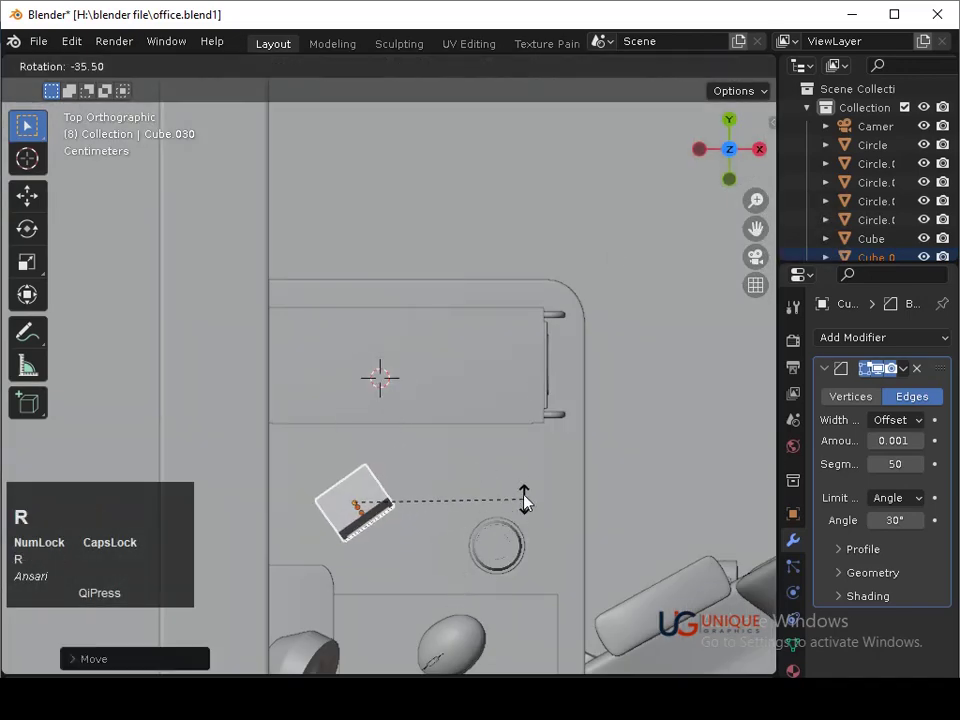
pyautogui.click(532, 497)
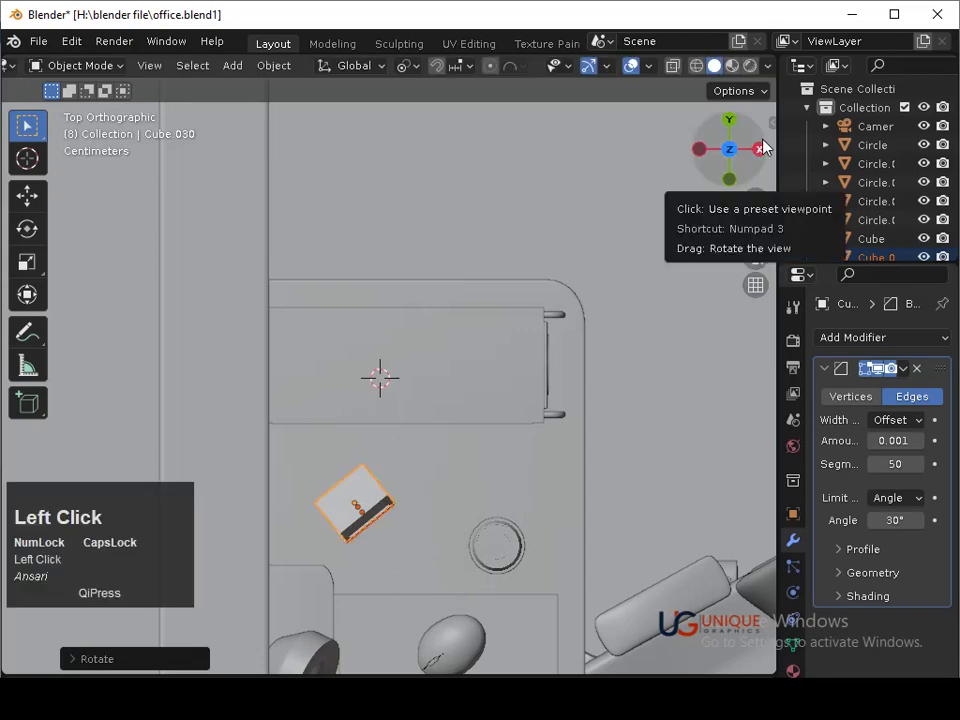
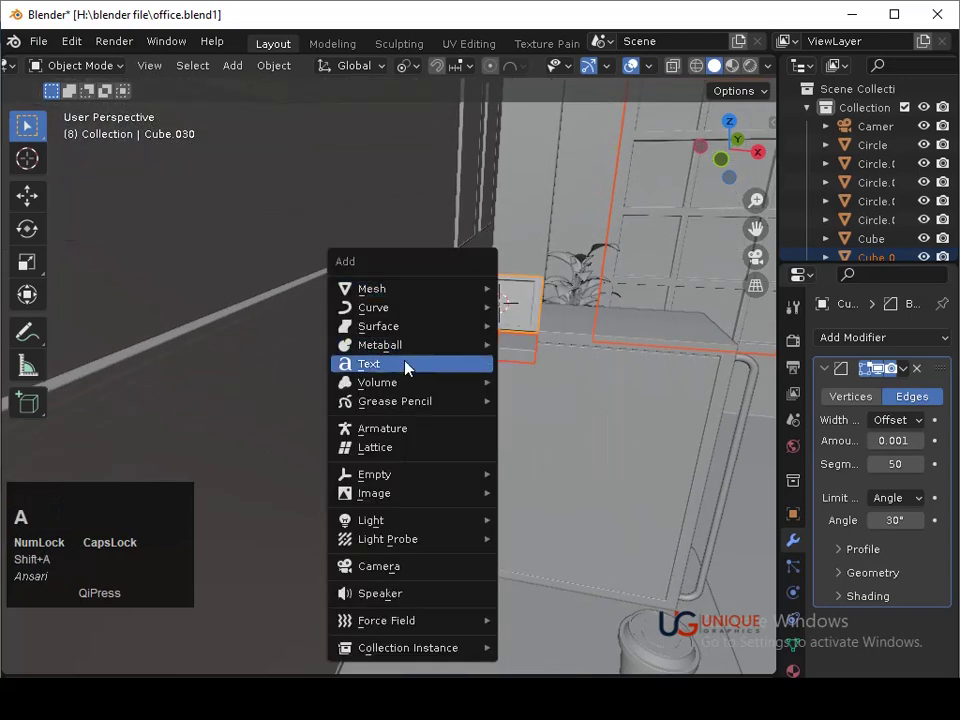
# Add a text object reading 12:00 with Offset -0.02, Extrude 0.03 m and Bevel Depth 0.02 m
pyautogui.click(409, 368)
pyautogui.press('Tab')
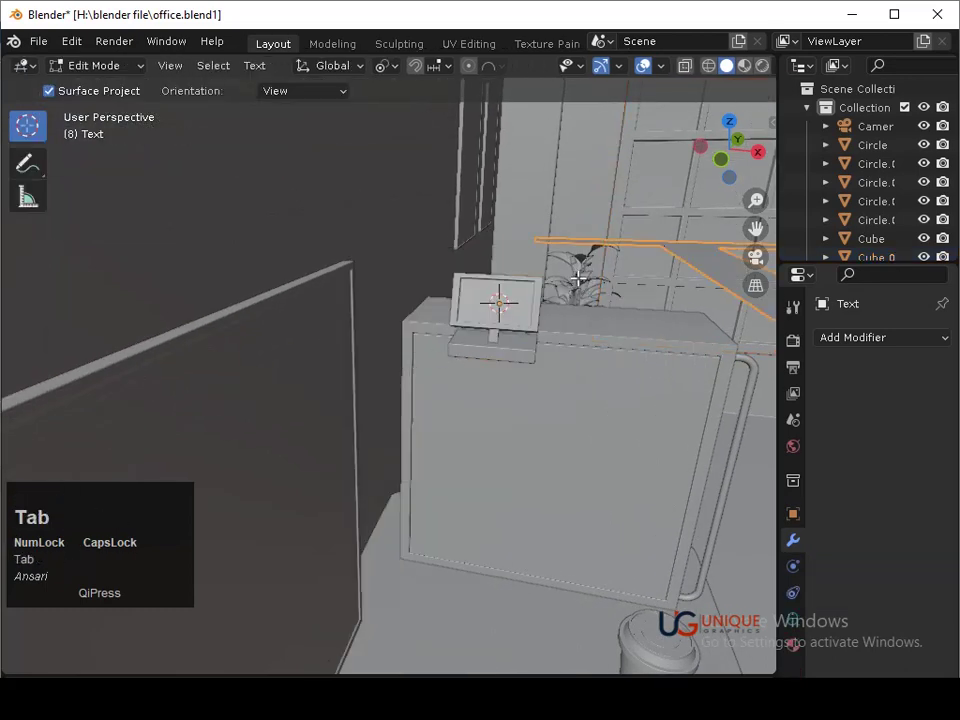
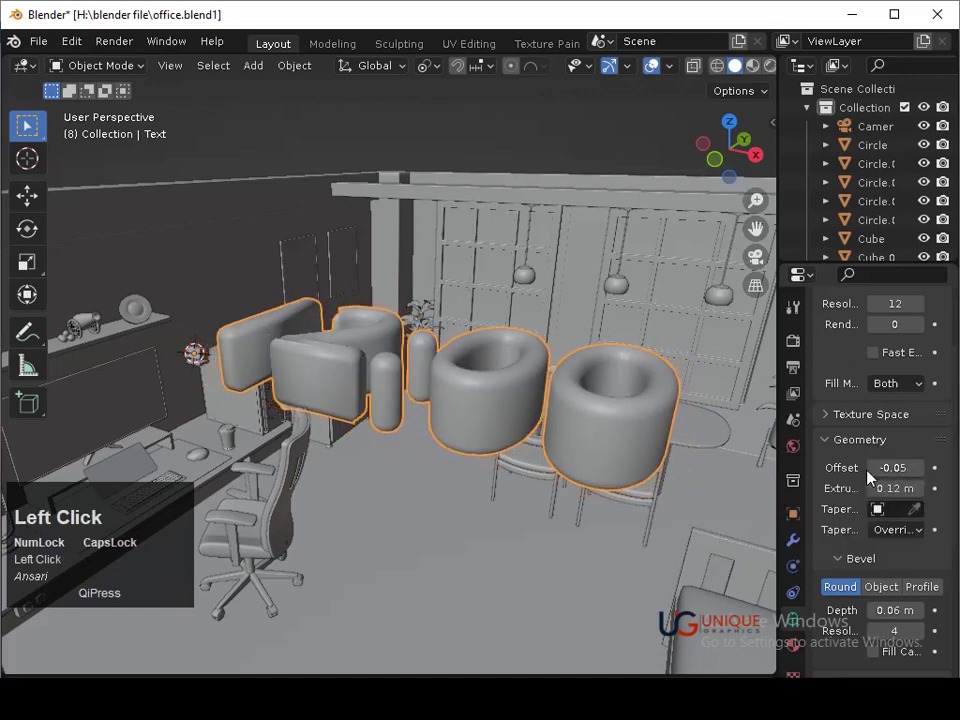
pyautogui.click(884, 618)
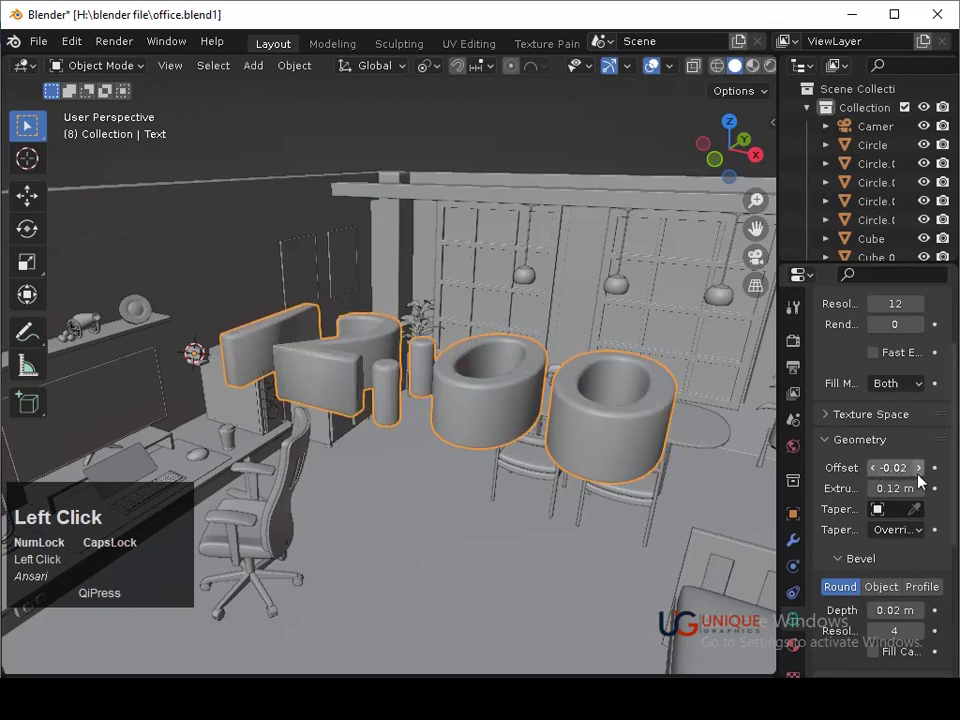
pyautogui.click(879, 499)
pyautogui.moveTo(523, 359); pyautogui.dragTo(512, 411)
pyautogui.rightClick(512, 411)
pyautogui.click(605, 495)
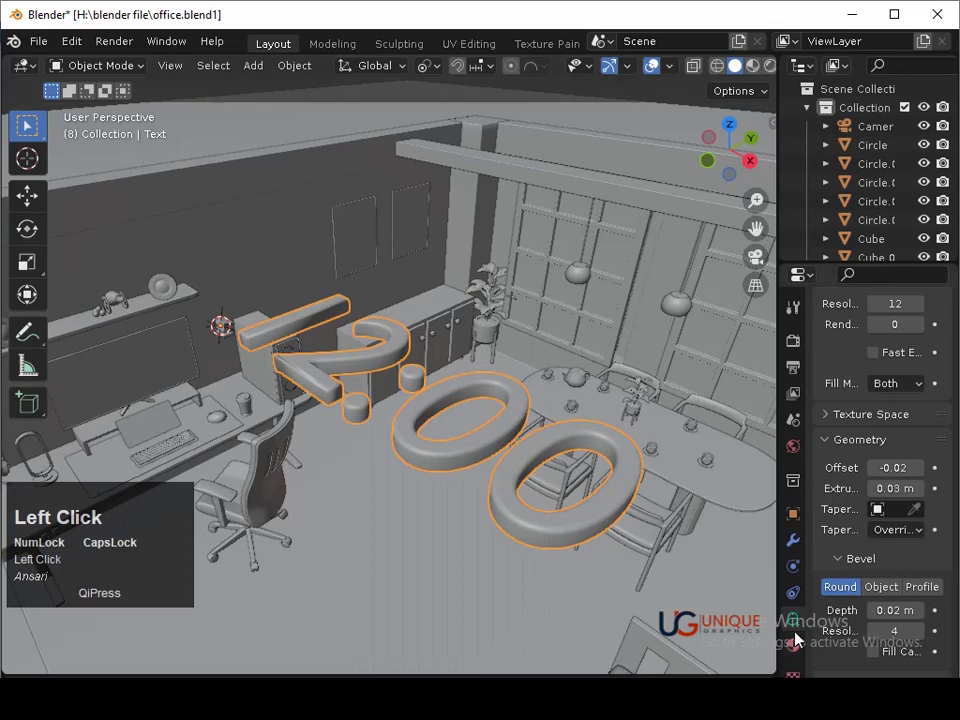
# Rotate the 12:00 text by 180° then 90° to stand upright and start shrinking it for the clock face
pyautogui.click(761, 168)
pyautogui.press('r')
pyautogui.write('180')
pyautogui.click(537, 329)
pyautogui.write('r90')
pyautogui.click(521, 346)
pyautogui.middleClick(342, 364)
pyautogui.press('s')
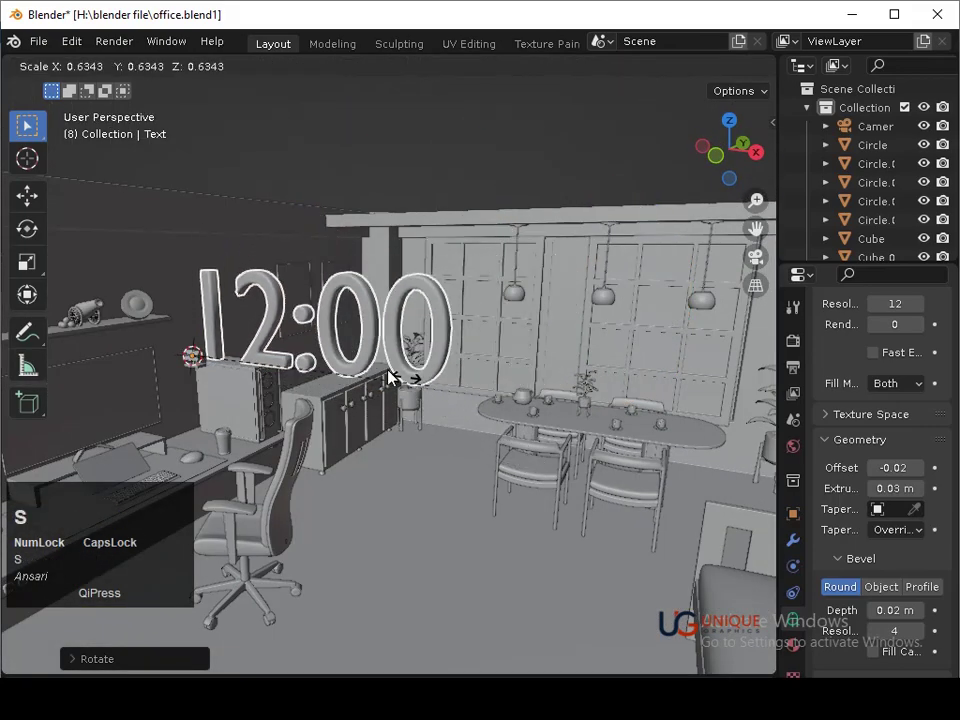
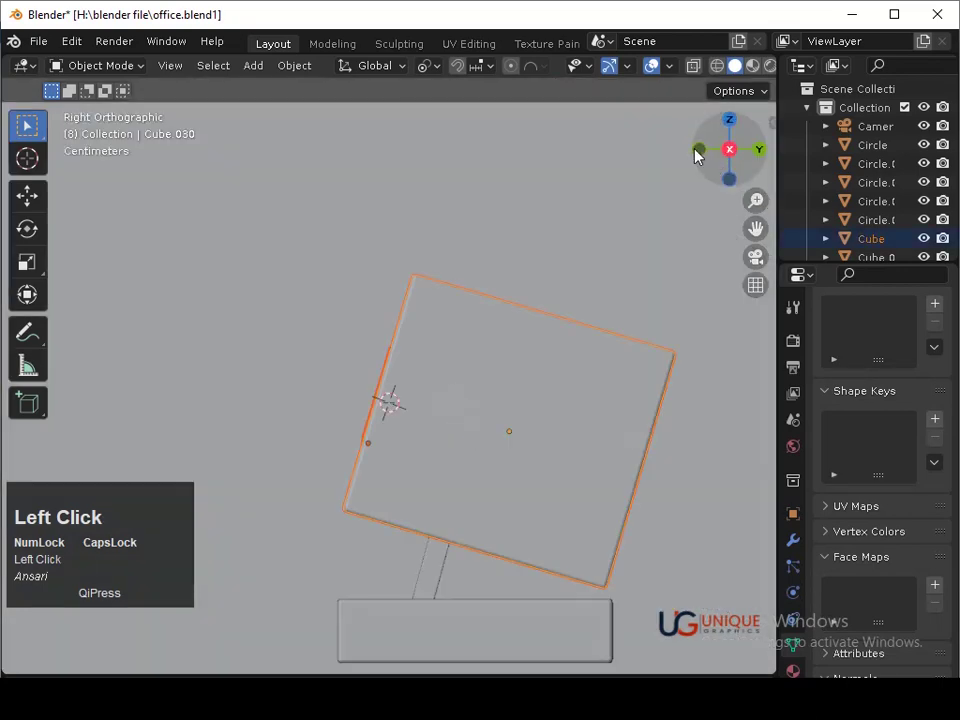
# In wireframe side view, tilt the 12:00 text to lie on the slanted clock face
pyautogui.press('shift+z')
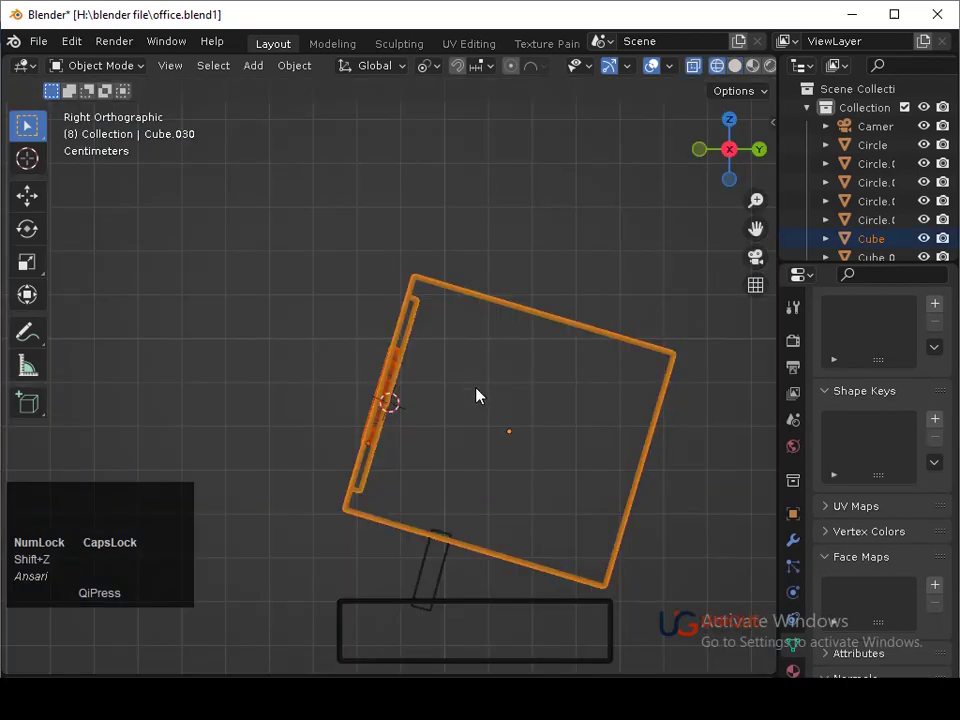
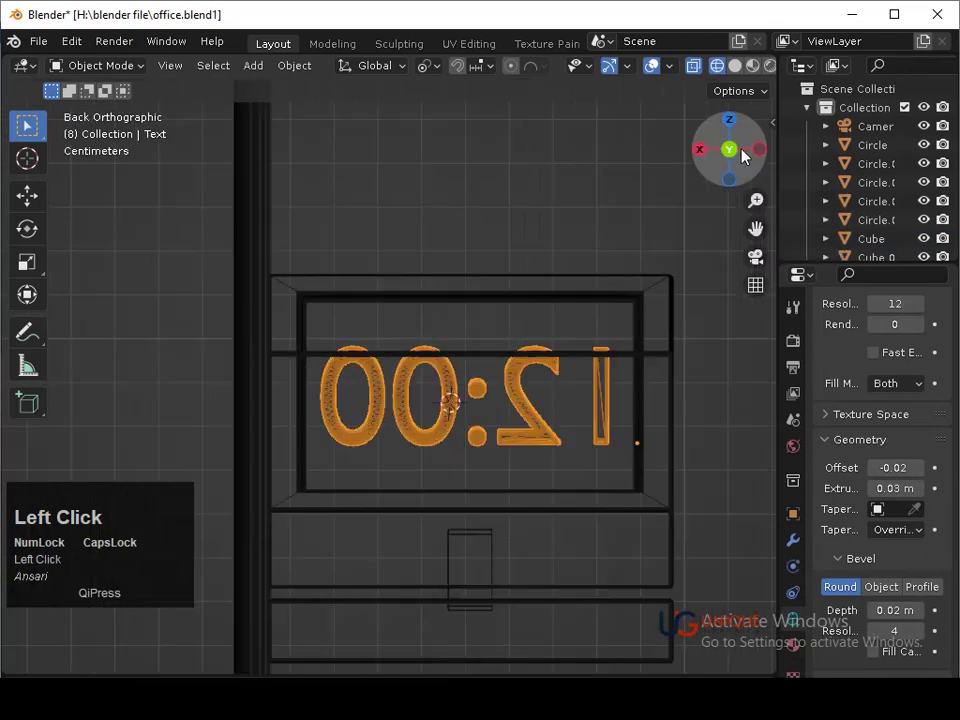
pyautogui.middleClick(549, 340)
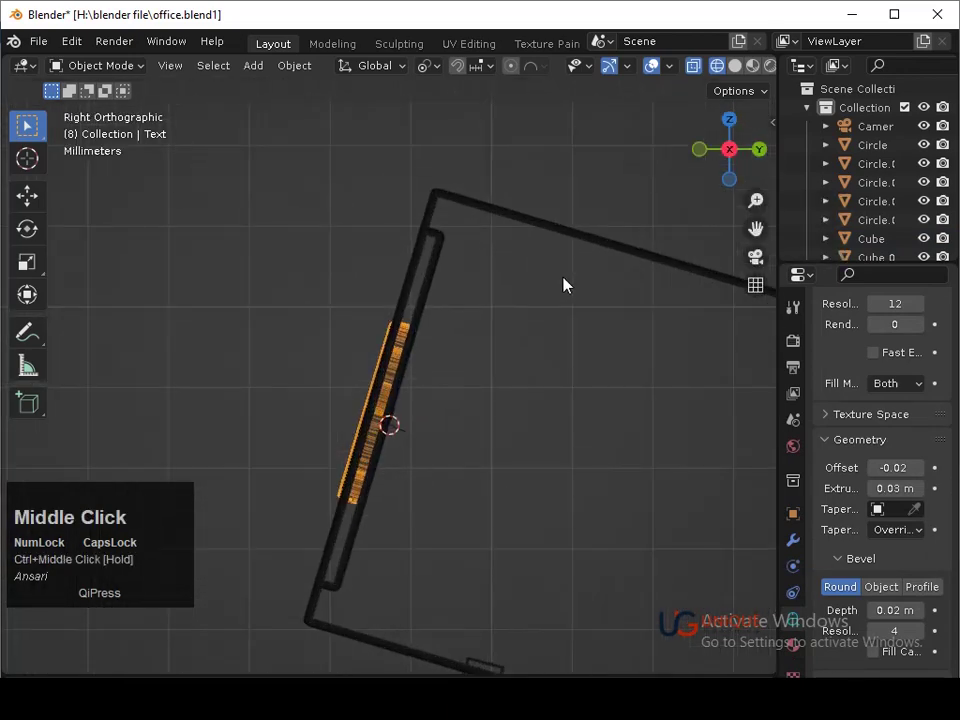
pyautogui.press('r')
pyautogui.press('Down')
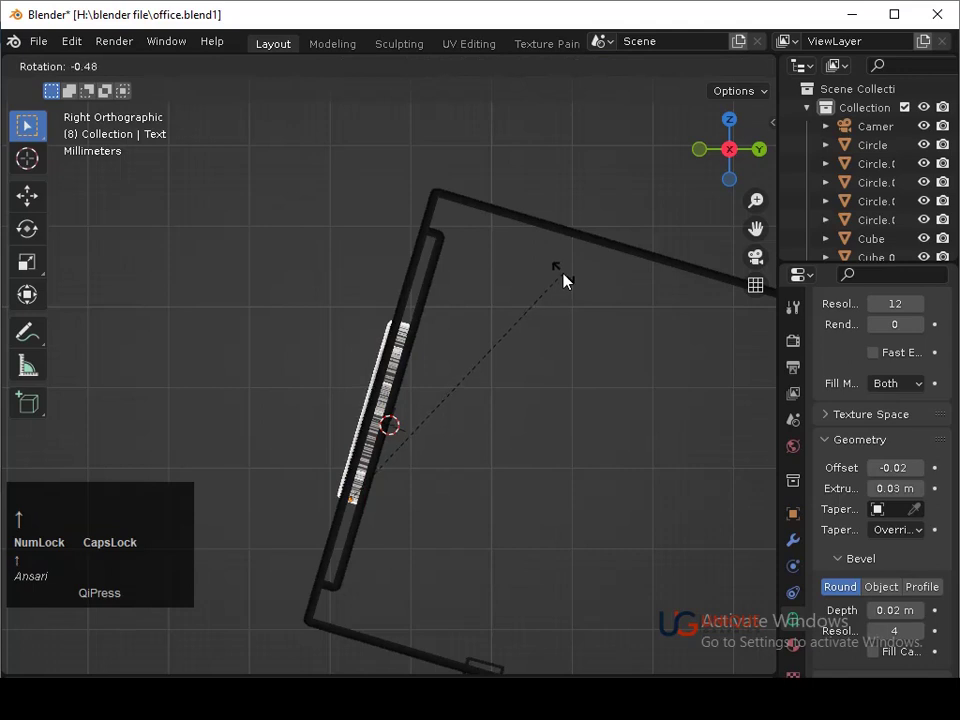
pyautogui.press('Return')
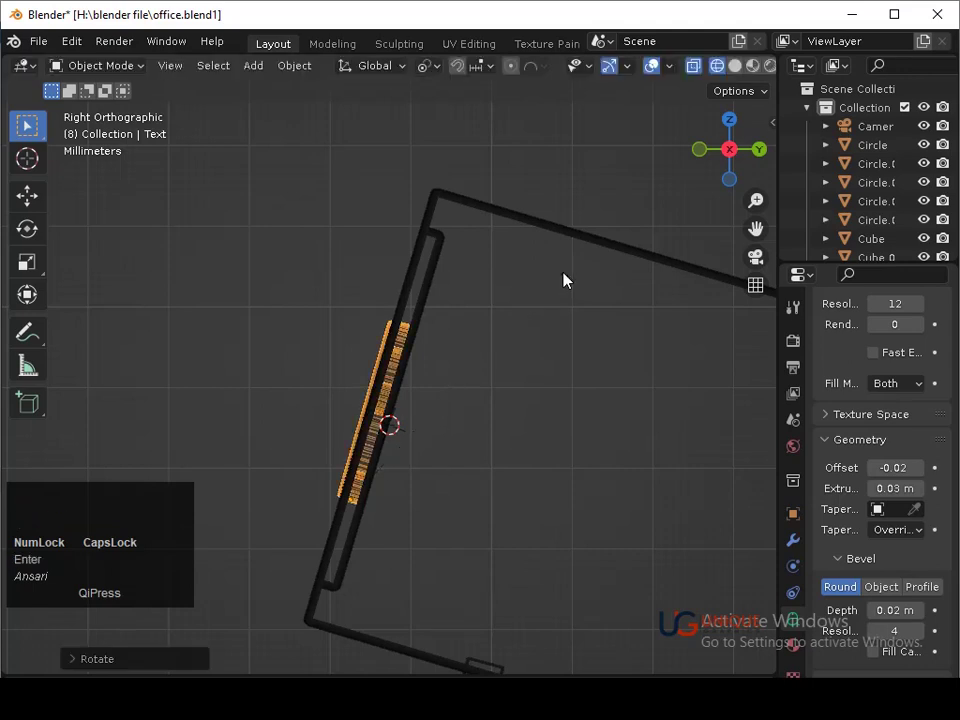
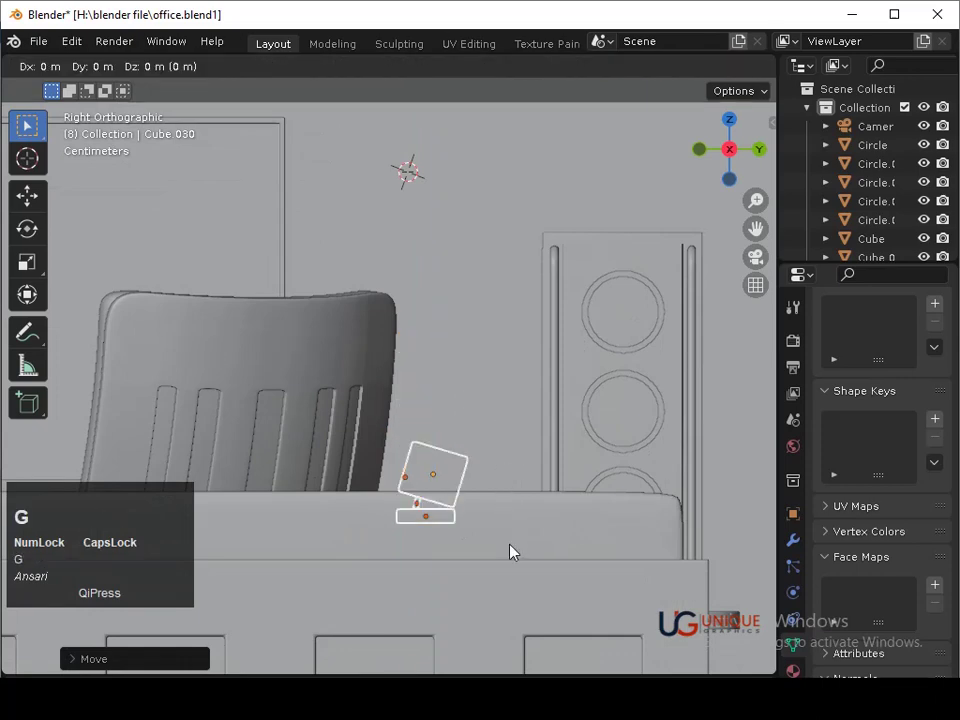
# Lower the whole clock assembly along Z so it rests on the desk
pyautogui.press('z')
pyautogui.click(520, 617)
pyautogui.press('shift+z')
pyautogui.press('g')
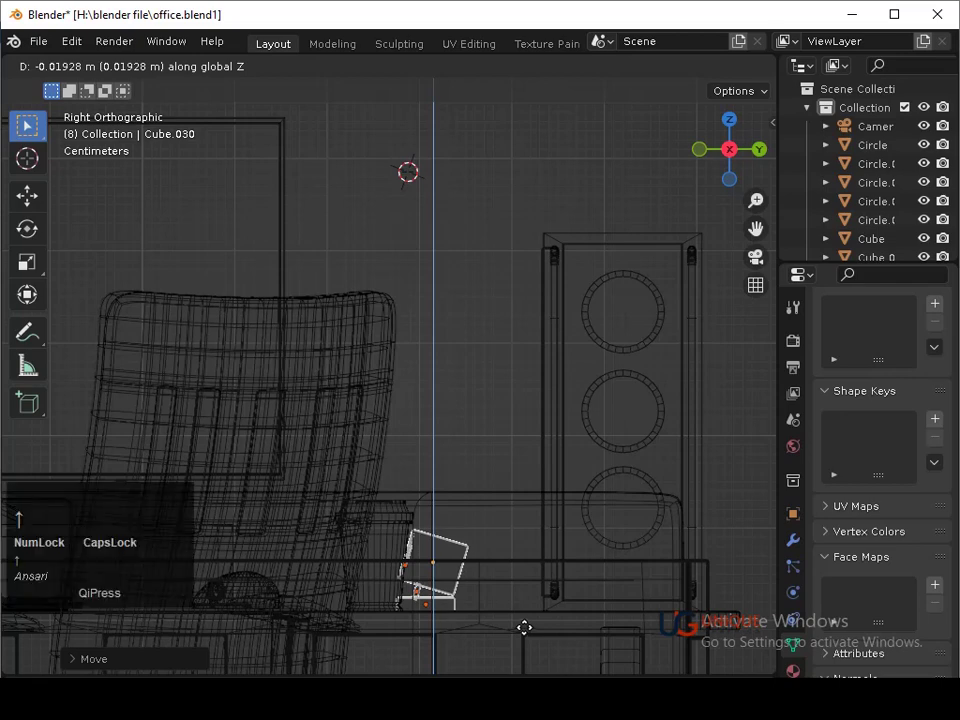
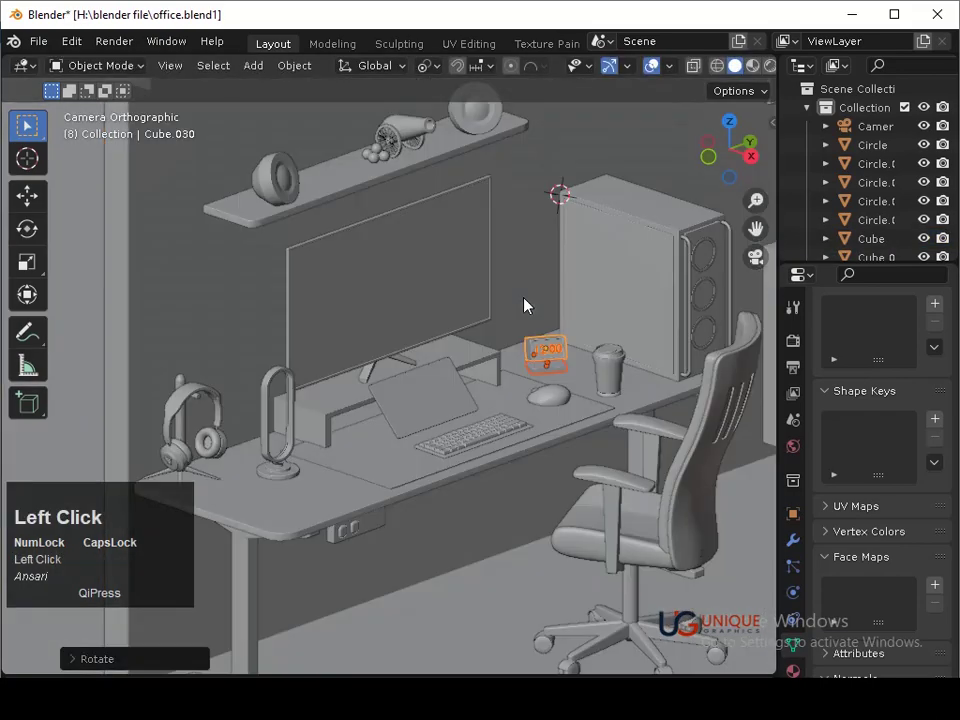
# Narrow the flat-lying book along its local X axis and reposition it on the desk from front view
pyautogui.click(542, 301)
pyautogui.middleClick(537, 336)
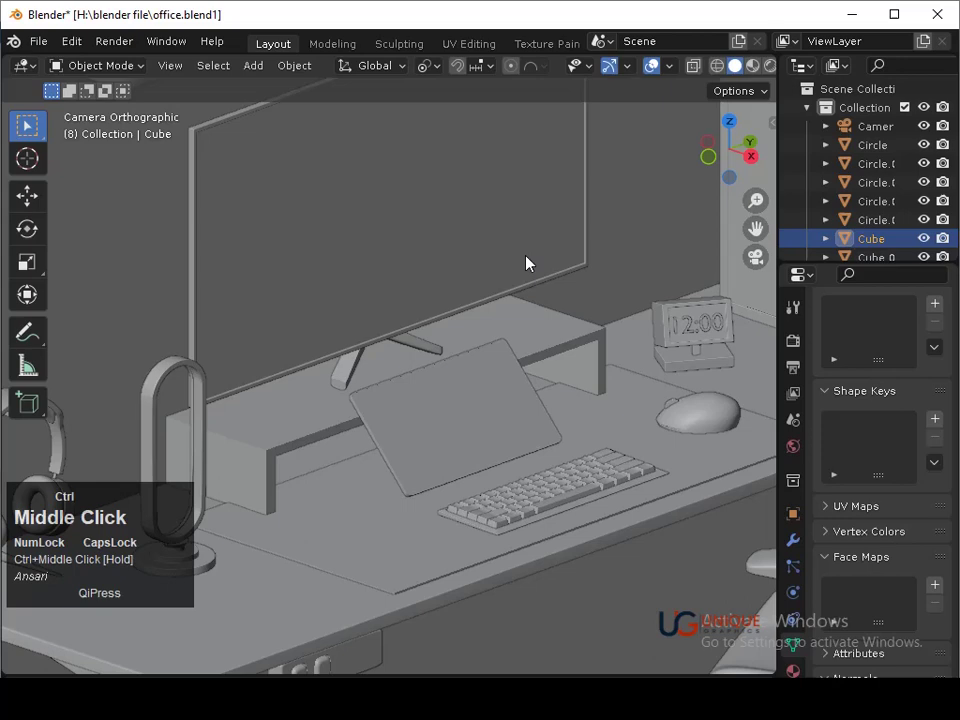
pyautogui.press('ctrl+z')
pyautogui.click(744, 122)
pyautogui.press('s')
pyautogui.click(534, 424)
pyautogui.write('sxx')
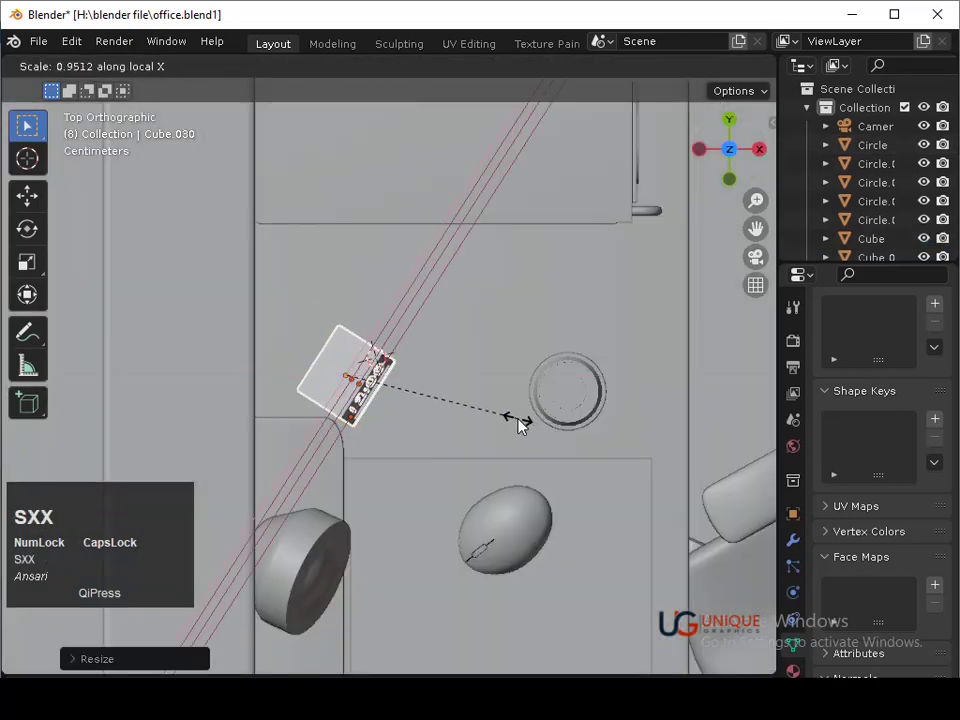
pyautogui.click(520, 422)
pyautogui.press('s')
pyautogui.click(516, 443)
pyautogui.middleClick(562, 328)
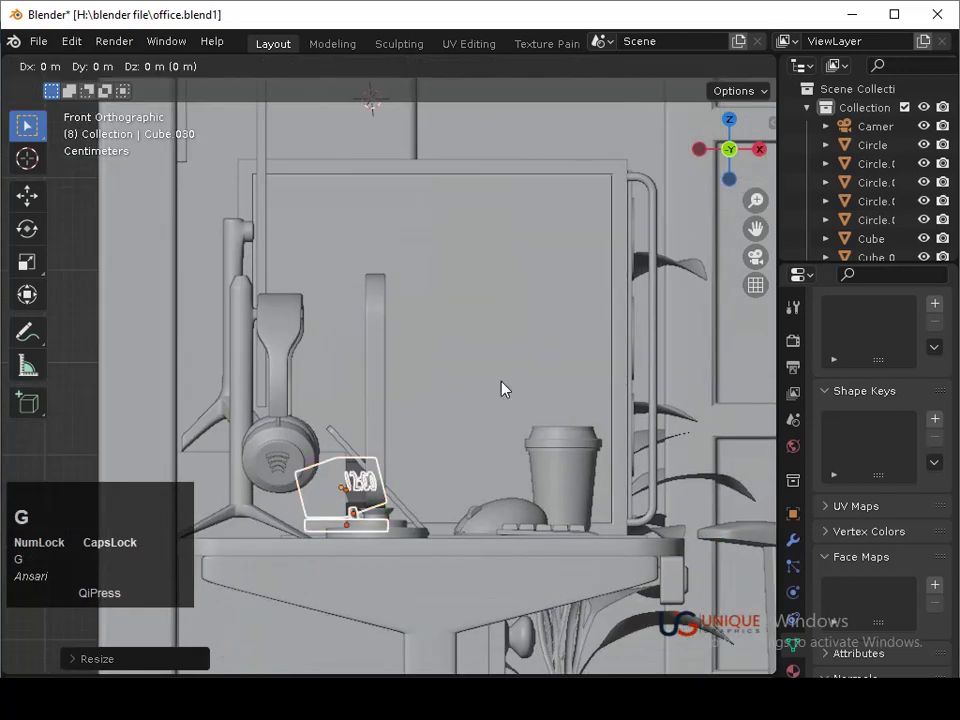
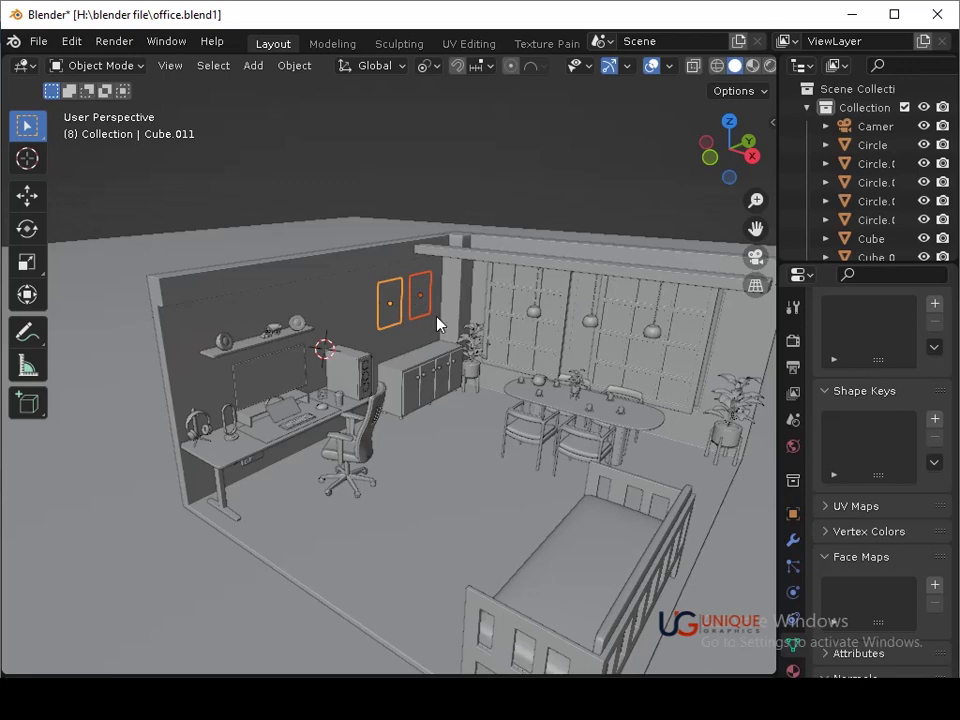
# Save the scene file and hide the rest of the scene objects
pyautogui.press('ctrl+s')
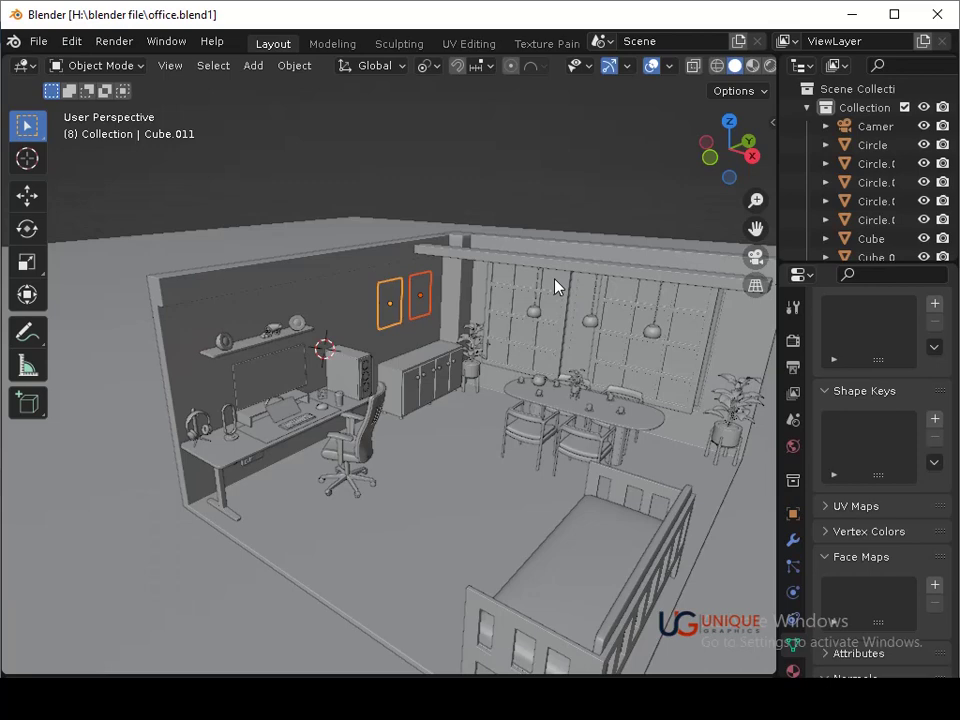
pyautogui.click(664, 181)
pyautogui.rightClick(427, 360)
# Add a new cube mesh, stretch it along Y and flatten it along Z into a thin slab
pyautogui.press('shift+a')
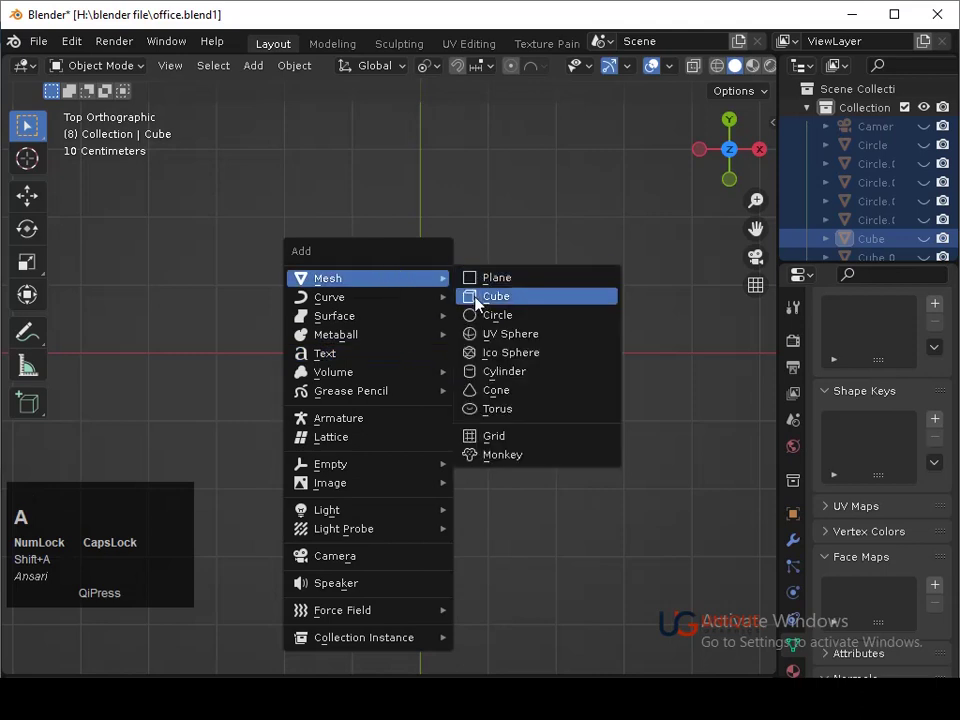
pyautogui.click(483, 303)
pyautogui.press('s')
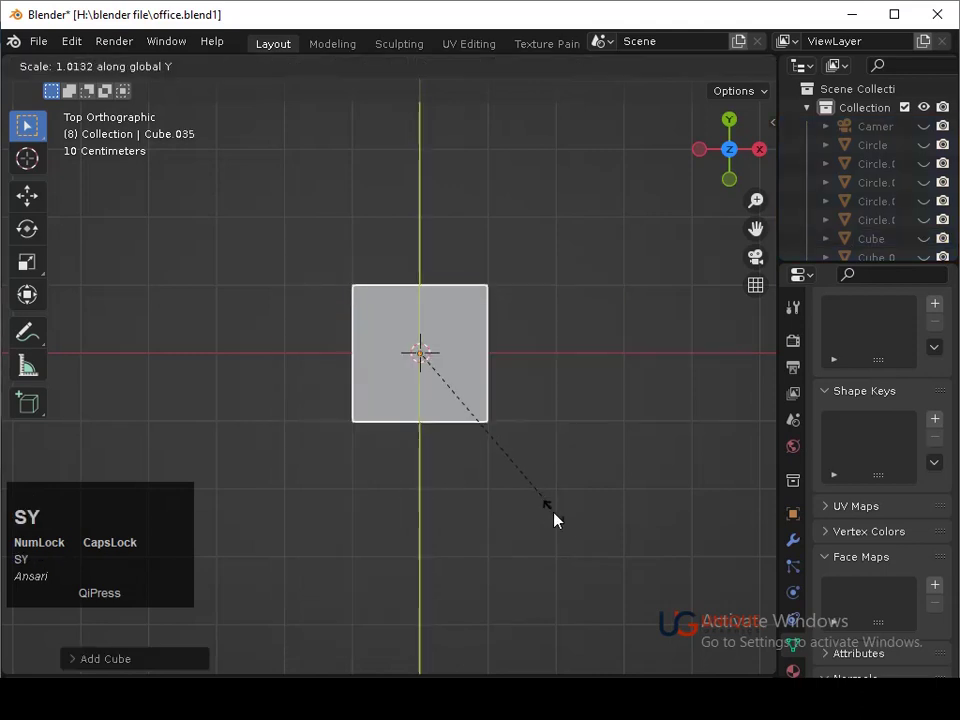
pyautogui.write('sy')
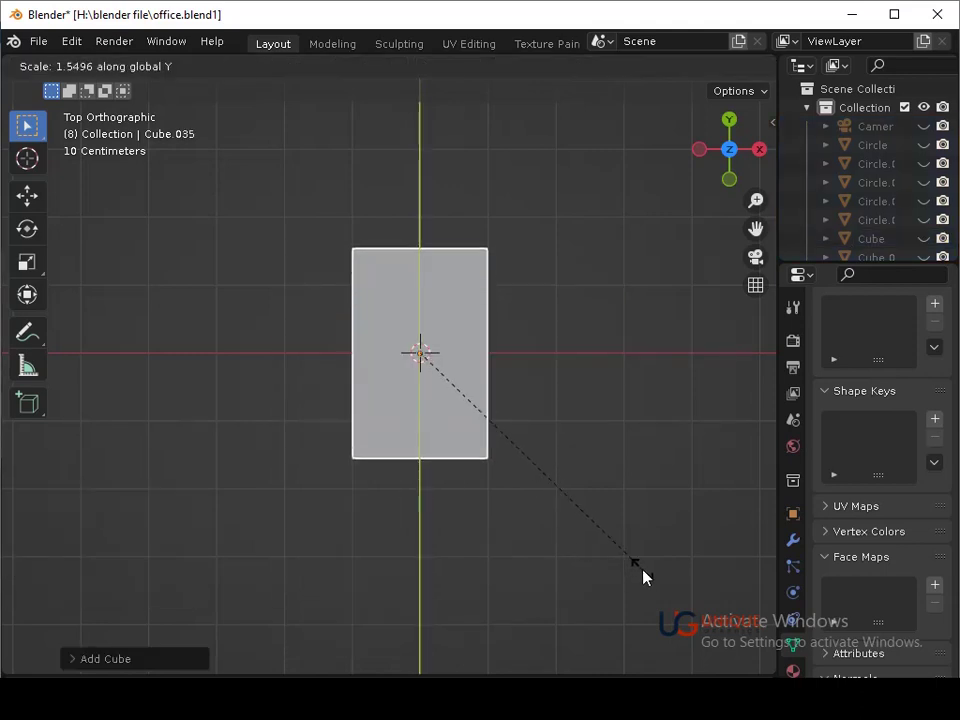
pyautogui.click(648, 573)
pyautogui.write('sz')
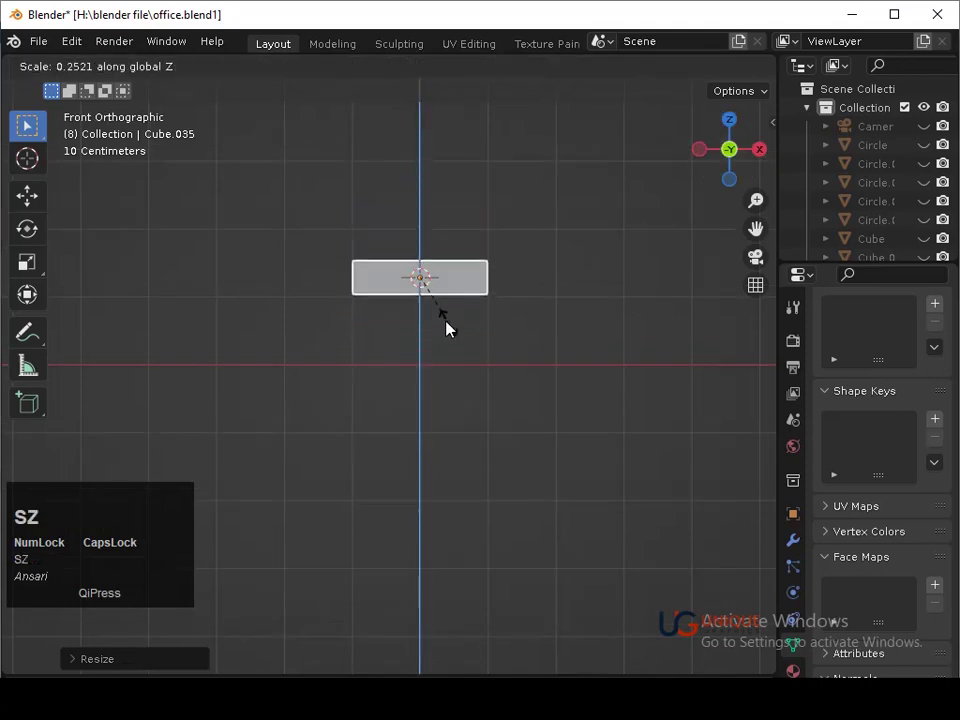
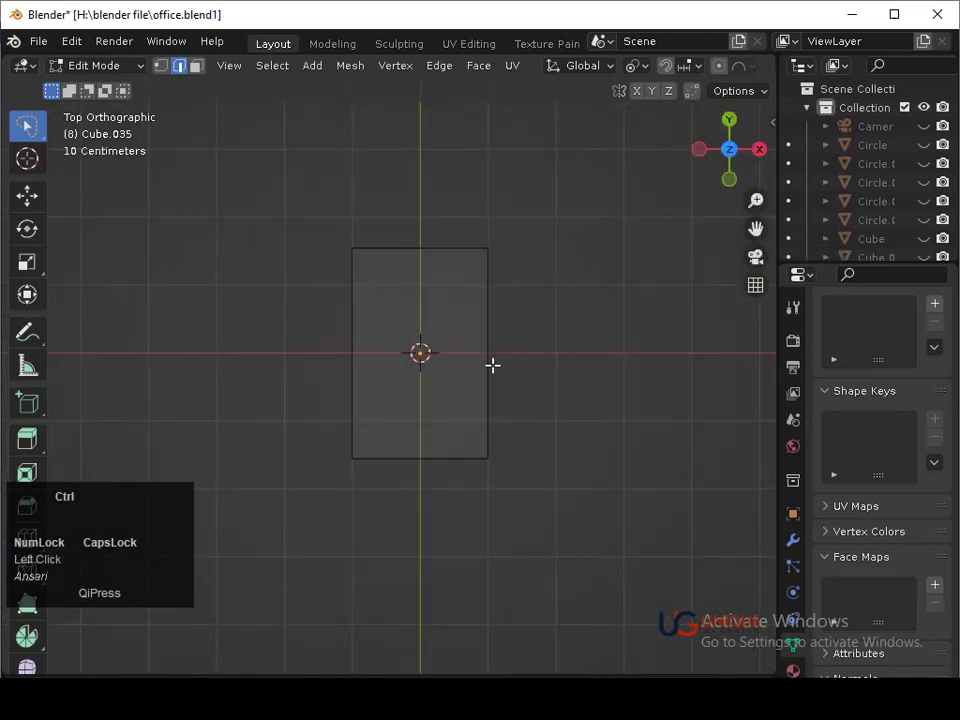
# Try bevelling the slab's corner edges, undo it and apply the slab's transforms first
pyautogui.press('ctrl+b')
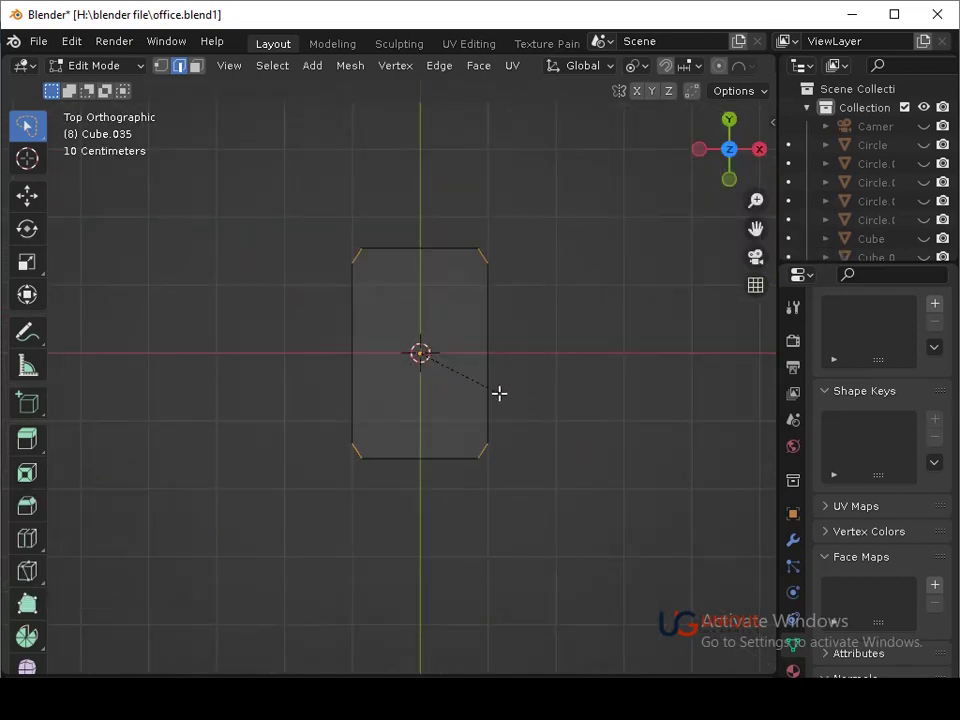
pyautogui.scroll(3)
pyautogui.click(498, 392)
pyautogui.press('ctrl+z')
pyautogui.press('Tab')
pyautogui.press('ctrl+a')
pyautogui.click(499, 411)
# Bevel the slab's vertical corner edges round, soften its top outline edges and return to Object Mode
pyautogui.press('Tab')
pyautogui.press('ctrl+b')
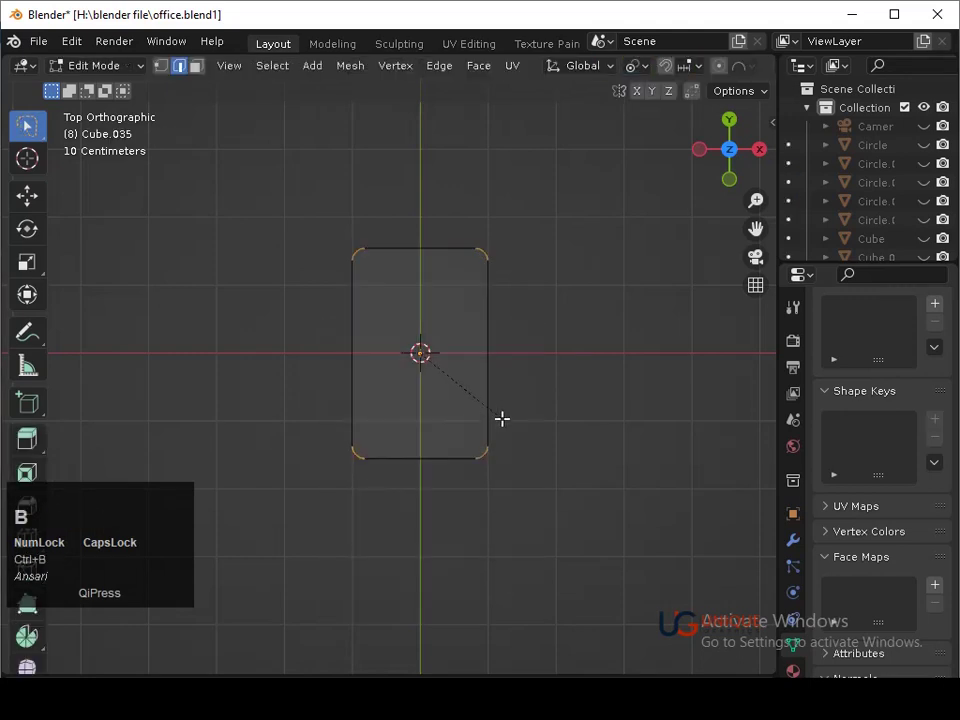
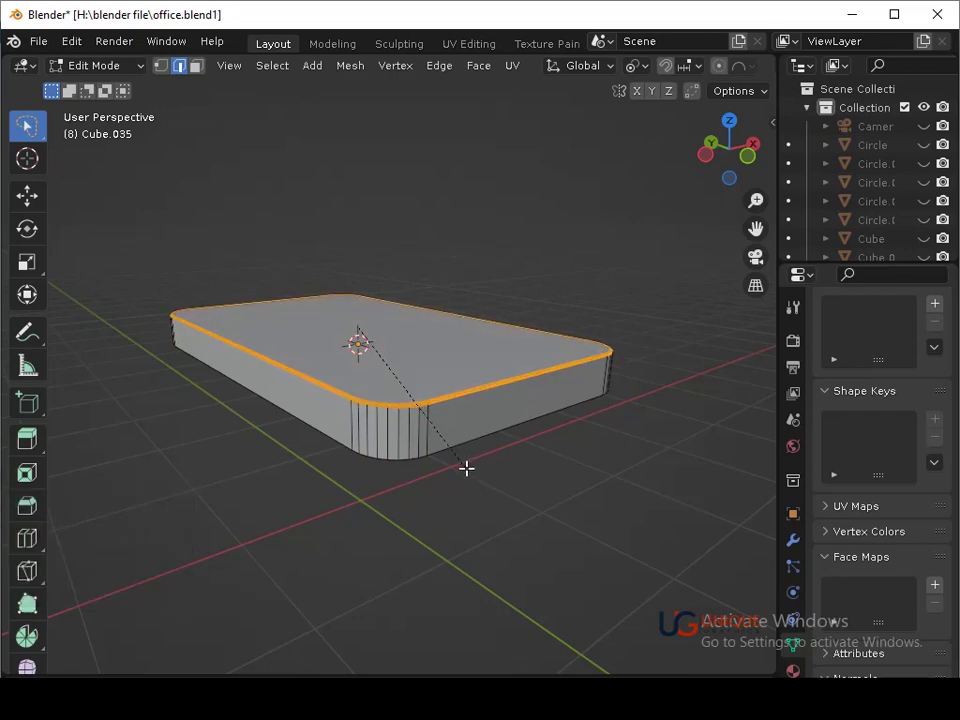
pyautogui.click(465, 461)
pyautogui.press('Tab')
pyautogui.moveTo(509, 422); pyautogui.dragTo(477, 460)
pyautogui.middleClick(477, 460)
pyautogui.middleClick(488, 506)
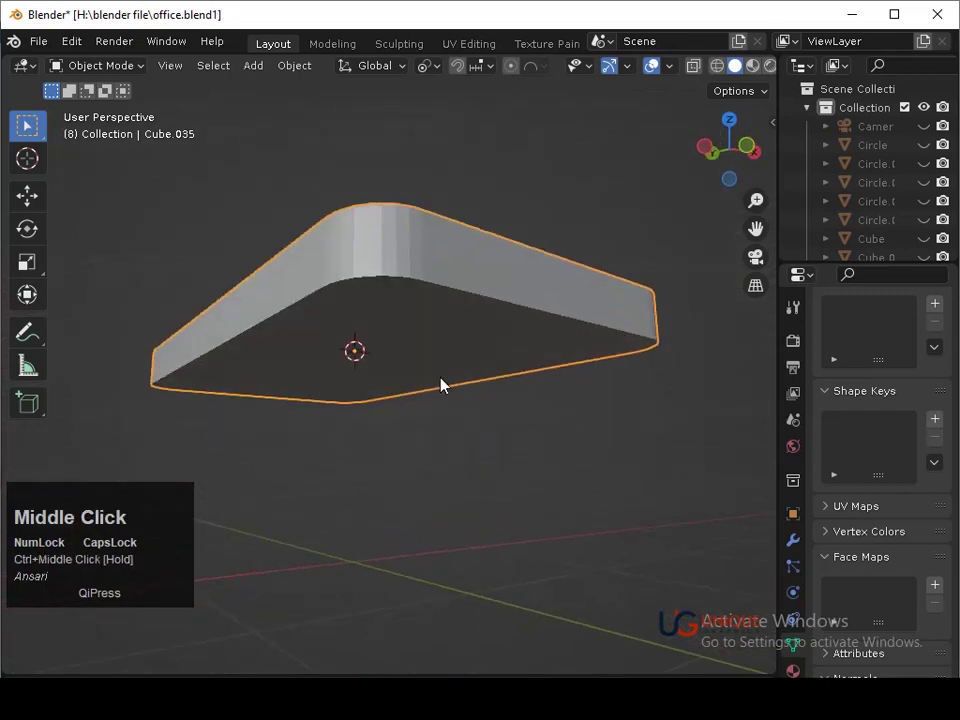
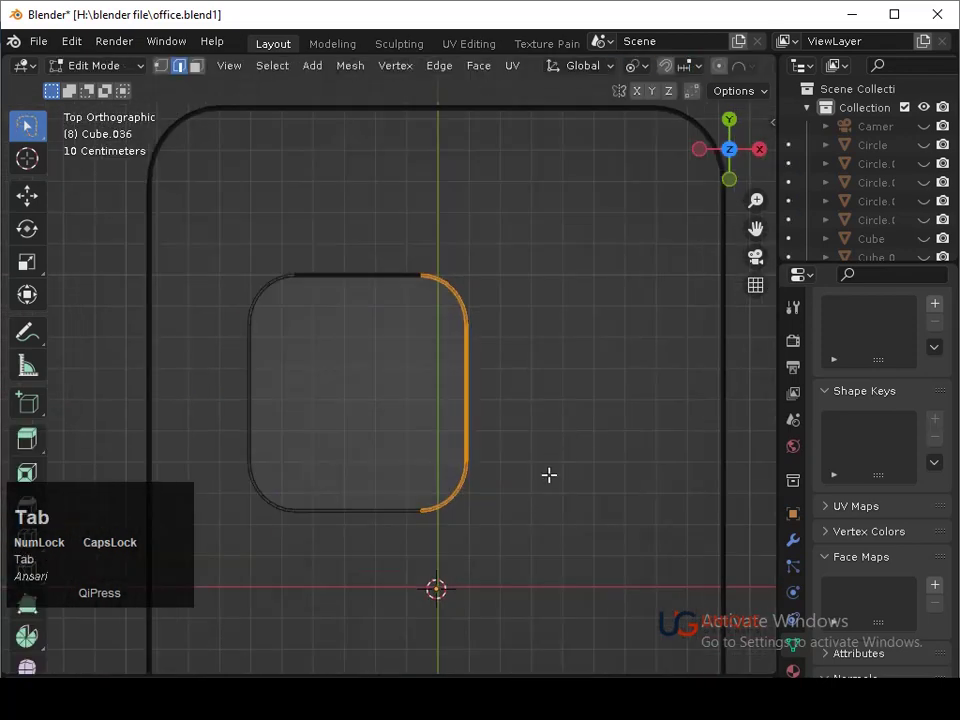
# Shift the duplicated block's side edge sideways to narrow it into a small square near the slab's corner
pyautogui.press('g')
pyautogui.press('y')
pyautogui.press('BackSpace')
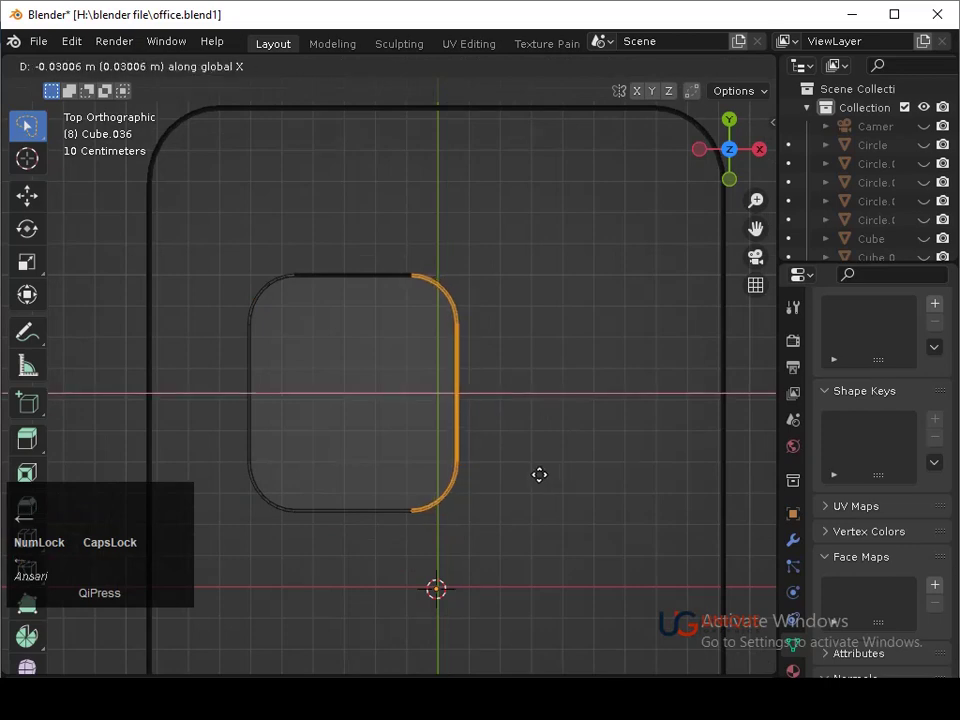
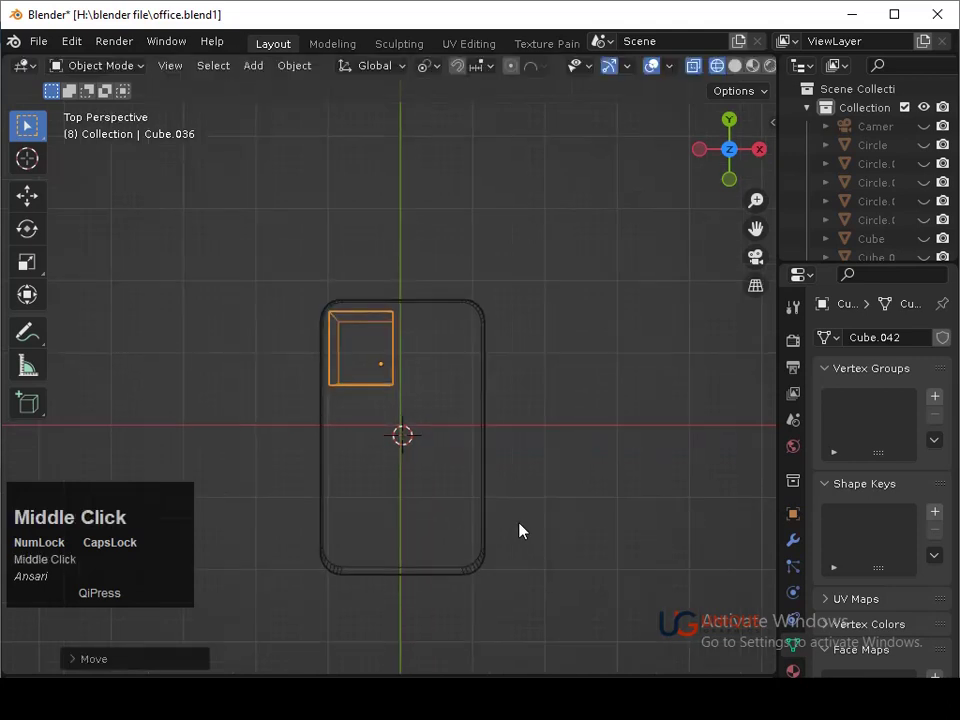
# Adjust the slab's width along X and squash the small square into a thin plate on top
pyautogui.click(508, 520)
pyautogui.write('sx')
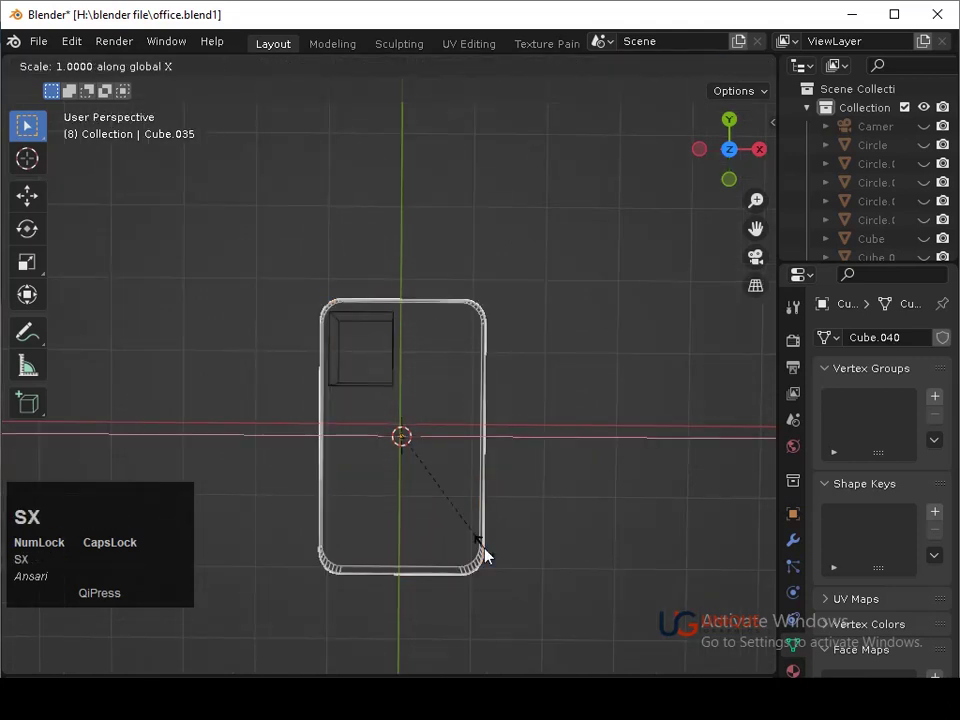
pyautogui.click(491, 547)
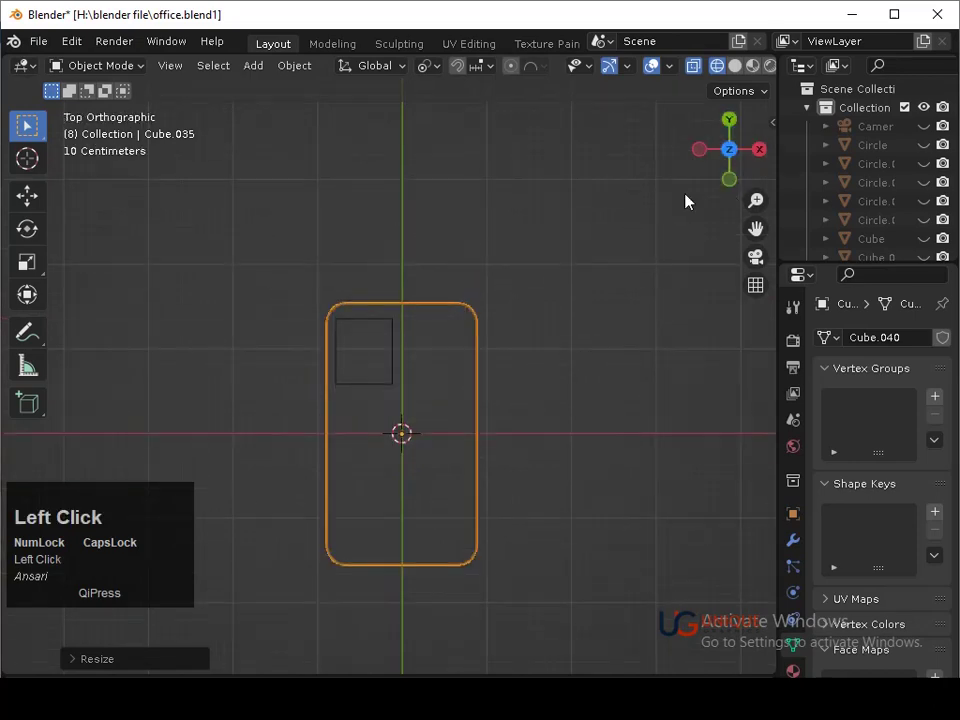
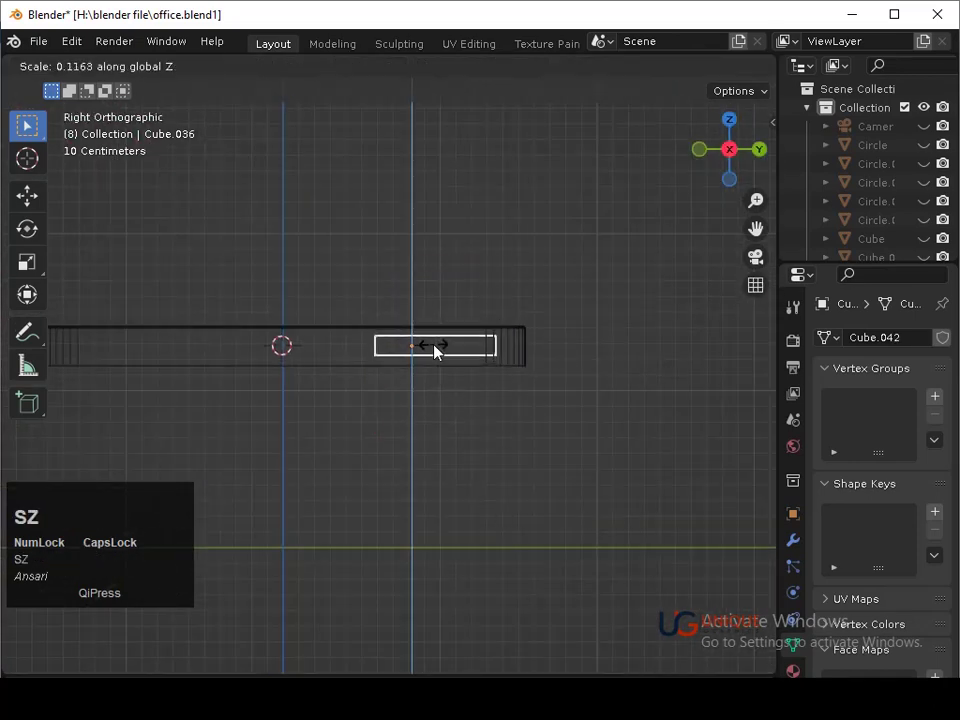
pyautogui.click(416, 342)
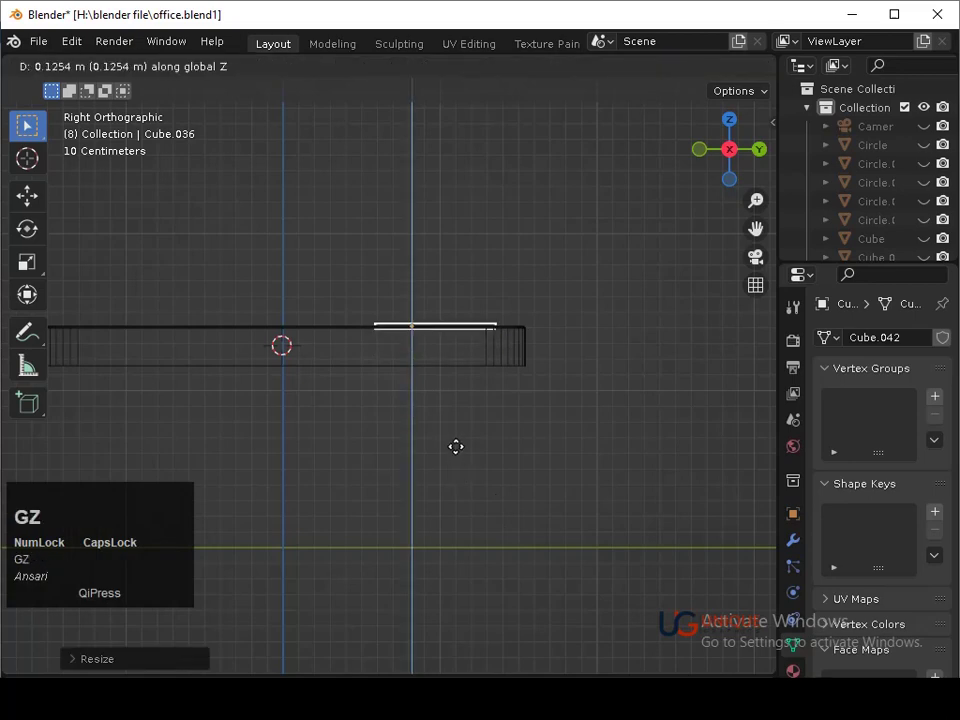
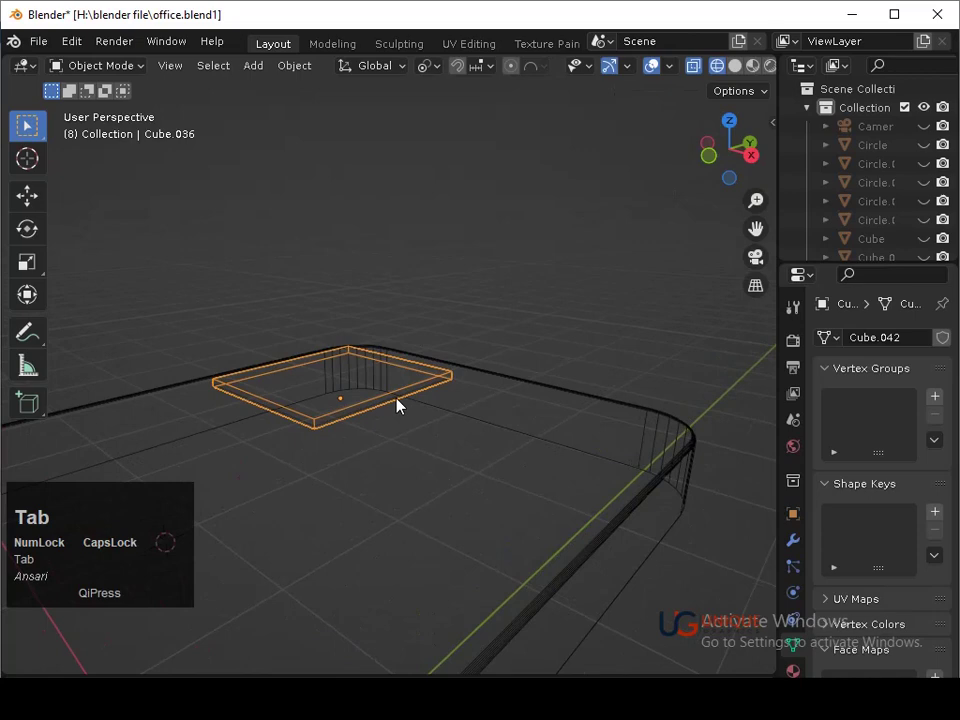
# Bevel the small square's corner edges round in Edit Mode and return to whole objects
pyautogui.press('ctrl+a')
pyautogui.click(359, 418)
pyautogui.press('Tab')
pyautogui.press('ctrl+b')
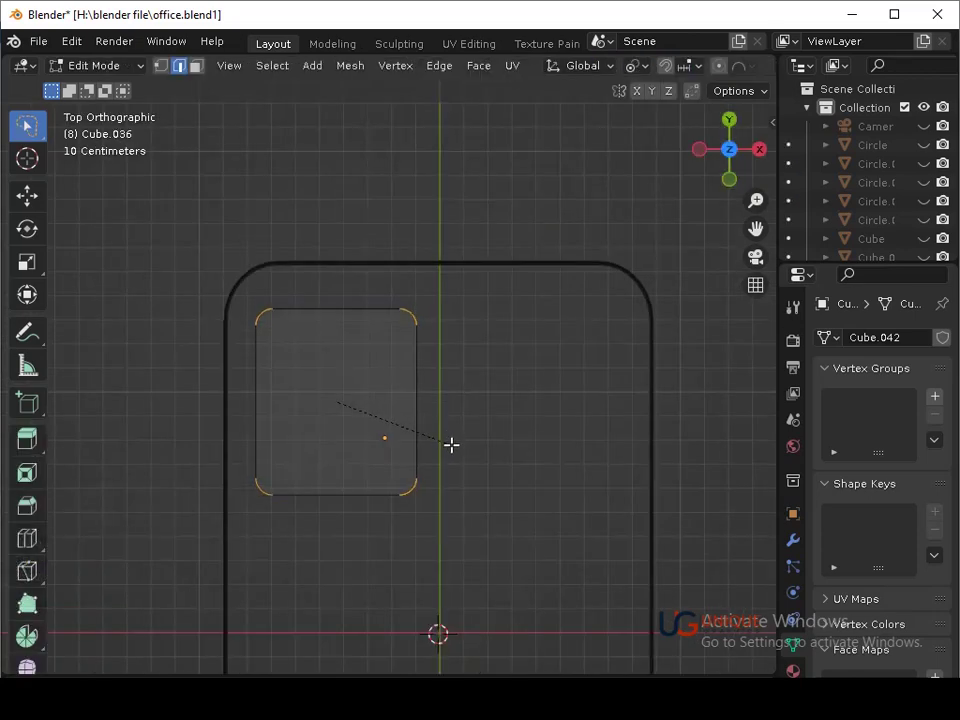
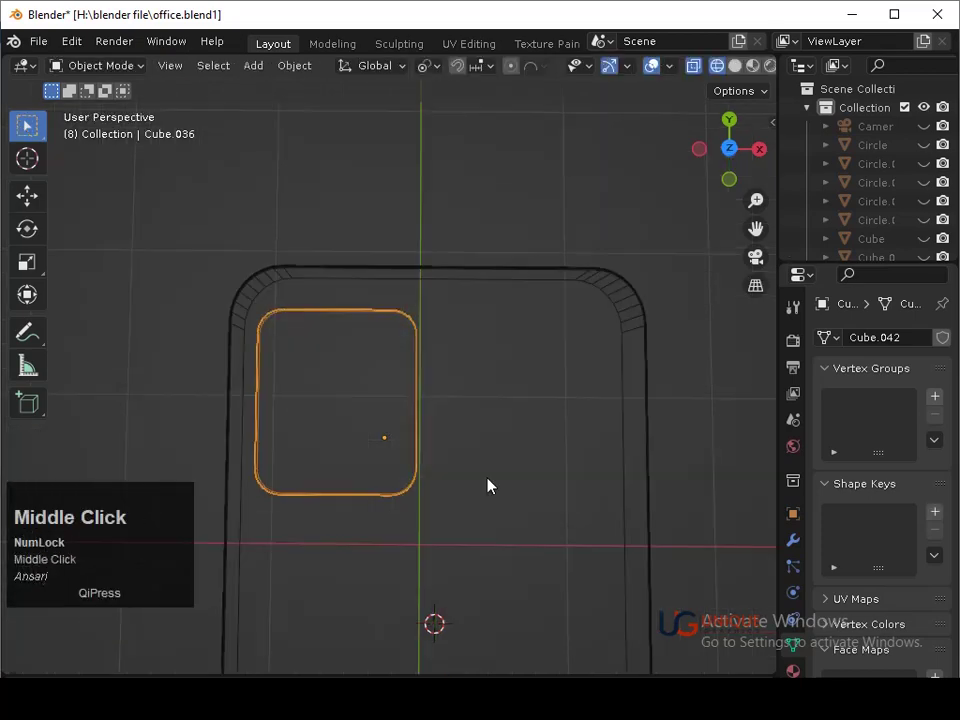
pyautogui.press('shift+z')
# Flatten the small plate further along Z and save the scene
pyautogui.middleClick(386, 483)
pyautogui.middleClick(431, 472)
pyautogui.press('s')
pyautogui.write('sz')
pyautogui.click(384, 469)
pyautogui.press('ctrl+s')
pyautogui.middleClick(382, 459)
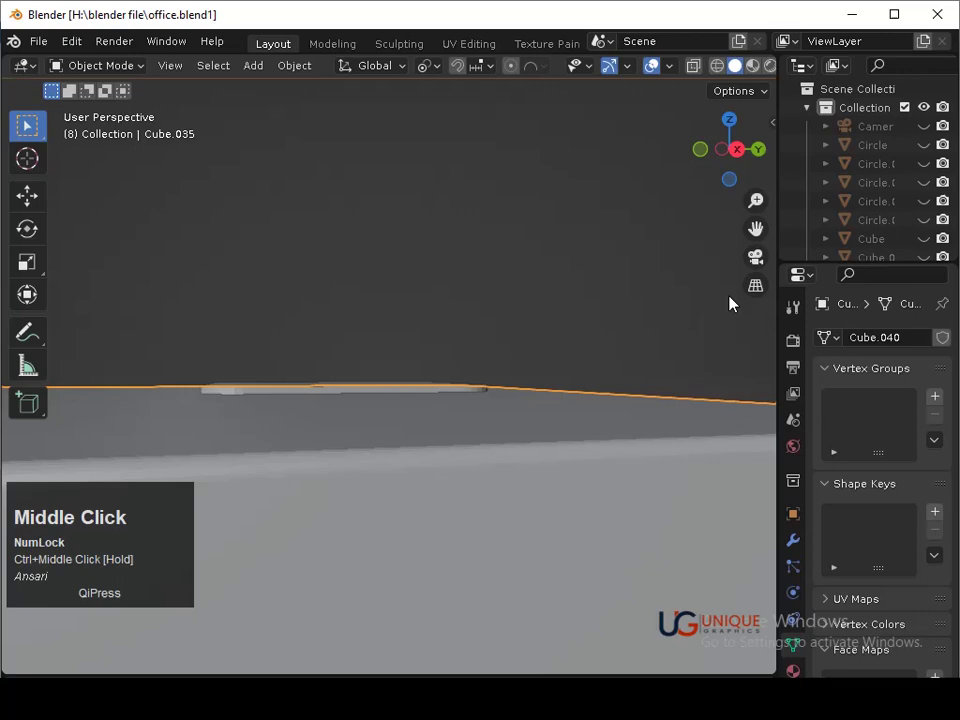
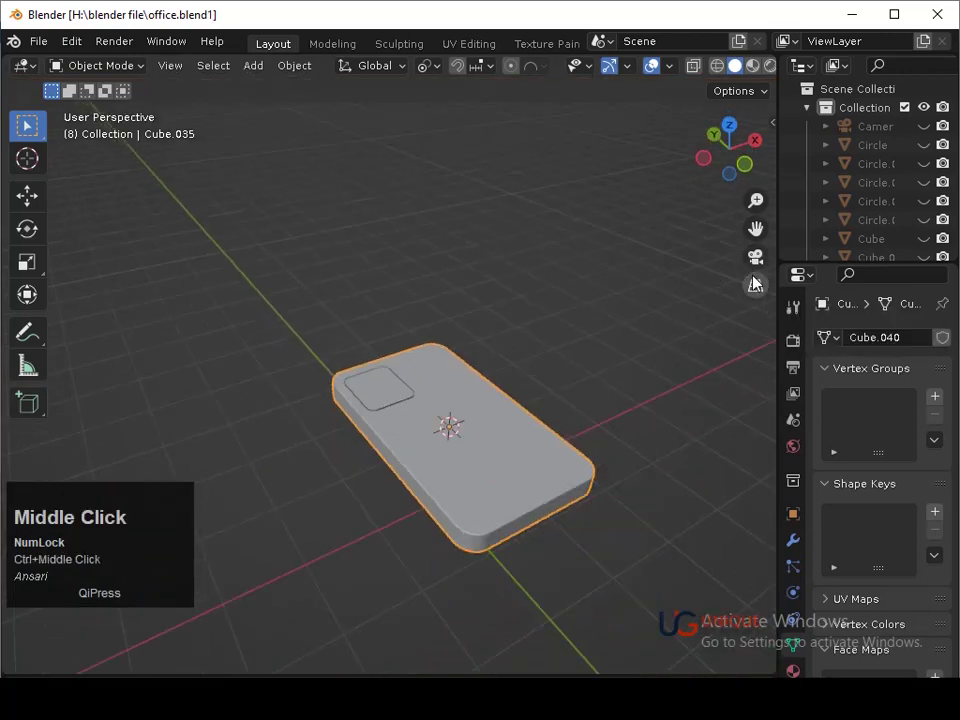
# Shift the small rounded plate slightly to a new position on the slab
pyautogui.click(767, 284)
pyautogui.moveTo(606, 405); pyautogui.dragTo(546, 413)
pyautogui.middleClick(546, 413)
pyautogui.middleClick(547, 401)
pyautogui.middleClick(443, 432)
pyautogui.middleClick(448, 408)
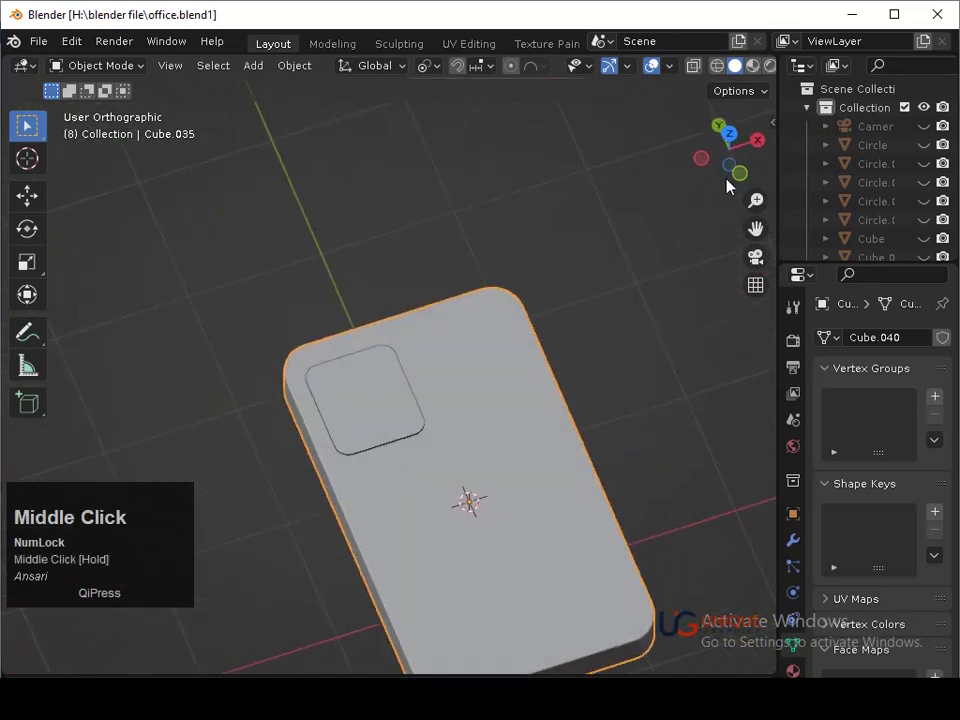
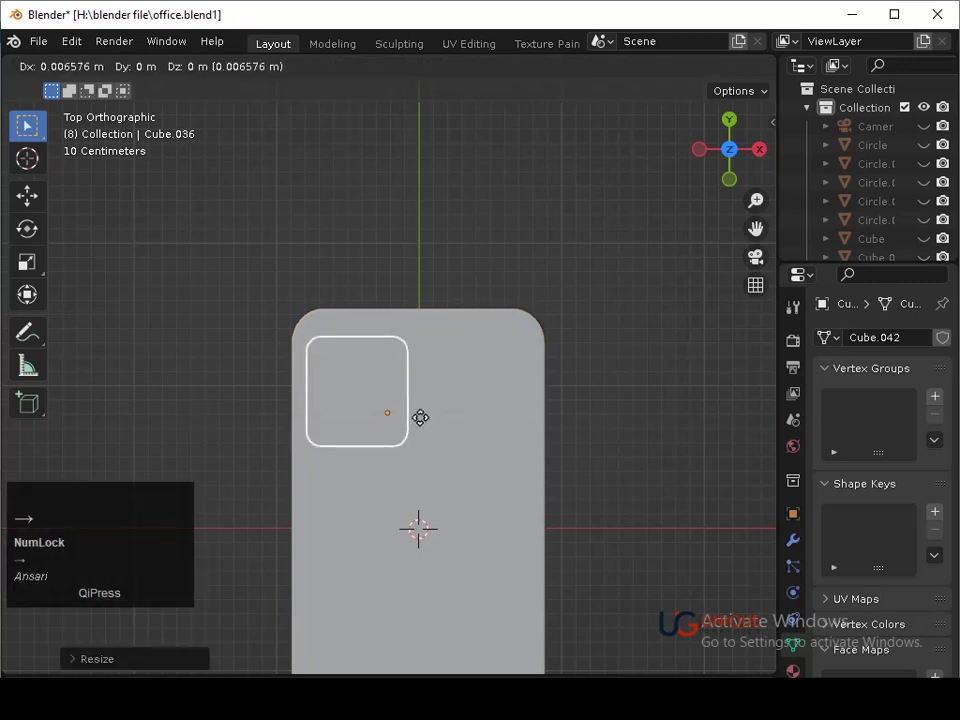
pyautogui.press('Up')
pyautogui.press('Right')
pyautogui.press('Return')
pyautogui.press('g')
pyautogui.click(431, 419)
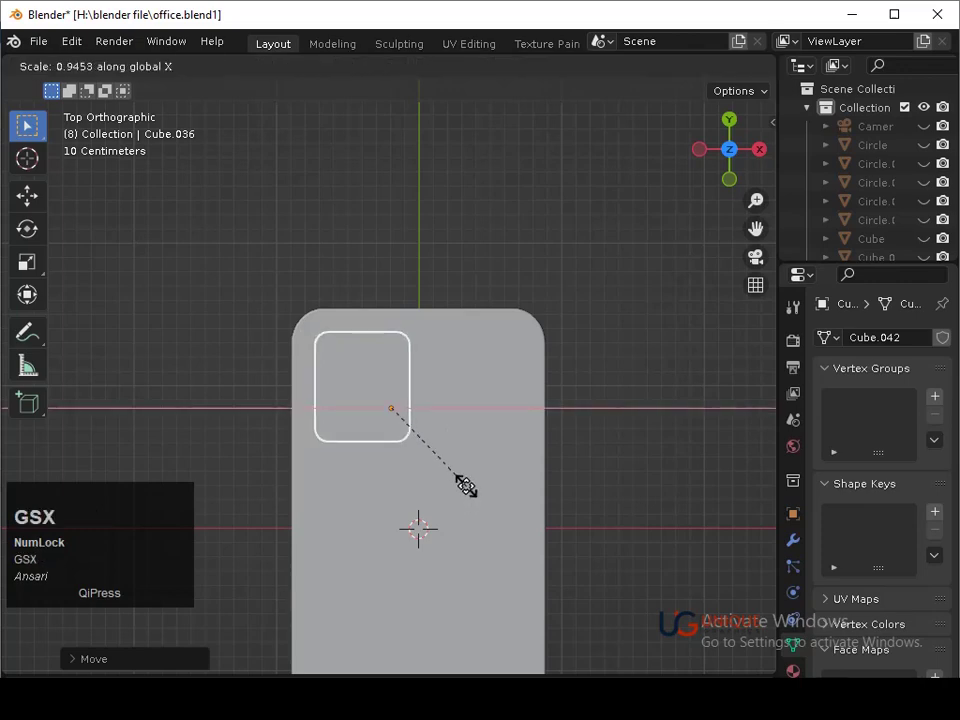
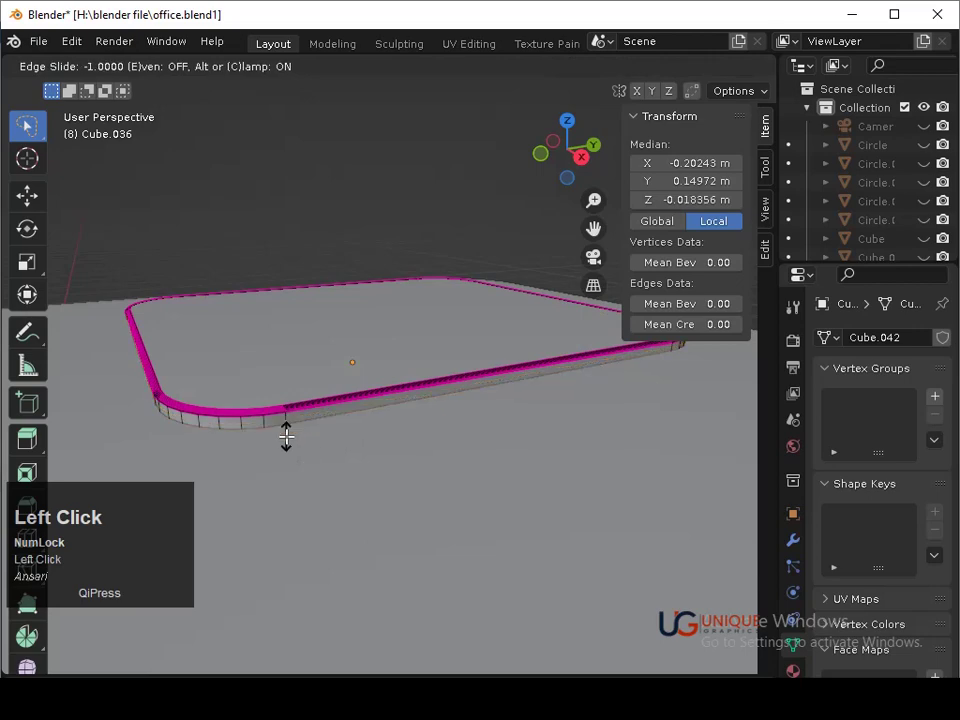
# Slide the plate's rim edge loop along its surface and try a loop cut, undoing the misplaced one
pyautogui.press('Tab')
pyautogui.moveTo(352, 432); pyautogui.dragTo(328, 418)
pyautogui.press('Tab')
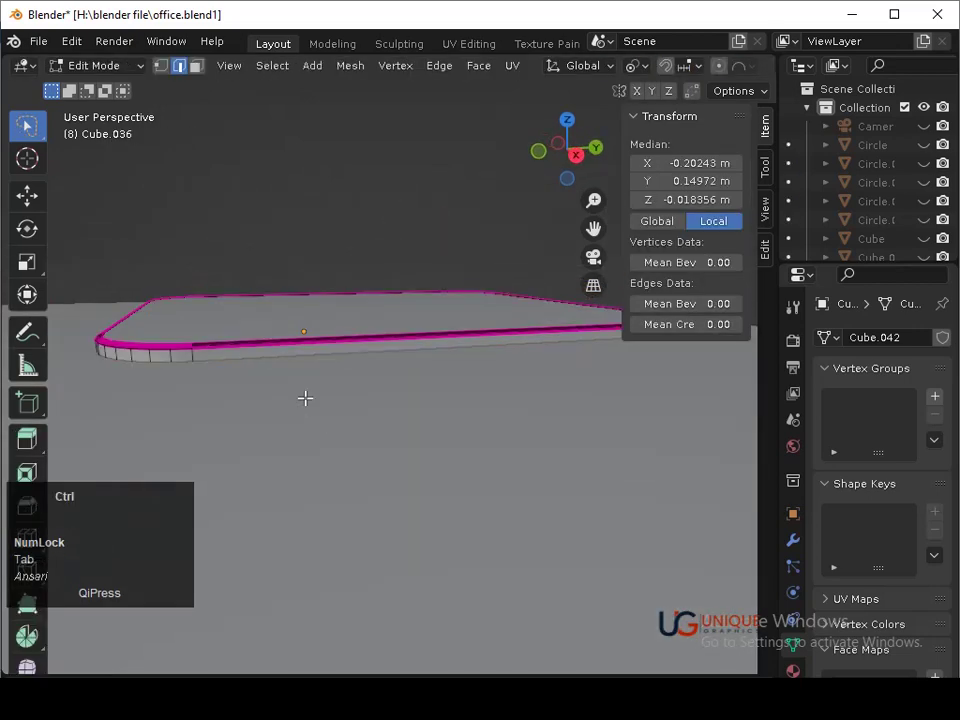
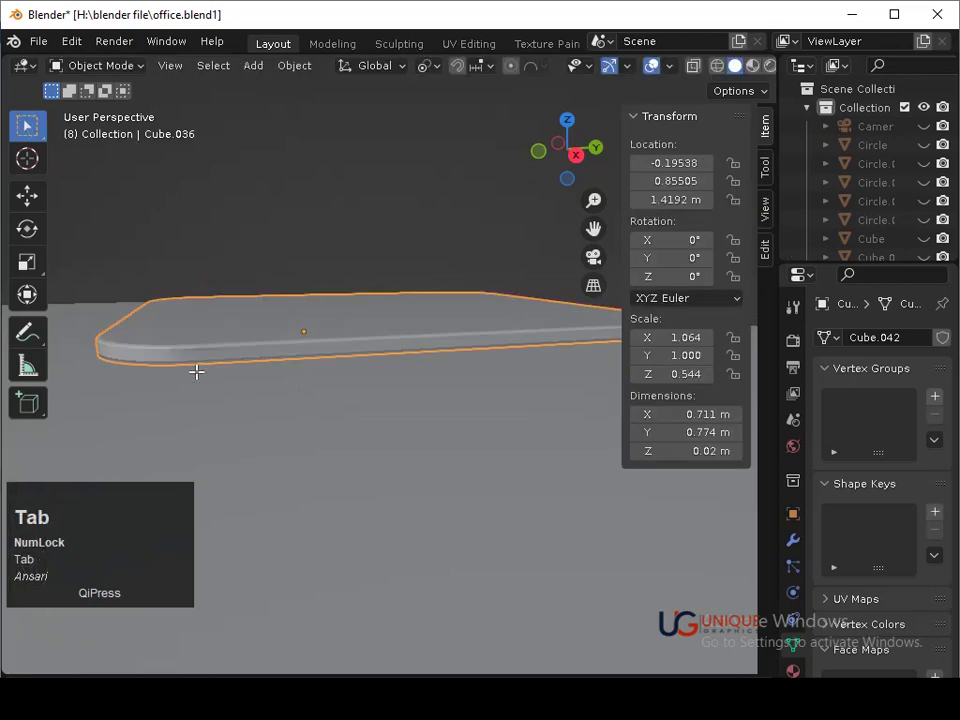
pyautogui.press('ctrl+r')
pyautogui.click(194, 351)
pyautogui.press('Tab')
pyautogui.middleClick(277, 388)
pyautogui.press('ctrl+z')
pyautogui.press('Tab')
# Flatten the plate's top rim edges to zero height and rescale the selected edge loop
pyautogui.middleClick(601, 438)
pyautogui.press('Tab')
pyautogui.rightClick(432, 563)
pyautogui.click(386, 385)
pyautogui.middleClick(431, 568)
pyautogui.moveTo(433, 603); pyautogui.dragTo(383, 441)
pyautogui.middleClick(385, 459)
pyautogui.press('ctrl+z')
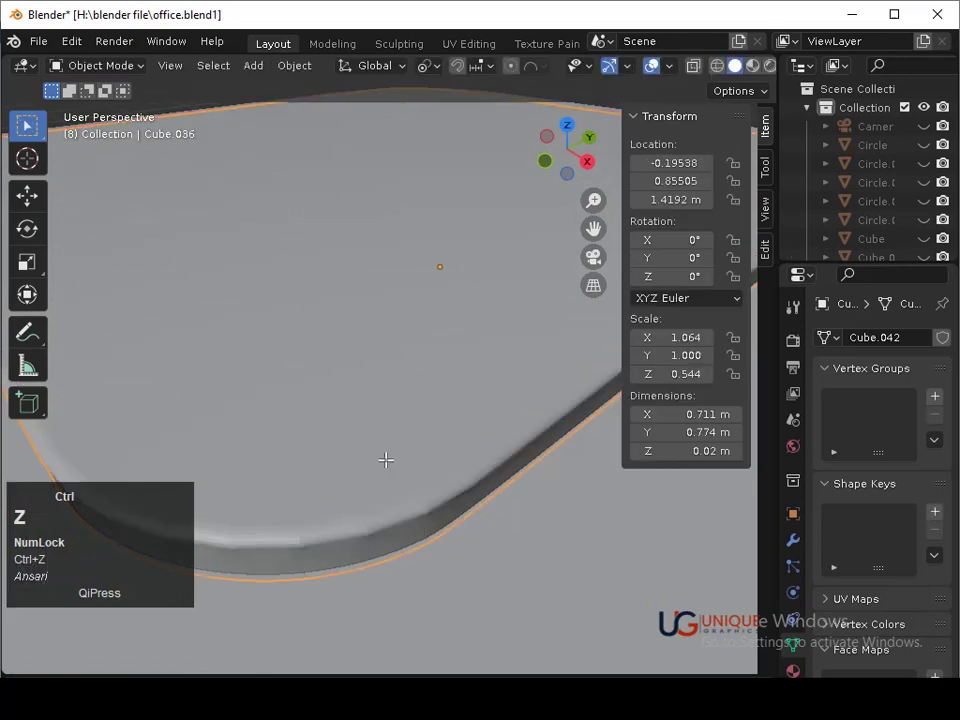
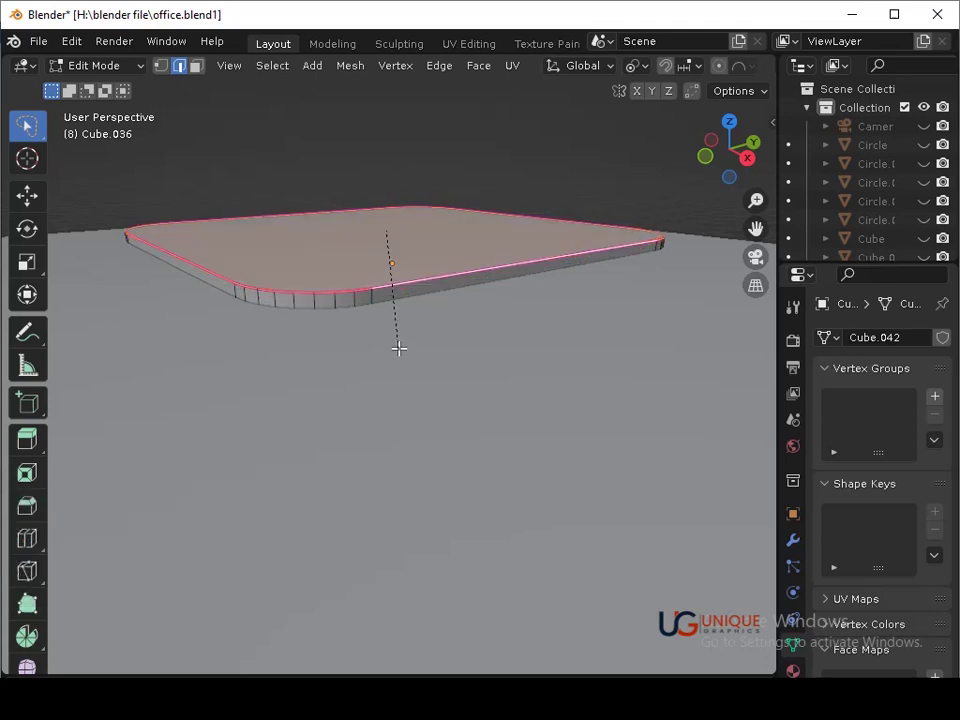
pyautogui.press('Down')
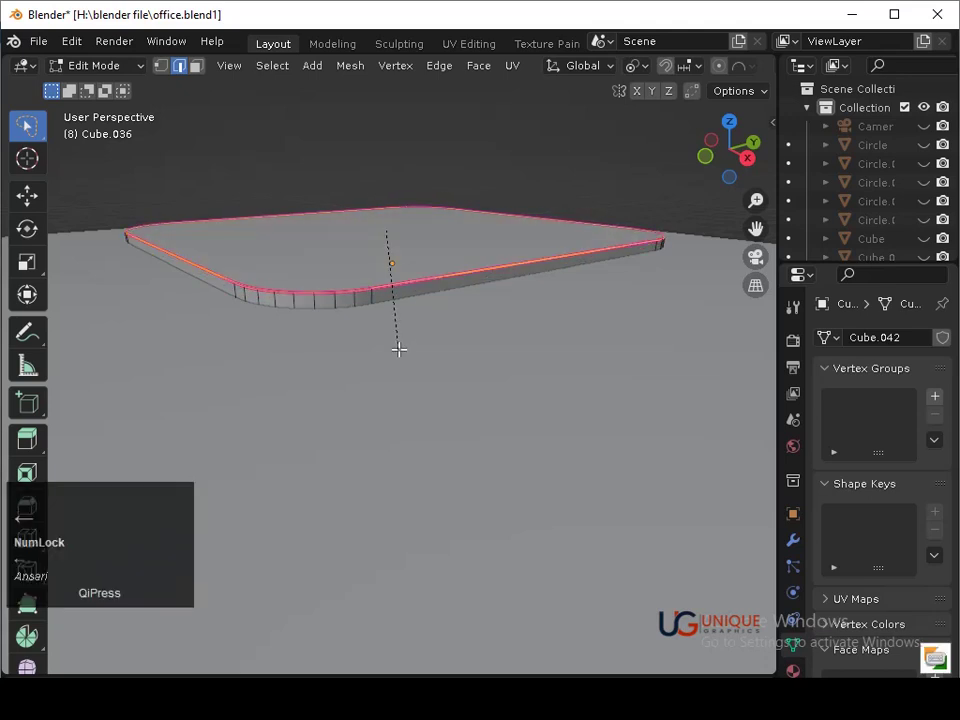
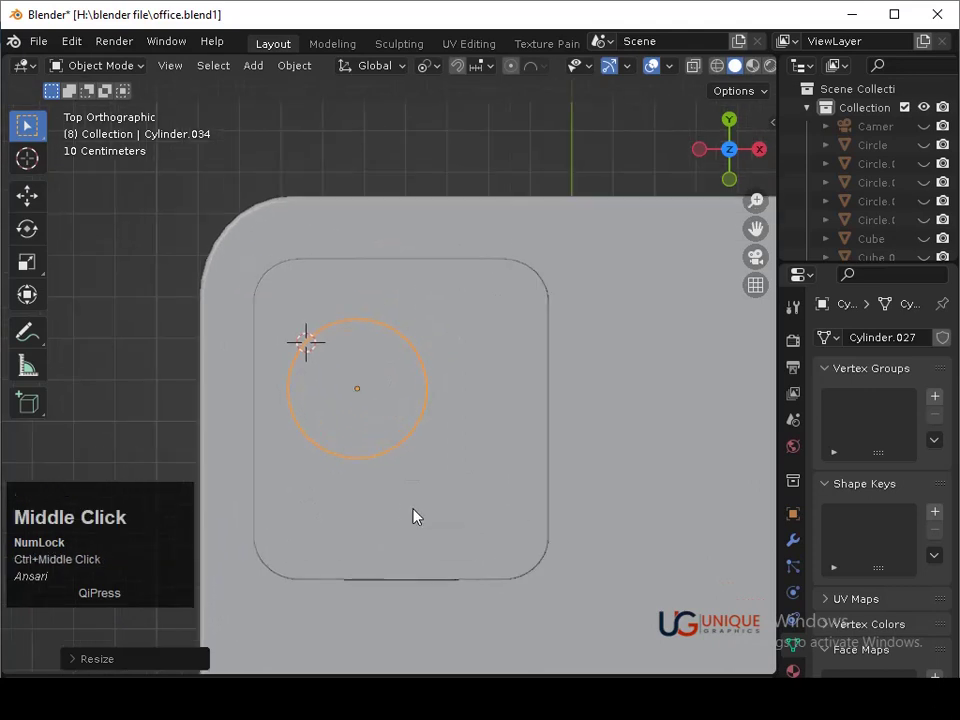
# Resize the lens cylinder and move it onto the rounded camera plate
pyautogui.press('g')
pyautogui.click(403, 491)
pyautogui.press('s')
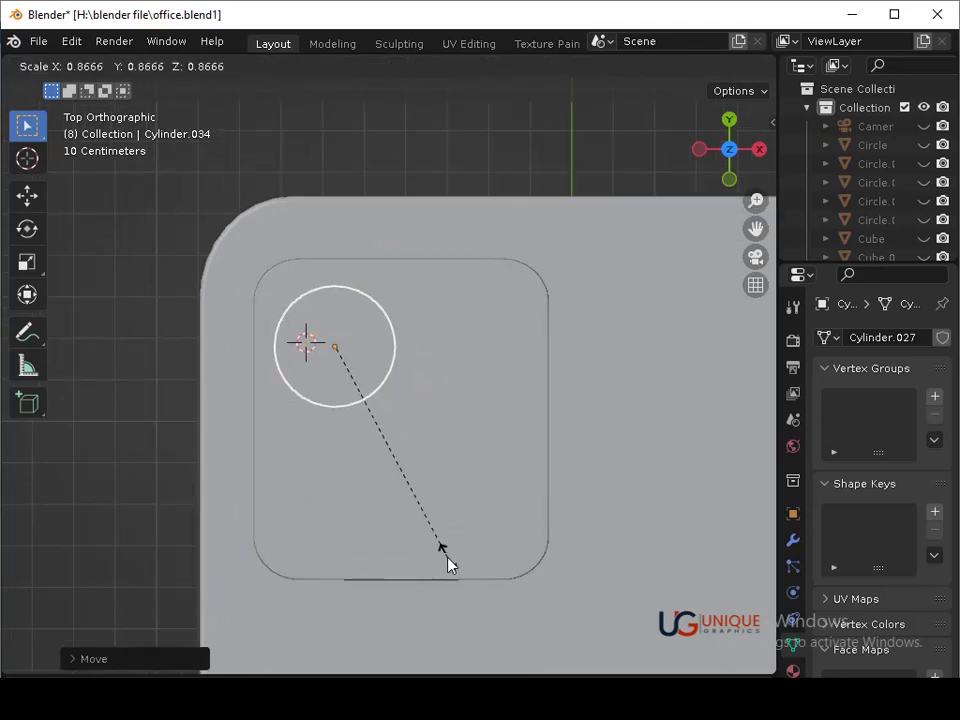
pyautogui.click(476, 581)
pyautogui.press('g')
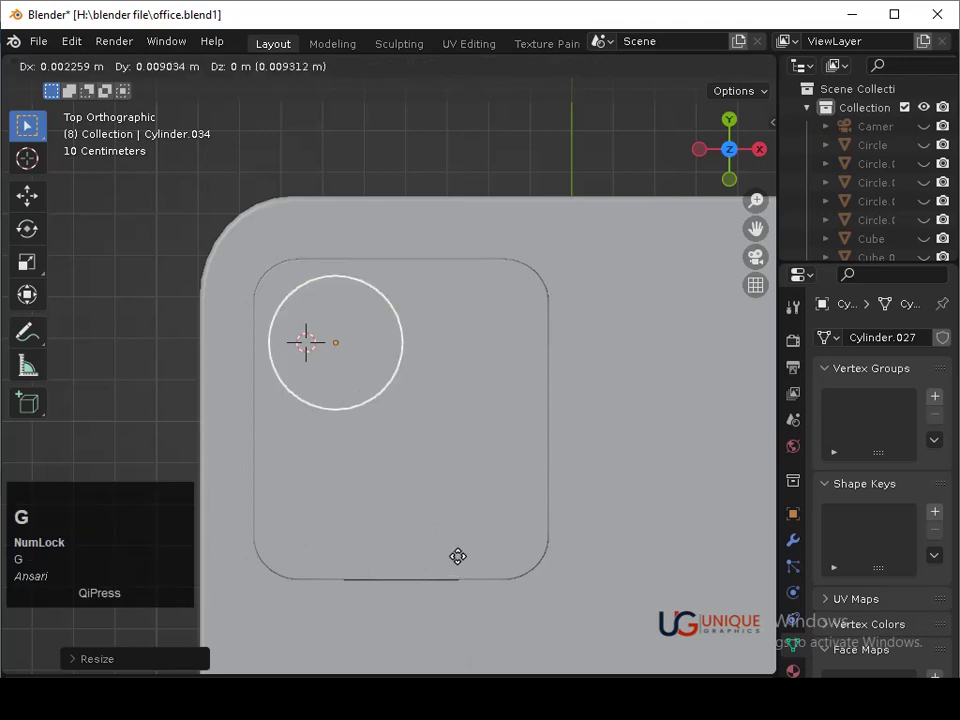
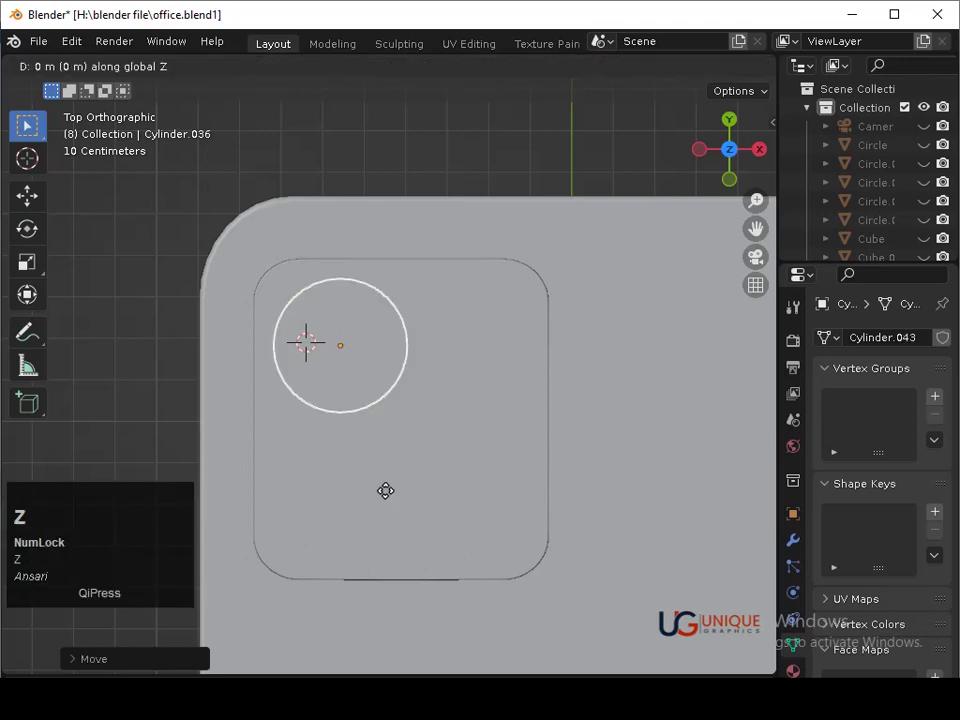
# Drop the duplicated lens below the first one along the Y axis and clear the selection
pyautogui.press('y')
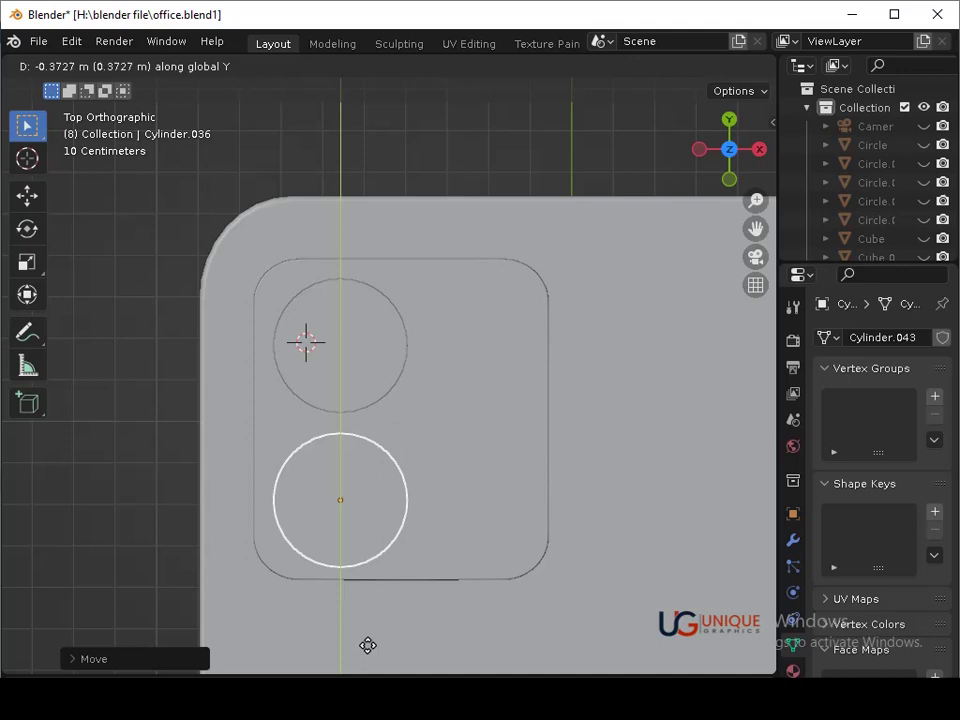
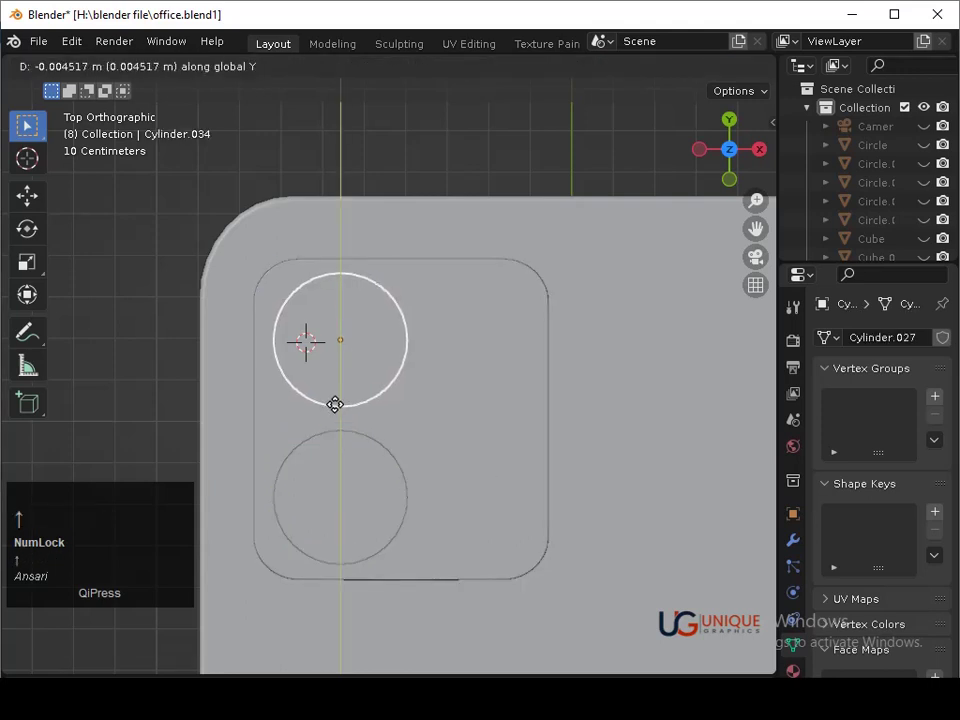
pyautogui.click(342, 411)
pyautogui.middleClick(378, 522)
pyautogui.click(353, 253)
pyautogui.press('x')
pyautogui.click(350, 293)
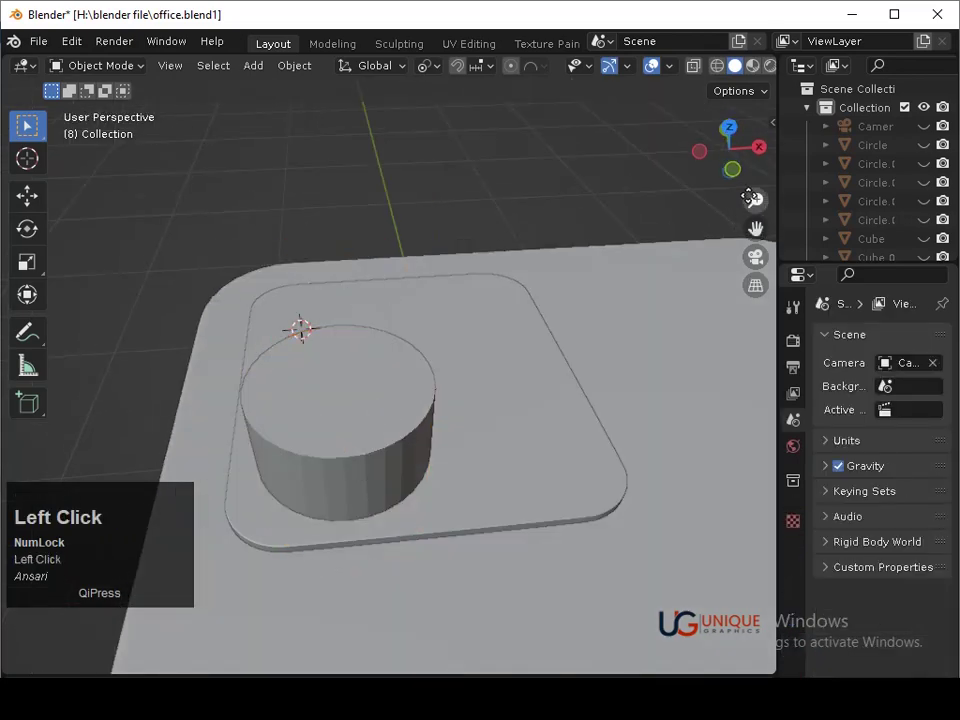
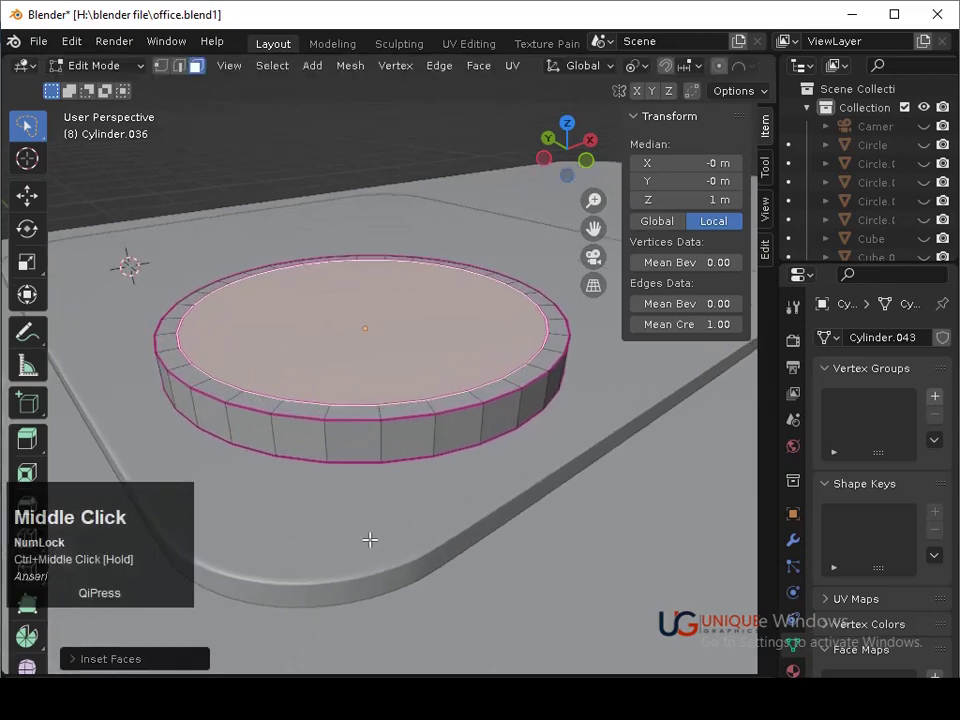
# Push the inset top face of the lens down to form a recessed inner ring
pyautogui.press('e')
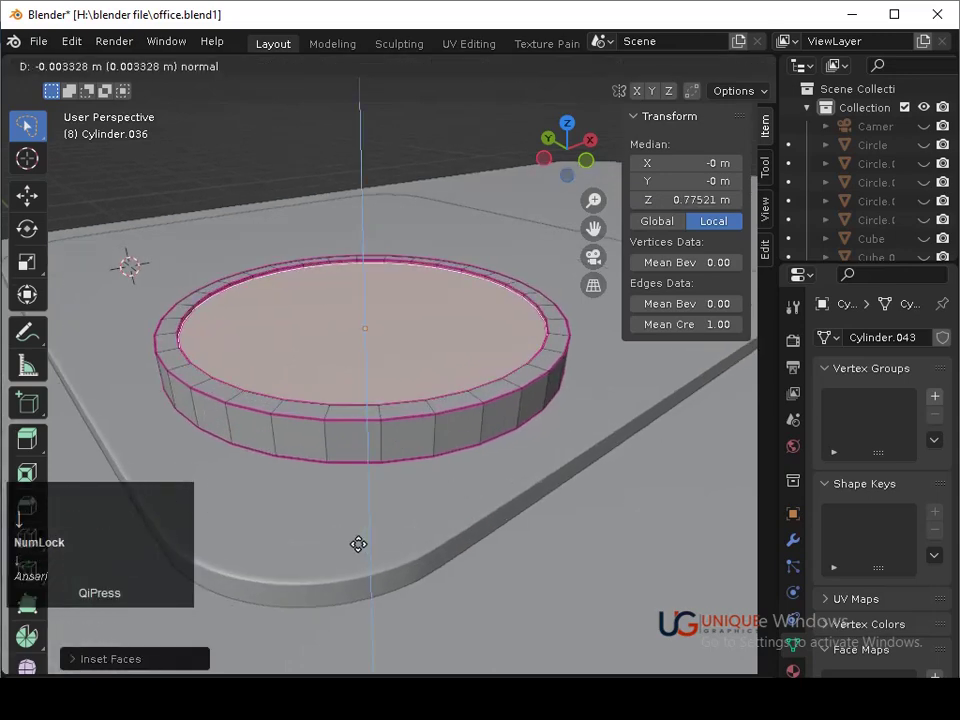
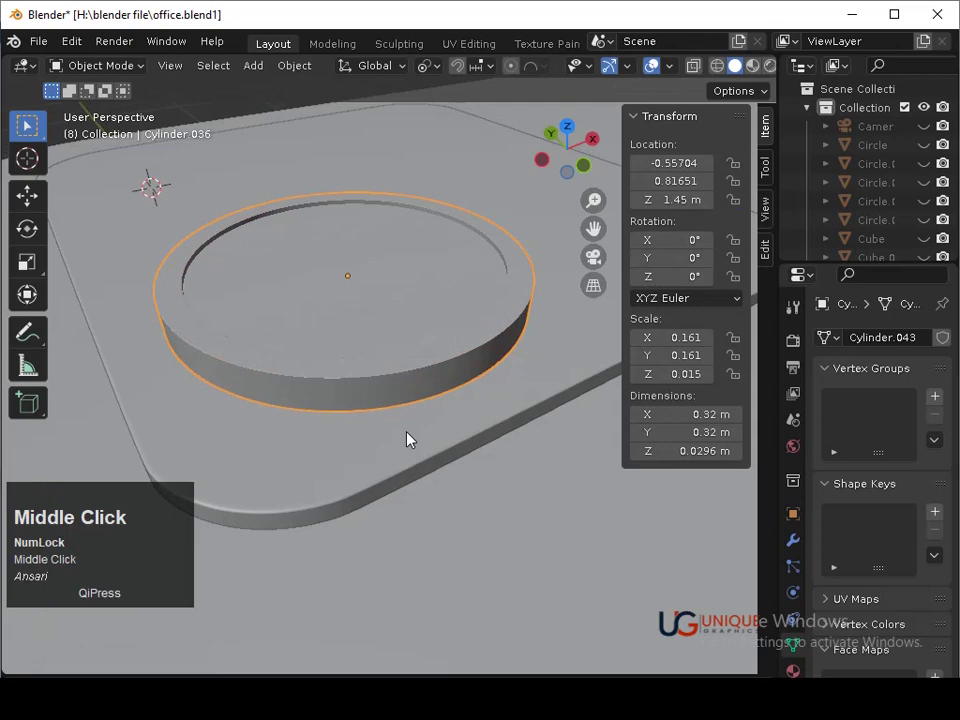
# Select the lens rim edge loop and apply an edge crease to sharpen the recessed ring
pyautogui.middleClick(421, 425)
pyautogui.press('ctrl+z')
pyautogui.press('Tab')
pyautogui.press('ctrl+a')
pyautogui.click(394, 357)
pyautogui.middleClick(394, 430)
pyautogui.press('Tab')
pyautogui.press('ctrl+b')
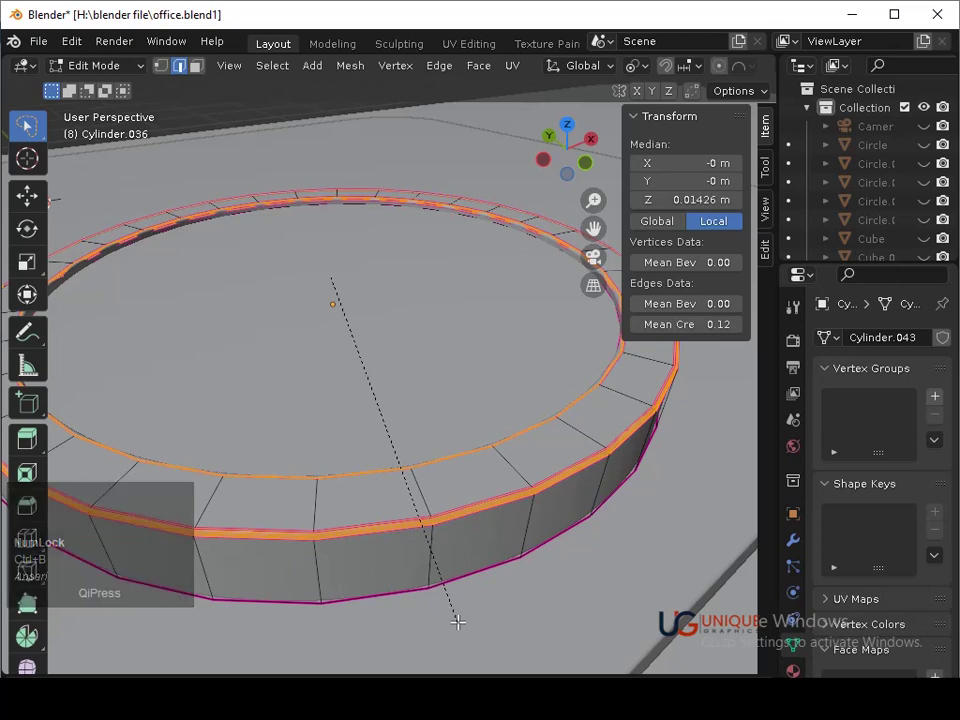
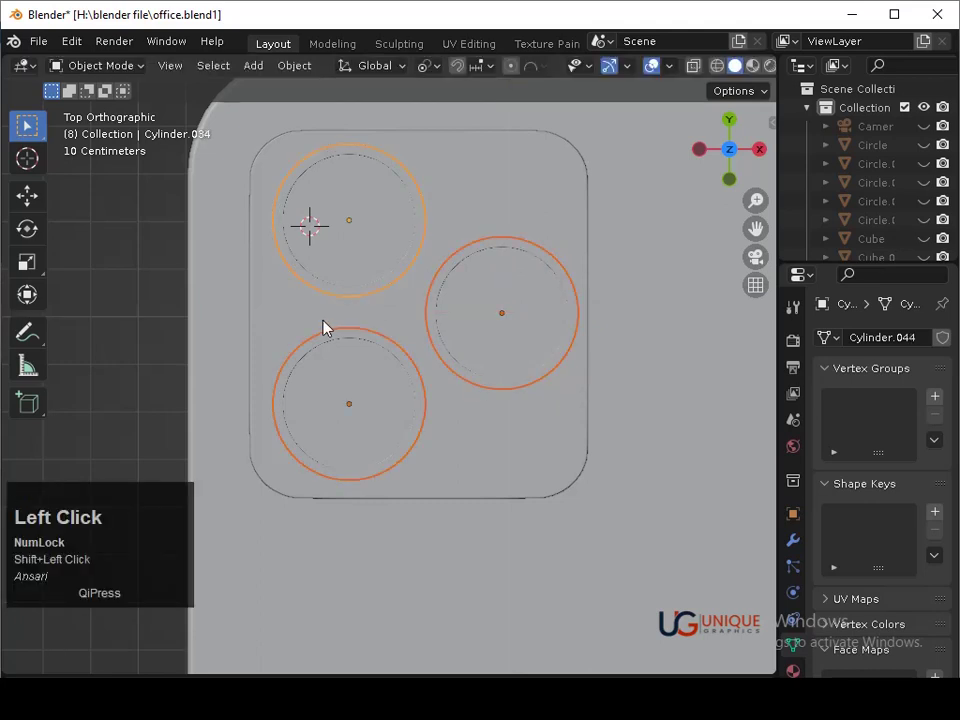
# Nudge the lenses along the X axis into line on the camera plate and save the file
pyautogui.press('BackSpace')
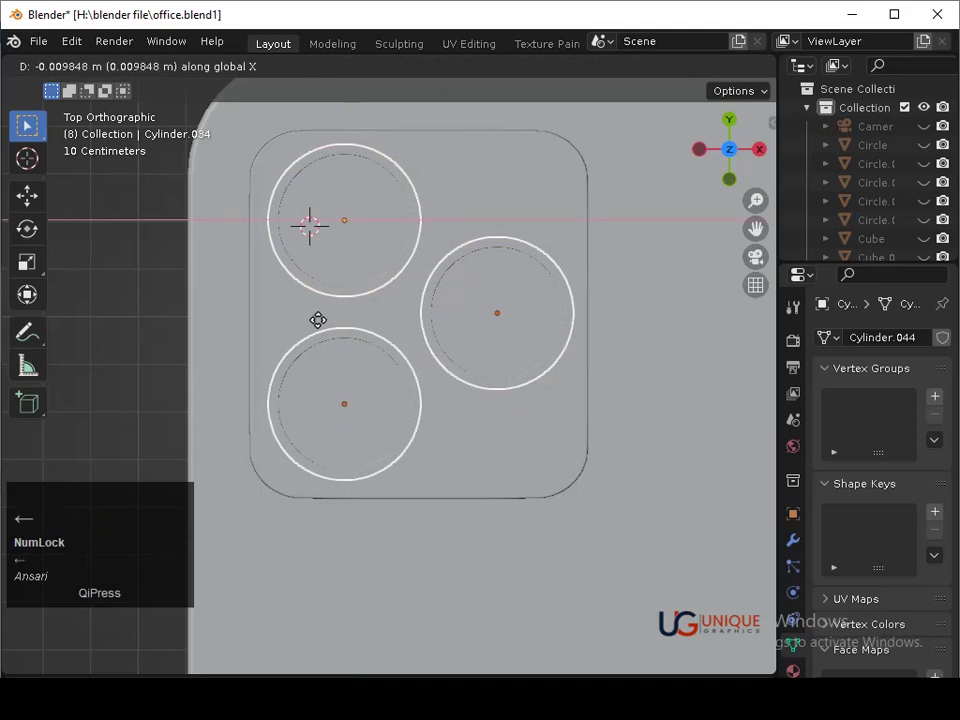
pyautogui.press('Return')
pyautogui.press('s')
pyautogui.click(560, 518)
pyautogui.press('ctrl+s')
pyautogui.middleClick(531, 535)
pyautogui.moveTo(530, 428); pyautogui.dragTo(455, 374)
pyautogui.middleClick(470, 442)
# Reopen the rounded phone body's mesh, adjust a face on its underside and undo a stray change
pyautogui.click(726, 154)
pyautogui.press('ctrl+s')
pyautogui.middleClick(667, 343)
pyautogui.moveTo(432, 431); pyautogui.dragTo(490, 216)
pyautogui.click(490, 216)
pyautogui.press('ctrl+3')
pyautogui.press('Tab')
pyautogui.press('ctrl+z')
pyautogui.press('Tab')
pyautogui.click(498, 246)
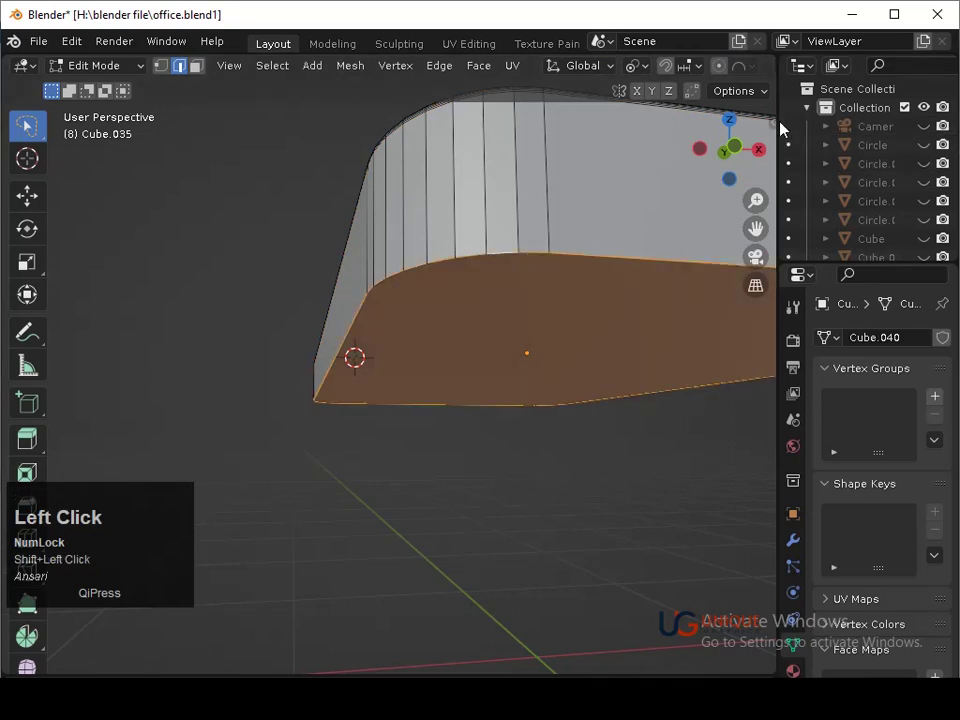
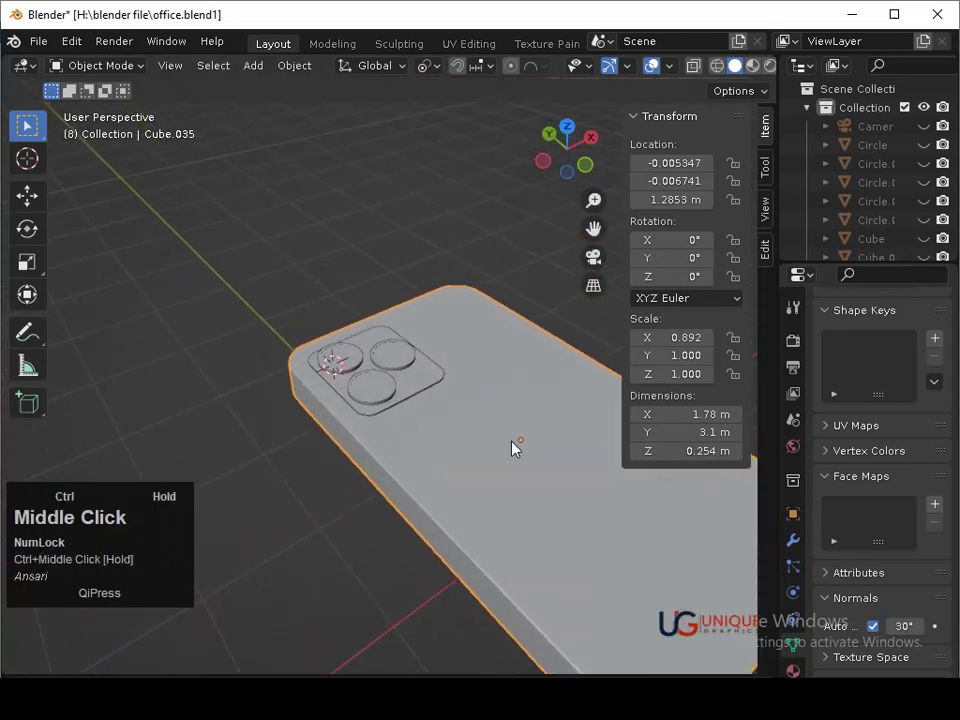
# Select the three lenses and the camera plate together, with the plate as the active object
pyautogui.press('ctrl+s')
pyautogui.middleClick(492, 414)
pyautogui.moveTo(483, 448); pyautogui.dragTo(309, 358)
pyautogui.click(309, 358)
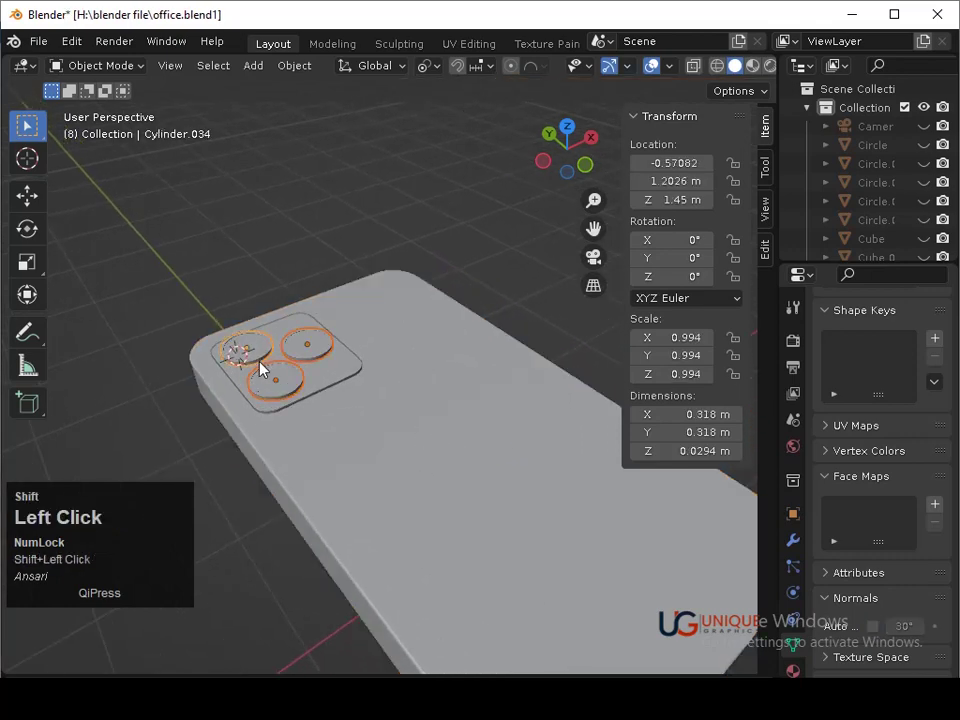
pyautogui.press('ctrl+j')
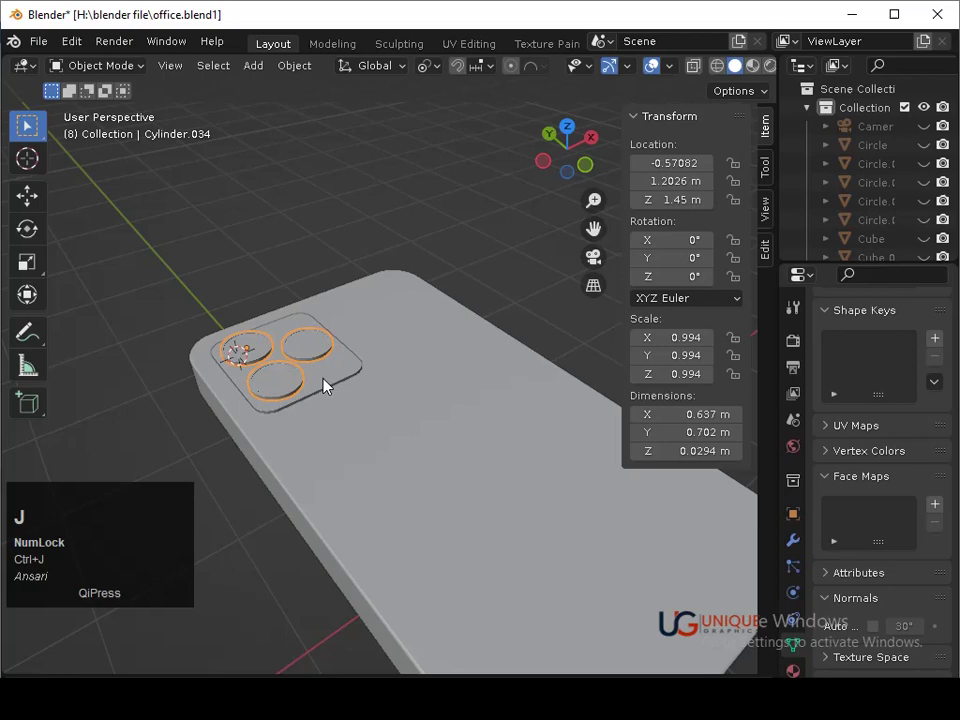
pyautogui.click(332, 385)
pyautogui.click(343, 406)
pyautogui.click(340, 382)
pyautogui.click(369, 459)
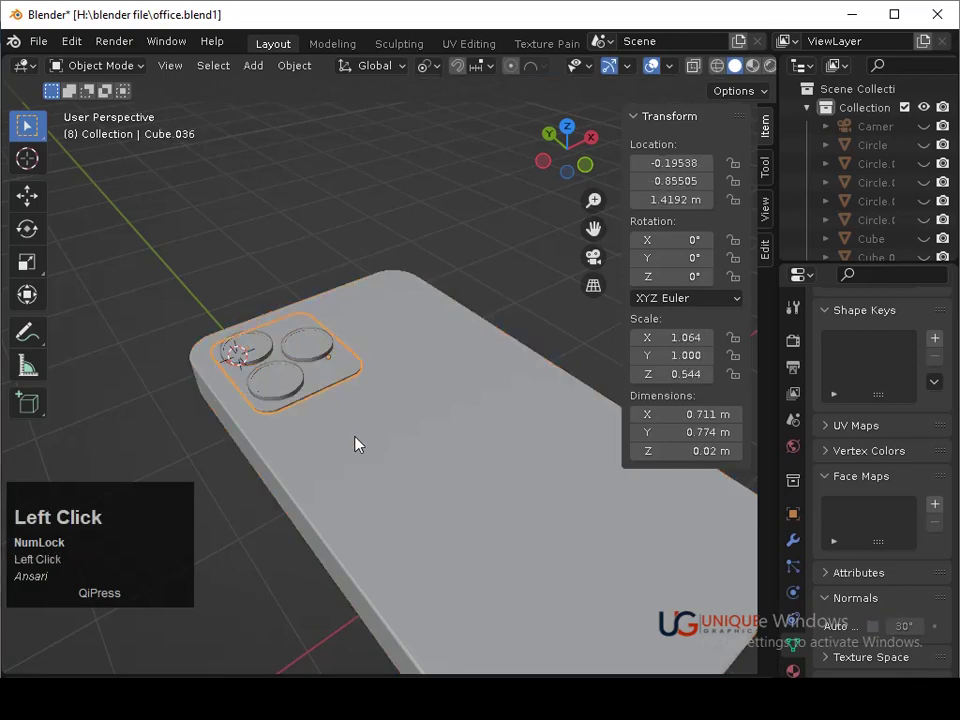
pyautogui.middleClick(342, 467)
# In top view, move the right-hand lens slightly lower on the camera plate
pyautogui.press('ctrl+s')
pyautogui.moveTo(354, 400); pyautogui.dragTo(293, 447)
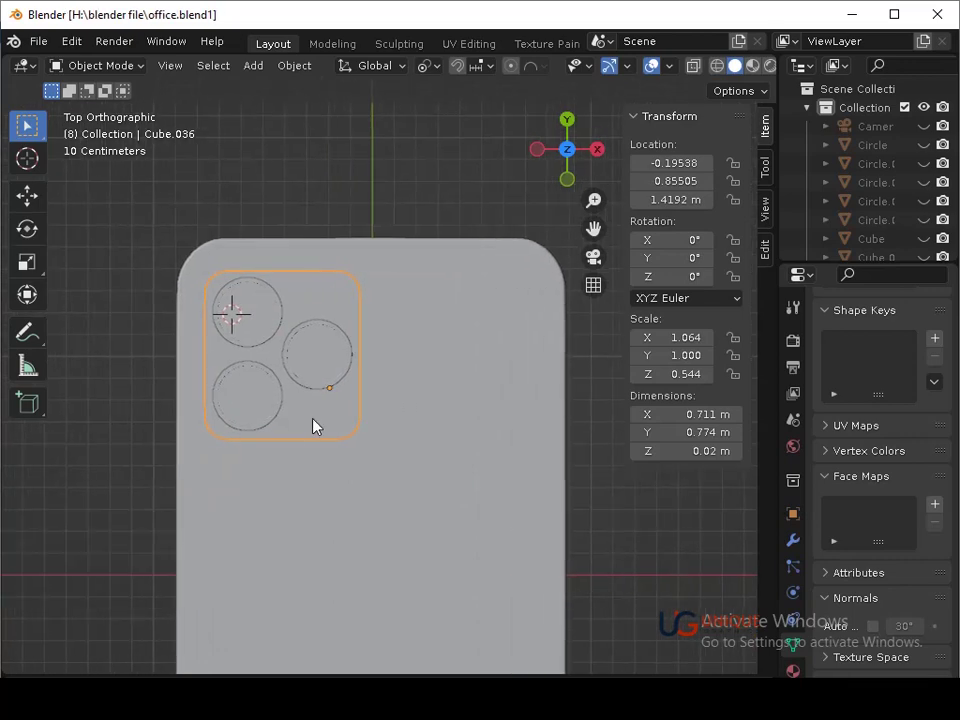
pyautogui.click(313, 382)
pyautogui.press('ctrl+z')
pyautogui.click(341, 349)
pyautogui.press('ctrl+z')
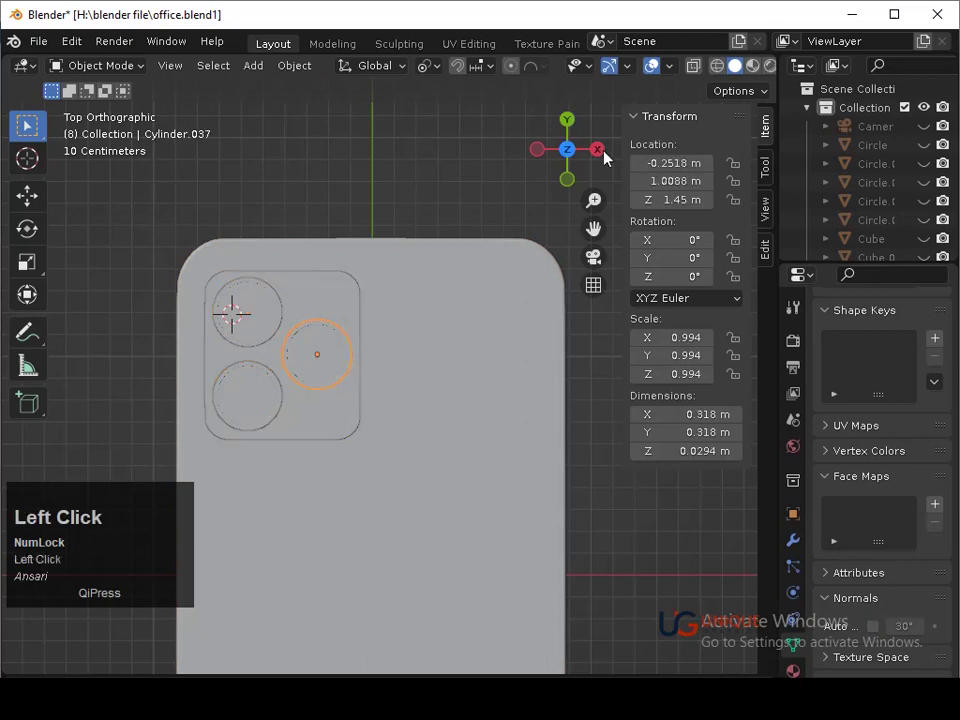
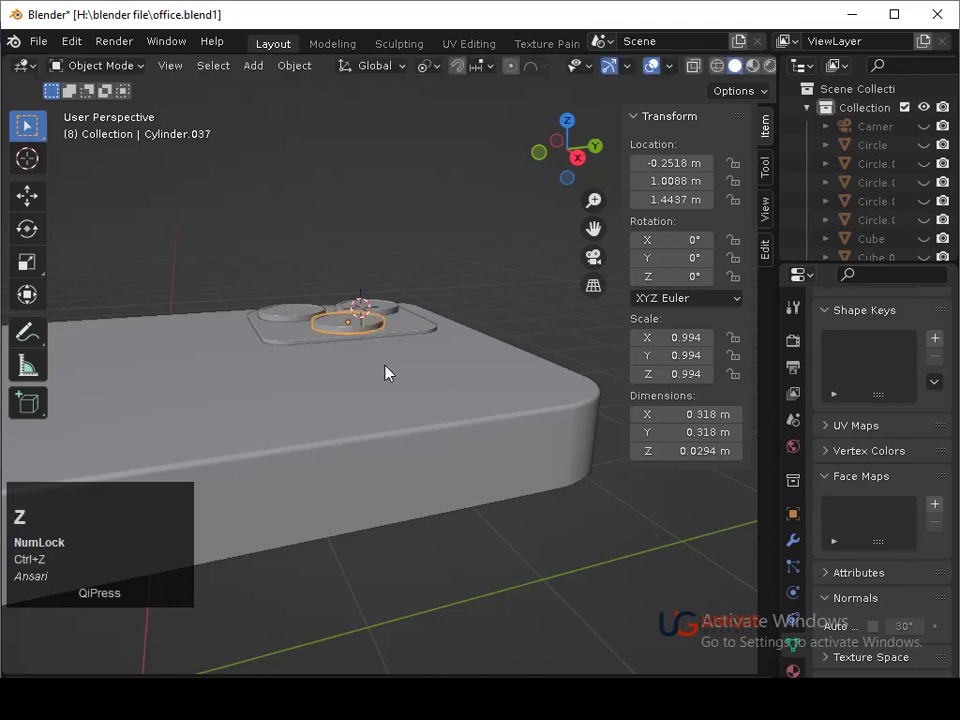
# Rotate about X, frame the stray lens copy far off along the X axis and delete it
pyautogui.middleClick(399, 369)
pyautogui.write('rx')
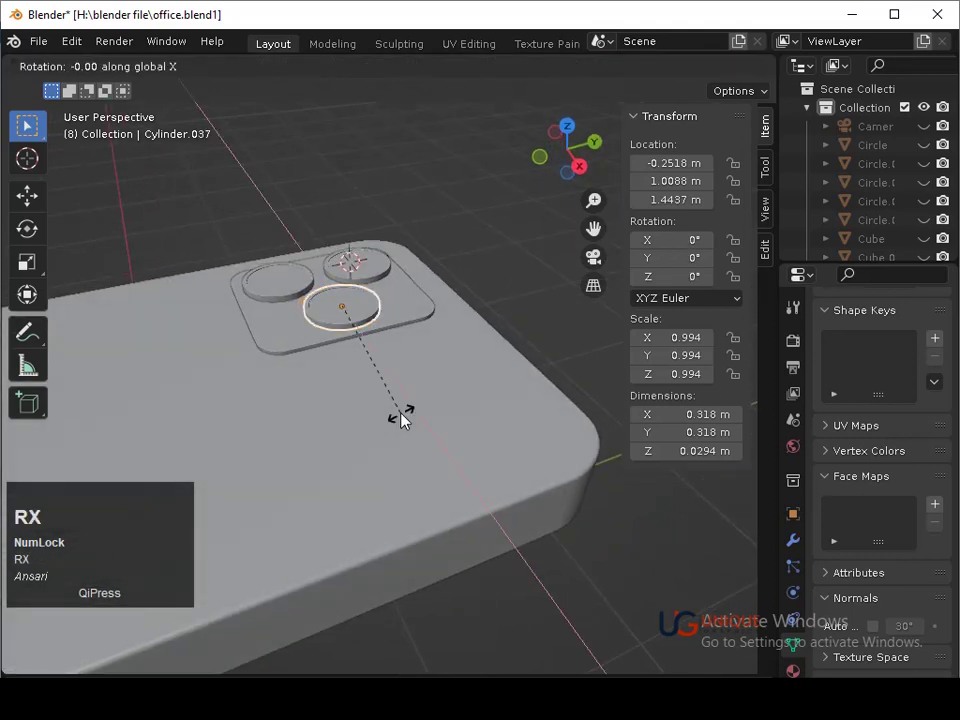
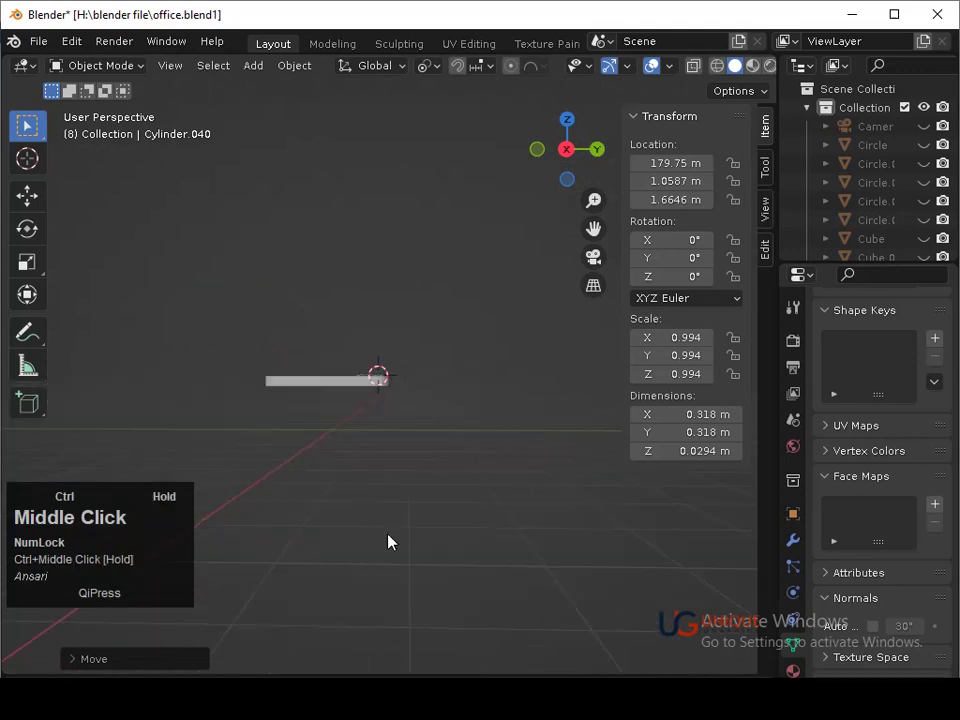
pyautogui.middleClick(414, 490)
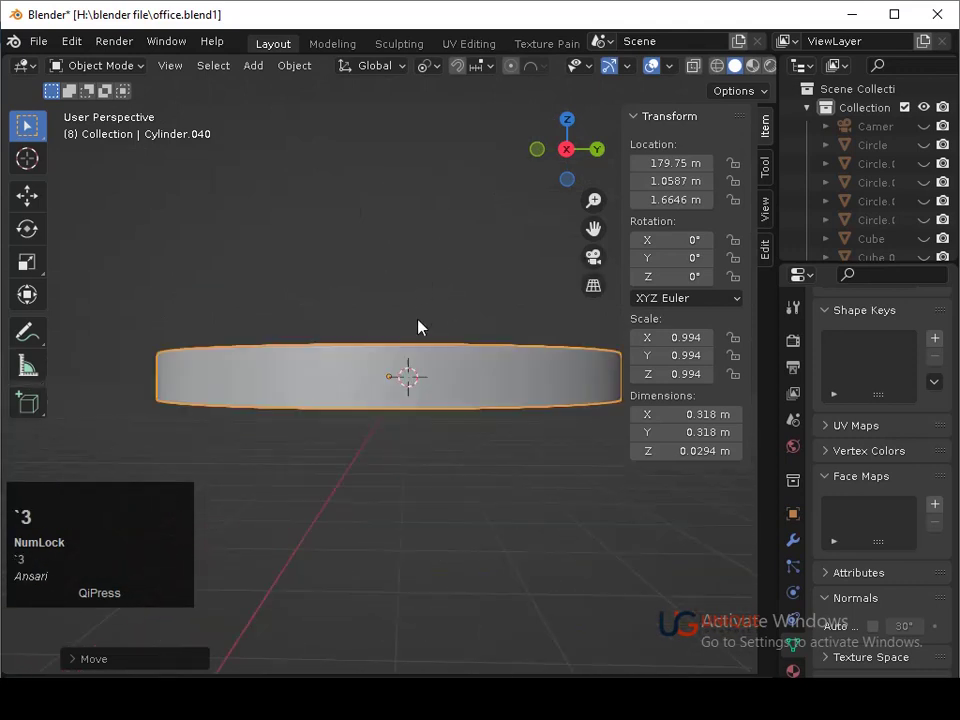
pyautogui.press('x')
pyautogui.click(424, 328)
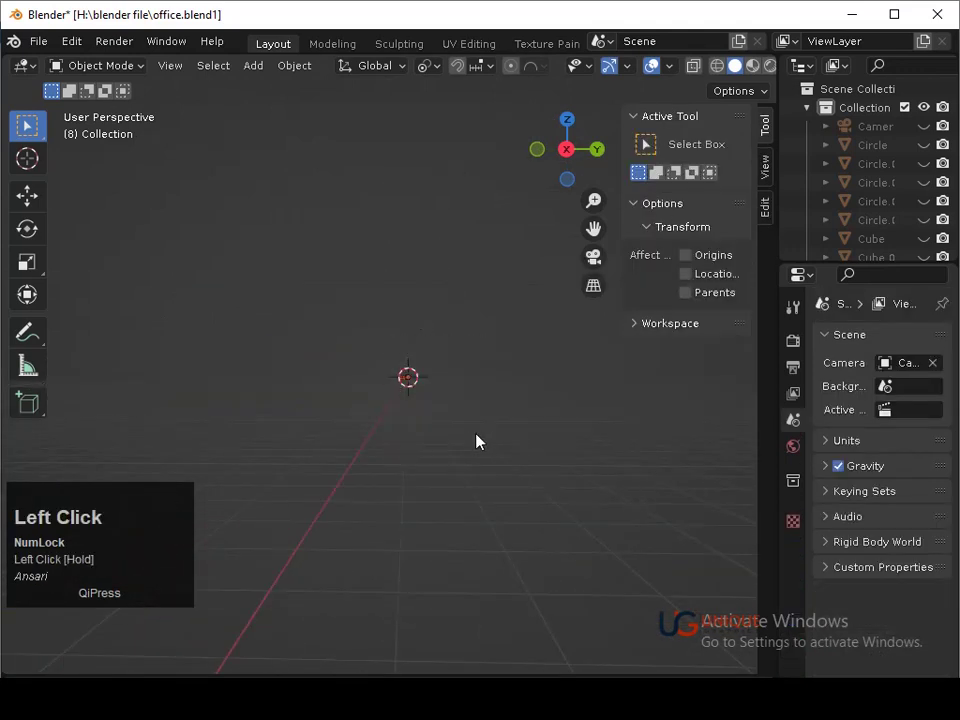
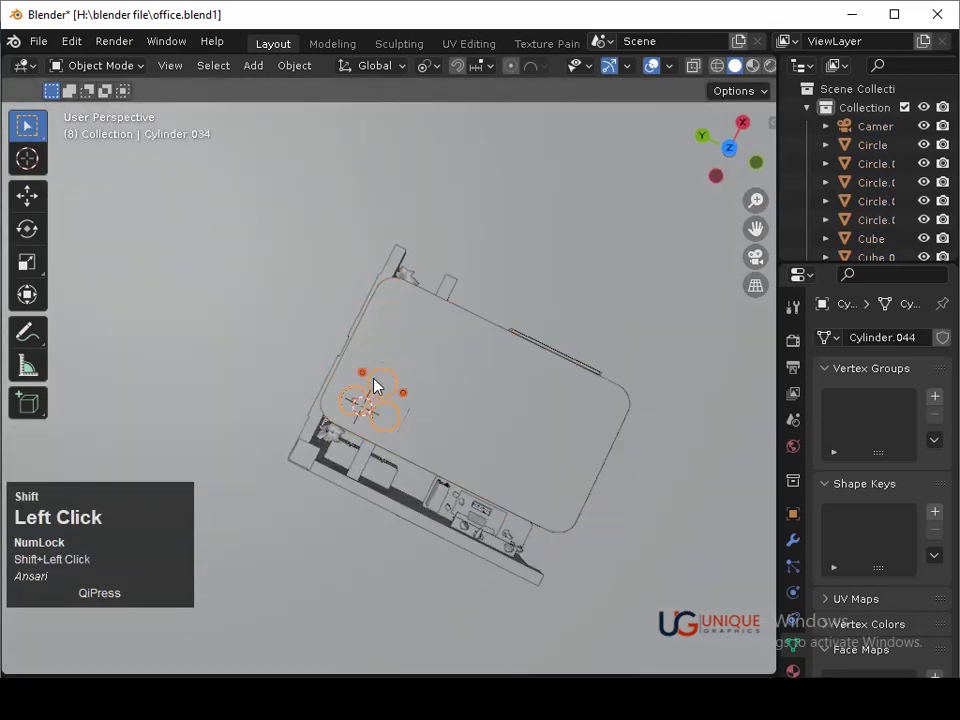
# Select the phone with its lenses and turn it in top view, moving it toward the desk
pyautogui.click(629, 405)
pyautogui.click(739, 153)
pyautogui.middleClick(537, 351)
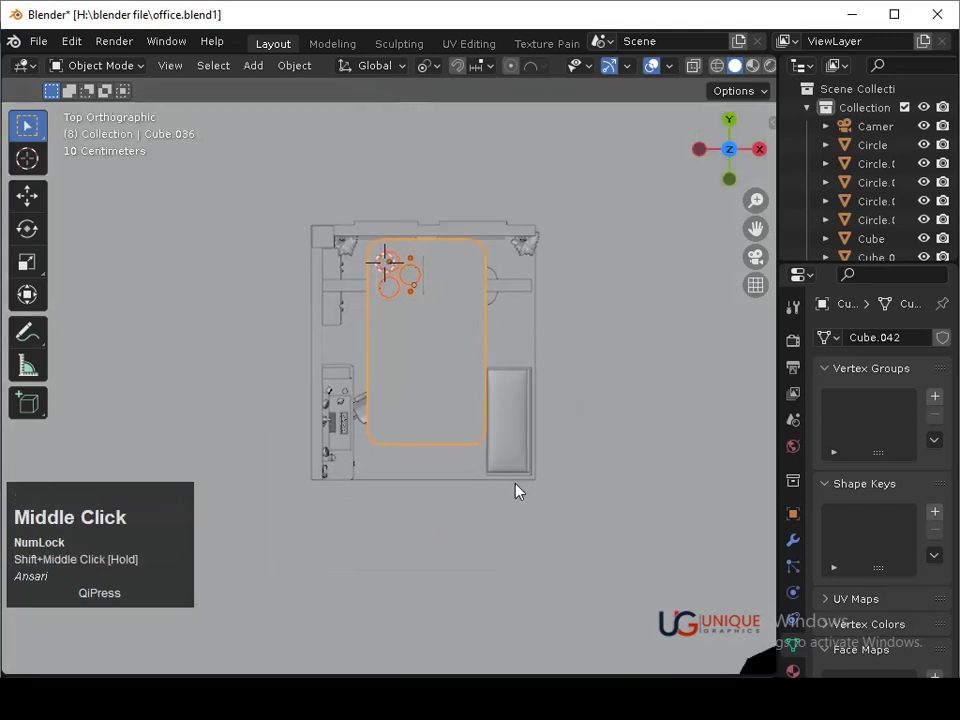
pyautogui.write('sx')
pyautogui.click(520, 476)
pyautogui.press('ctrl+z')
pyautogui.click(429, 434)
pyautogui.press('ctrl+z')
pyautogui.press('r')
pyautogui.doubleClick(610, 352)
pyautogui.press('g')
pyautogui.click(477, 470)
# From the front view, place the phone on the desk and shrink it down to size
pyautogui.press('s')
pyautogui.click(357, 412)
pyautogui.press('g')
pyautogui.click(411, 521)
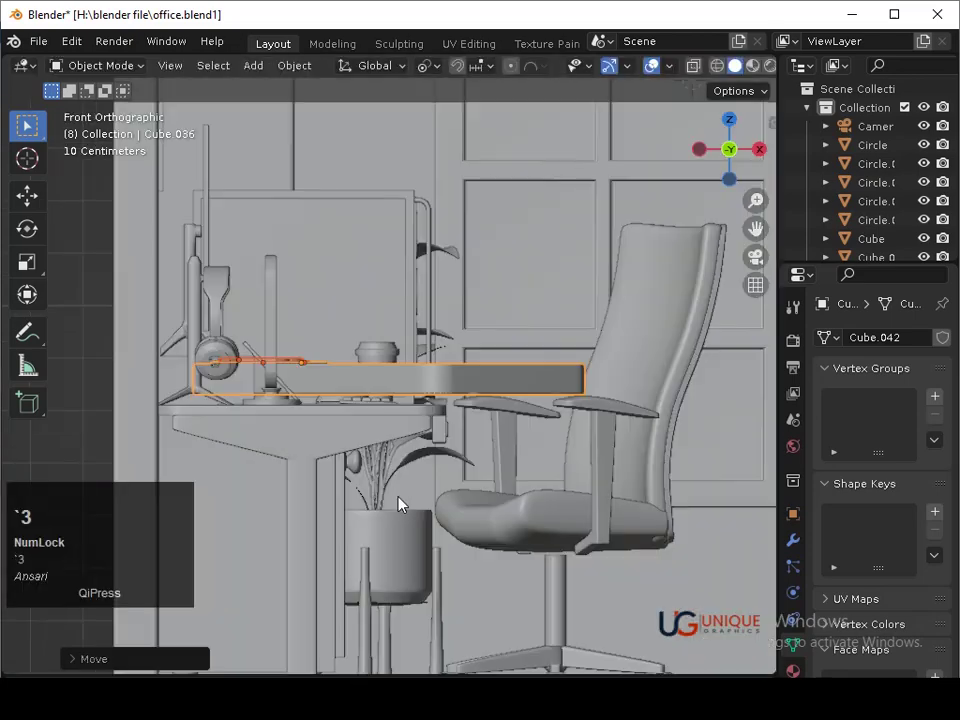
pyautogui.press('s')
pyautogui.click(465, 555)
pyautogui.middleClick(459, 540)
pyautogui.press('s')
pyautogui.click(422, 459)
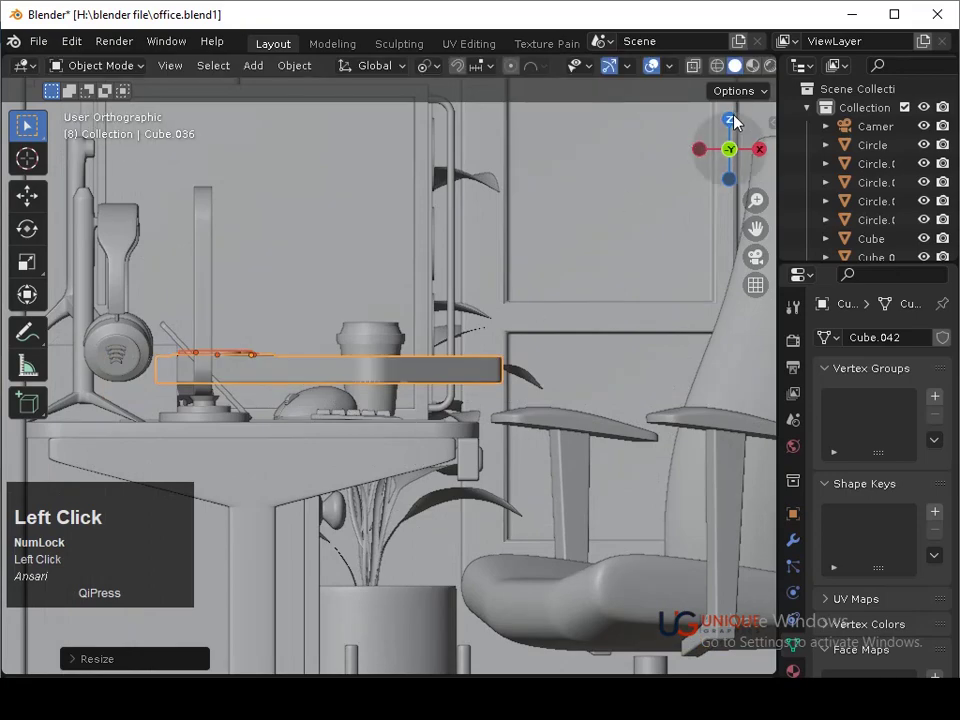
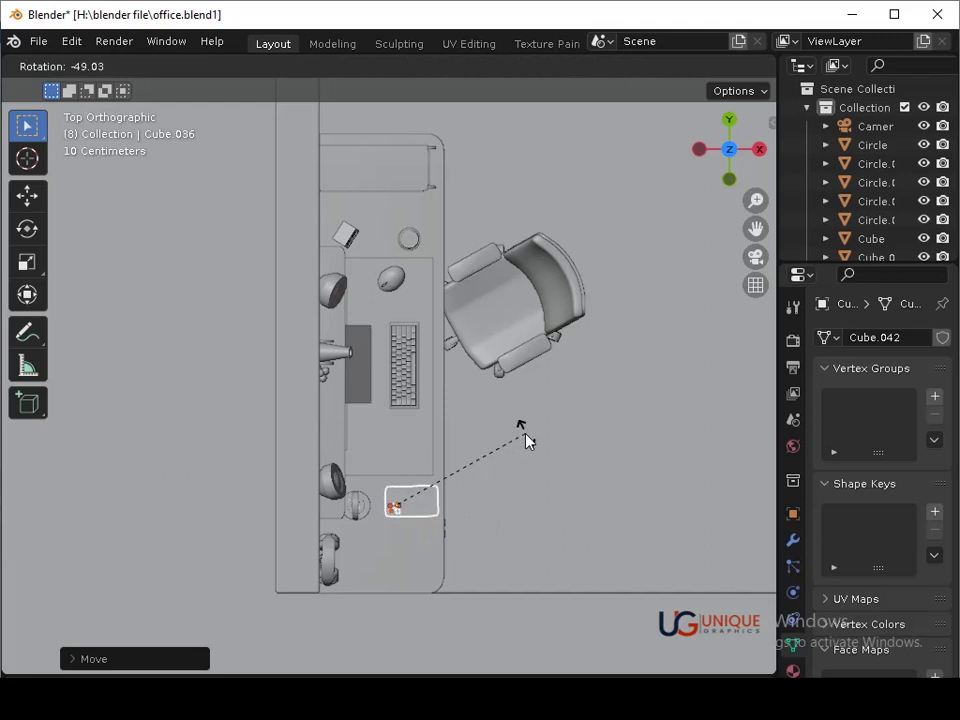
pyautogui.click(532, 439)
# Lower the phone vertically so it lies flat on the desktop in front of the keyboard
pyautogui.middleClick(491, 508)
pyautogui.middleClick(483, 472)
pyautogui.press('r')
pyautogui.click(474, 405)
pyautogui.press('s')
pyautogui.click(461, 480)
pyautogui.middleClick(342, 446)
pyautogui.moveTo(470, 471); pyautogui.dragTo(709, 159)
pyautogui.click(709, 159)
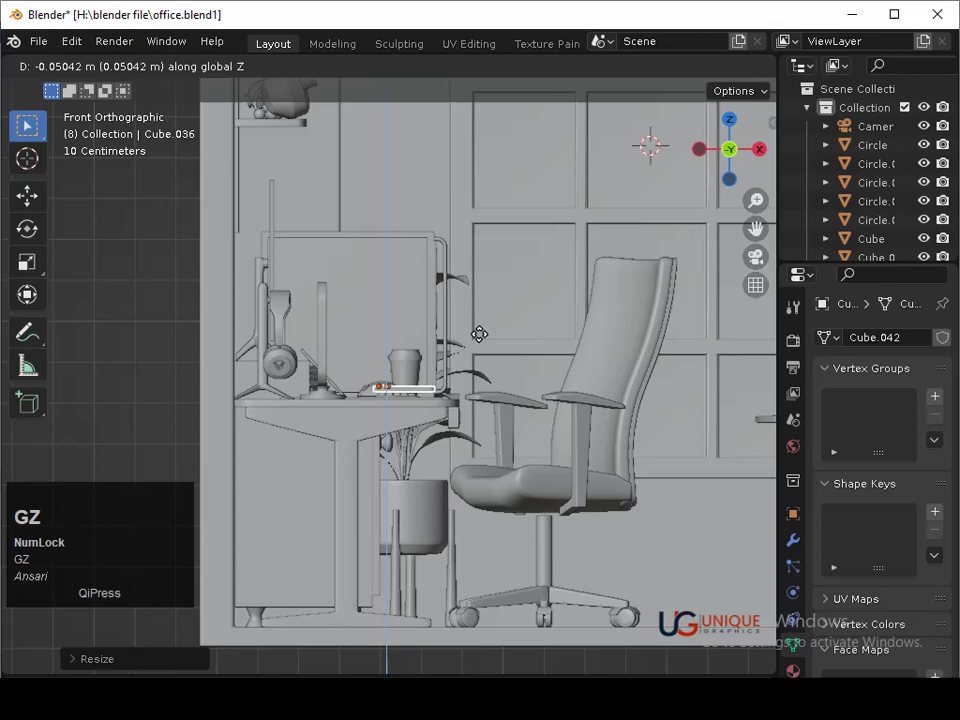
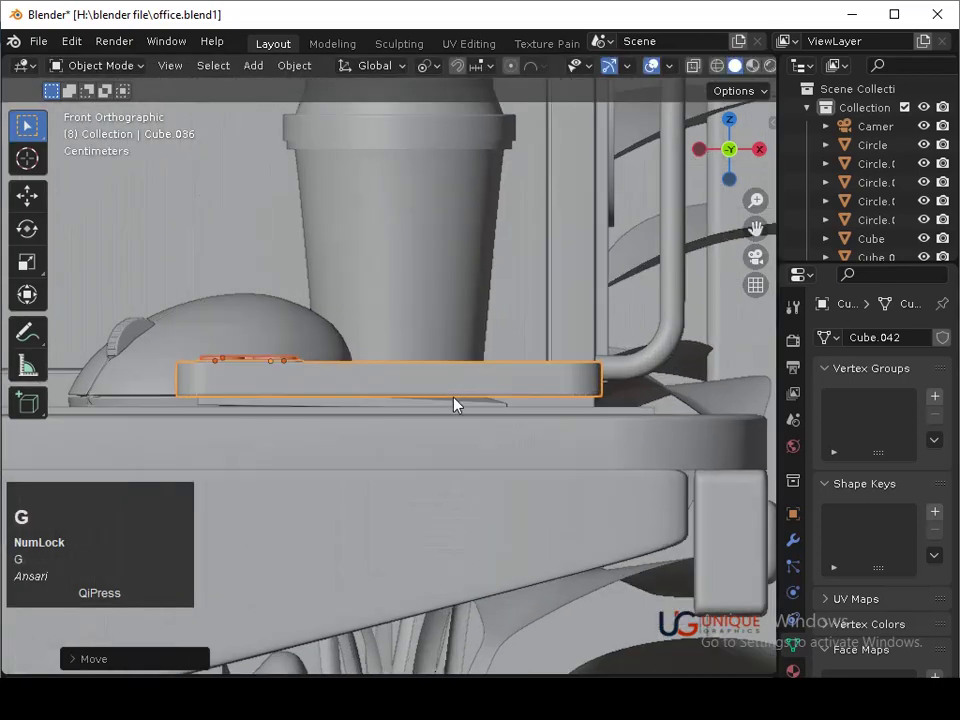
pyautogui.press('g')
pyautogui.click(454, 422)
# Save the file and check the phone's placement through the scene camera
pyautogui.press('ctrl+s')
pyautogui.middleClick(486, 566)
pyautogui.middleClick(544, 571)
pyautogui.click(494, 568)
pyautogui.middleClick(490, 569)
pyautogui.press('ctrl+s')
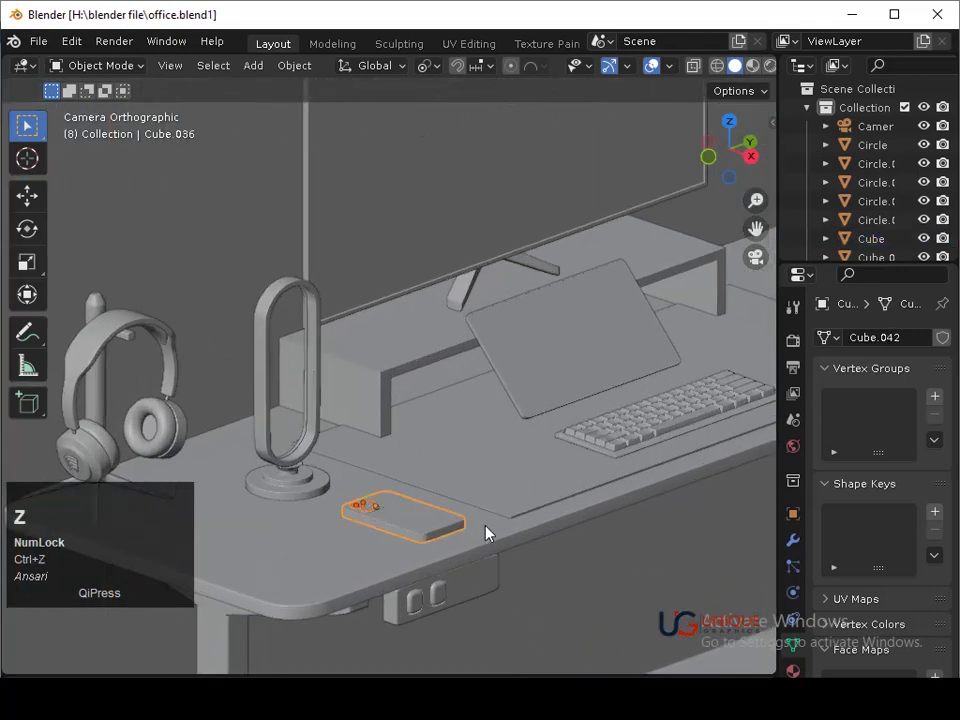
pyautogui.click(498, 617)
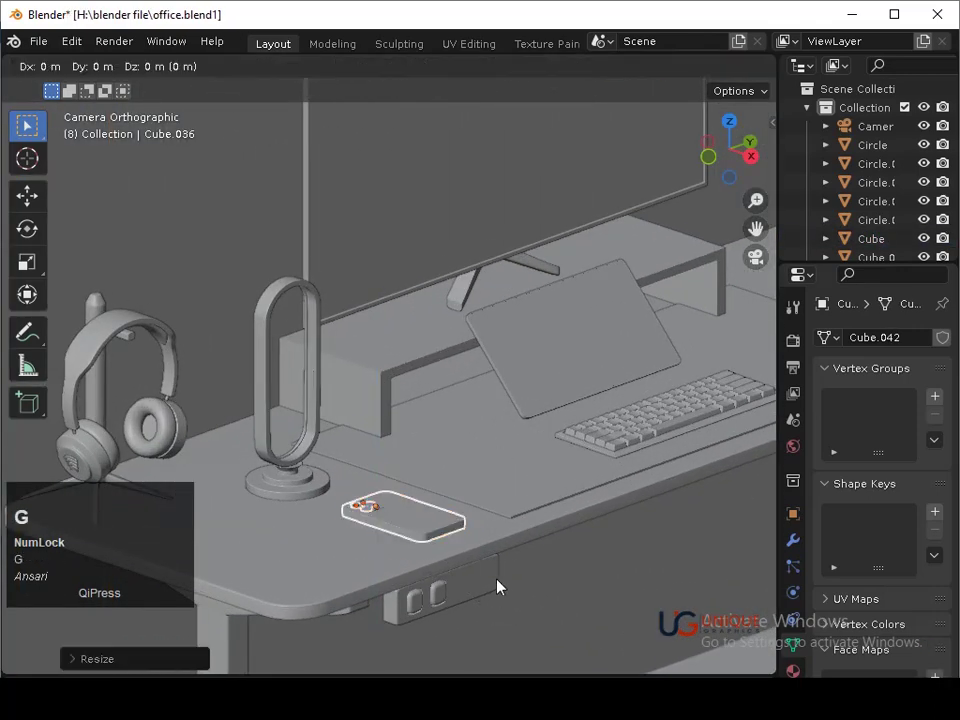
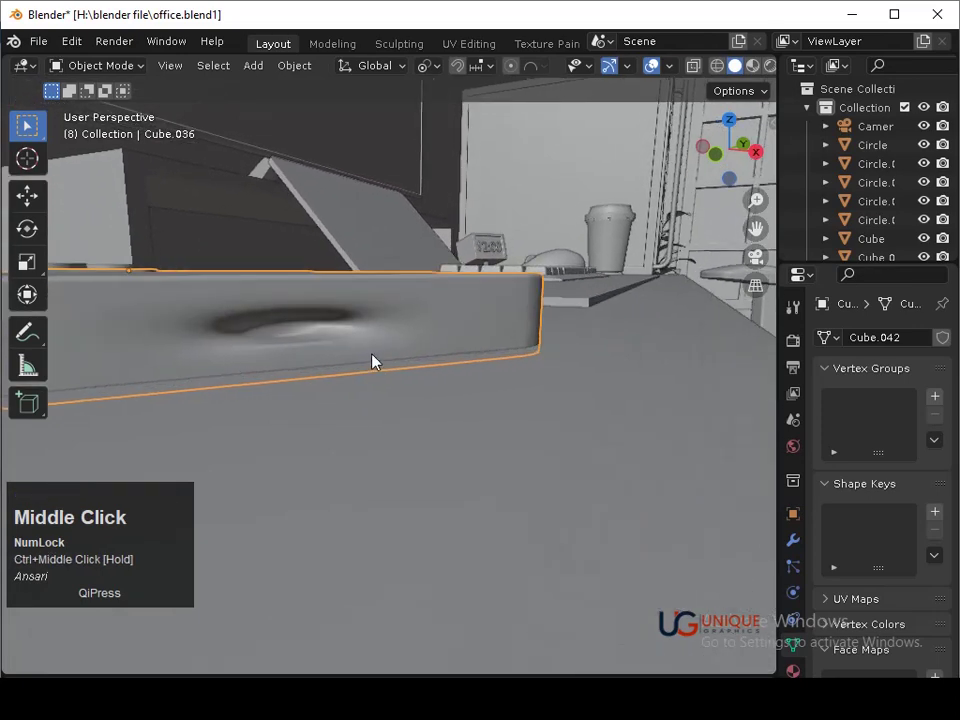
# Reopen the phone's mesh and inspect the dark shading smudge on its side
pyautogui.middleClick(373, 372)
pyautogui.press('Tab')
pyautogui.middleClick(490, 290)
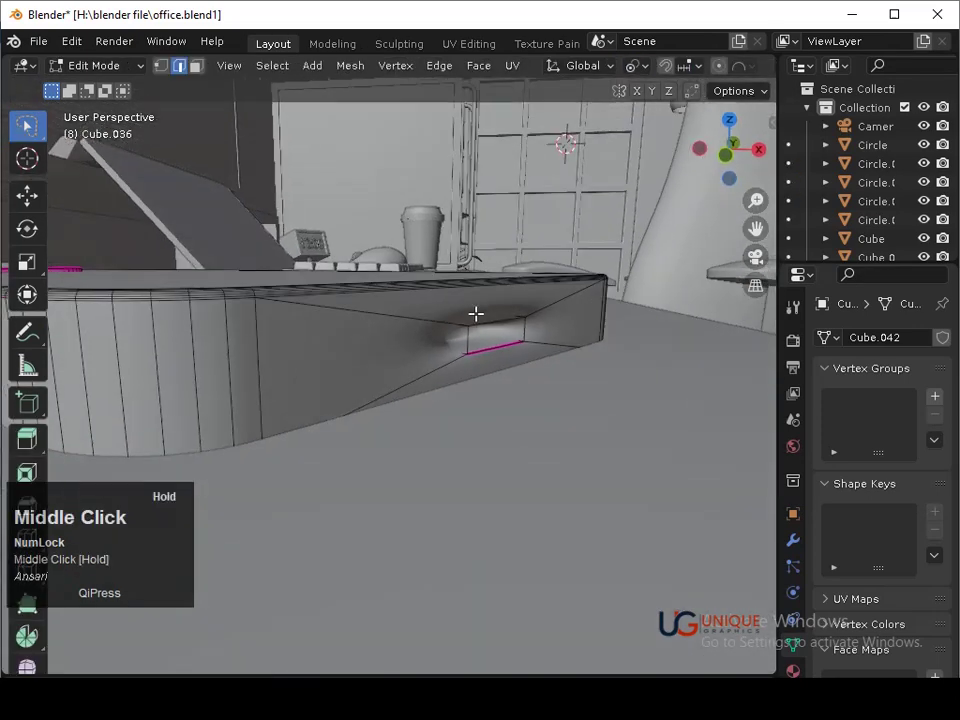
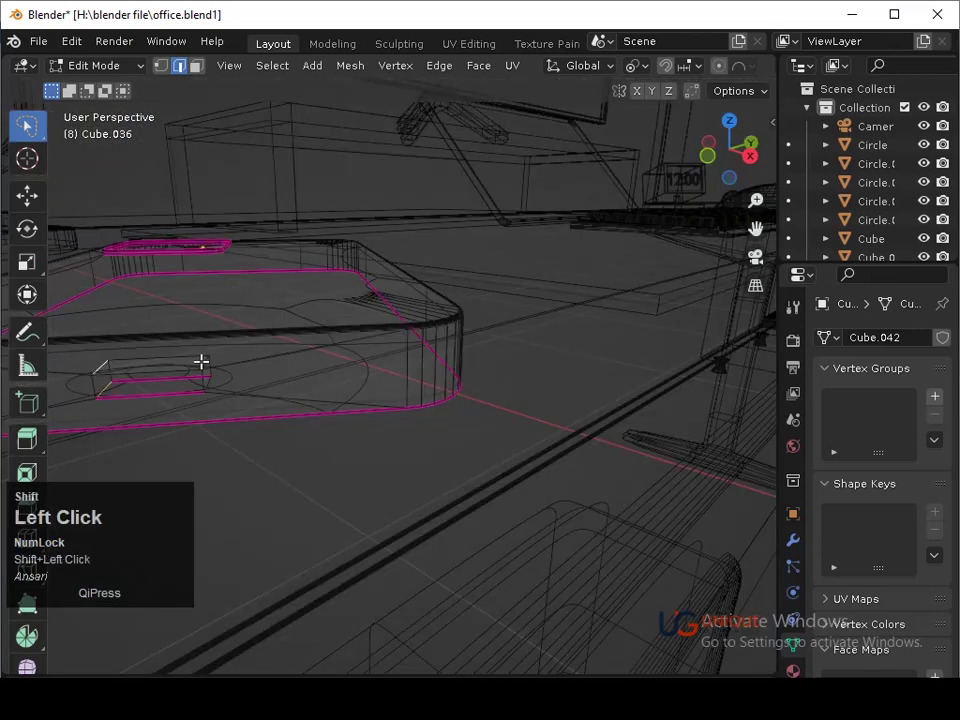
pyautogui.middleClick(222, 372)
pyautogui.press('Tab')
pyautogui.press('shift+z')
# Pick the edge at the smudge and start a new cut across the side face to fix the shading
pyautogui.press('ctrl+a')
pyautogui.click(332, 397)
pyautogui.press('Tab')
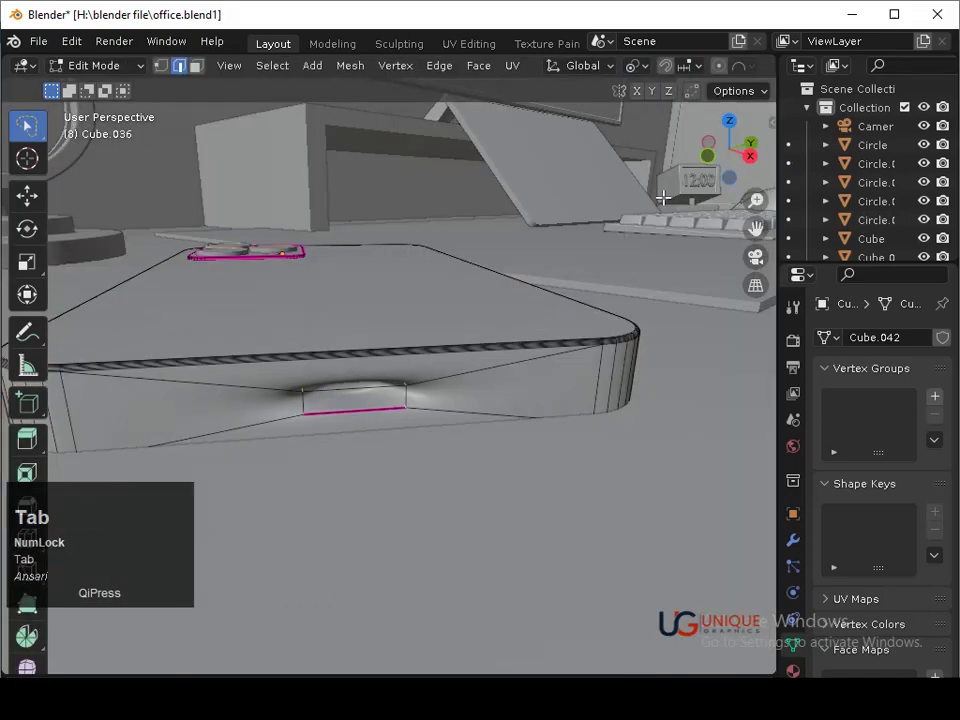
pyautogui.press('ctrl+b')
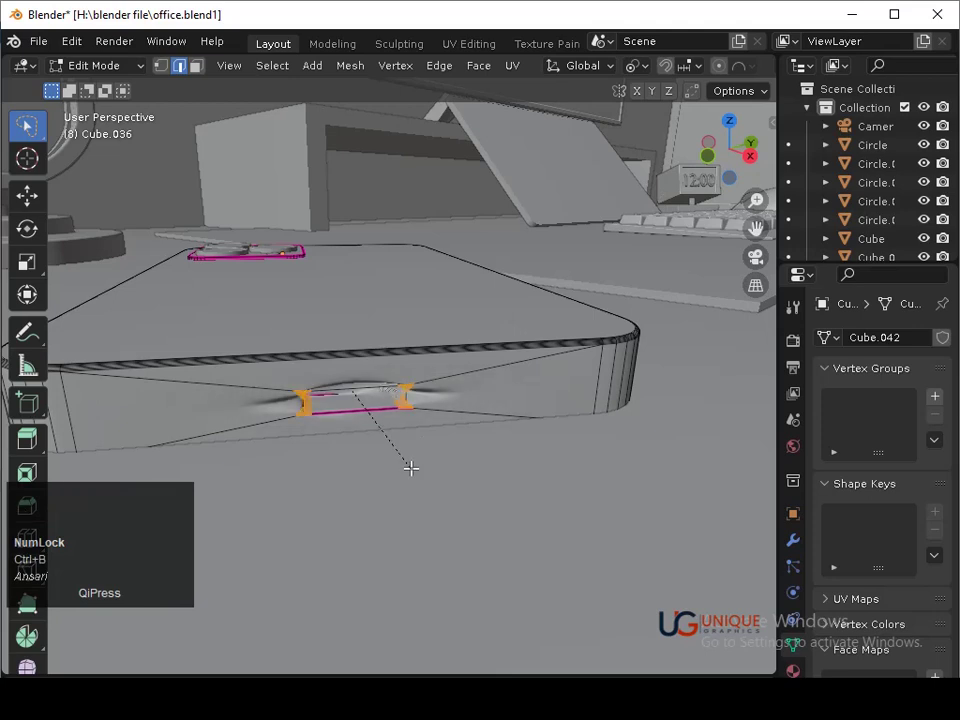
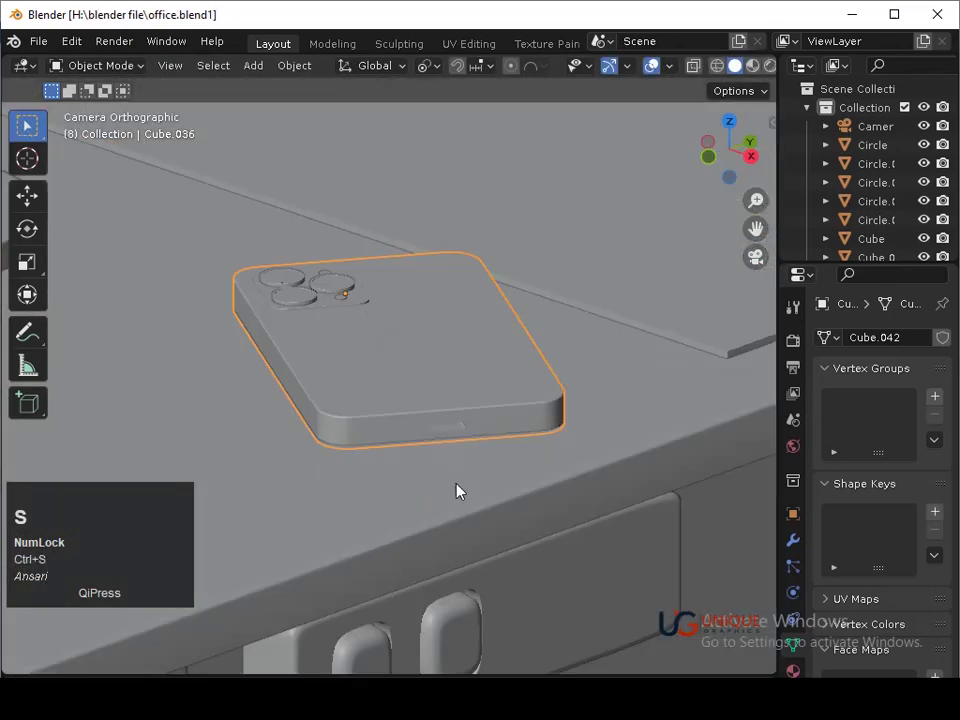
# Save the file and bring the view over the desk from above to reach the phone
pyautogui.moveTo(477, 458); pyautogui.dragTo(371, 486)
pyautogui.moveTo(371, 486); pyautogui.dragTo(525, 484)
pyautogui.click(525, 484)
pyautogui.press('ctrl+s')
pyautogui.middleClick(542, 402)
pyautogui.click(546, 435)
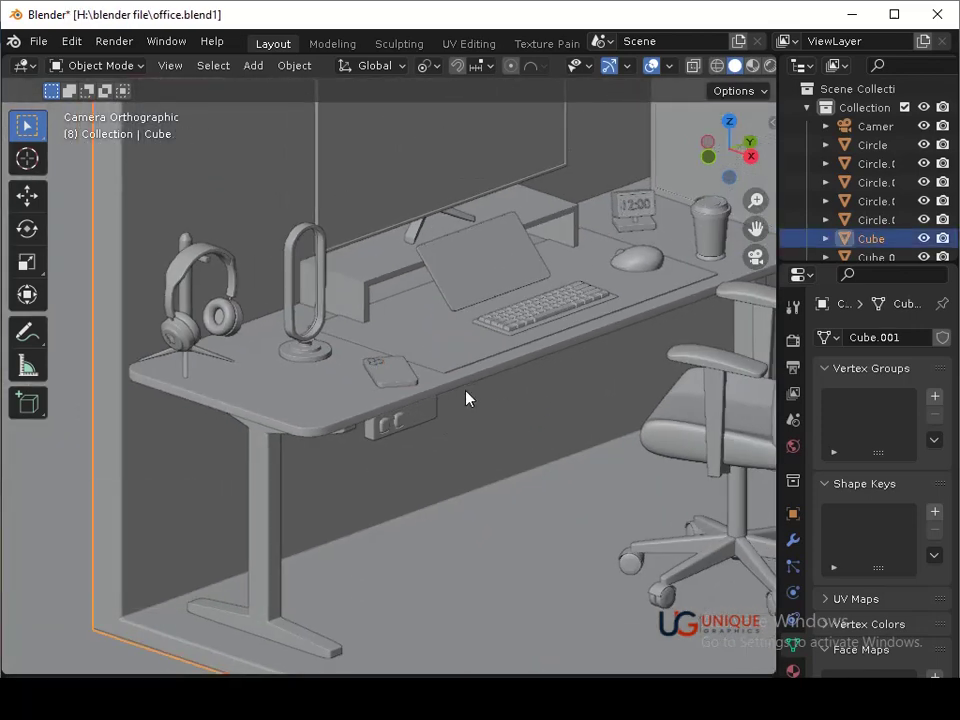
pyautogui.click(738, 127)
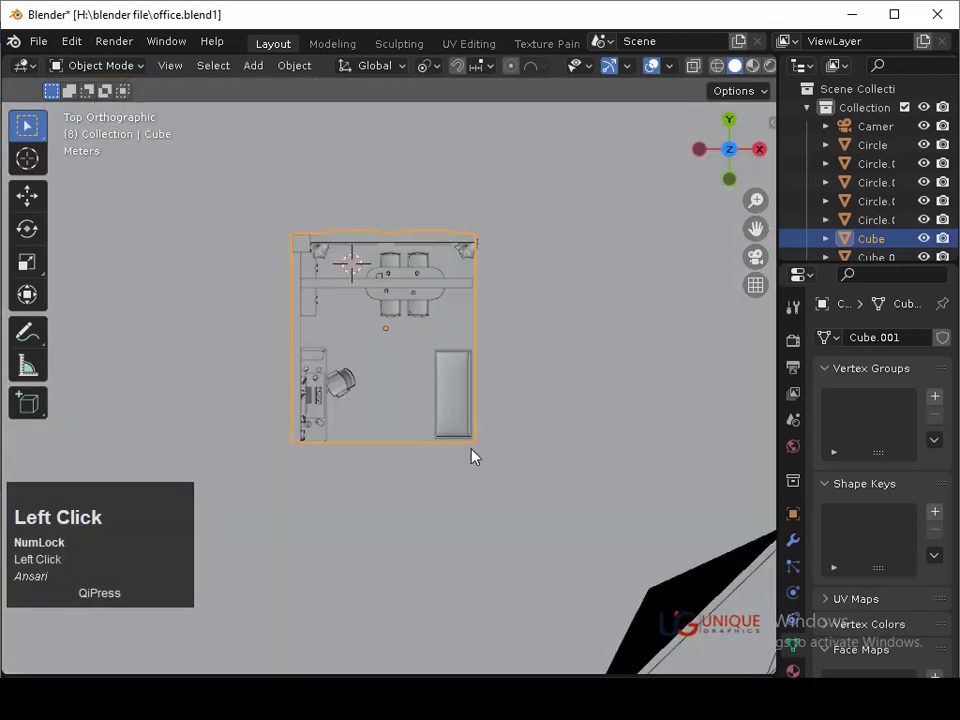
pyautogui.middleClick(387, 417)
pyautogui.middleClick(489, 451)
pyautogui.middleClick(520, 314)
pyautogui.moveTo(622, 458); pyautogui.dragTo(383, 354)
pyautogui.click(383, 364)
pyautogui.write('3')
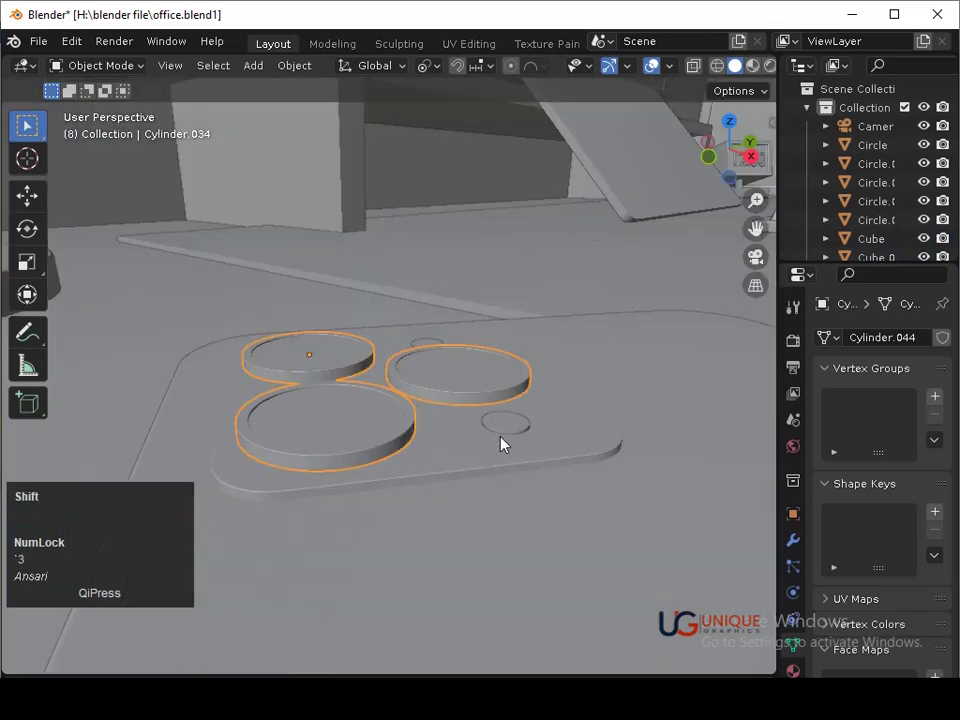
# Select the phone body with its camera lenses and turn them to a new orientation in top view
pyautogui.doubleClick(508, 436)
pyautogui.middleClick(506, 440)
pyautogui.click(449, 325)
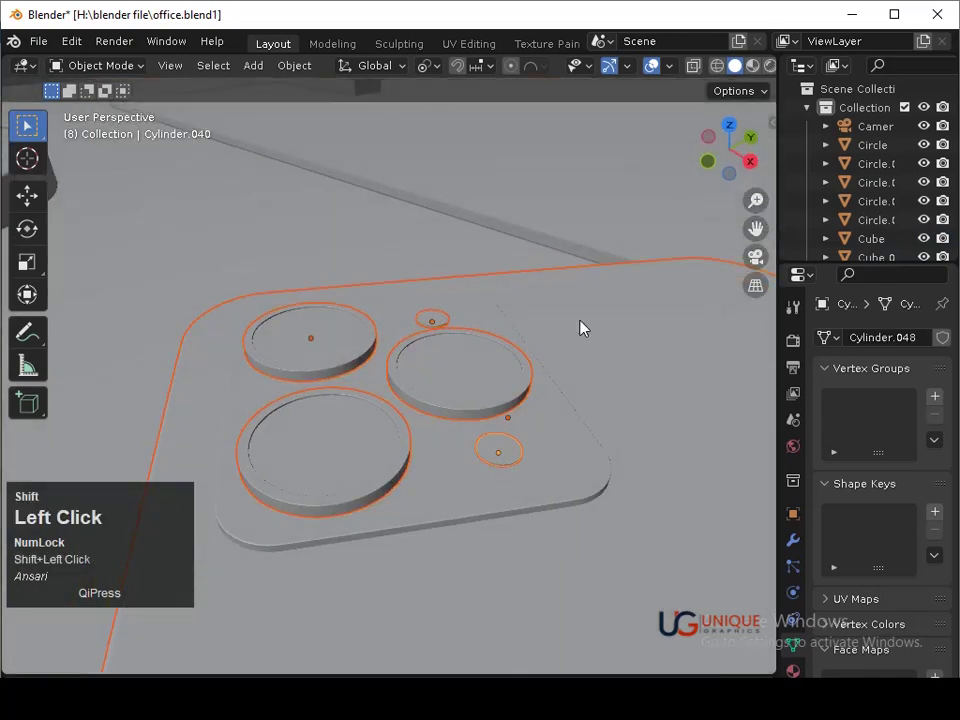
pyautogui.middleClick(627, 197)
pyautogui.press('r')
pyautogui.click(671, 342)
pyautogui.press('s')
pyautogui.click(651, 448)
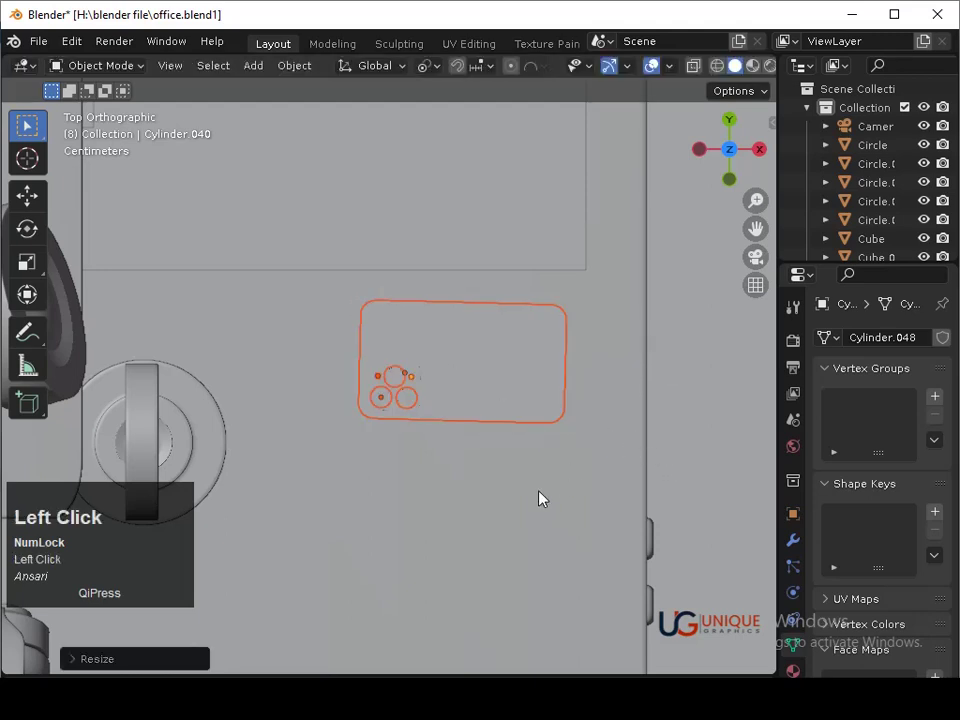
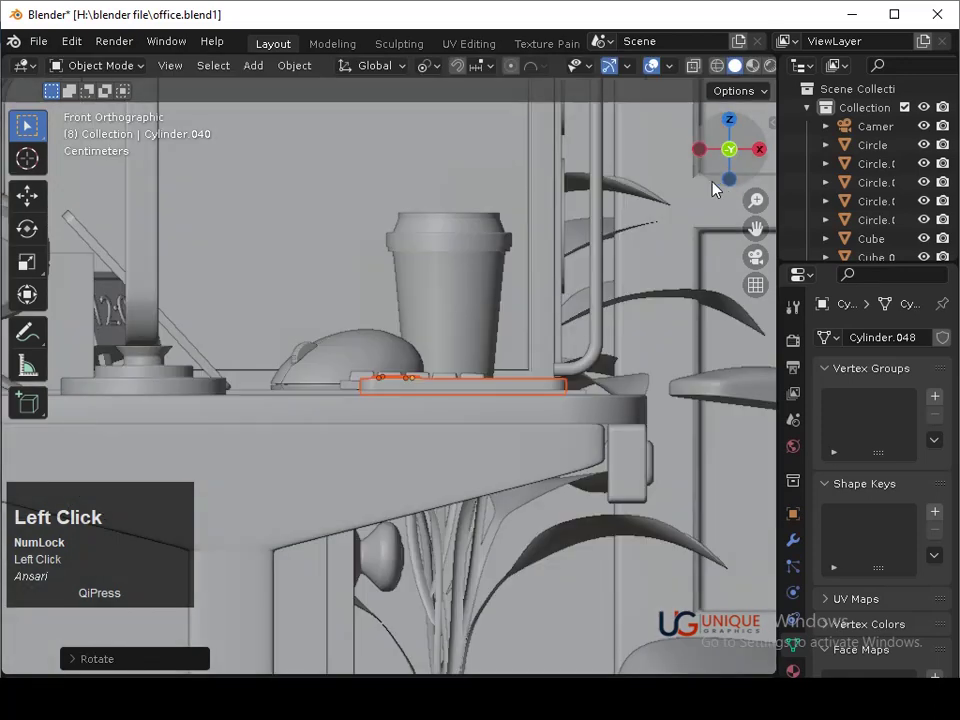
# Slide the phone along the desk so it rests between the lamp and keyboard, then save
pyautogui.press('g')
pyautogui.press('Up')
pyautogui.click(554, 423)
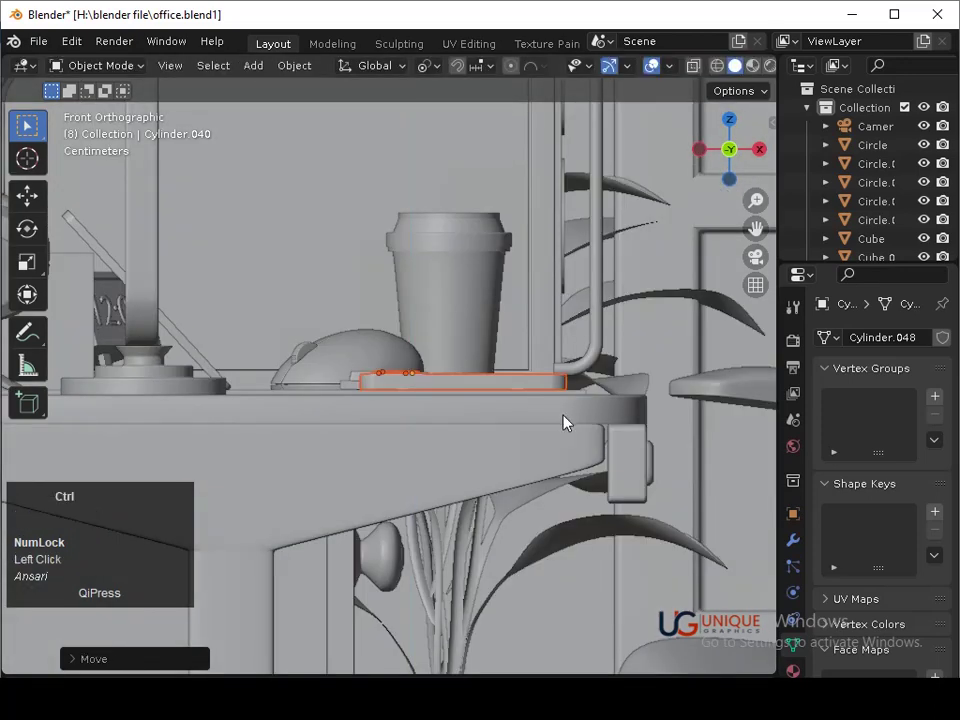
pyautogui.press('Down')
pyautogui.click(565, 419)
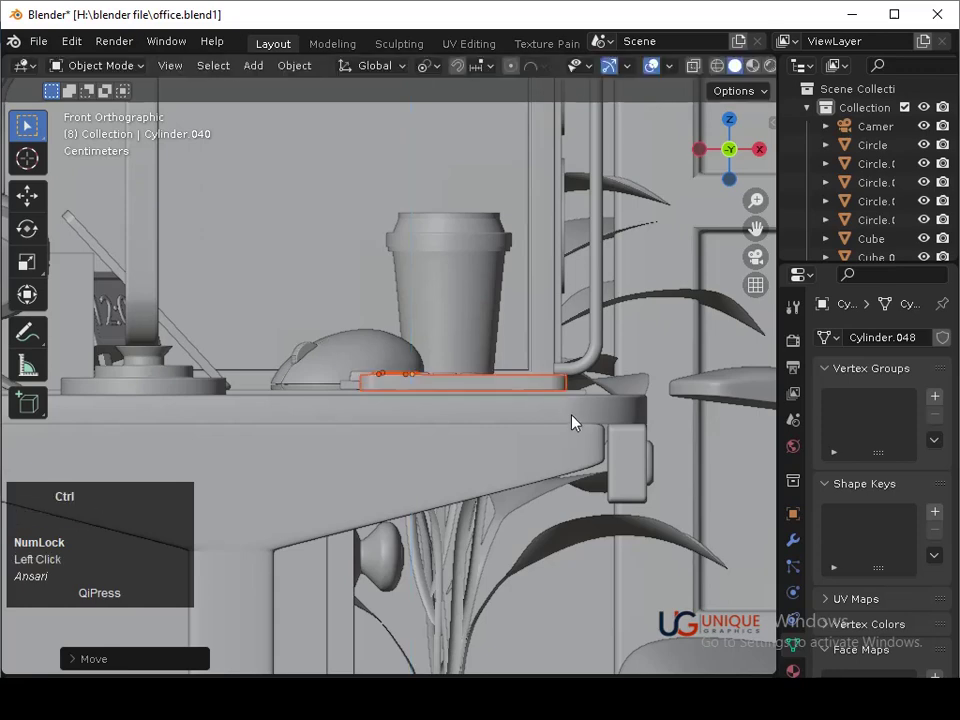
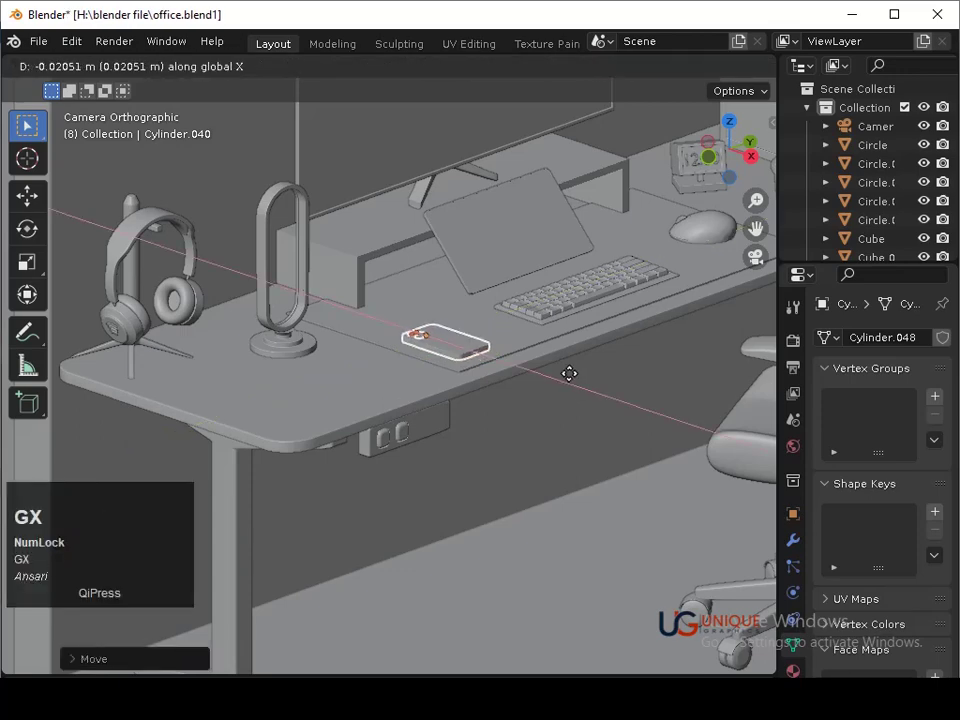
pyautogui.click(576, 380)
pyautogui.press('ctrl+s')
pyautogui.click(575, 420)
pyautogui.press('ctrl+s')
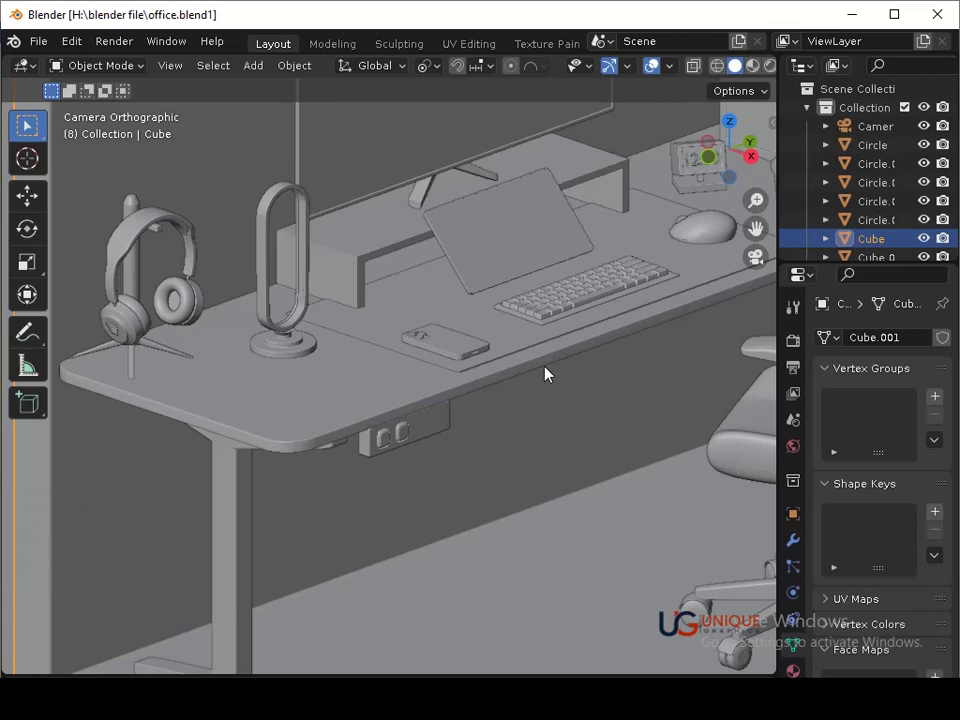
# Reframe the shot, orbit to the long cabinet beside the plant and select it
pyautogui.press('ctrl+s')
pyautogui.moveTo(578, 399); pyautogui.dragTo(262, 445)
pyautogui.press('ctrl+s')
pyautogui.middleClick(362, 417)
pyautogui.middleClick(538, 481)
pyautogui.moveTo(441, 457); pyautogui.dragTo(555, 359)
pyautogui.press('ctrl+s')
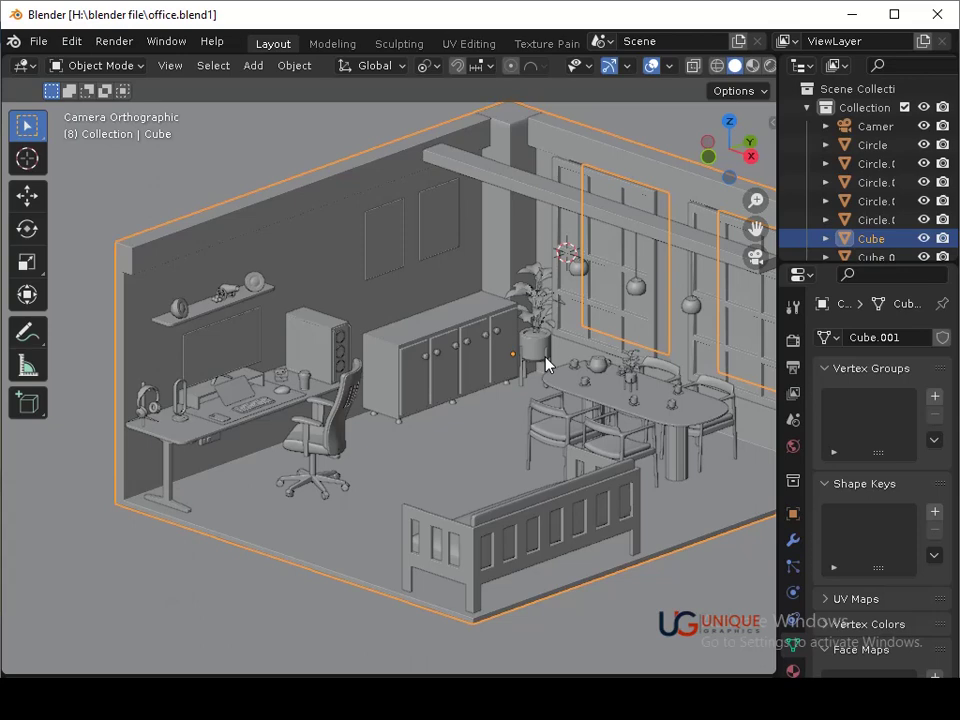
pyautogui.press('ctrl+Num_Lock')
pyautogui.press('ctrl+s')
pyautogui.middleClick(564, 368)
pyautogui.press('ctrl+s')
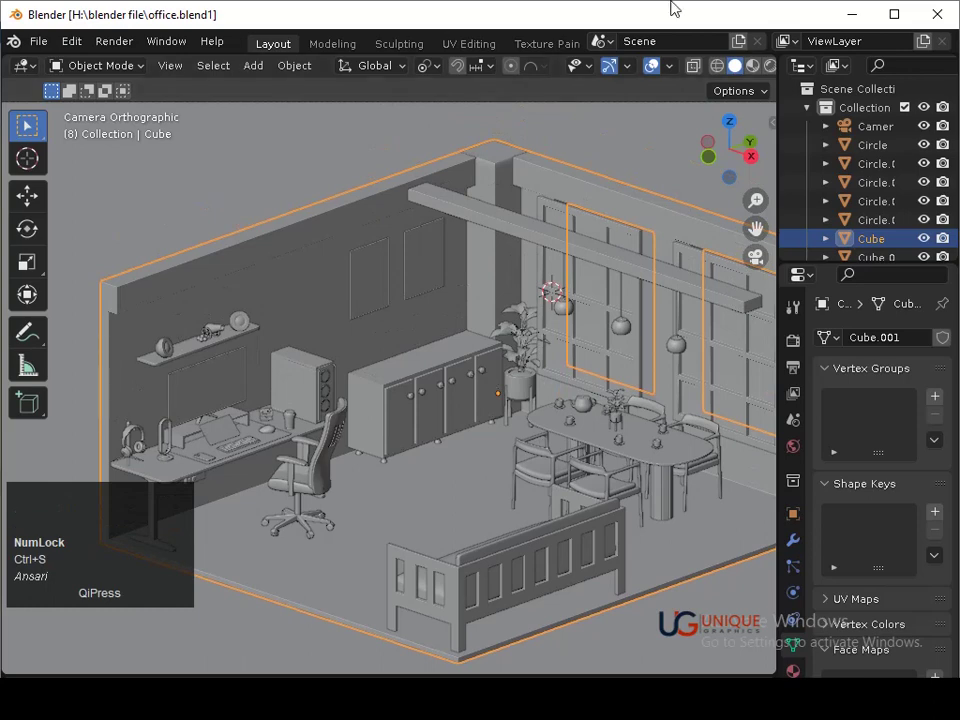
pyautogui.click(414, 378)
pyautogui.rightClick(403, 378)
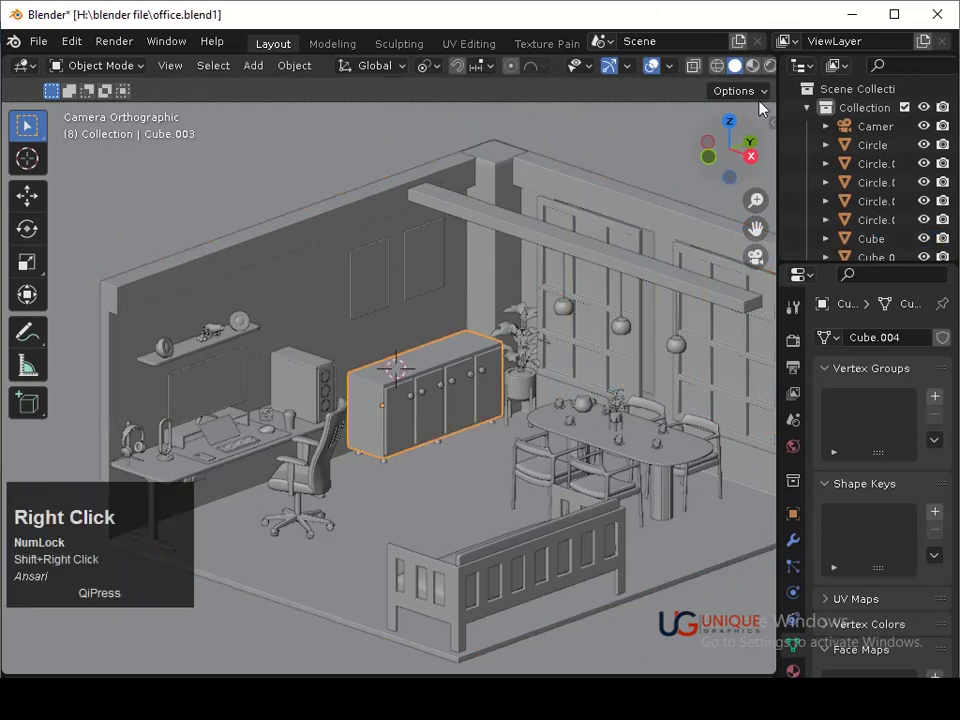
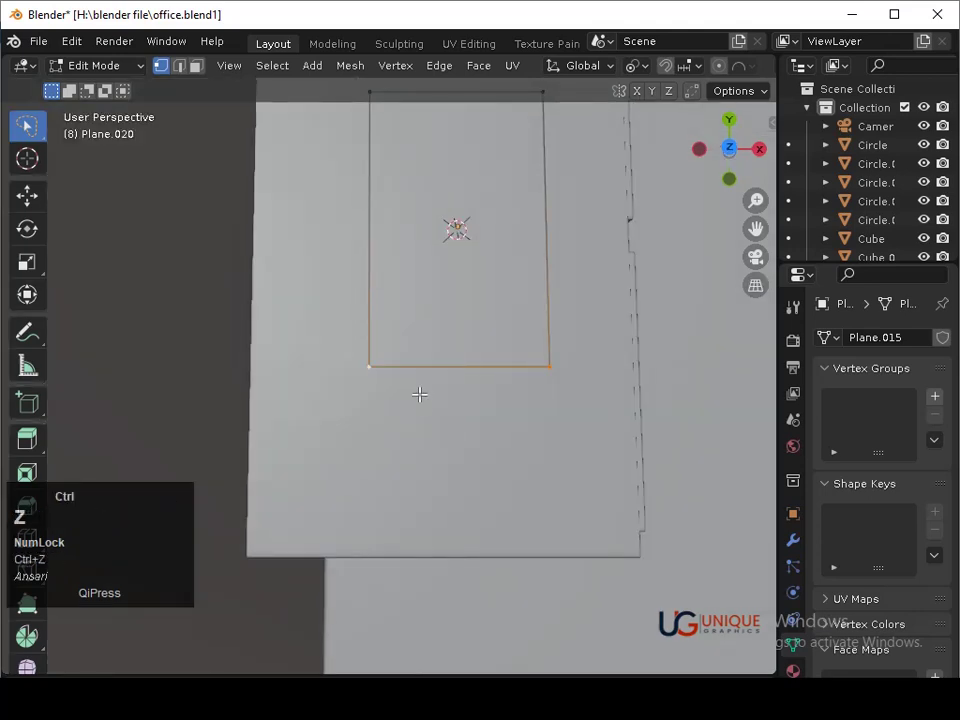
# Widen the new lower edge loop and narrow the upper one to taper the plane toward a point
pyautogui.press('alt+n')
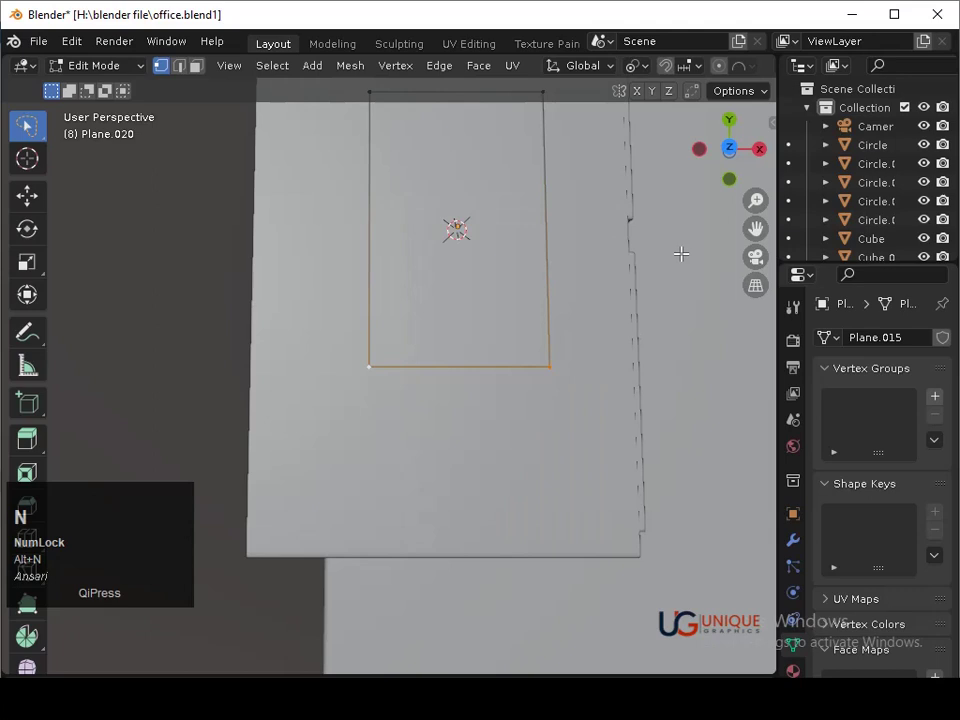
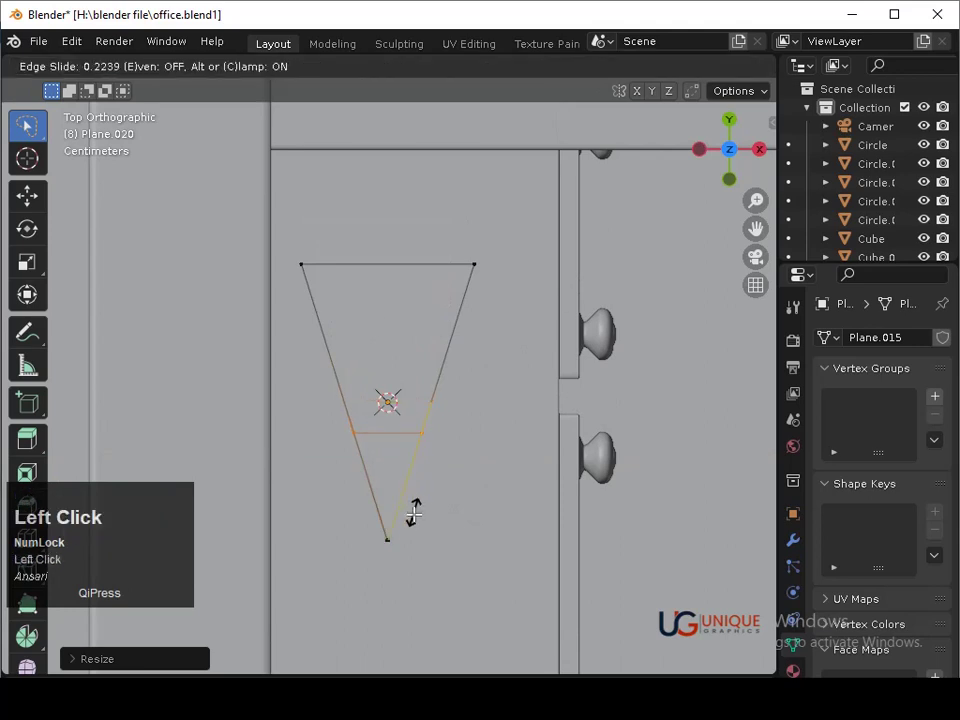
pyautogui.press('s')
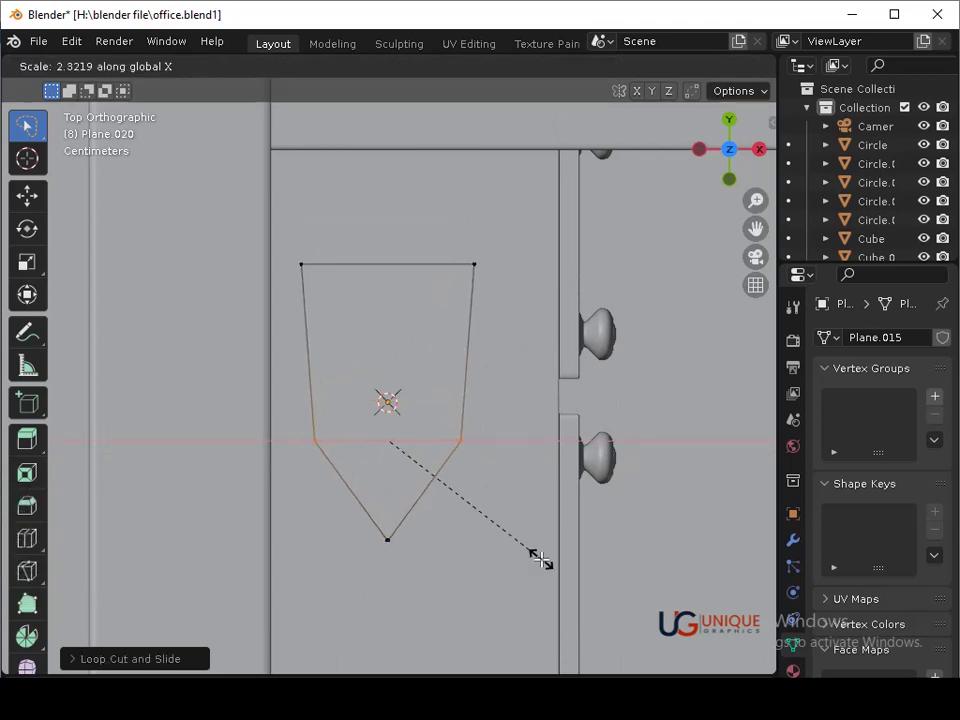
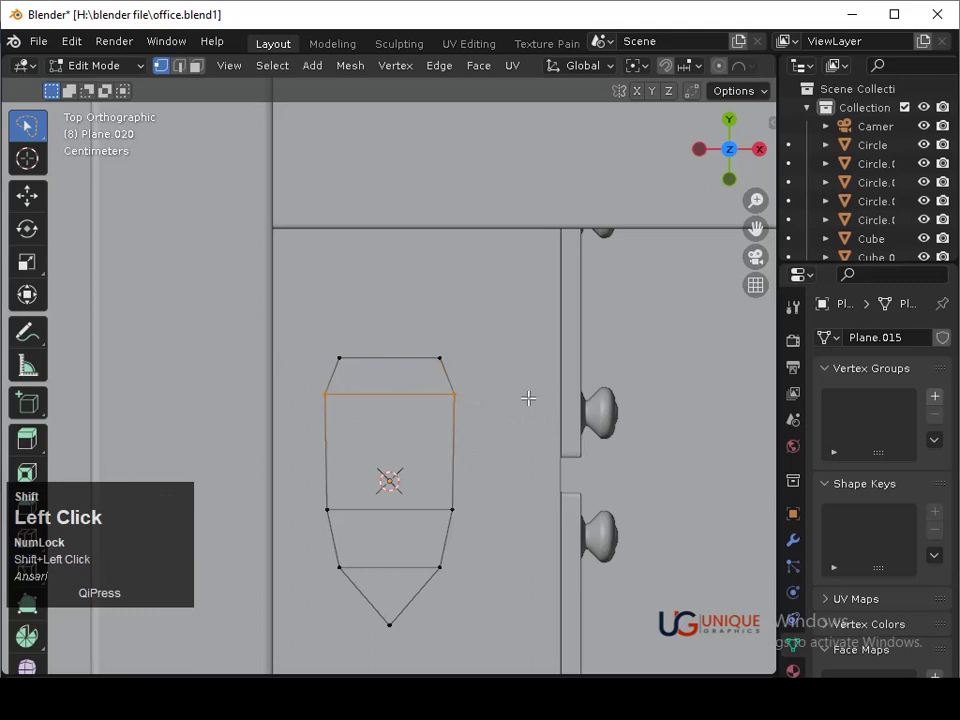
pyautogui.press('s')
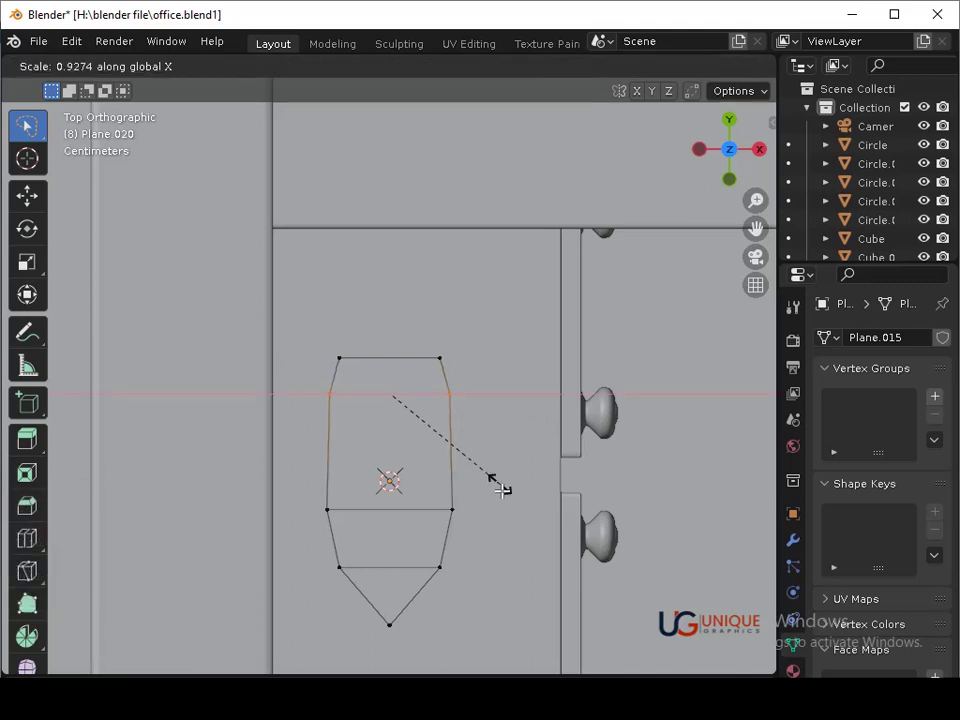
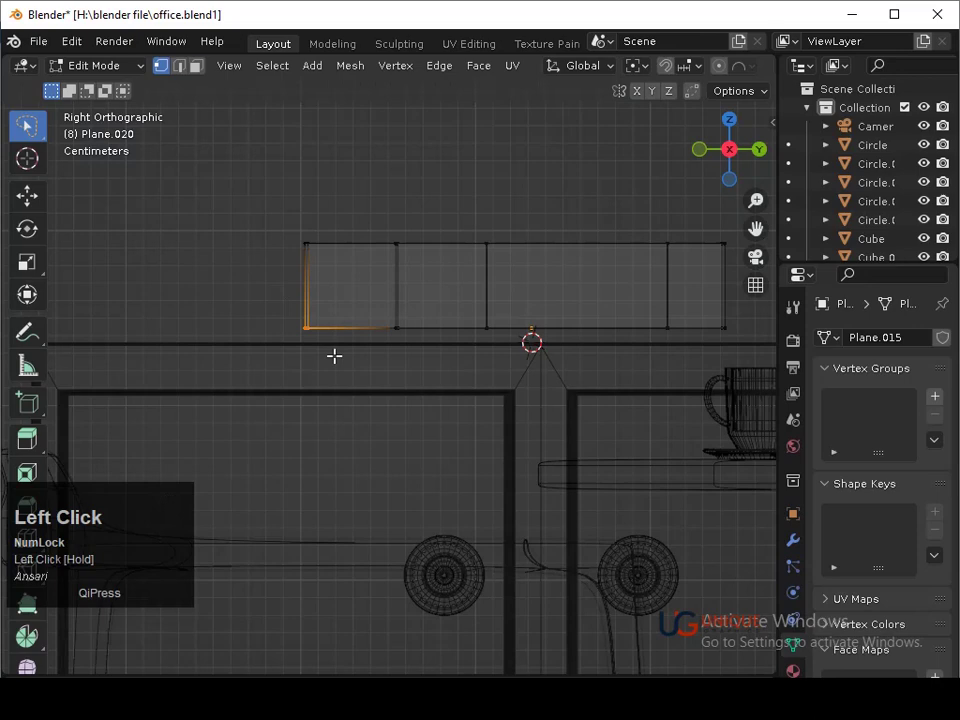
# Raise the hull corner and pull the bow vertices outward and up into a pointed, raised bow
pyautogui.press('g')
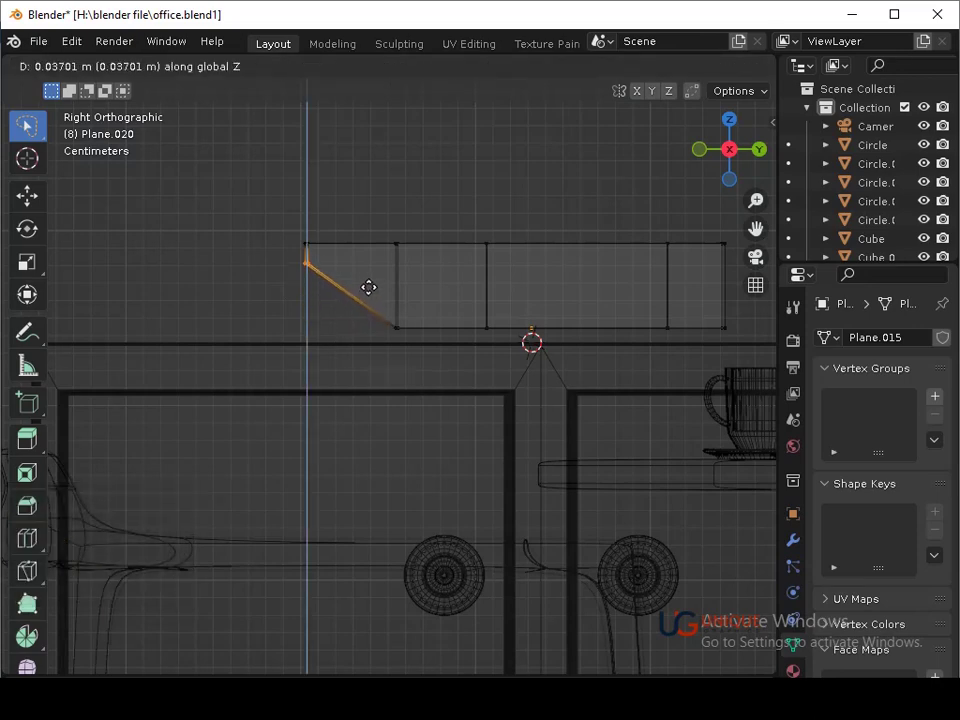
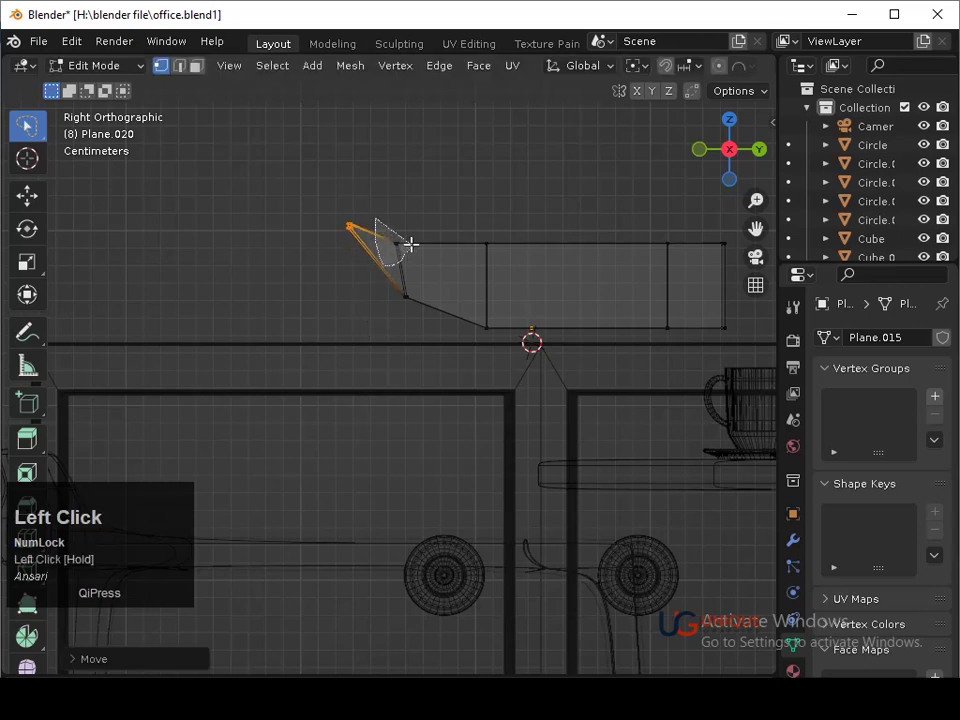
pyautogui.press('g')
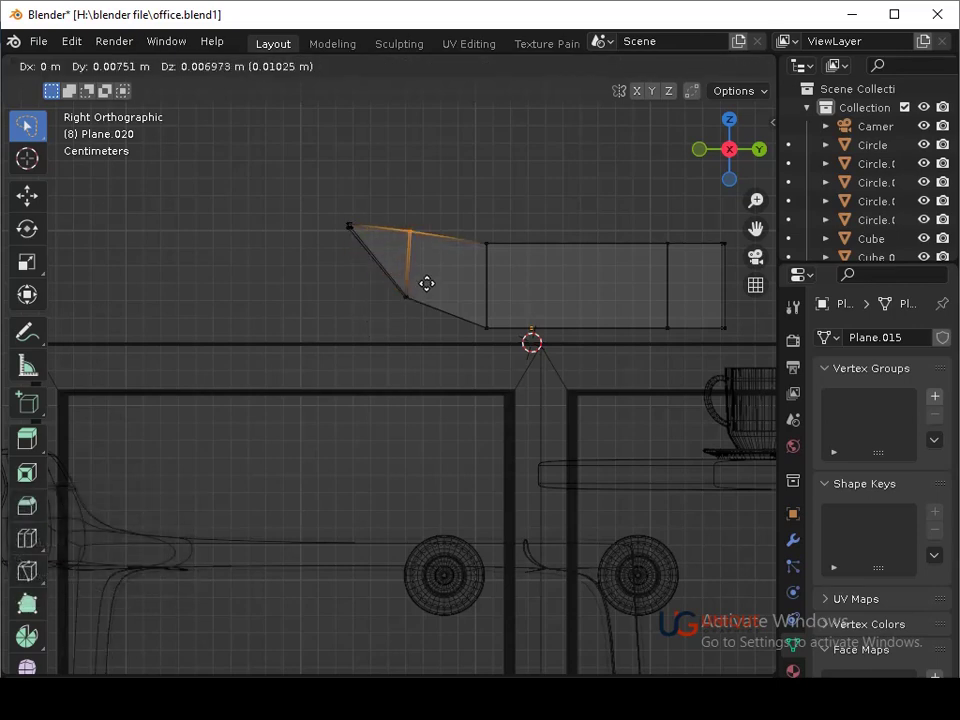
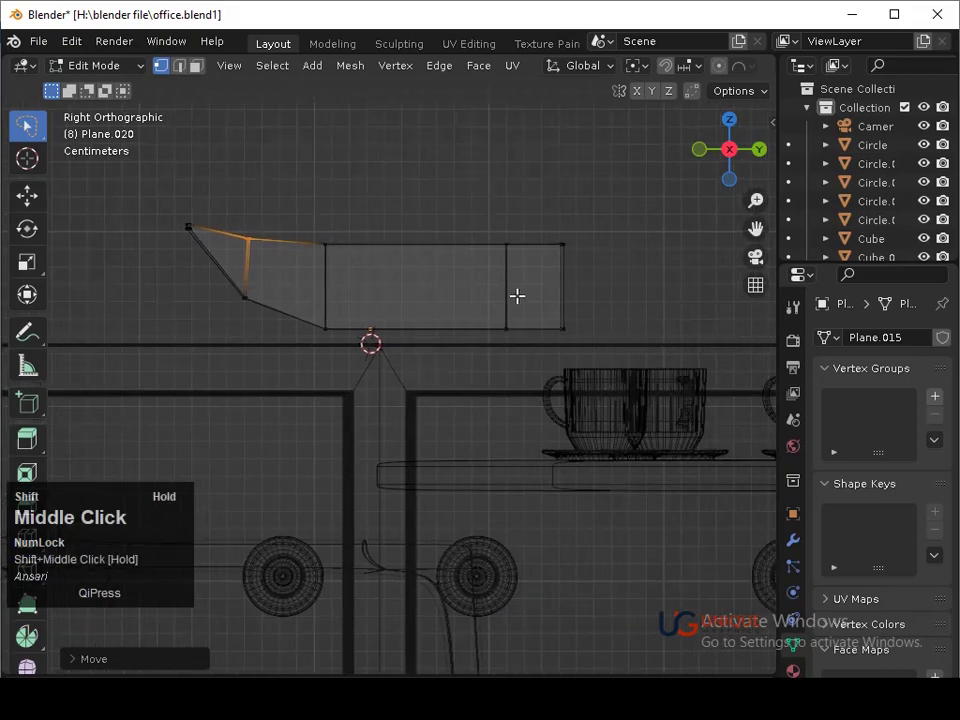
pyautogui.press('Tab')
pyautogui.moveTo(540, 305); pyautogui.dragTo(512, 392)
pyautogui.press('shift+z')
pyautogui.middleClick(443, 390)
pyautogui.middleClick(528, 363)
# Apply level-3 subdivision smoothing and view the whole hollow hull in Object Mode
pyautogui.press('ctrl+3')
pyautogui.moveTo(519, 402); pyautogui.dragTo(619, 344)
pyautogui.press('ctrl+z')
pyautogui.middleClick(597, 355)
pyautogui.press('Tab')
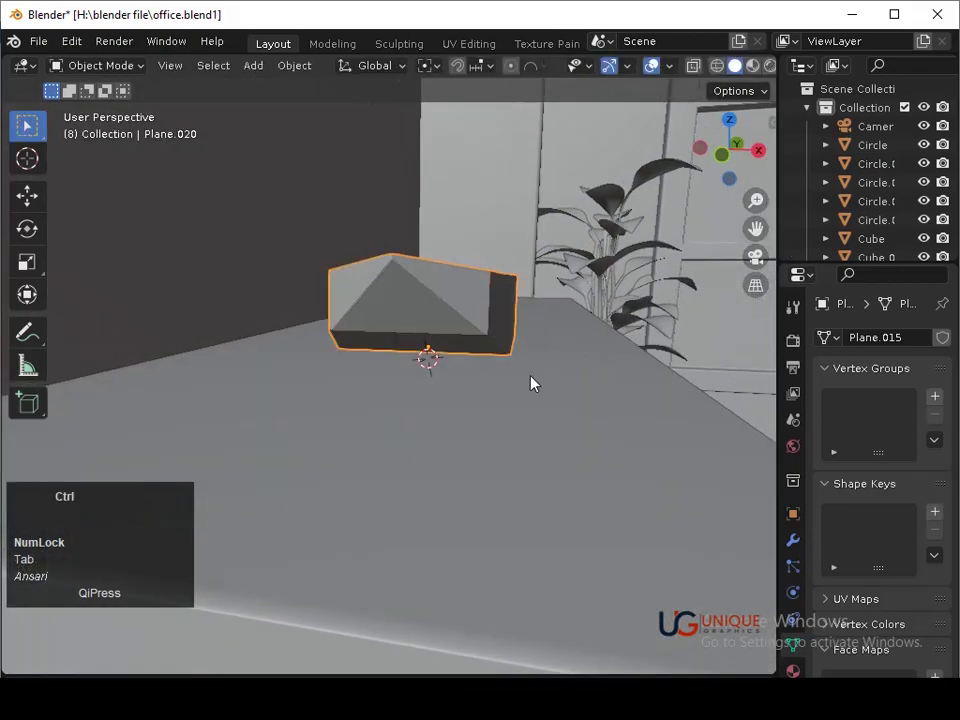
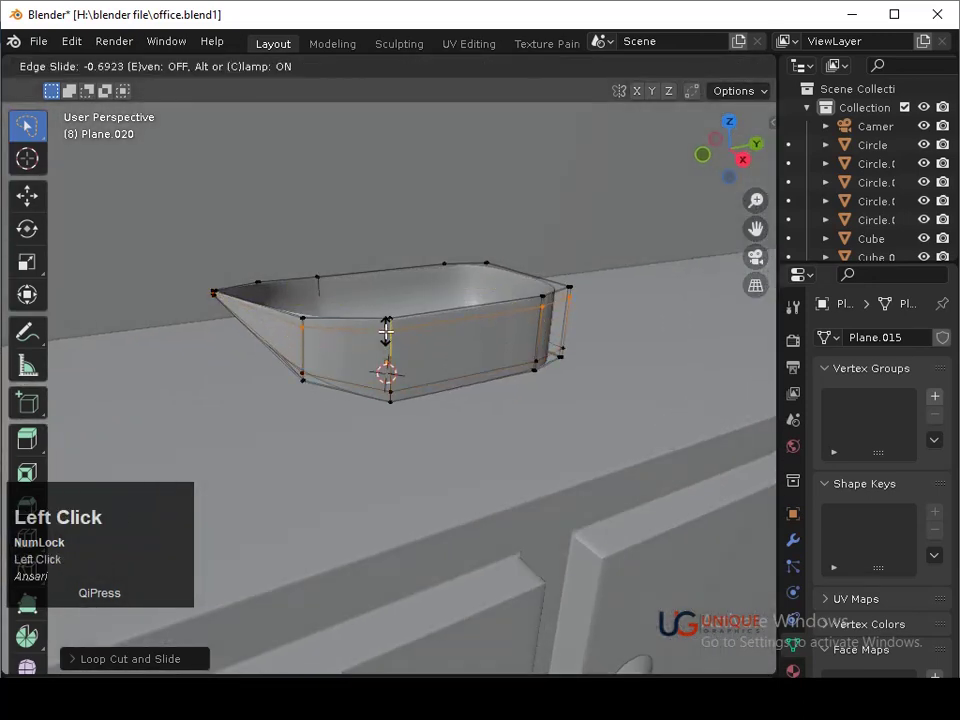
# Add edge loops around the hull so the walls round off smoothly, then orbit to view the boat
pyautogui.press('Tab')
pyautogui.middleClick(507, 387)
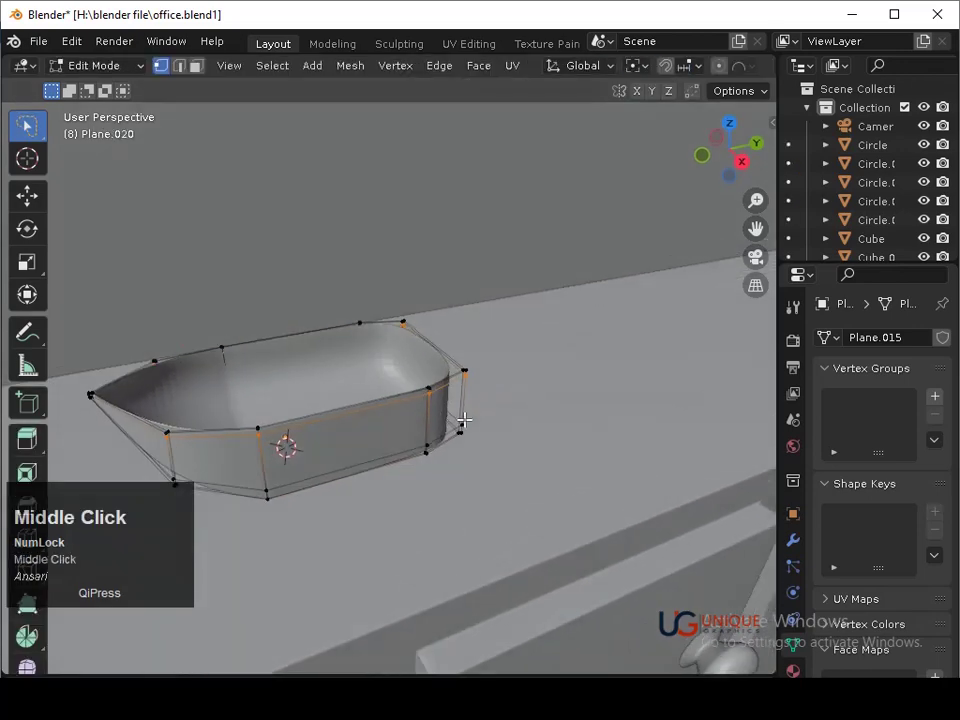
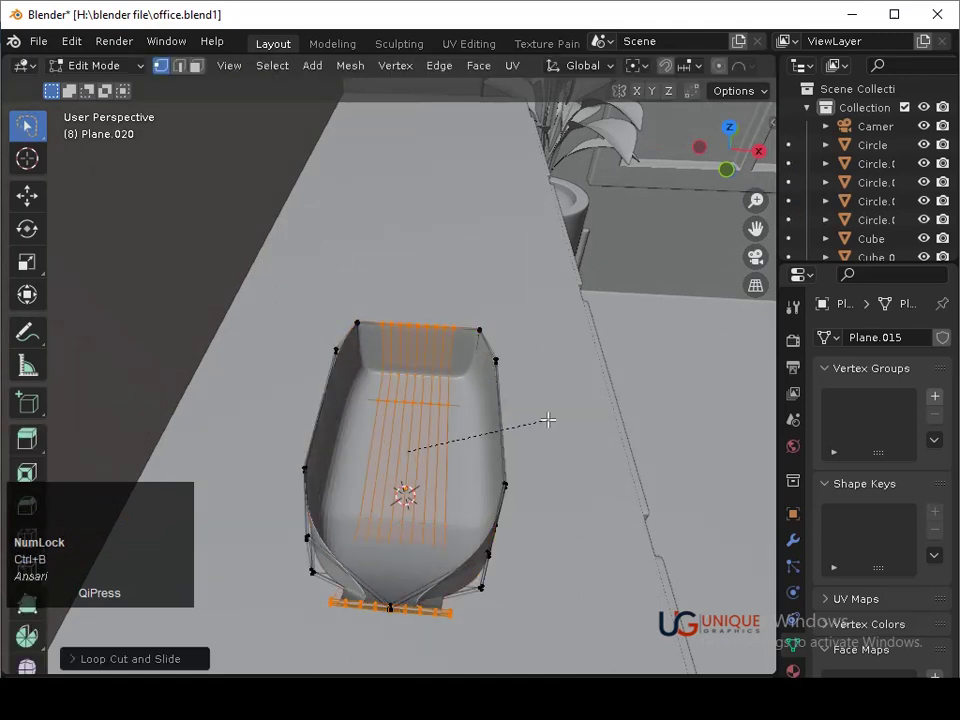
pyautogui.scroll(-3)
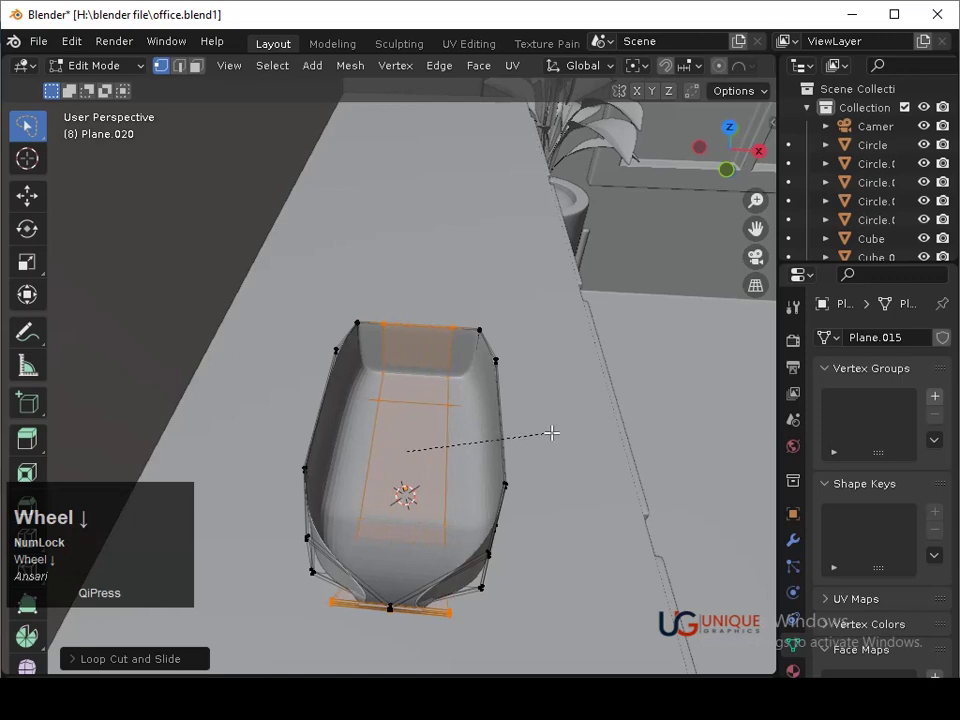
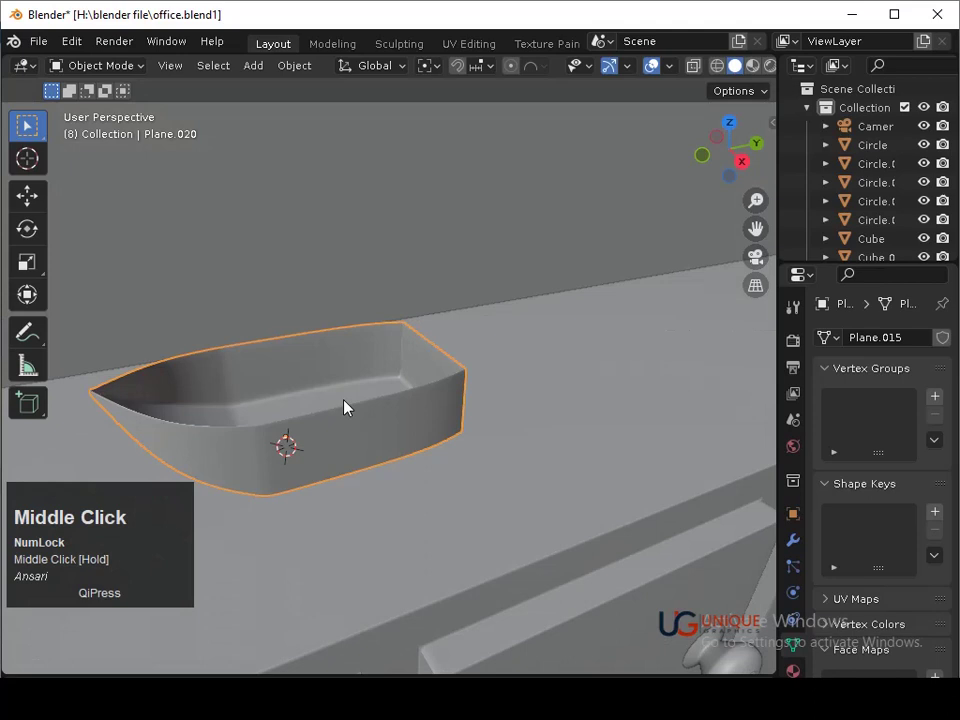
pyautogui.moveTo(350, 407); pyautogui.dragTo(740, 181)
# Add a new cylinder above the boat and scale it down to a slender size
pyautogui.middleClick(604, 280)
pyautogui.press('shift+a')
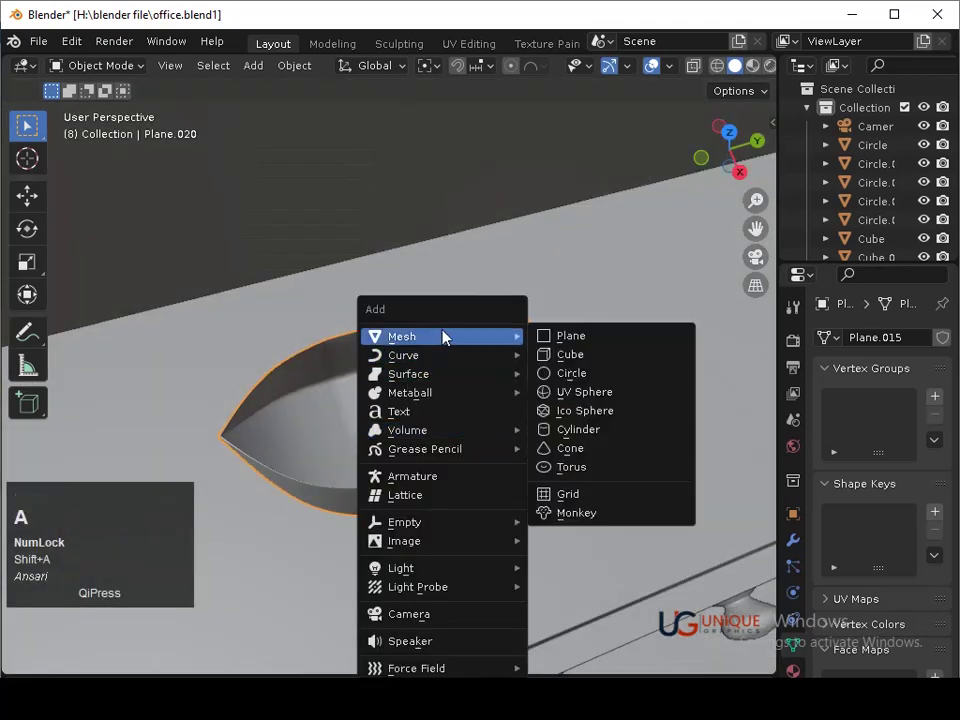
pyautogui.click(554, 435)
pyautogui.middleClick(553, 435)
pyautogui.press('ctrl+z')
pyautogui.press('shift+a')
pyautogui.click(498, 439)
pyautogui.click(492, 407)
pyautogui.middleClick(492, 407)
pyautogui.press('s')
pyautogui.click(390, 400)
# Stretch the cylinder along Z into a tall mast standing above the hull
pyautogui.middleClick(420, 434)
pyautogui.click(750, 173)
pyautogui.middleClick(645, 247)
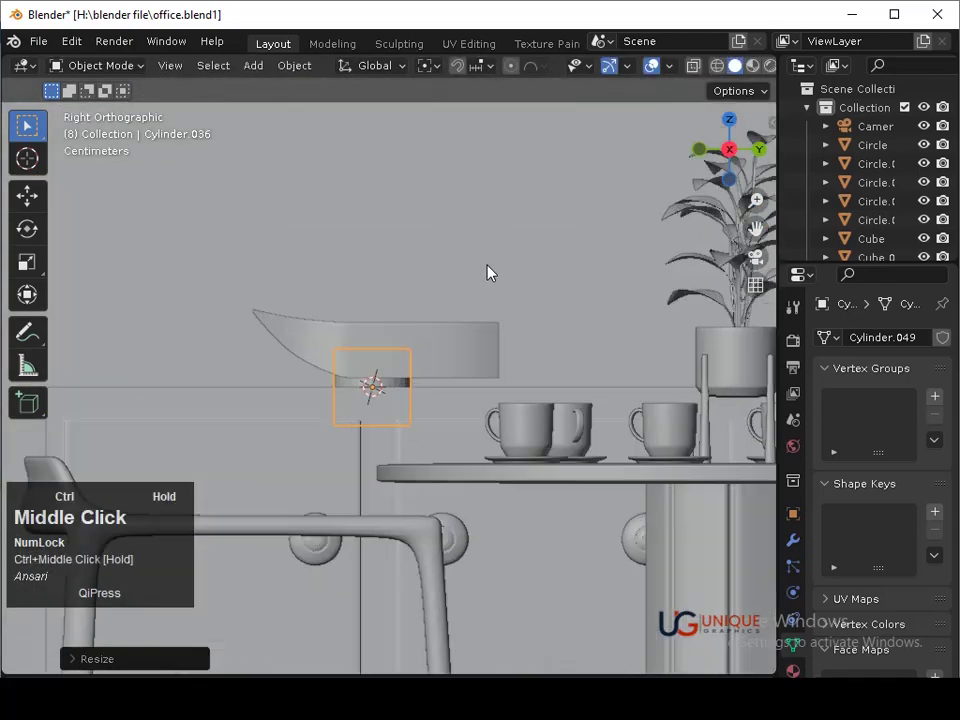
pyautogui.middleClick(490, 288)
pyautogui.press('s')
pyautogui.click(352, 444)
pyautogui.press('z')
pyautogui.doubleClick(384, 483)
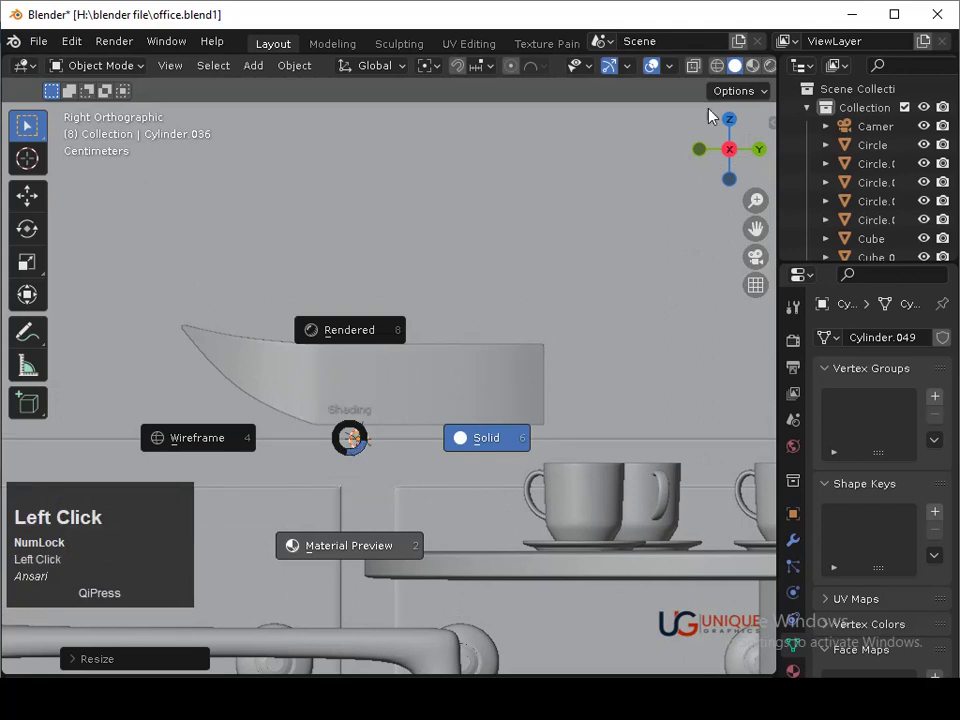
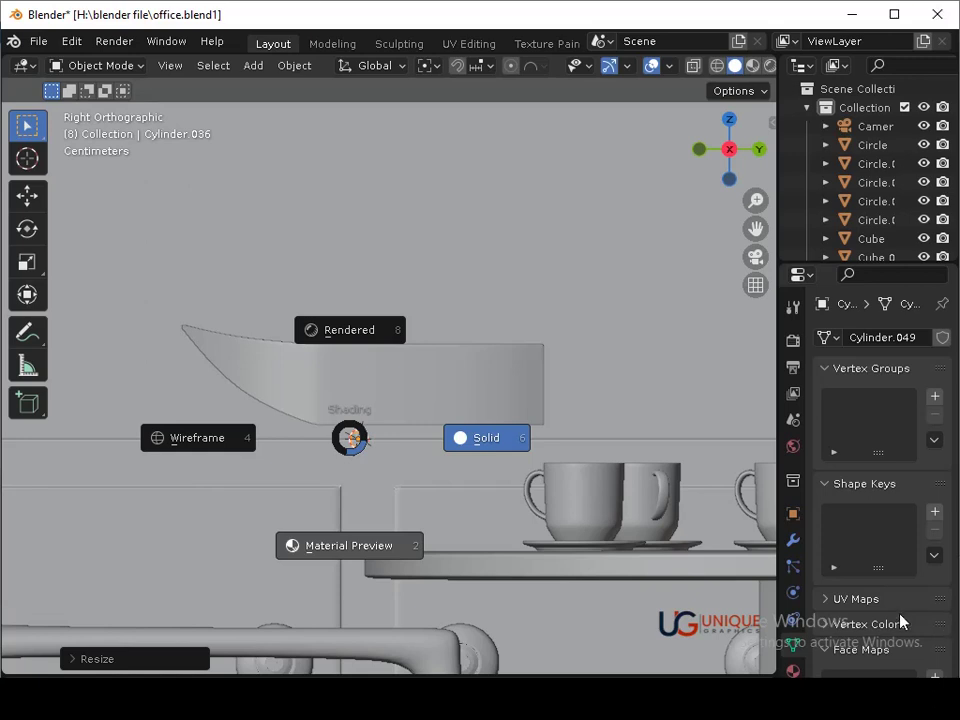
pyautogui.click(316, 244)
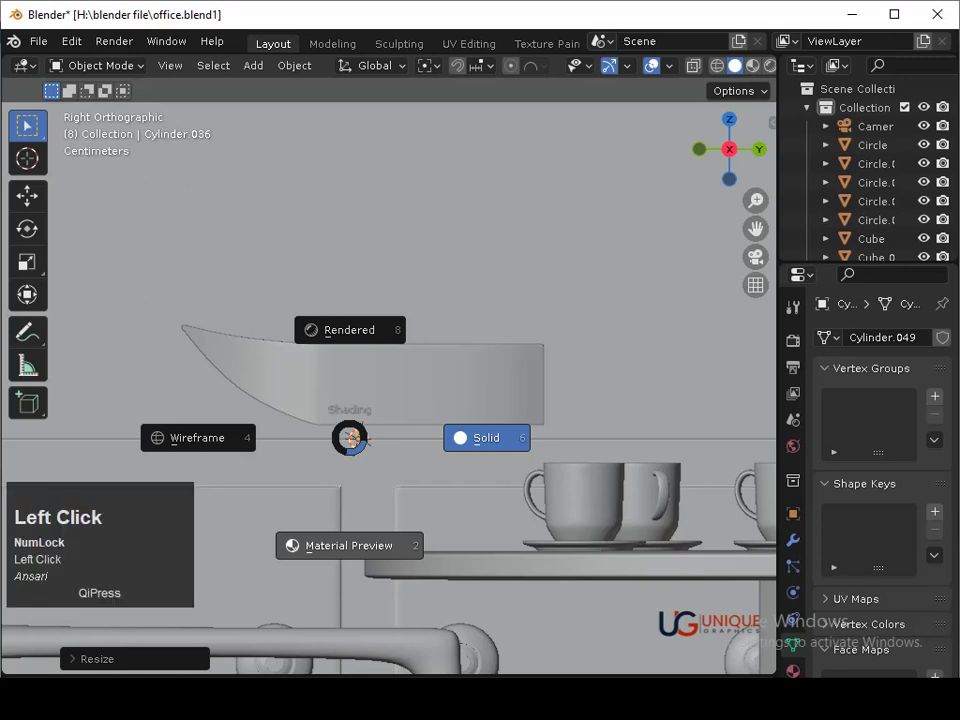
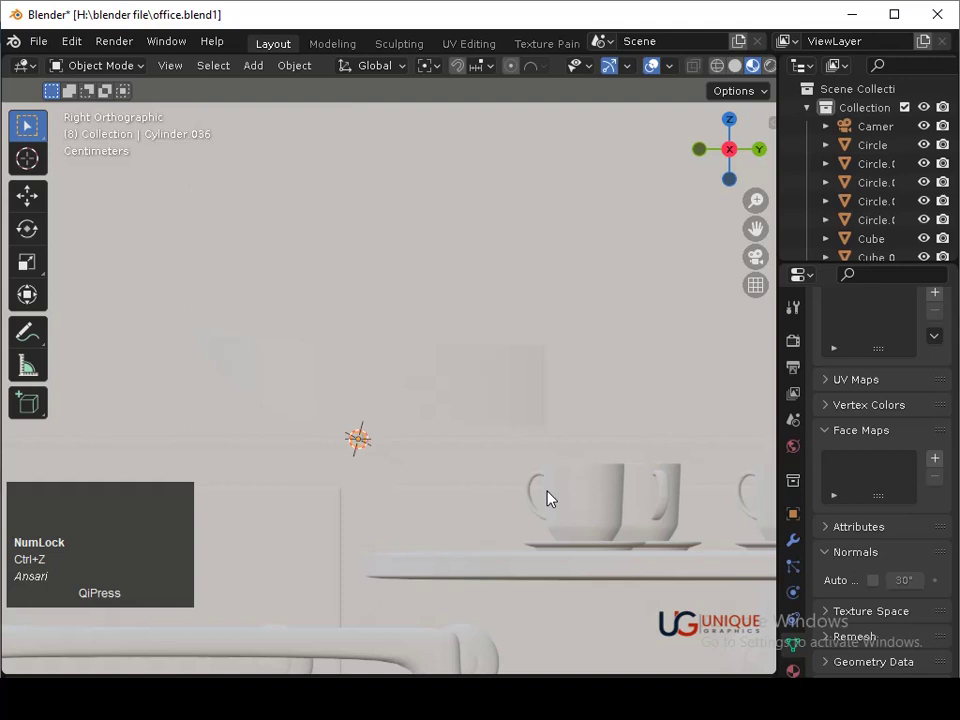
pyautogui.click(735, 73)
pyautogui.middleClick(536, 254)
pyautogui.write('sz')
pyautogui.click(564, 654)
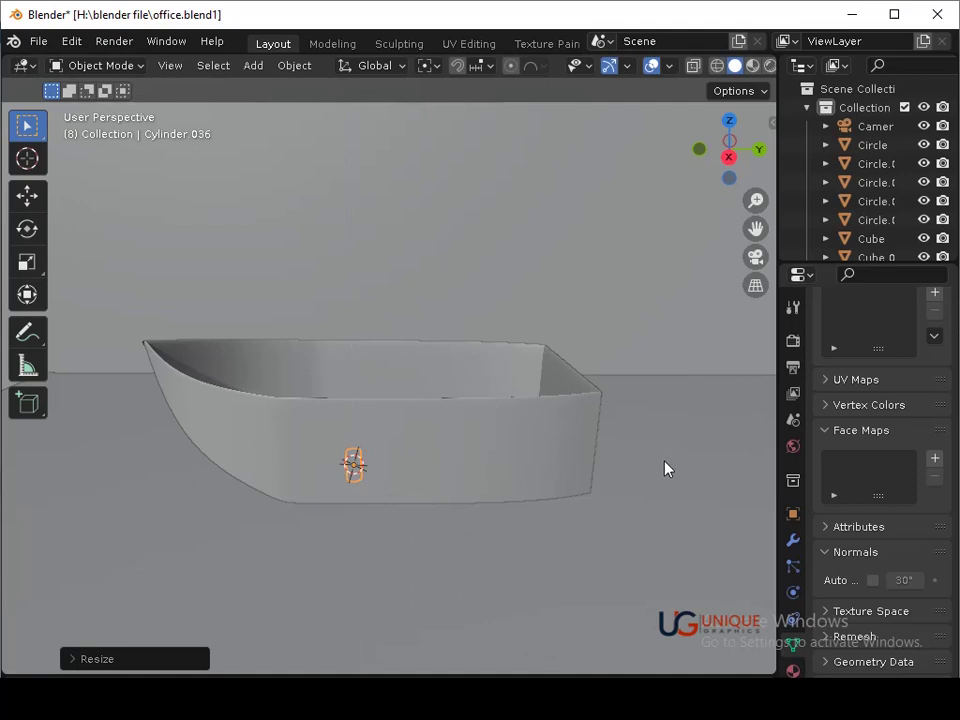
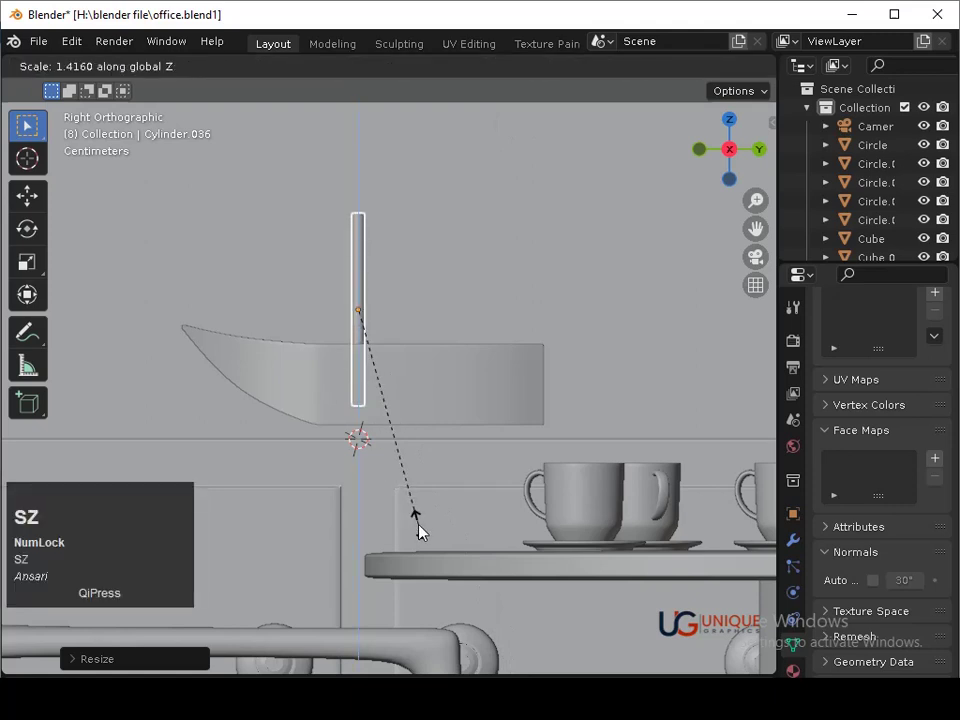
pyautogui.click(426, 530)
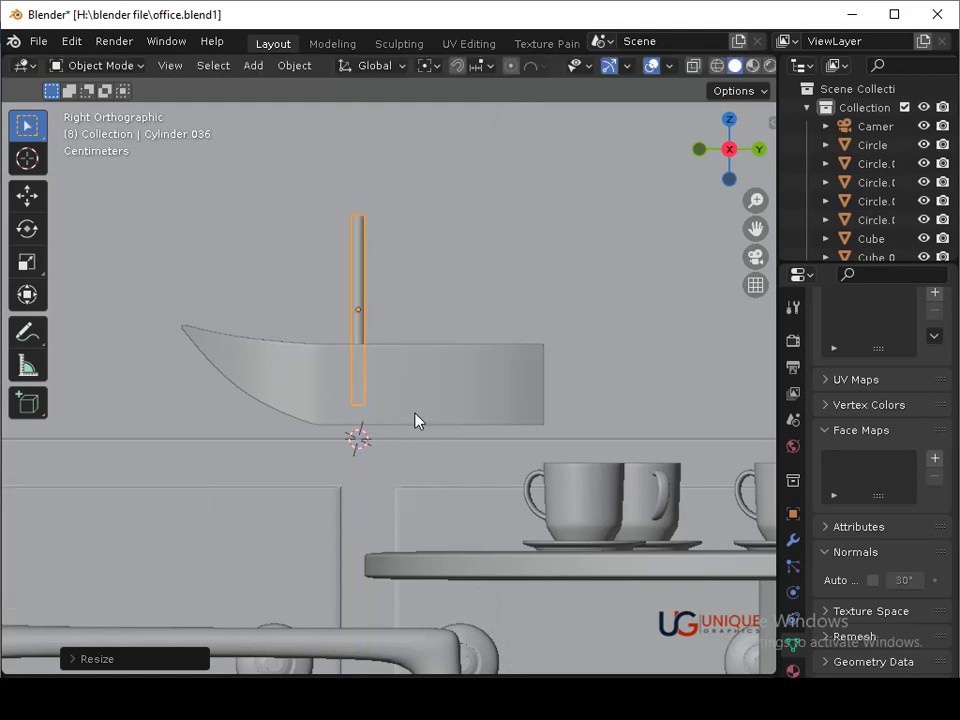
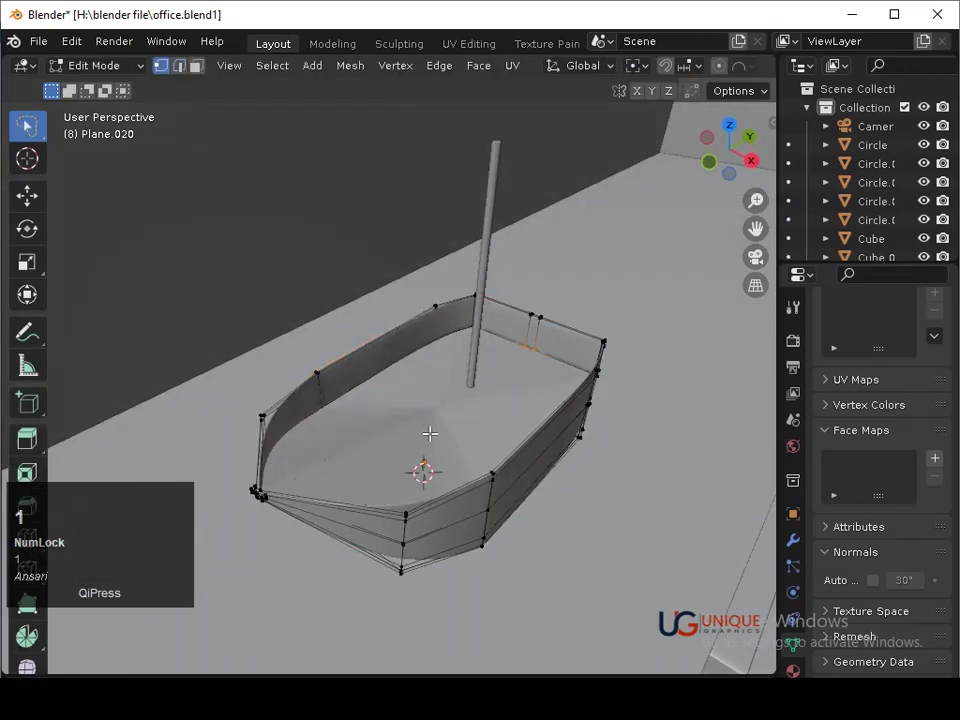
# Leave hull editing with the mast seated on the boat floor, save, and orbit around the boat
pyautogui.press('ctrl+z')
pyautogui.press('Tab')
pyautogui.moveTo(450, 499); pyautogui.dragTo(399, 474)
pyautogui.press('ctrl+s')
pyautogui.middleClick(459, 463)
pyautogui.moveTo(440, 435); pyautogui.dragTo(747, 162)
pyautogui.click(747, 162)
pyautogui.middleClick(656, 244)
# Add a raised plane by the mast and lower its top corner into a triangular sail
pyautogui.press('shift+a')
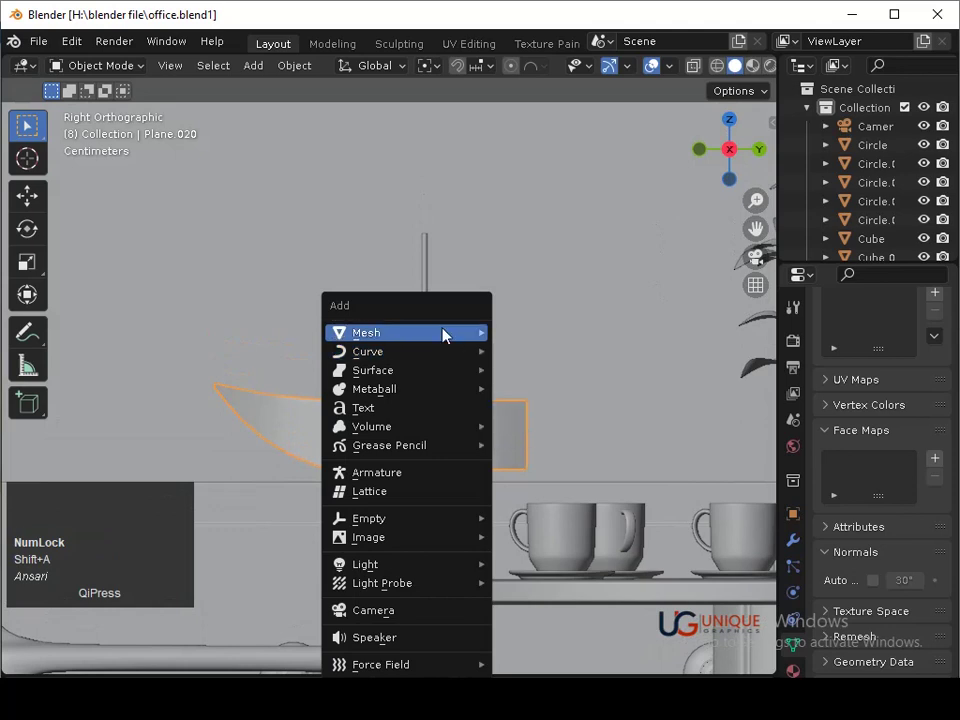
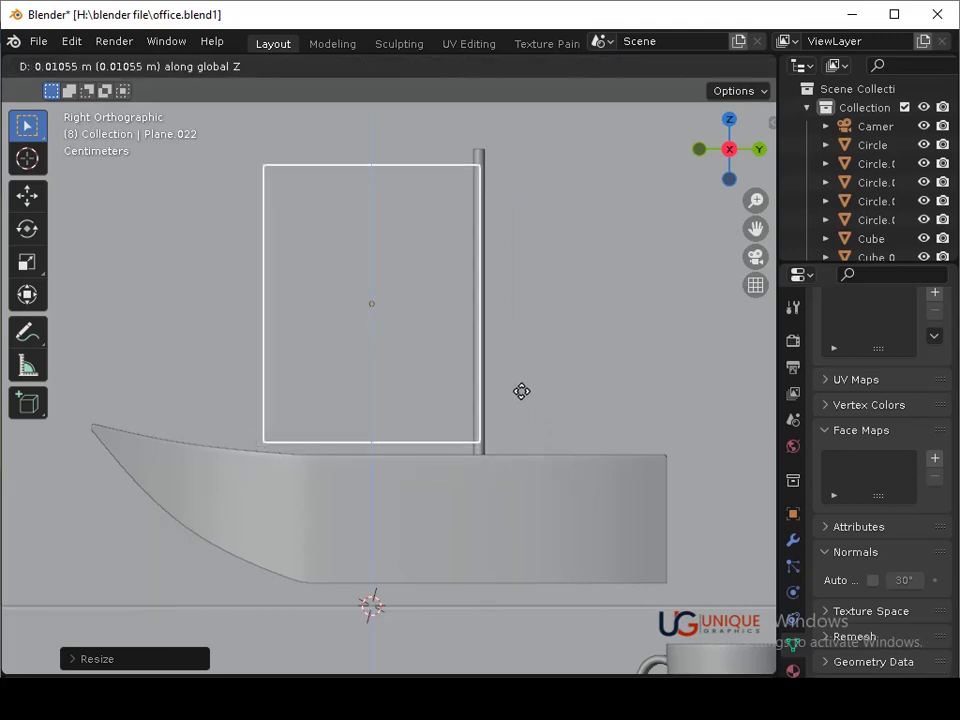
pyautogui.click(530, 400)
pyautogui.press('Tab')
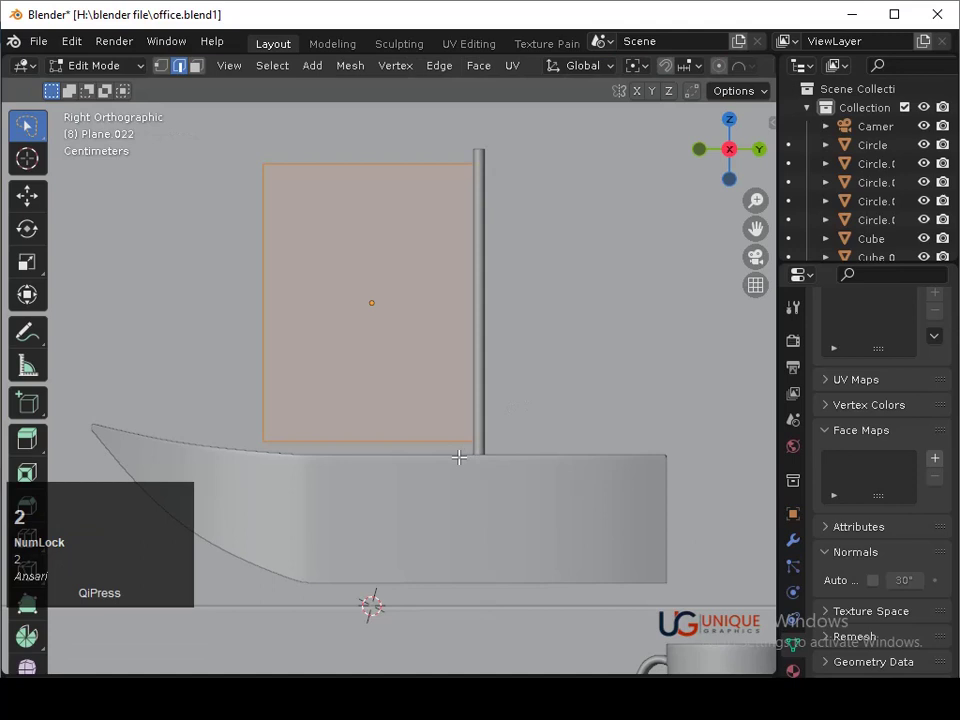
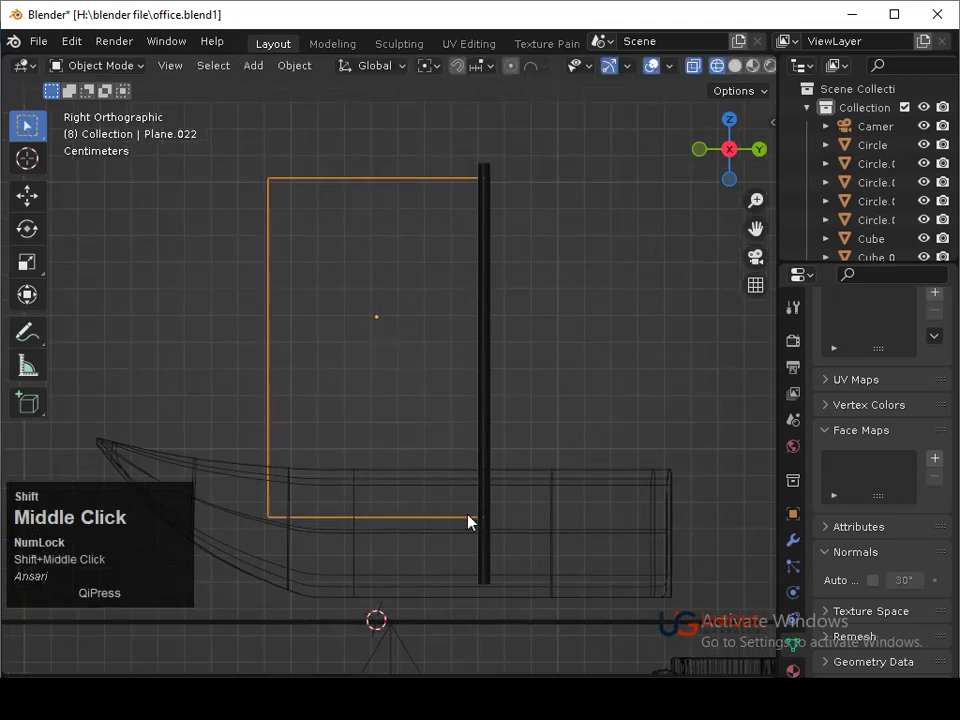
pyautogui.press('Tab')
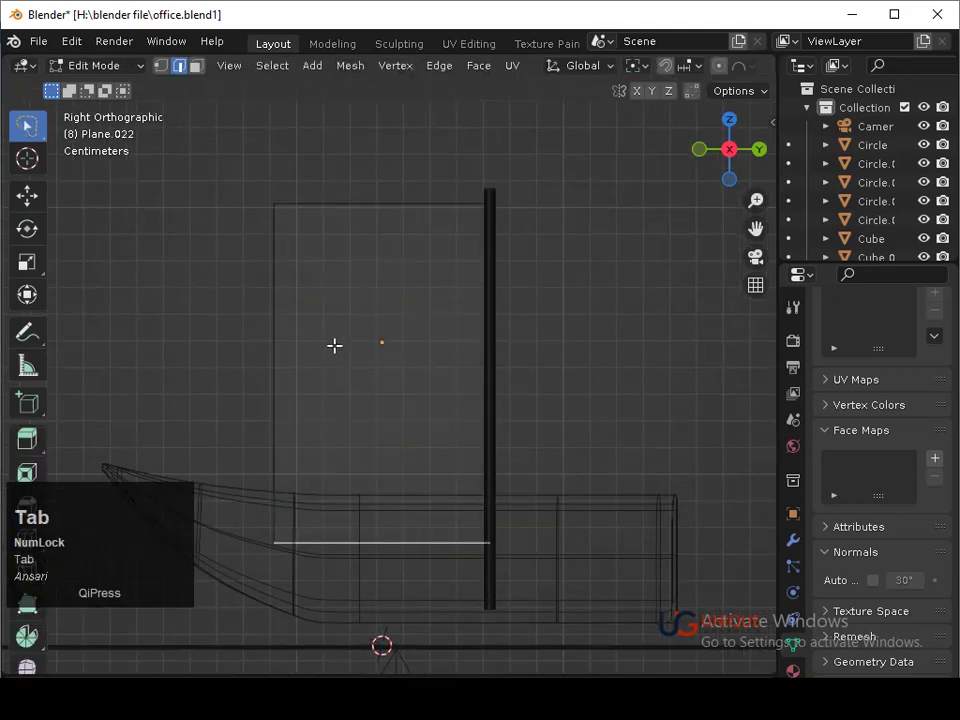
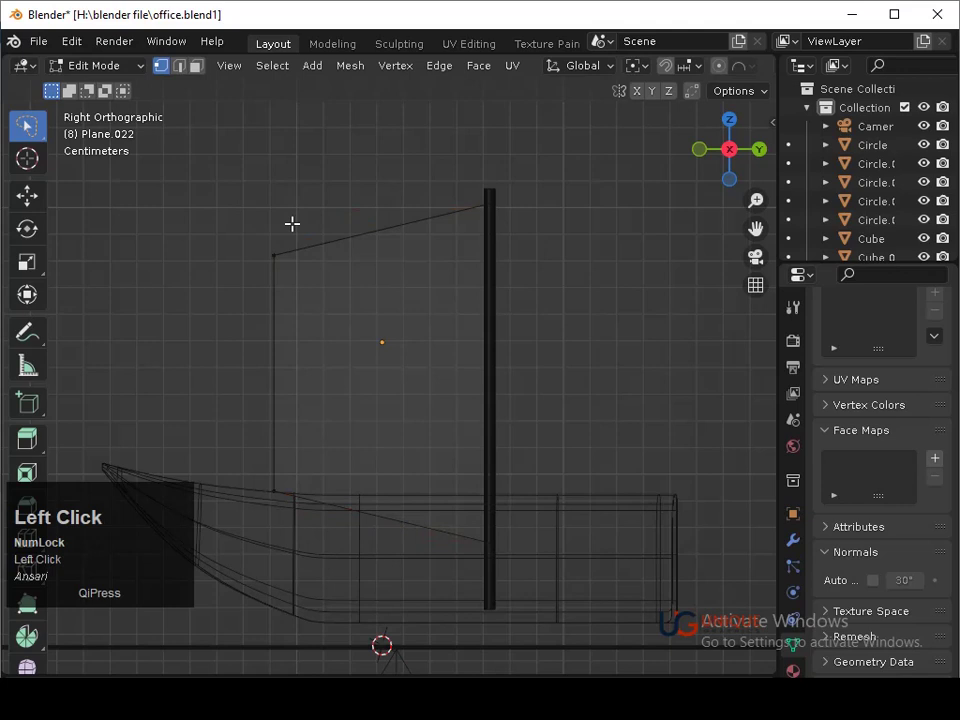
pyautogui.press('g')
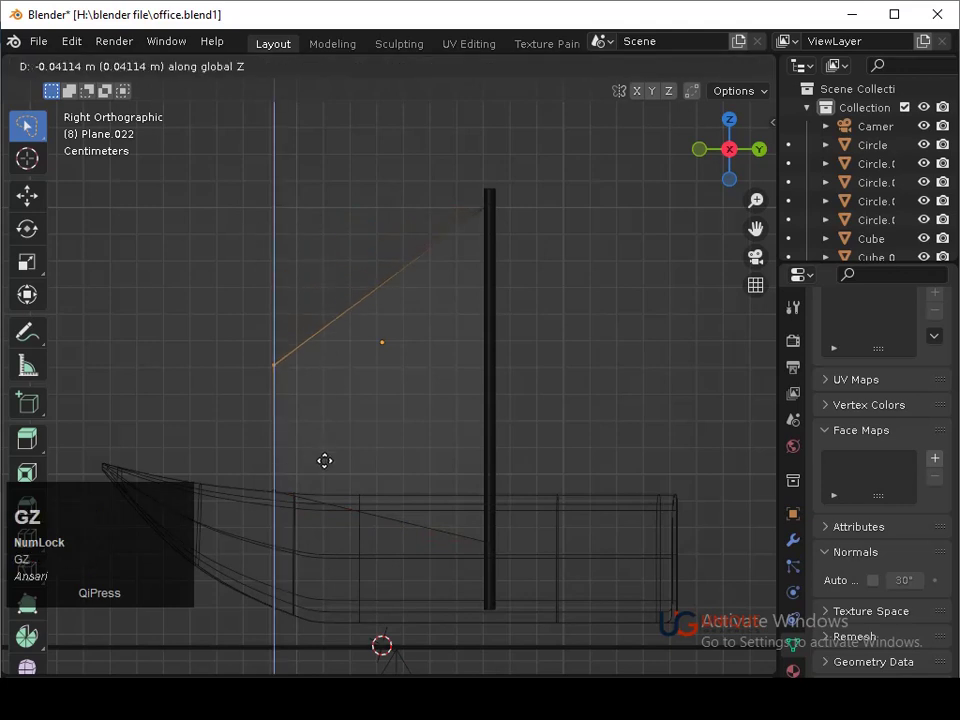
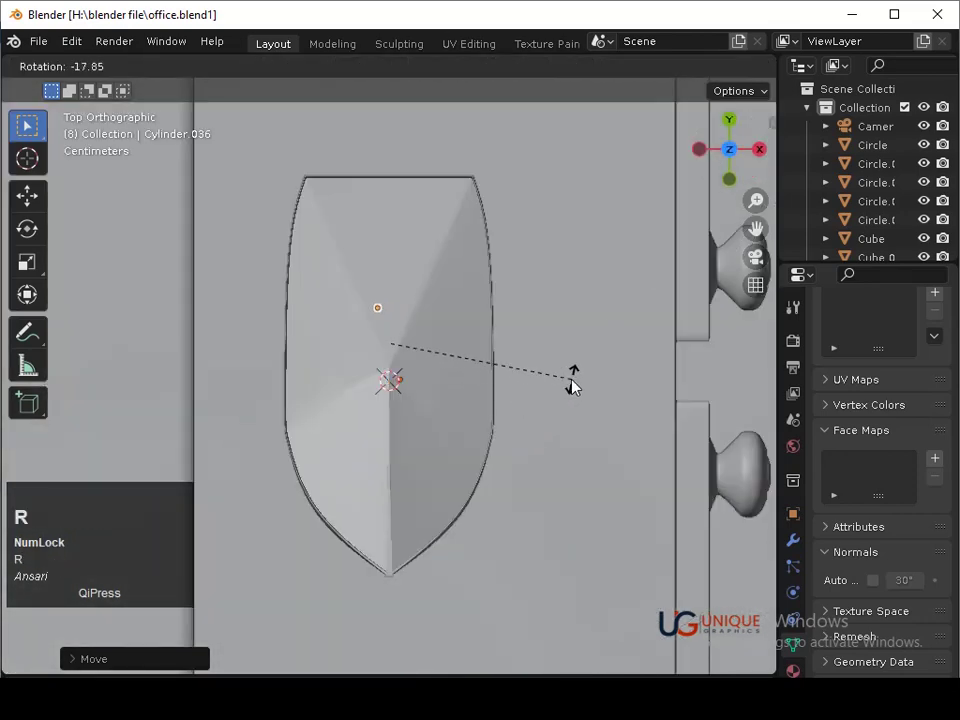
# Rotate the sail upright and shift it against the mast
pyautogui.click(582, 365)
pyautogui.moveTo(519, 443); pyautogui.dragTo(470, 454)
pyautogui.moveTo(470, 454); pyautogui.dragTo(445, 473)
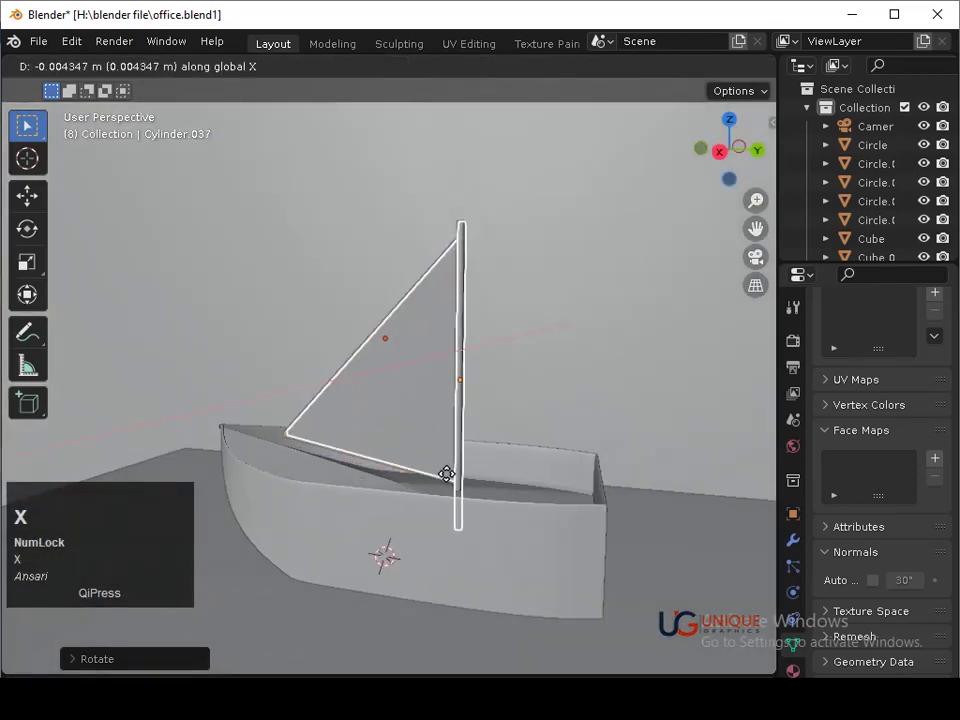
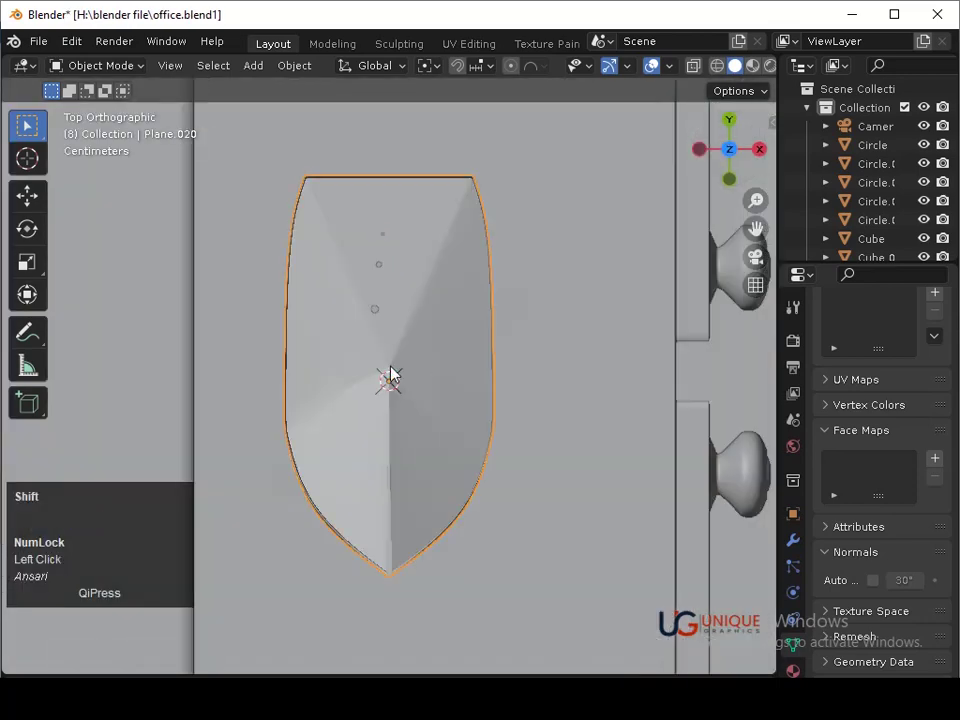
# Select the masts in top view, move them inside the hull and tilt them with their sails
pyautogui.press('shift+z')
pyautogui.click(399, 362)
pyautogui.click(410, 348)
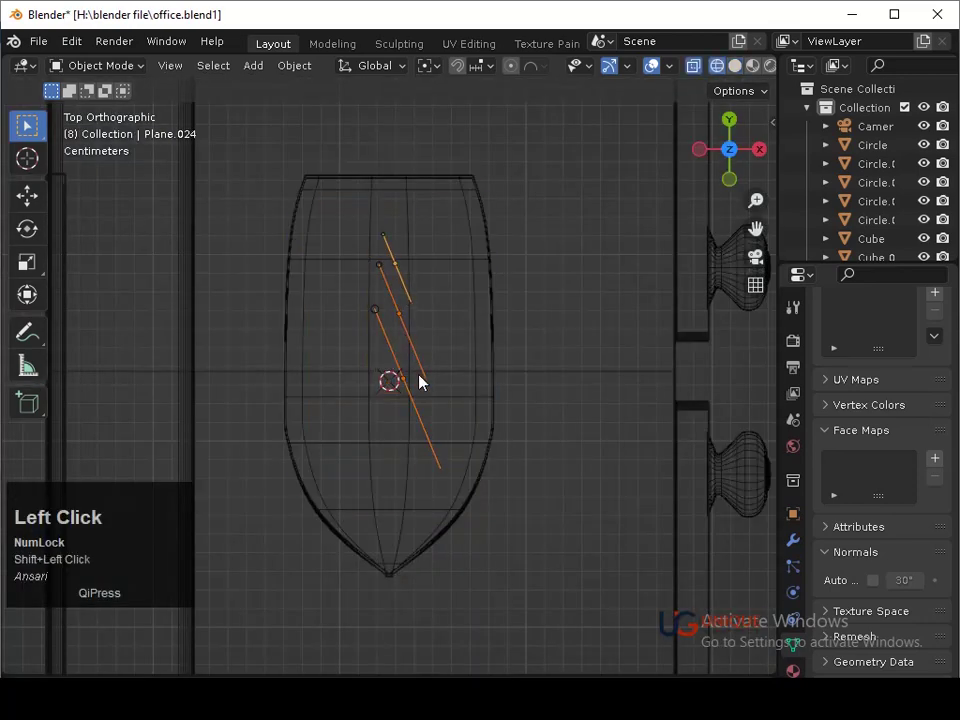
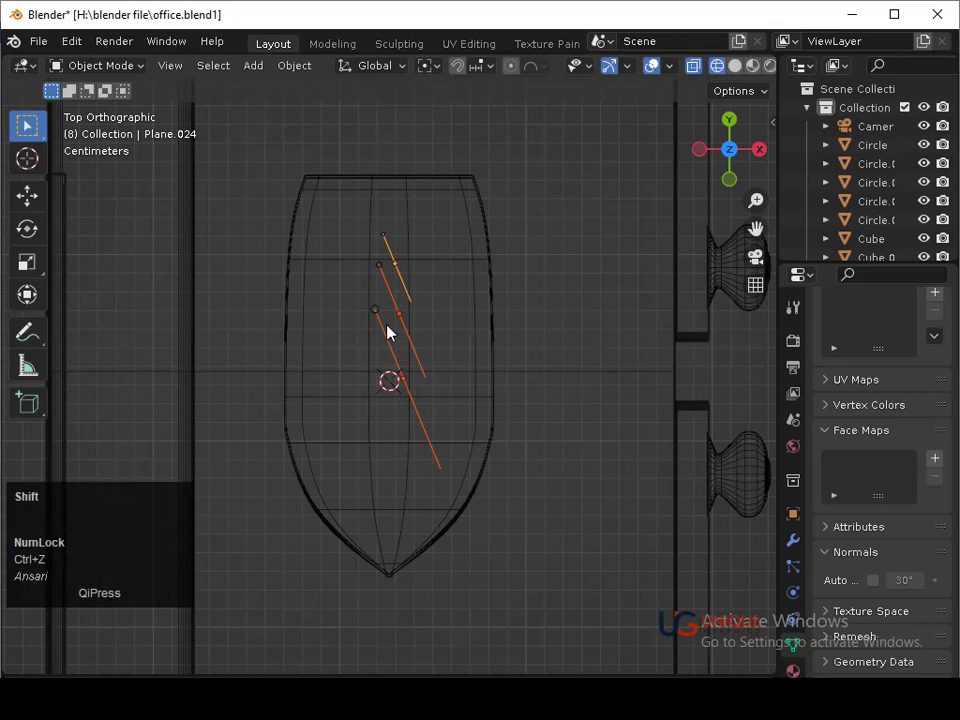
pyautogui.click(386, 318)
pyautogui.press('g')
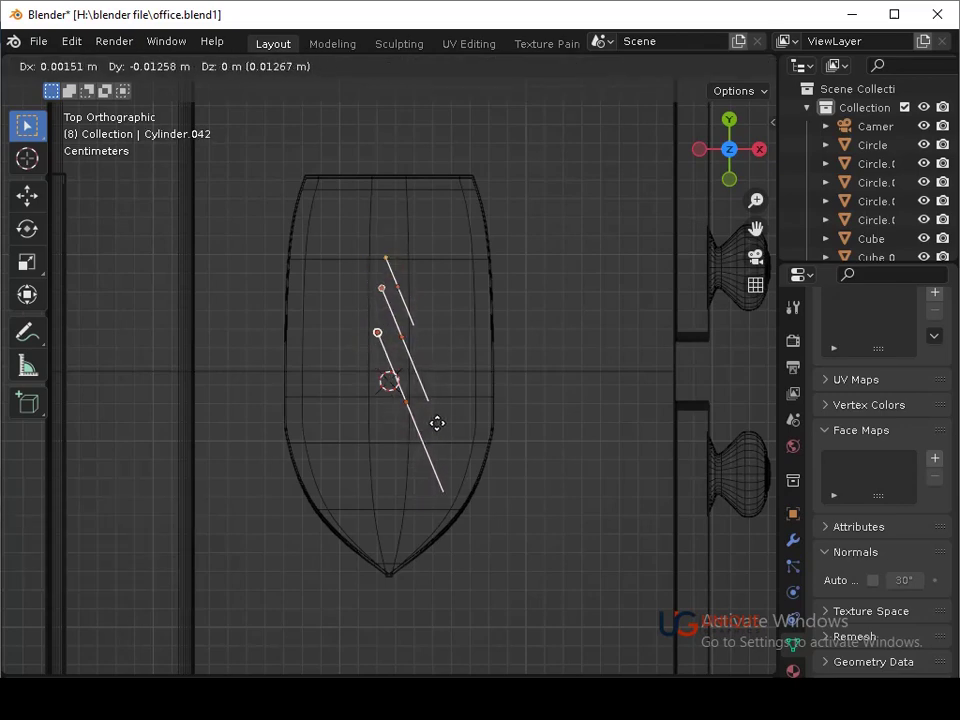
pyautogui.click(444, 427)
pyautogui.press('r')
pyautogui.click(451, 407)
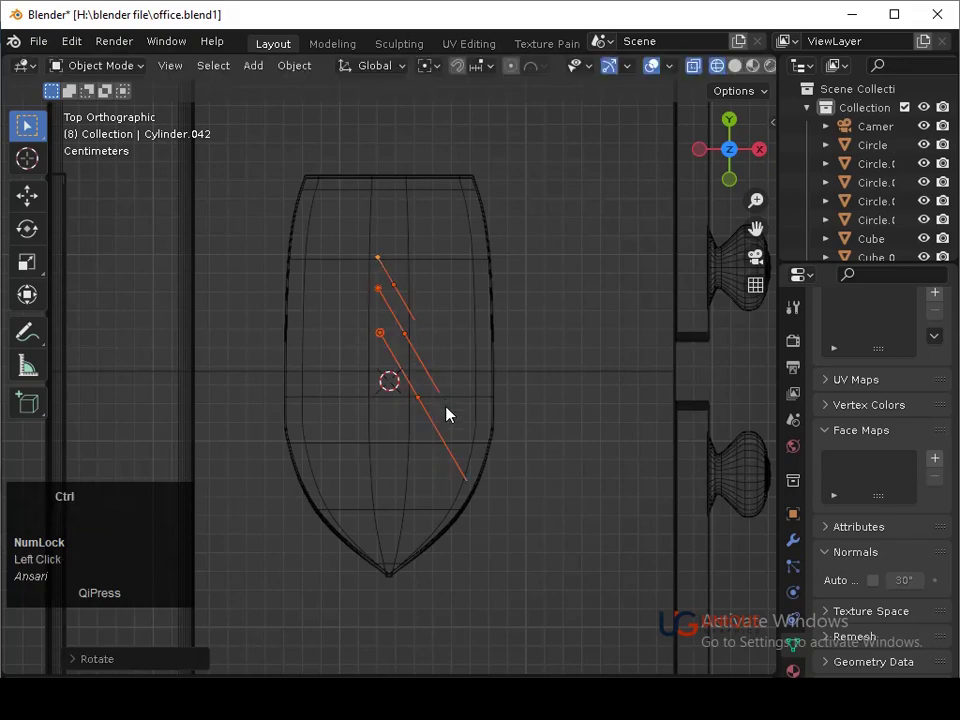
# Check the boat through the camera in solid shading and select the three sails
pyautogui.press('ctrl+s')
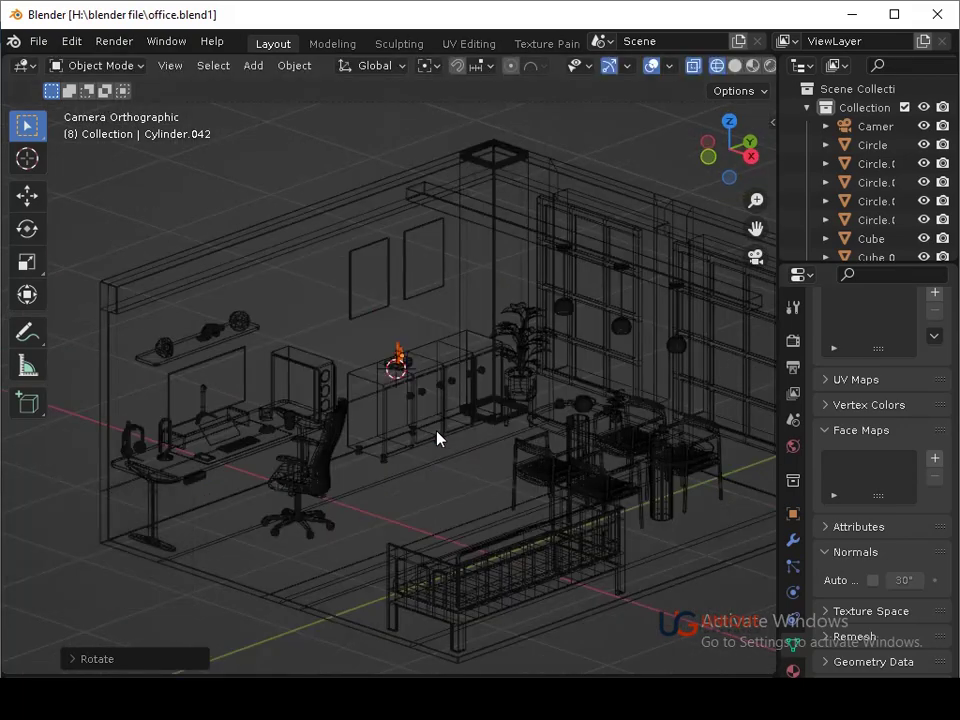
pyautogui.press('shift+z')
pyautogui.click(439, 439)
pyautogui.moveTo(440, 440); pyautogui.dragTo(461, 427)
pyautogui.middleClick(461, 427)
pyautogui.press('ctrl+s')
pyautogui.click(431, 275)
pyautogui.click(445, 279)
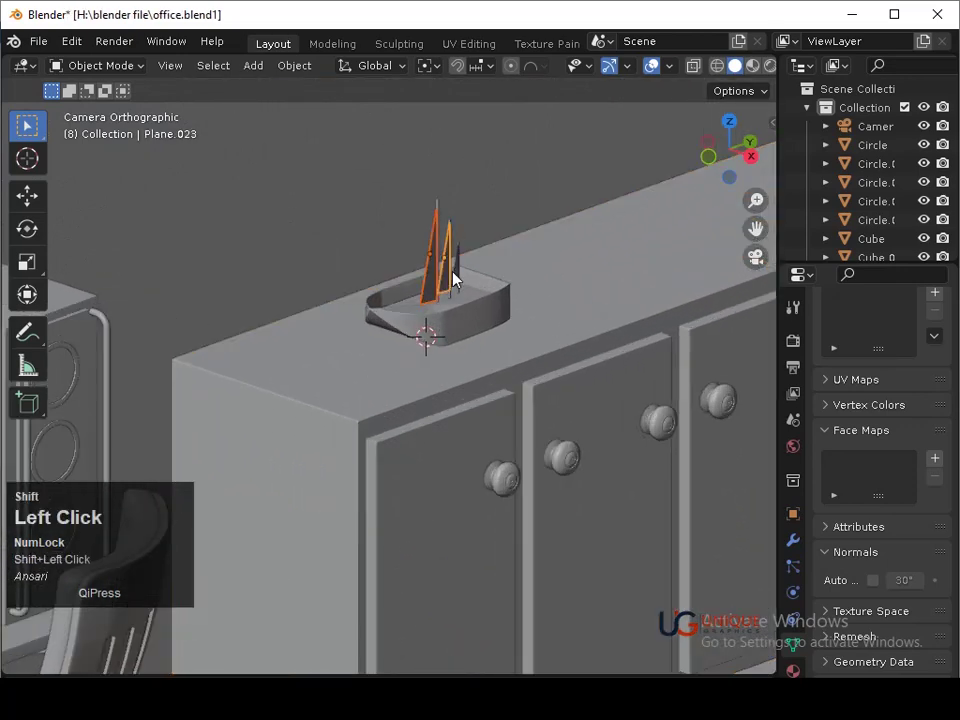
pyautogui.middleClick(473, 326)
pyautogui.write('3')
pyautogui.press('ctrl+z')
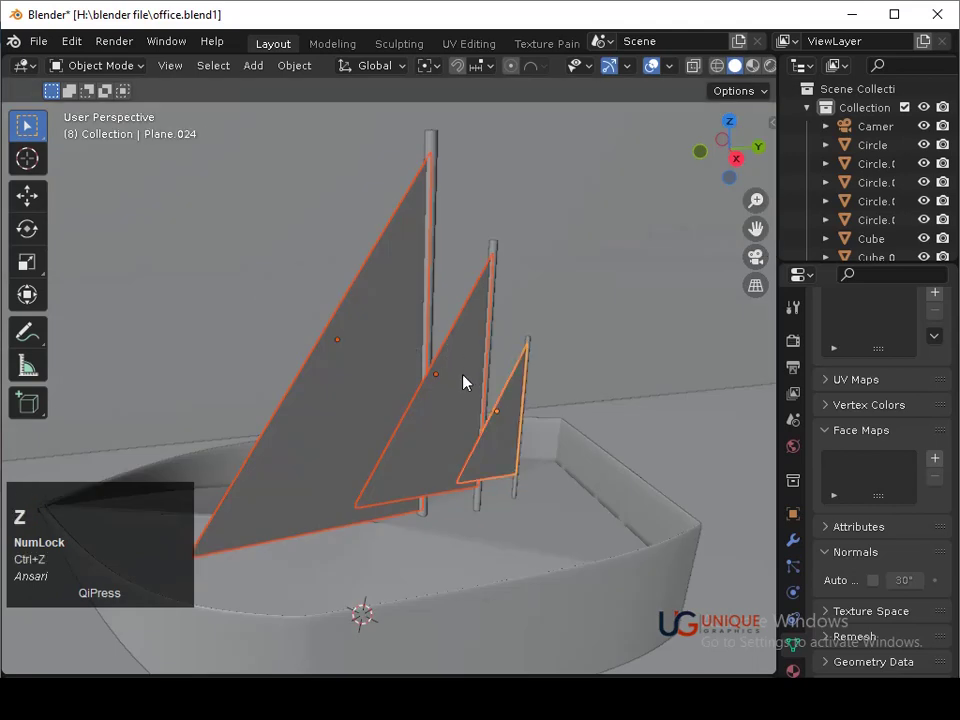
# Add the masts to the selection, join the pieces and select the whole boat with its sails
pyautogui.click(428, 161)
pyautogui.click(504, 251)
pyautogui.press('ctrl+j')
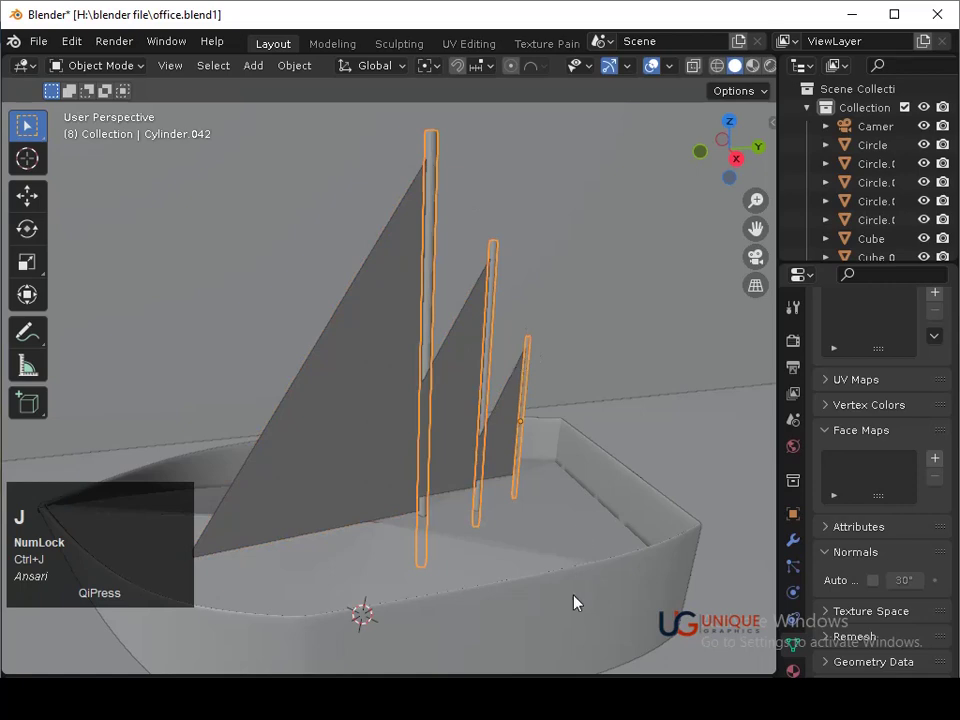
pyautogui.middleClick(548, 511)
pyautogui.click(489, 540)
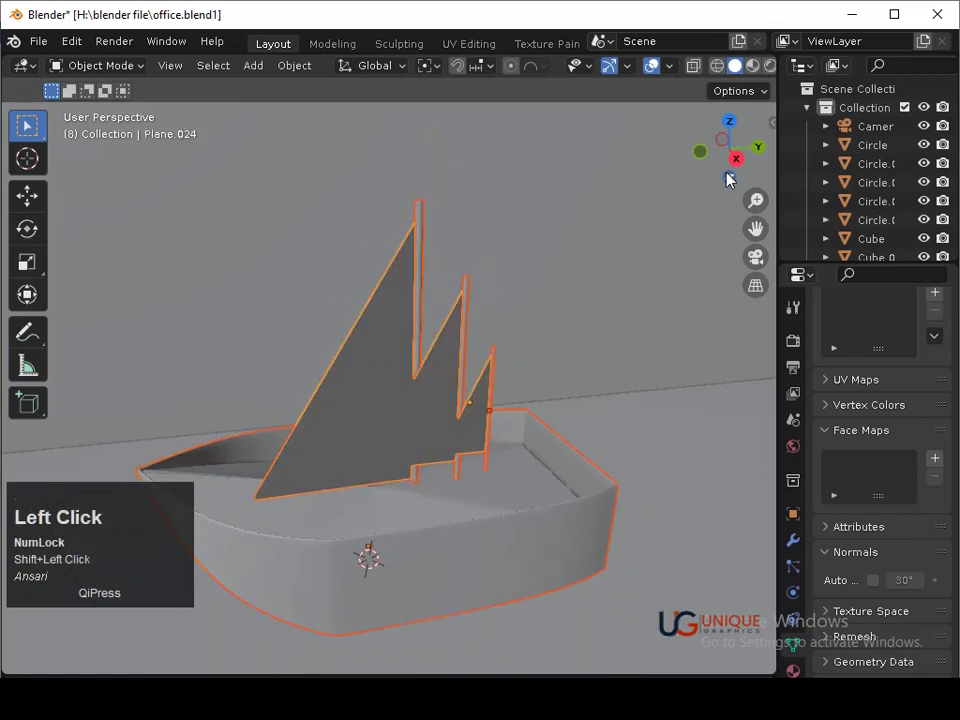
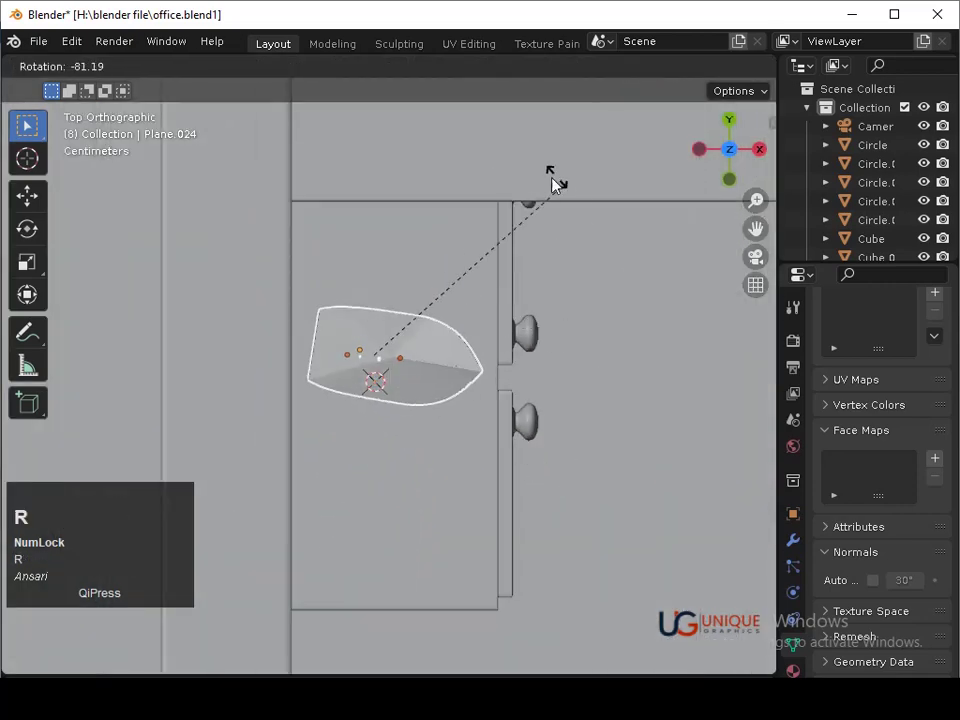
# Move the boat across the cabinet and lower it in front view until it rests on the cabinet top
pyautogui.click(337, 173)
pyautogui.press('g')
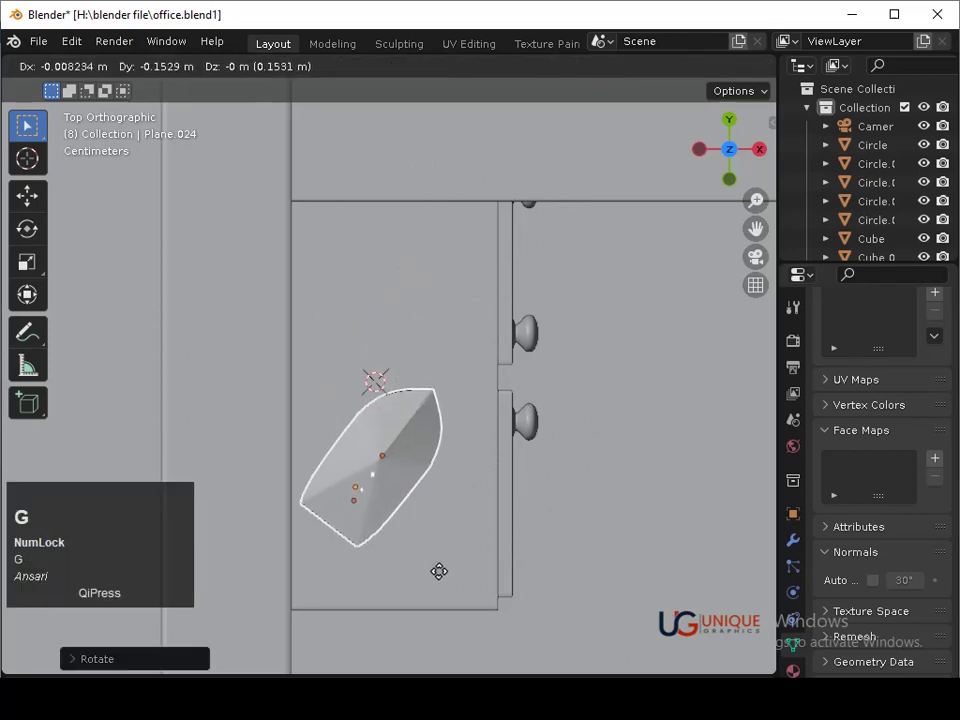
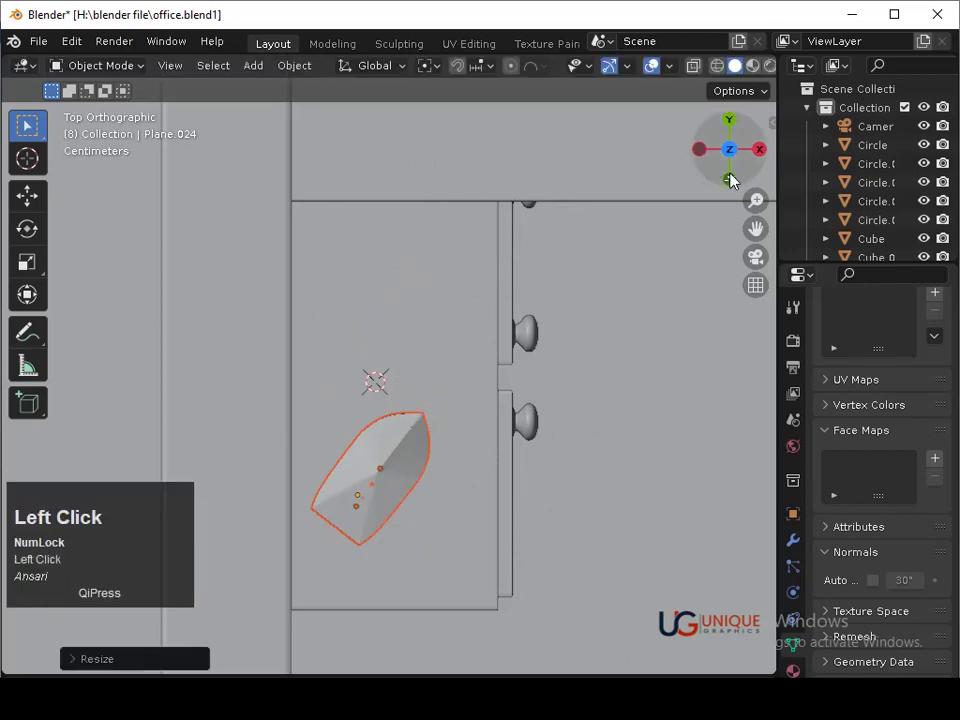
pyautogui.middleClick(540, 454)
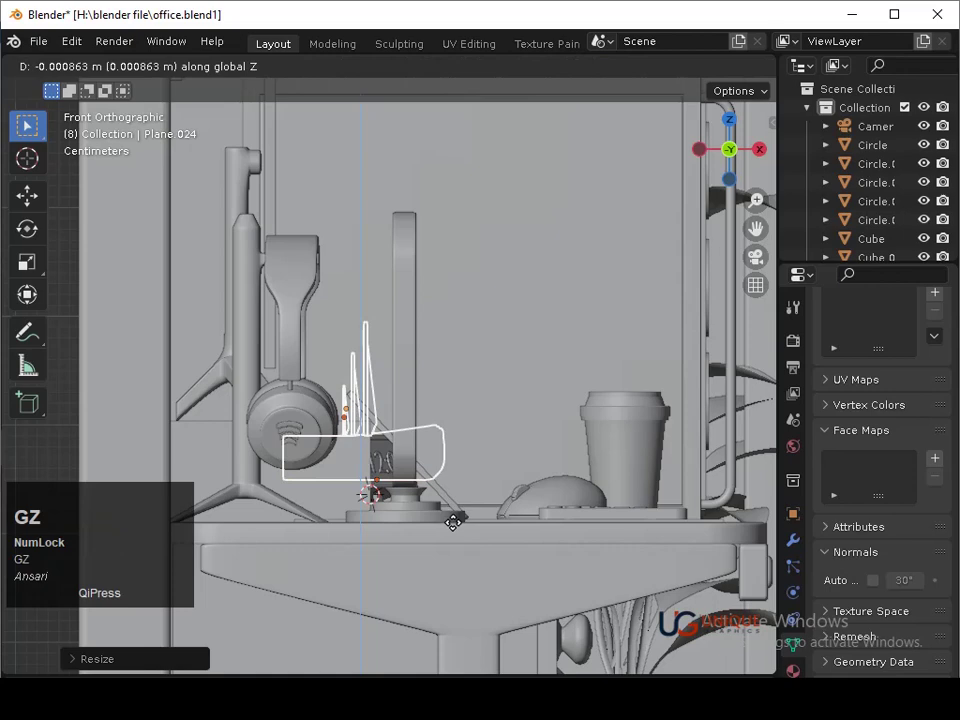
pyautogui.click(460, 543)
pyautogui.press('shift+z')
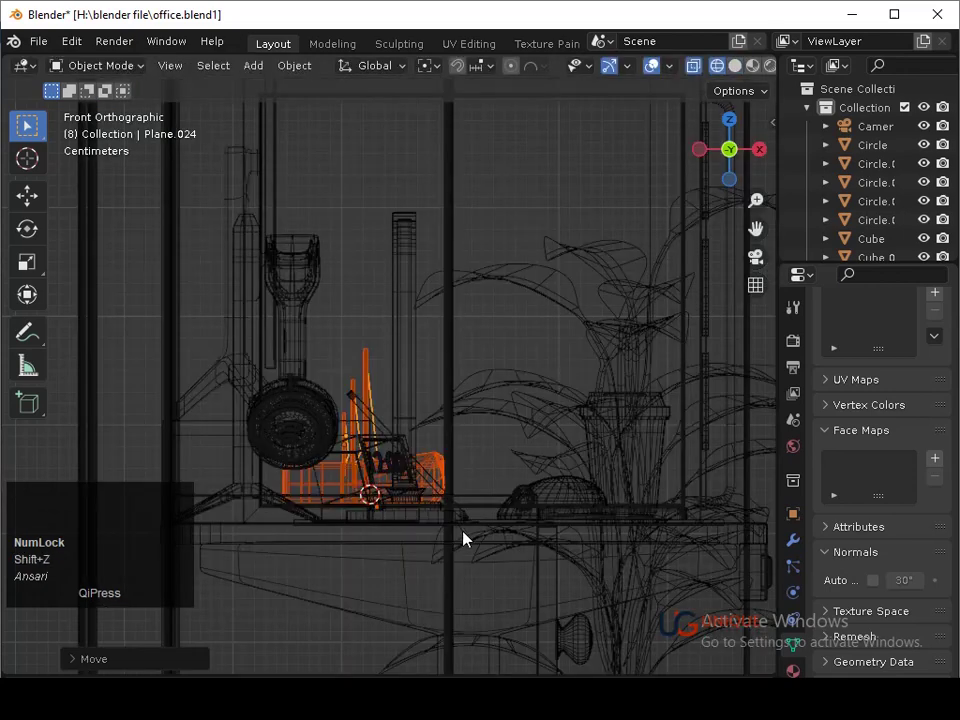
pyautogui.press('g')
pyautogui.press('z')
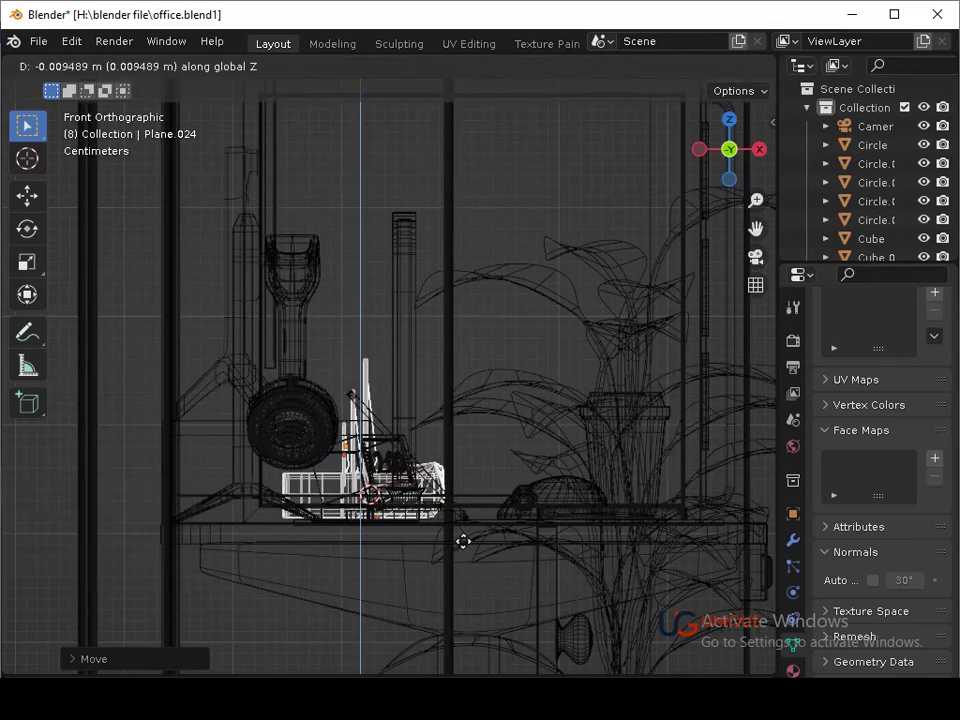
pyautogui.press('Down')
pyautogui.click(467, 551)
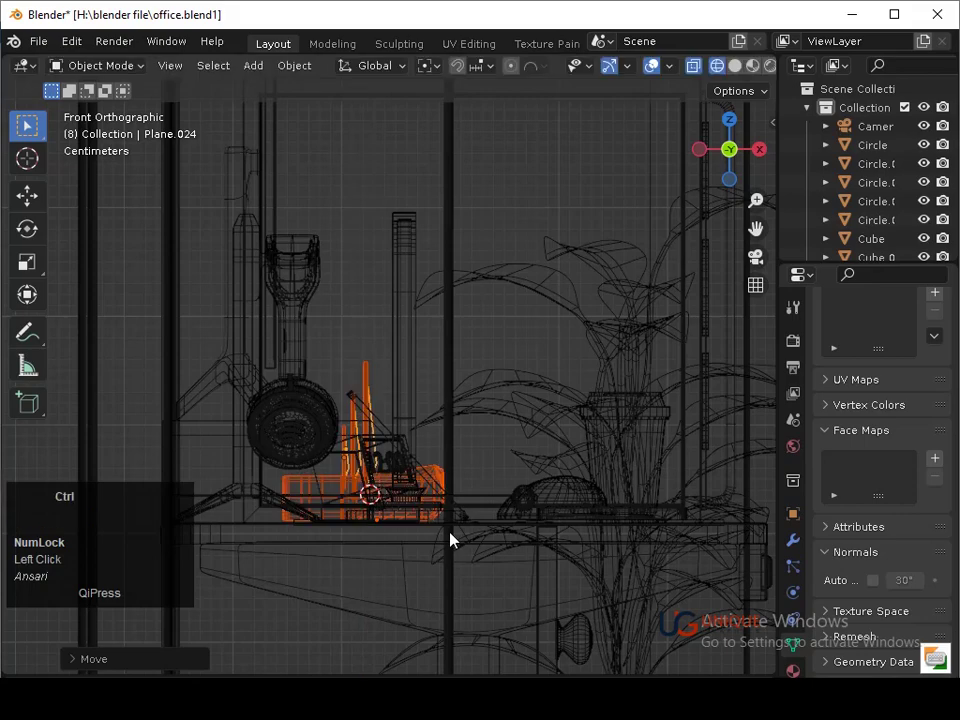
pyautogui.press('ctrl+s')
pyautogui.press('shift+z')
# Check the room through the camera, then resize the sails along one axis and enlarge the hull
pyautogui.middleClick(522, 540)
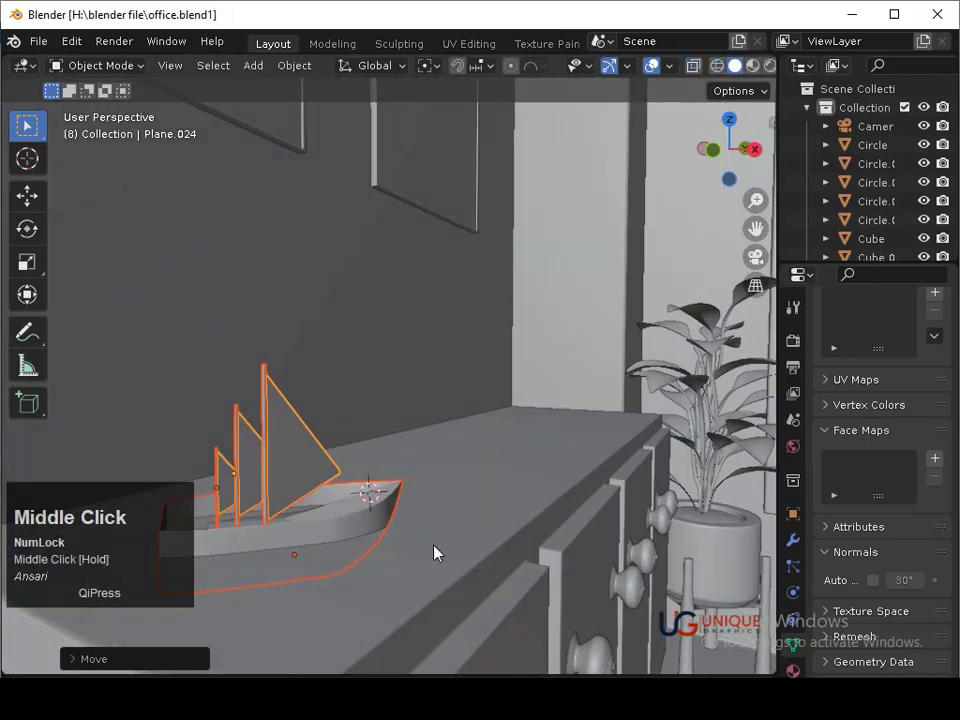
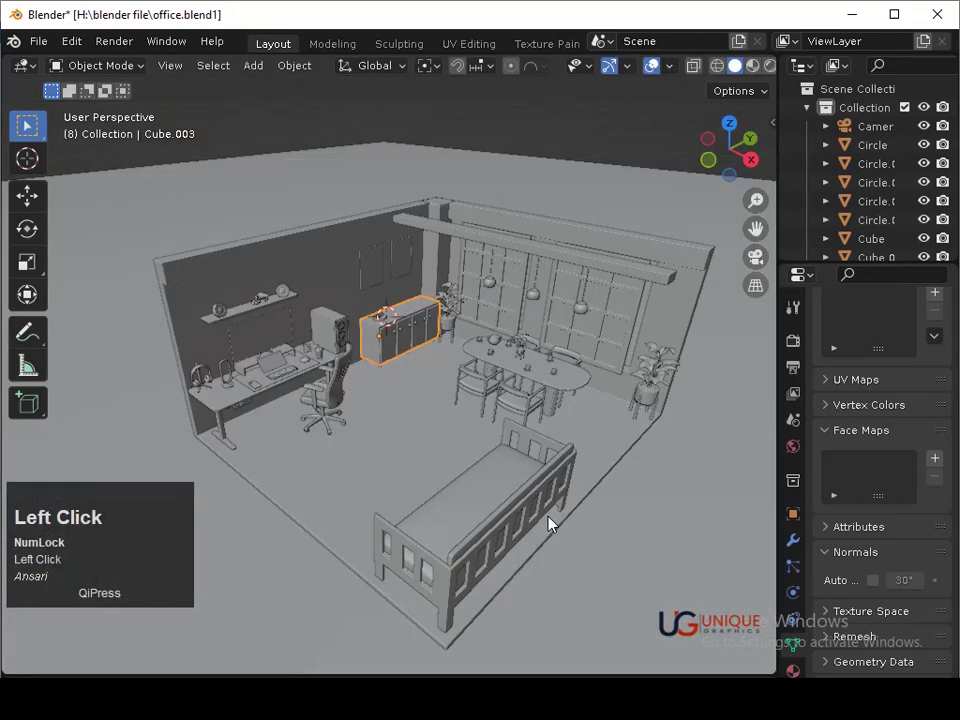
pyautogui.middleClick(469, 389)
pyautogui.moveTo(465, 463); pyautogui.dragTo(471, 358)
pyautogui.press('ctrl+z')
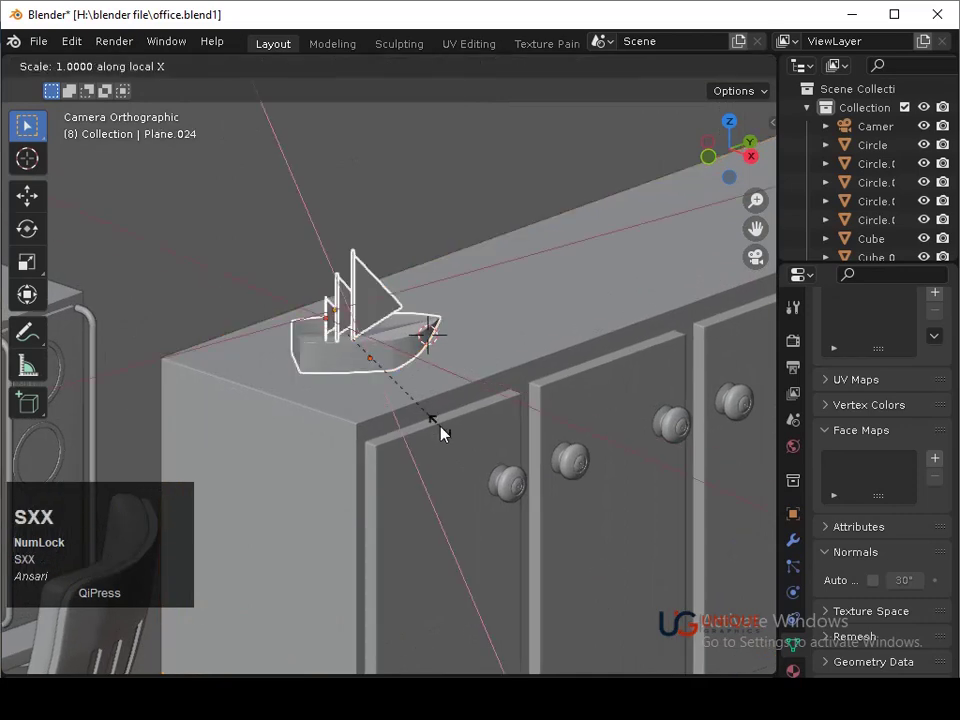
pyautogui.click(447, 432)
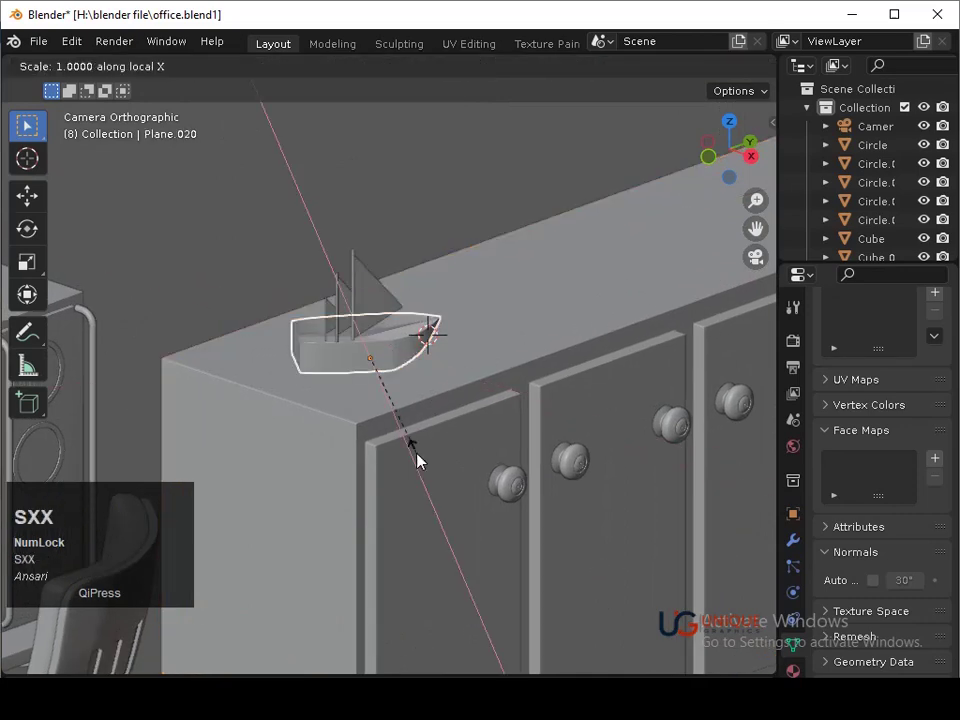
pyautogui.press('x')
pyautogui.press('z')
pyautogui.press('y')
pyautogui.click(437, 483)
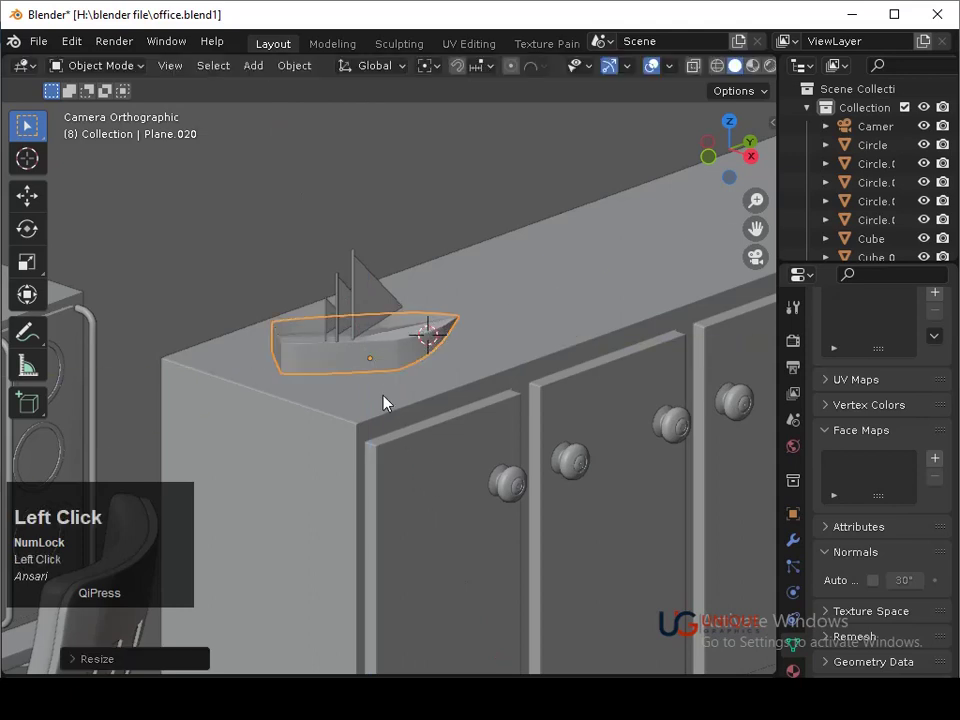
pyautogui.press('s')
pyautogui.click(444, 437)
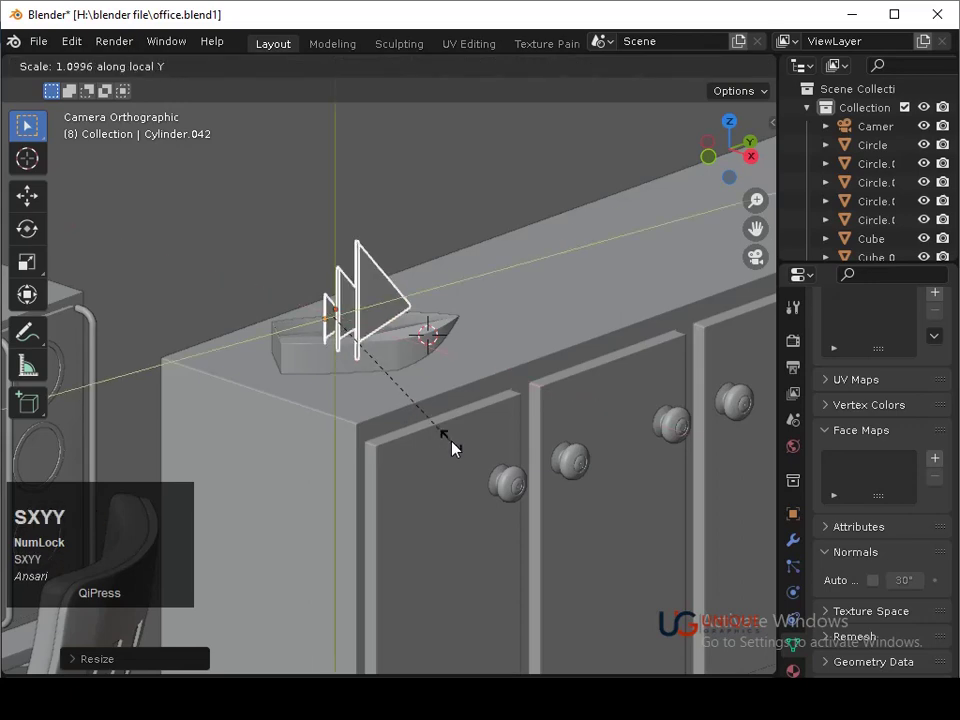
# Stretch the sails and masts taller, then inspect the boat from directly above and select the masts
pyautogui.write('SXYY')
pyautogui.click(485, 458)
pyautogui.press('ctrl+z')
pyautogui.click(511, 422)
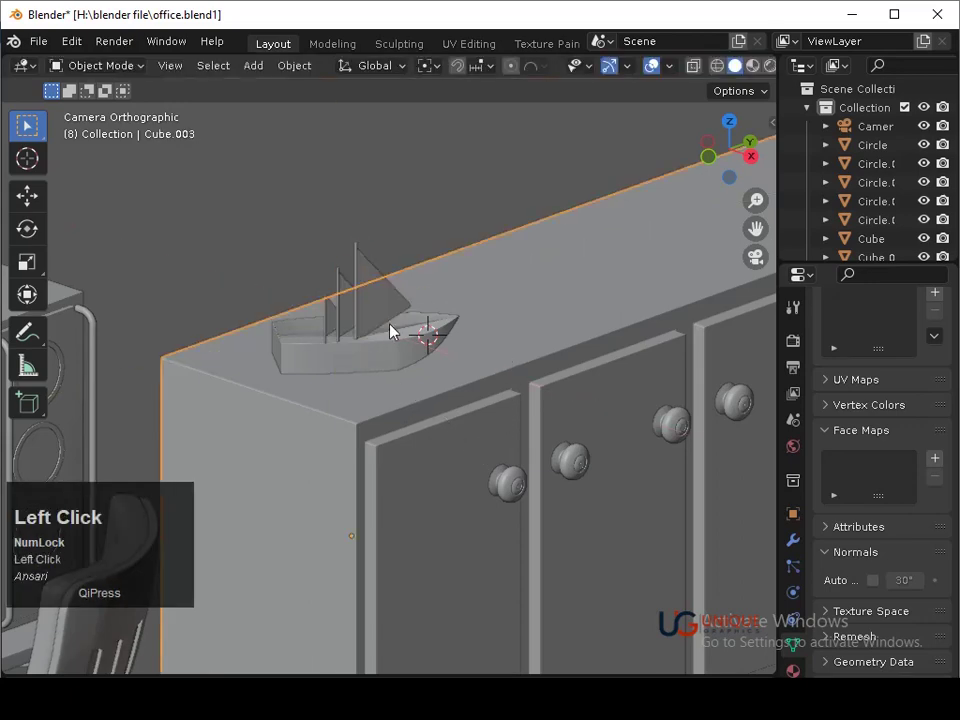
pyautogui.middleClick(476, 348)
pyautogui.press('ctrl+z')
pyautogui.write('3')
pyautogui.middleClick(473, 402)
pyautogui.click(740, 131)
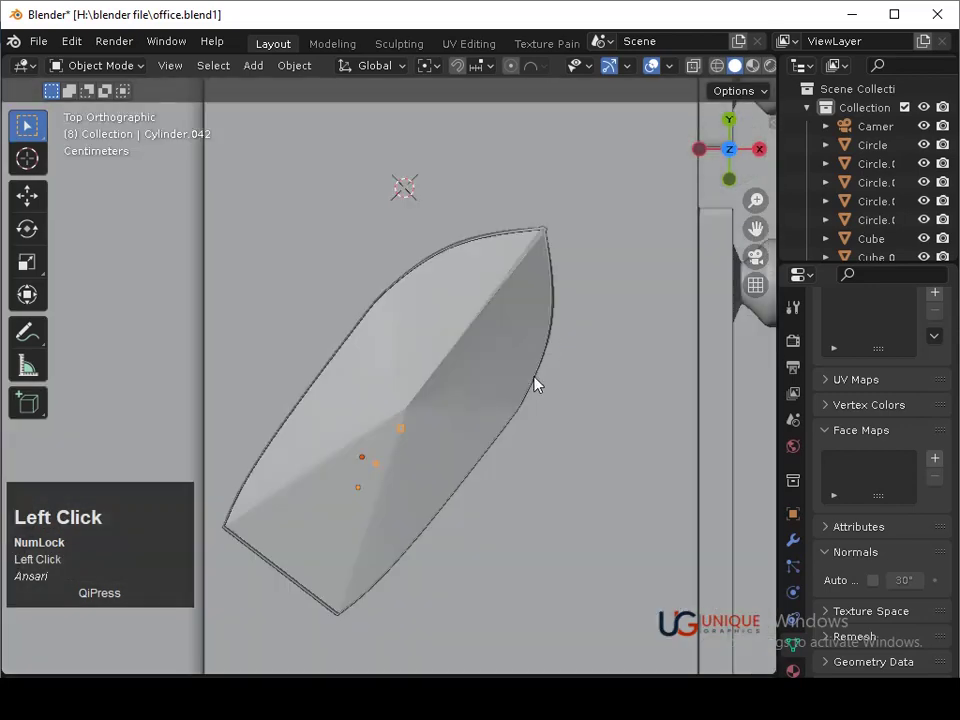
# Rotate the masts and then the hull to a new angle in top view
pyautogui.press('shift+z')
pyautogui.press('r')
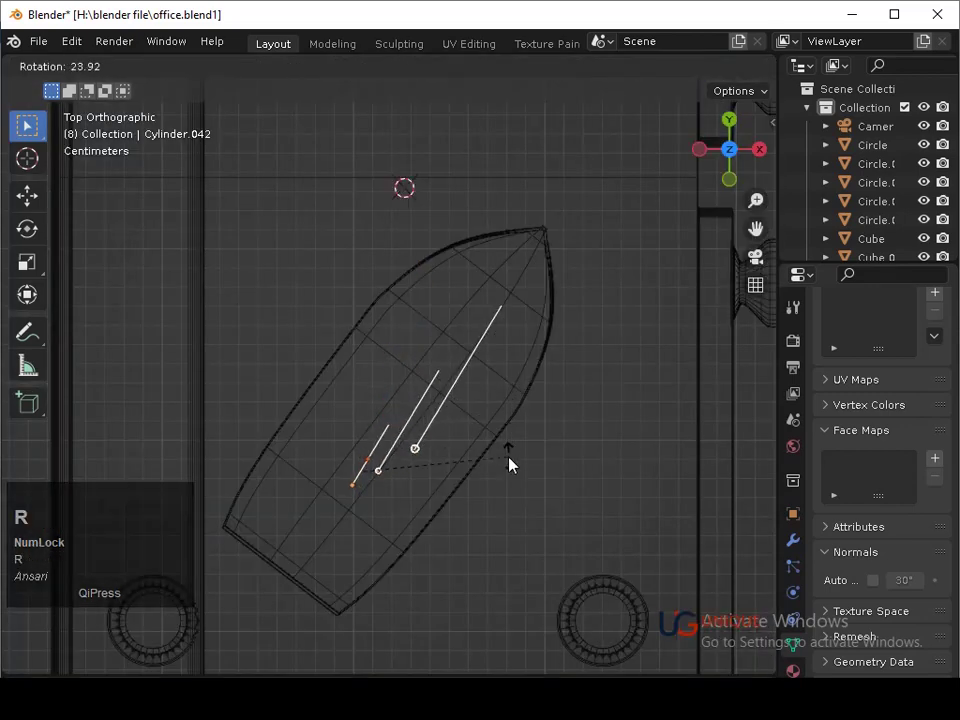
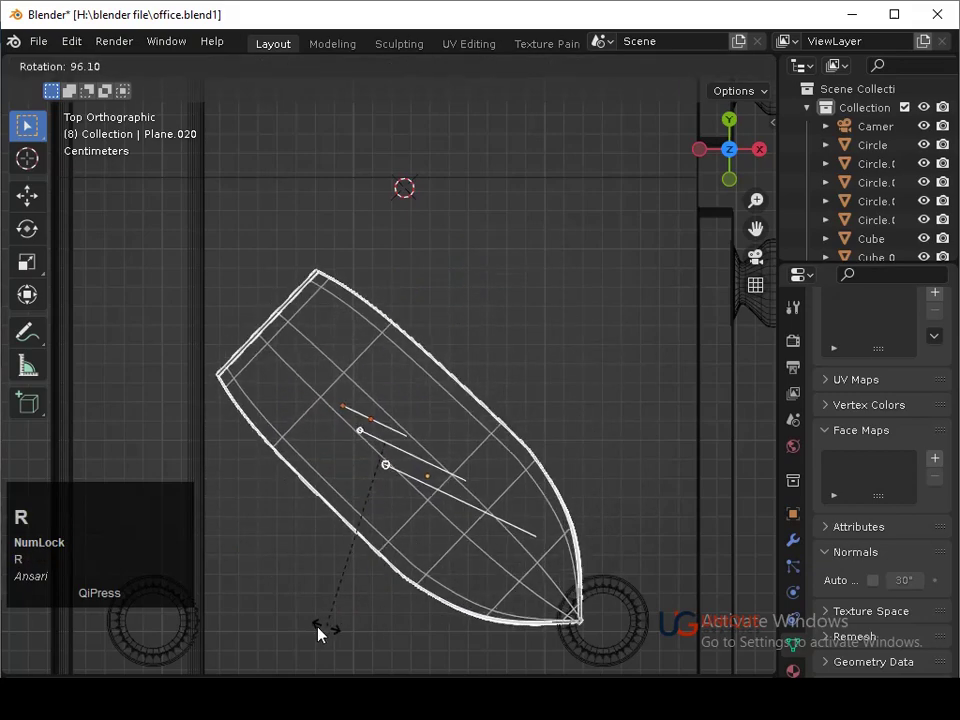
pyautogui.click(289, 638)
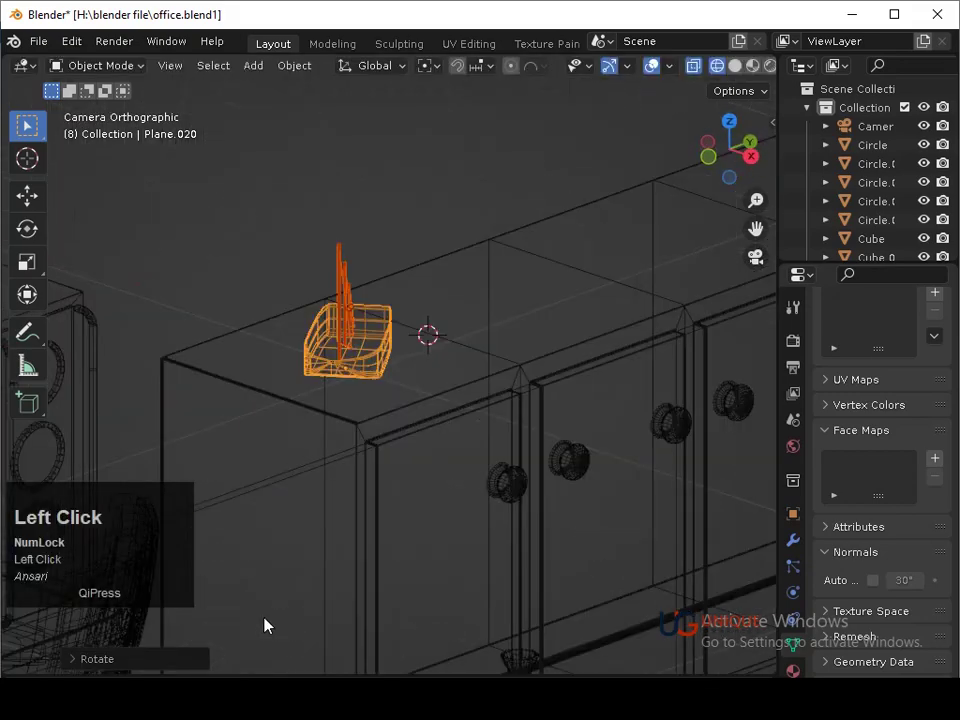
pyautogui.click(424, 555)
pyautogui.press('y')
pyautogui.click(449, 532)
pyautogui.press('r')
# Turn the whole boat to its final angle, checking it through the camera and close up
pyautogui.click(431, 533)
pyautogui.press('ctrl+z')
pyautogui.press('r')
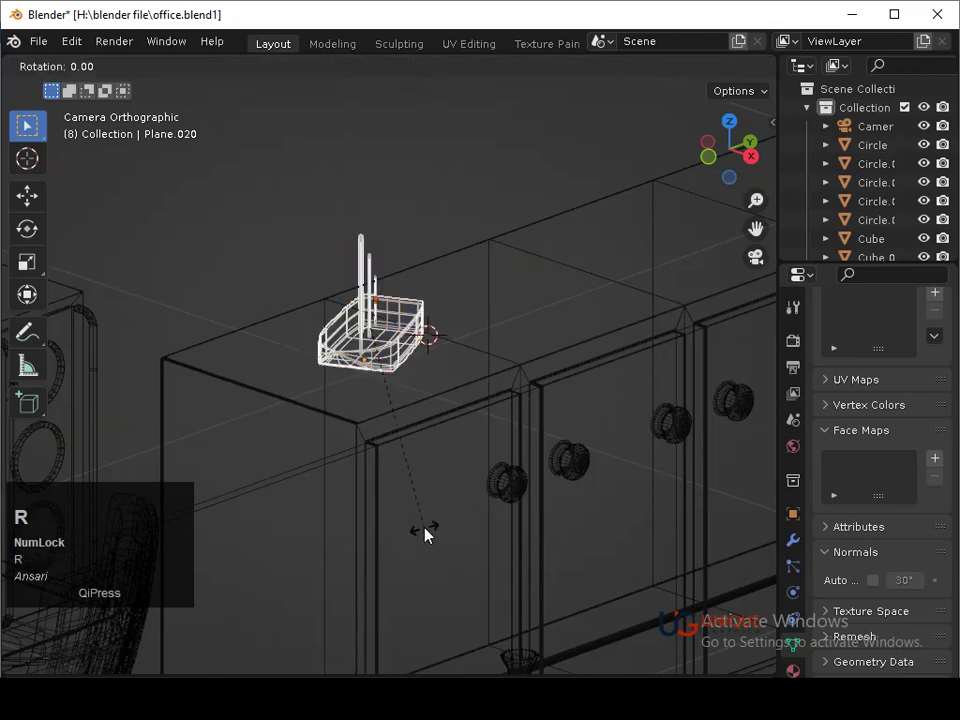
pyautogui.click(352, 537)
pyautogui.press('shift+z')
pyautogui.middleClick(435, 556)
pyautogui.write('3')
pyautogui.moveTo(430, 533); pyautogui.dragTo(517, 242)
# Slide the boat sideways along the cabinet top and resize it slightly
pyautogui.press('ctrl+s')
pyautogui.middleClick(482, 384)
pyautogui.press('s')
pyautogui.click(496, 453)
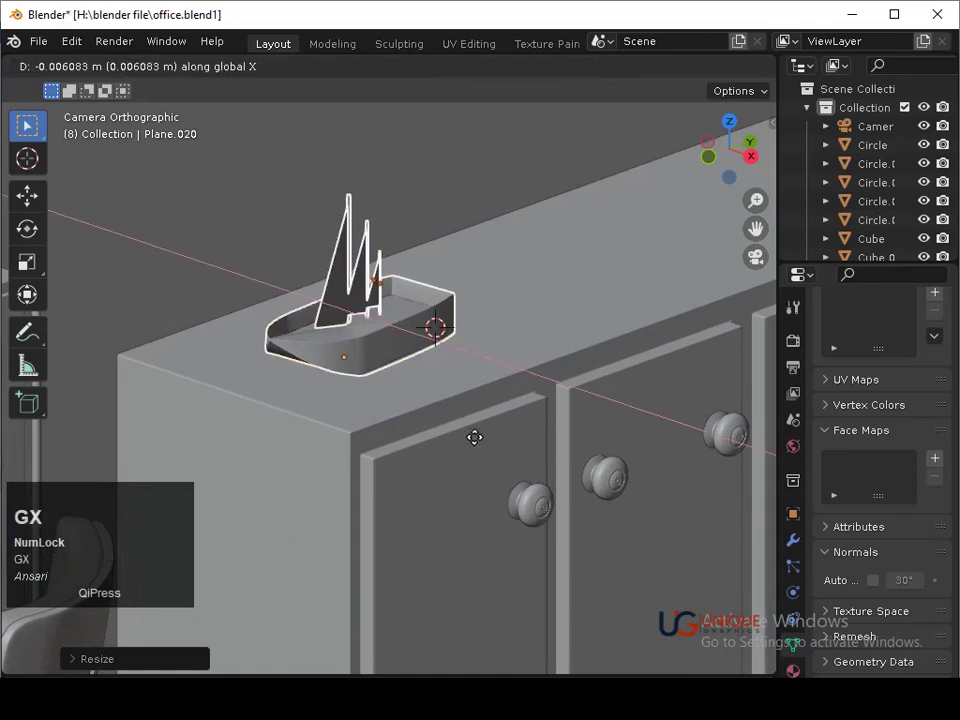
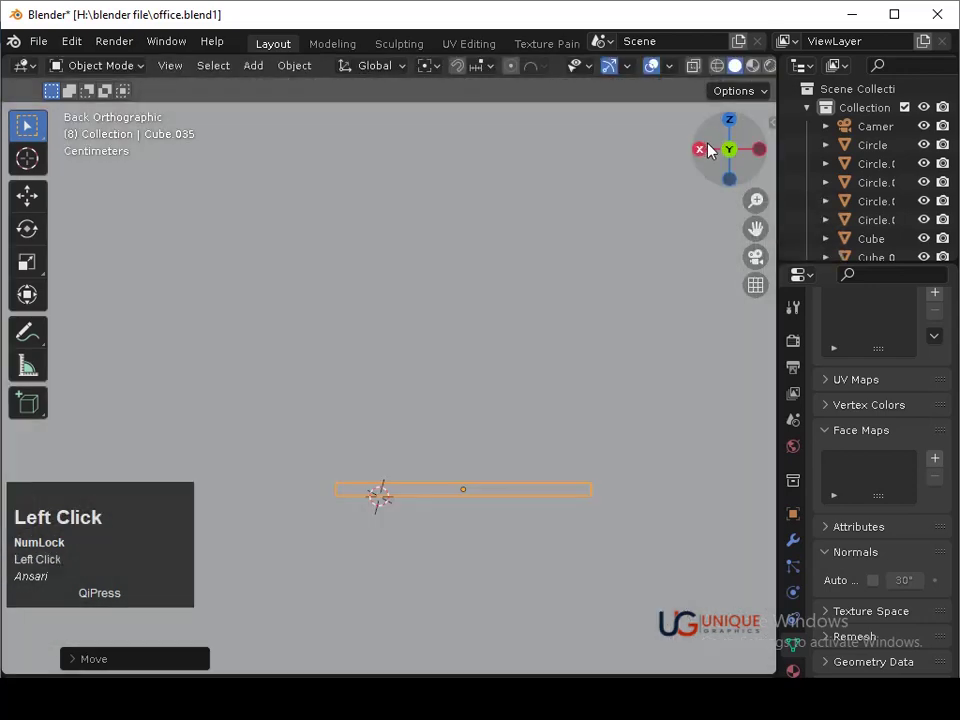
# From the top view, rotate the tilted book to straighten it slightly
pyautogui.press('shift+z')
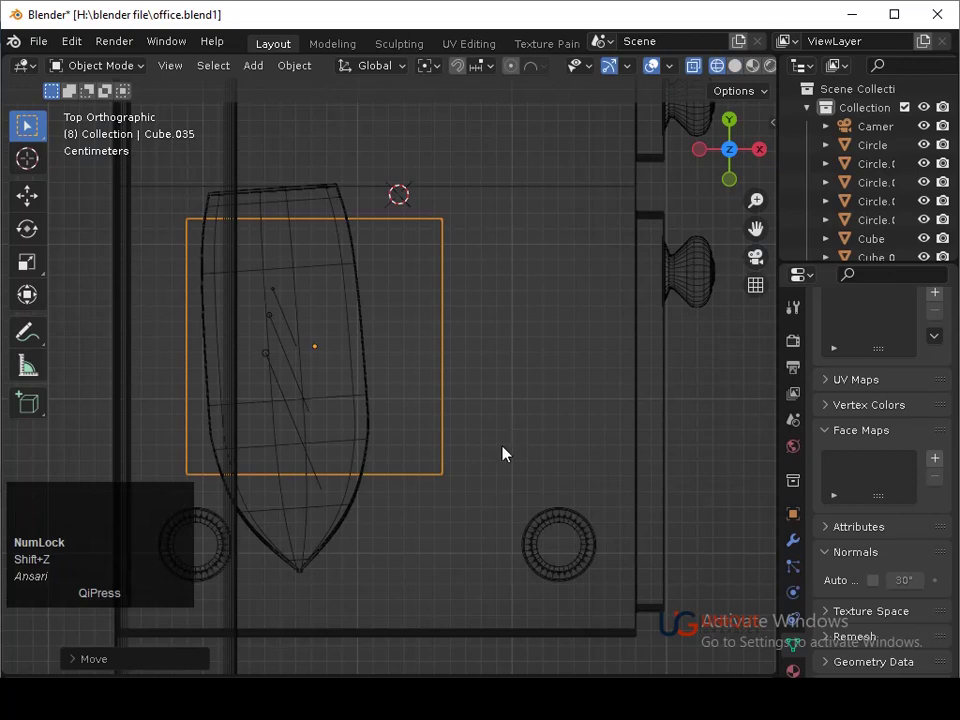
pyautogui.click(268, 457)
pyautogui.click(278, 322)
pyautogui.press('r')
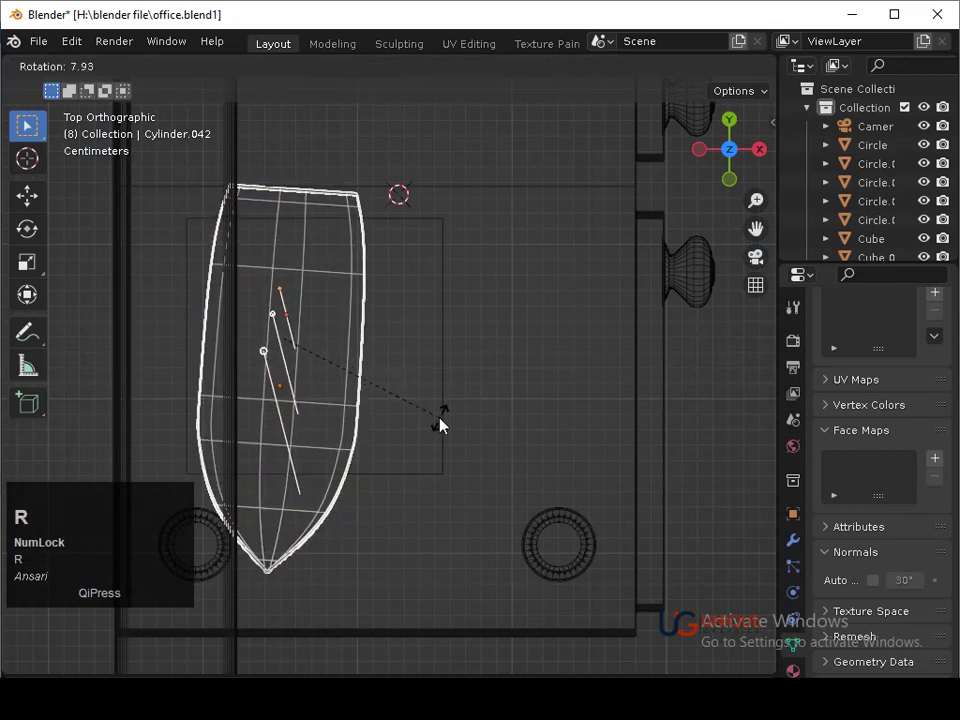
pyautogui.press('Up')
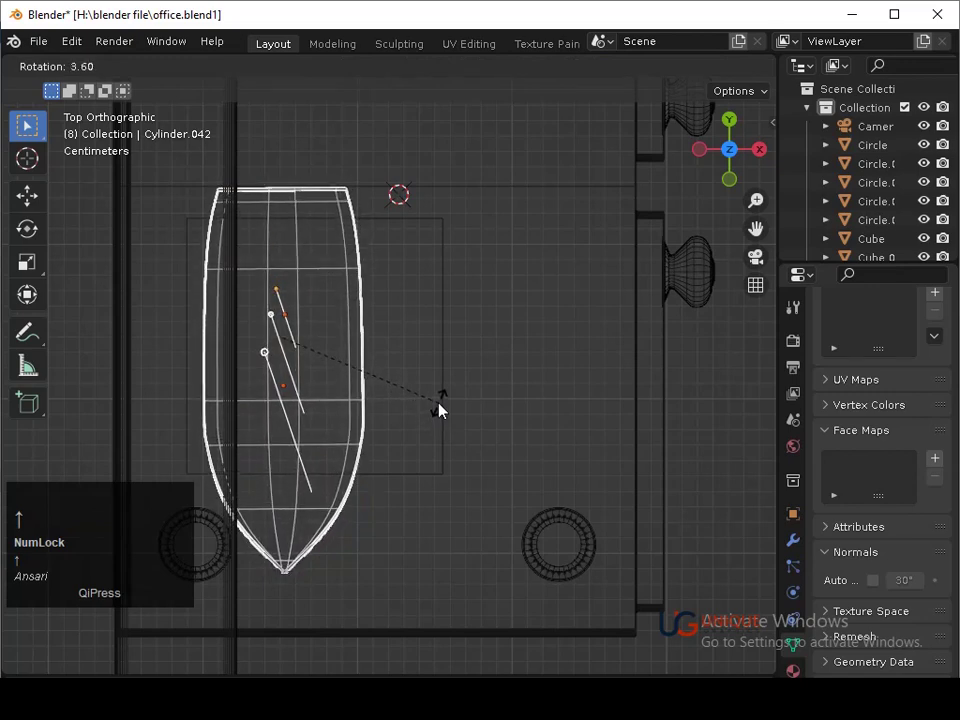
pyautogui.click(445, 409)
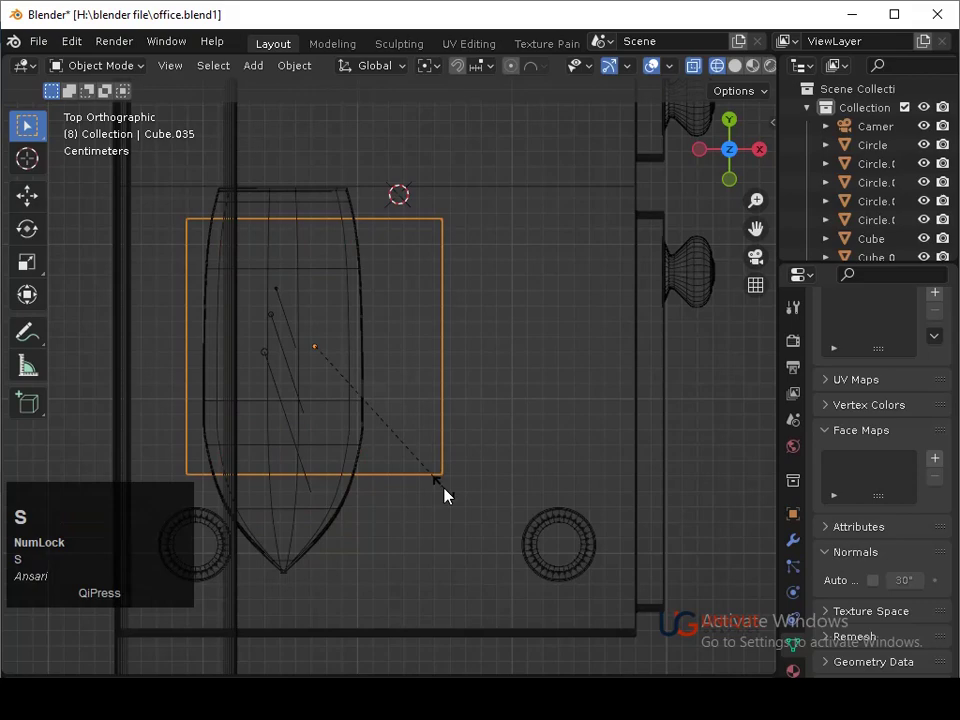
# Add a cube, flatten and narrow it into a thin book, drop it onto the cabinet top and enter Edit Mode
pyautogui.click(377, 432)
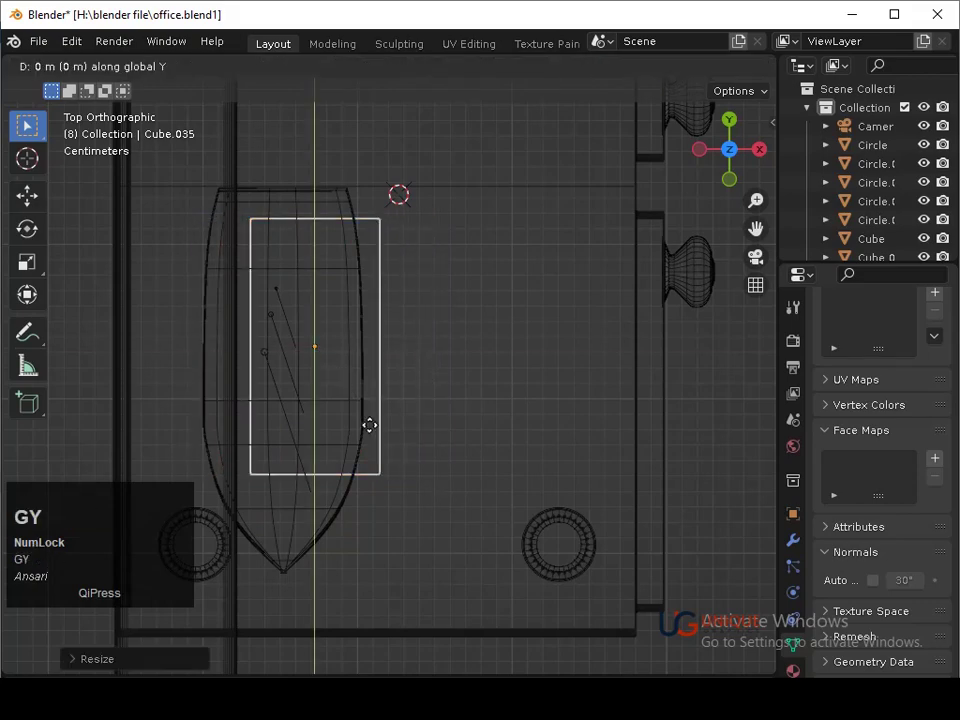
pyautogui.click(345, 430)
pyautogui.middleClick(392, 528)
pyautogui.press('shift+z')
pyautogui.middleClick(354, 427)
pyautogui.middleClick(355, 488)
pyautogui.middleClick(368, 444)
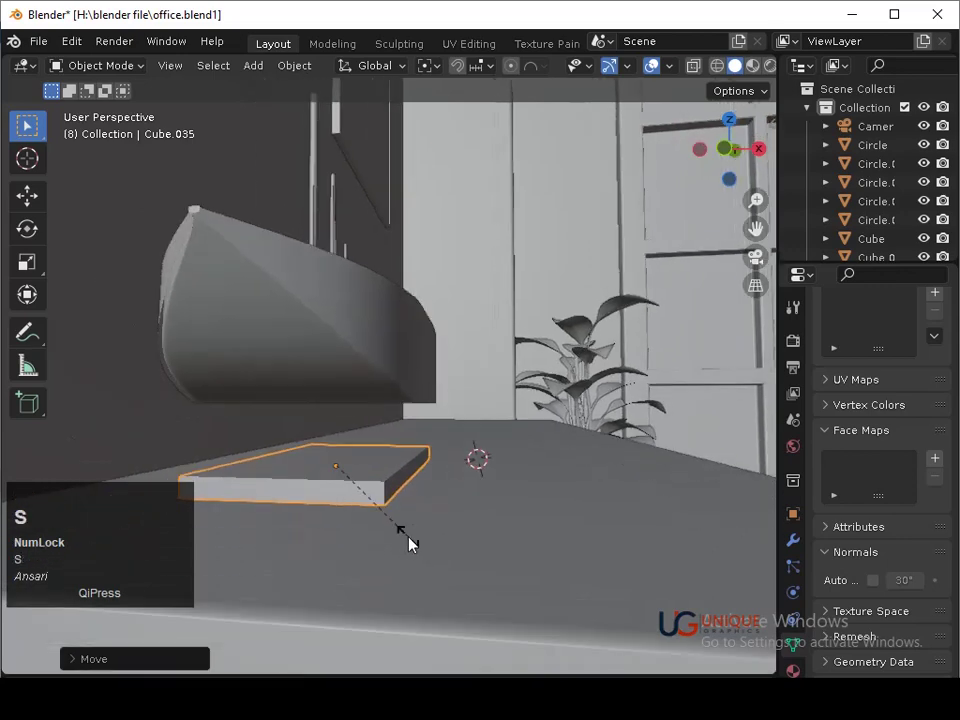
pyautogui.click(389, 505)
pyautogui.press('Tab')
pyautogui.press('ctrl+r')
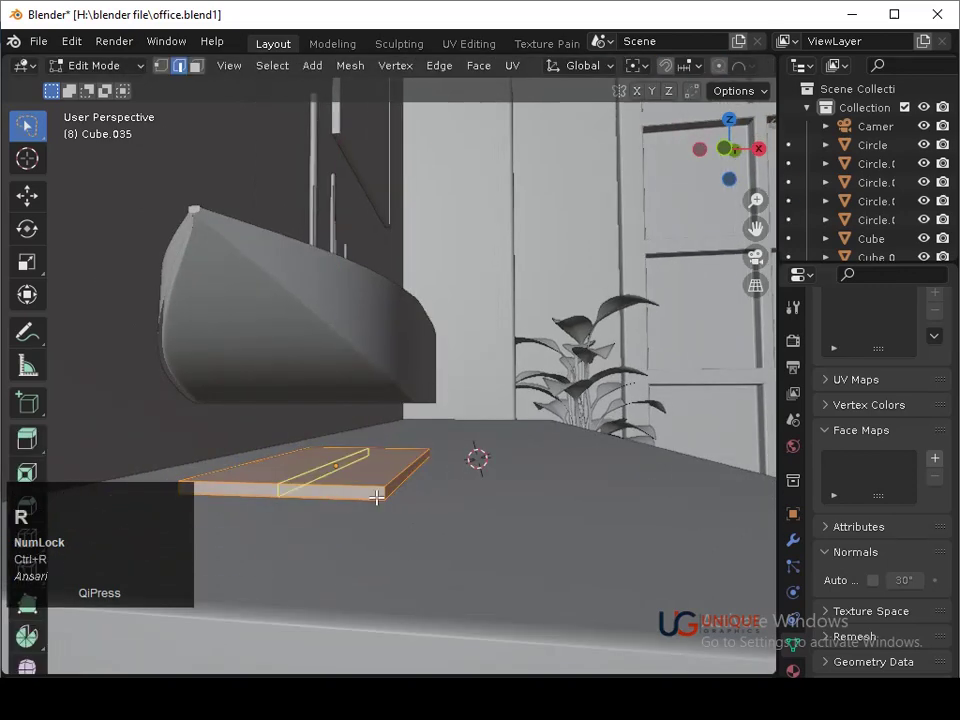
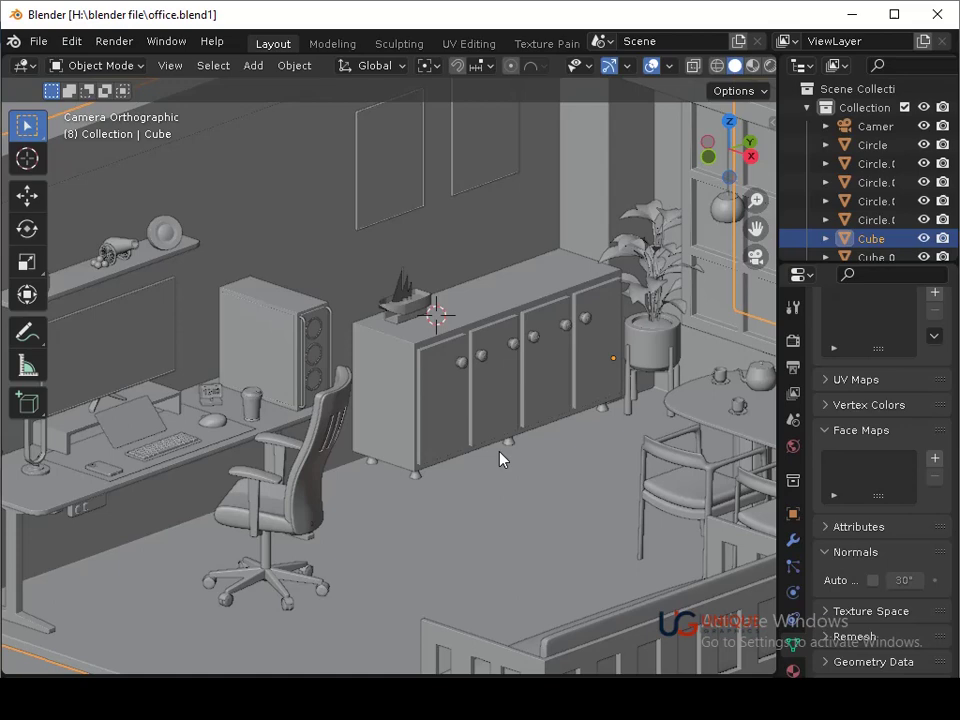
# Save the file and orbit around the office, ending on the whole room seen from the camera
pyautogui.press('ctrl+s')
pyautogui.middleClick(553, 319)
pyautogui.middleClick(579, 321)
pyautogui.press('ctrl+s')
pyautogui.middleClick(561, 357)
pyautogui.middleClick(483, 369)
pyautogui.press('ctrl+s')
pyautogui.middleClick(489, 387)
pyautogui.moveTo(498, 378); pyautogui.dragTo(471, 297)
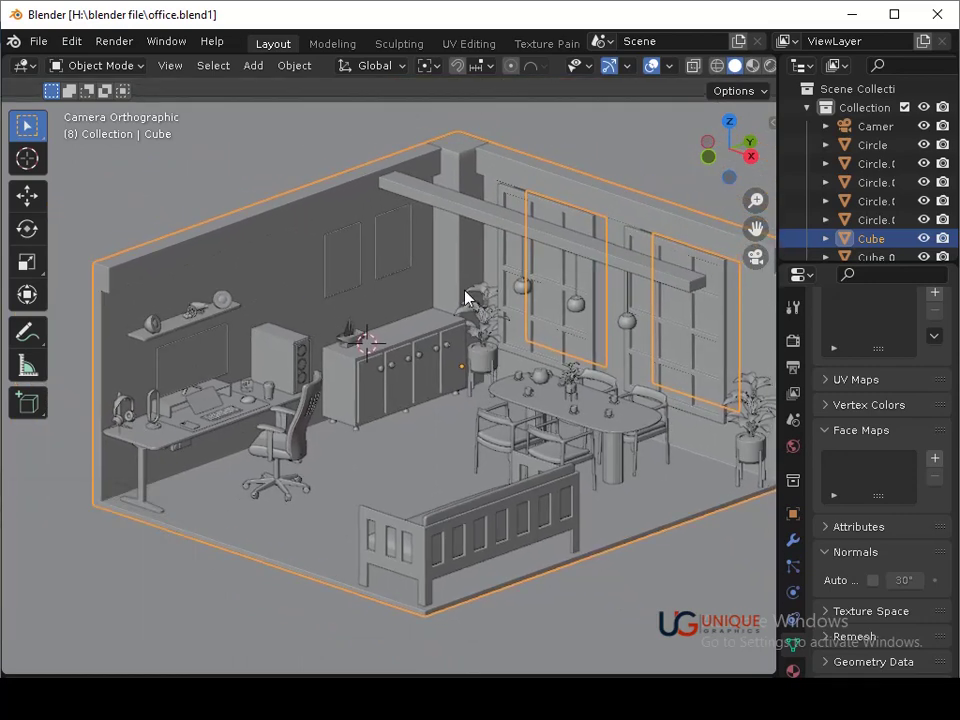
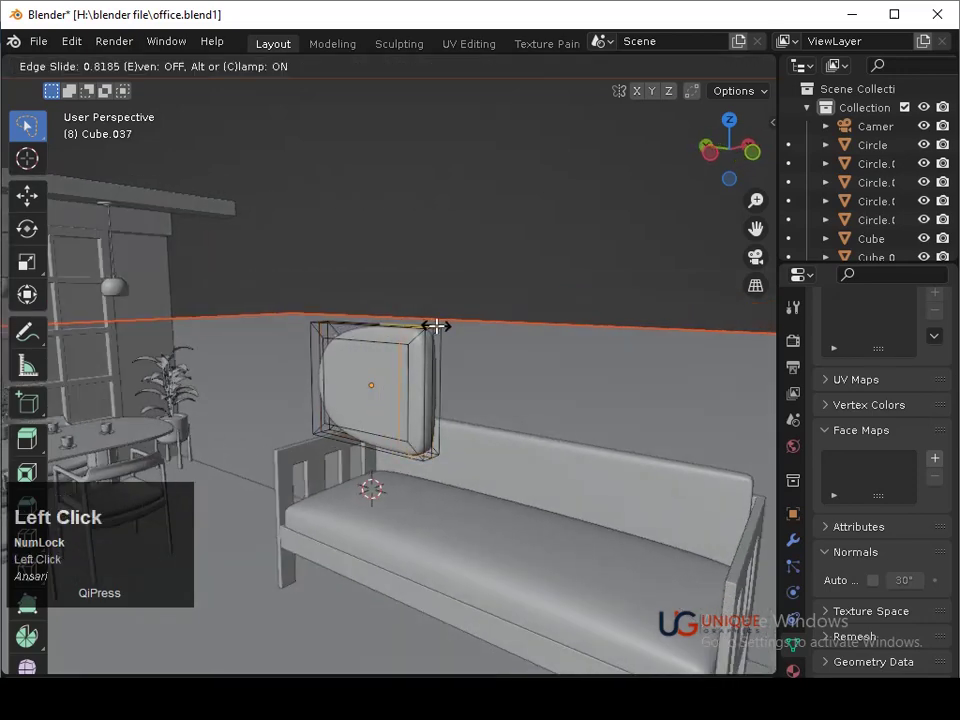
# Subdivide and smooth the block in Edit Mode into a rounded cushion, adding a loop cut
pyautogui.middleClick(433, 319)
pyautogui.press('ctrl+z')
pyautogui.press('Tab')
pyautogui.press('ctrl+z')
pyautogui.press('Tab')
pyautogui.press('ctrl+3')
pyautogui.middleClick(453, 419)
pyautogui.middleClick(521, 445)
pyautogui.press('Tab')
pyautogui.press('ctrl+r')
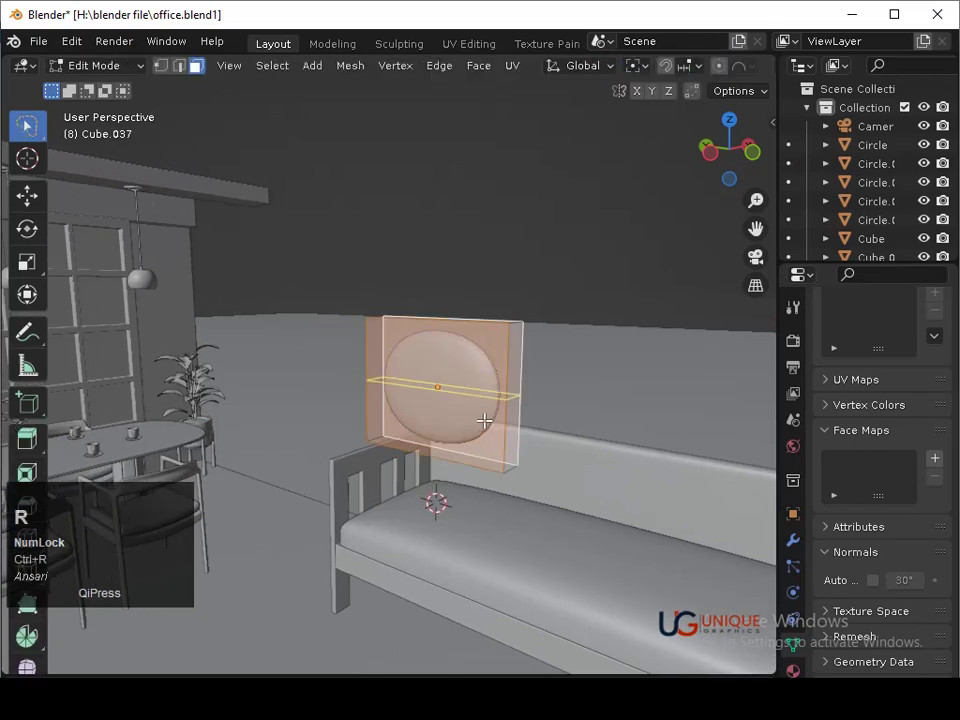
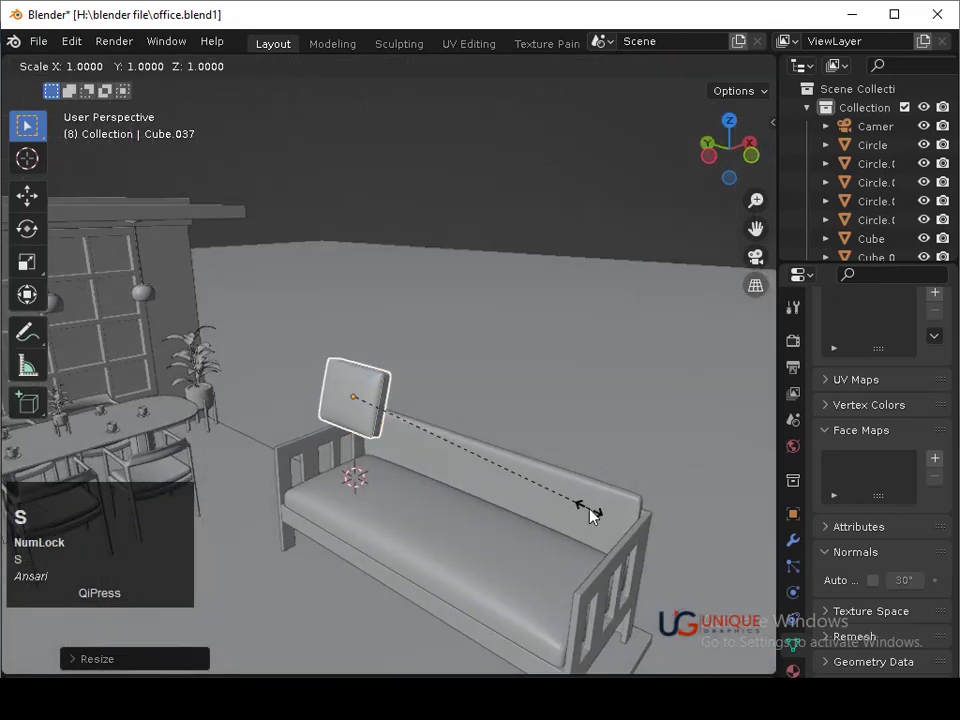
# Resize the rounded cushion against the sofa backrest in Object Mode
pyautogui.click(587, 489)
pyautogui.press('ctrl+z')
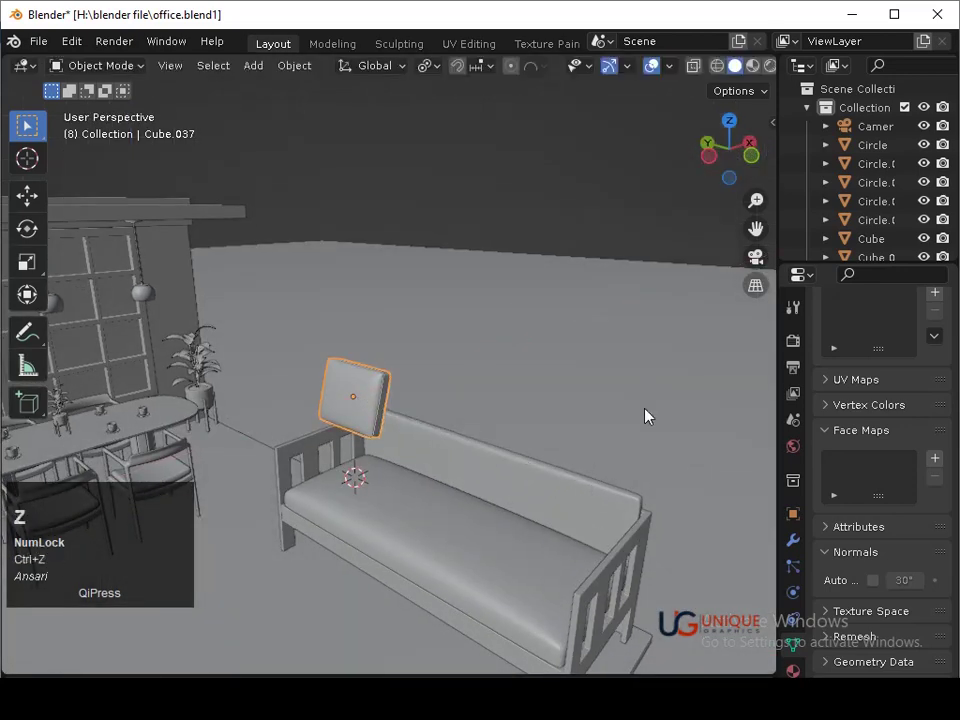
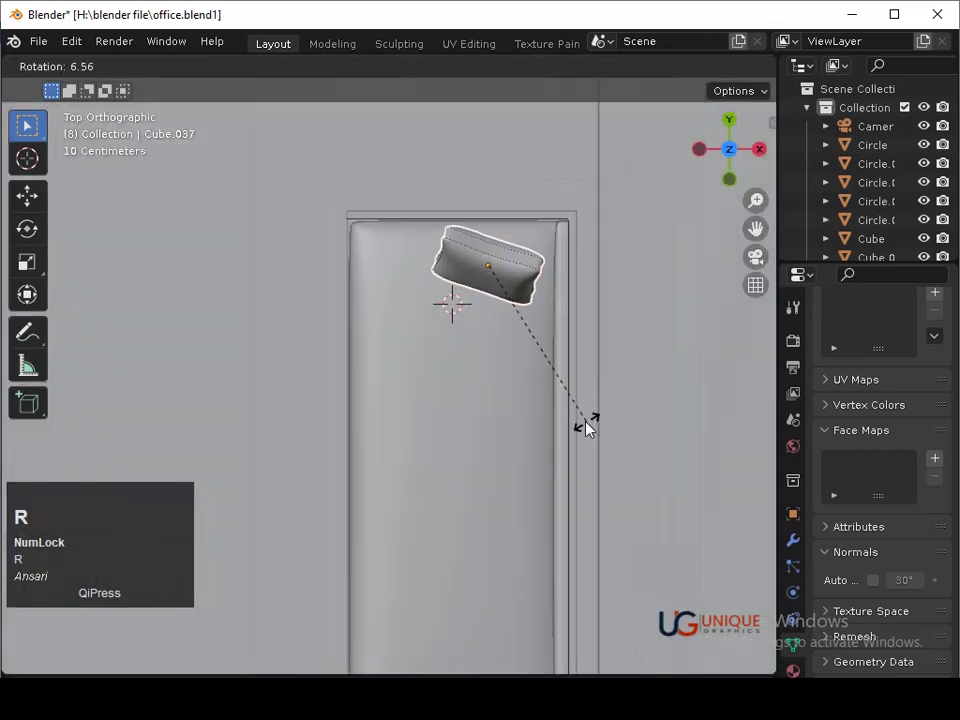
# Tilt the cushion, lower it onto the sofa seat and adjust its height from the side view
pyautogui.click(582, 427)
pyautogui.press('g')
pyautogui.click(560, 413)
pyautogui.middleClick(534, 461)
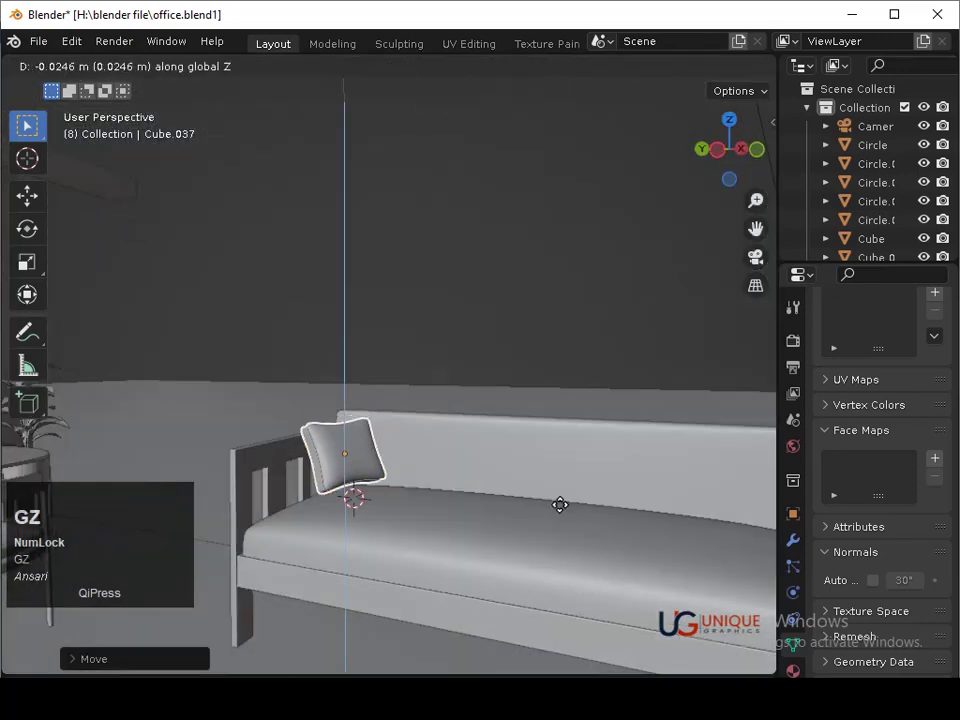
pyautogui.click(567, 511)
pyautogui.press('shift+z')
pyautogui.press('g')
pyautogui.press('Down')
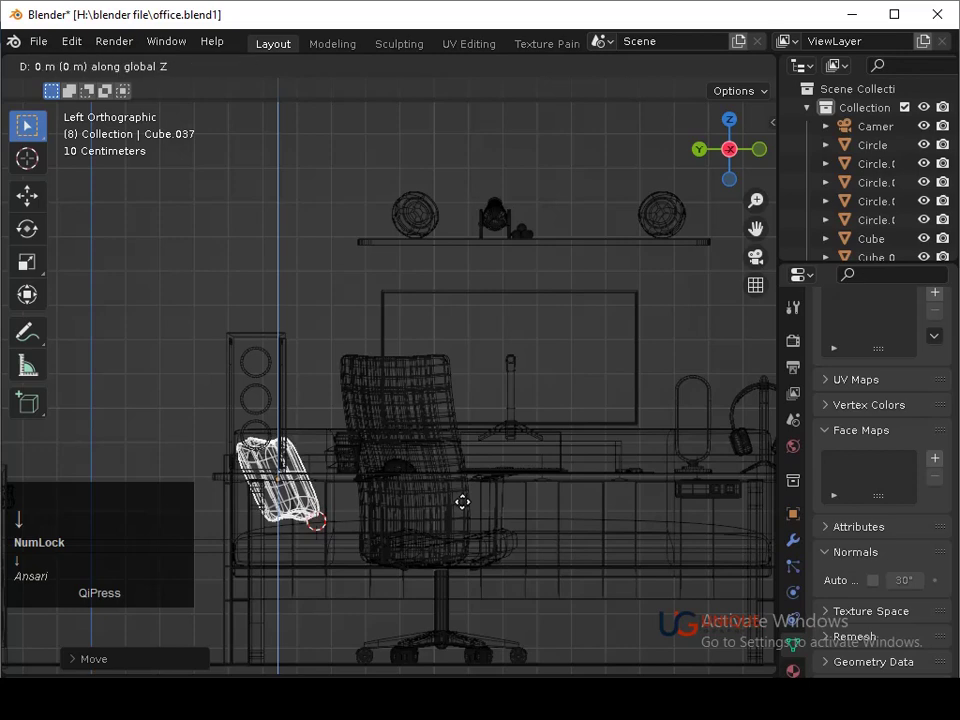
pyautogui.click(470, 511)
# Duplicate the cushion with Shift+D and slide the copy along the sofa backrest
pyautogui.middleClick(549, 475)
pyautogui.press('shift+z')
pyautogui.press('x')
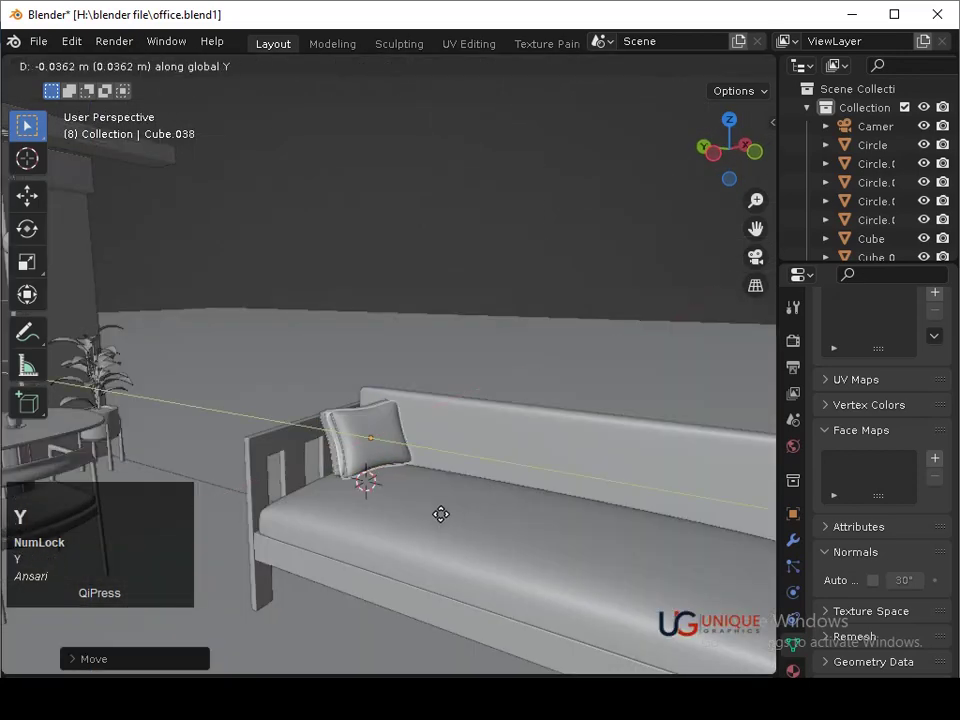
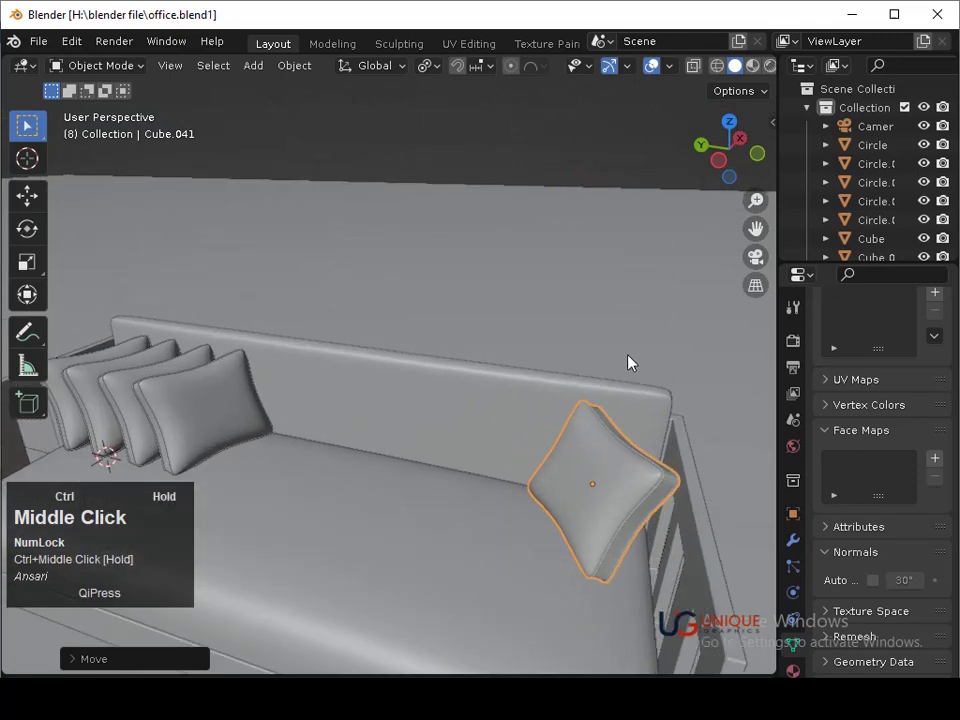
# Place the last cushion on the sofa, save, and bring the wall shelf into view from the camera
pyautogui.press('ctrl+s')
pyautogui.click(603, 535)
pyautogui.middleClick(599, 560)
pyautogui.press('ctrl+s')
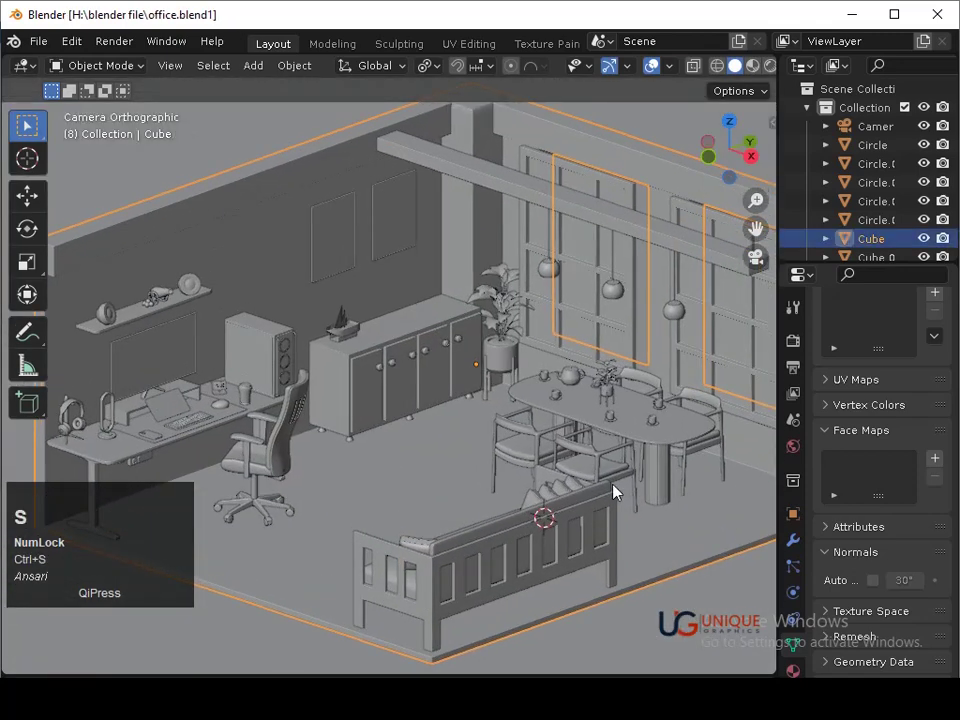
pyautogui.moveTo(492, 420); pyautogui.dragTo(447, 374)
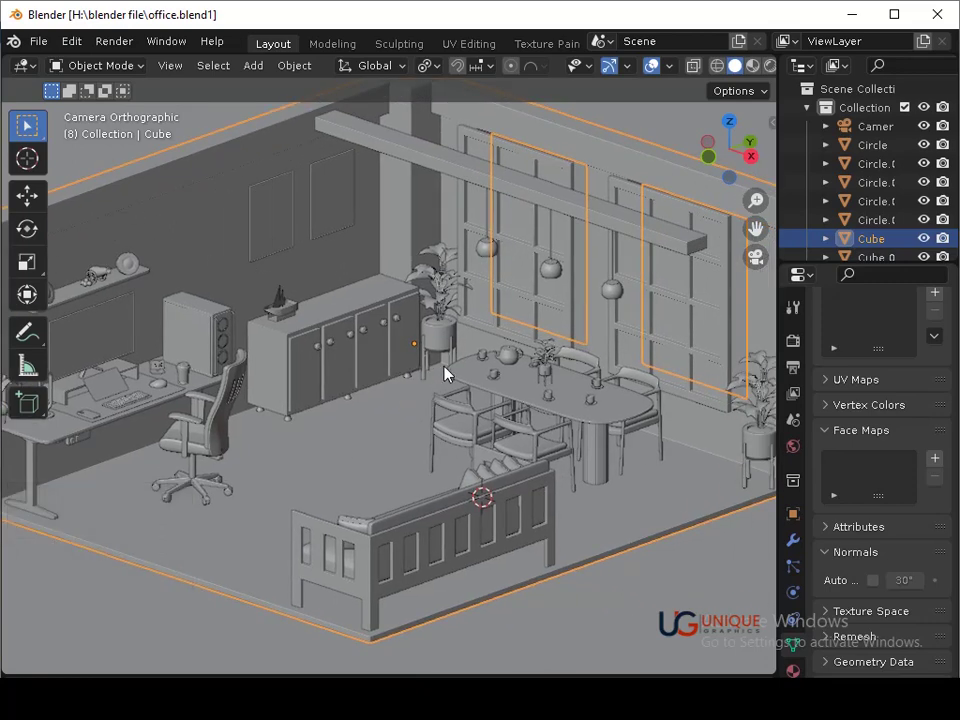
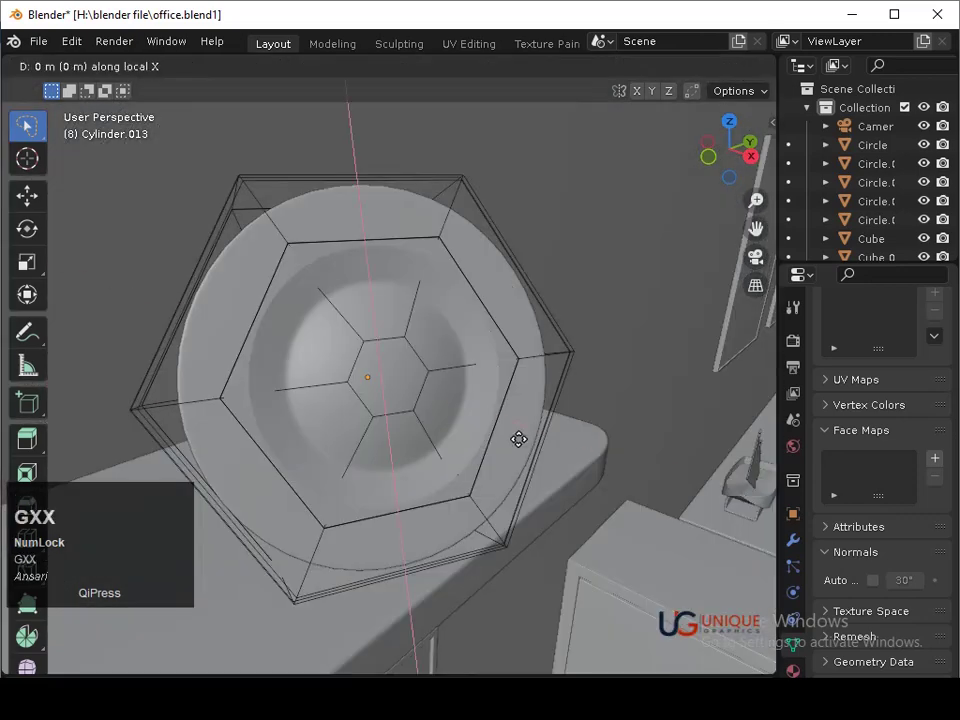
# Adjust and tilt the round shelf ornament, copy it to the other shelf end, and reposition the cannon
pyautogui.press('y')
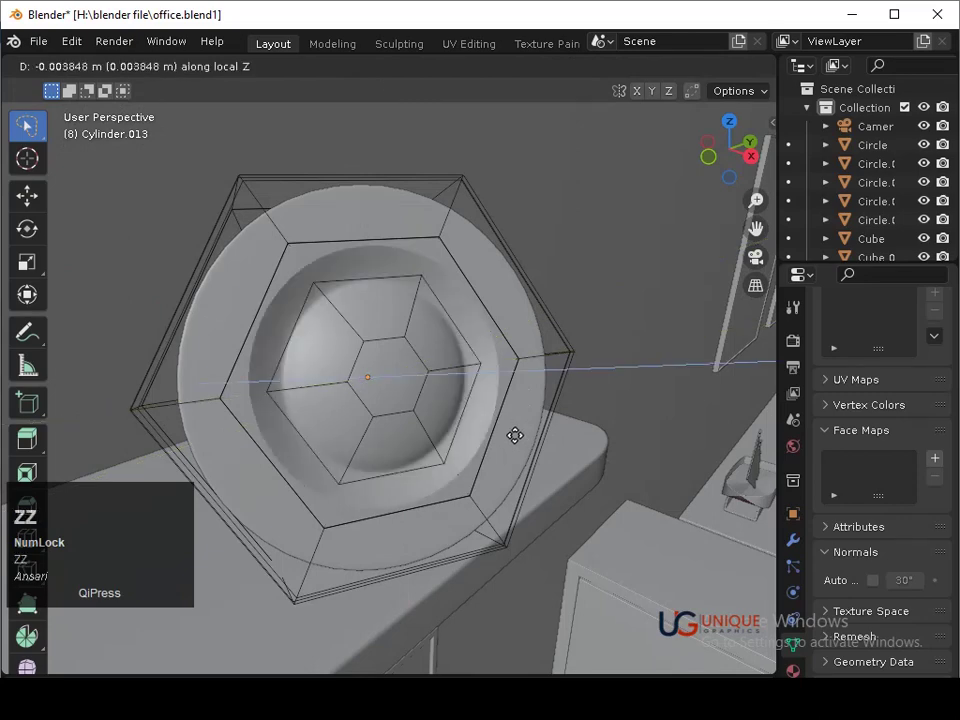
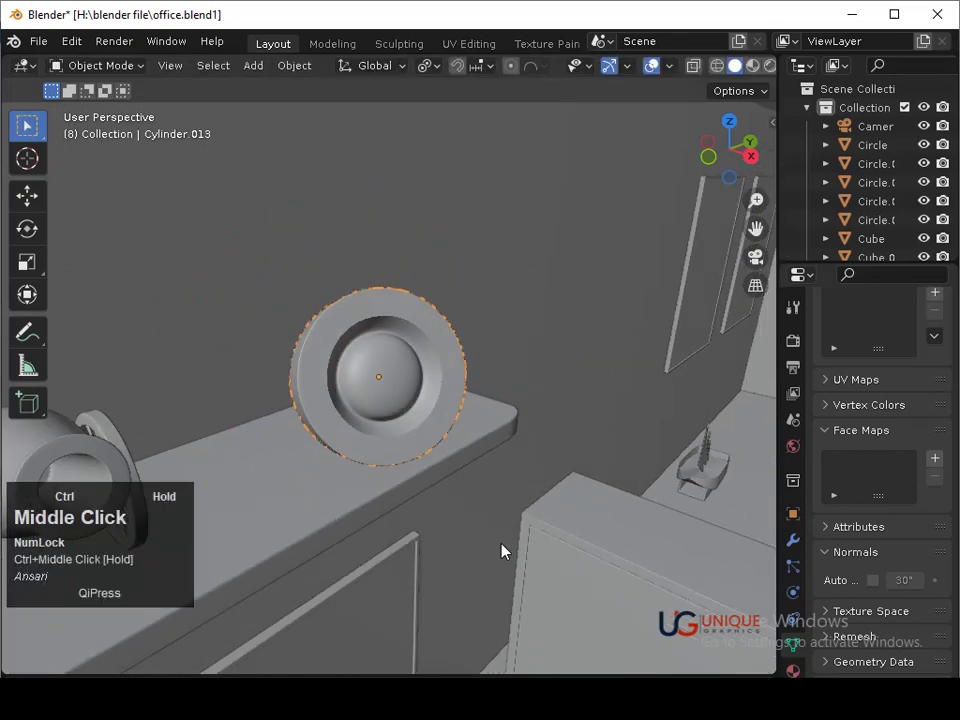
pyautogui.middleClick(482, 485)
pyautogui.moveTo(529, 383); pyautogui.dragTo(716, 157)
pyautogui.click(716, 157)
pyautogui.press('r')
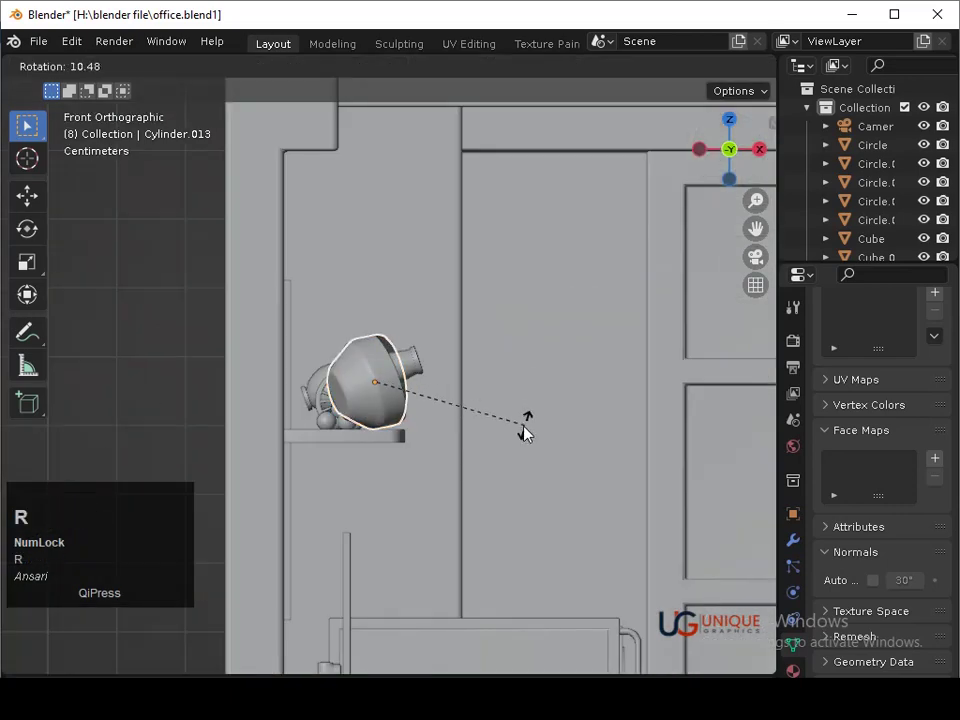
pyautogui.click(522, 437)
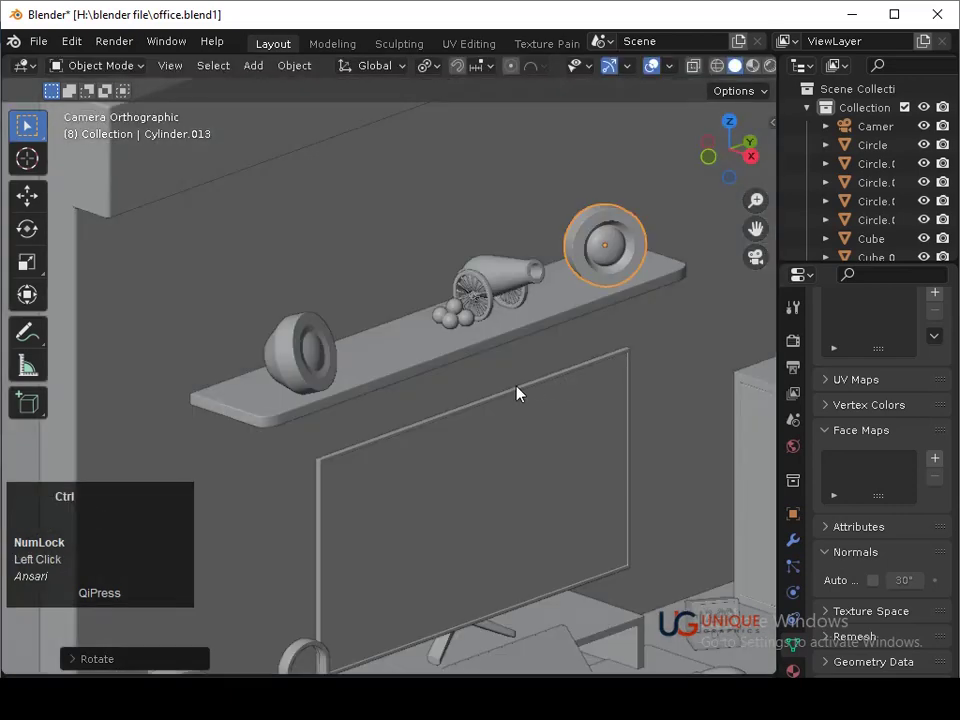
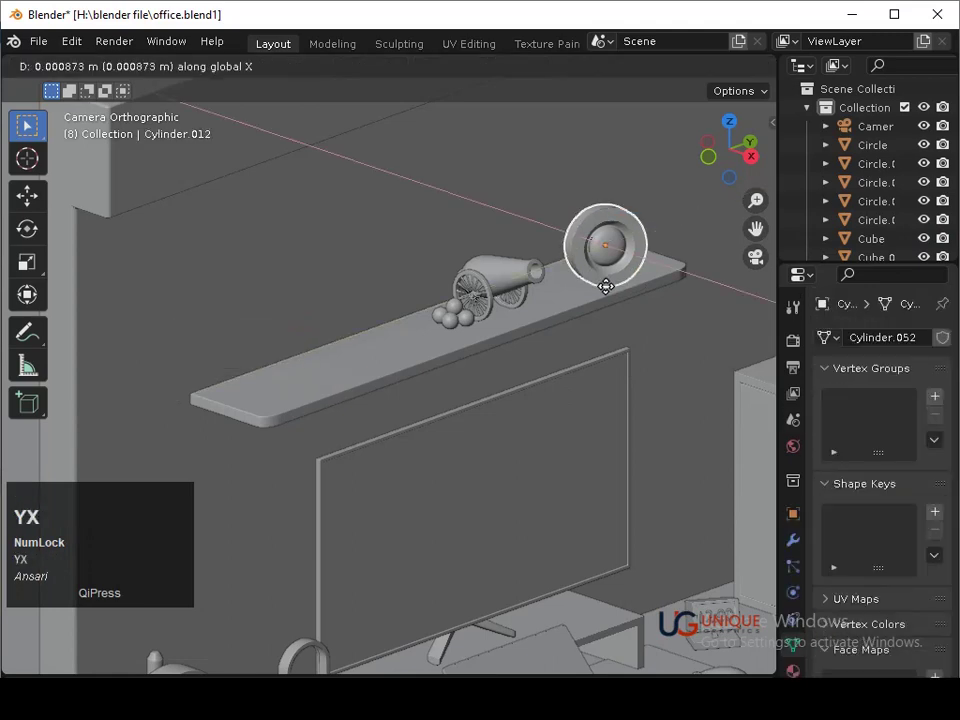
pyautogui.press('y')
pyautogui.click(289, 478)
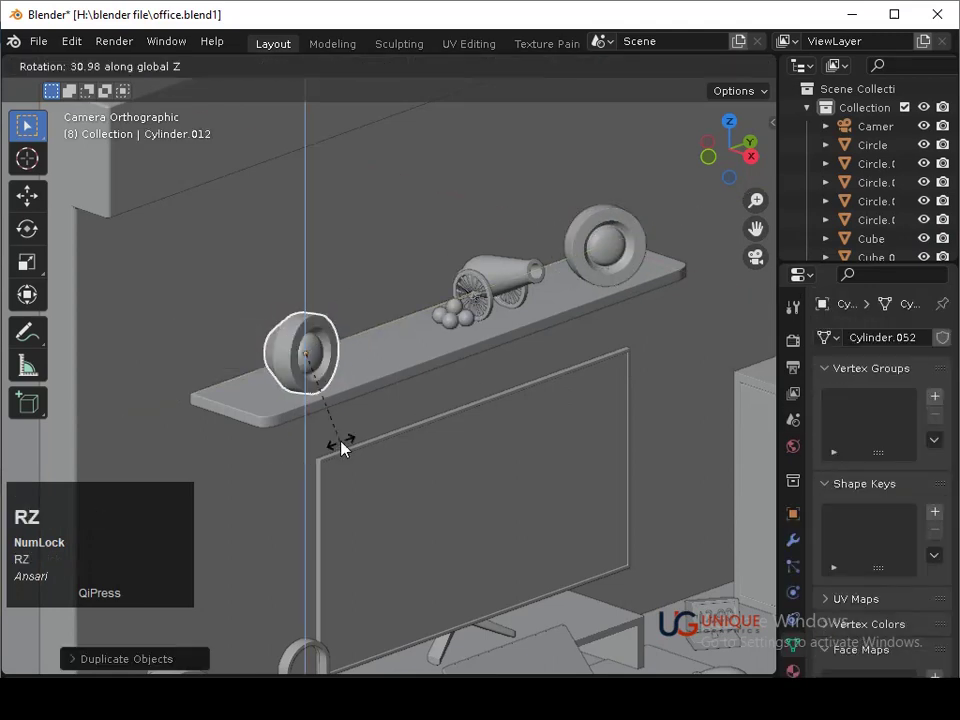
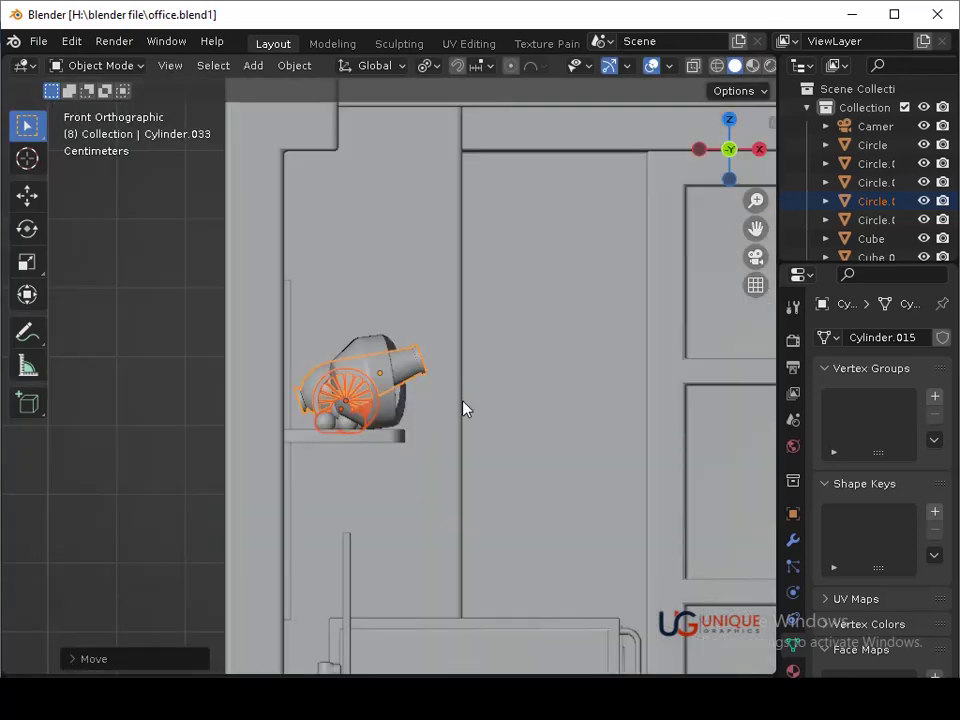
pyautogui.click(645, 321)
# Save the file and orbit the furnished office, finishing on the room seen through the camera
pyautogui.press('ctrl+s')
pyautogui.middleClick(654, 305)
pyautogui.middleClick(652, 382)
pyautogui.moveTo(671, 576); pyautogui.dragTo(566, 533)
pyautogui.press('ctrl+s')
pyautogui.middleClick(566, 533)
pyautogui.middleClick(461, 406)
pyautogui.middleClick(467, 343)
pyautogui.press('ctrl+s')
pyautogui.moveTo(424, 372); pyautogui.dragTo(433, 322)
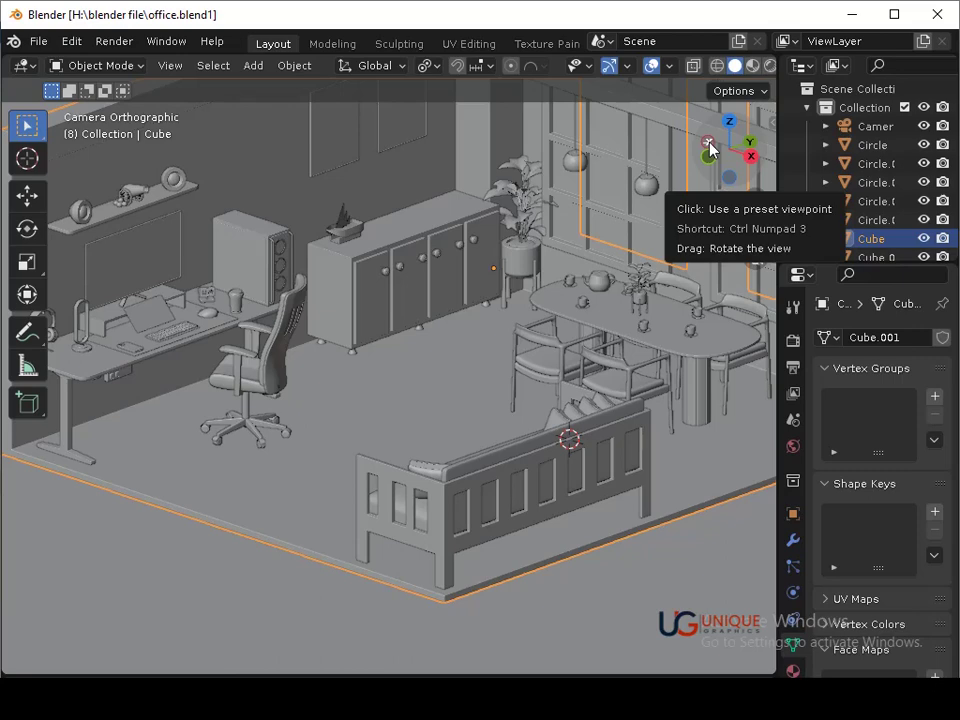
# Add a box from the top view and size it into a flat slab beside the sofa
pyautogui.doubleClick(733, 129)
pyautogui.middleClick(548, 495)
pyautogui.middleClick(479, 449)
pyautogui.press('shift+a')
pyautogui.click(480, 358)
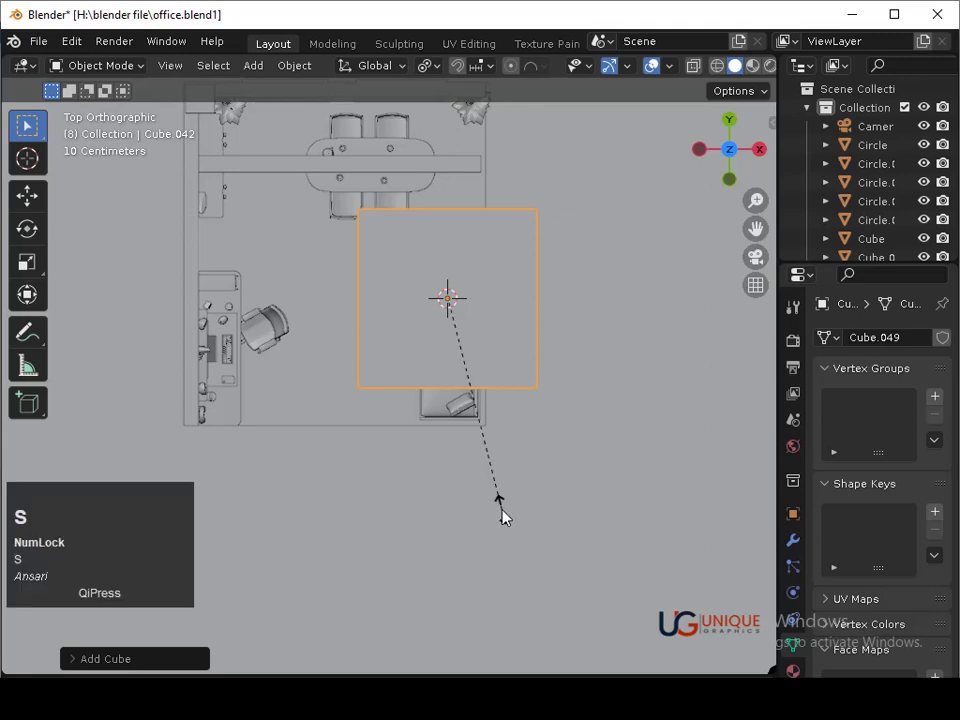
pyautogui.press('y')
pyautogui.click(505, 482)
pyautogui.press('g')
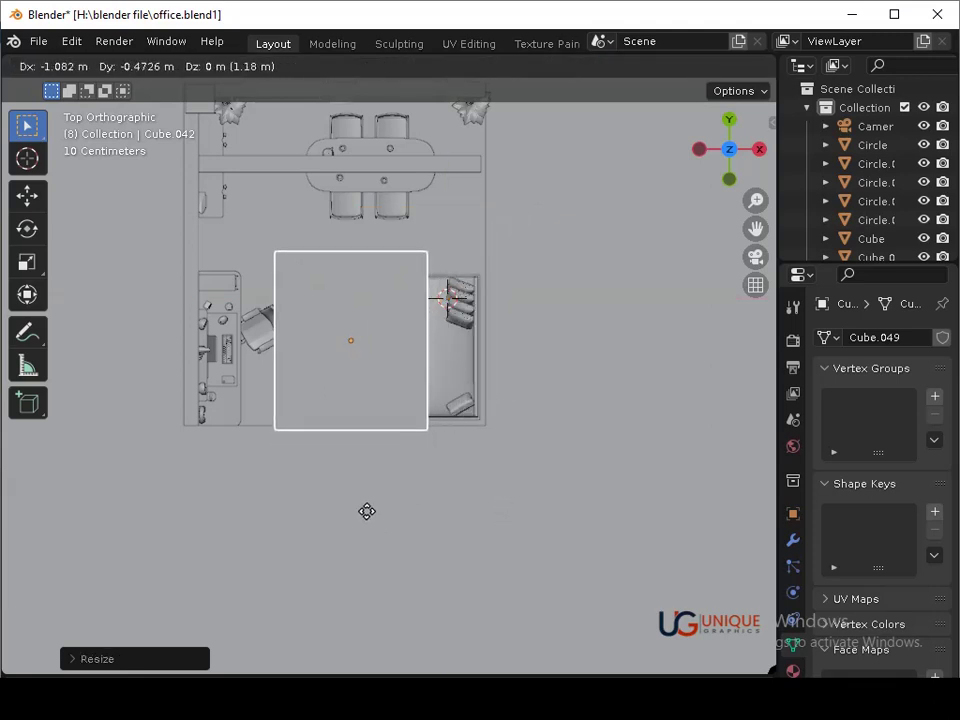
pyautogui.click(367, 517)
pyautogui.press('x')
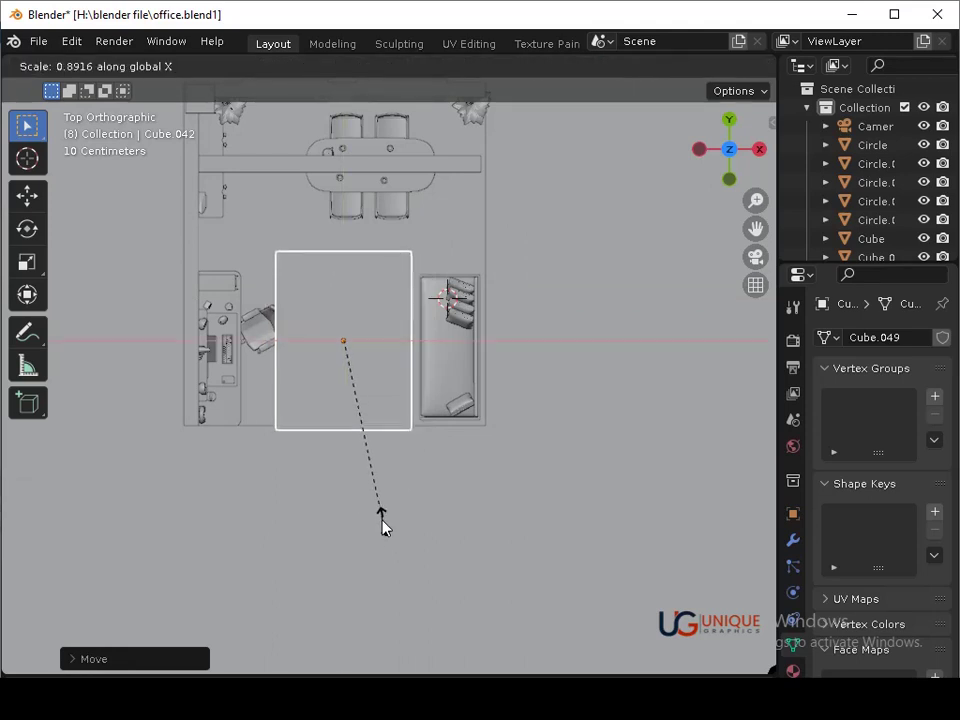
pyautogui.click(382, 502)
# Flatten the slab vertically and lower it in the front view
pyautogui.press('g')
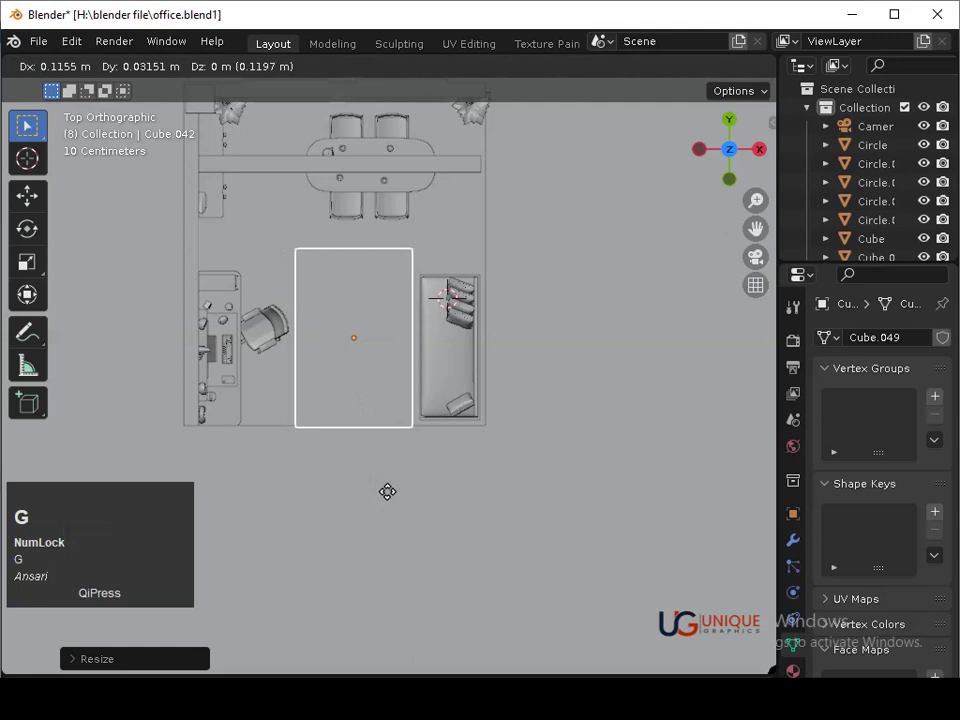
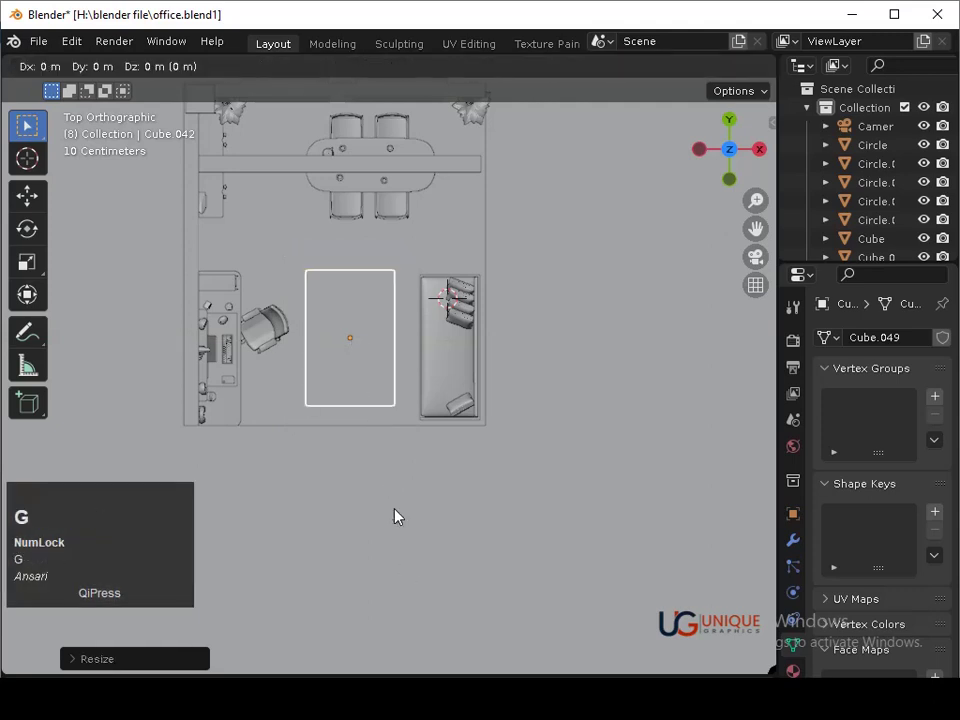
pyautogui.click(407, 523)
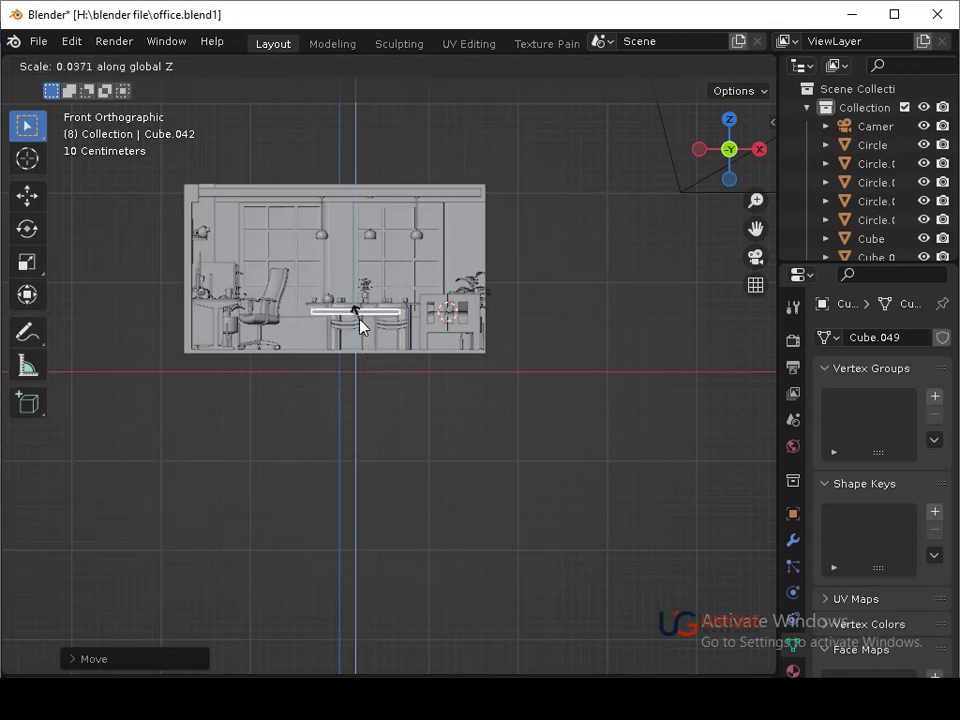
pyautogui.click(364, 318)
pyautogui.middleClick(381, 411)
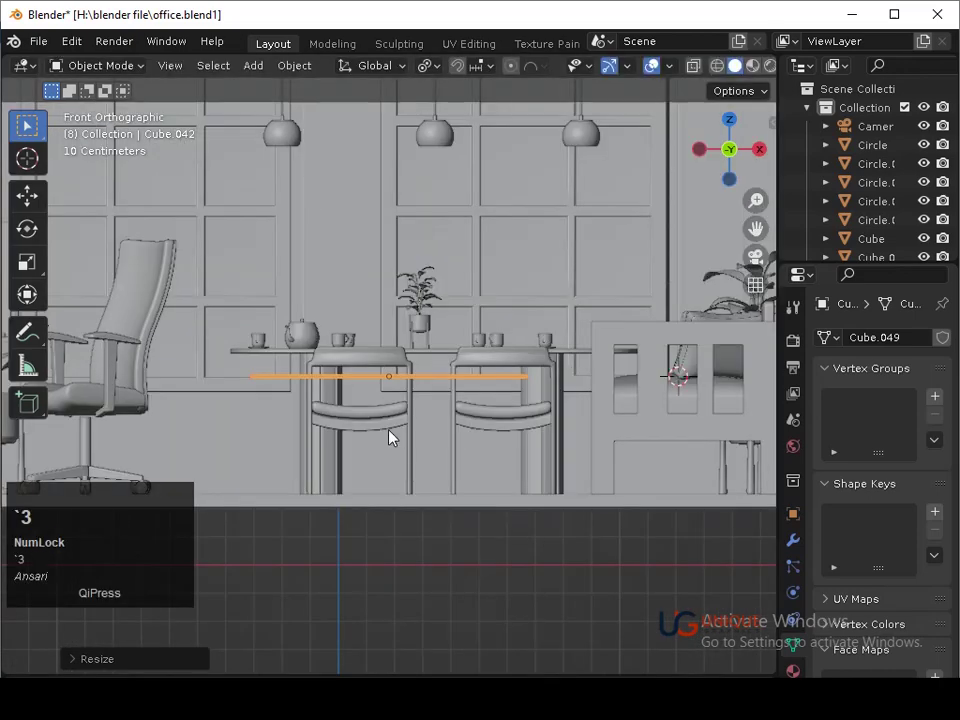
pyautogui.click(434, 475)
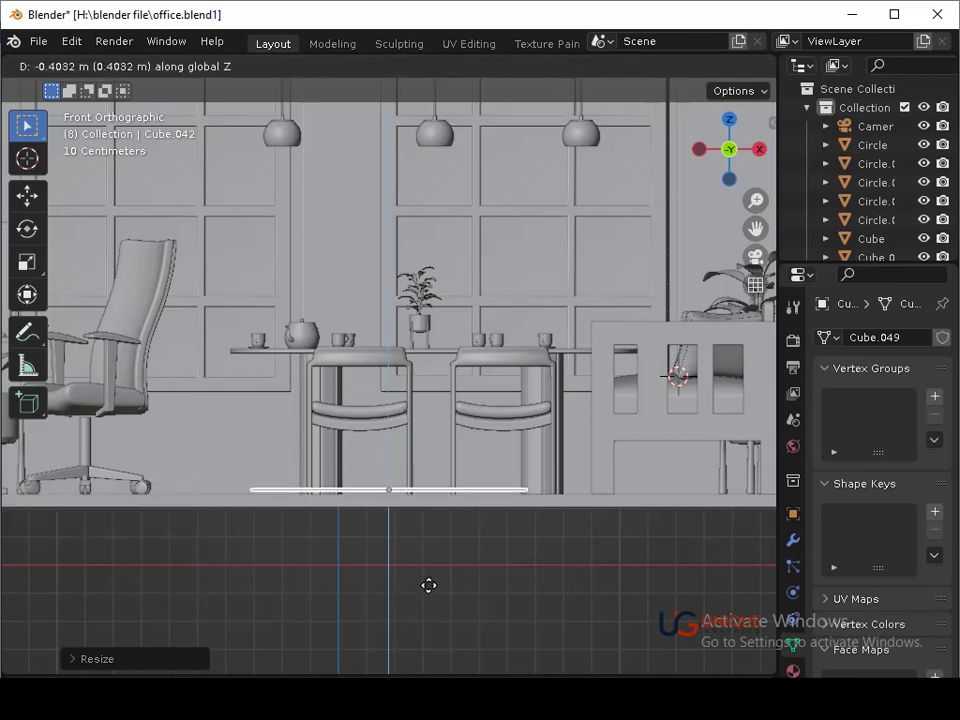
pyautogui.click(435, 596)
pyautogui.press('ctrl+s')
pyautogui.moveTo(511, 513); pyautogui.dragTo(399, 530)
pyautogui.middleClick(399, 530)
pyautogui.middleClick(382, 572)
# Check the slab through the camera and widen it along X
pyautogui.press('ctrl+s')
pyautogui.moveTo(473, 615); pyautogui.dragTo(417, 555)
pyautogui.click(534, 629)
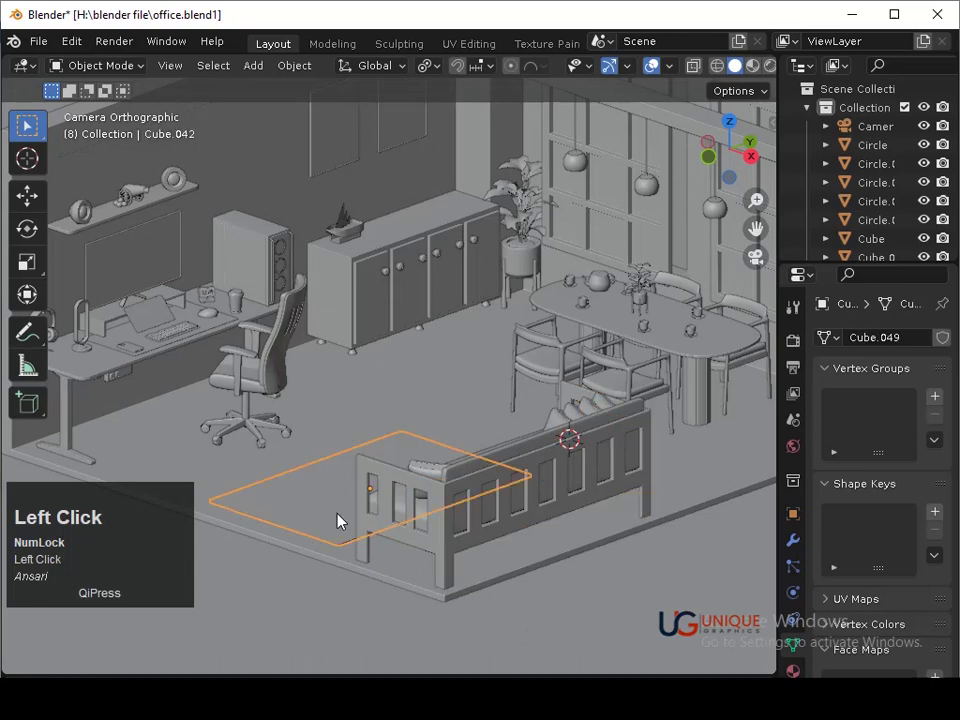
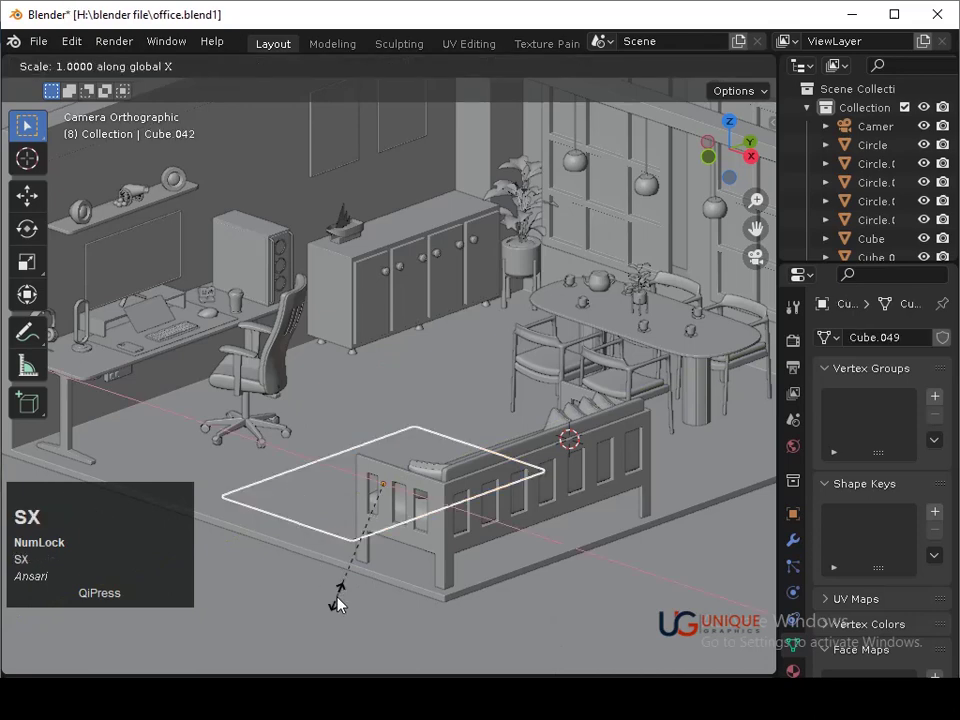
pyautogui.click(355, 569)
pyautogui.press('s')
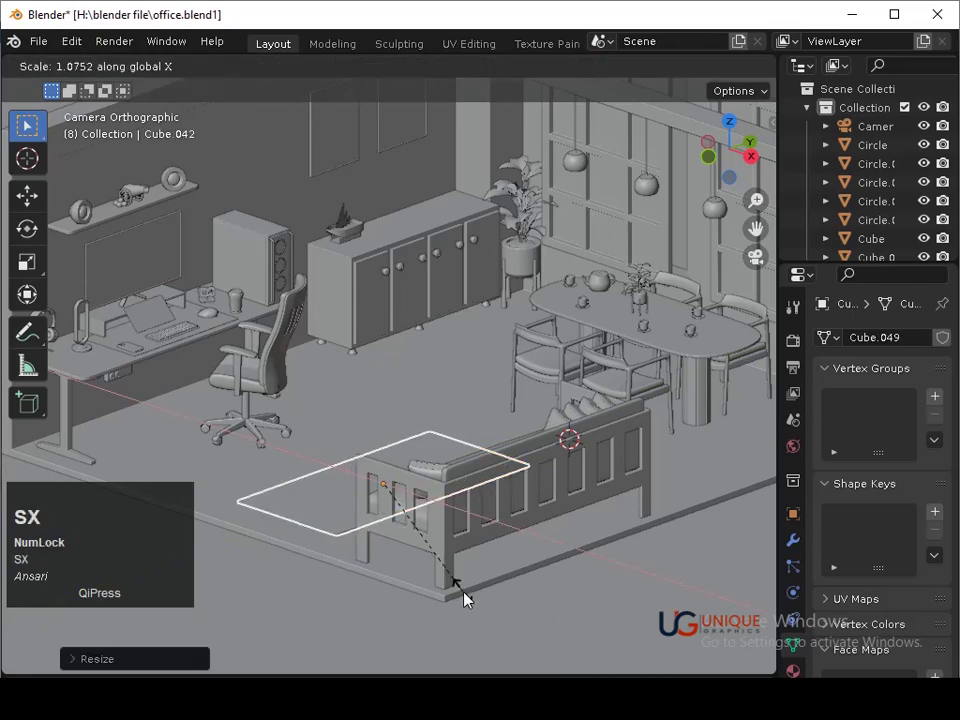
pyautogui.press('x')
pyautogui.click(479, 611)
# Delete the trial slab and save the office scene
pyautogui.press('ctrl+s')
pyautogui.middleClick(541, 605)
pyautogui.moveTo(535, 447); pyautogui.dragTo(503, 564)
pyautogui.press('ctrl+s')
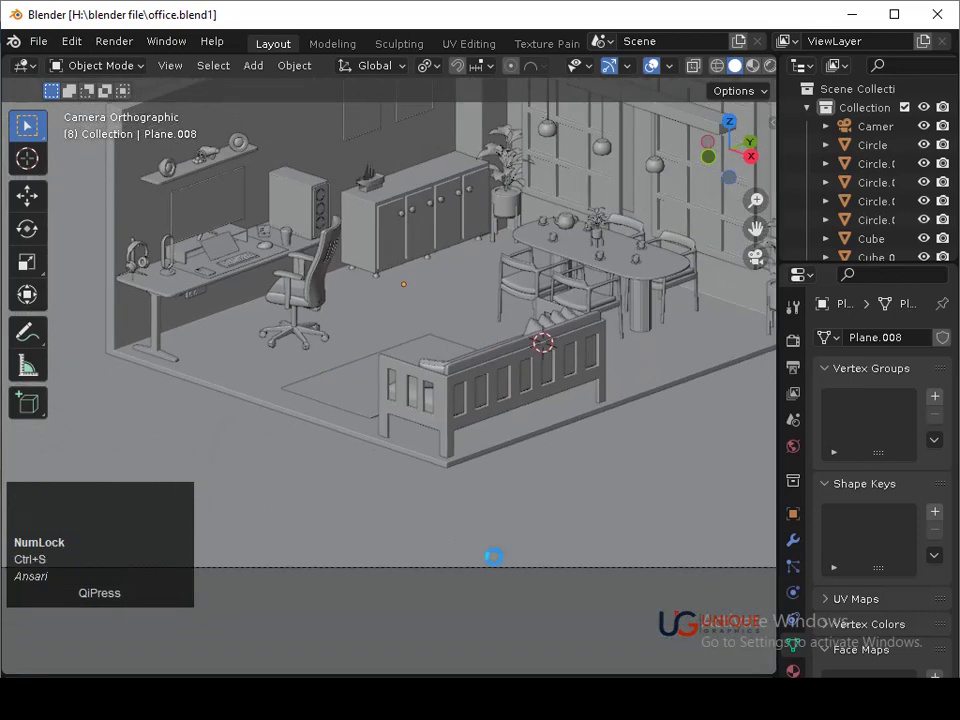
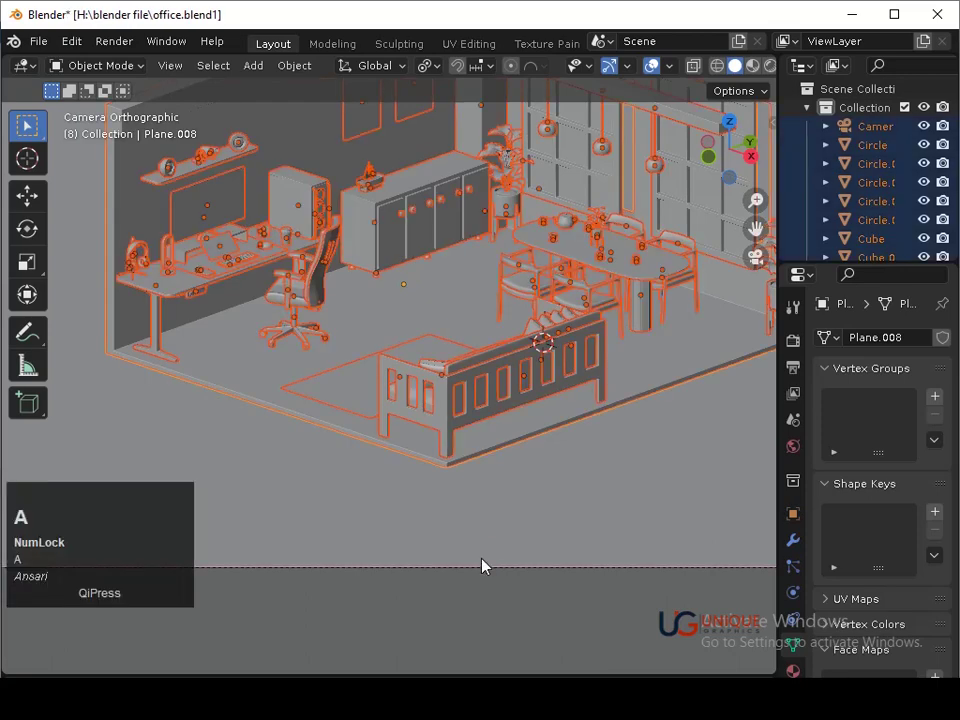
# Hide every office object and add a fresh default cube in the empty viewport
pyautogui.press('h')
pyautogui.middleClick(527, 353)
pyautogui.middleClick(466, 392)
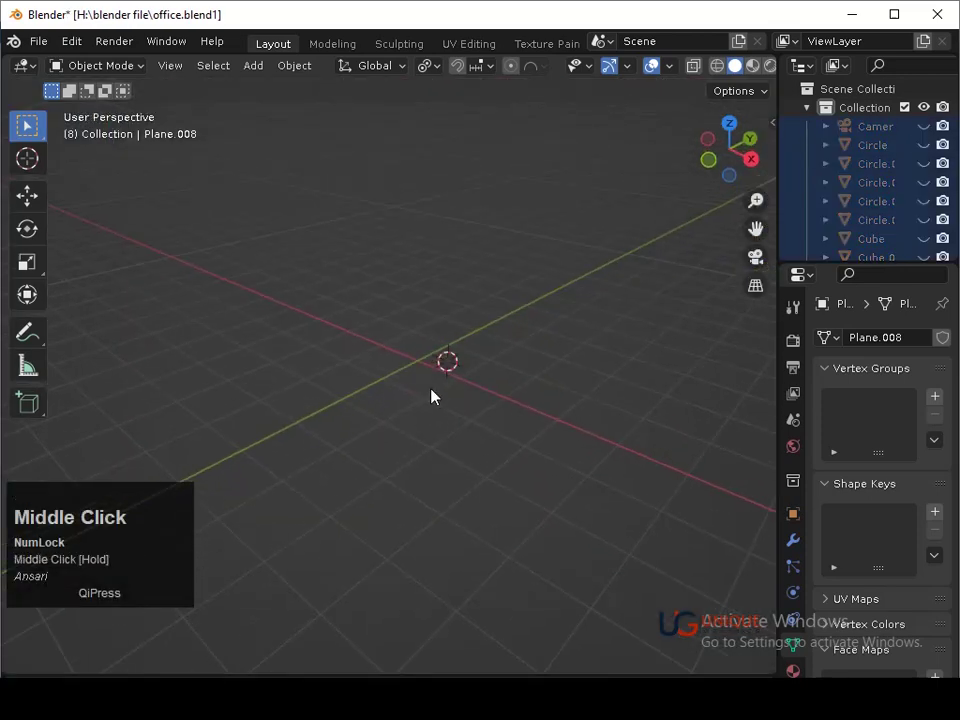
pyautogui.press('shift+a')
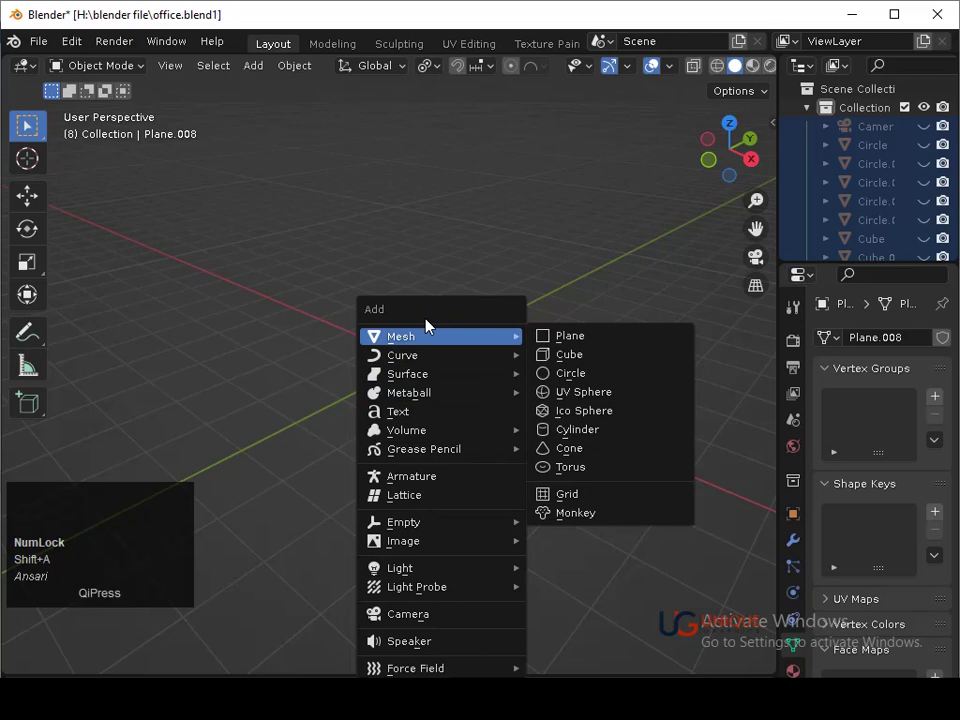
pyautogui.click(559, 361)
pyautogui.middleClick(538, 421)
pyautogui.middleClick(547, 372)
pyautogui.middleClick(458, 390)
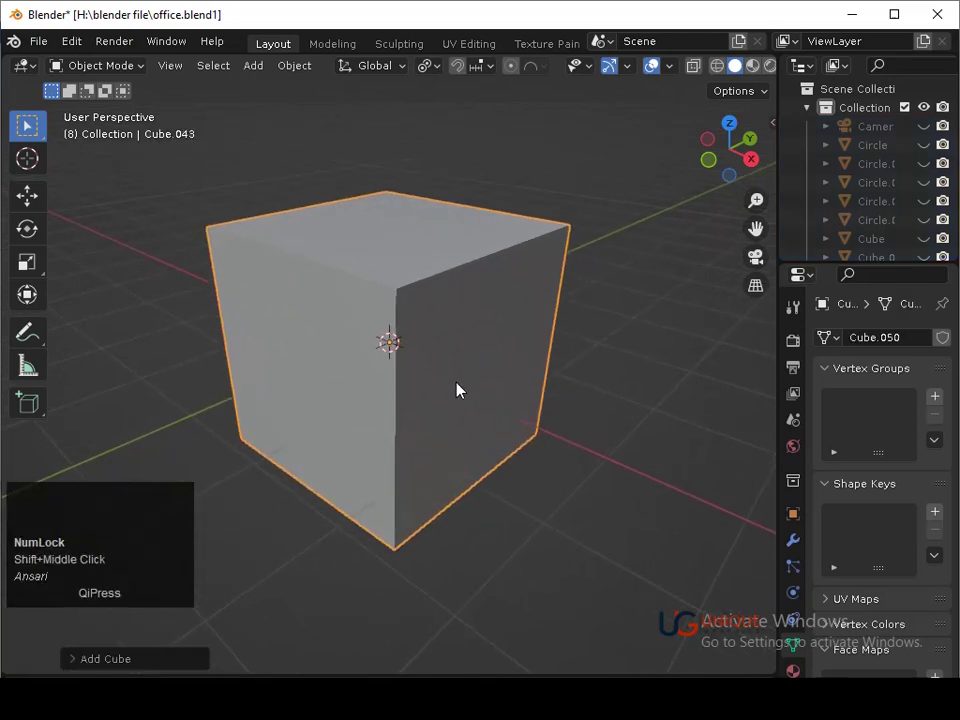
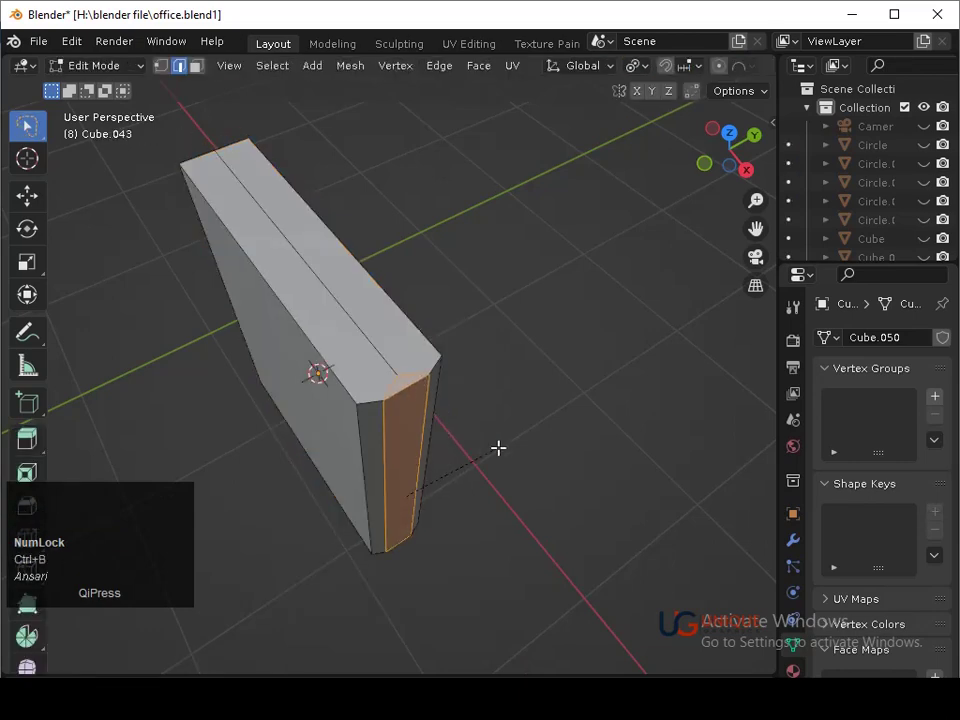
# Zoom onto the upright slab to start cutting edge loops along its spine
pyautogui.scroll(3)
pyautogui.press('v')
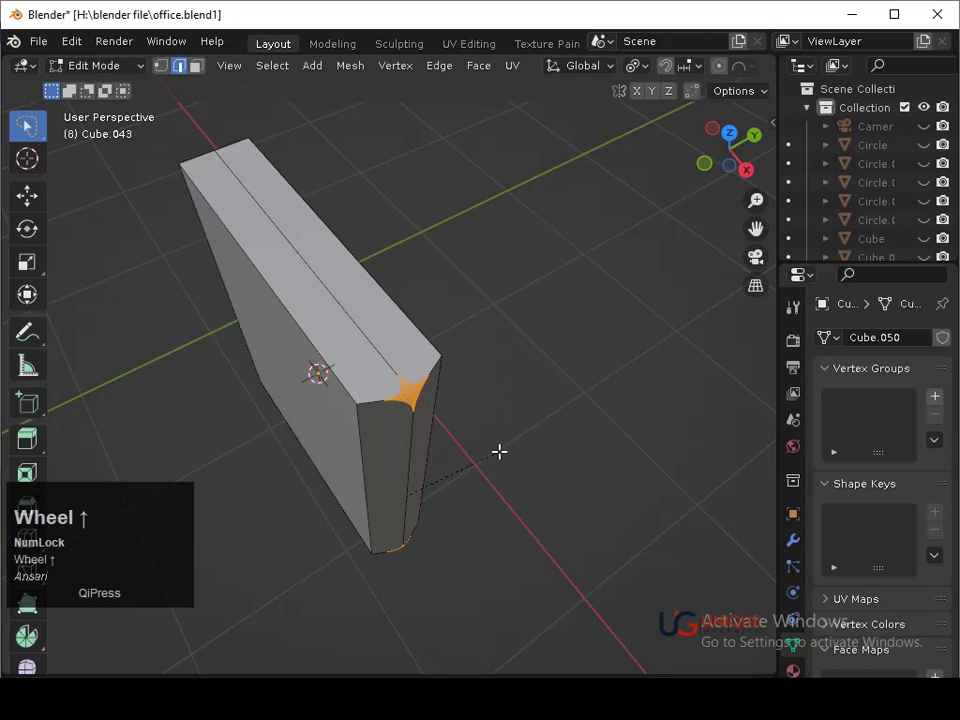
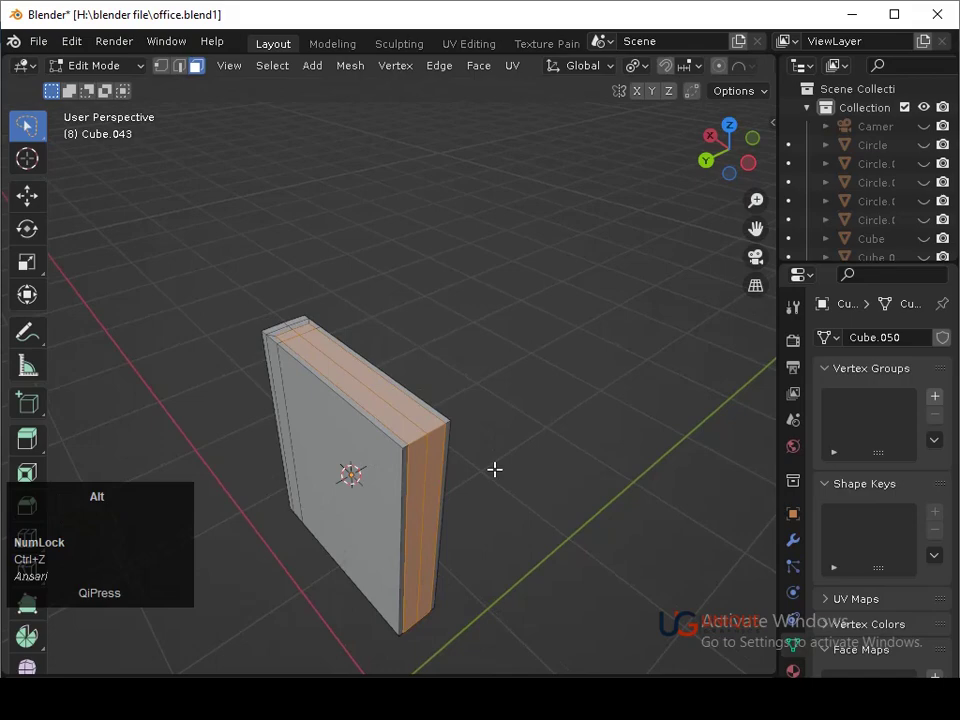
# Push the page faces inward to recess the pages and return to Object Mode
pyautogui.press('alt+e')
pyautogui.click(501, 477)
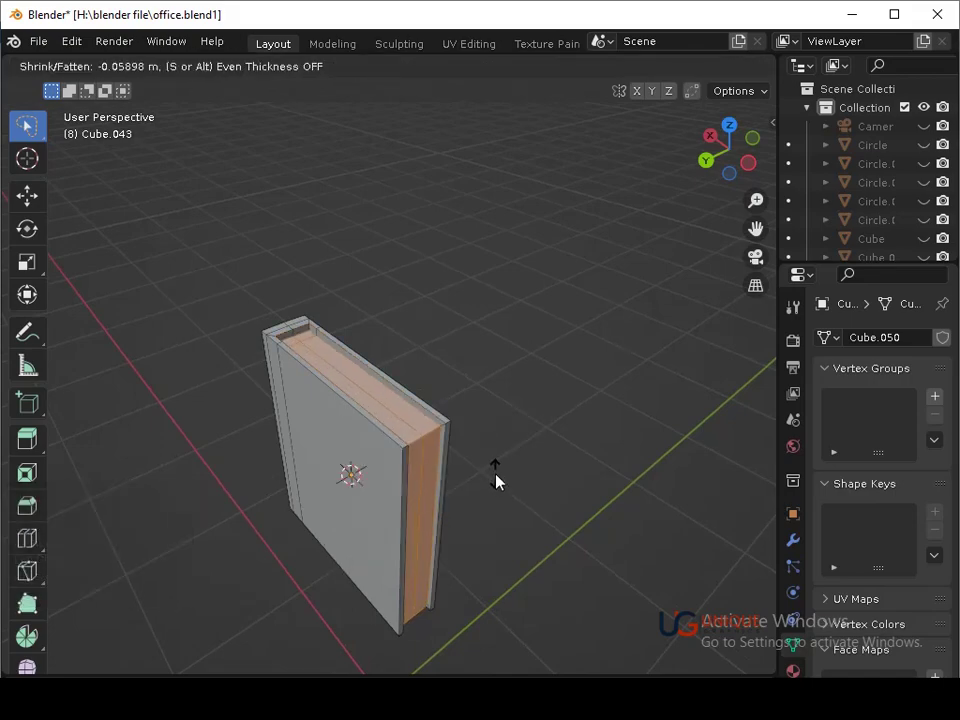
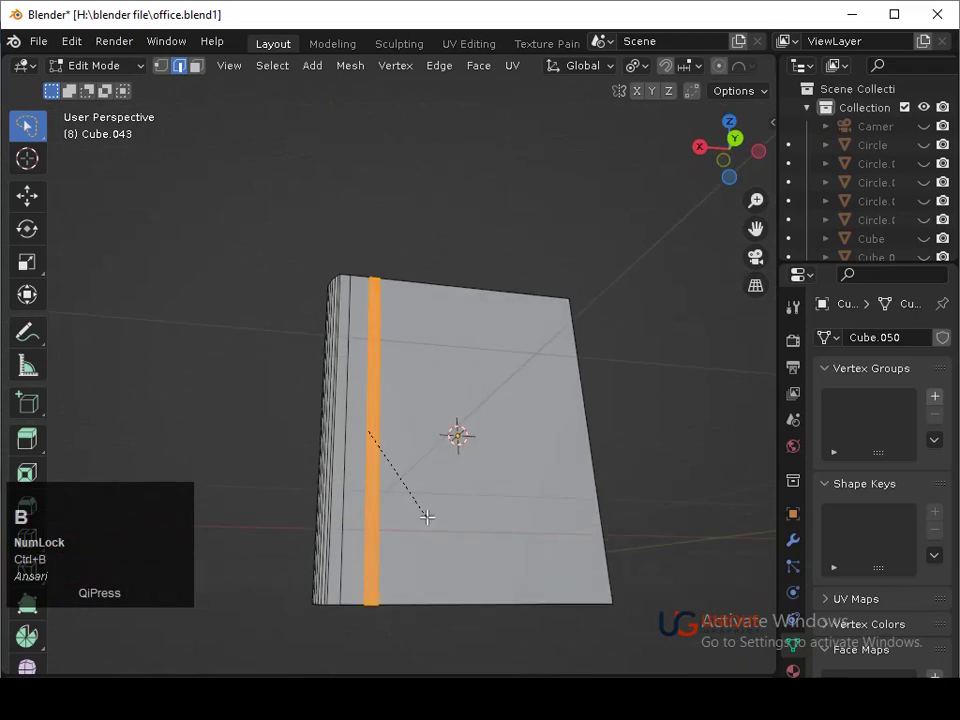
pyautogui.scroll(-3)
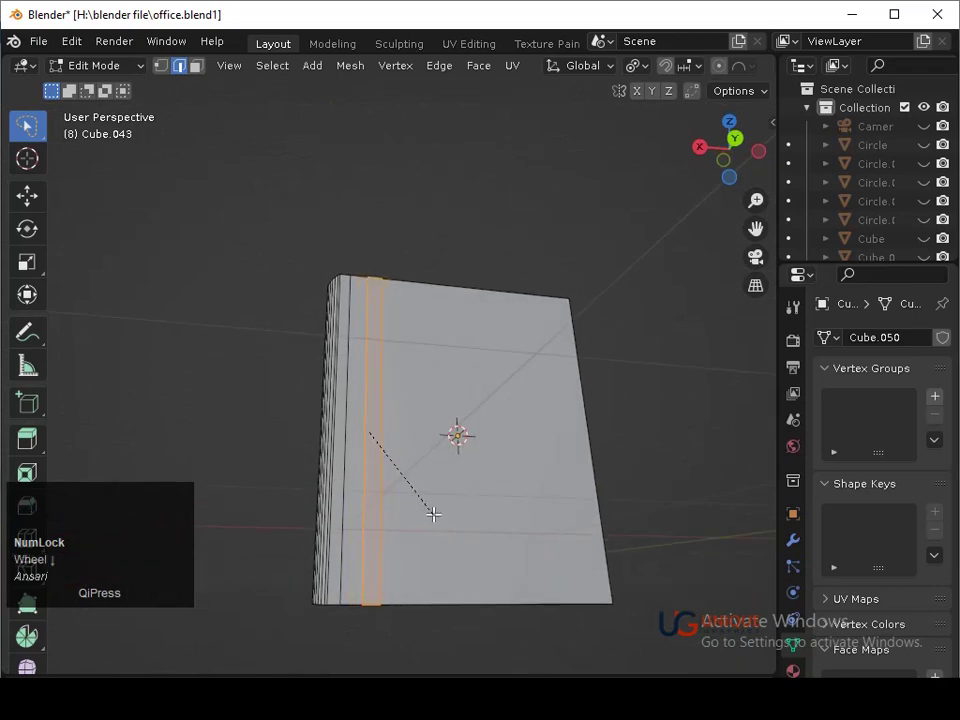
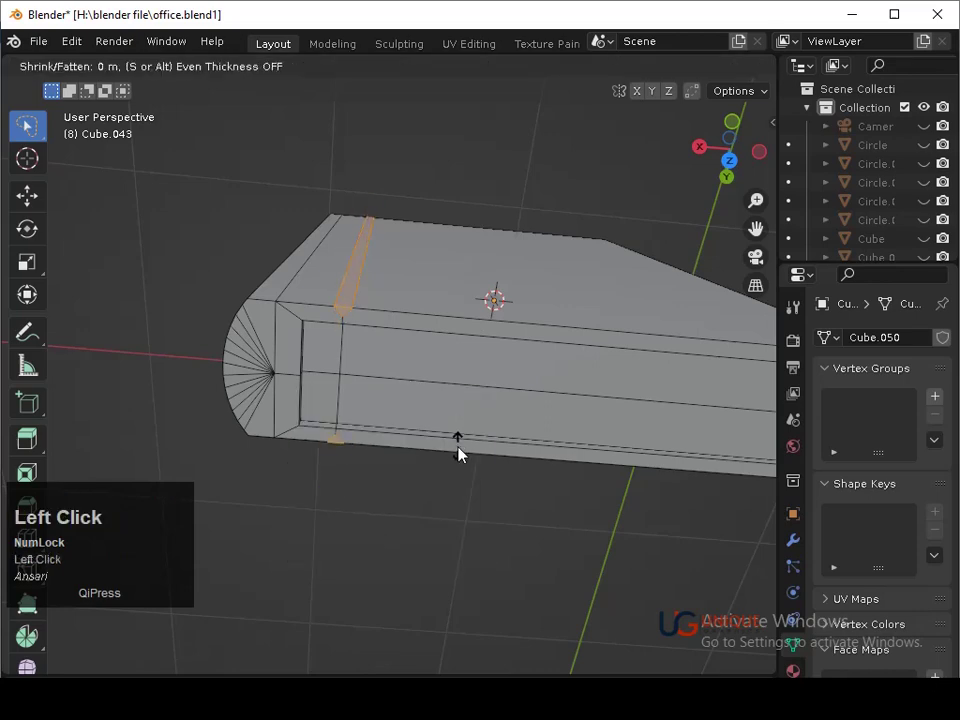
pyautogui.click(467, 456)
pyautogui.press('Tab')
pyautogui.moveTo(470, 371); pyautogui.dragTo(531, 410)
pyautogui.press('ctrl+s')
# Shade the book smooth with Auto Smooth, save, and unhide the office scene
pyautogui.middleClick(527, 392)
pyautogui.middleClick(473, 256)
pyautogui.rightClick(503, 267)
pyautogui.click(502, 266)
pyautogui.middleClick(803, 656)
pyautogui.click(880, 633)
pyautogui.middleClick(631, 444)
pyautogui.press('ctrl+s')
pyautogui.middleClick(542, 437)
pyautogui.middleClick(529, 426)
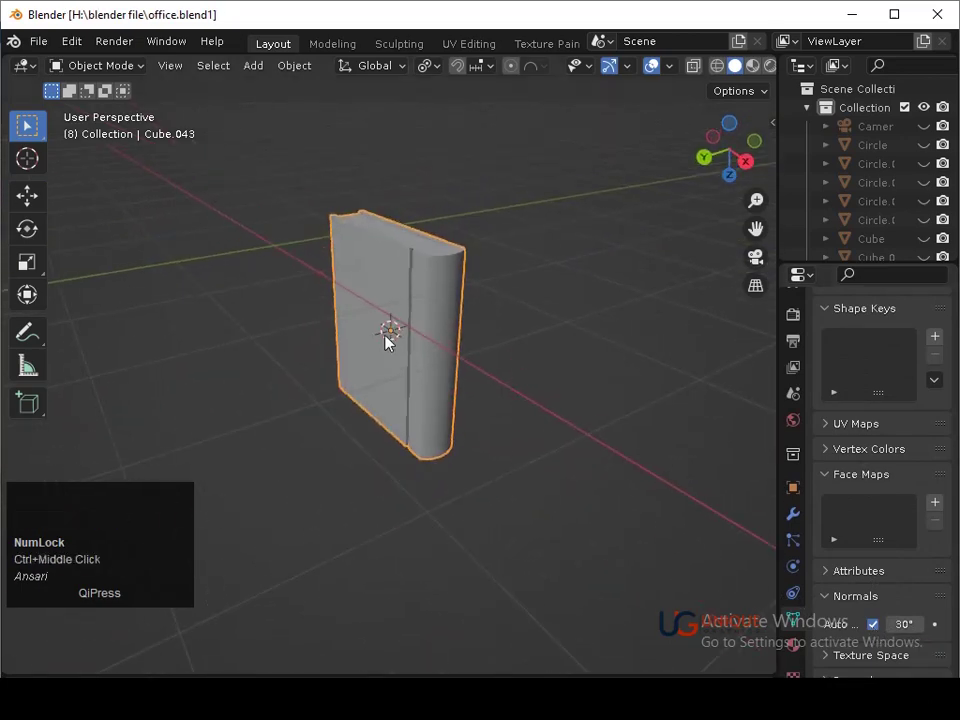
pyautogui.press('ctrl+s')
pyautogui.press('alt+h')
# Shrink the book and slide it onto the cabinet beside the plant
pyautogui.click(450, 270)
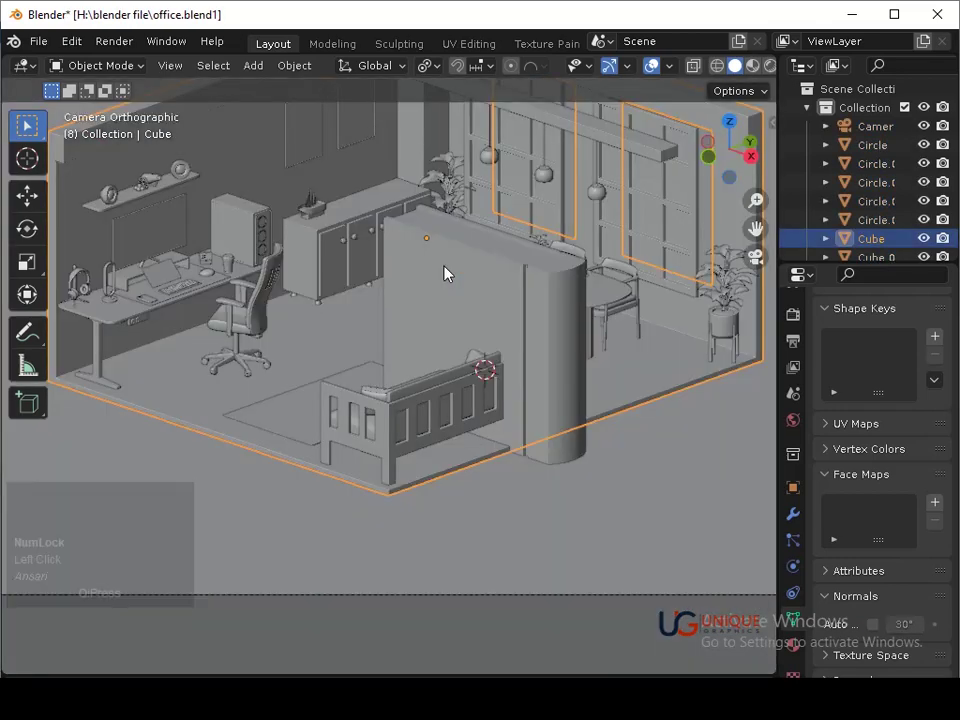
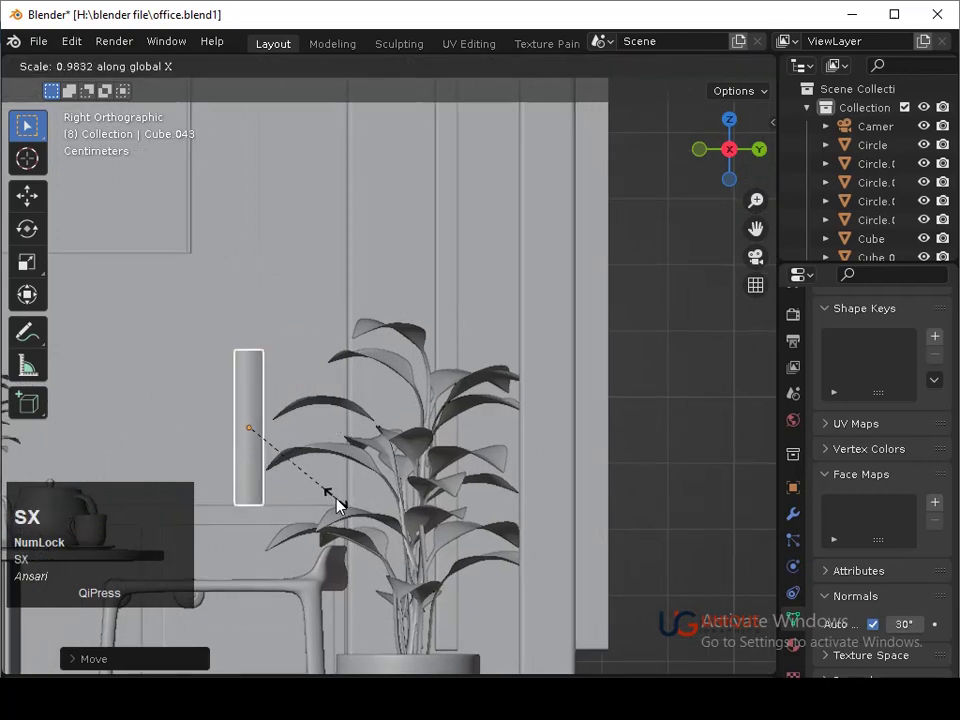
pyautogui.click(319, 468)
pyautogui.press('s')
pyautogui.click(354, 482)
pyautogui.press('g')
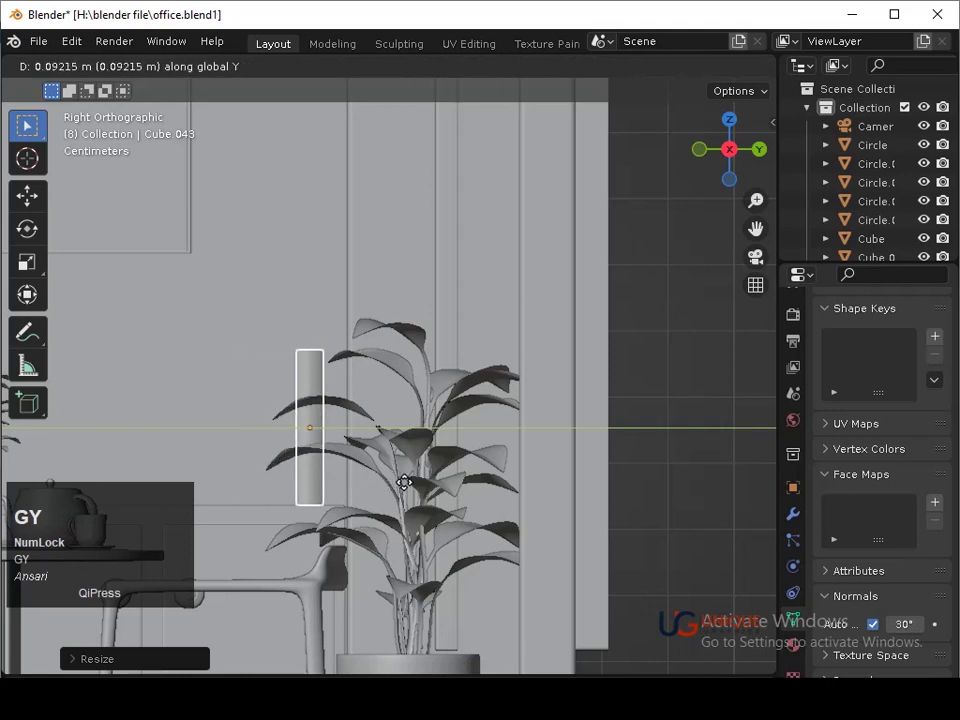
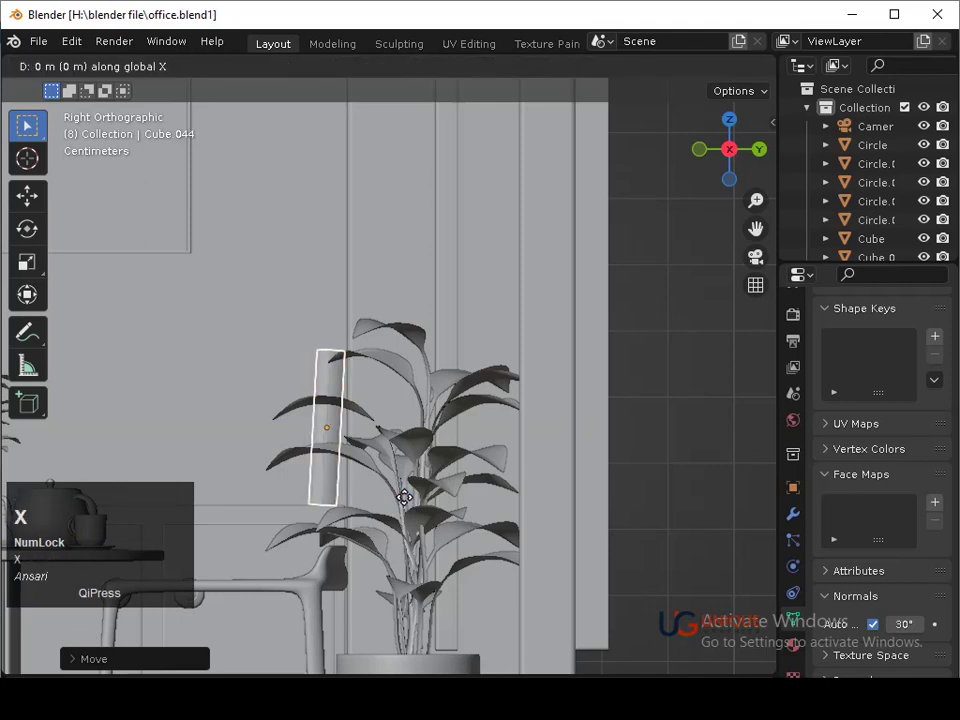
pyautogui.click(394, 494)
# Duplicate the book into tilted copies forming a row along the cabinet
pyautogui.press('s')
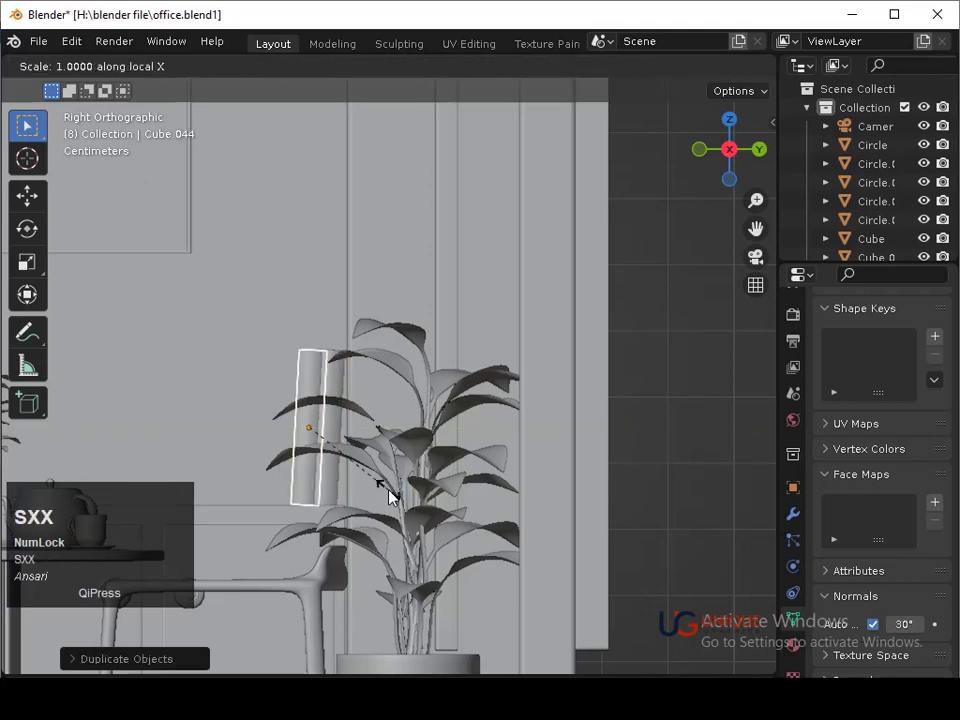
pyautogui.click(378, 468)
pyautogui.press('g')
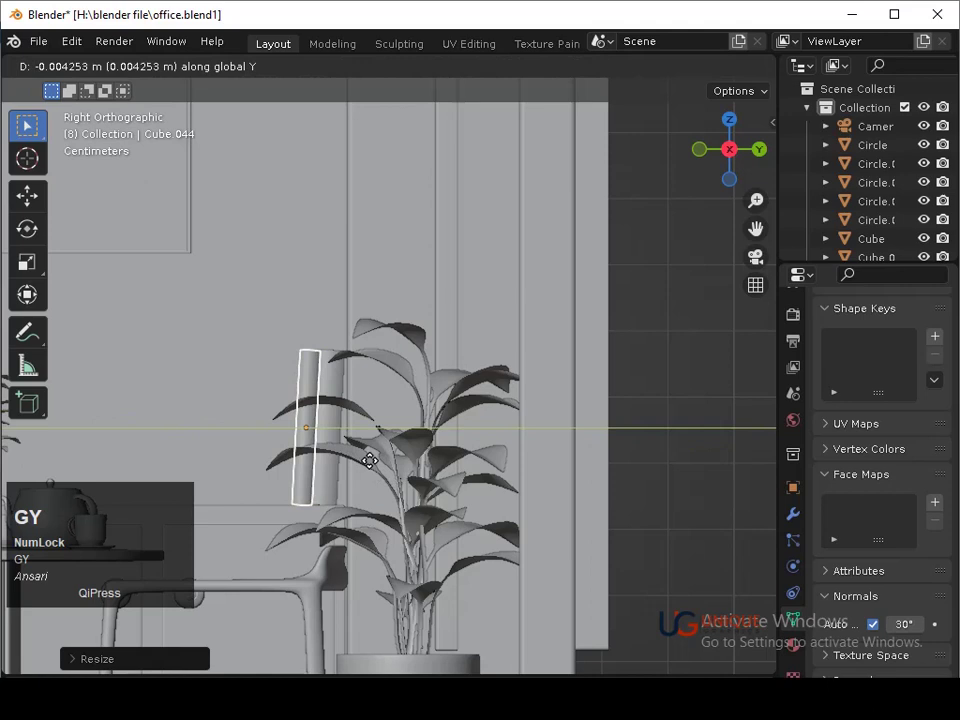
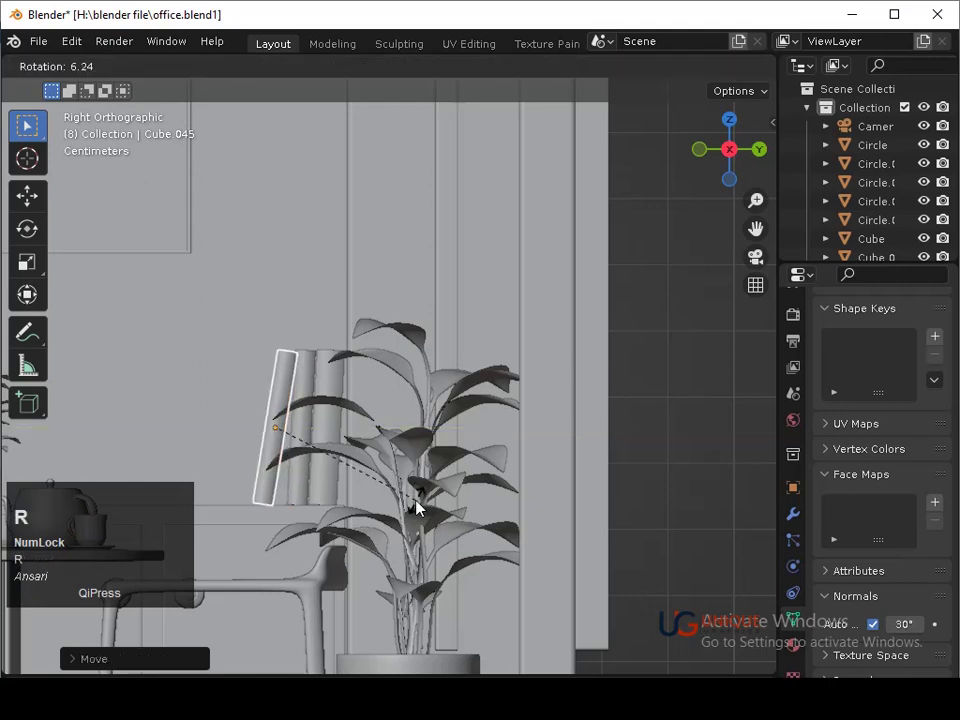
pyautogui.click(422, 500)
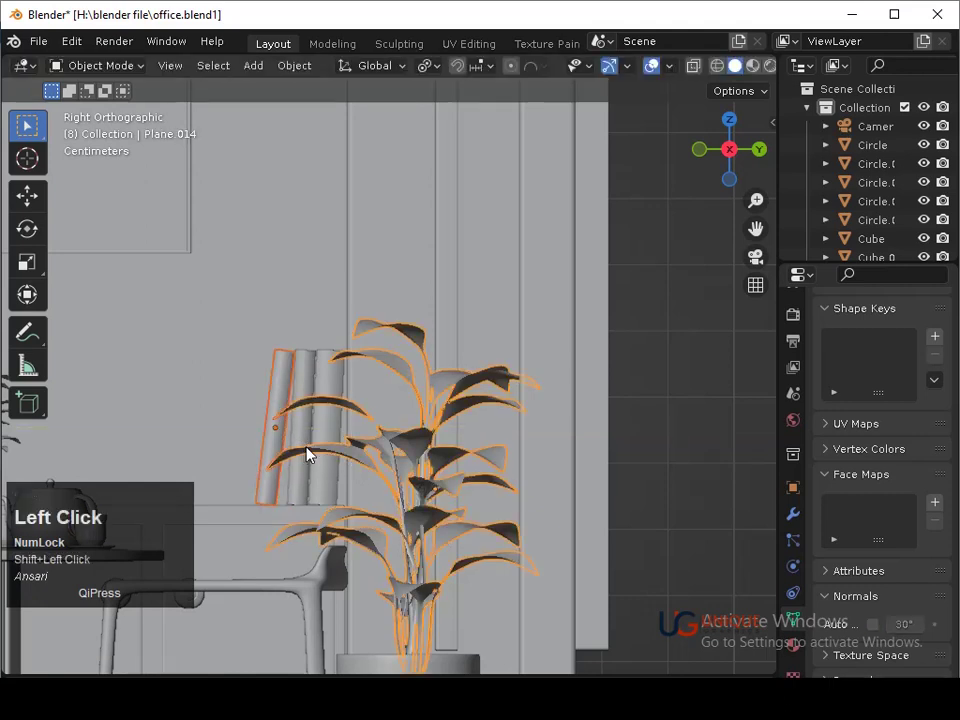
pyautogui.press('shift+d')
pyautogui.press('x')
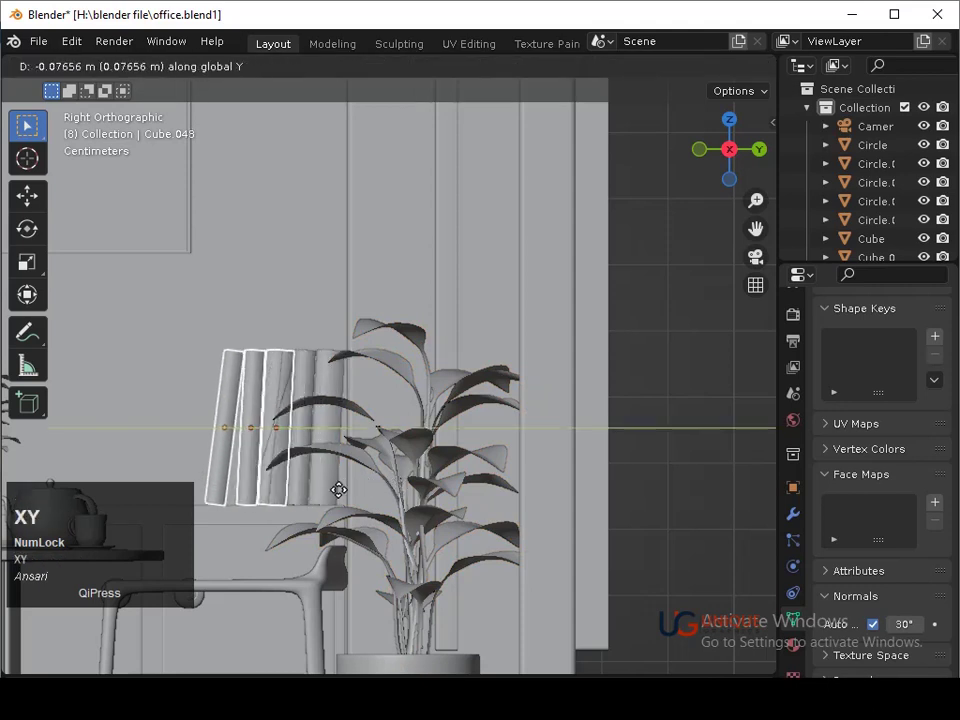
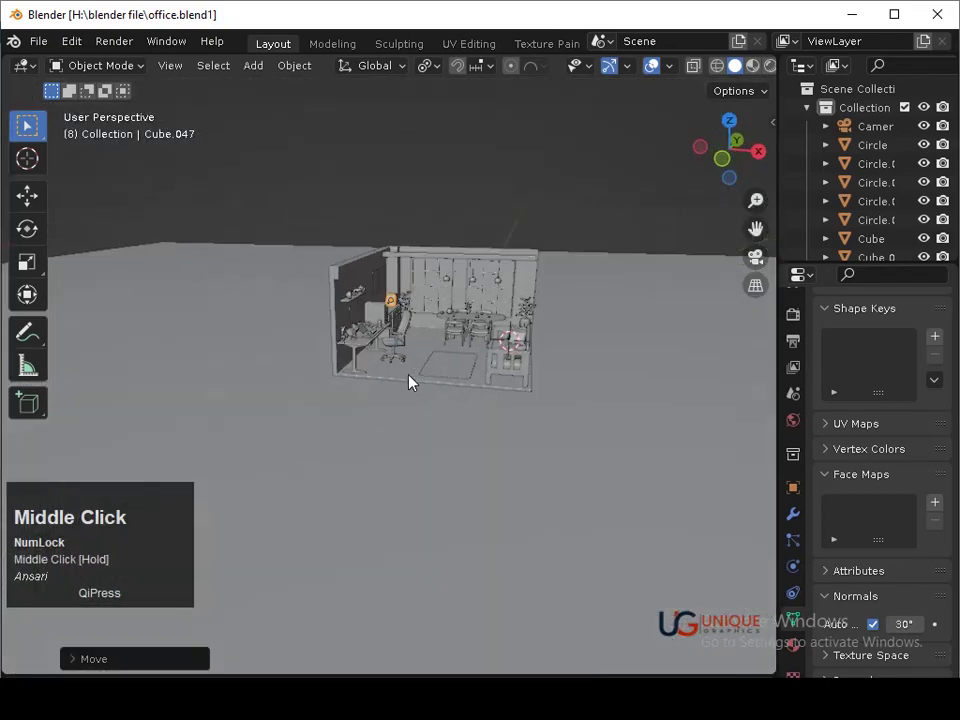
# Grab the book row along X in top wireframe view and scale it to about 0.85
pyautogui.click(744, 135)
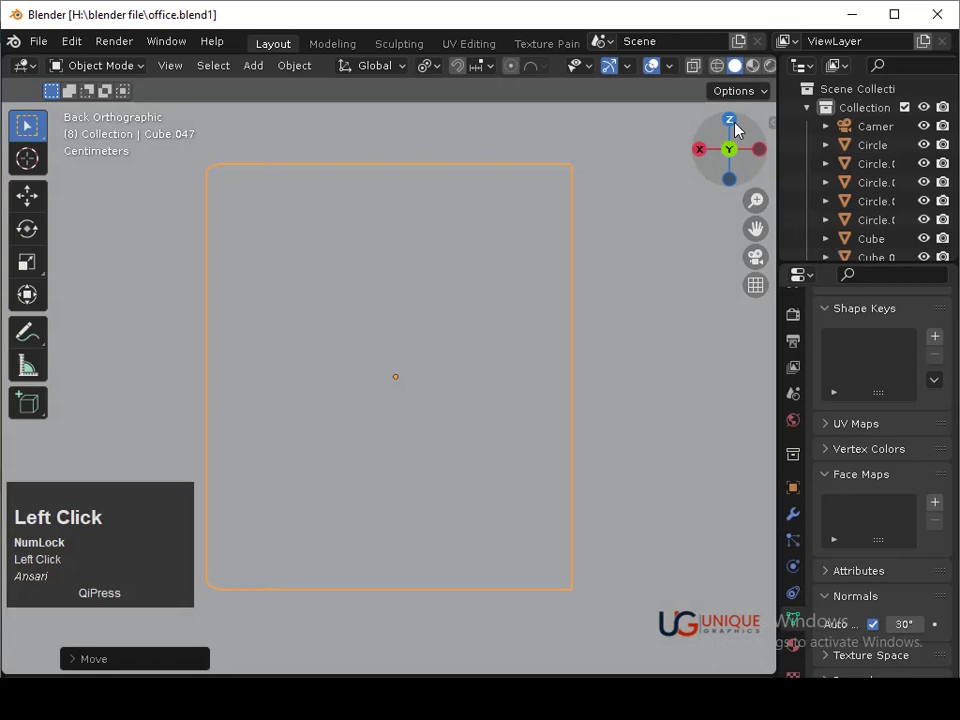
pyautogui.middleClick(628, 191)
pyautogui.press('shift+z')
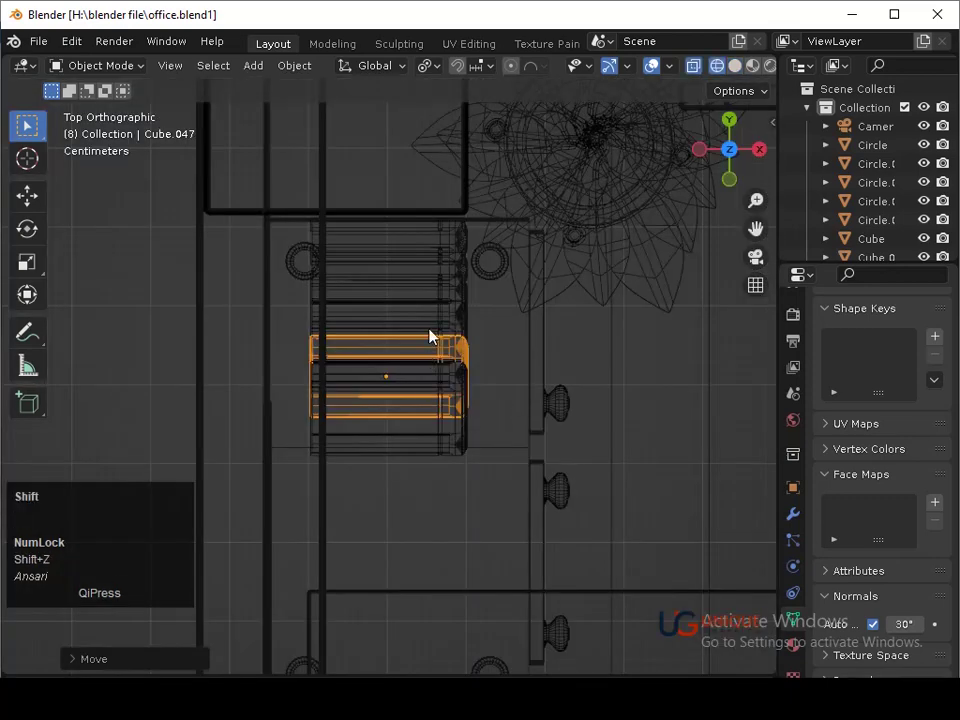
pyautogui.click(447, 275)
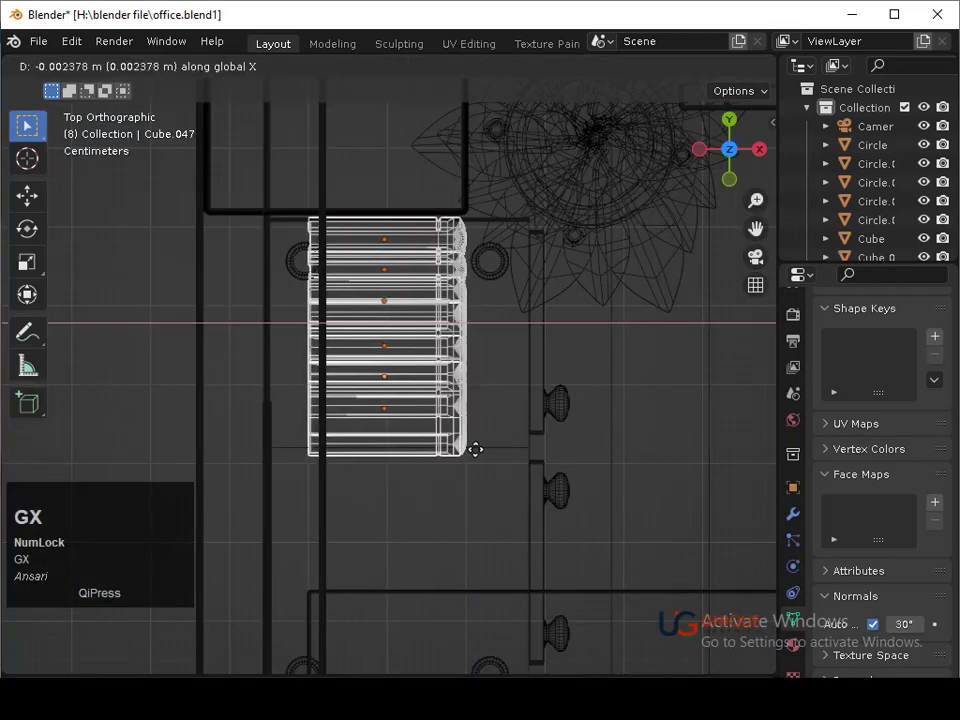
pyautogui.click(465, 454)
pyautogui.press('s')
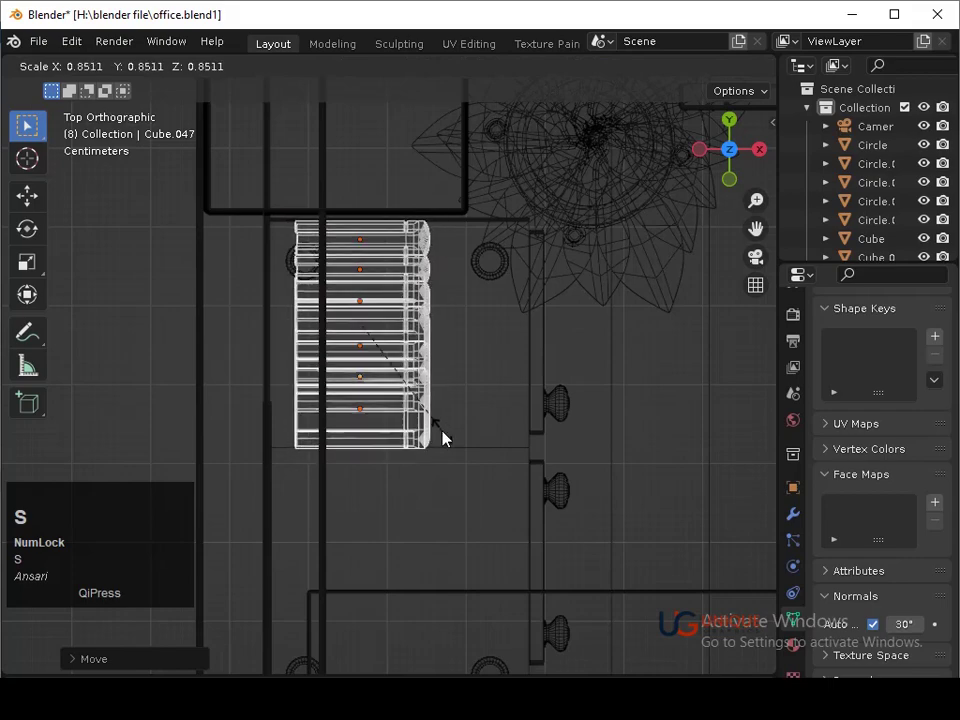
pyautogui.click(451, 436)
pyautogui.press('shift+z')
# Stretch the book row along Y to about 1.16
pyautogui.moveTo(460, 502); pyautogui.dragTo(505, 451)
pyautogui.write('sx')
pyautogui.click(486, 444)
pyautogui.press('g')
pyautogui.click(477, 441)
pyautogui.middleClick(591, 460)
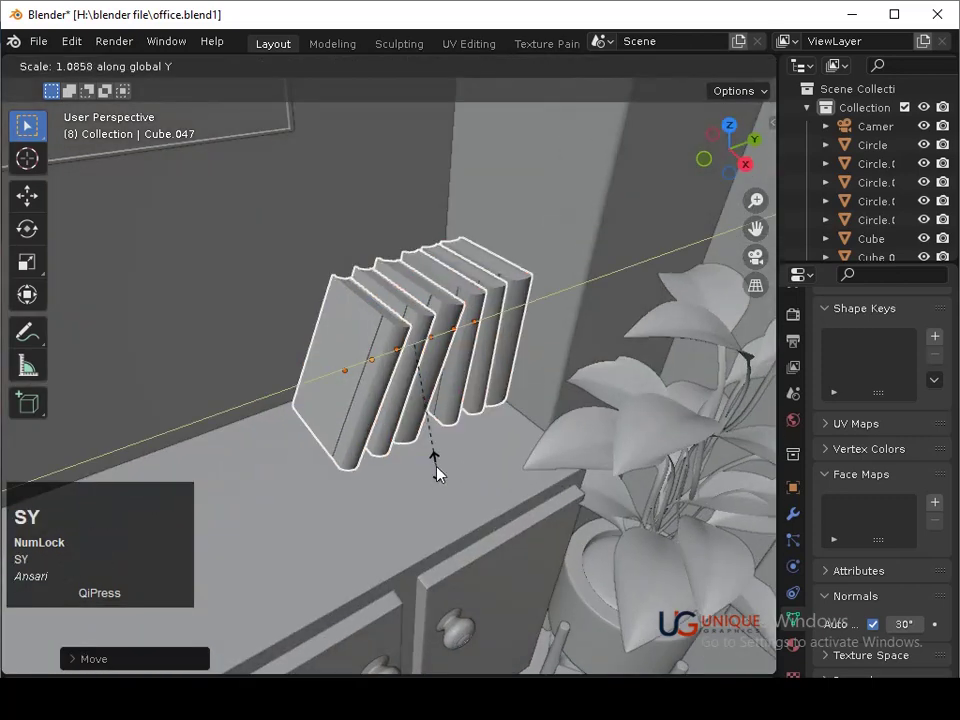
pyautogui.press('x')
pyautogui.press('y')
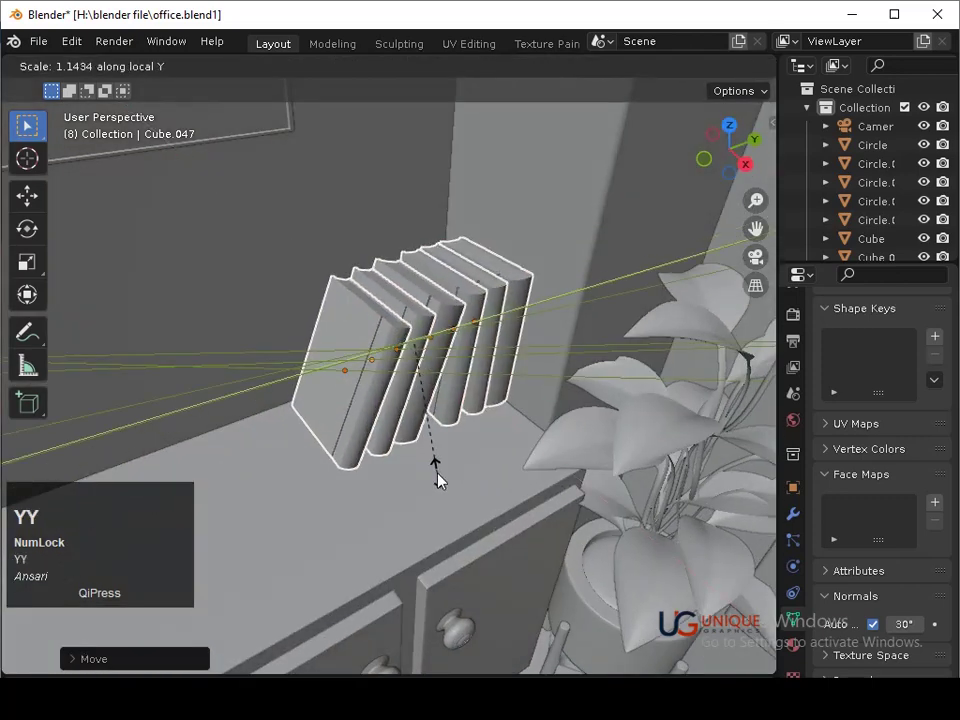
pyautogui.click(452, 501)
pyautogui.press('ctrl+z')
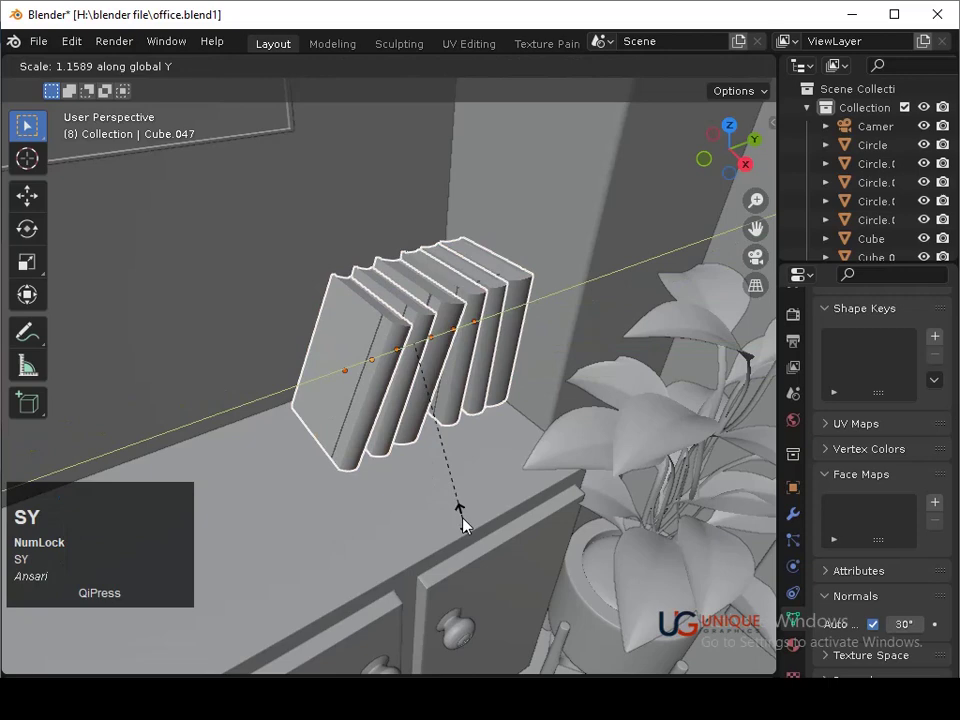
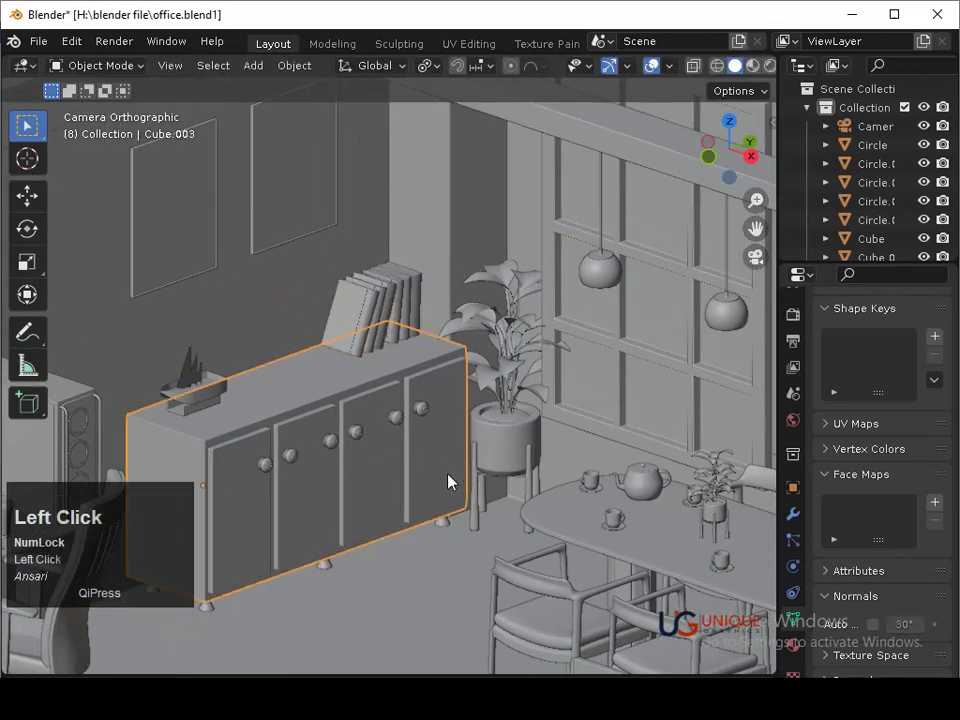
# Save, then lower the row of books onto the cabinet in the side view
pyautogui.press('ctrl+s')
pyautogui.middleClick(458, 544)
pyautogui.moveTo(456, 574); pyautogui.dragTo(369, 351)
pyautogui.click(369, 351)
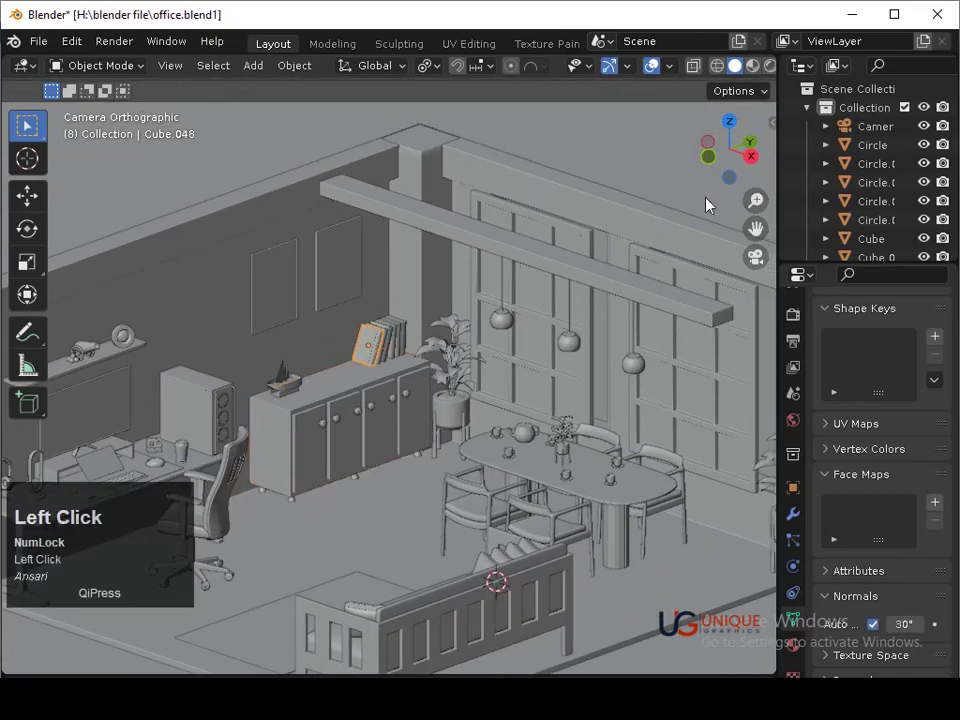
pyautogui.moveTo(543, 413); pyautogui.dragTo(512, 412)
pyautogui.press('shift+z')
pyautogui.doubleClick(510, 332)
pyautogui.press('ctrl+z')
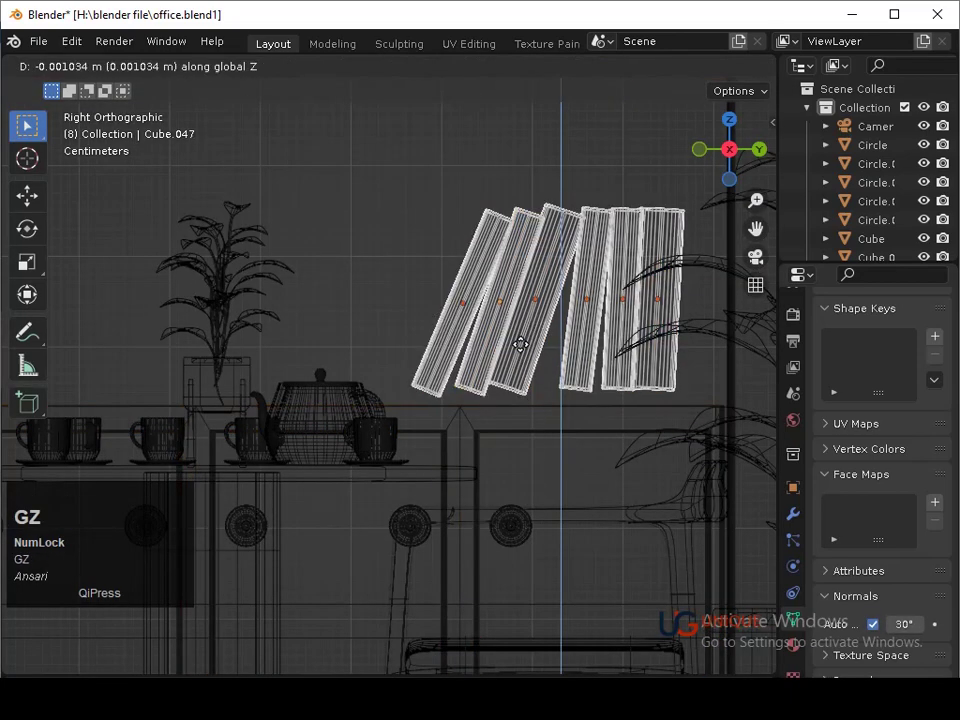
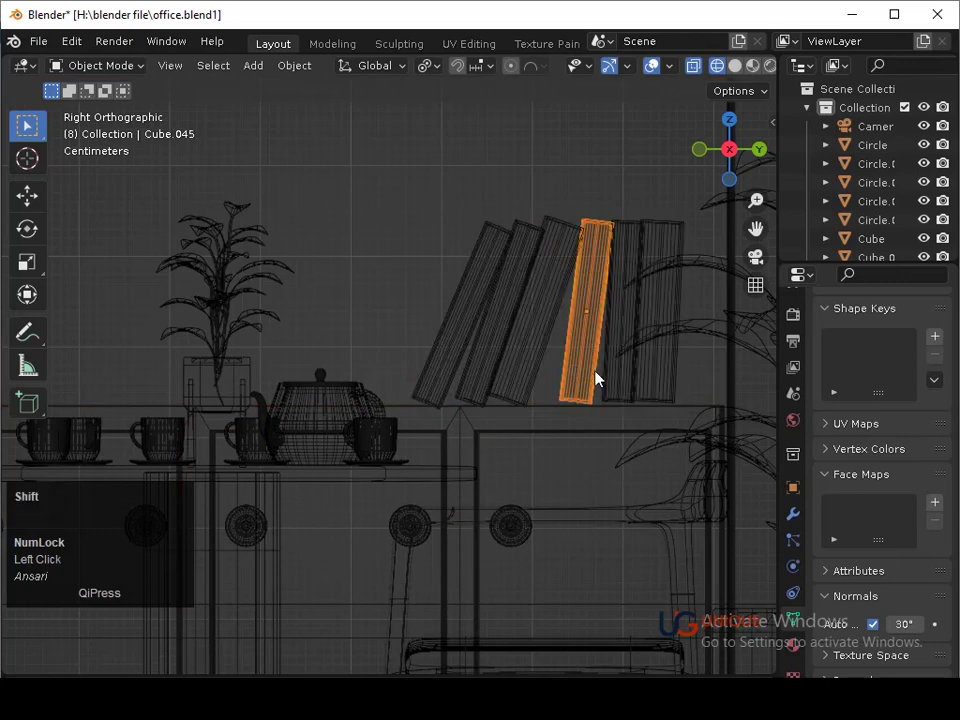
# Duplicate one book, move it near the plant and rotate it to lie flat
pyautogui.click(460, 347)
pyautogui.middleClick(500, 344)
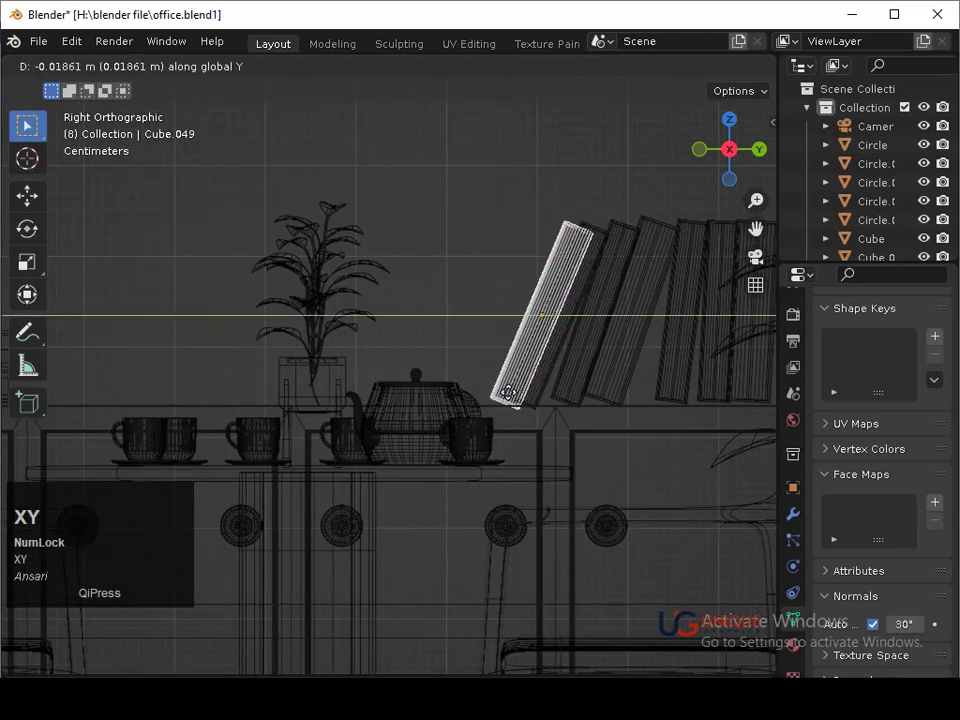
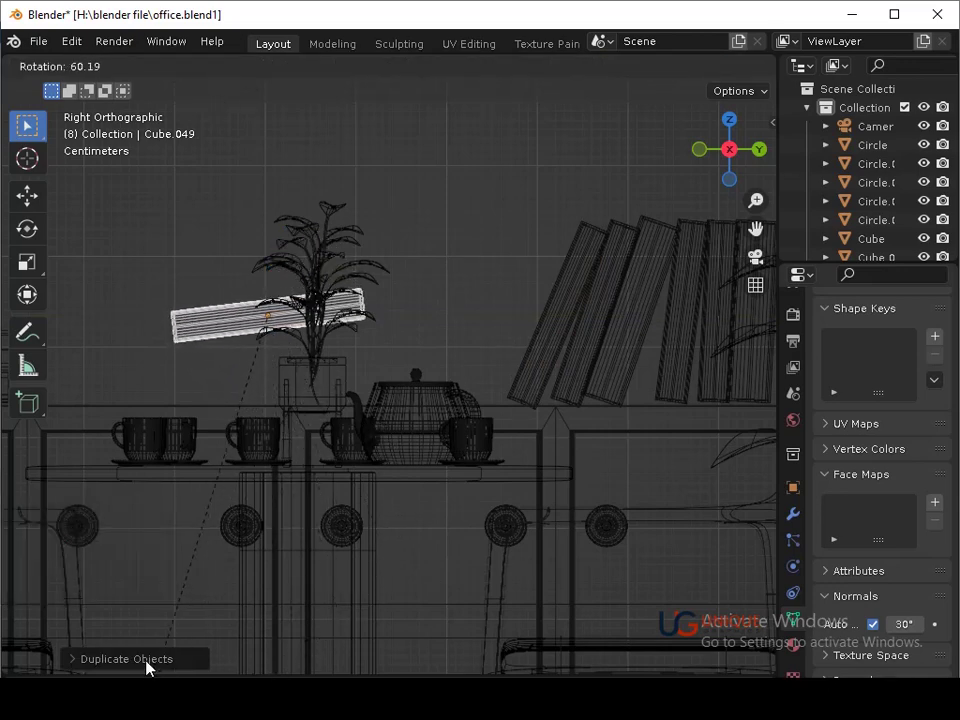
pyautogui.click(151, 666)
pyautogui.middleClick(264, 484)
pyautogui.press('r')
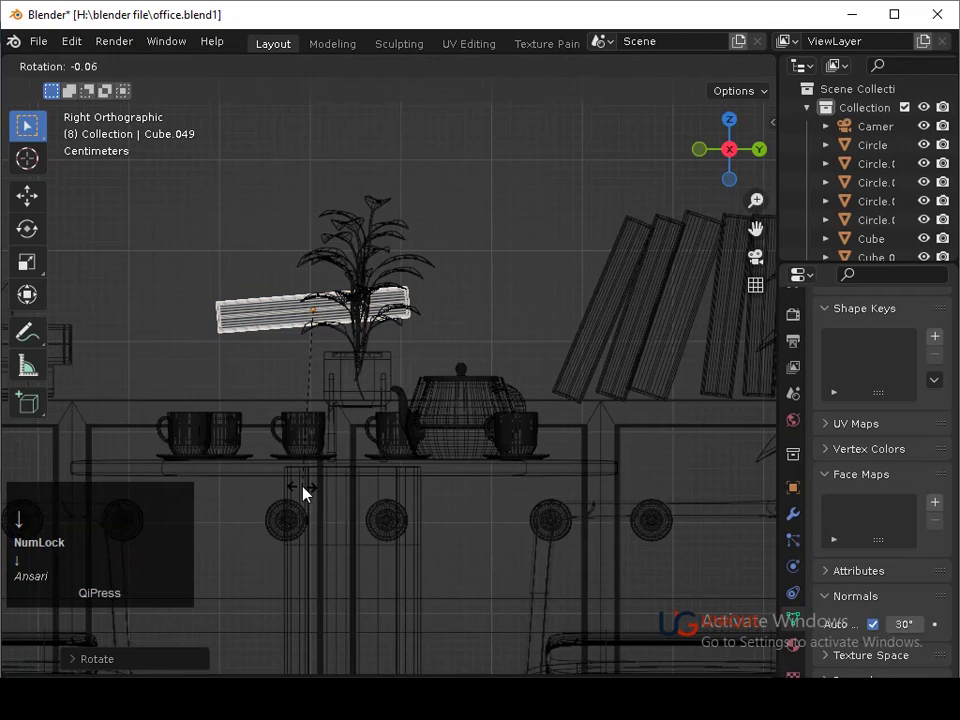
pyautogui.press('Left')
pyautogui.press('Left')
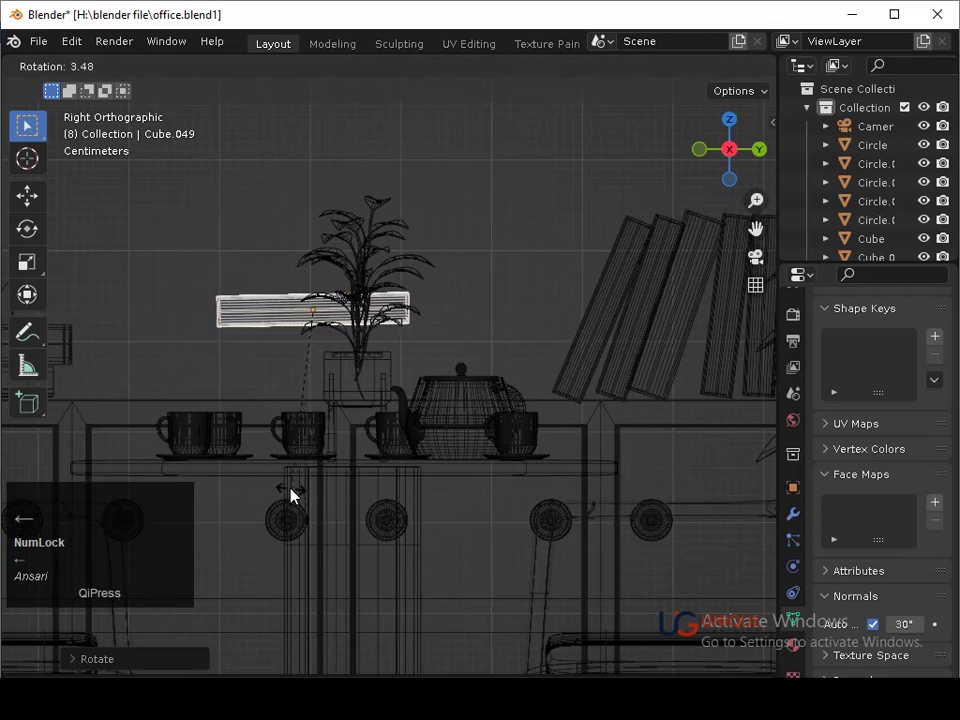
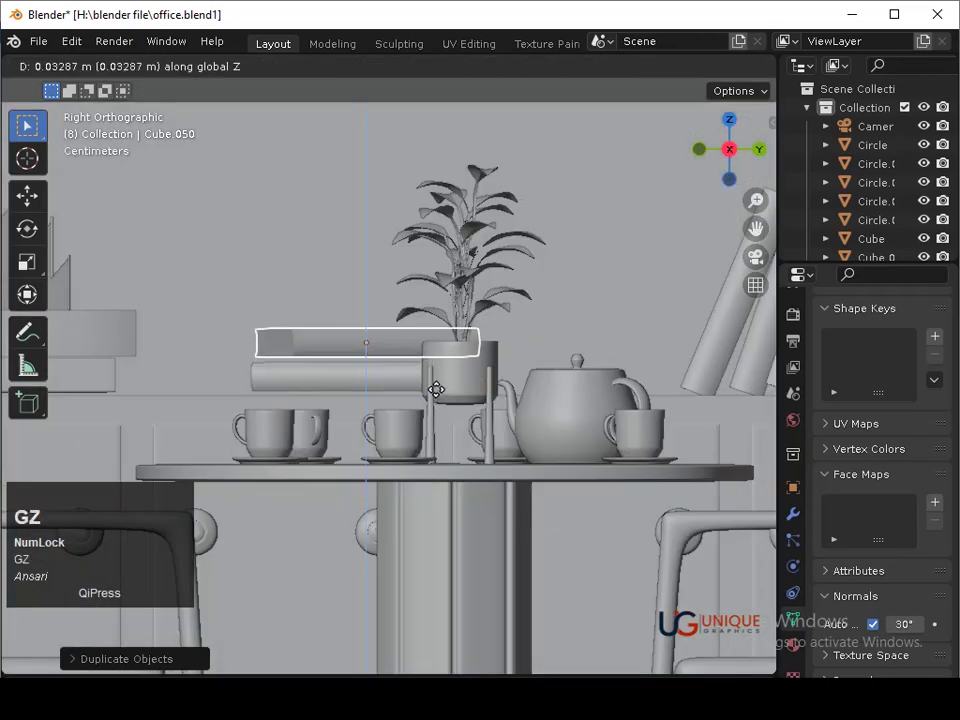
# Settle the flat book on the cabinet top, review through the camera and save
pyautogui.press('Down')
pyautogui.click(441, 400)
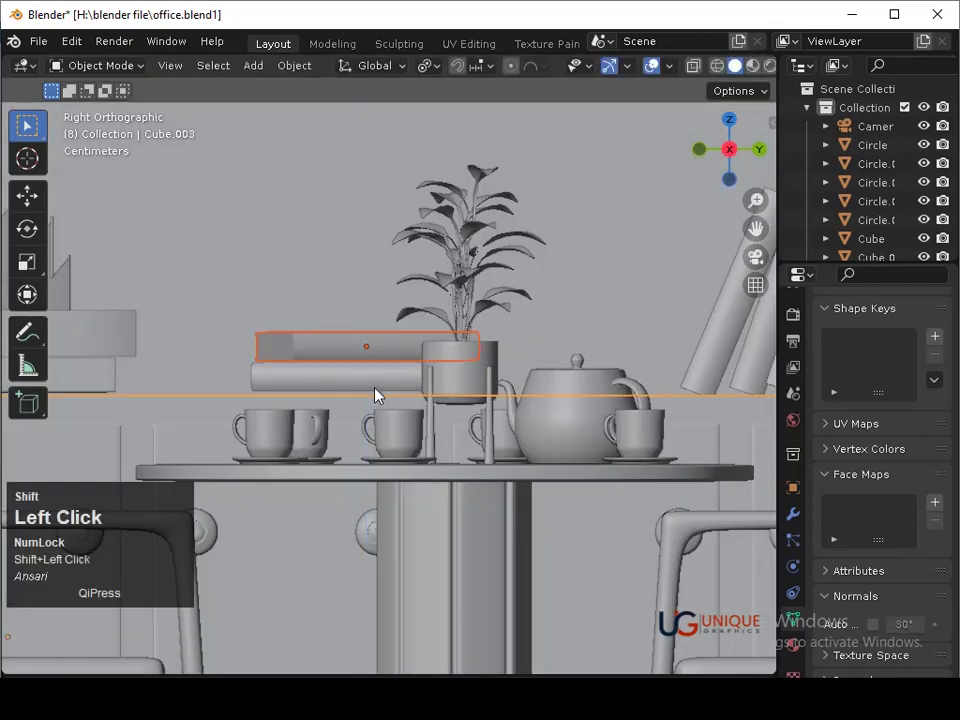
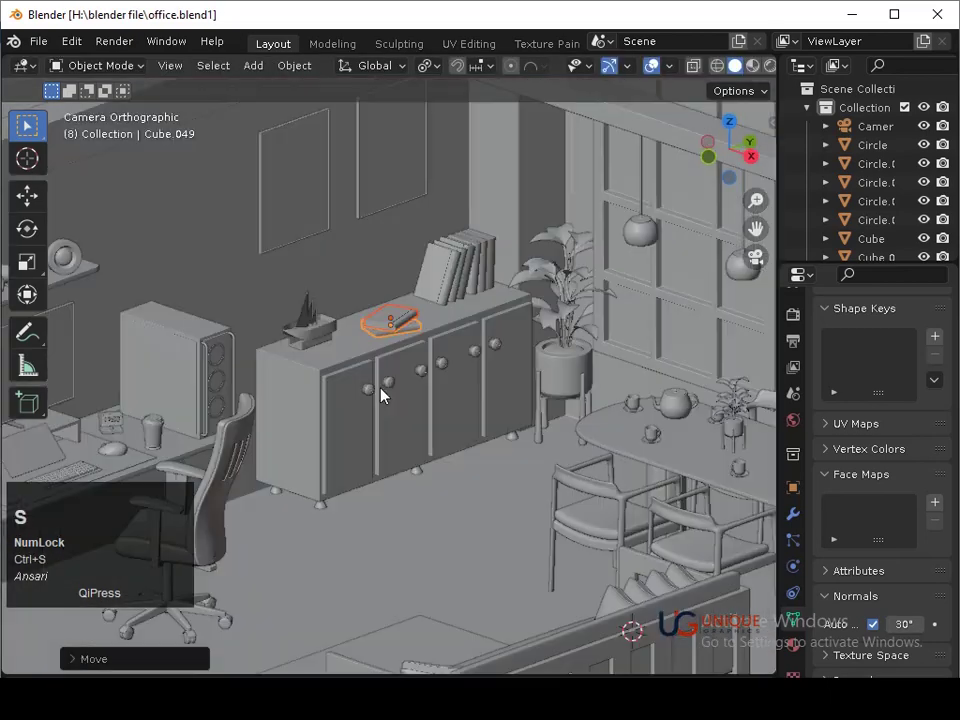
pyautogui.click(419, 457)
pyautogui.press('ctrl+s')
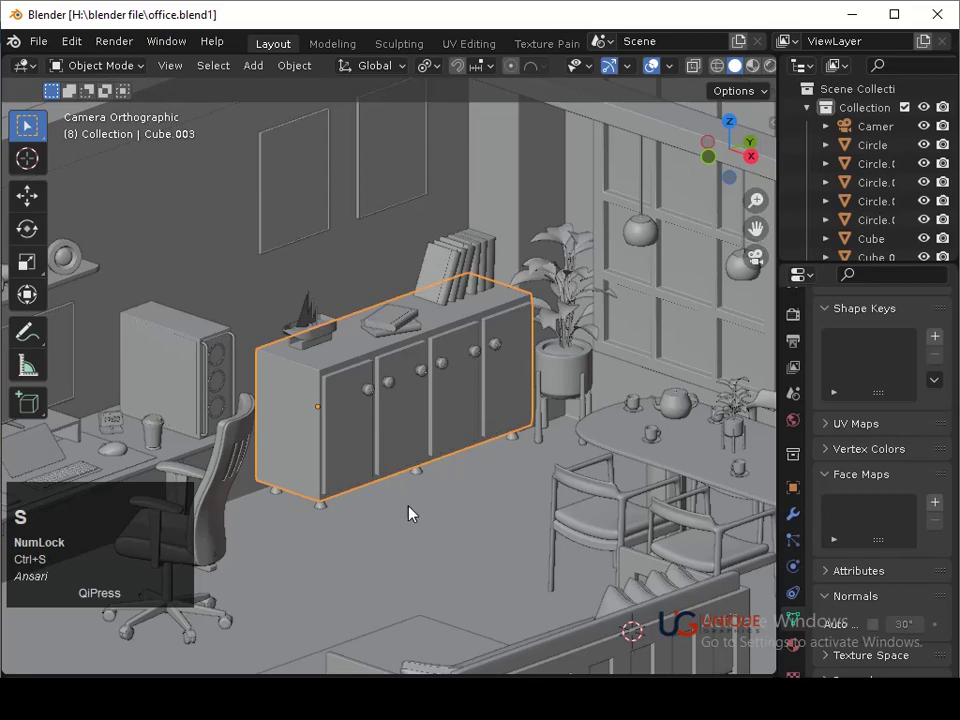
pyautogui.press('ctrl+s')
pyautogui.middleClick(431, 446)
pyautogui.press('ctrl+s')
pyautogui.middleClick(441, 500)
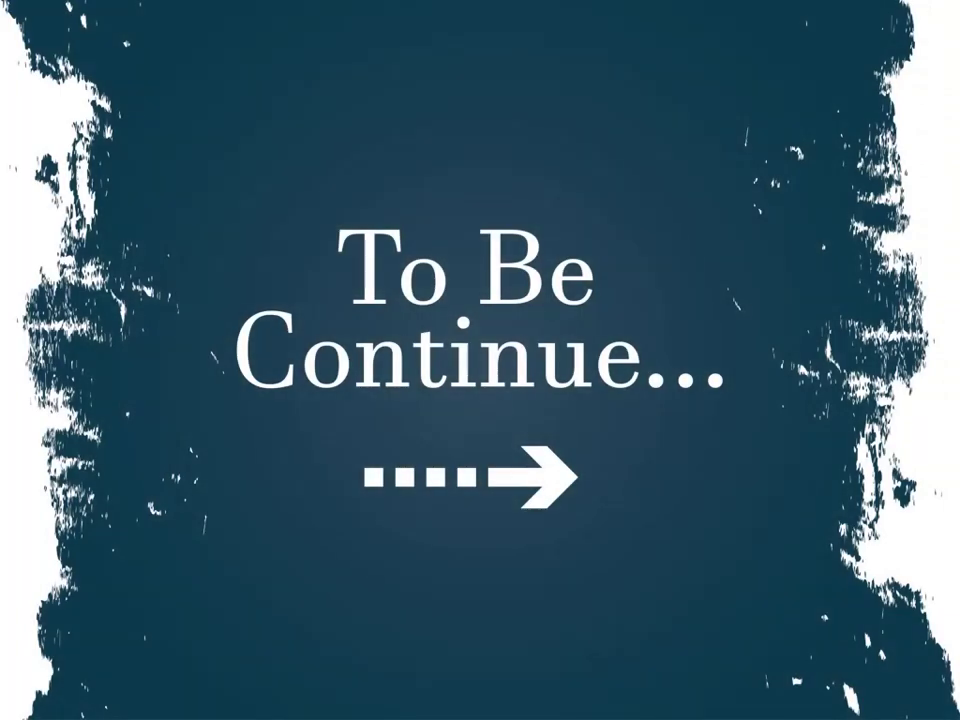